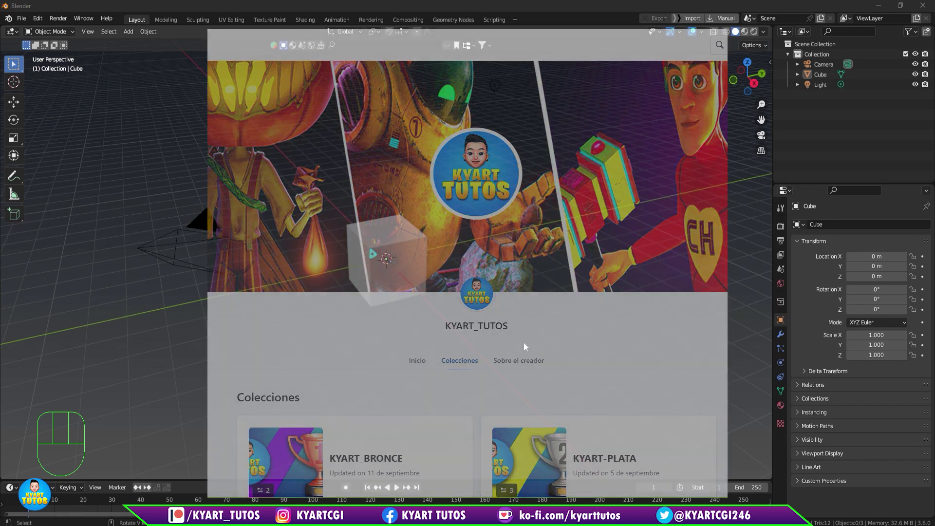
Select the default light and Shift-select the camera, ready to delete both.
left_click_drag(569, 318, 562, 317)
middle_click(550, 305)
middle_click(557, 310)
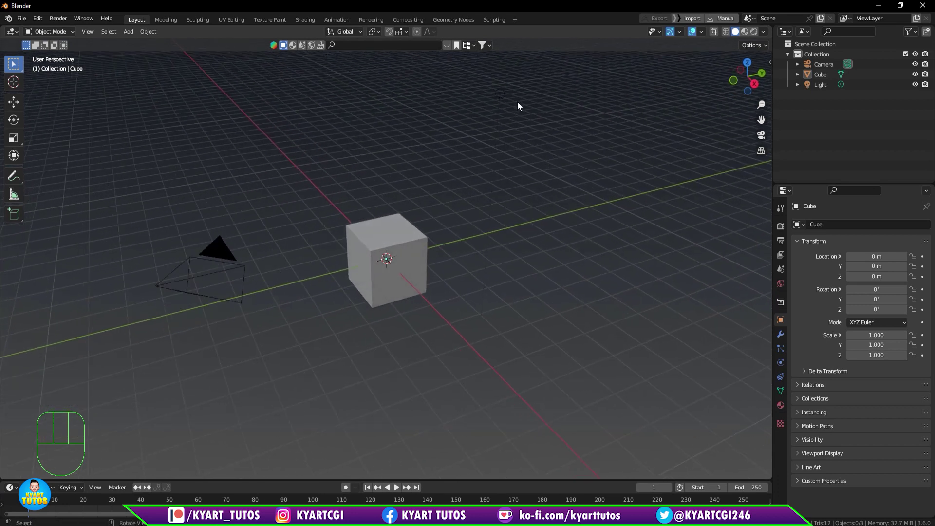
left_click(507, 100)
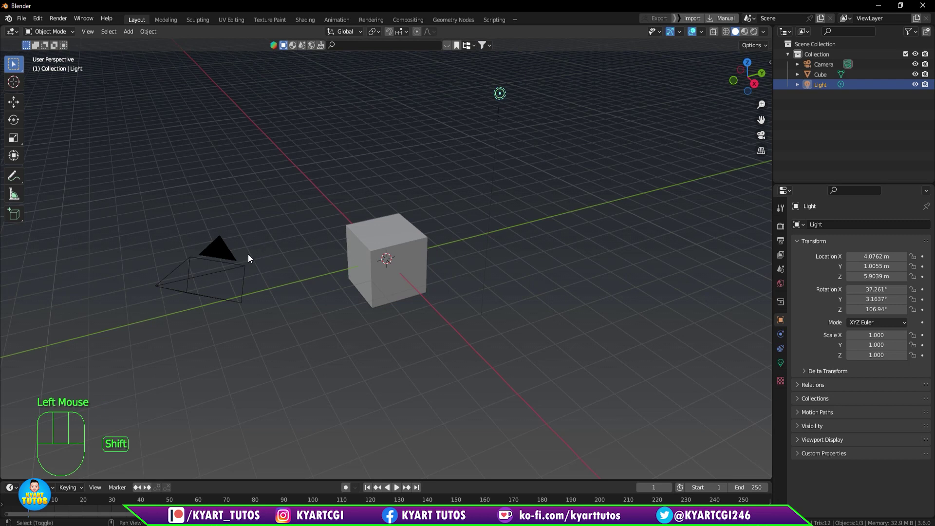
left_click(241, 268)
Delete the camera and light, then select the cube in front view.
key("Delete")
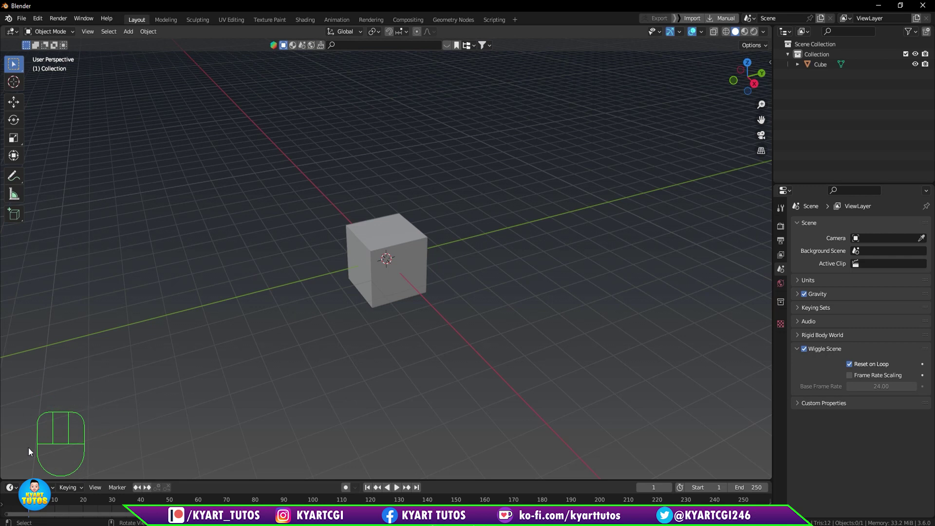
left_click_drag(467, 286, 470, 279)
left_click_drag(335, 336, 337, 350)
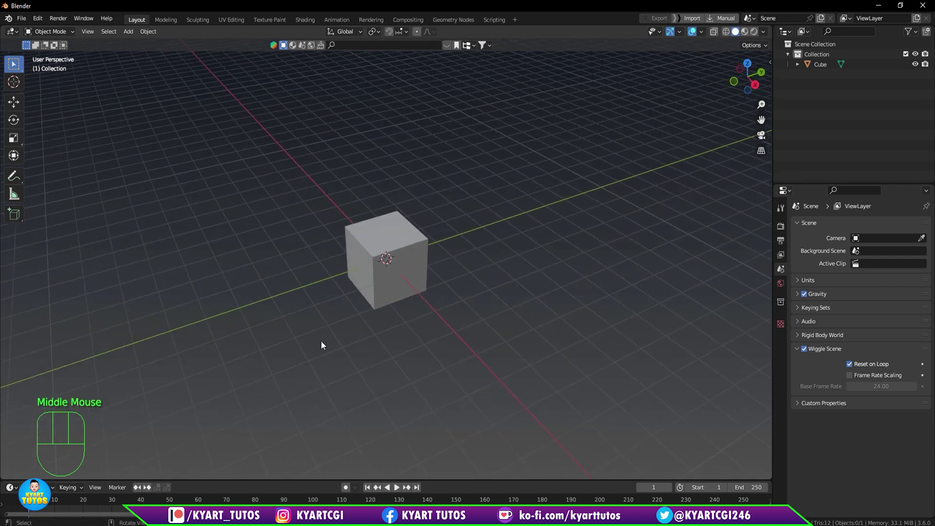
middle_click(322, 338)
left_click_drag(321, 335, 314, 355)
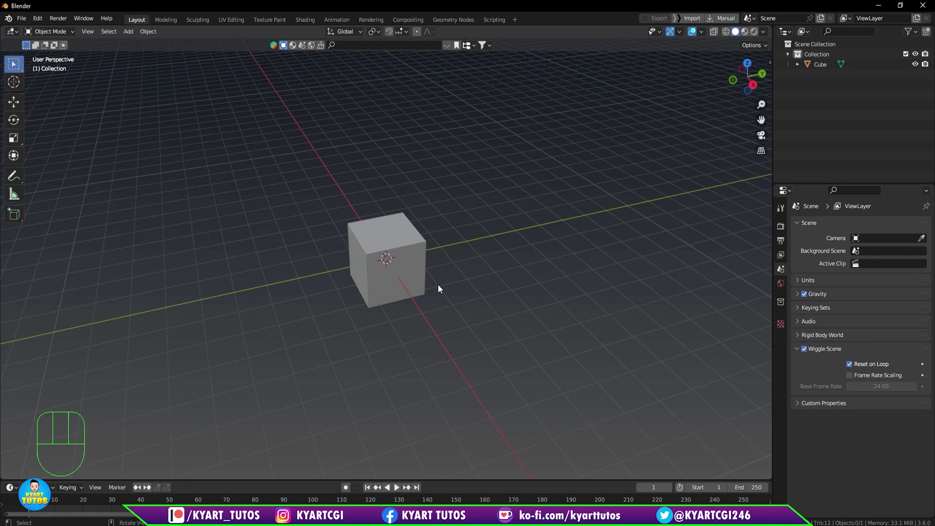
middle_click(439, 277)
left_click(410, 265)
key("KP_1")
Scale the cube down to about 0.392, checking its transform values in the sidebar.
scroll("up", 3)
scroll("up", 3)
left_click_drag(412, 284, 415, 321)
scroll("down", 3)
left_click_drag(414, 308, 439, 322)
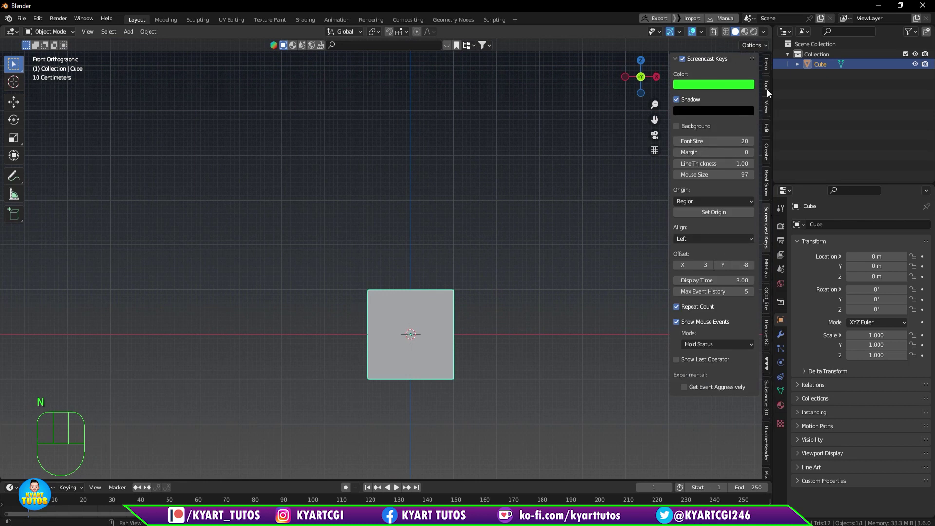
left_click(768, 64)
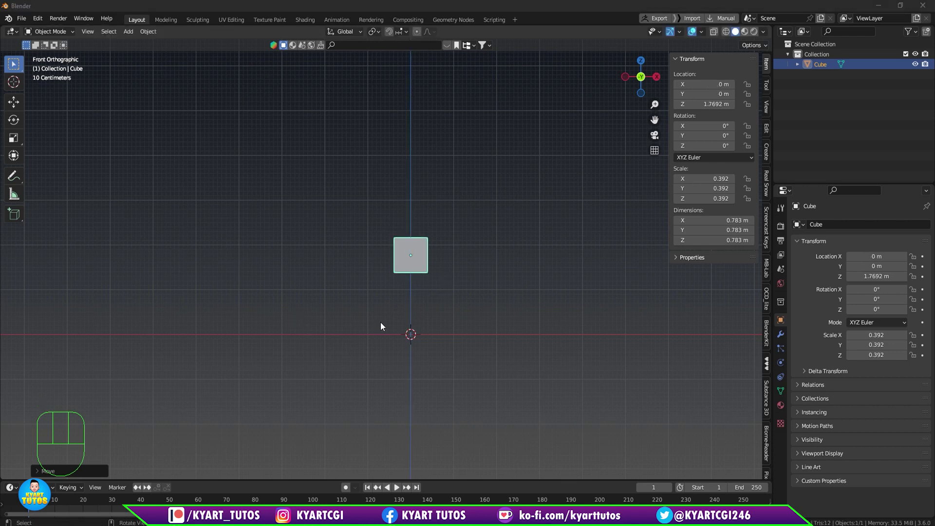
Raise the cube to 1.7692 m along Z and hide the sidebar again.
scroll("up", 3)
left_click_drag(493, 282, 430, 301)
scroll("up", 3)
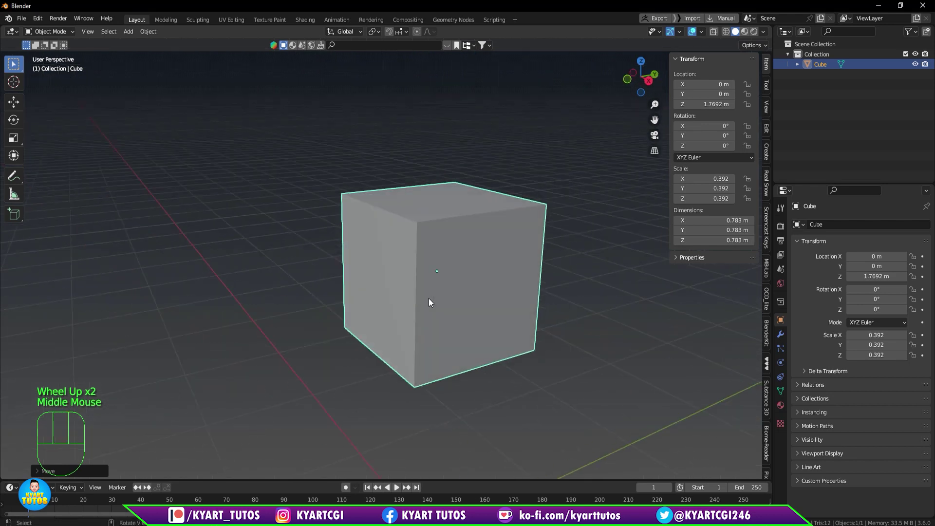
key("KP_1")
middle_click(560, 308)
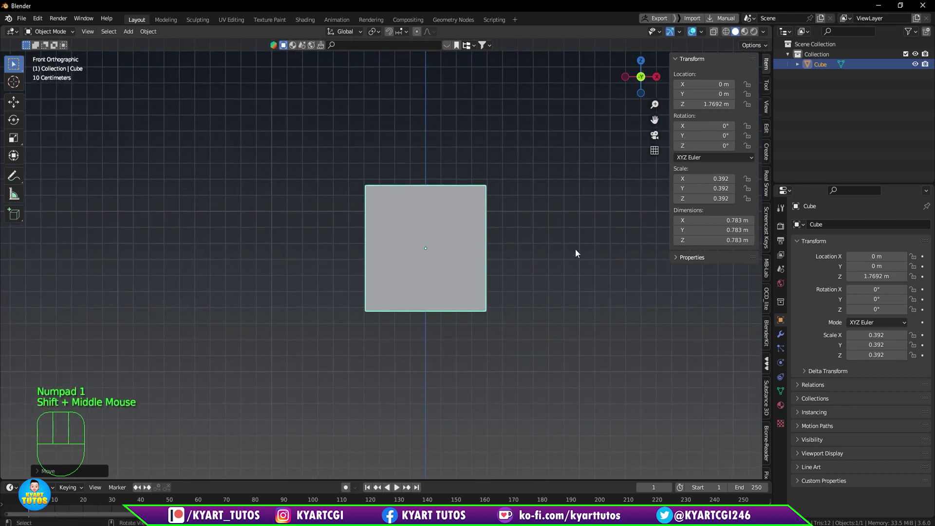
key("n")
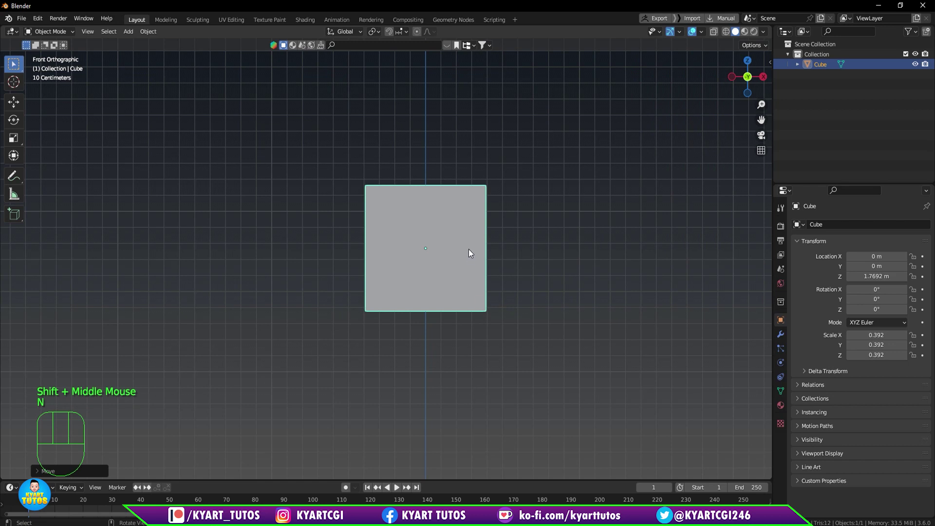
Apply the cube's scale, then in Edit Mode scale its bottom vertices narrower.
key("ctrl+a")
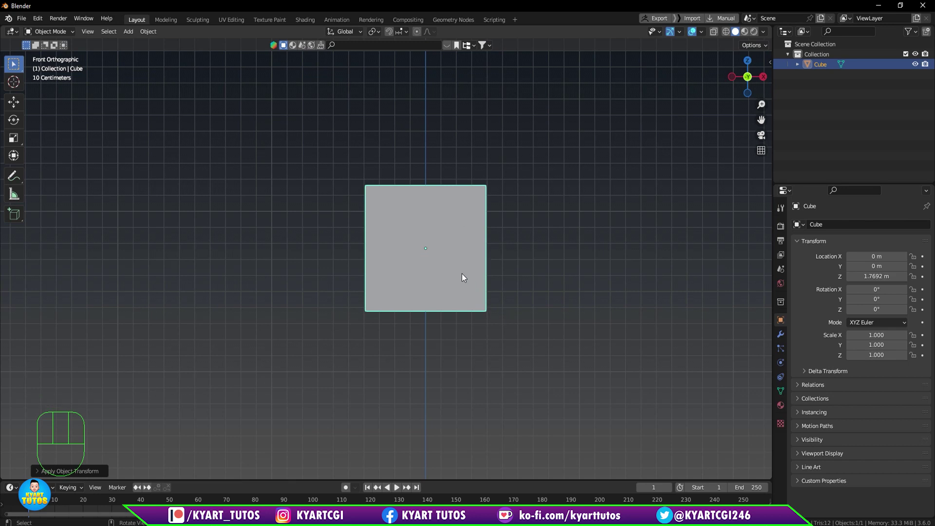
key("Tab")
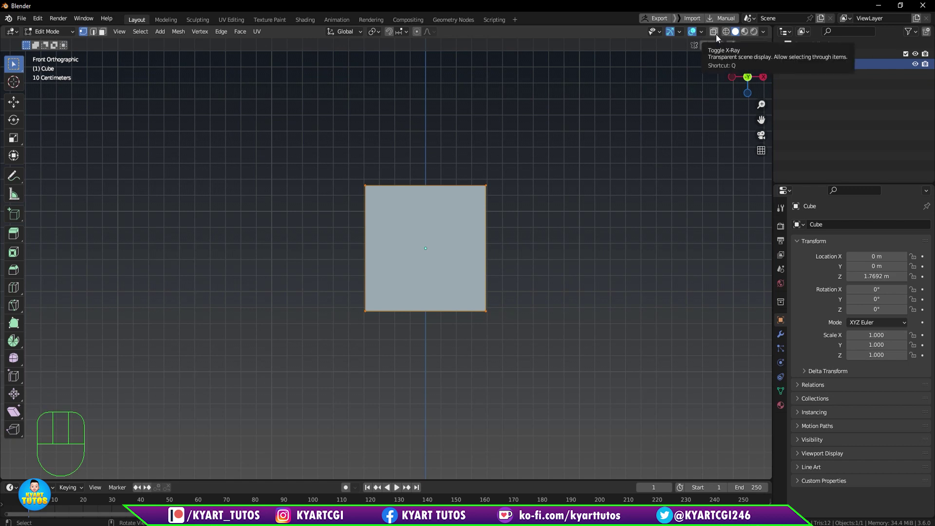
left_click_drag(718, 37, 536, 89)
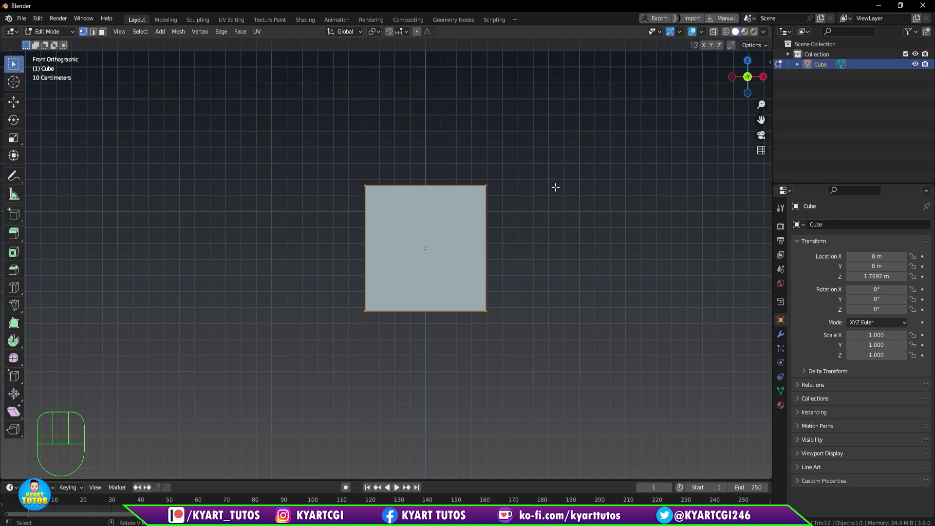
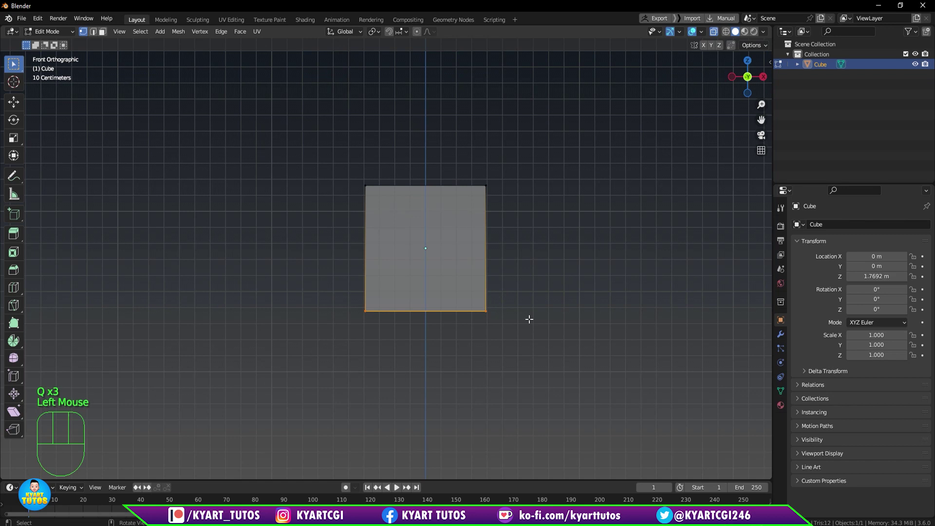
key("s")
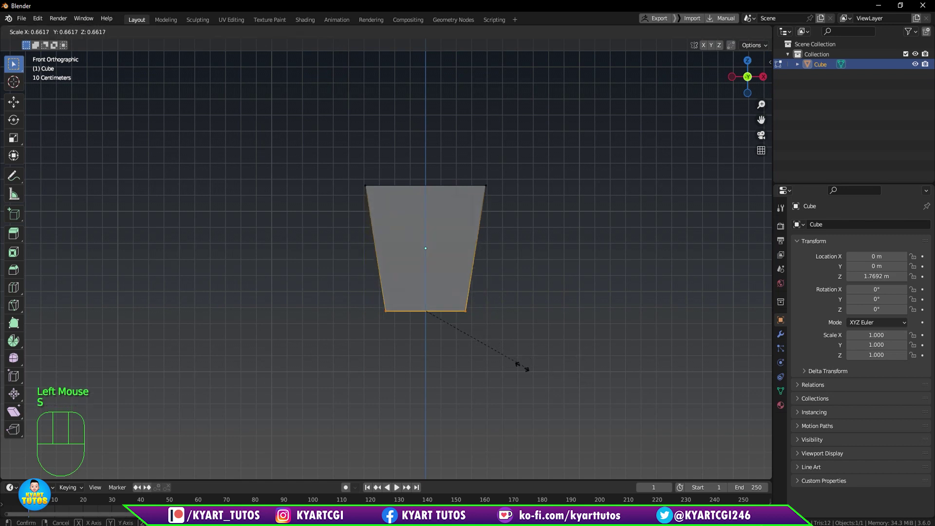
left_click(341, 169)
Widen the top vertices slightly and check the tapered shape from the side.
key("s")
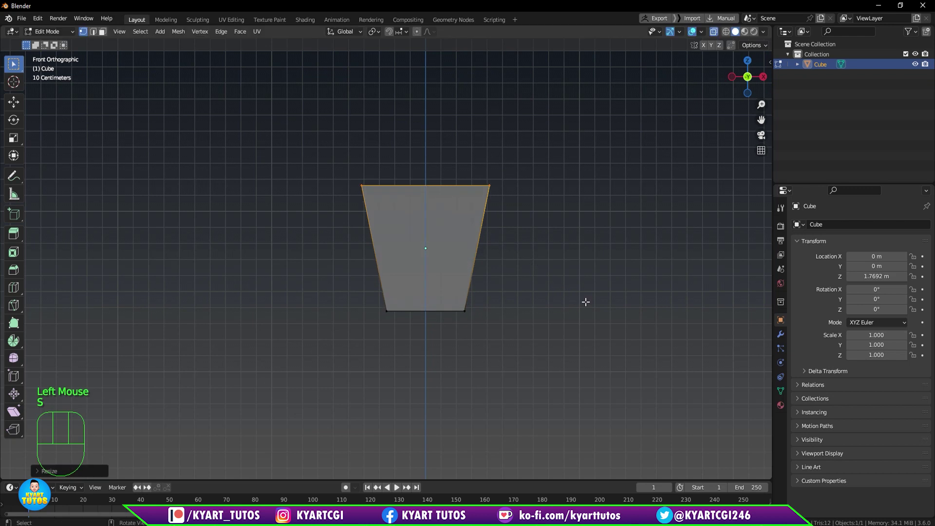
key("KP_3")
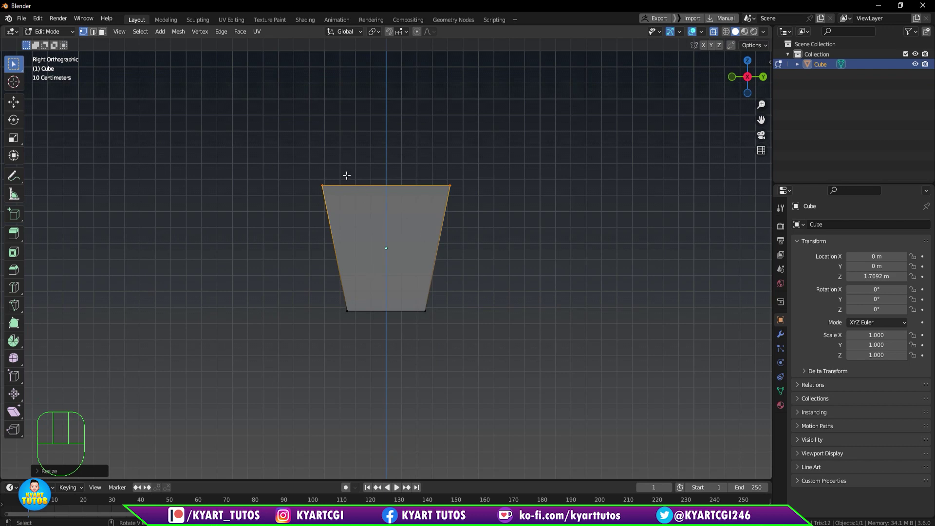
left_click_drag(512, 300, 608, 274)
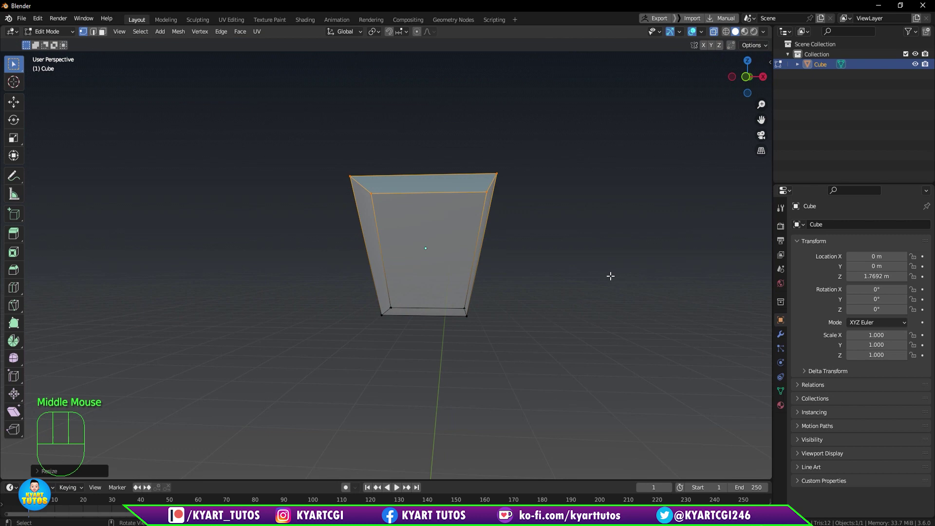
Switch to edge select and Shift-select the first outer edges of the block.
key("KP_1")
scroll("up", 3)
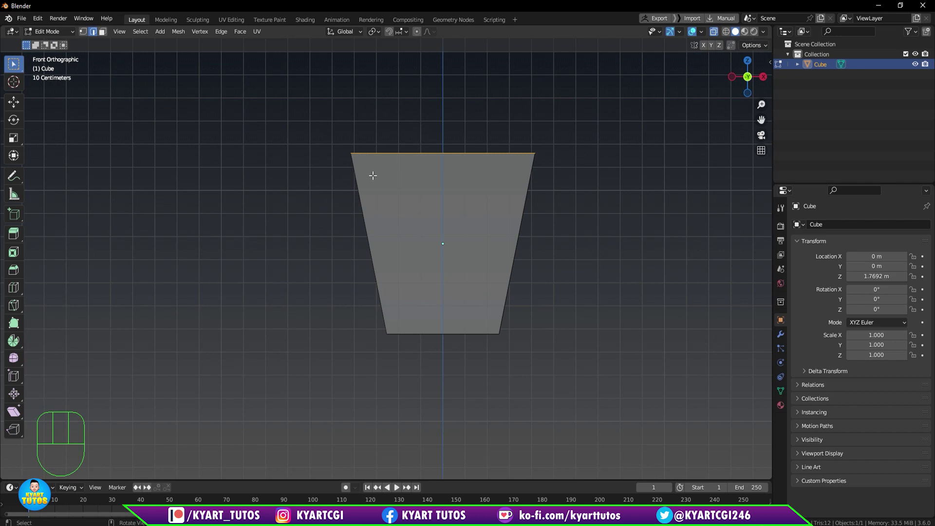
left_click_drag(459, 217, 450, 240)
scroll("down", 3)
left_click_drag(434, 234, 440, 222)
left_click(488, 244)
left_click_drag(519, 290, 480, 295)
left_click(500, 288)
left_click_drag(524, 304, 584, 268)
middle_click(565, 245)
left_click(431, 239)
left_click(332, 226)
Add the remaining outer edges to the selection and drag a wide bevel on them.
left_click_drag(349, 305, 367, 252)
left_click(366, 205)
left_click_drag(364, 318, 315, 303)
left_click(478, 220)
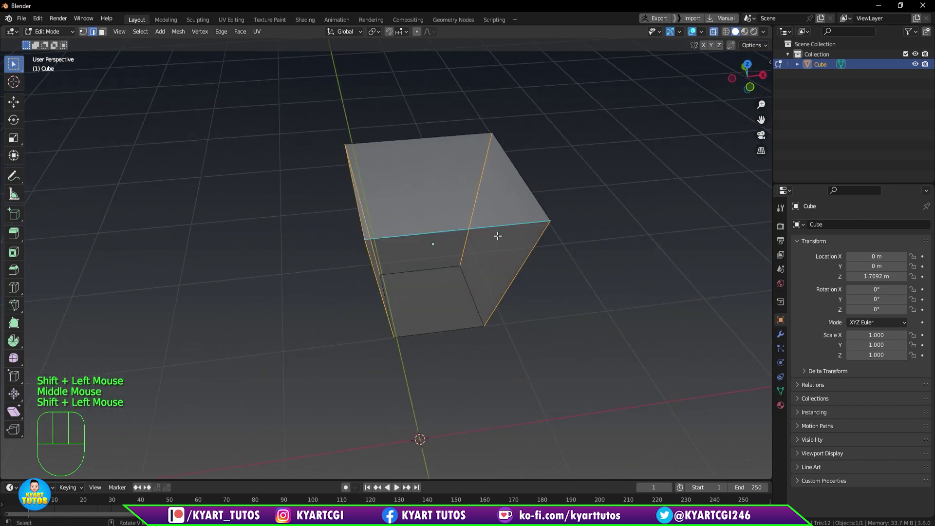
key("q")
left_click_drag(472, 296, 420, 294)
left_click_drag(418, 268, 438, 368)
left_click_drag(448, 373, 487, 330)
left_click(475, 317)
left_click_drag(446, 347, 453, 268)
left_click(450, 253)
left_click(385, 299)
left_click(422, 337)
left_click_drag(536, 318, 524, 378)
left_click_drag(510, 304, 360, 294)
left_click(370, 220)
left_click_drag(399, 346, 526, 341)
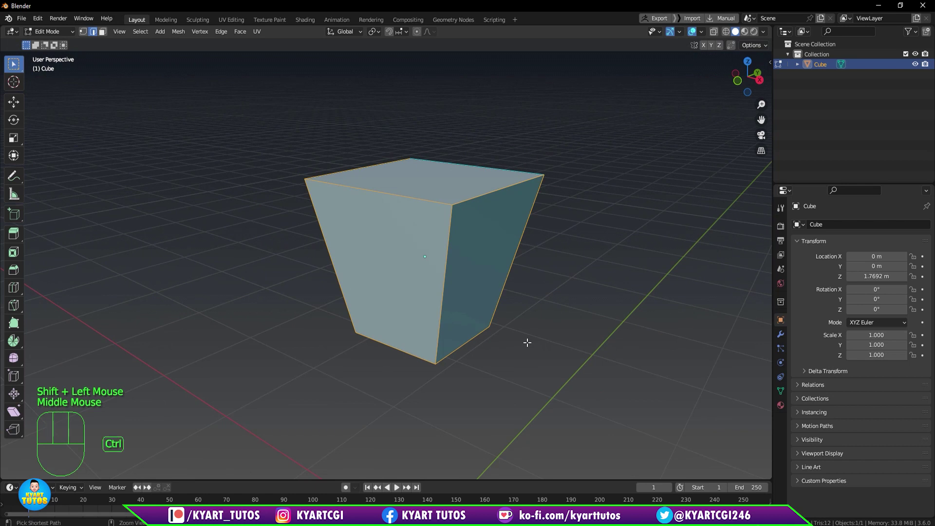
Round the bevel with extra segments, adjust its width and confirm it.
key("ctrl+b")
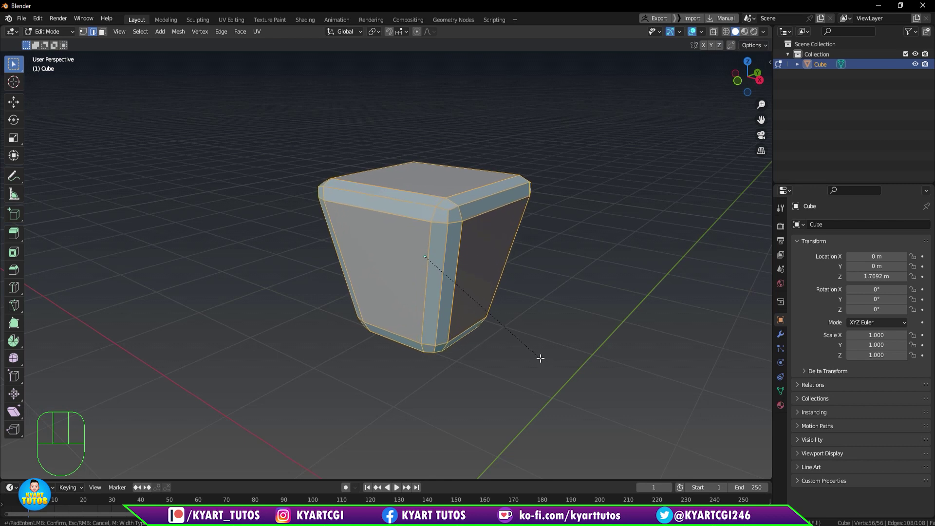
left_click_drag(532, 316, 545, 321)
key("KP_1")
scroll("up", 3)
key("q")
scroll("up", 3)
key("1")
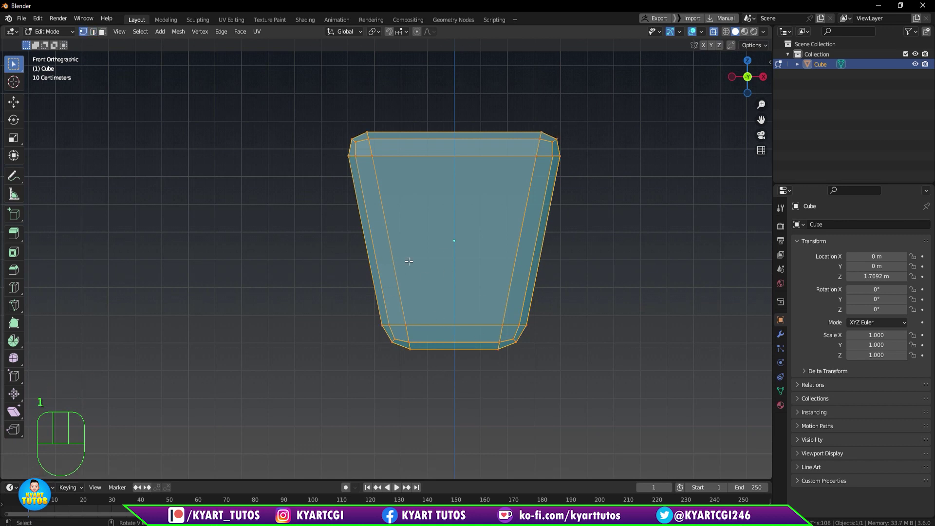
Box-select the rim and scale the top rim slightly outward, checking from the side.
left_click_drag(329, 371, 607, 297)
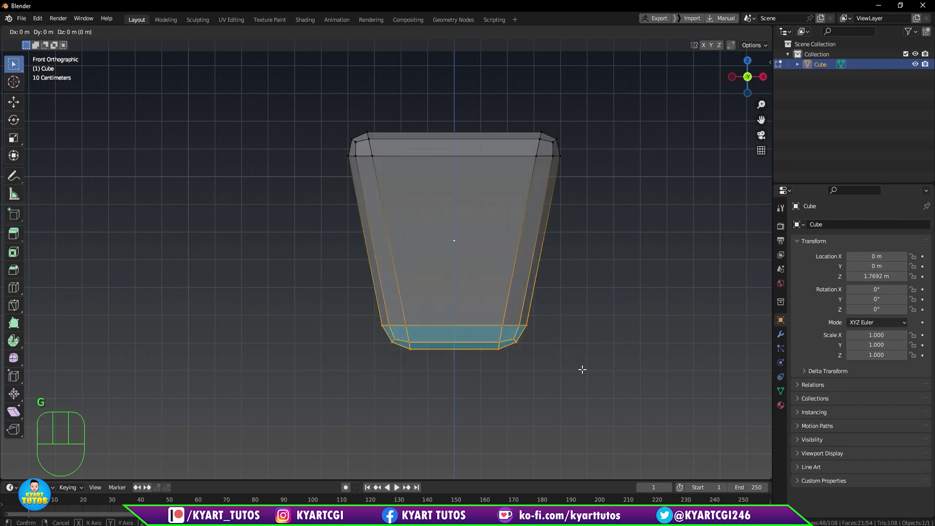
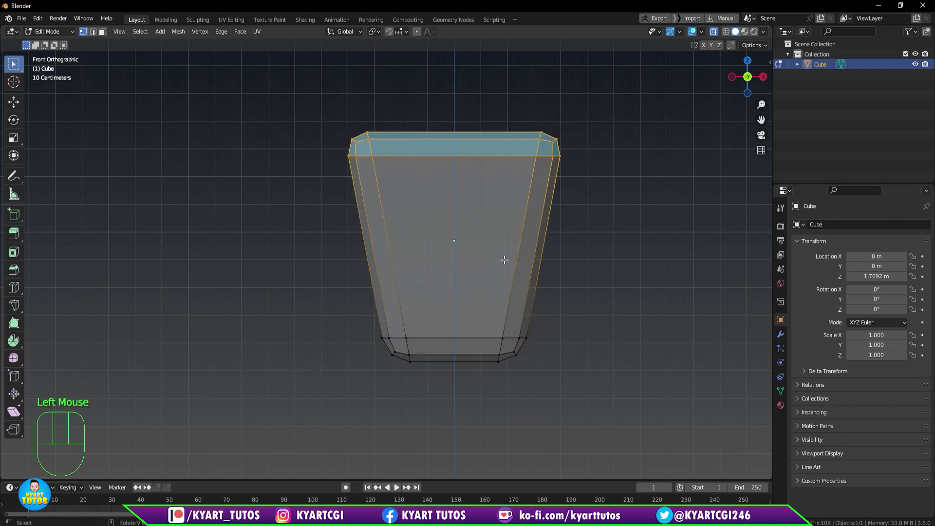
key("s")
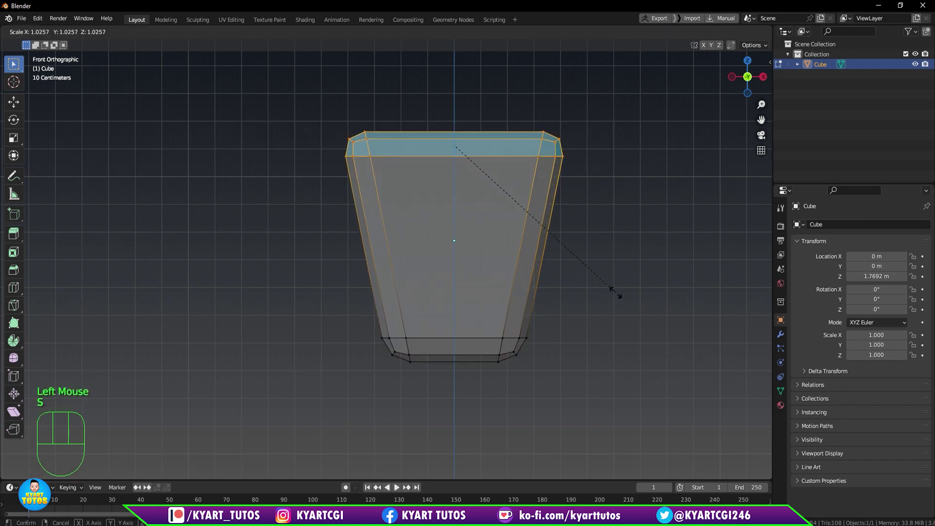
scroll("down", 3)
left_click_drag(535, 248, 537, 255)
left_click_drag(529, 261, 421, 258)
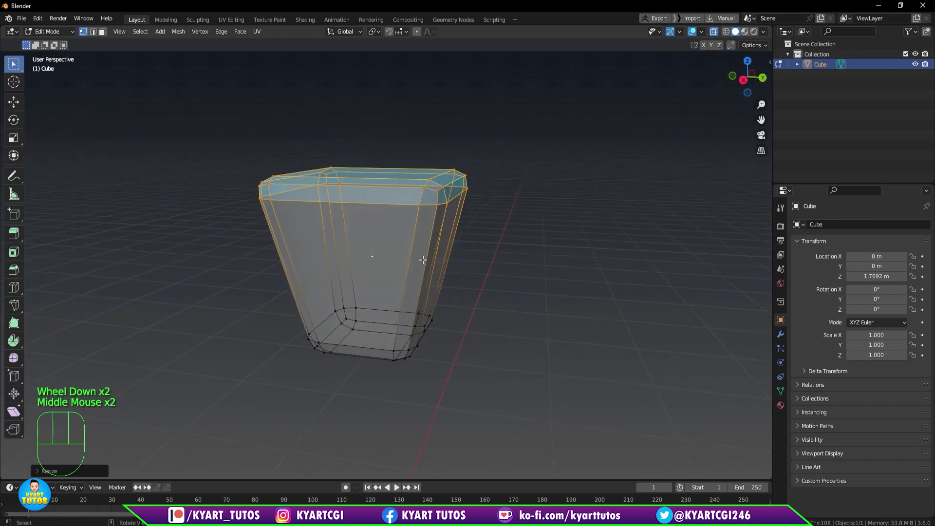
key("KP_3")
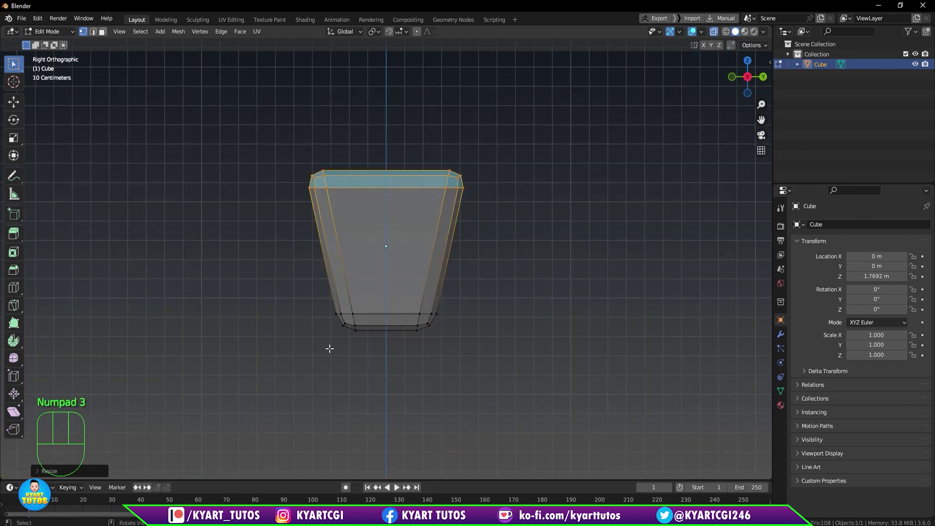
Leave Edit Mode and inspect the chamfered block in Object Mode.
key("Tab")
middle_click(453, 266)
left_click_drag(464, 268, 478, 259)
key("q")
scroll("down", 3)
Set the block to Shade Smooth from the object context menu.
right_click(424, 238)
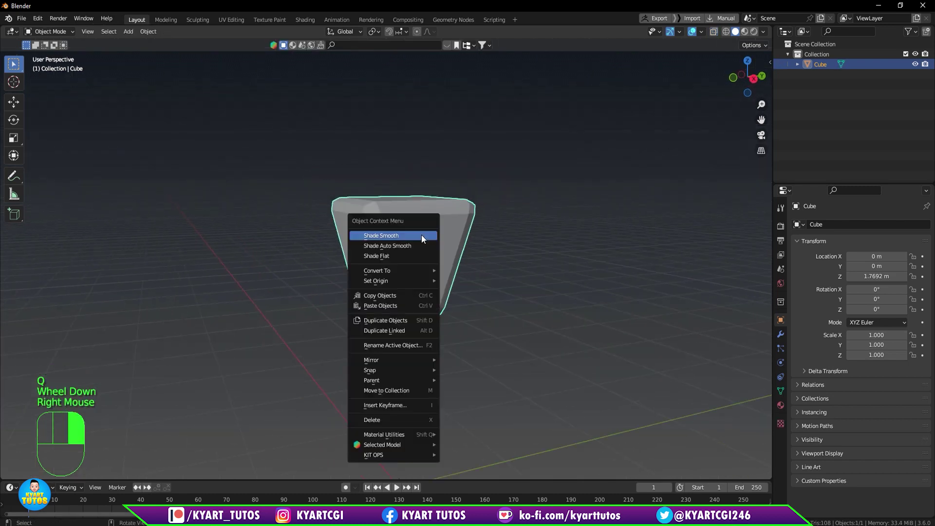
left_click_drag(432, 255, 473, 253)
scroll("up", 3)
middle_click(424, 243)
Enter Edit Mode and start a Ctrl+R loop cut around the block's middle.
key("Tab")
scroll("up", 3)
middle_click(463, 252)
middle_click(460, 255)
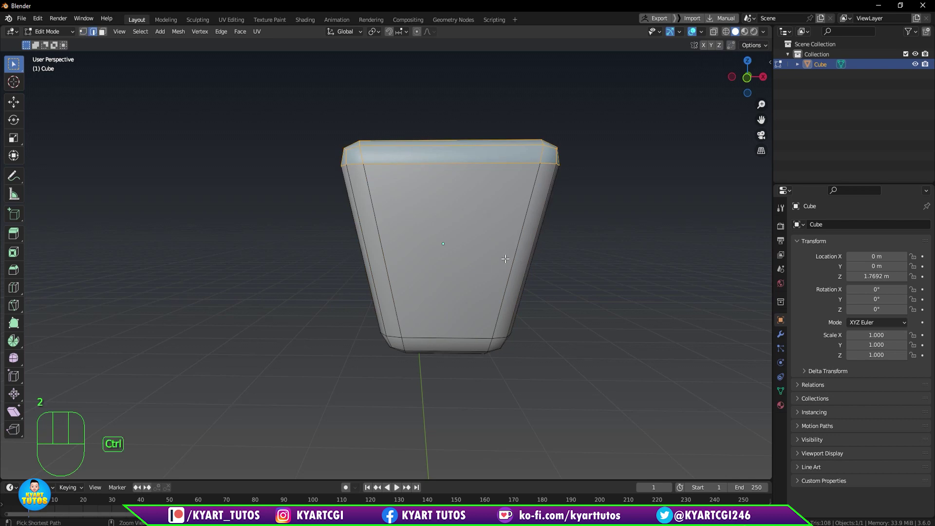
key("ctrl+r")
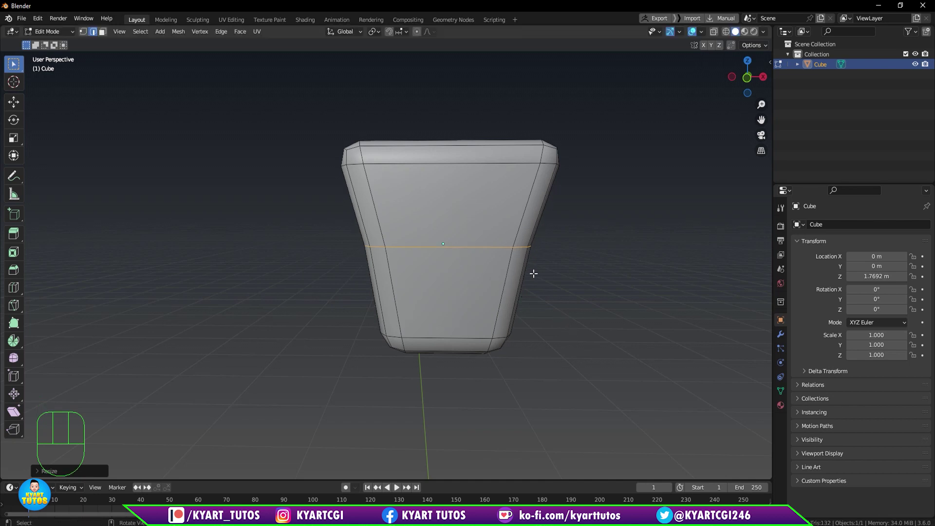
Frame the head in front view and confirm the horizontal edge loop at its middle.
key("KP_1")
left_click_drag(536, 279, 503, 276)
left_click_drag(504, 293, 521, 315)
left_click_drag(532, 291, 524, 278)
key("KP_1")
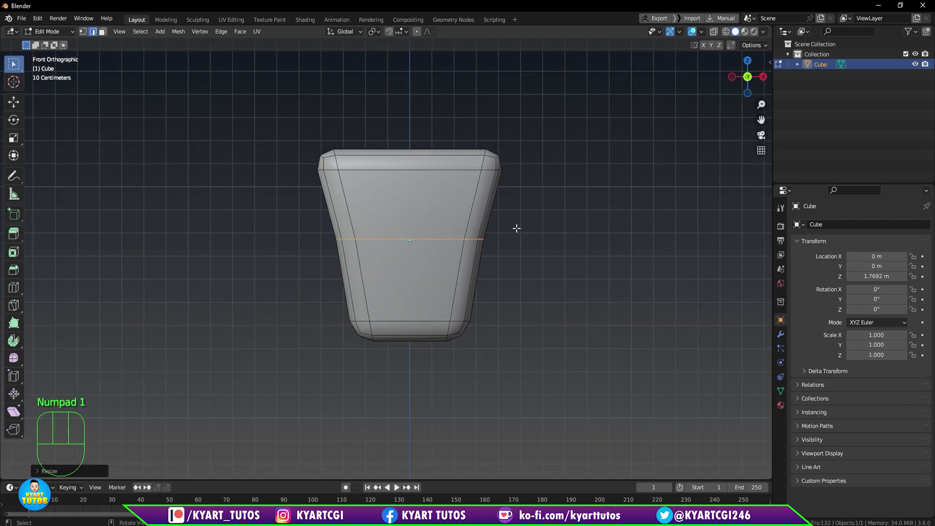
left_click_drag(517, 261, 517, 298)
scroll("up", 3)
left_click_drag(530, 291, 527, 275)
scroll("down", 3)
scroll("down", 3)
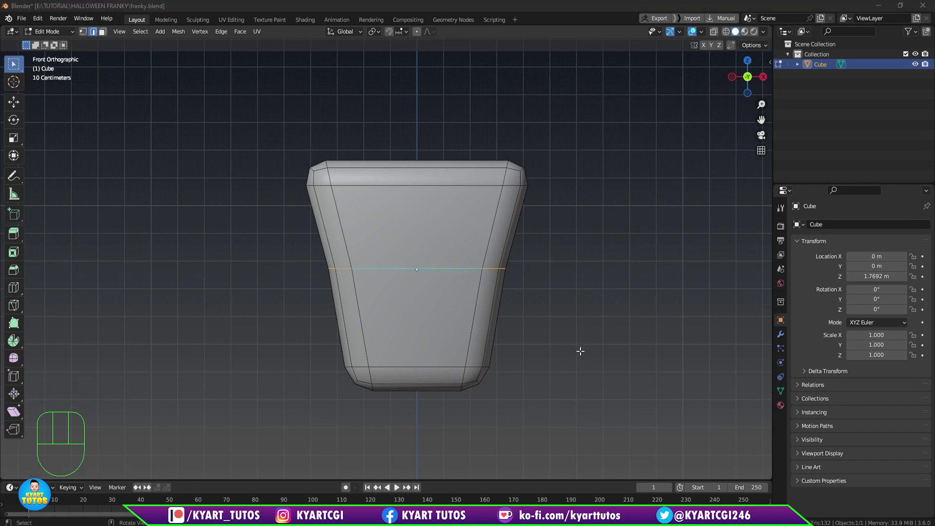
left_click(437, 264)
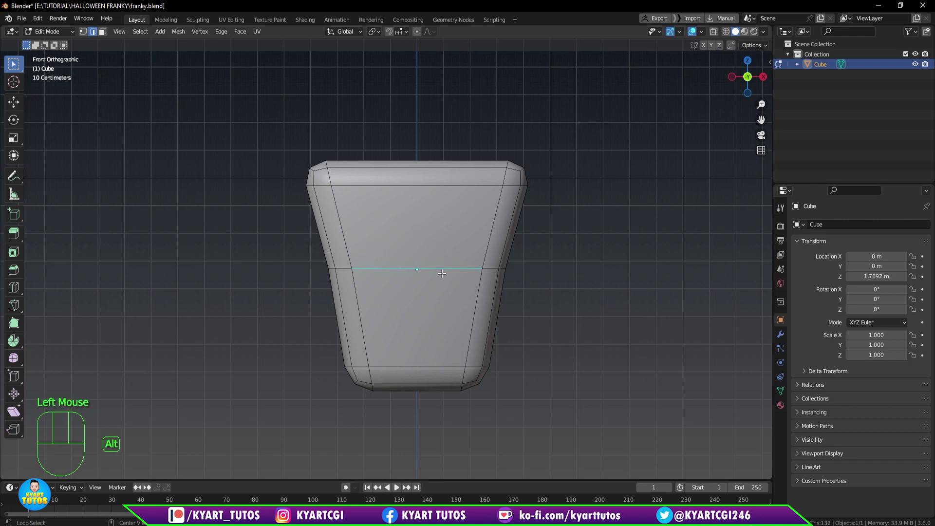
left_click(440, 269)
Cut a vertical edge loop down the centre of the head and inspect both loops.
key("s")
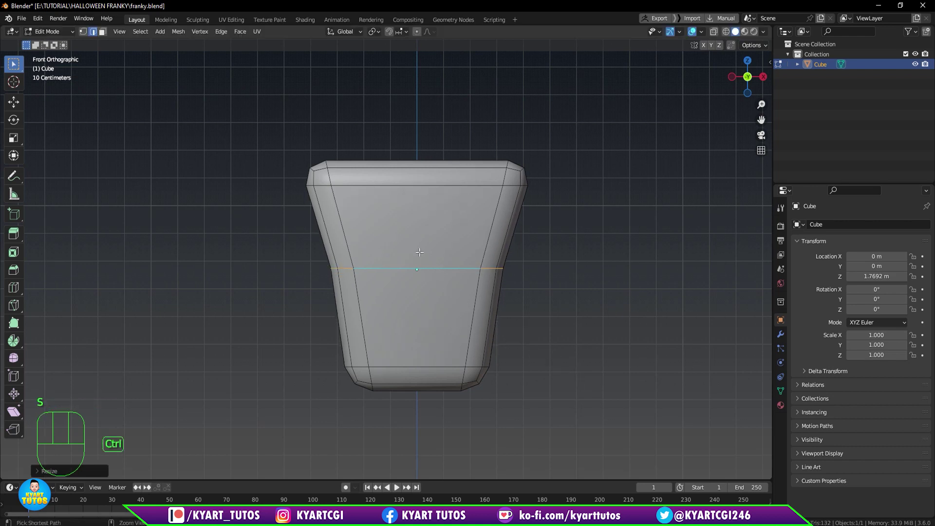
key("ctrl+r")
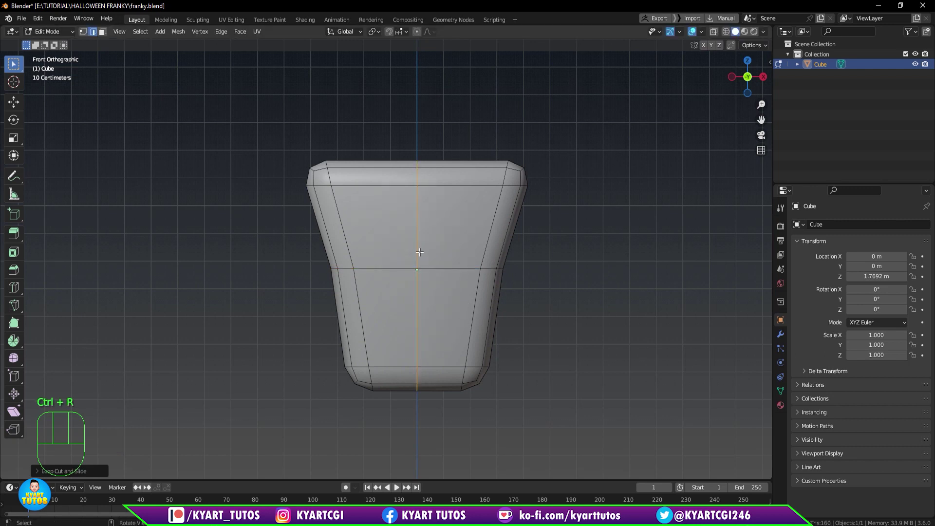
left_click_drag(497, 319, 432, 331)
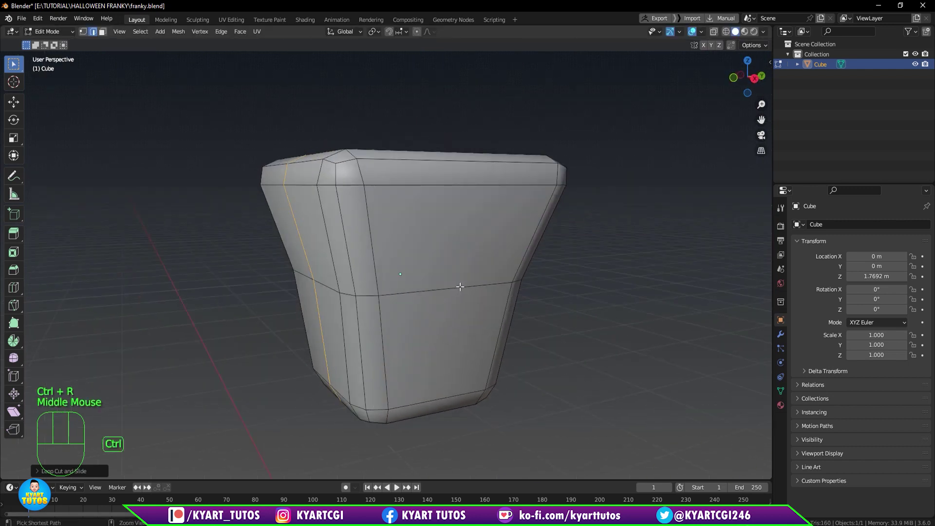
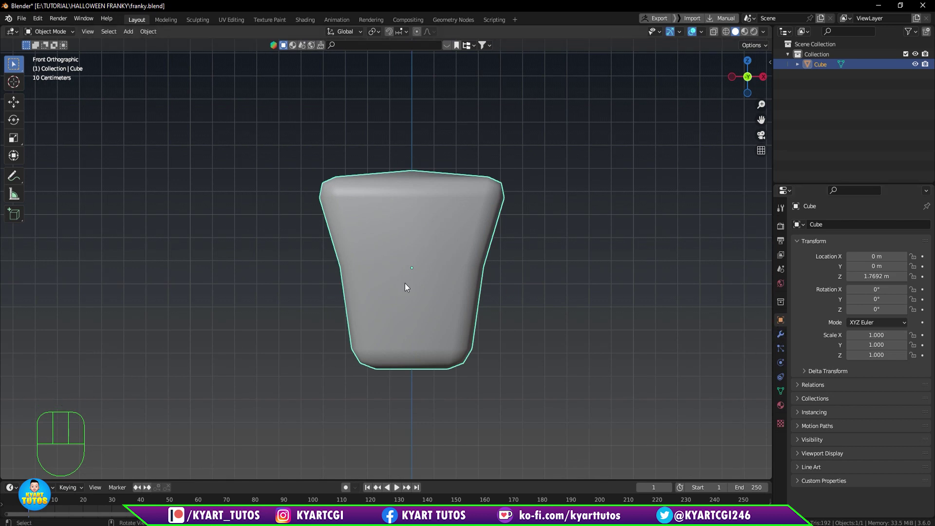
Add a Subdivision Surface modifier and set Levels Viewport to 3.
key("ctrl+2")
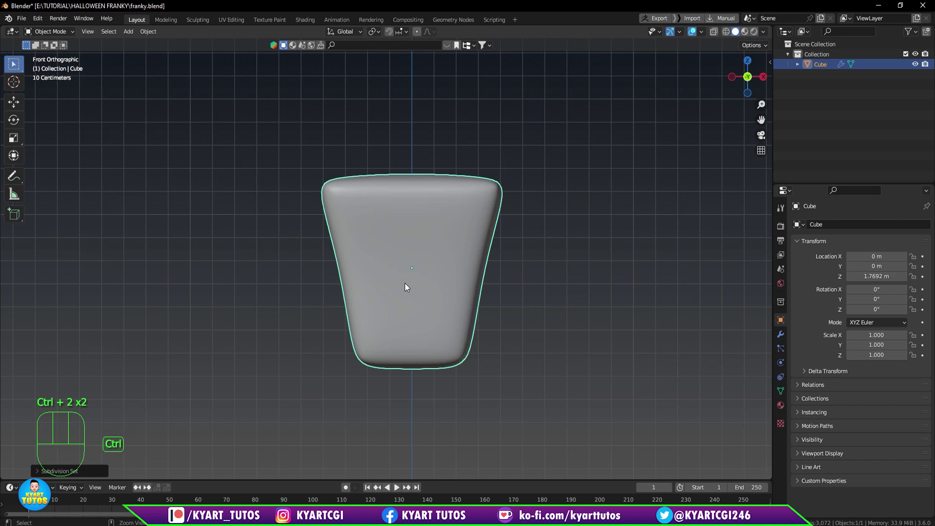
left_click(784, 342)
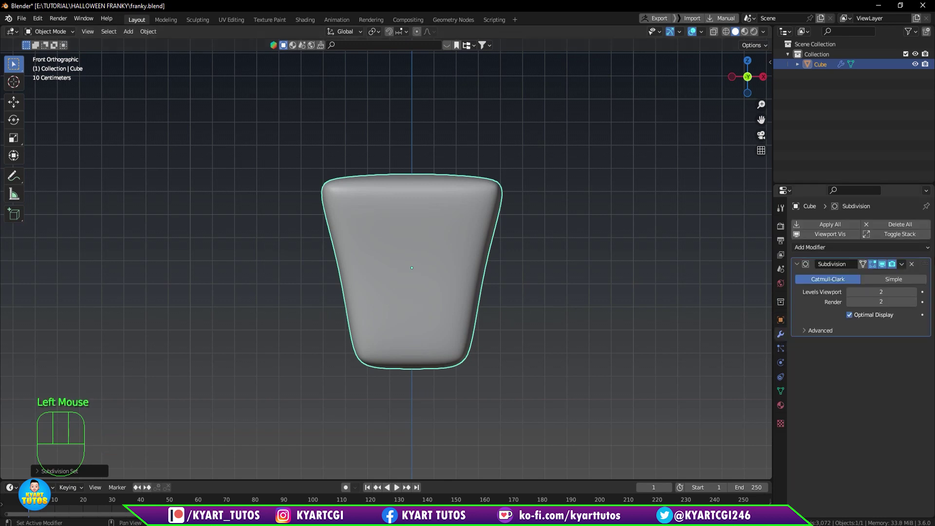
left_click(916, 295)
left_click_drag(597, 251, 606, 253)
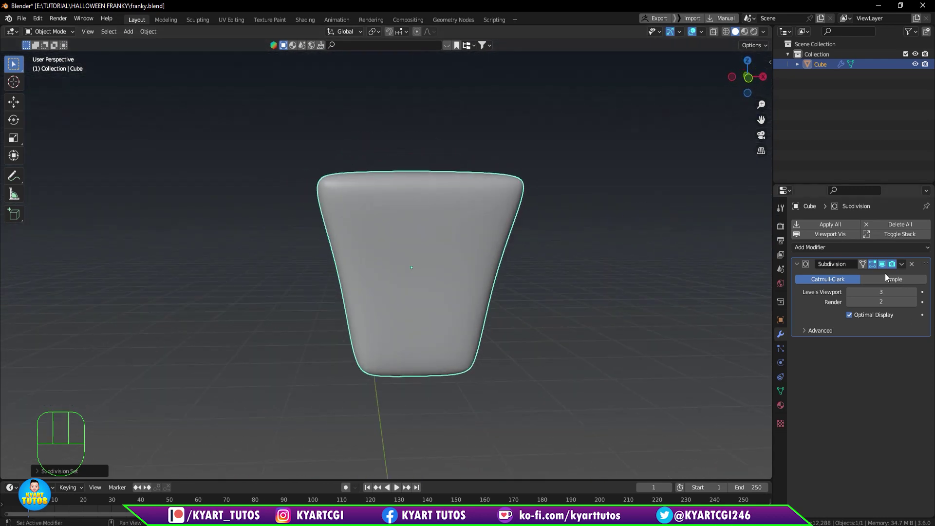
In Edit Mode toggle On Cage repeatedly to compare the smoothed shape with the cage.
key("Tab")
left_click_drag(486, 285, 526, 276)
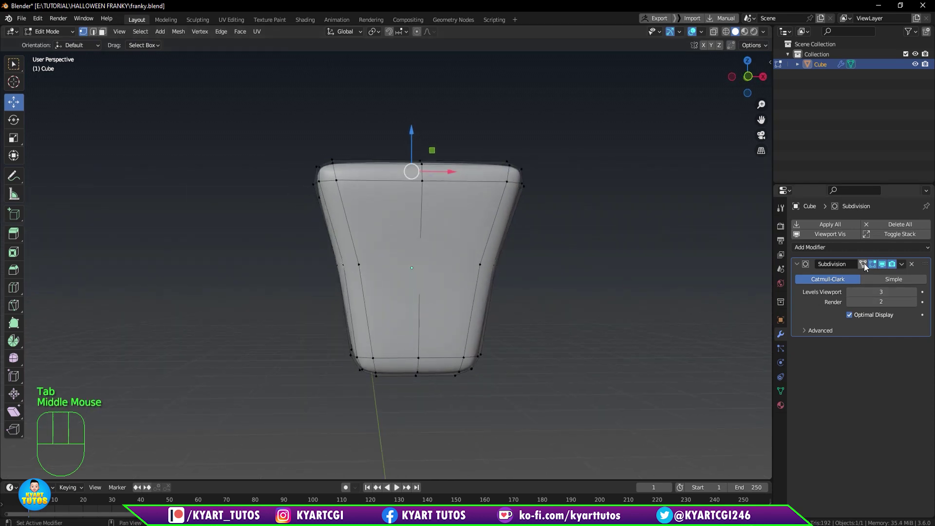
left_click(864, 265)
left_click_drag(478, 303, 473, 324)
scroll("up", 3)
left_click(883, 267)
left_click(883, 267)
left_click(883, 267)
left_click(883, 267)
left_click(883, 268)
left_click(883, 267)
left_click(883, 267)
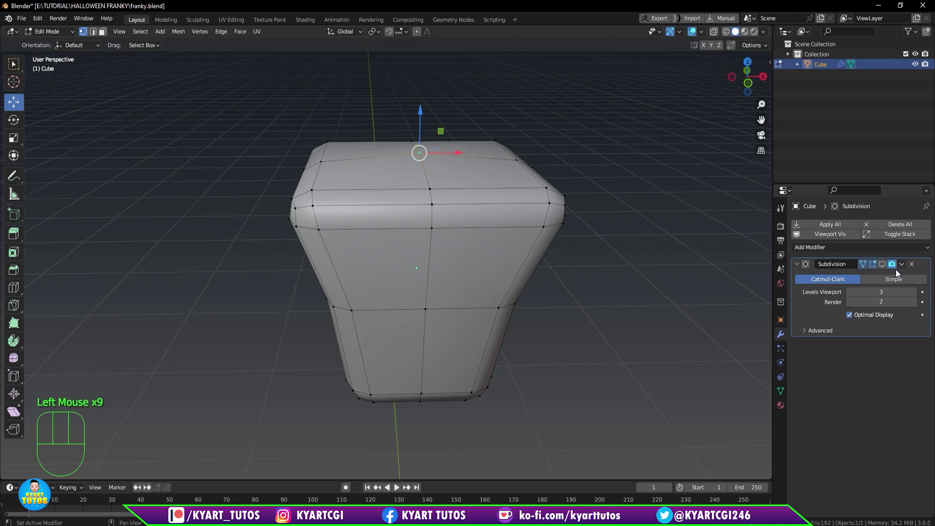
Toggle the modifier's viewport and render visibility on and off to compare the effect.
left_click(887, 270)
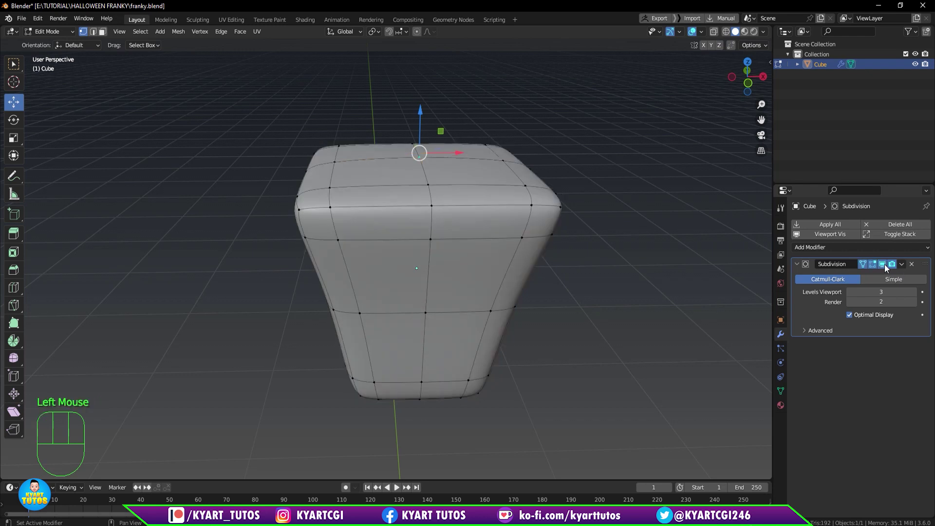
left_click(887, 269)
left_click(887, 269)
left_click(887, 270)
left_click(887, 270)
left_click(887, 269)
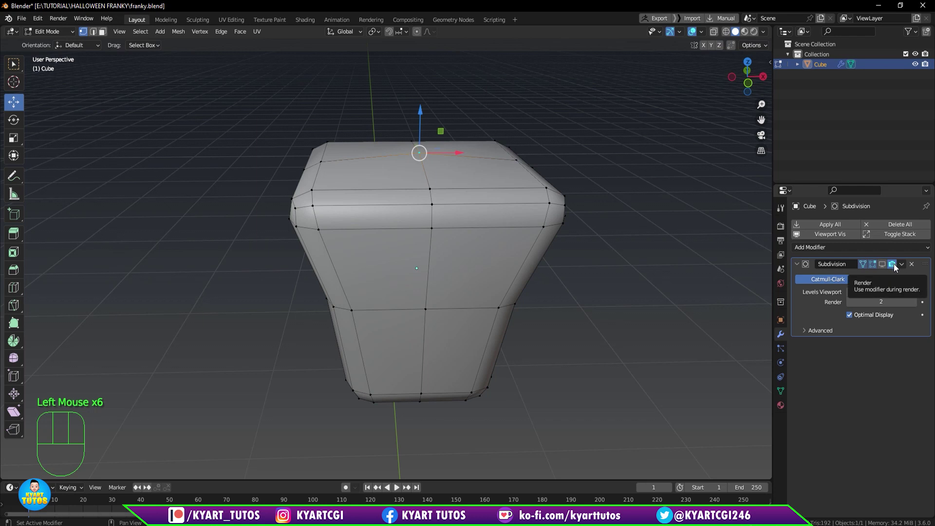
left_click(879, 269)
left_click(879, 269)
left_click(884, 268)
left_click_drag(559, 262, 568, 241)
scroll("down", 3)
middle_click(541, 274)
Return to Object Mode, select the head in front view and snap the 3D cursor to it.
key("Tab")
key("KP_1")
scroll("up", 3)
scroll("down", 3)
scroll("down", 3)
scroll("down", 3)
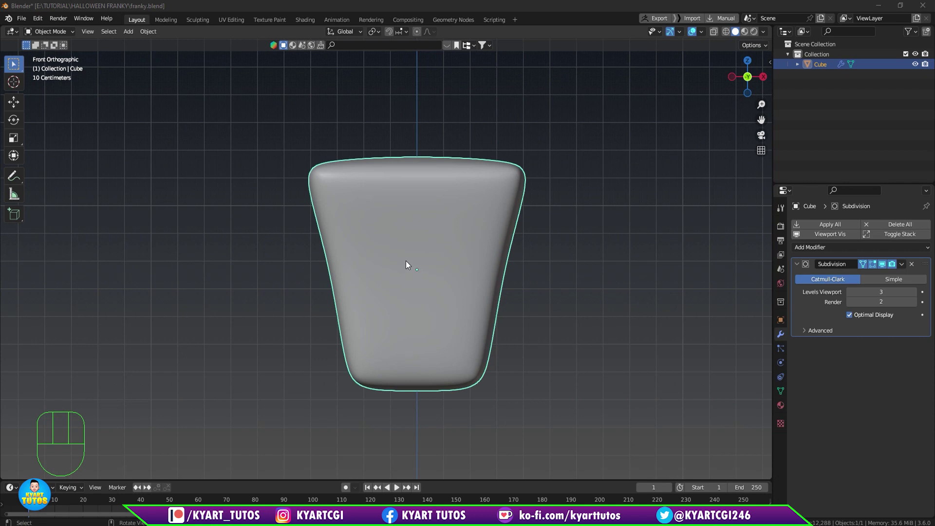
left_click(408, 264)
key("shift+s")
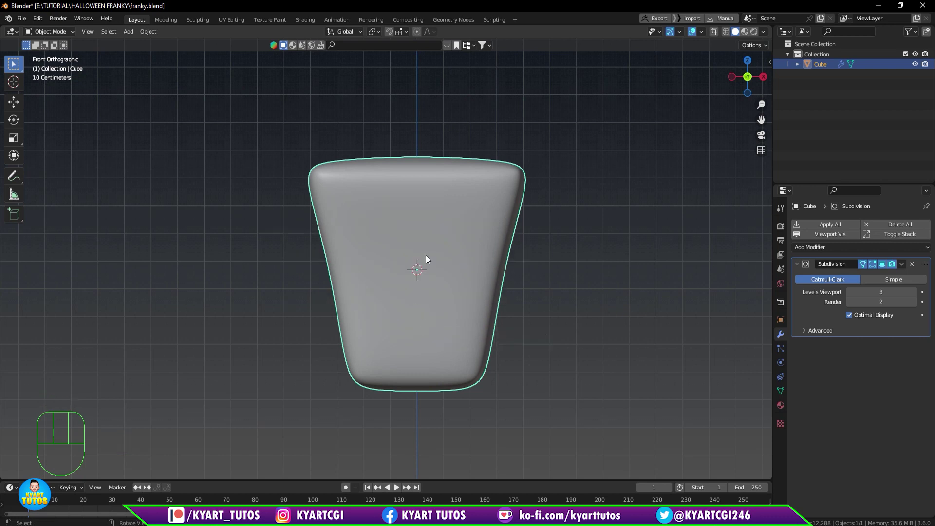
Add a cube, shrink it small and place it on the right side of the head.
key("shift+a")
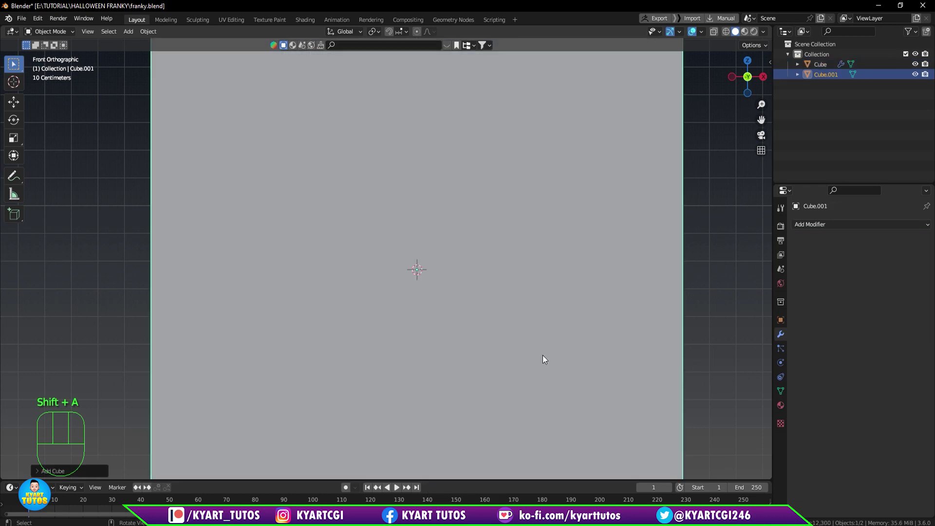
key("s")
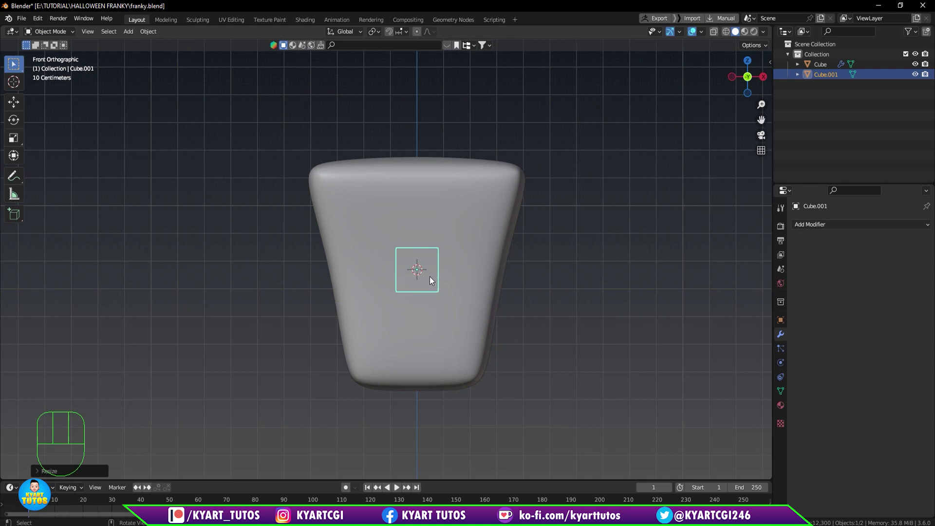
key("KP_3")
key("g")
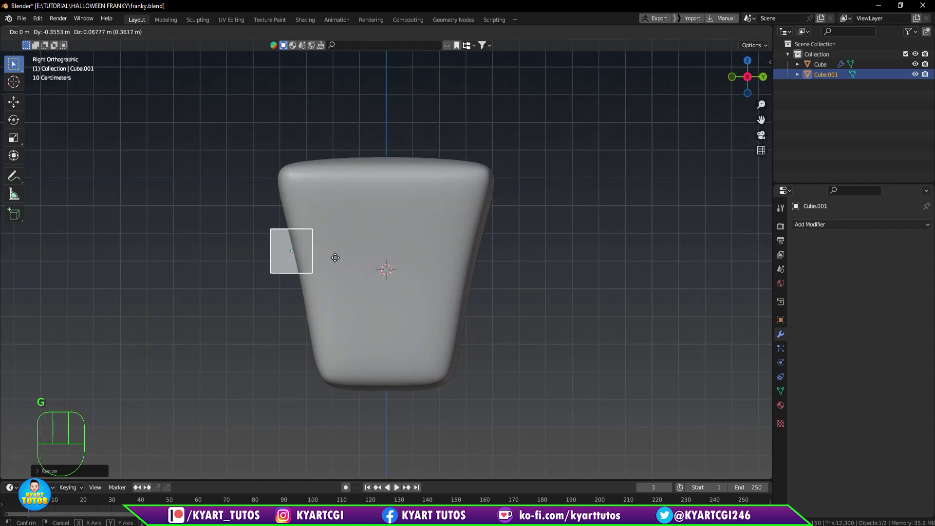
key("KP_1")
scroll("up", 3)
key("g")
scroll("up", 3)
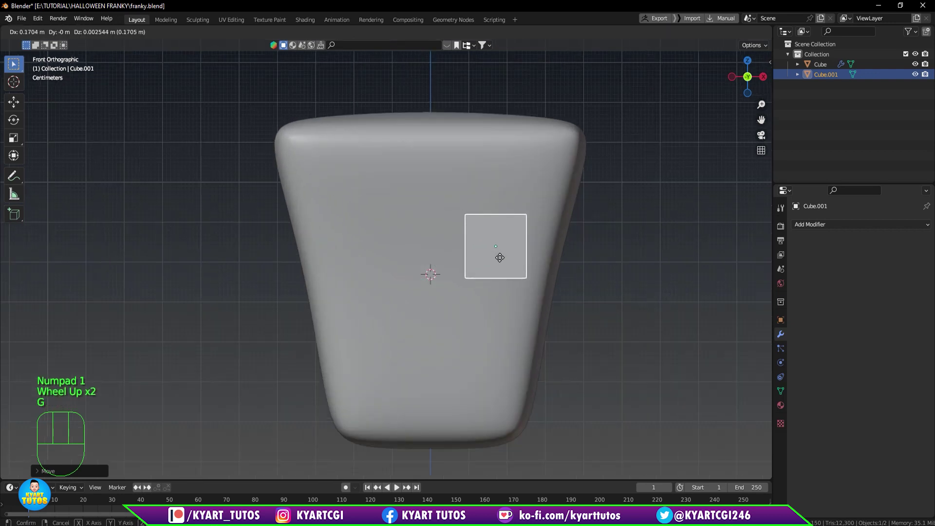
left_click_drag(767, 38, 651, 217)
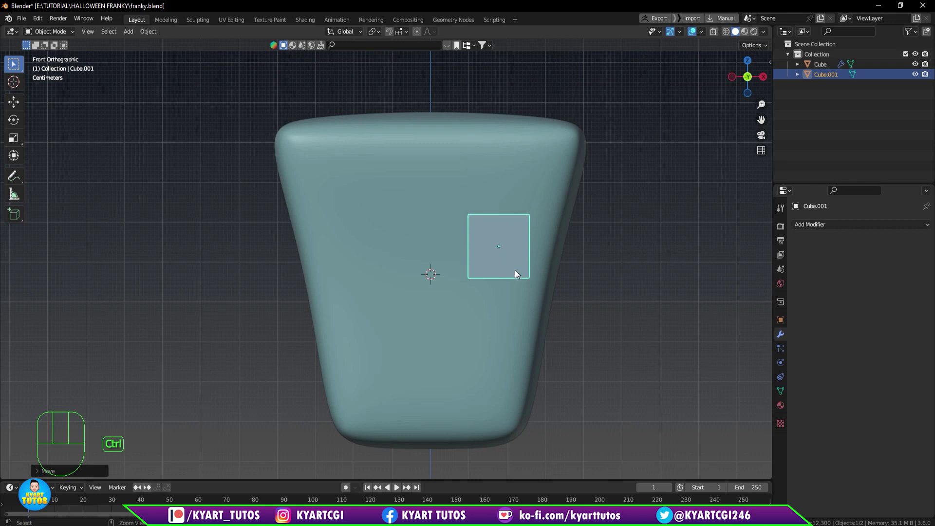
Copy the head's Subdivision modifier onto the small cube and set Levels Viewport to 2.
key("ctrl+3")
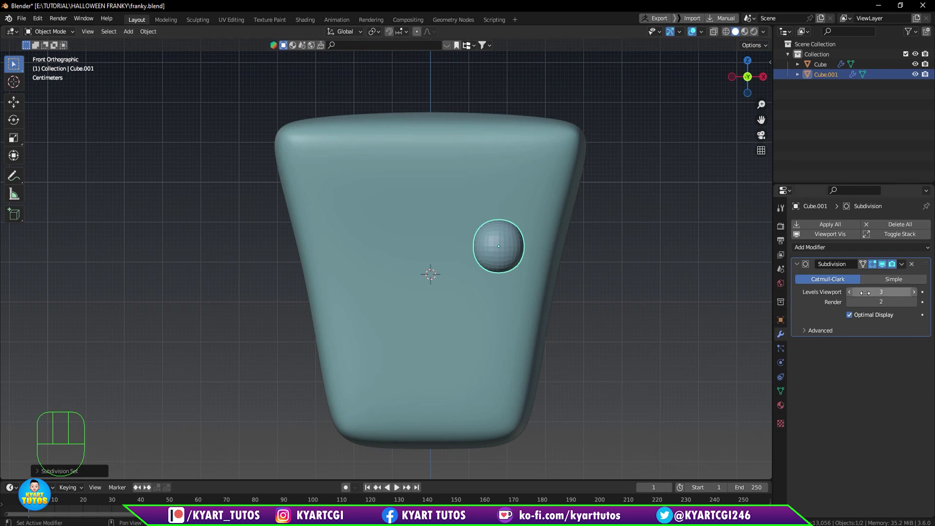
left_click(851, 297)
left_click(853, 308)
left_click(918, 310)
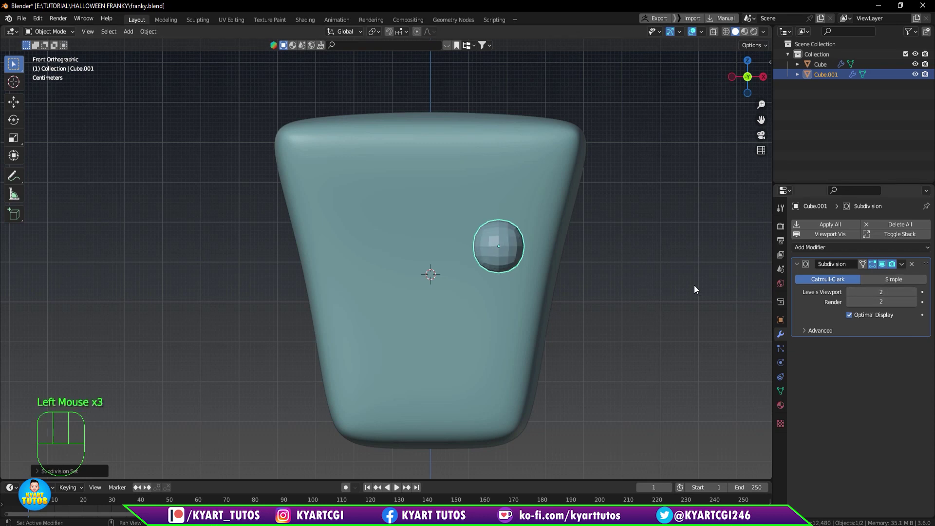
Enter Edit Mode on the small cube and select all its geometry.
key("Tab")
scroll("up", 3)
key("KP_1")
left_click_drag(533, 247, 432, 268)
key("q")
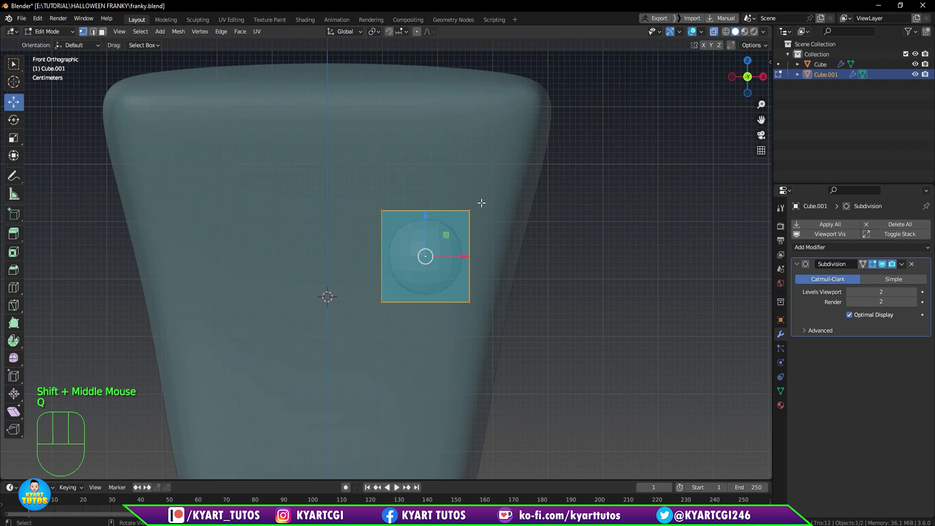
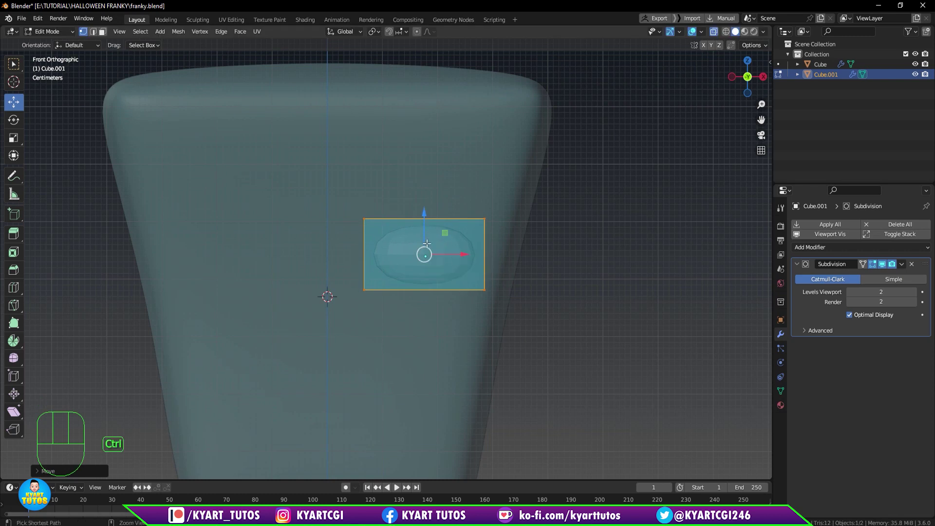
Add a vertical loop cut through the cube and taper its right end.
key("ctrl+r")
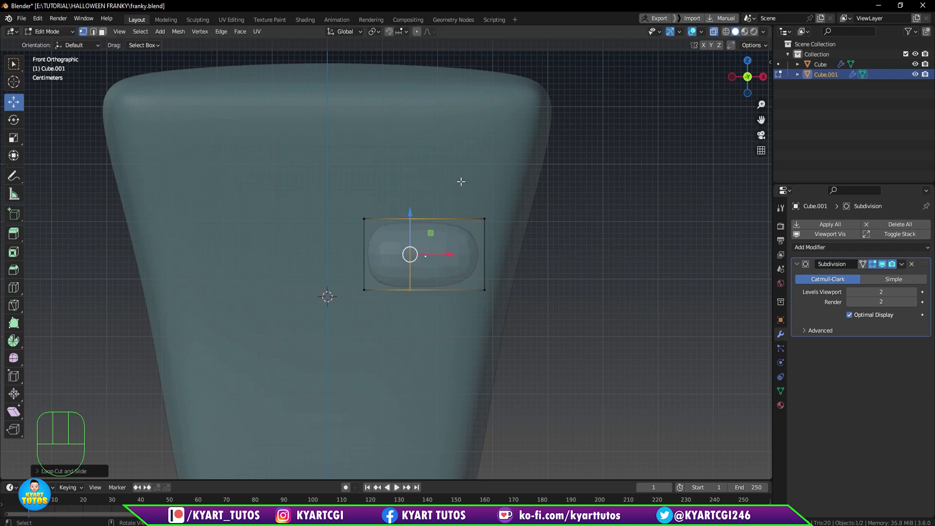
left_click_drag(464, 203, 524, 372)
key("s")
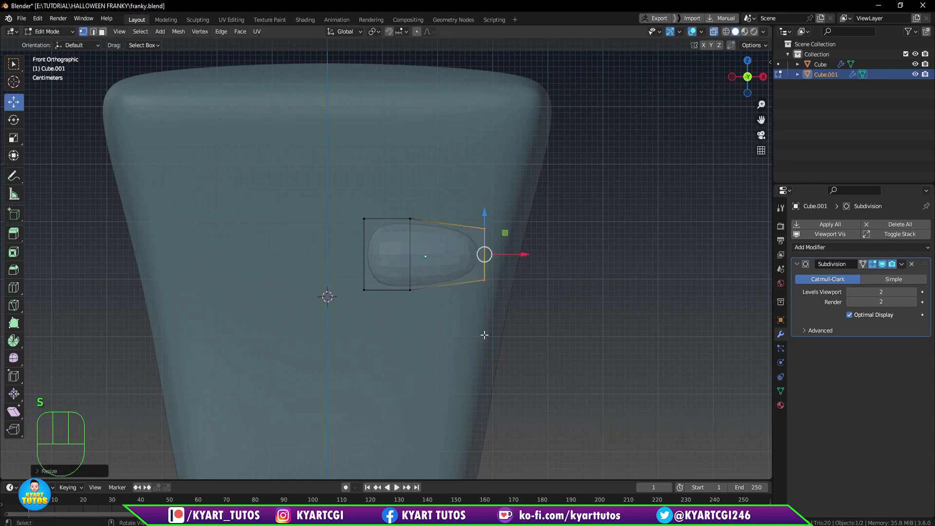
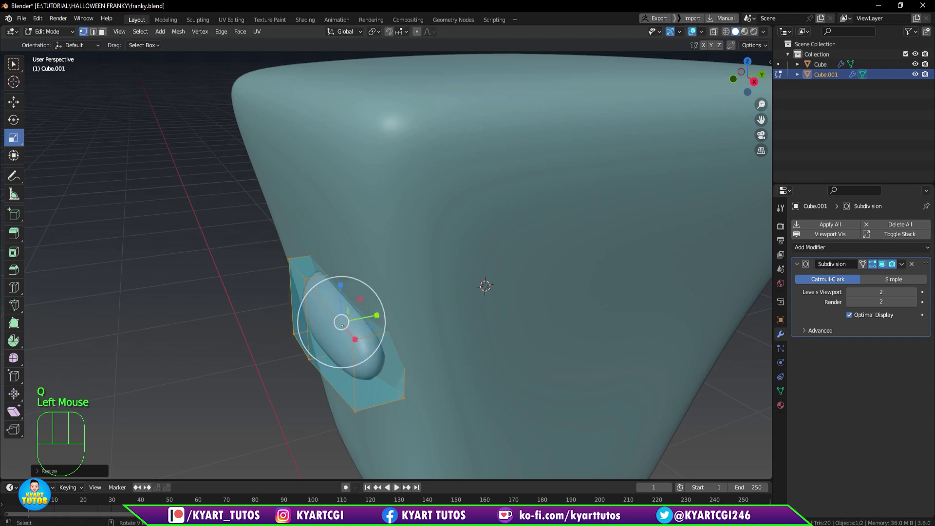
Tilt the bolt piece around the side axis from the side view.
key("KP_3")
scroll("up", 3)
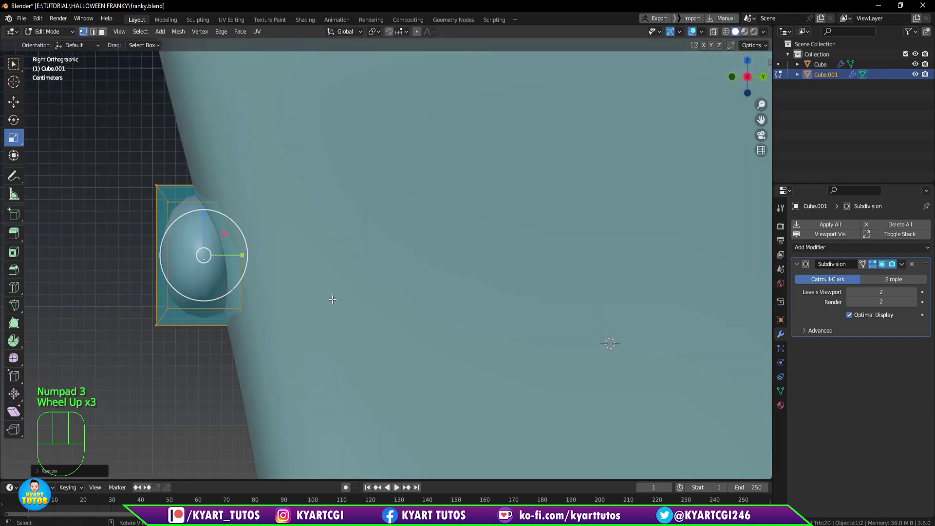
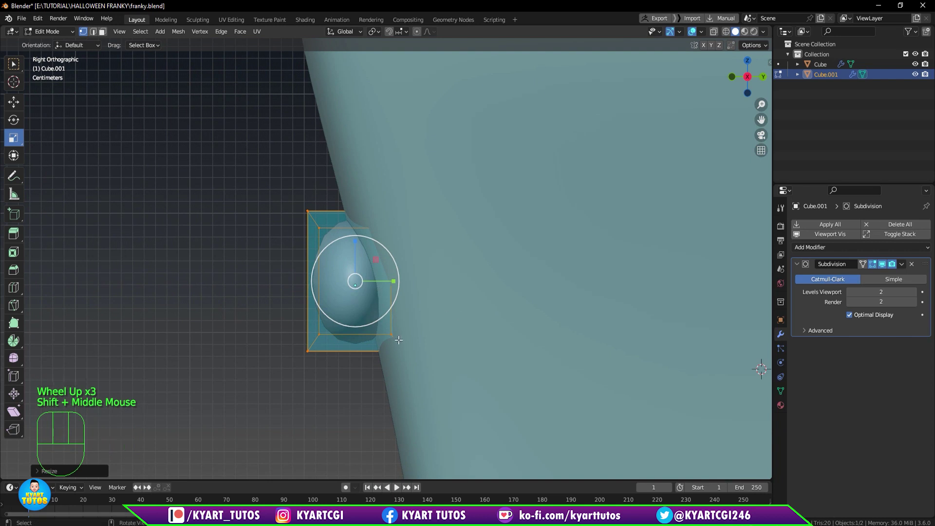
key("a")
key("r")
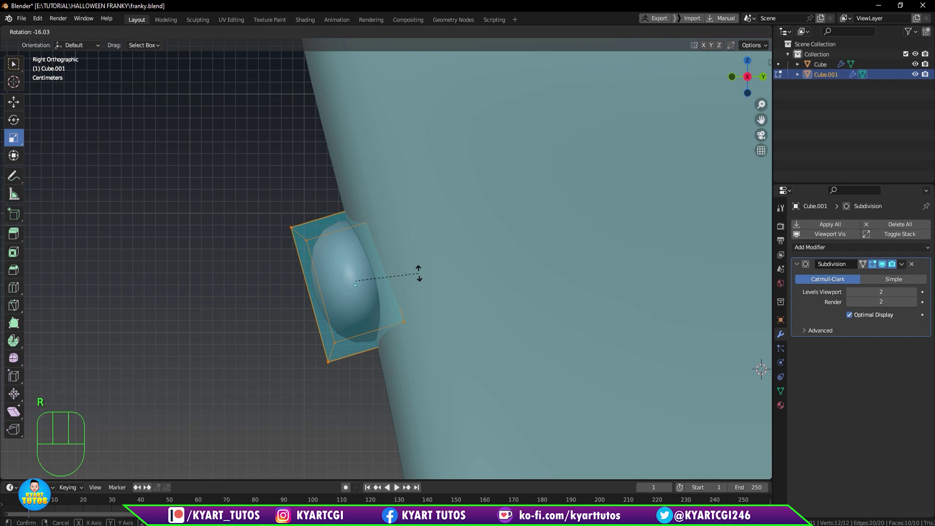
key("KP_1")
scroll("down", 3)
scroll("down", 3)
scroll("up", 3)
Adjust the brow piece's position on the head and return to Object Mode.
key("s")
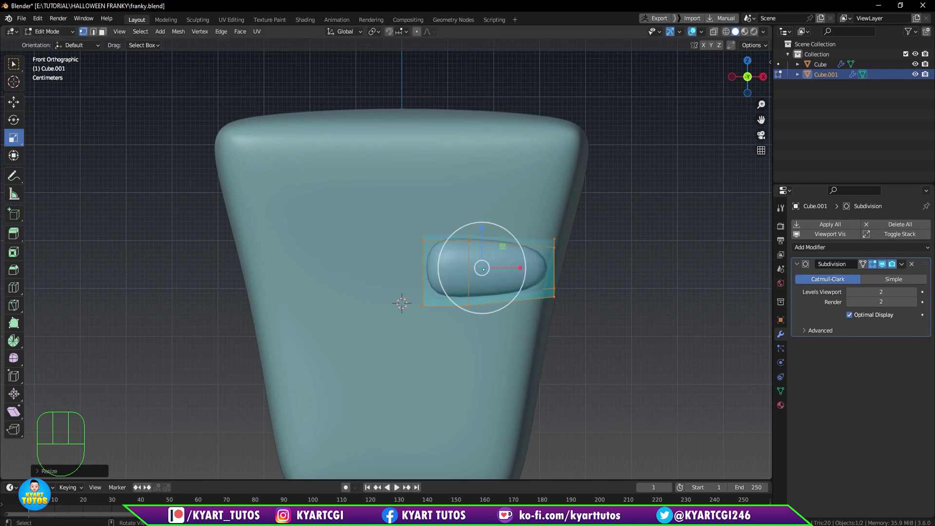
left_click_drag(545, 324, 549, 346)
scroll("down", 3)
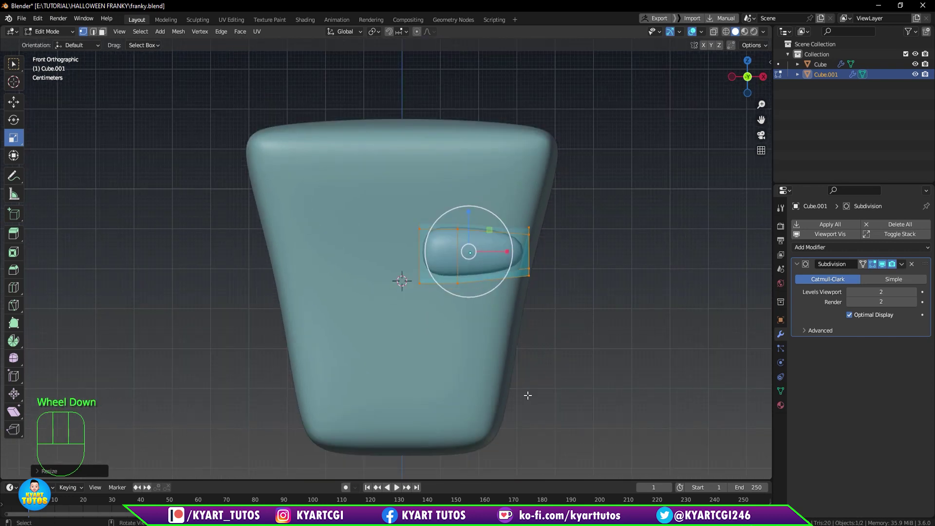
key("Tab")
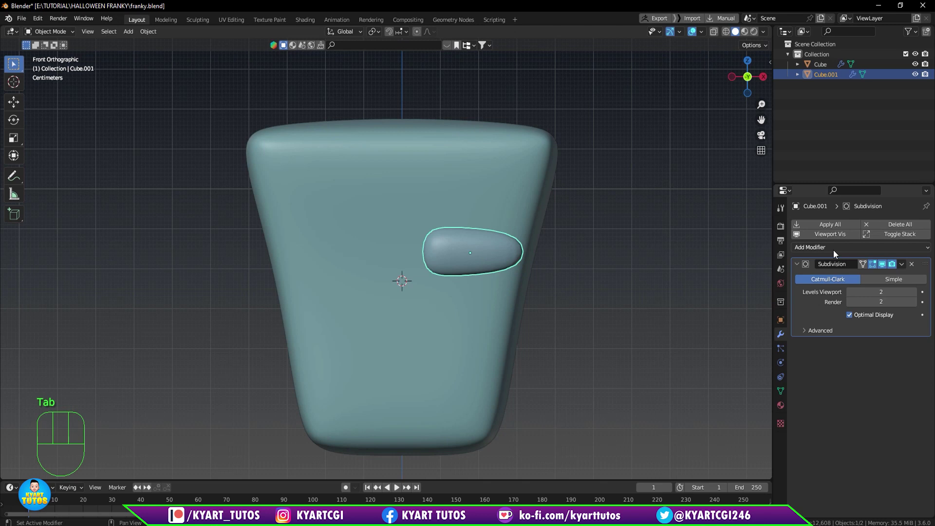
Add a Mirror modifier to the brow with Mirror Object set to Cube, then select the head.
left_click_drag(835, 253, 769, 372)
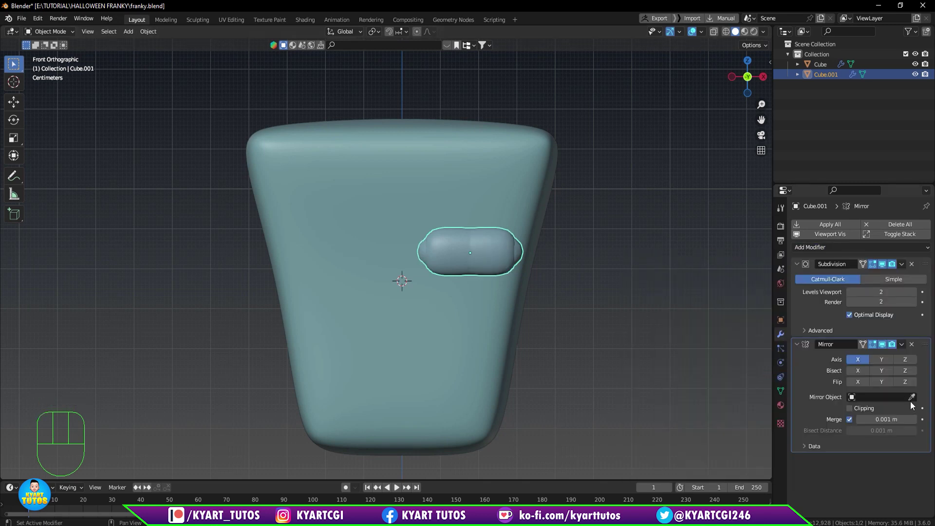
left_click(913, 402)
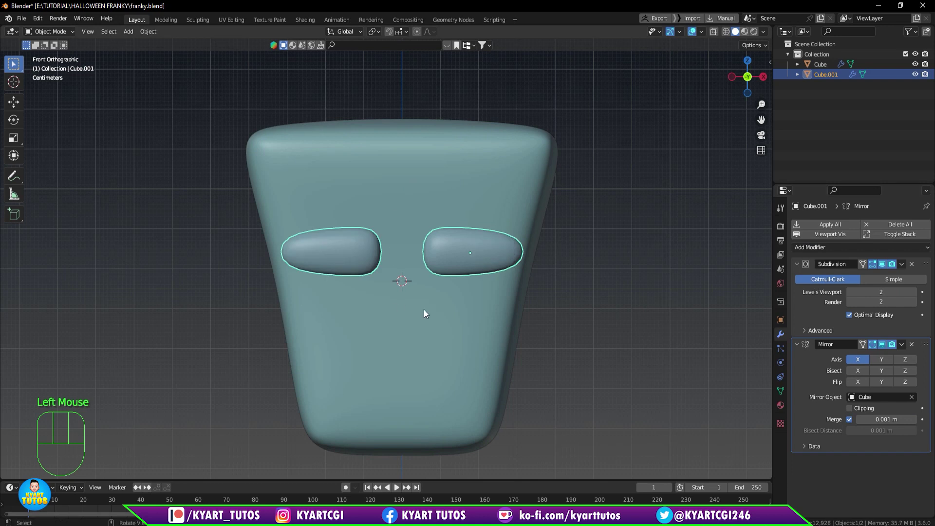
left_click(479, 249)
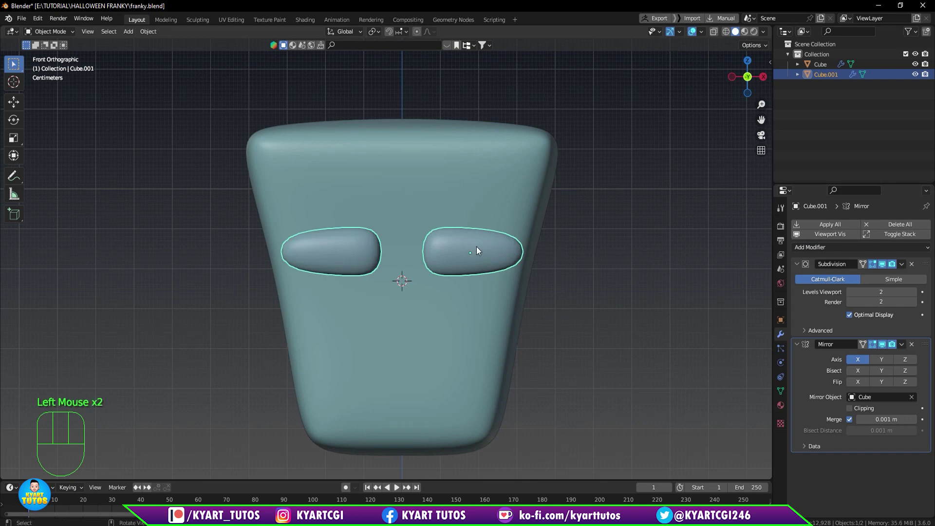
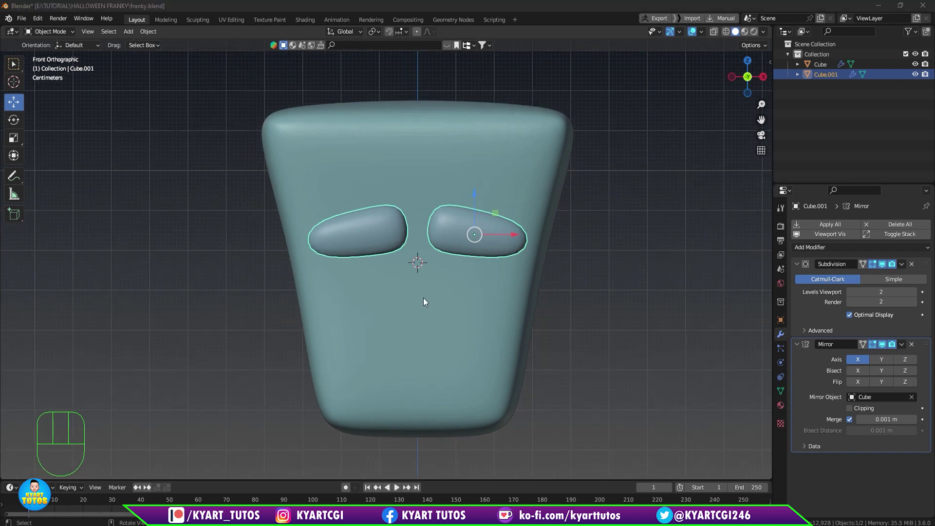
left_click(426, 302)
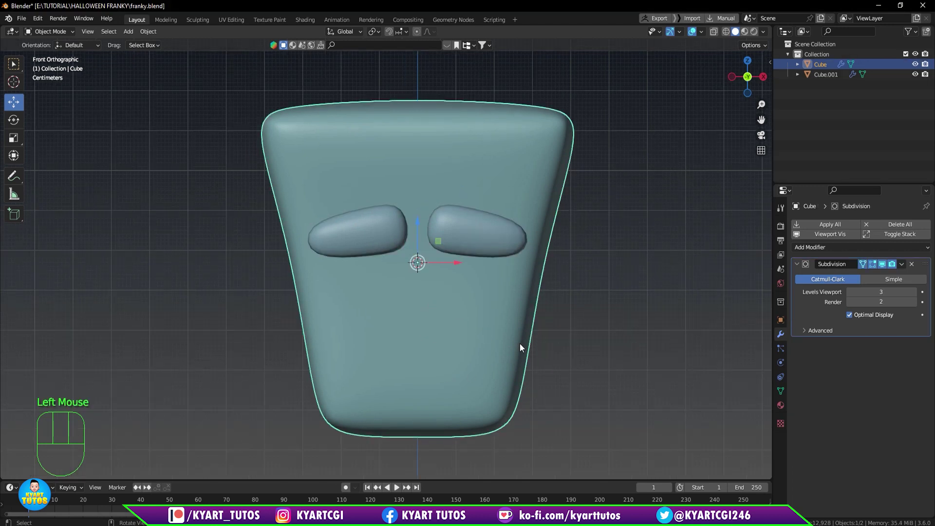
Add a new cube and bring it forward in front of the face between the brows.
key("shift+a")
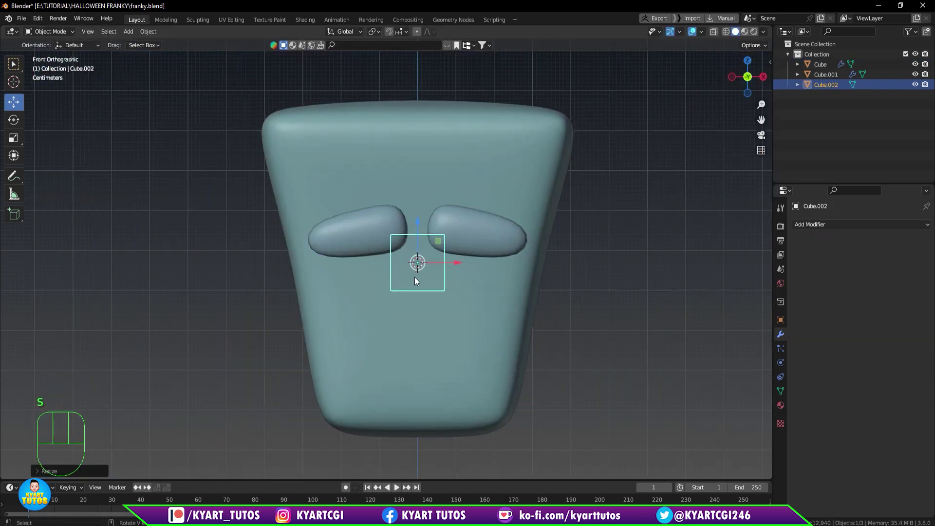
key("KP_3")
key("g")
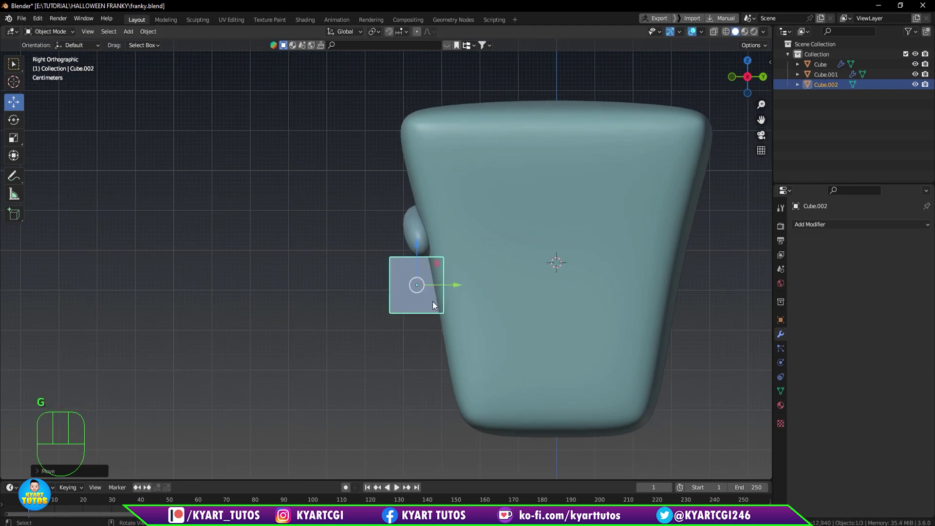
key("KP_1")
scroll("up", 3)
In Edit Mode, narrow the cube's top edge to taper the nose.
key("Tab")
scroll("up", 3)
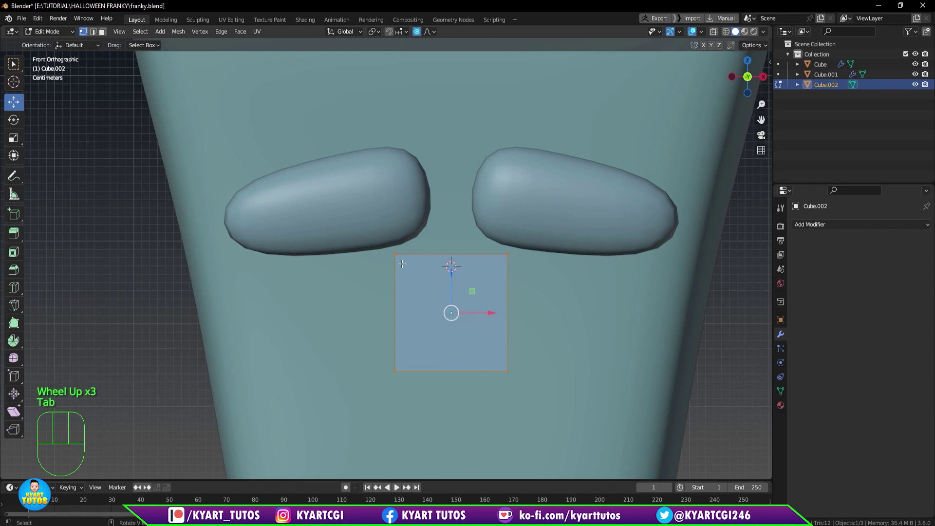
key("q")
left_click(371, 226)
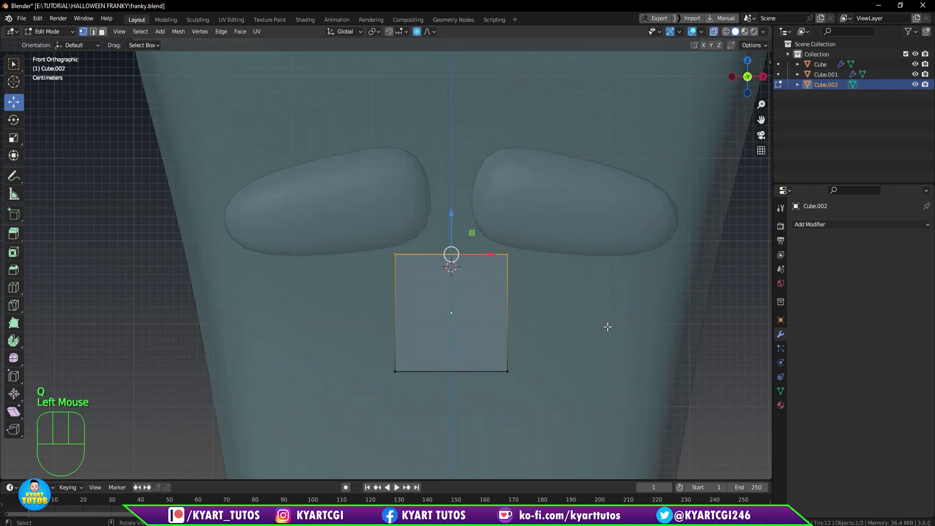
key("s")
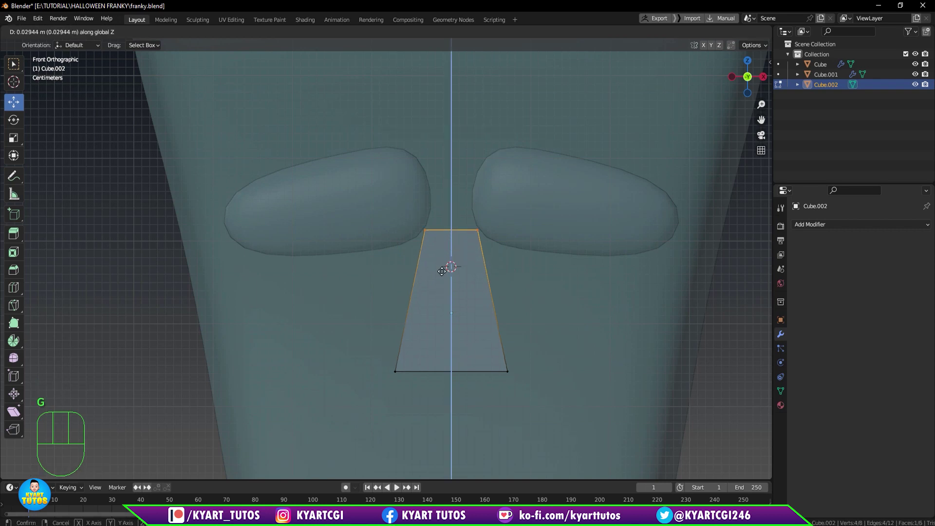
Push the top edge back toward the face from the side view.
key("KP_3")
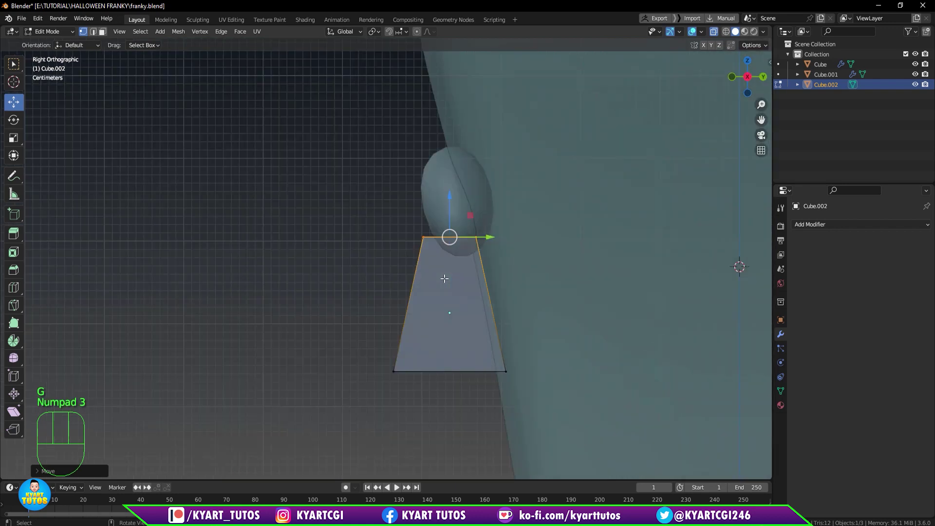
left_click(370, 203)
left_click_drag(394, 225, 444, 256)
left_click(485, 241)
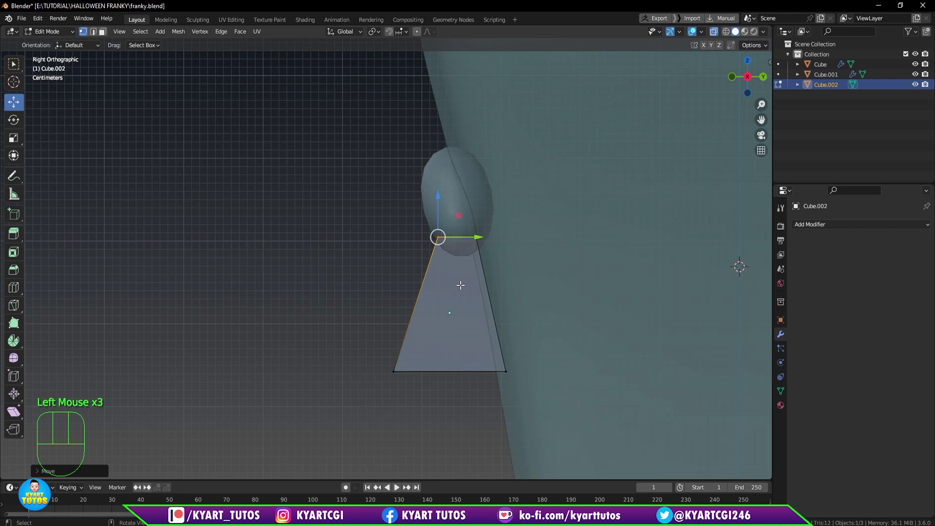
scroll("down", 3)
key("KP_1")
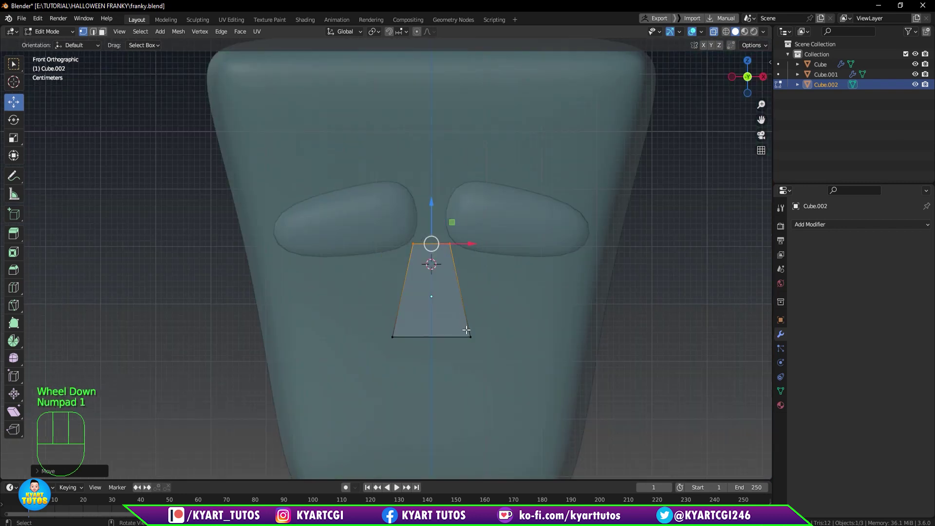
Leave Edit Mode and give the nose a level-2 Subdivision Surface modifier.
key("Tab")
key("q")
scroll("up", 3)
key("ctrl+2")
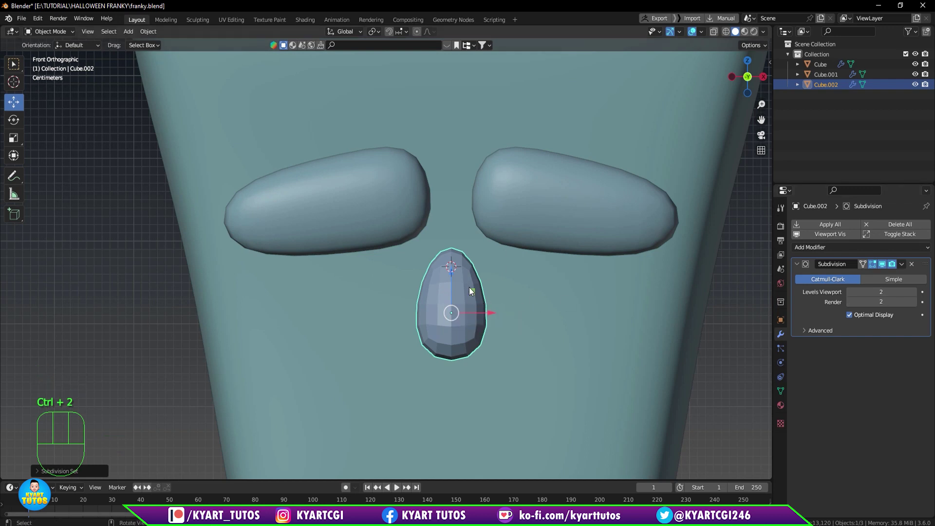
Shade the nose smooth and add a horizontal loop cut near its bottom.
left_click_drag(468, 280, 457, 233)
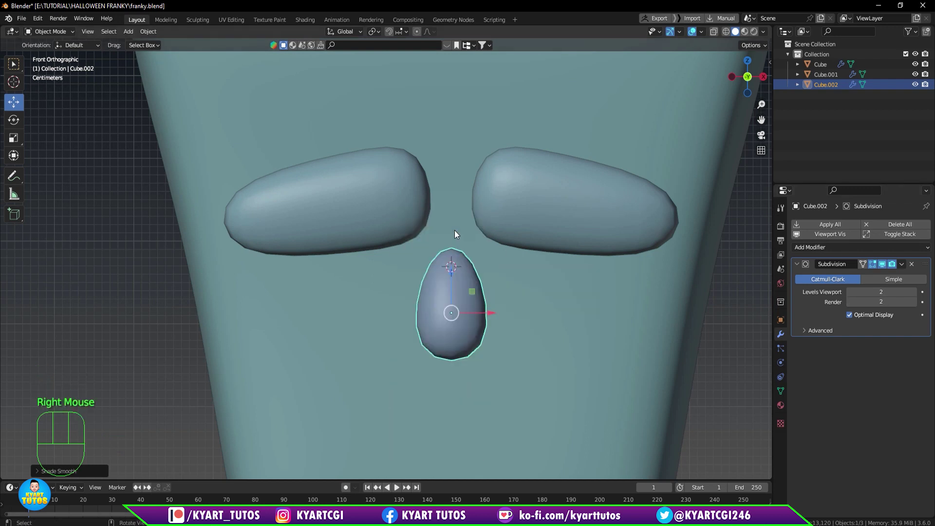
key("Tab")
scroll("up", 3)
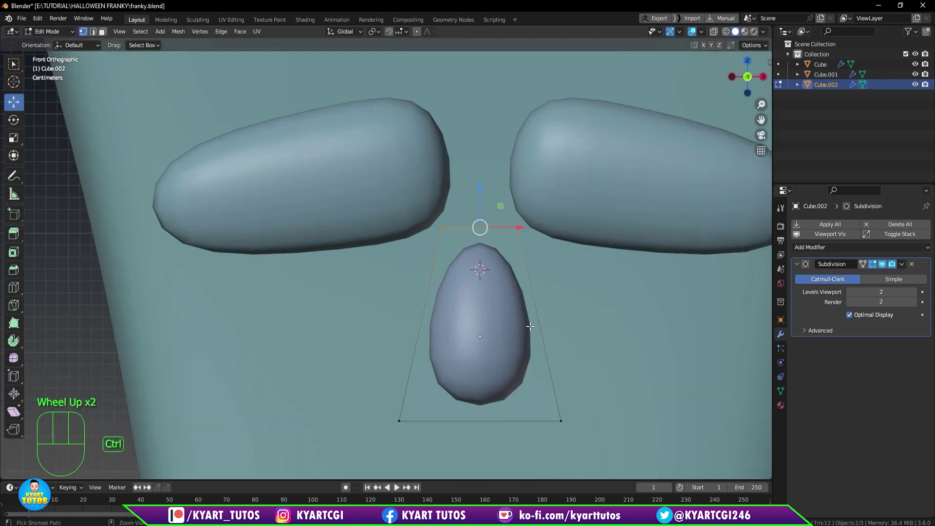
key("ctrl+r")
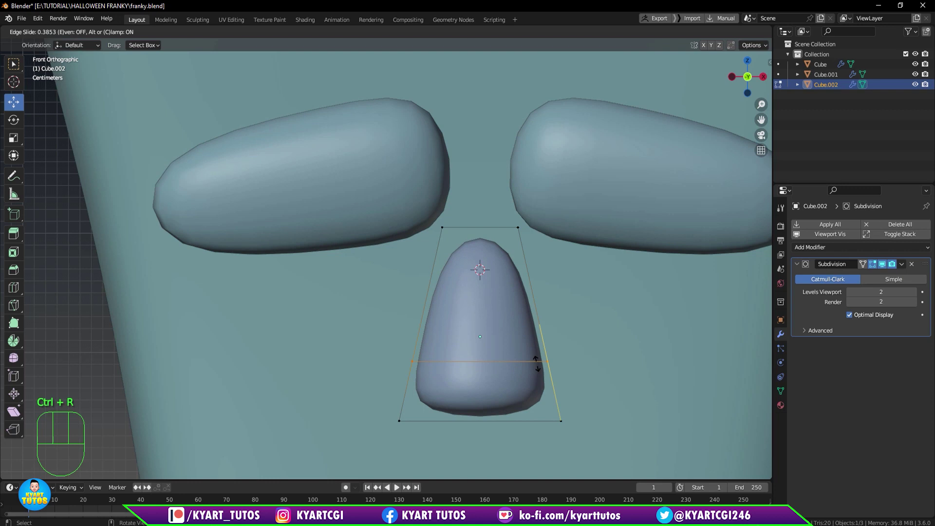
key("ctrl+r")
left_click_drag(508, 392, 432, 392)
scroll("down", 3)
Move the lower nose edges to widen and round the bottom.
left_click(419, 317)
left_click(456, 319)
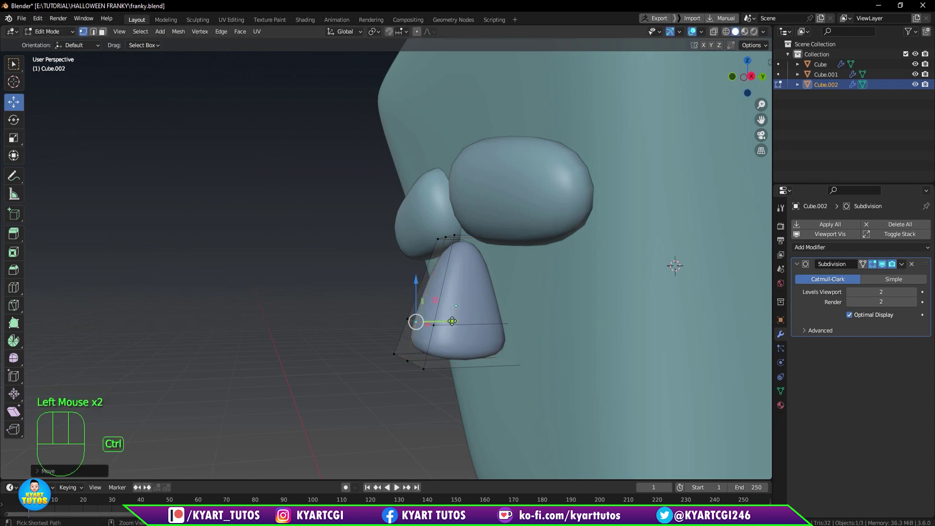
key("ctrl+z")
key("o")
left_click(457, 318)
Orbit around the nose to review it from the front and underneath.
left_click_drag(456, 324, 438, 324)
left_click_drag(542, 300, 577, 308)
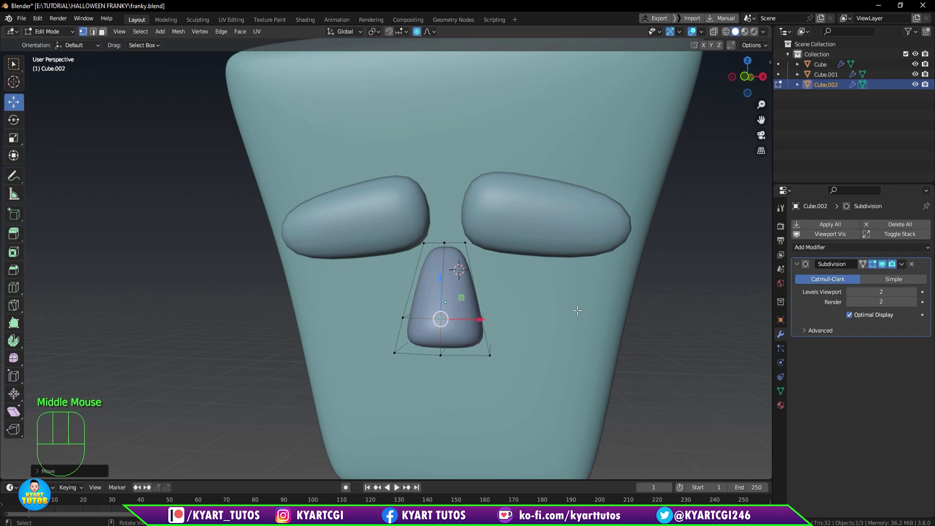
key("KP_1")
scroll("up", 3)
left_click_drag(512, 190, 532, 238)
scroll("up", 3)
left_click_drag(523, 185, 515, 123)
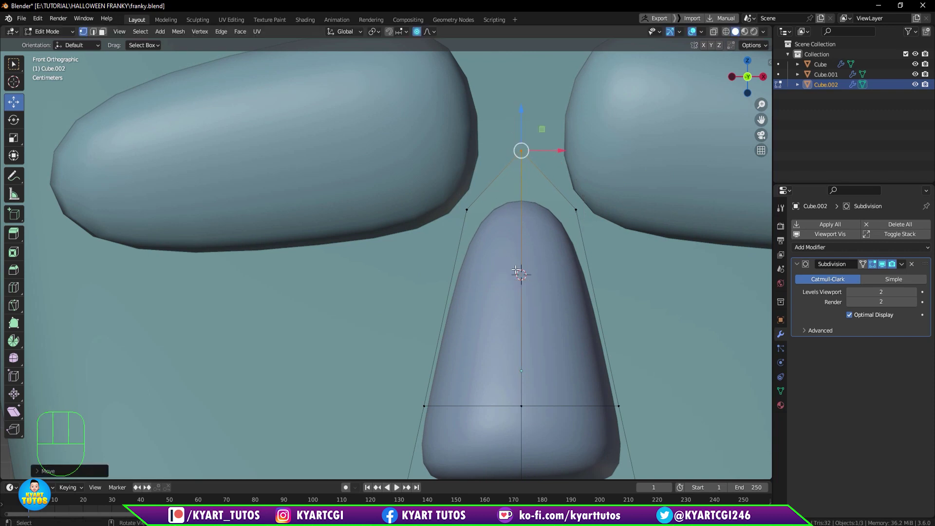
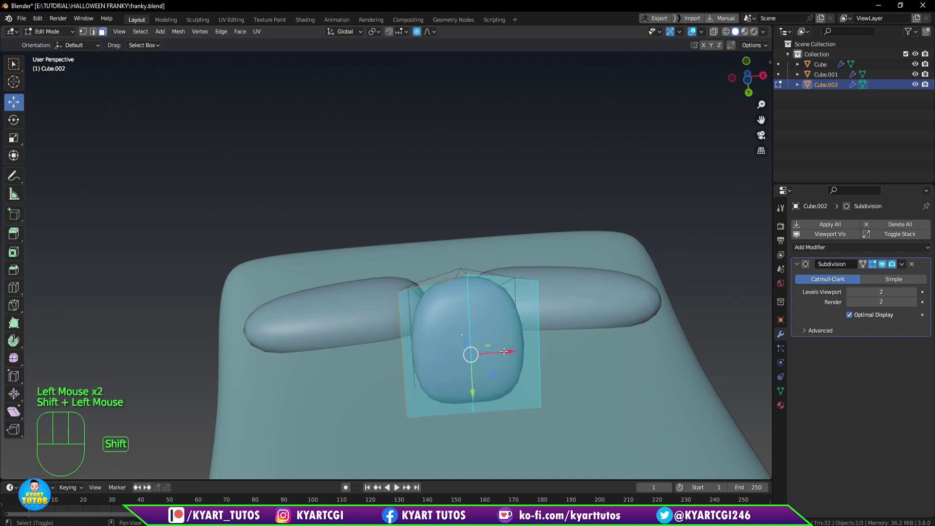
Inset the two bottom faces individually and shrink them into nostril shapes.
key("s")
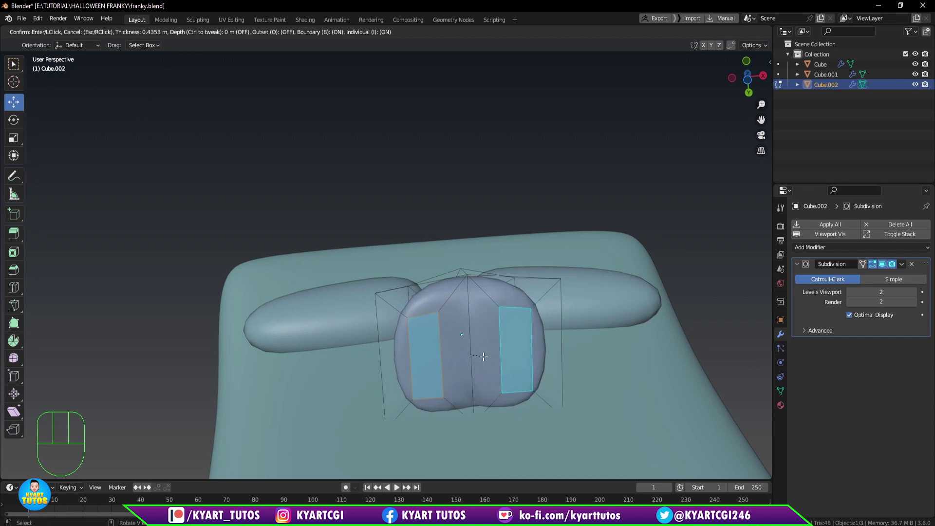
left_click_drag(504, 366, 510, 407)
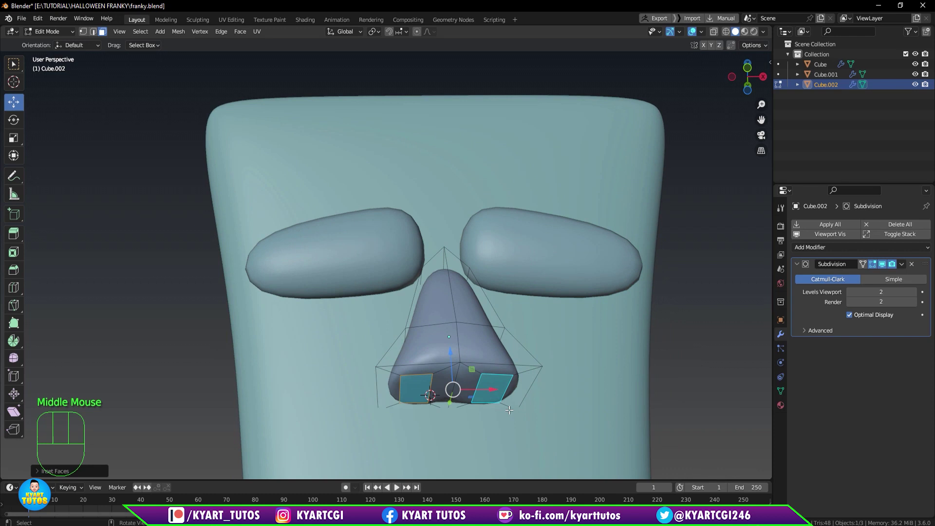
left_click_drag(495, 394, 434, 377)
middle_click(498, 366)
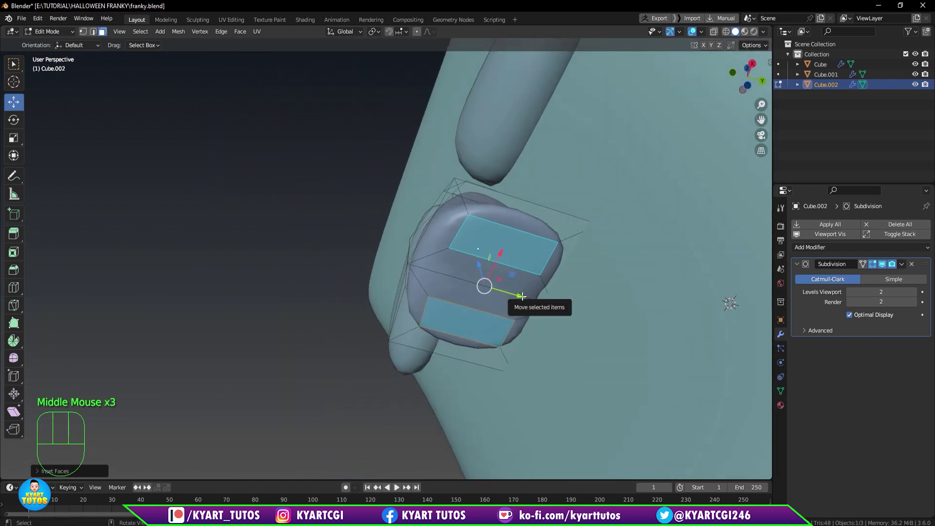
key("shift+space")
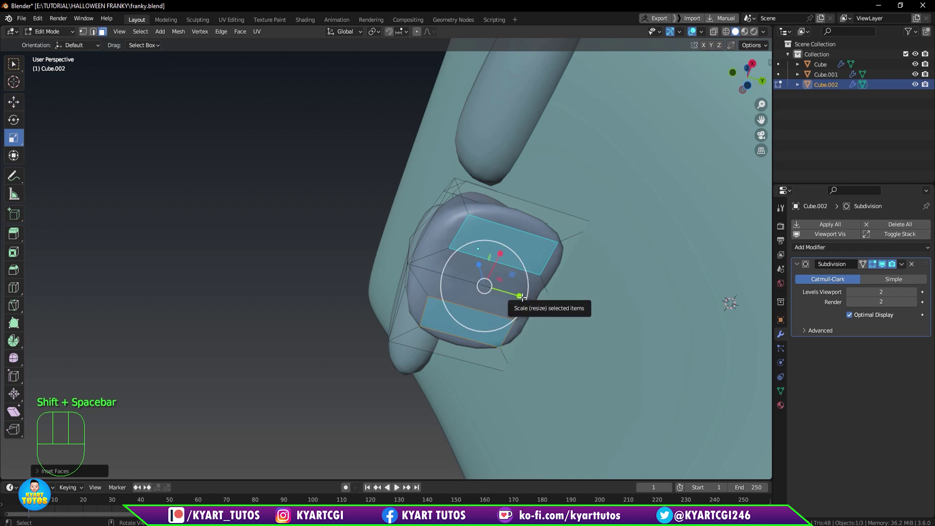
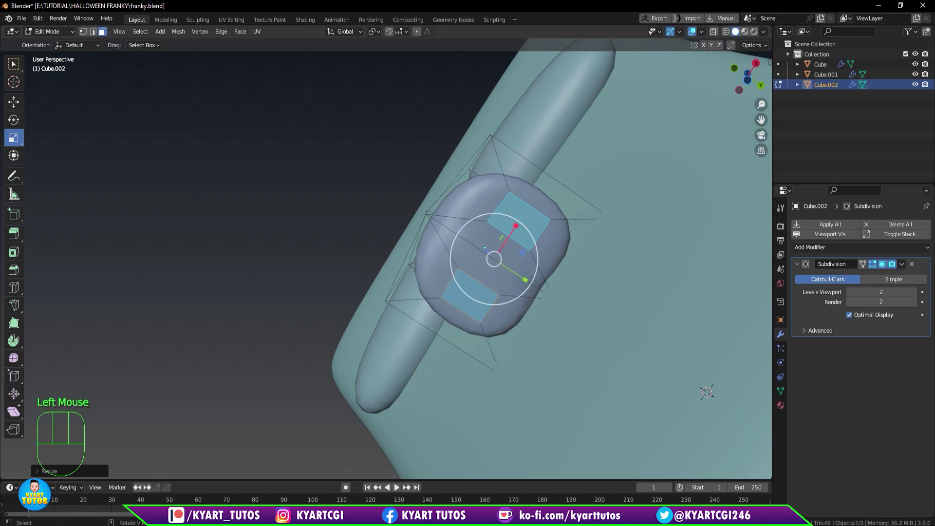
left_click_drag(547, 317, 601, 371)
Extrude the nostril faces inward to sink two holes into the nose.
middle_click(549, 399)
key("e")
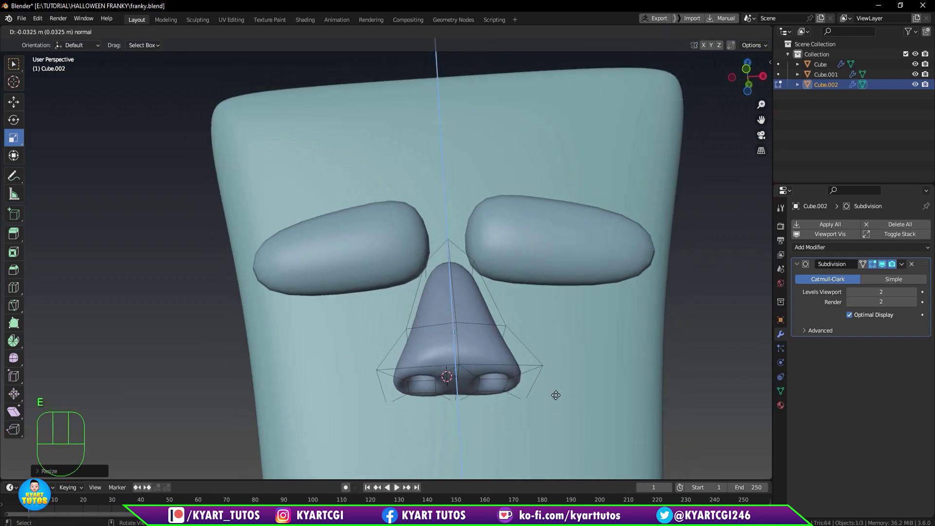
left_click_drag(546, 387, 540, 362)
key("s")
left_click_drag(573, 366, 483, 443)
Review the nose with nostrils from the side view.
key("KP_3")
scroll("up", 3)
key("q")
scroll("up", 3)
scroll("down", 3)
Push the front lower part of the nose forward from the side view.
key("1")
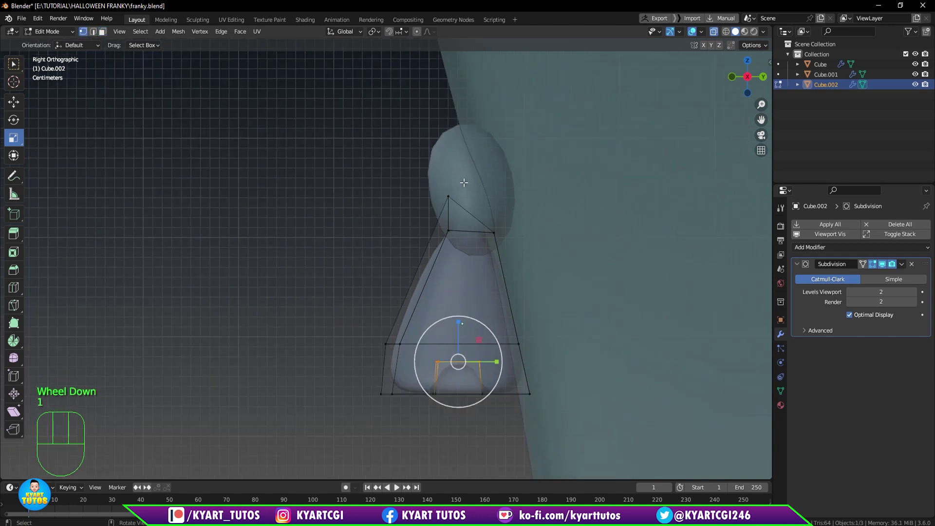
left_click_drag(371, 163, 460, 429)
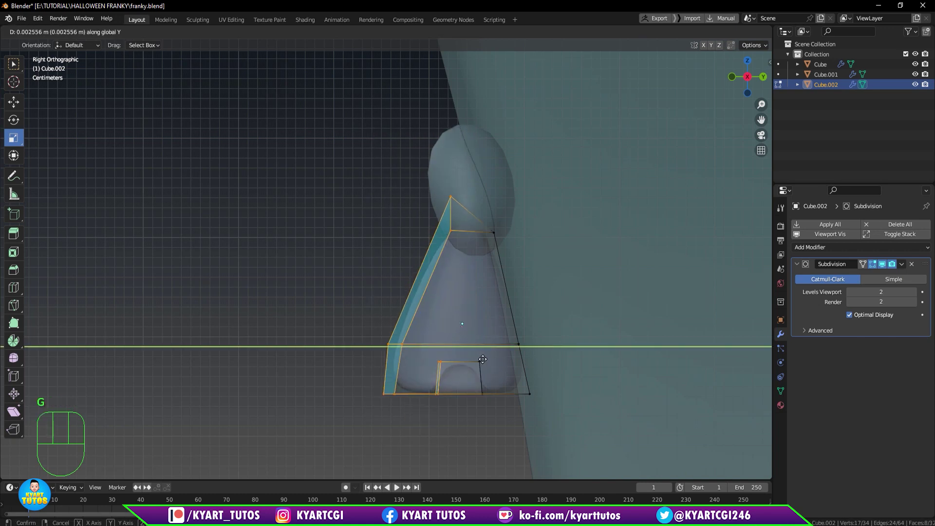
left_click_drag(477, 415, 544, 323)
key("g")
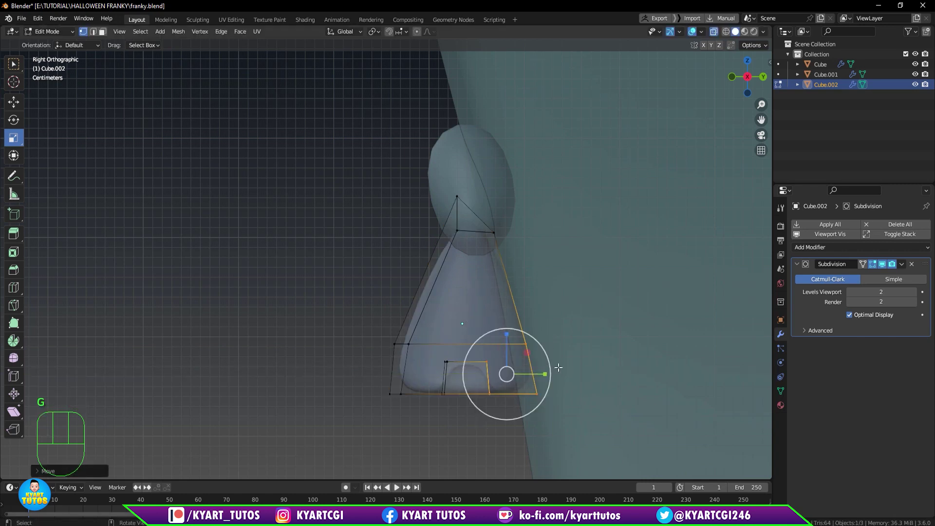
scroll("down", 3)
key("q")
left_click_drag(453, 308, 533, 293)
scroll("down", 3)
scroll("up", 3)
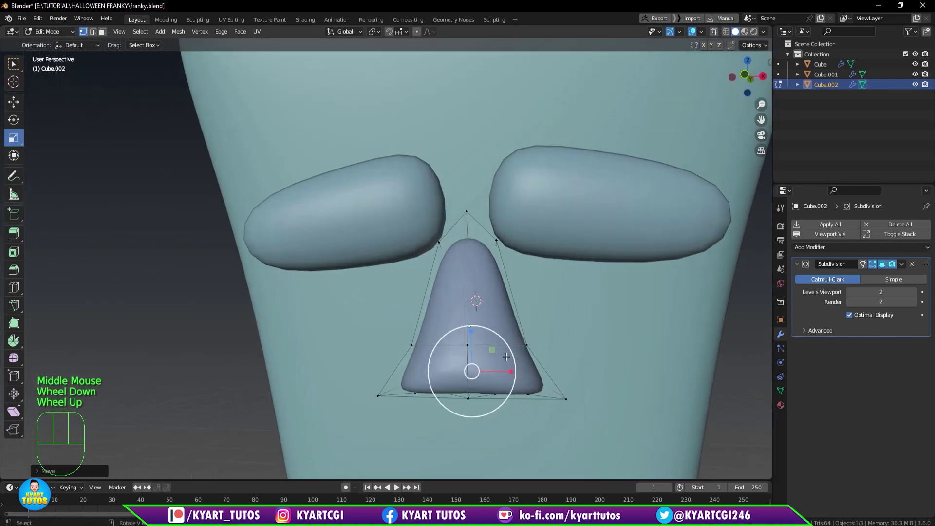
Select the middle edge ring in front view and slide it to widen the lower bulb.
key("2")
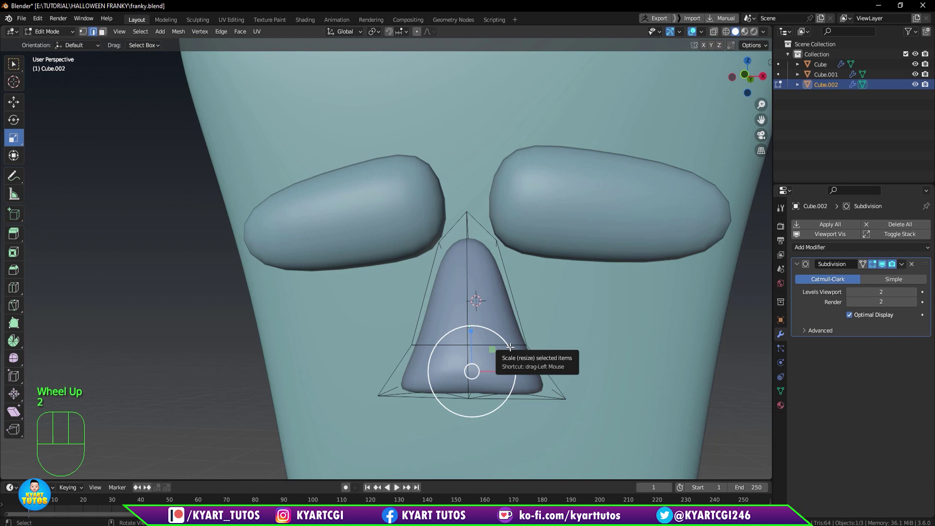
key("KP_1")
scroll("up", 3)
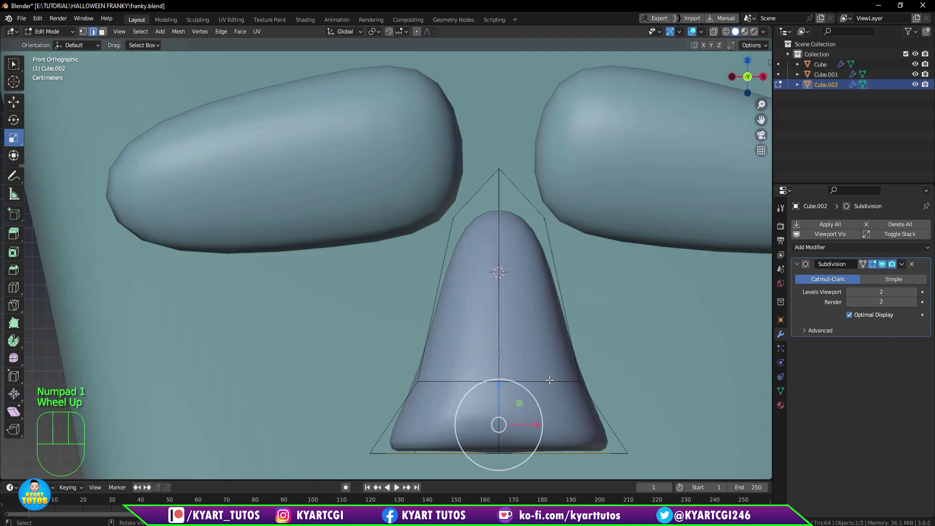
left_click(553, 379)
key("g")
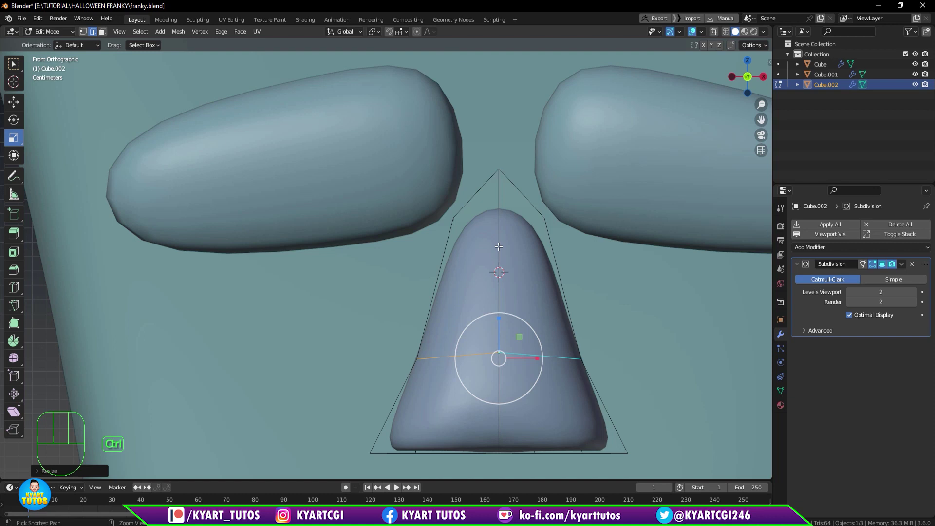
Add a loop cut near the nose tip and scale it inward to narrow the tip.
key("ctrl+r")
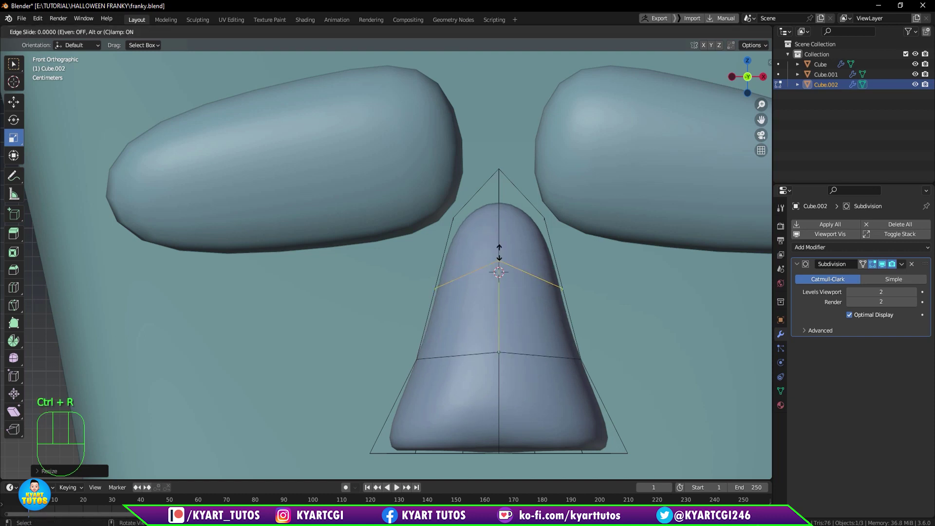
key("s")
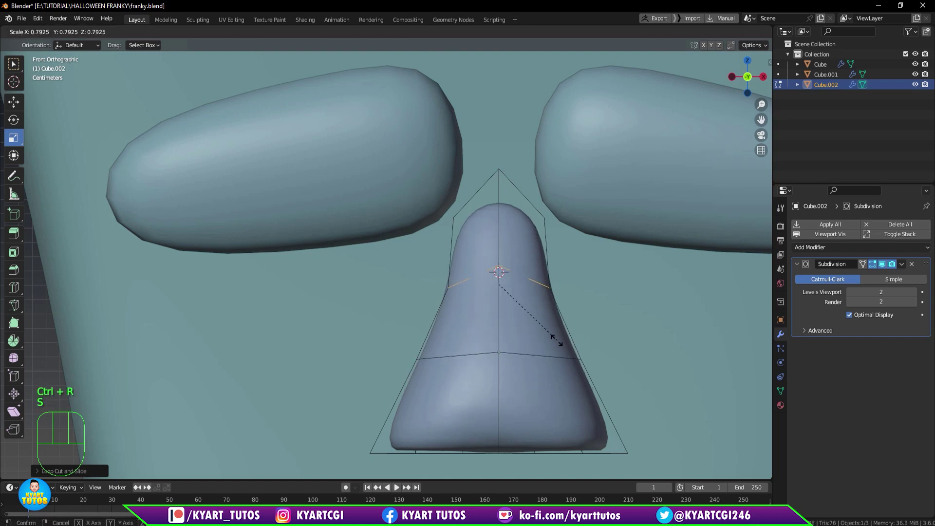
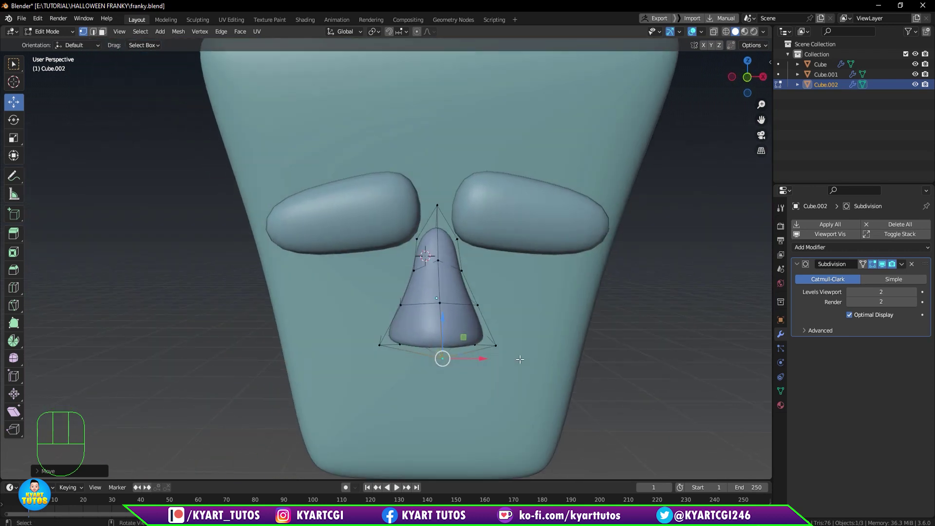
Select the whole nose mesh in front view and scale it slightly smaller.
key("KP_1")
scroll("up", 3)
key("s")
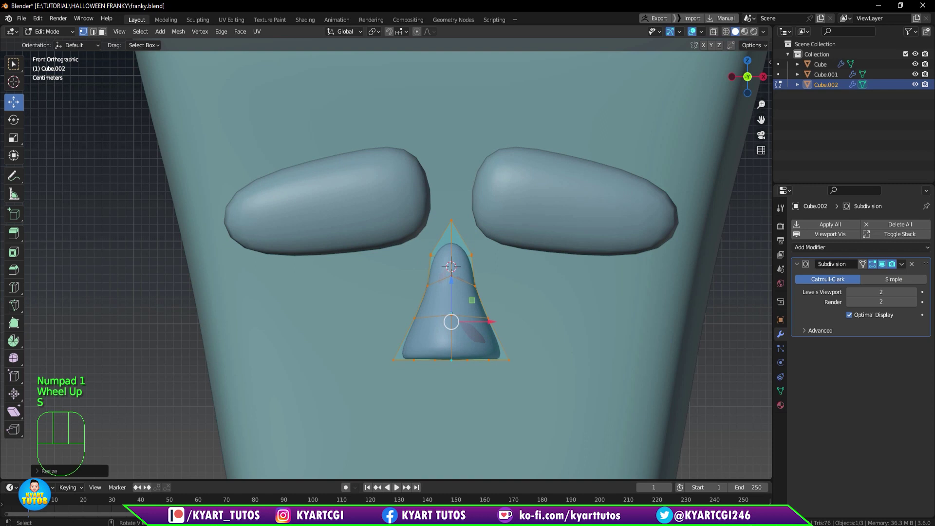
scroll("down", 3)
scroll("up", 3)
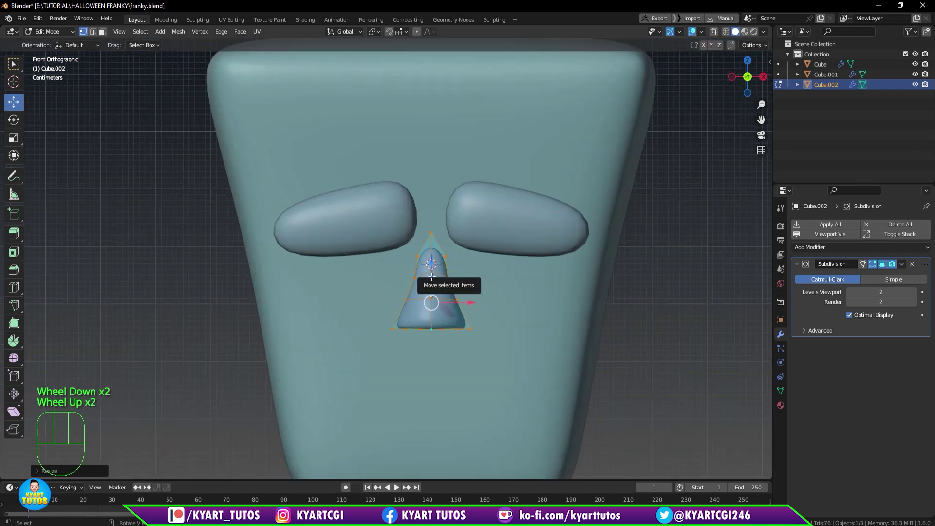
left_click(435, 272)
scroll("up", 3)
left_click(431, 273)
key("s")
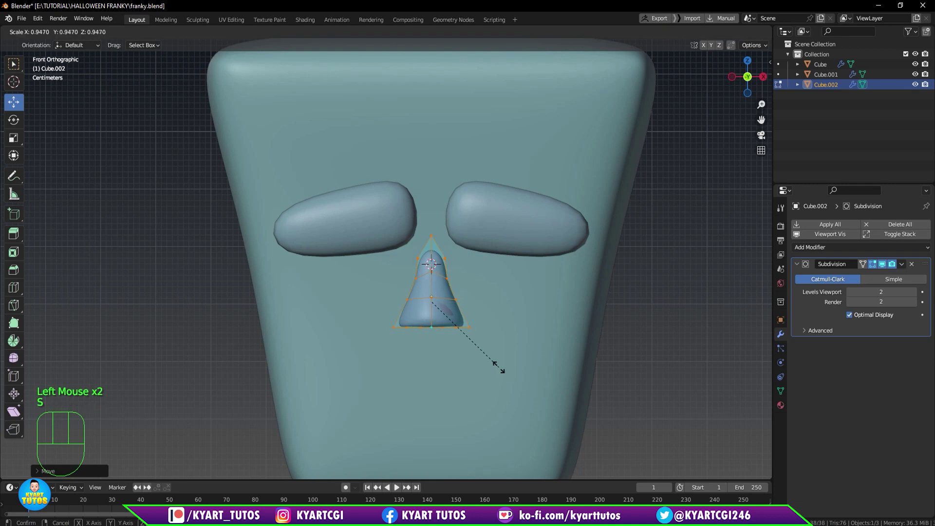
key("Tab")
Settle the nose under the brows and return to Object Mode.
scroll("down", 3)
scroll("down", 3)
scroll("up", 3)
left_click_drag(495, 355, 492, 342)
left_click_drag(502, 369, 497, 303)
left_click_drag(506, 392, 494, 422)
scroll("down", 3)
key("KP_1")
Orbit and zoom to review the finished nose on the face.
left_click_drag(494, 387, 506, 344)
scroll("down", 3)
middle_click(503, 291)
scroll("up", 3)
scroll("up", 3)
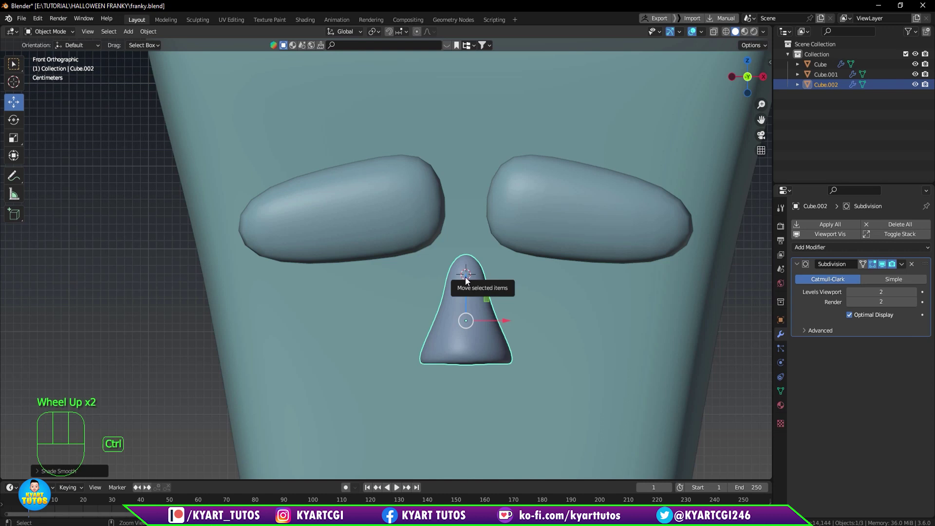
Add a new plane with Shift+A and stand it upright facing the front of the head.
key("shift+a")
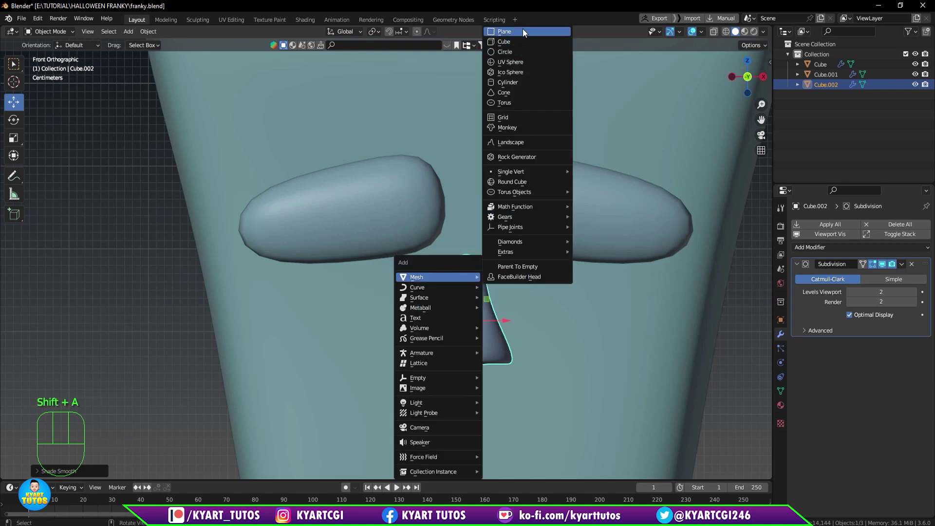
left_click(96, 473)
left_click_drag(129, 410, 132, 434)
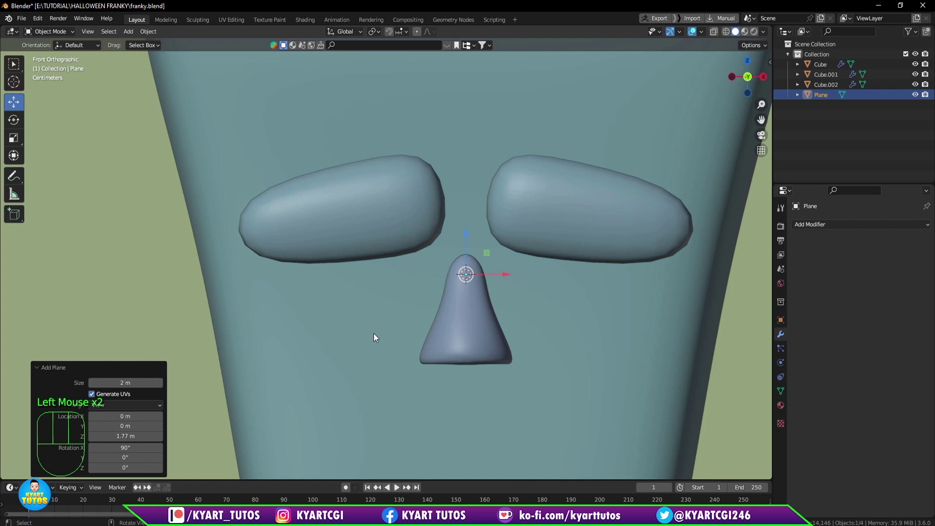
scroll("down", 3)
key("s")
scroll("down", 3)
From the side view, move the plane out in front of the face below the right eyebrow.
key("KP_3")
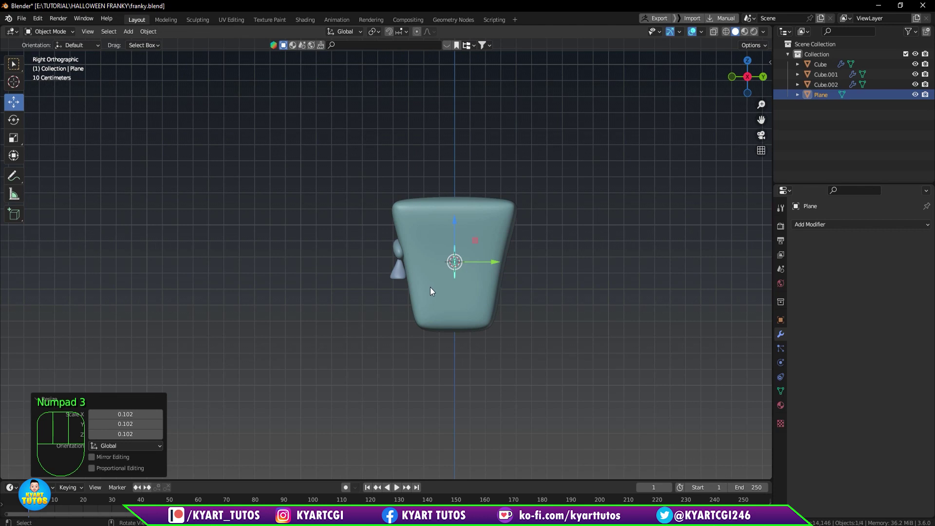
scroll("up", 3)
key("g")
scroll("up", 3)
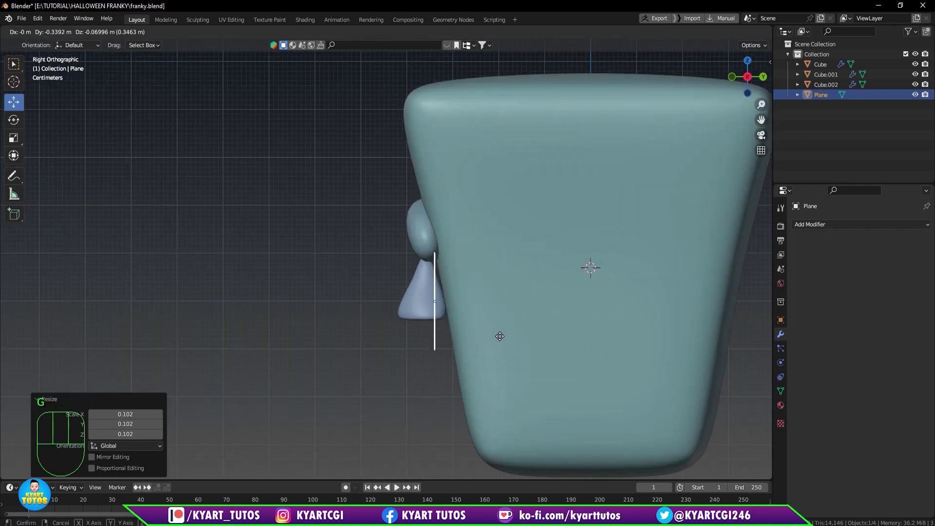
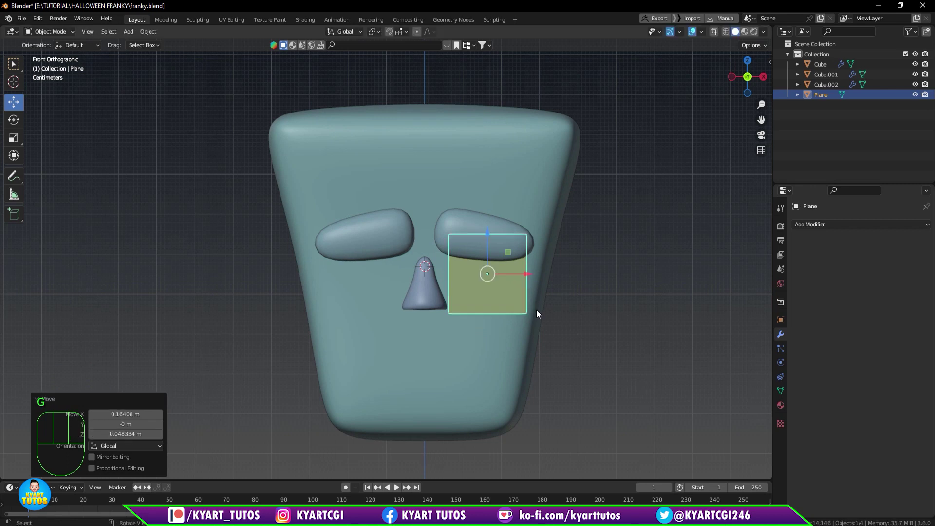
Shrink the plane and smooth it into a round disc with a level-2 Subdivision modifier.
scroll("up", 3)
key("s")
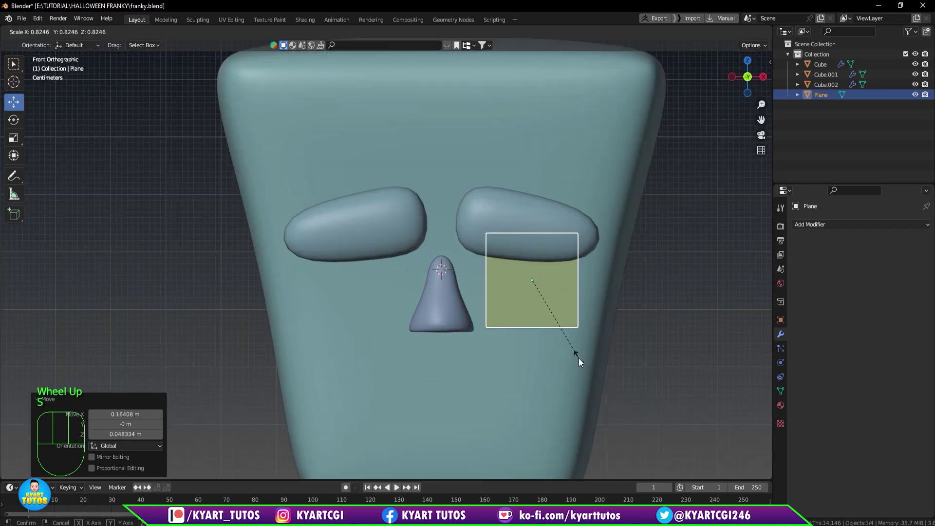
key("g")
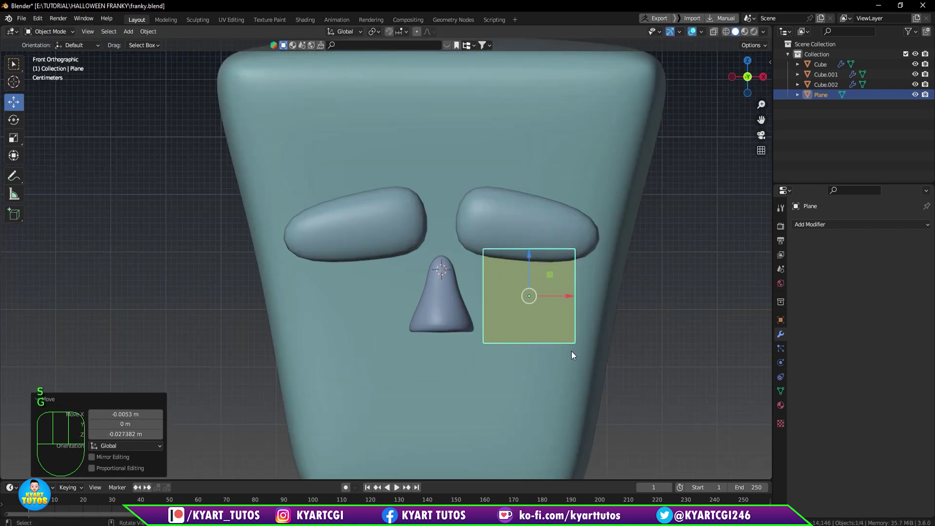
key("ctrl+2")
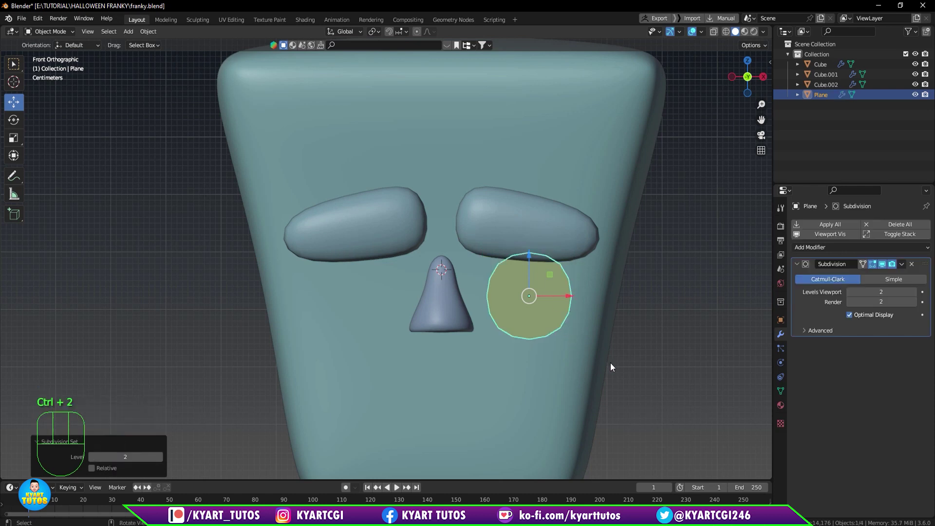
Enlarge the disc in edit mode so it sits sized under the right eyebrow.
scroll("up", 3)
scroll("up", 3)
scroll("down", 3)
key("s")
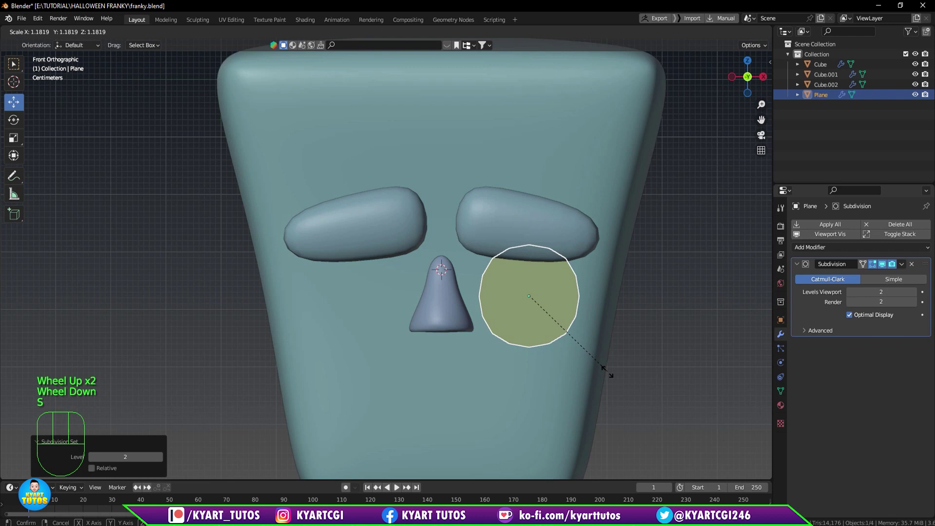
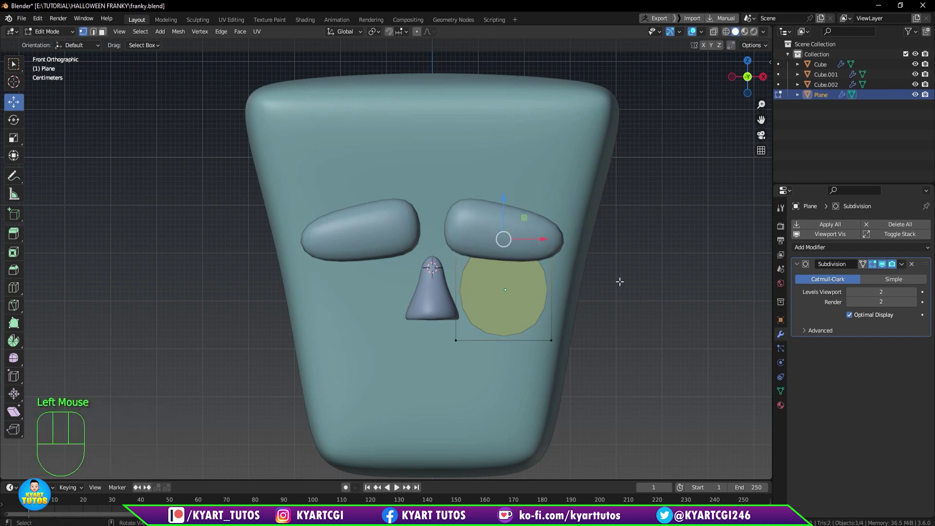
key("s")
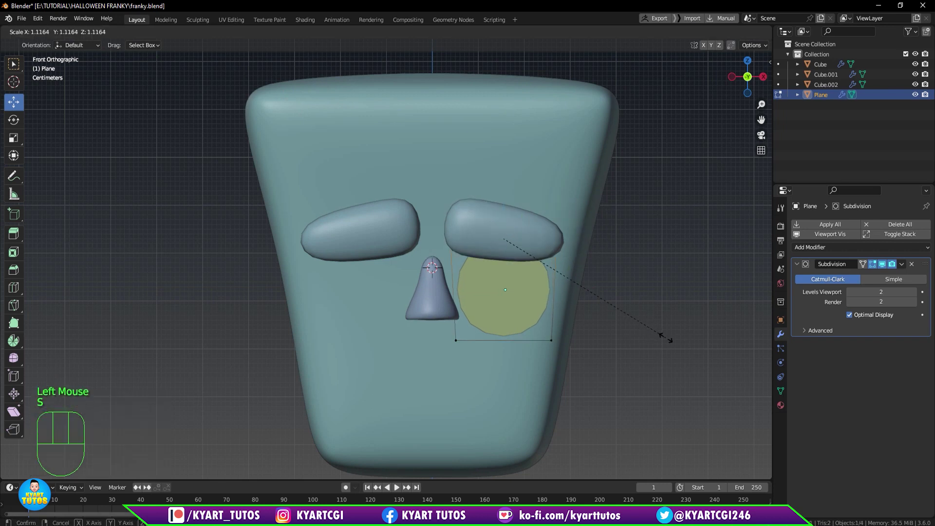
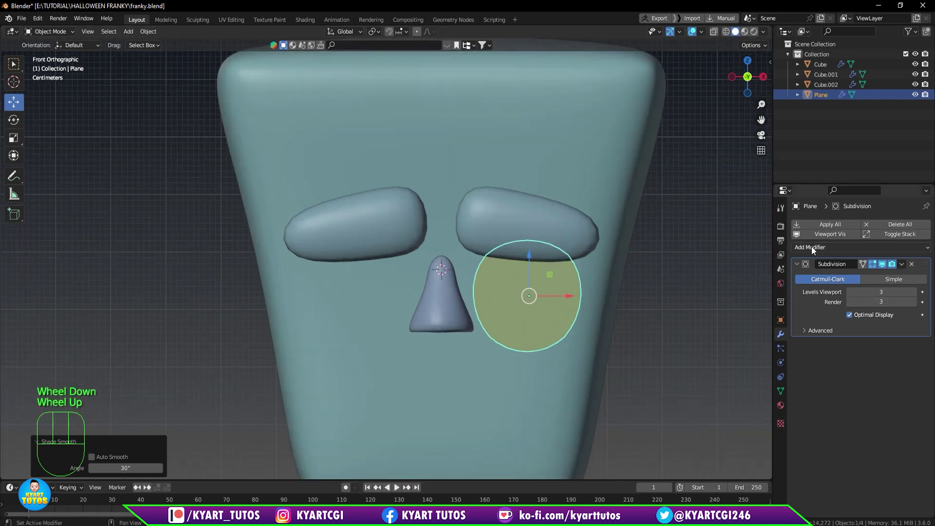
Add a Mirror modifier to the disc with the head Cube picked as mirror object.
left_click_drag(814, 252, 756, 365)
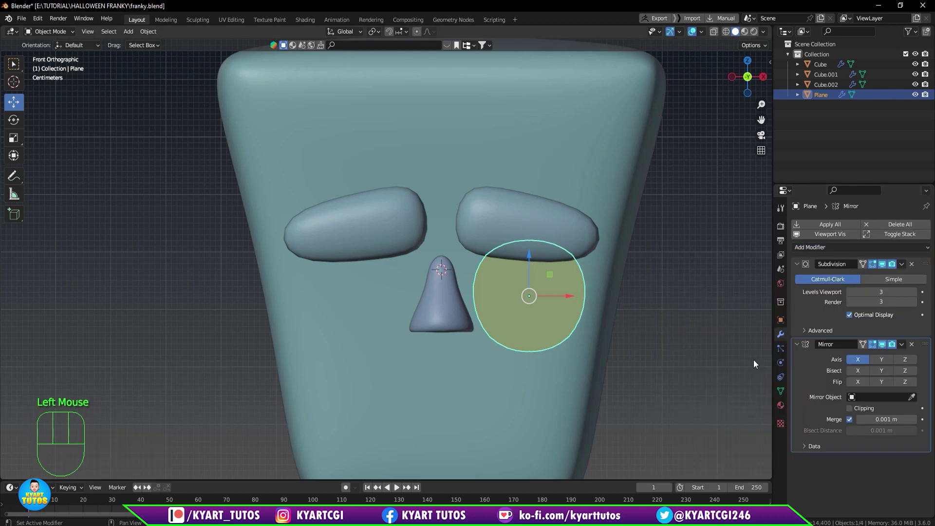
left_click(911, 400)
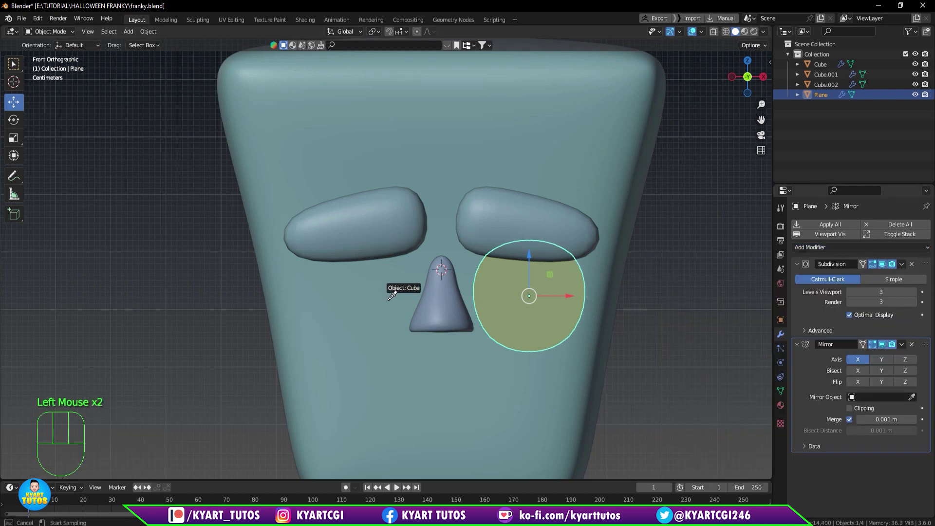
scroll("down", 3)
left_click(512, 285)
scroll("down", 3)
Select the round disc and duplicate it, with the copy ready to scale inside the original.
left_click(487, 292)
double_click(510, 285)
left_click(537, 333)
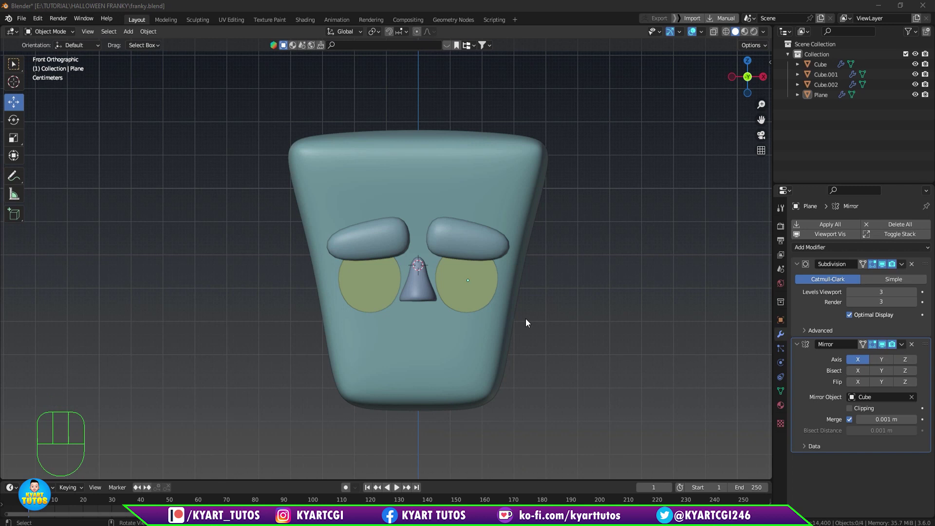
left_click(481, 305)
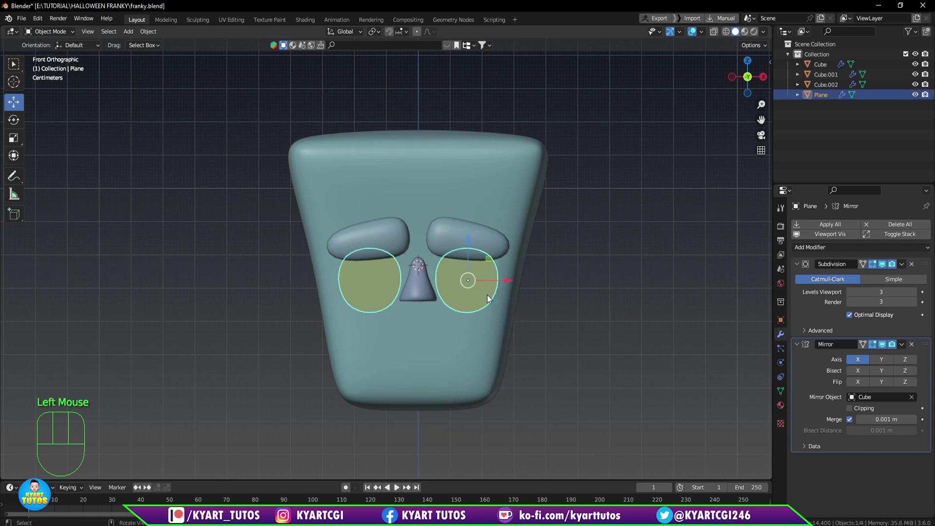
left_click(551, 332)
Shrink the duplicated inner disc and push it forward of the larger eye disc in side view.
scroll("up", 3)
key("shift+d")
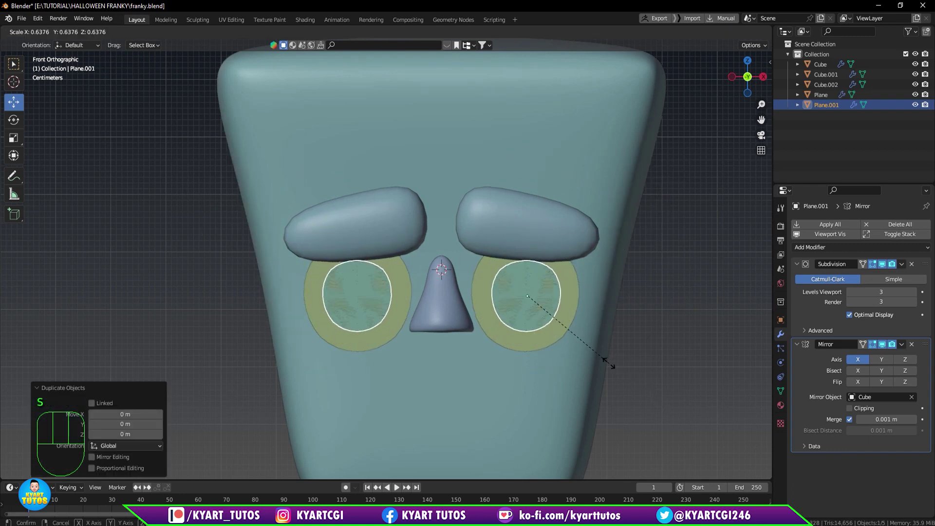
key("KP_3")
scroll("up", 3)
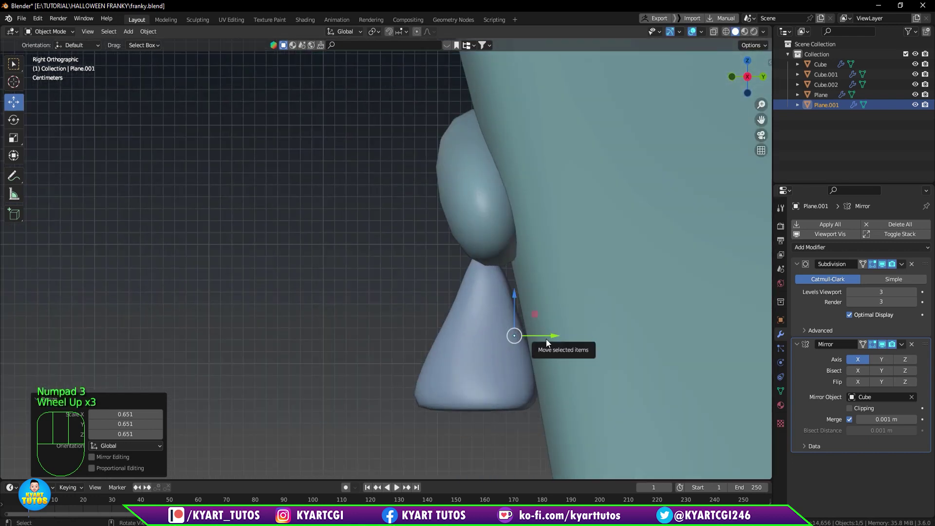
scroll("up", 3)
key("g")
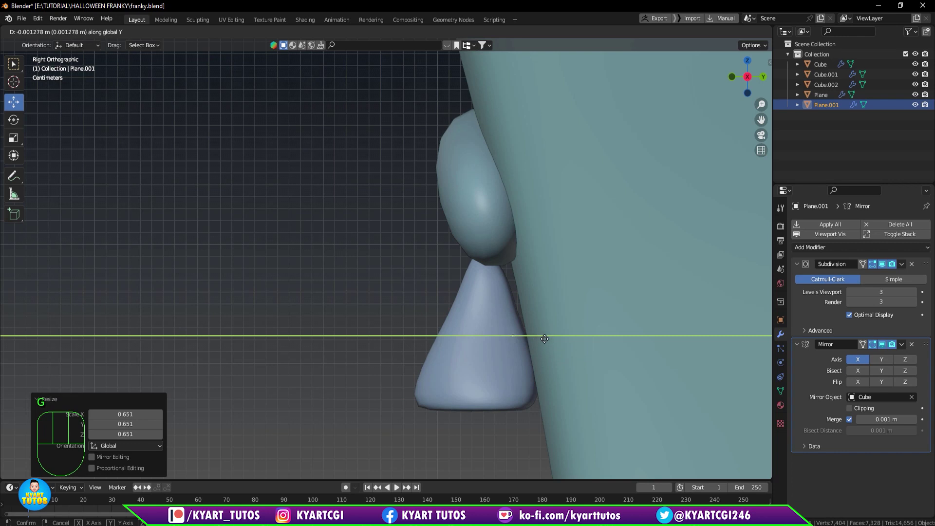
scroll("down", 3)
Orbit around the head and select the smaller inner disc to check both mirrored eye rings.
left_click_drag(548, 384, 503, 358)
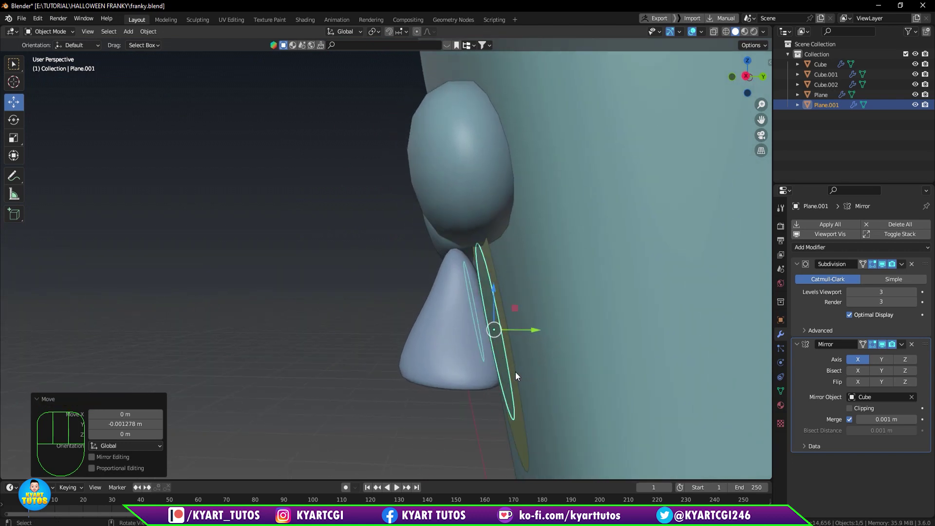
scroll("down", 3)
left_click_drag(466, 388, 546, 402)
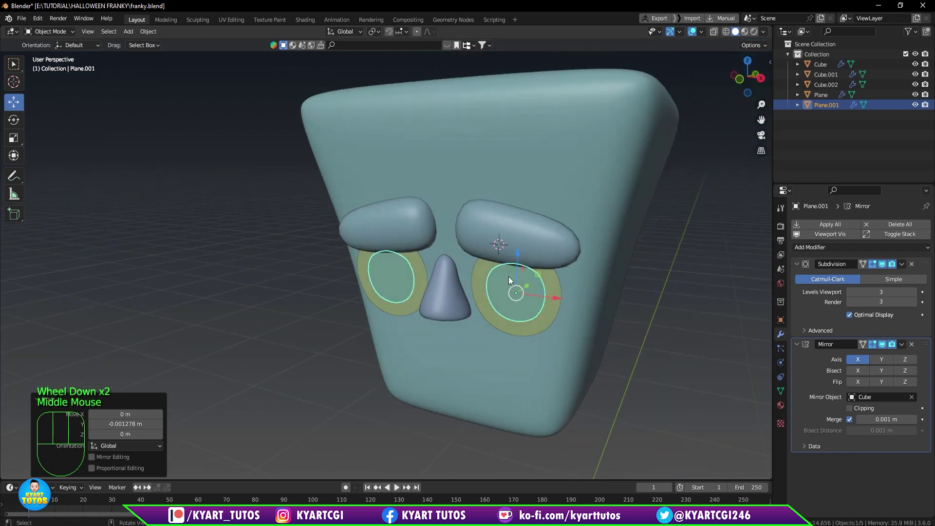
left_click(693, 354)
left_click_drag(608, 317, 639, 325)
scroll("up", 3)
left_click(597, 317)
middle_click(600, 337)
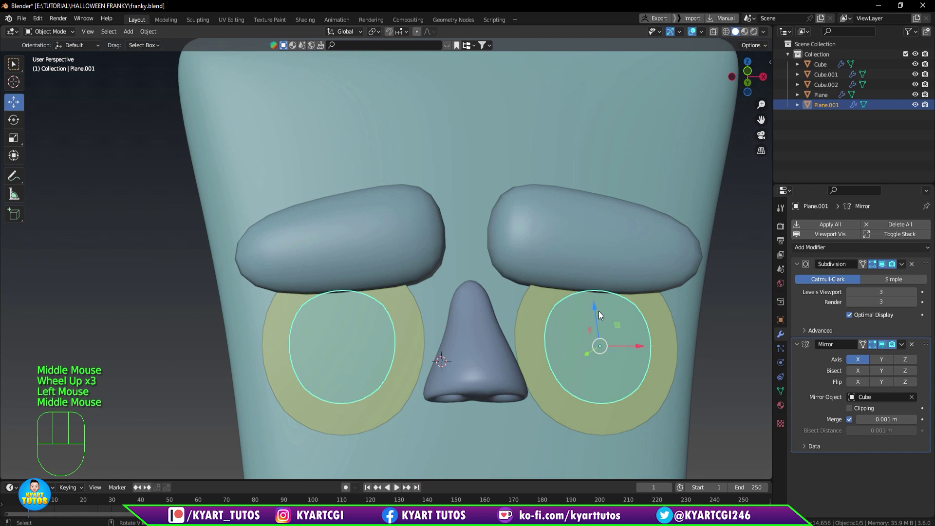
left_click(598, 310)
Tilt the eye ring so it lies flat against the front of the face.
left_click_drag(612, 356, 562, 380)
scroll("down", 3)
left_click_drag(667, 365, 641, 367)
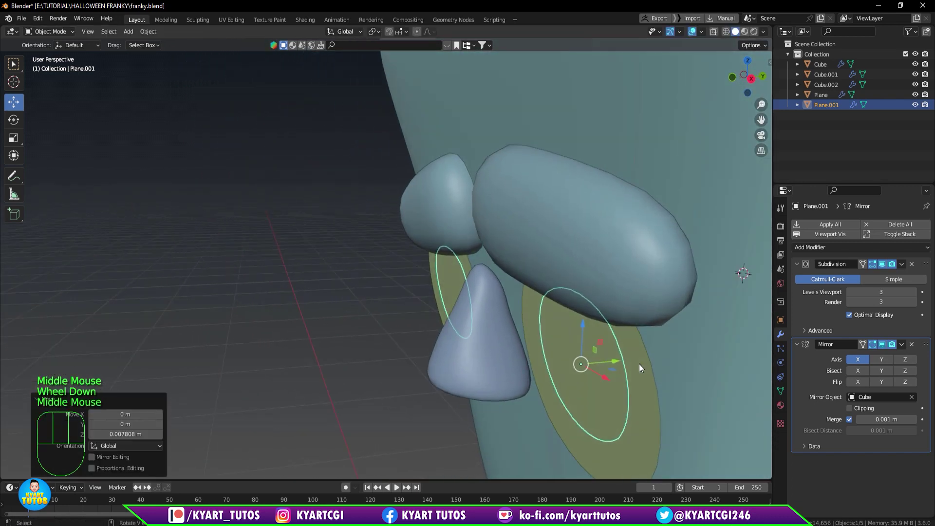
key("ctrl+z")
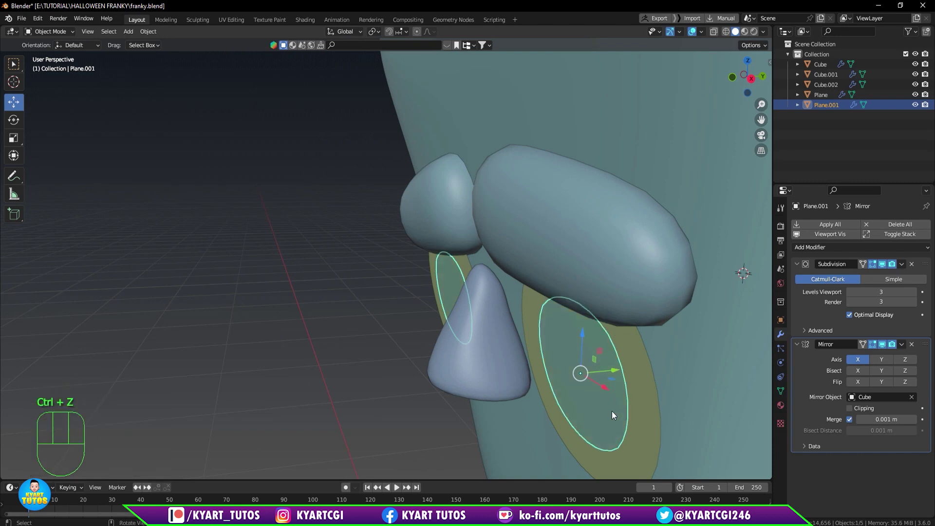
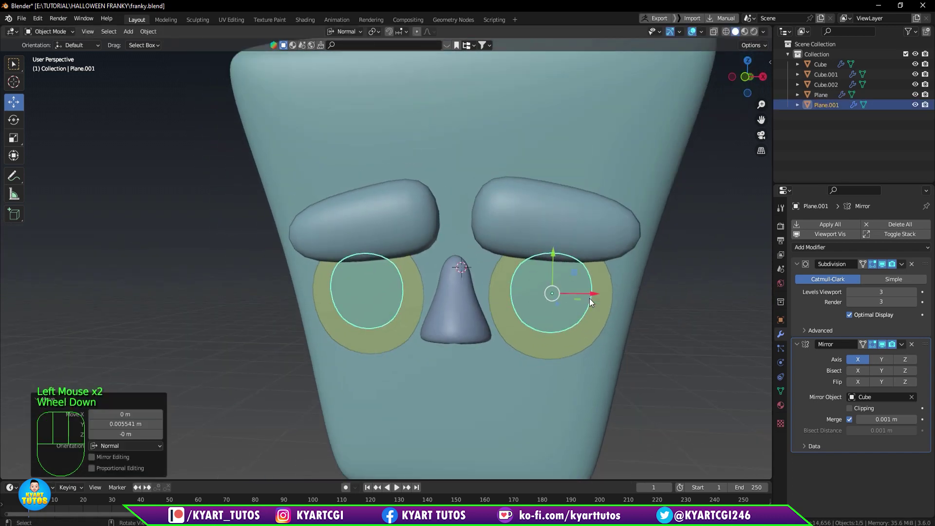
Select the head Cube, face it from the front and enter edit mode on its mesh.
middle_click(597, 351)
scroll("down", 3)
scroll("up", 3)
scroll("down", 3)
left_click(511, 384)
key("KP_1")
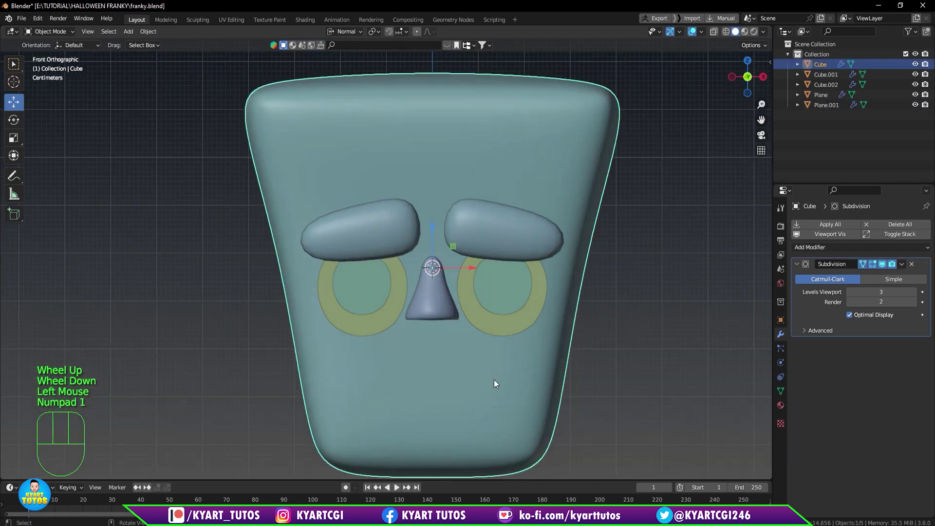
scroll("down", 3)
key("Tab")
Scale the head's bottom rim slightly inward and pick the horizontal edge loop at eye level.
scroll("down", 3)
scroll("up", 3)
scroll("up", 3)
key("q")
left_click(299, 449)
key("s")
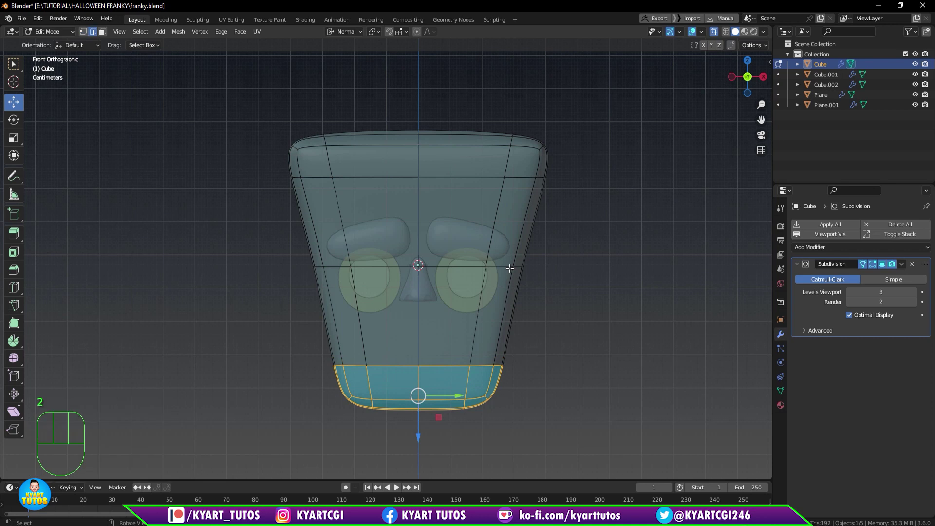
left_click(507, 266)
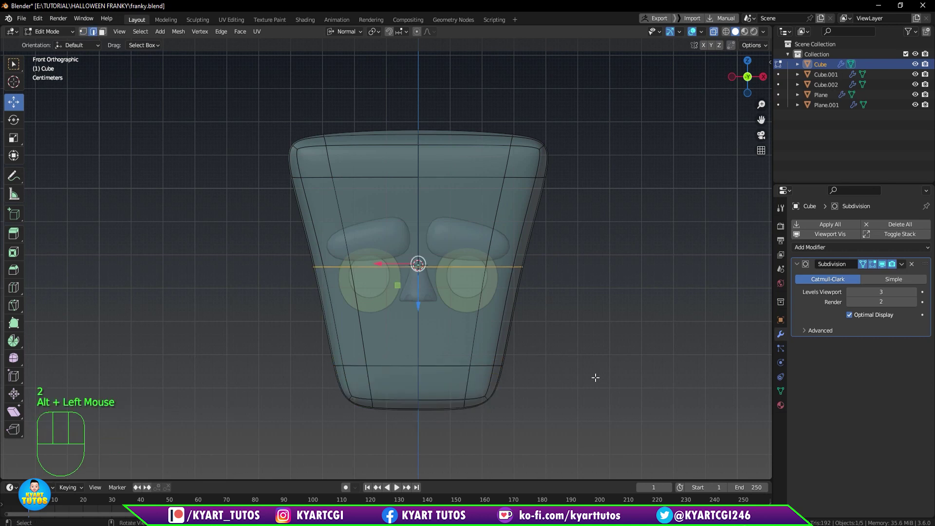
Scale the eye-level edge loop to about 0.96 and return to Object Mode with the head selected.
key("s")
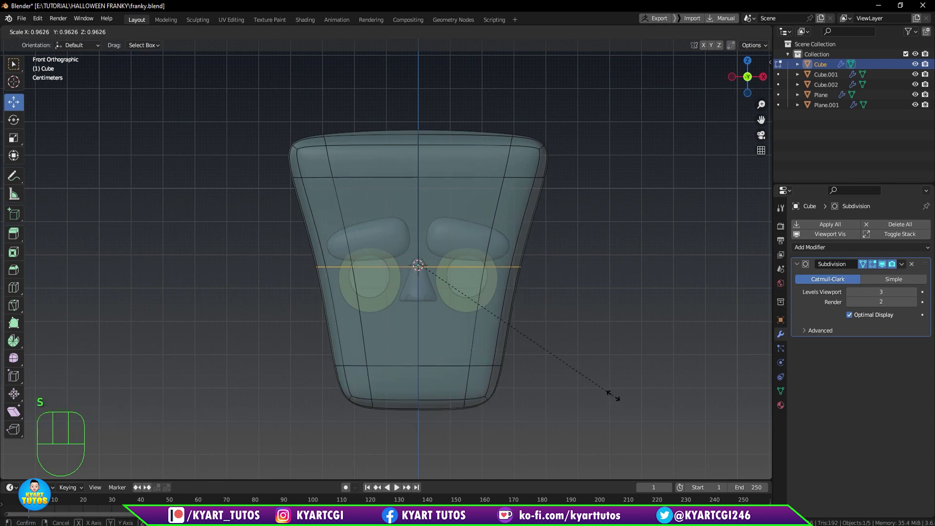
scroll("down", 3)
key("Tab")
key("q")
scroll("down", 3)
scroll("up", 3)
scroll("up", 3)
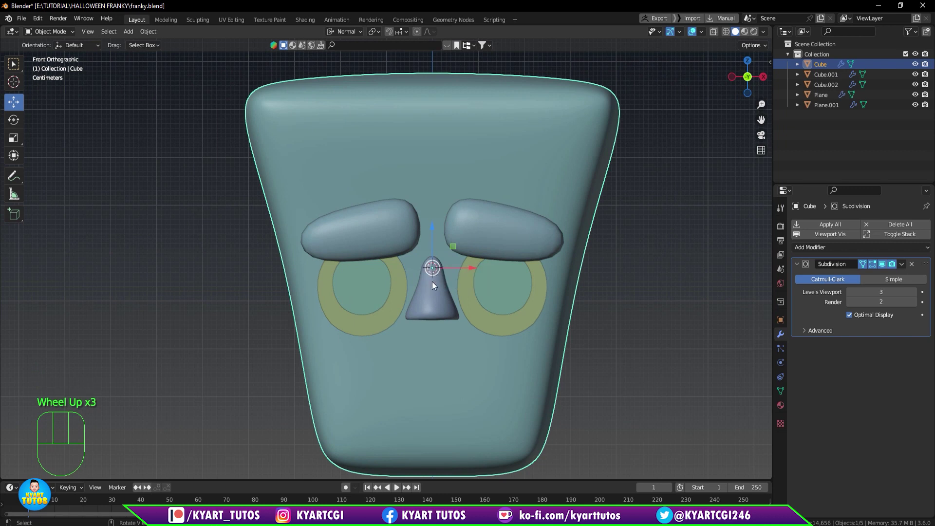
Add a new small cube with Shift+A and view it from the side of the head.
key("shift+a")
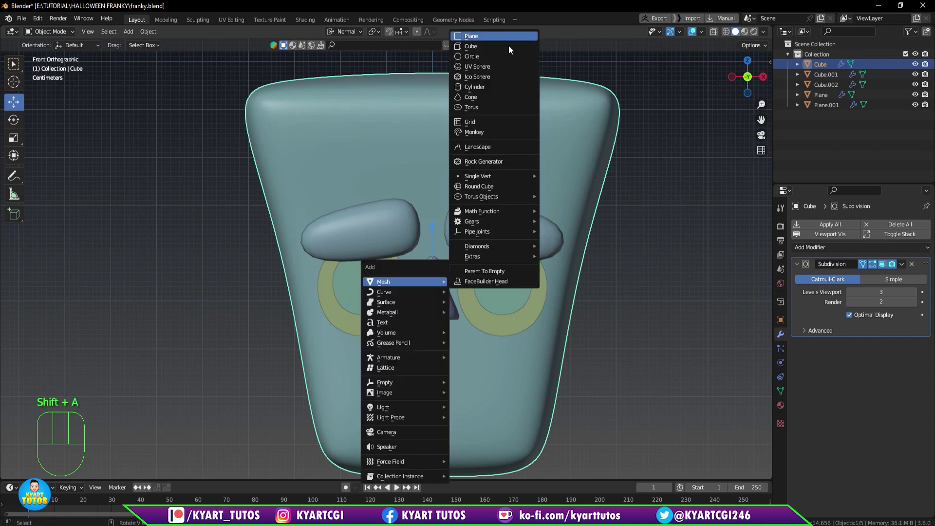
scroll("down", 3)
key("s")
scroll("down", 3)
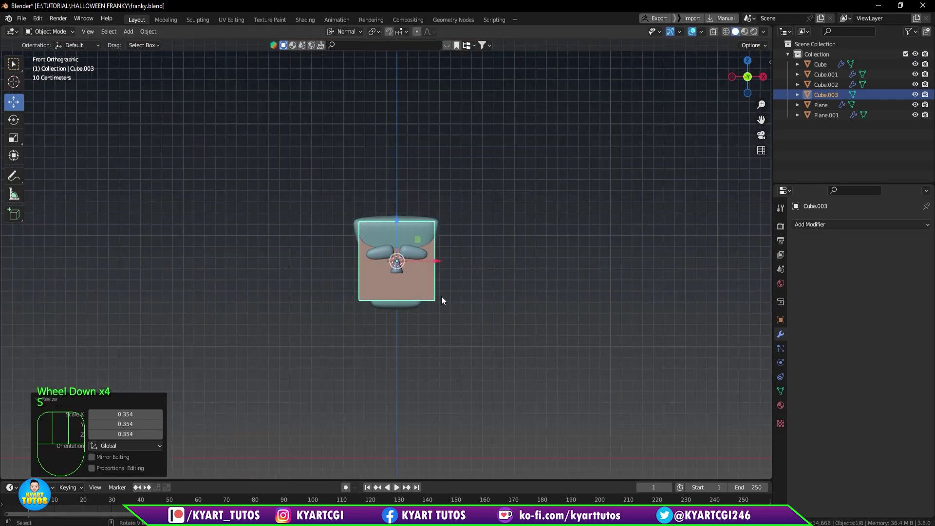
key("KP_3")
scroll("up", 3)
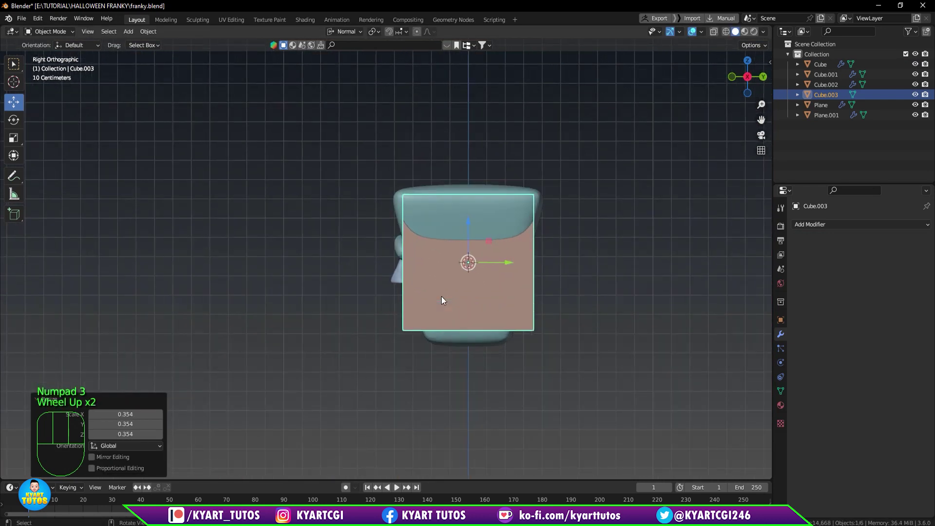
Move the cube down in front of the lower face below the nose and enter edit mode.
key("g")
scroll("up", 3)
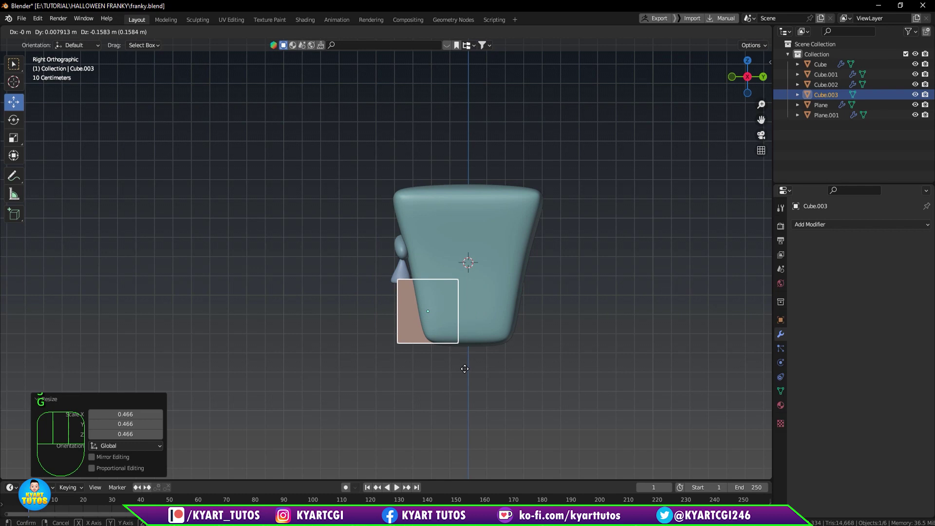
key("KP_1")
scroll("up", 3)
key("Tab")
scroll("up", 3)
Lower the cube's top vertices to the jaw line and widen the block sideways on X.
key("q")
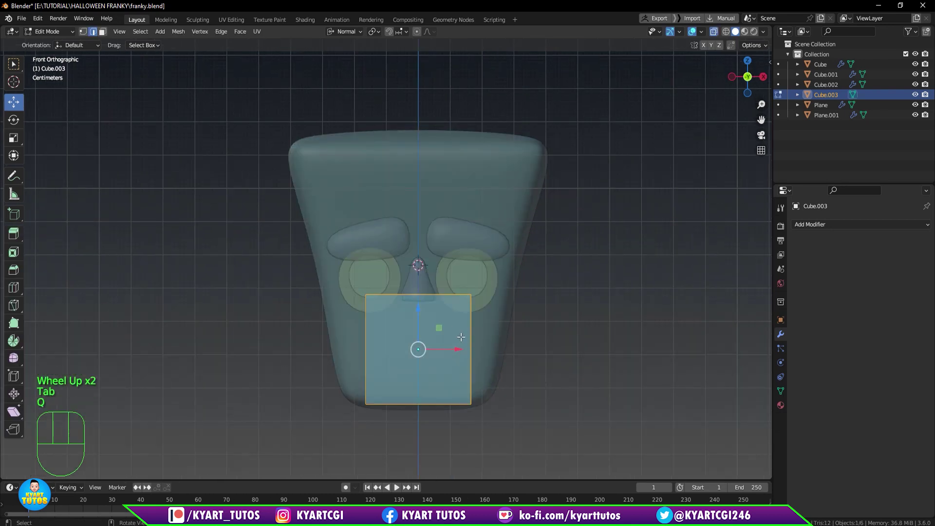
key("1")
left_click(321, 250)
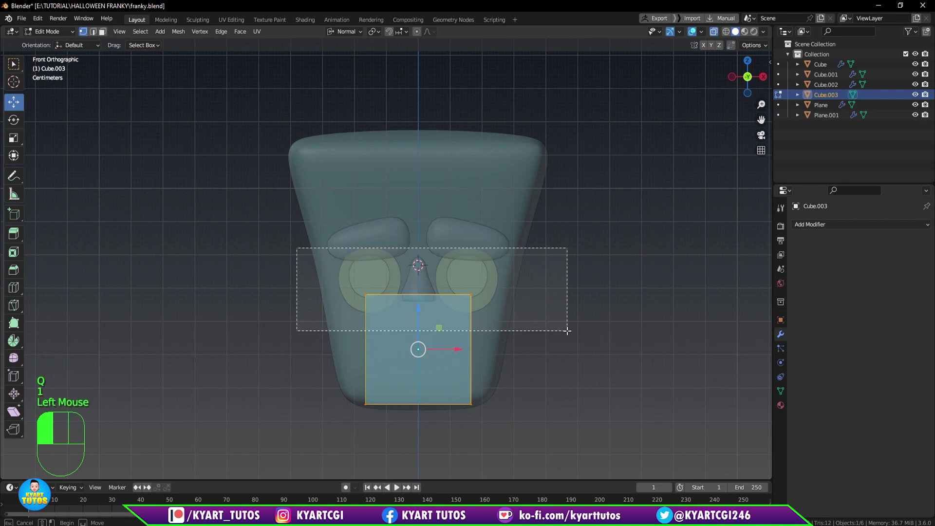
left_click_drag(420, 254, 427, 352)
left_click_drag(341, 428, 529, 372)
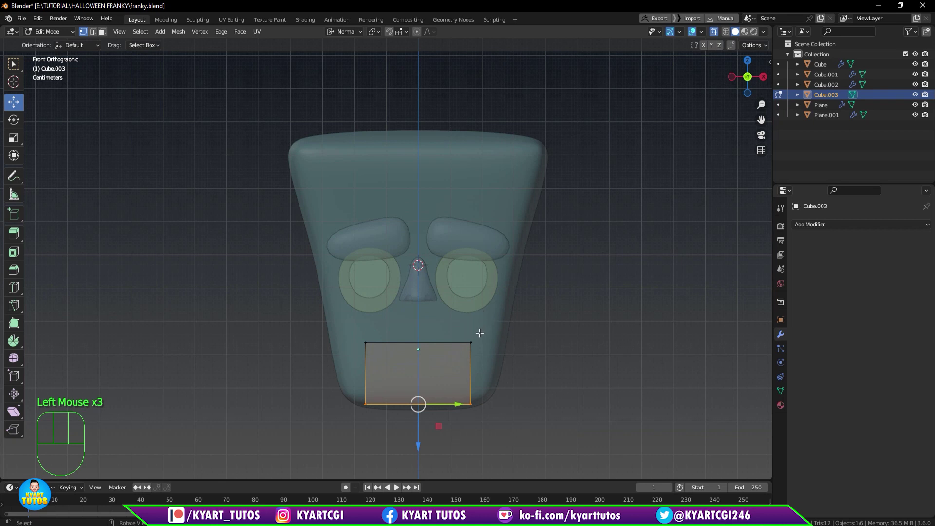
key("a")
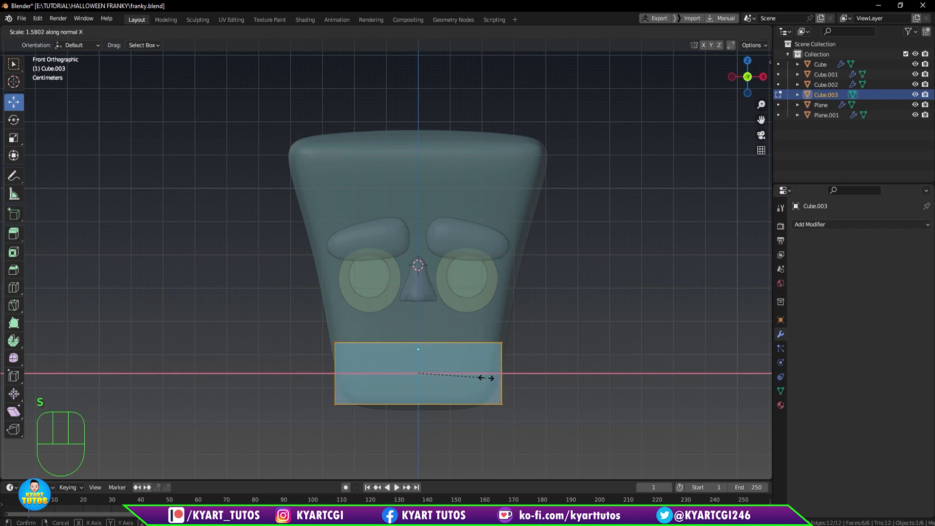
In side view, extend the block back along the jaw using Global orientation movement.
key("KP_3")
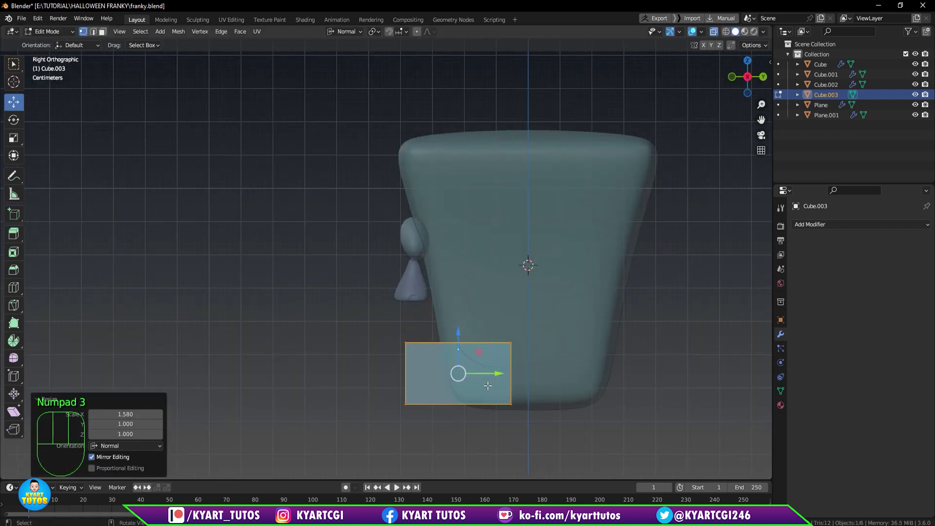
left_click_drag(495, 327, 544, 442)
left_click_drag(545, 371, 580, 388)
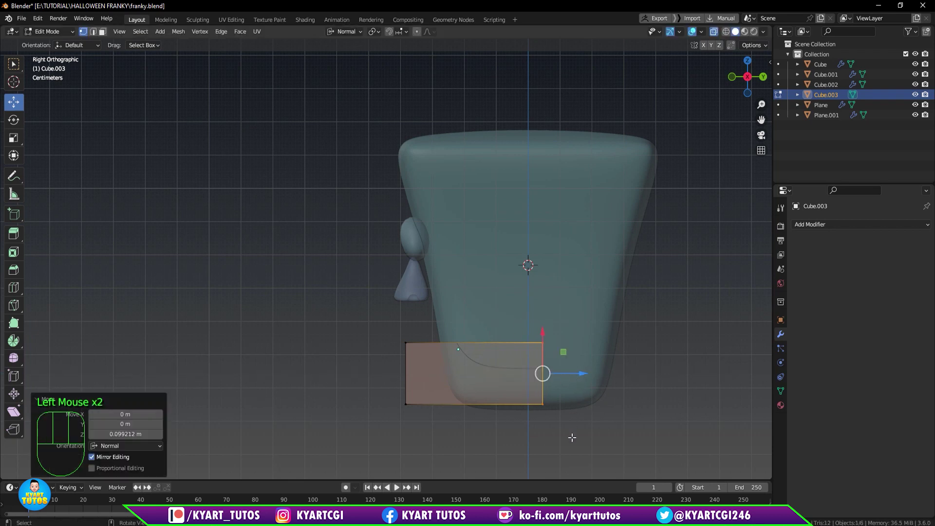
left_click_drag(497, 288, 593, 366)
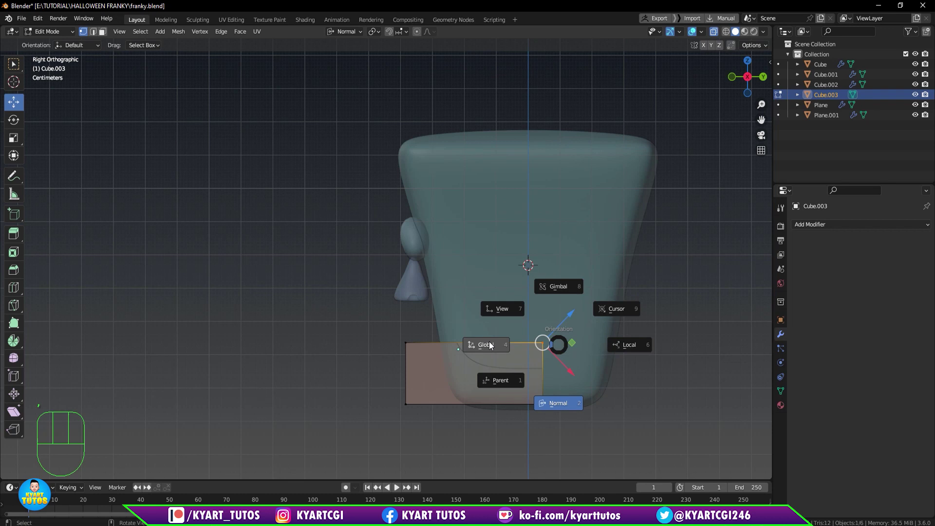
left_click_drag(540, 304, 534, 342)
left_click_drag(515, 422, 552, 393)
Slant the top edge of the block so it follows the chin's slope.
left_click(545, 381)
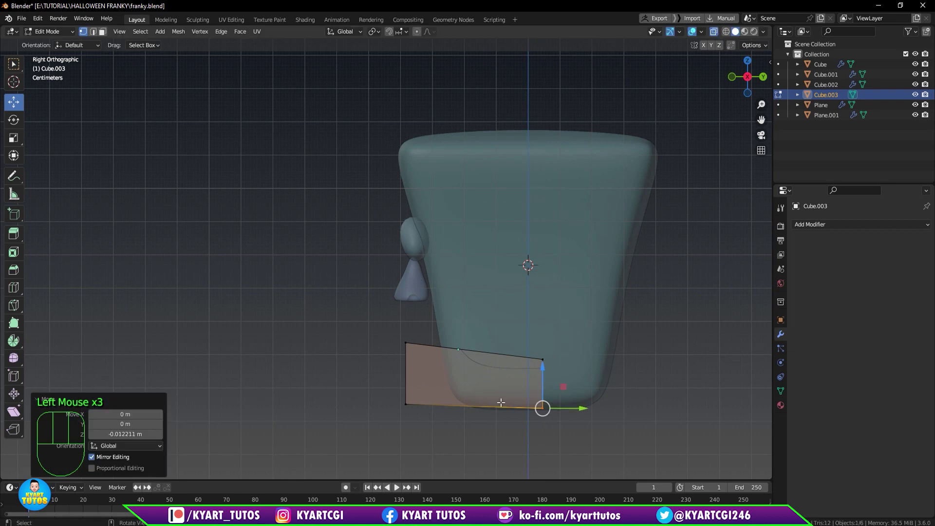
left_click_drag(387, 418, 425, 390)
left_click(402, 366)
left_click(446, 412)
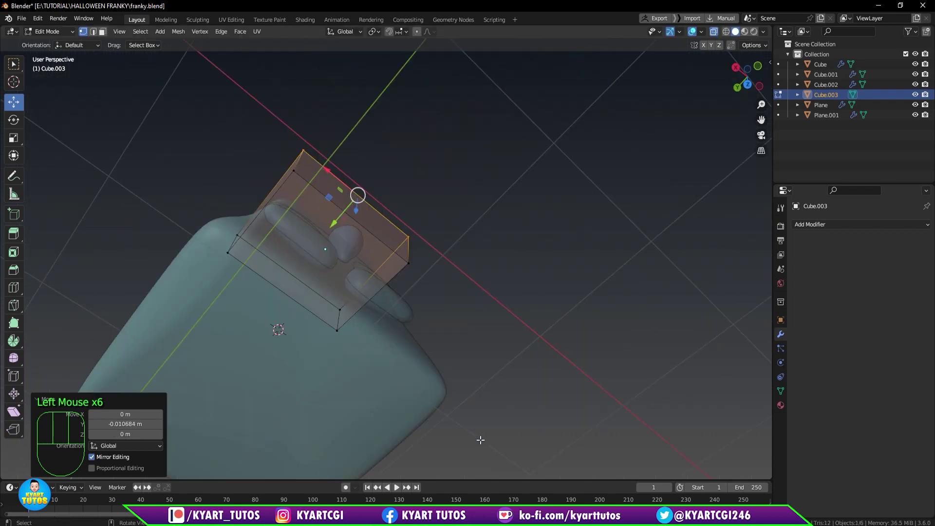
left_click(479, 438)
From the front view, select the bottom edge of the jaw block.
key("KP_1")
left_click_drag(529, 392, 562, 356)
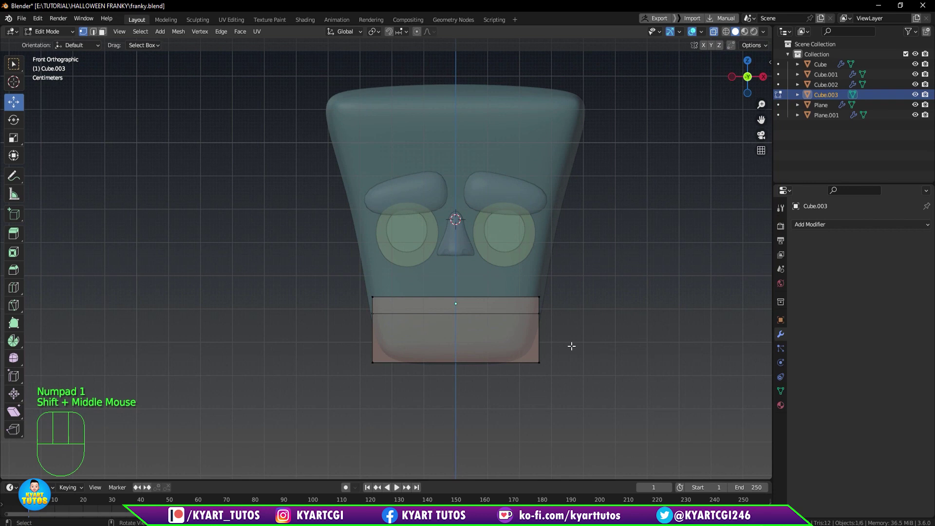
scroll("up", 3)
left_click_drag(556, 328, 543, 326)
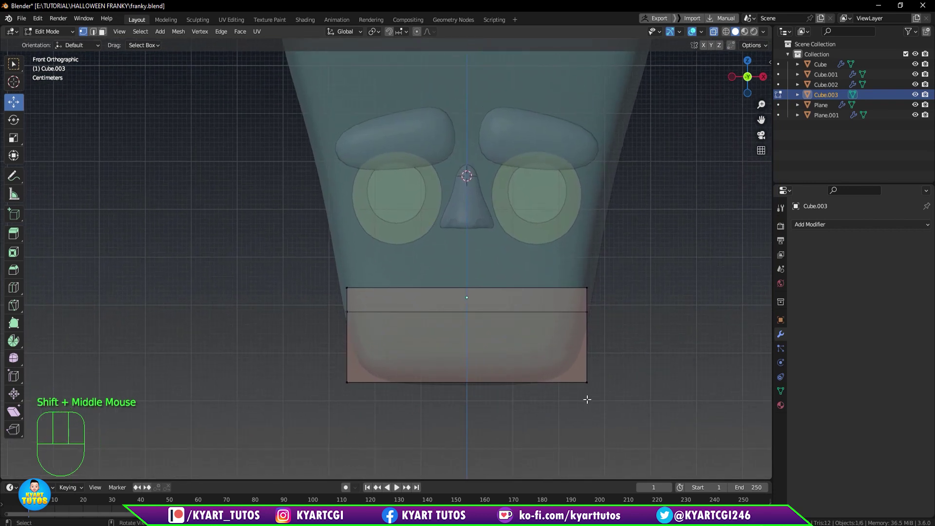
left_click_drag(556, 402, 609, 351)
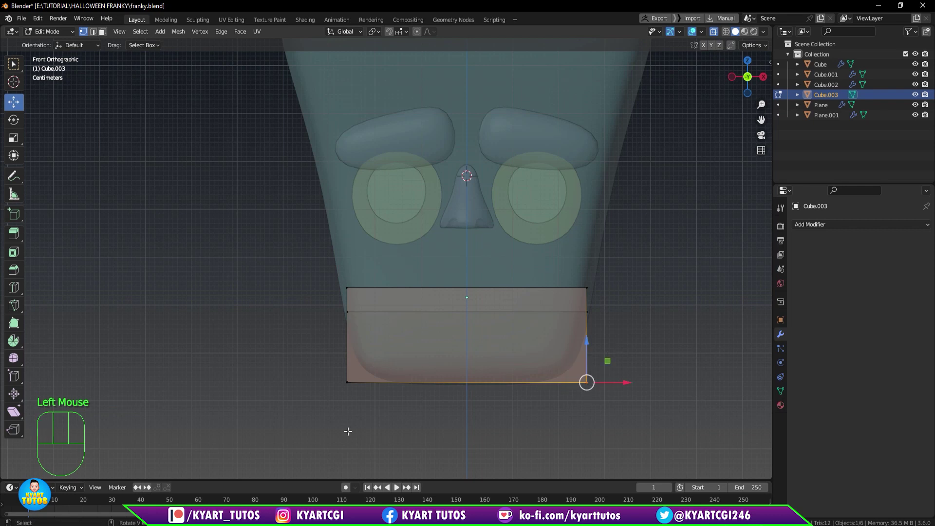
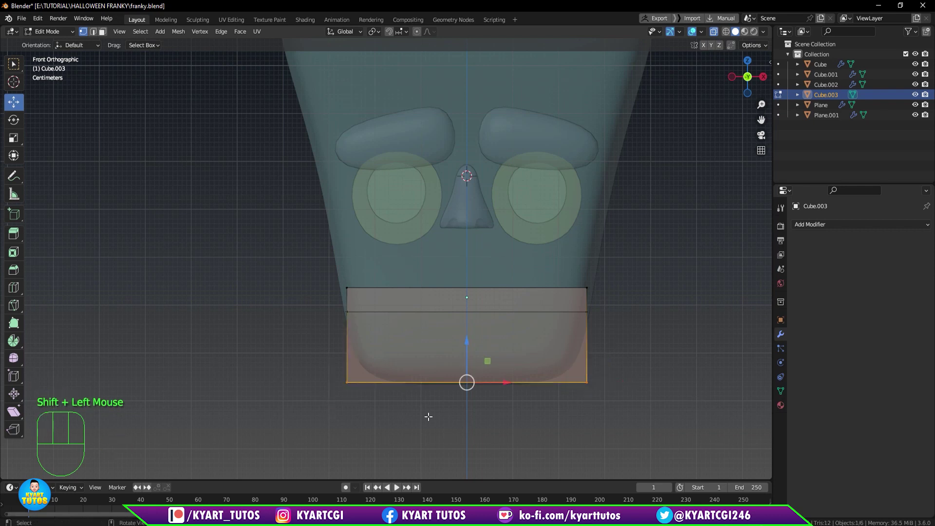
Widen the bottom edge on X so the block flares with the jaw, then return to Object Mode.
key("s")
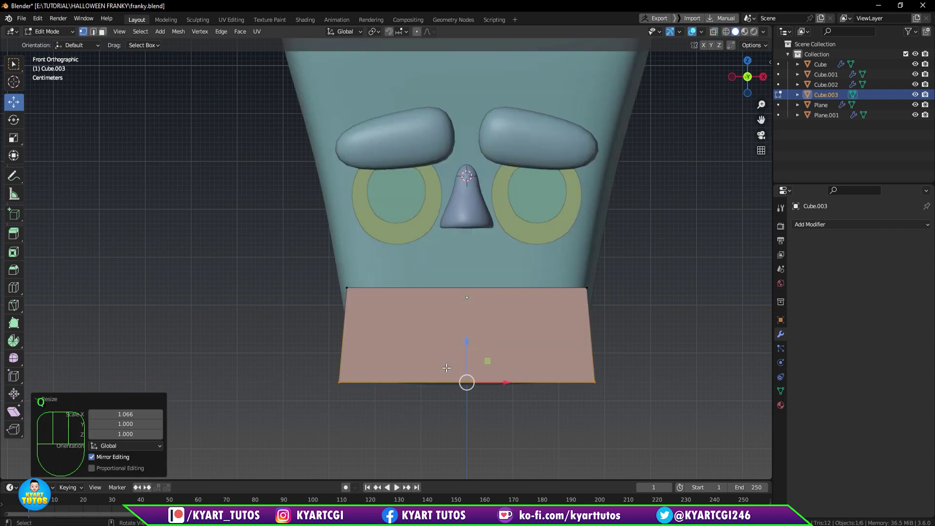
scroll("down", 3)
left_click_drag(475, 370, 389, 371)
left_click_drag(400, 390, 480, 349)
scroll("up", 3)
key("Tab")
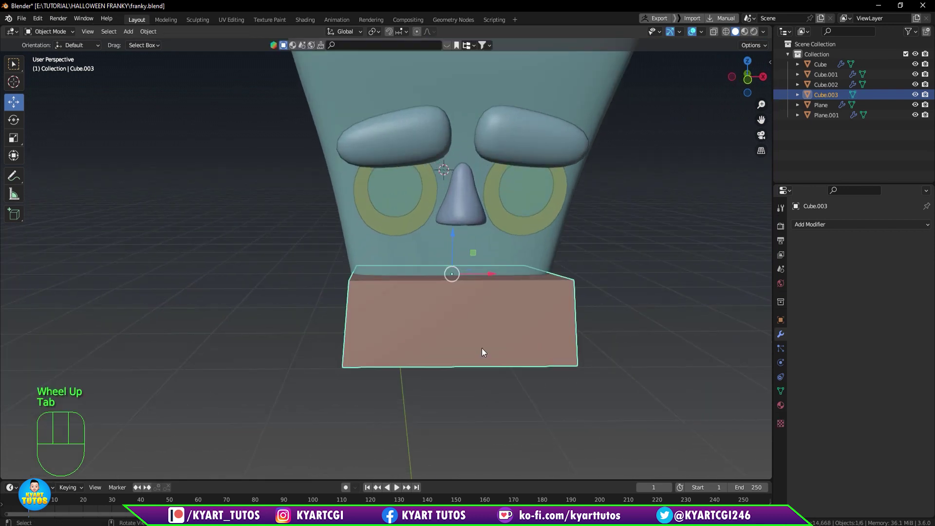
Add a level-2 Subdivision modifier to the mouth block and enter edit mode to inspect it.
key("ctrl+2")
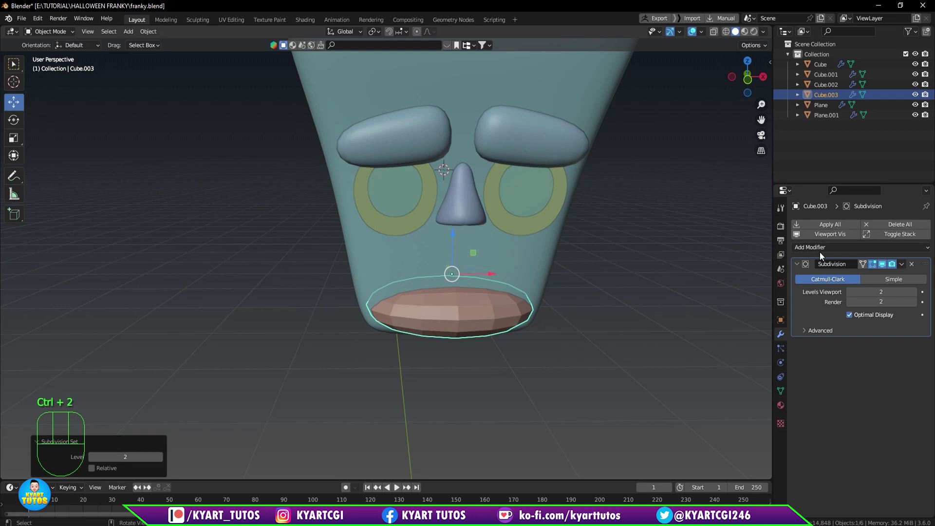
key("Tab")
scroll("up", 3)
scroll("up", 3)
left_click_drag(511, 349, 510, 353)
scroll("down", 3)
left_click_drag(508, 348, 510, 359)
scroll("down", 3)
left_click_drag(522, 328, 524, 328)
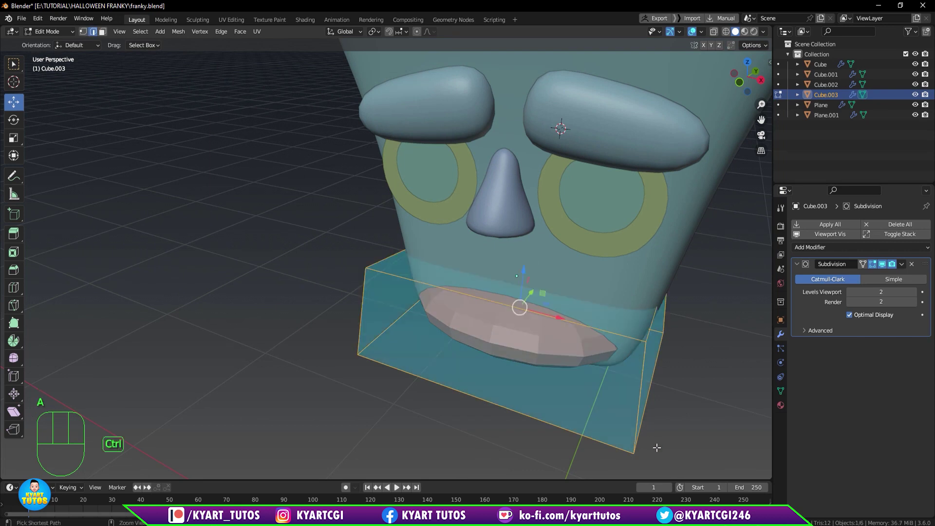
Bevel the block's edges with Ctrl+B into a crisp rounded-rectangle mouth and exit edit mode.
key("ctrl+b")
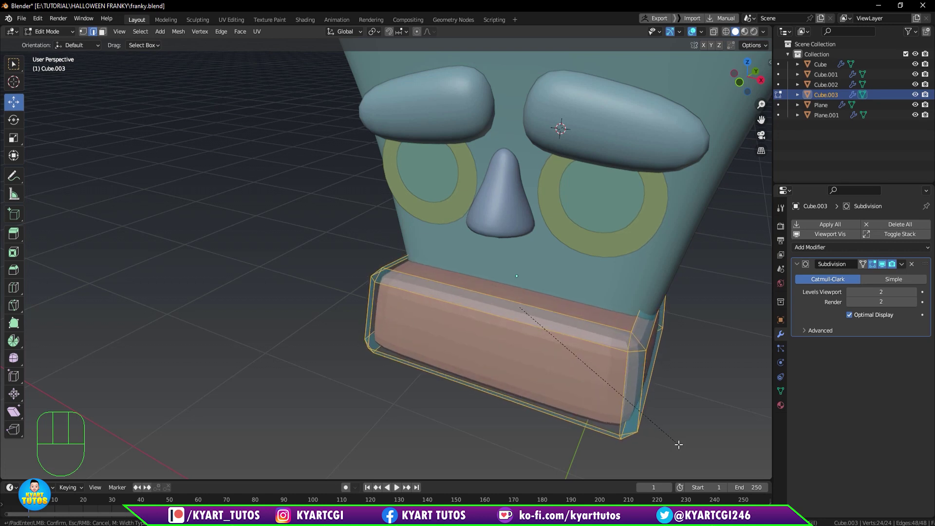
left_click_drag(671, 405, 613, 388)
scroll("down", 3)
left_click_drag(625, 416, 679, 397)
left_click_drag(616, 350, 637, 356)
key("Tab")
middle_click(572, 340)
scroll("down", 3)
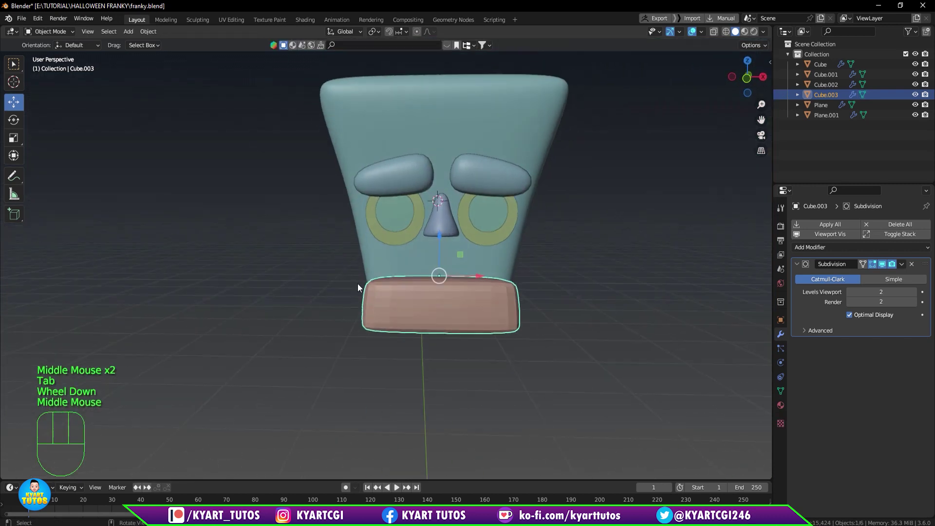
In side view with X-ray, move the jaw's front vertices so it slopes back and sits lower.
left_click_drag(433, 306, 543, 339)
left_click_drag(544, 338, 455, 336)
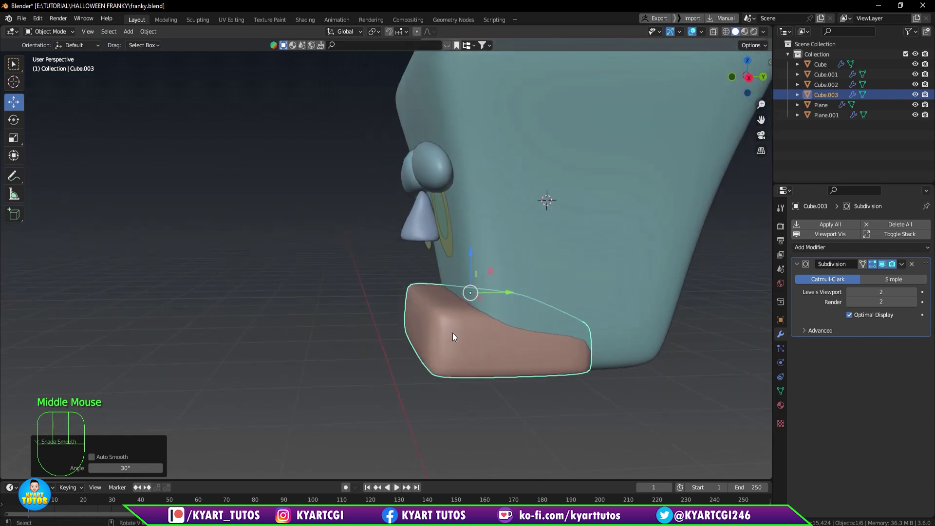
key("Tab")
key("KP_3")
scroll("up", 3)
key("q")
key("1")
left_click_drag(570, 259, 666, 430)
key("g")
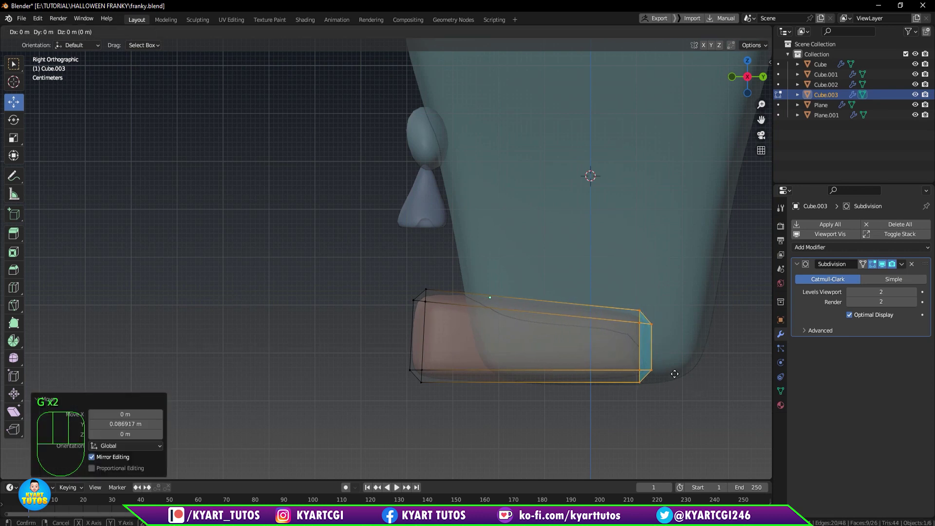
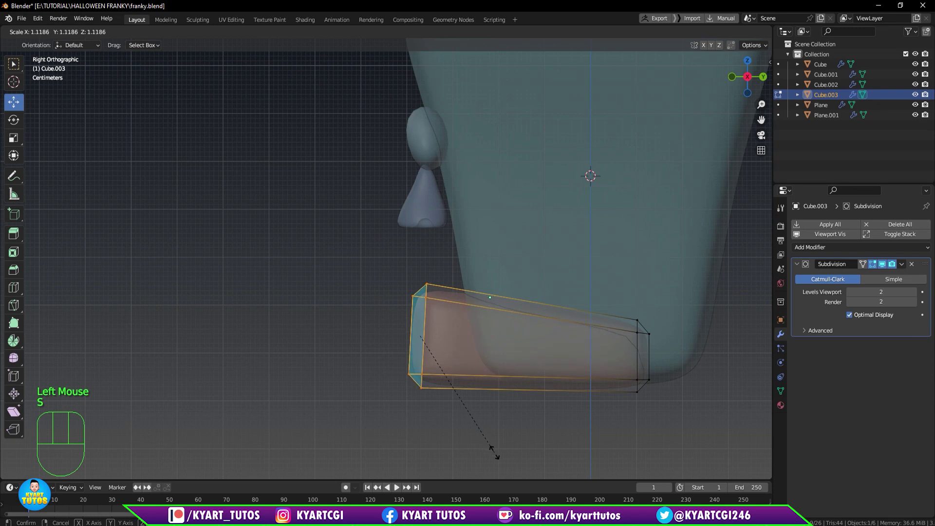
key("g")
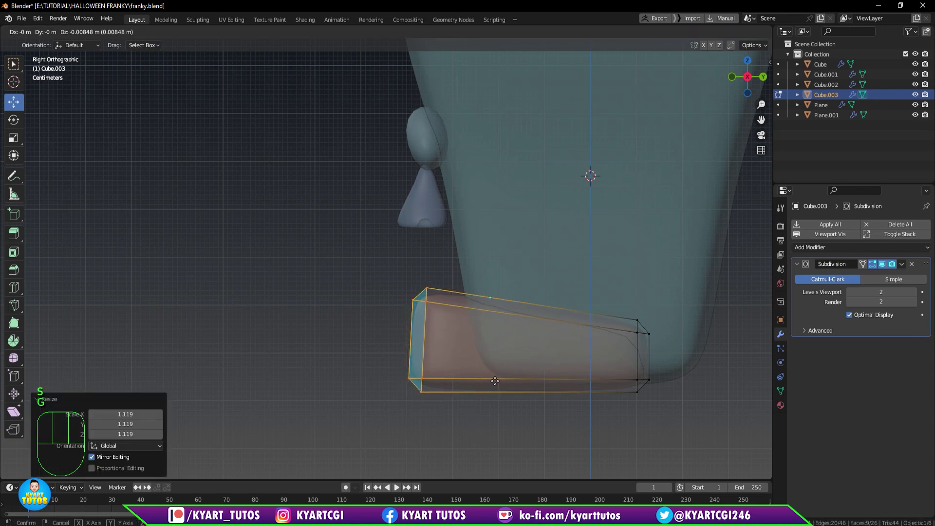
left_click_drag(514, 413, 584, 390)
left_click_drag(584, 371, 538, 370)
Scale the jaw's back end narrower along X and return to Object Mode.
scroll("down", 3)
left_click_drag(557, 385, 510, 291)
scroll("down", 3)
left_click_drag(548, 321, 585, 432)
left_click_drag(581, 430, 616, 426)
key("s")
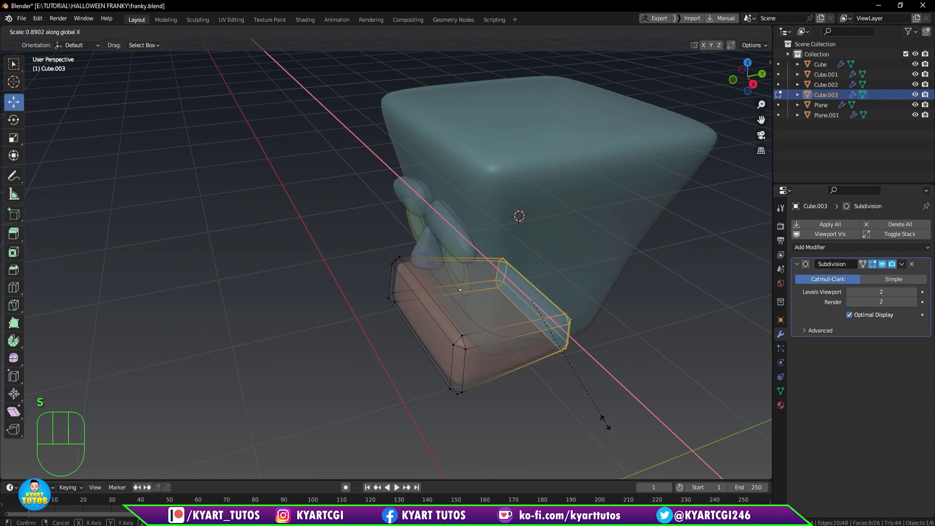
left_click_drag(601, 367, 633, 354)
key("Tab")
Turn X-ray off and line the view up on the face from the front.
scroll("up", 3)
scroll("up", 3)
key("q")
scroll("down", 3)
left_click_drag(497, 350, 521, 317)
key("KP_1")
scroll("up", 3)
left_click_drag(523, 350, 507, 348)
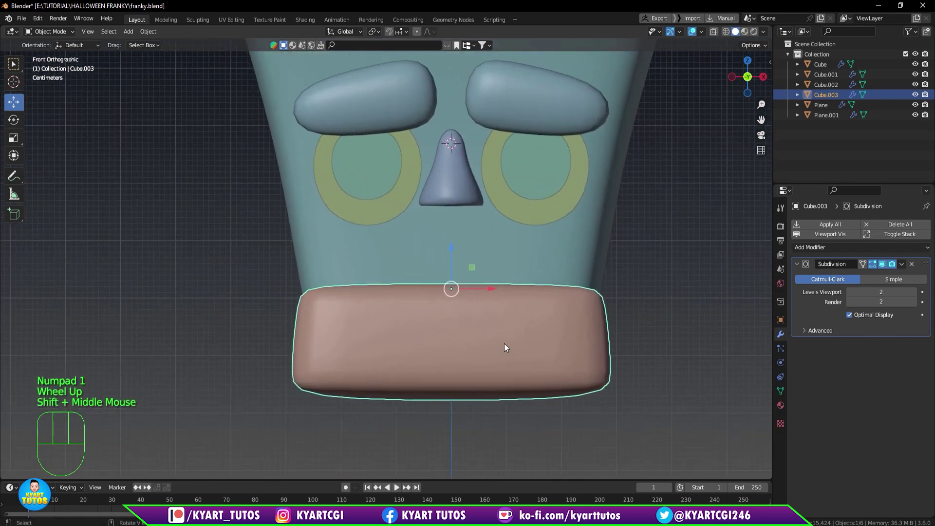
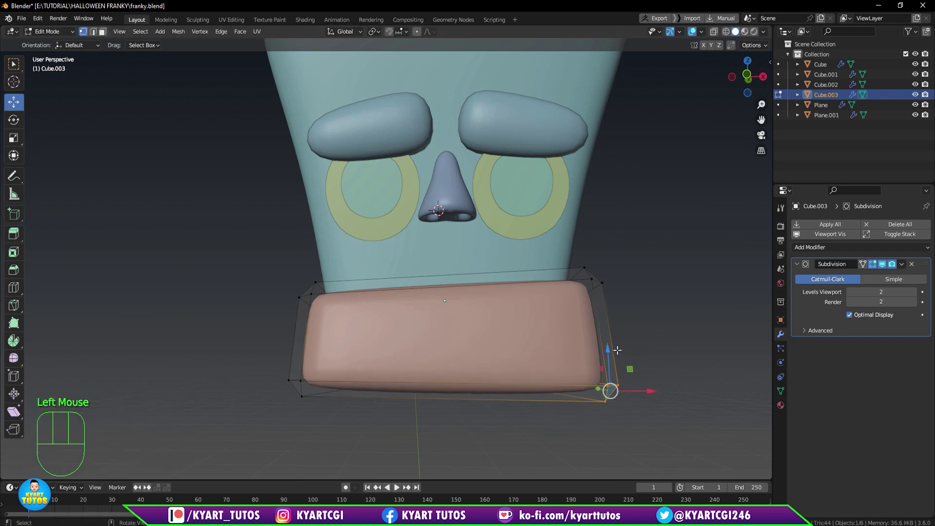
Move the jaw's corner vertices to reshape its corners.
left_click(605, 350)
left_click(589, 363)
scroll("down", 3)
left_click_drag(478, 385, 474, 402)
key("KP_1")
scroll("up", 3)
scroll("down", 3)
left_click_drag(480, 334, 491, 363)
left_click_drag(465, 342, 481, 367)
scroll("up", 3)
scroll("up", 3)
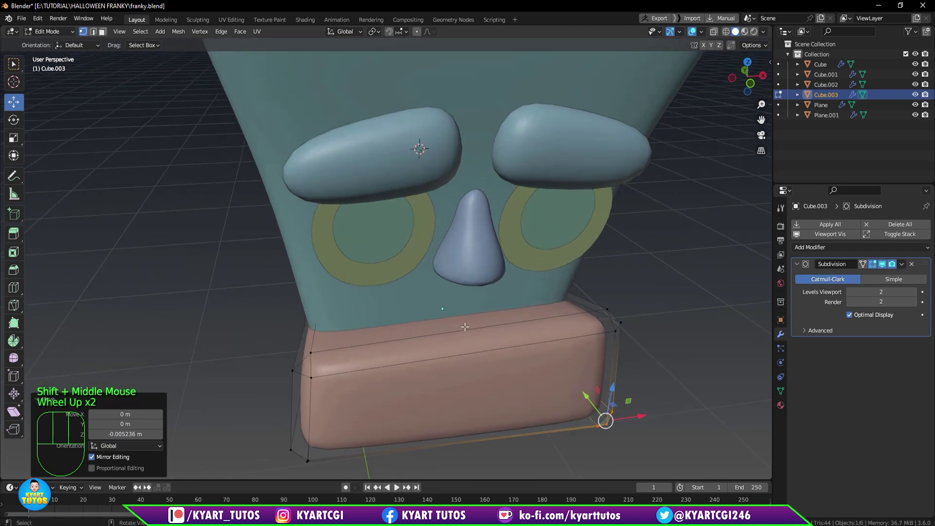
Select the jaw's top face in face mode and isolate the jaw in Local View.
key("3")
left_click(465, 317)
left_click_drag(470, 328, 455, 333)
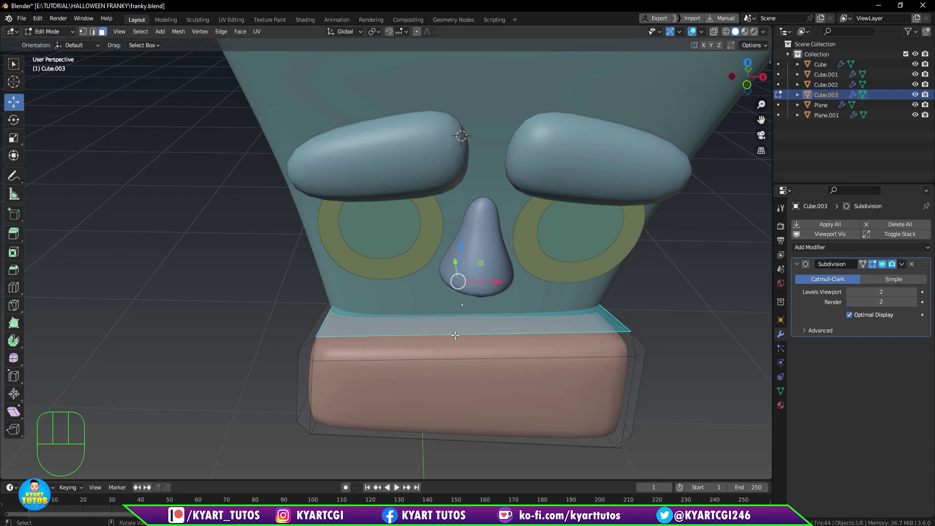
key("Tab")
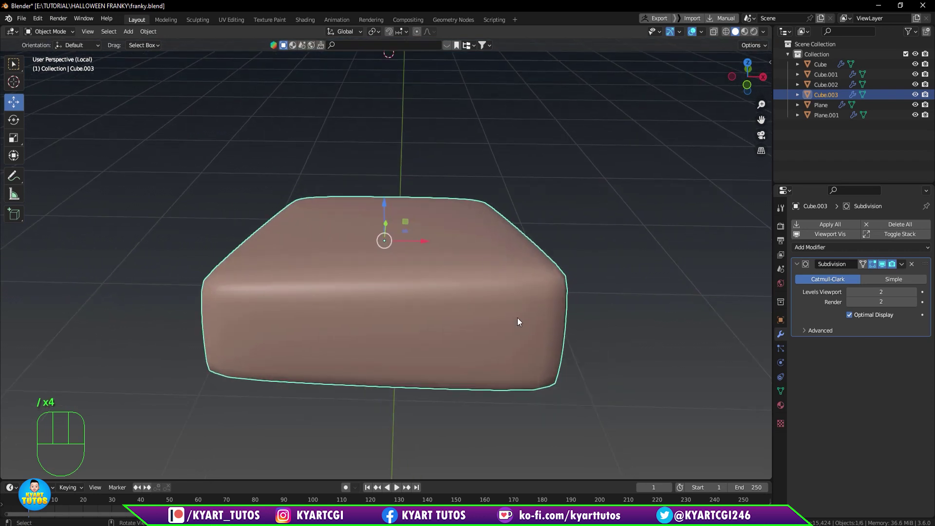
Inset the jaw's top face to create a border for the hollow.
left_click_drag(448, 273, 462, 292)
scroll("down", 3)
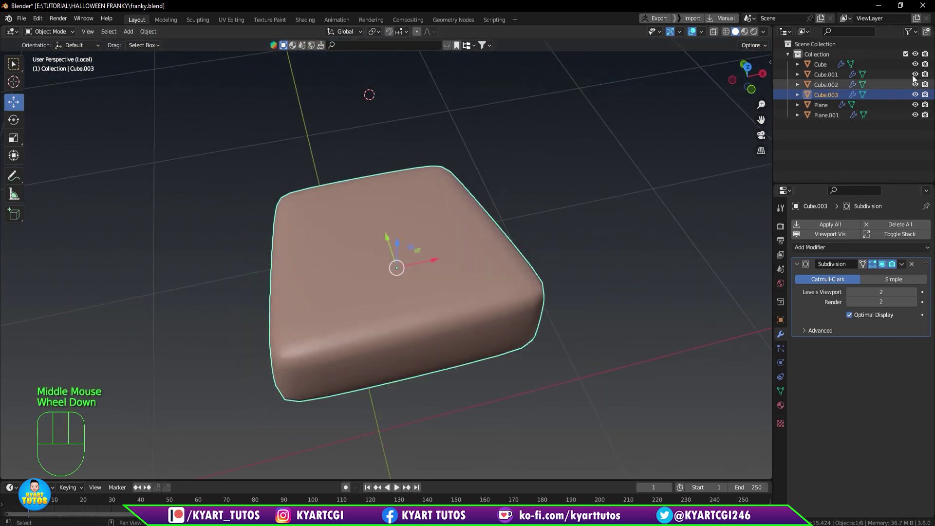
key("Tab")
left_click_drag(410, 314, 391, 322)
key("i")
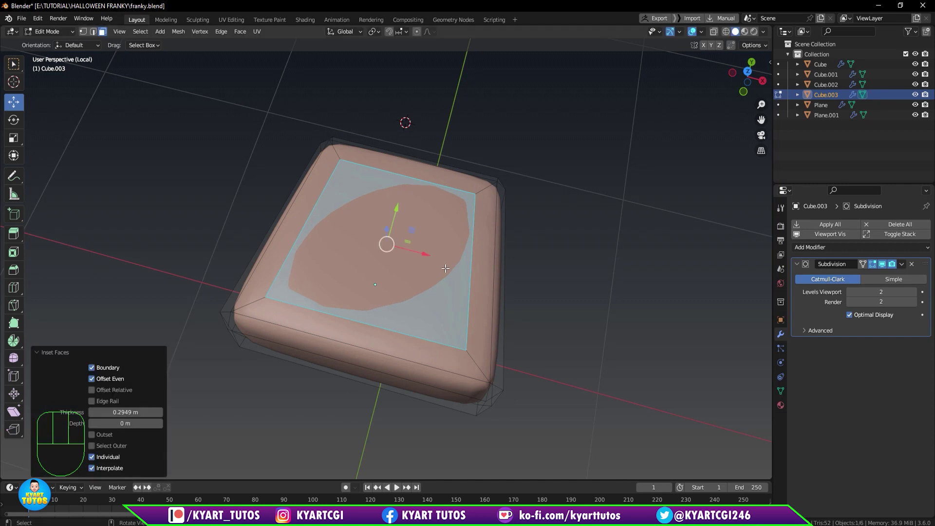
left_click_drag(444, 299, 476, 317)
middle_click(455, 297)
key("1")
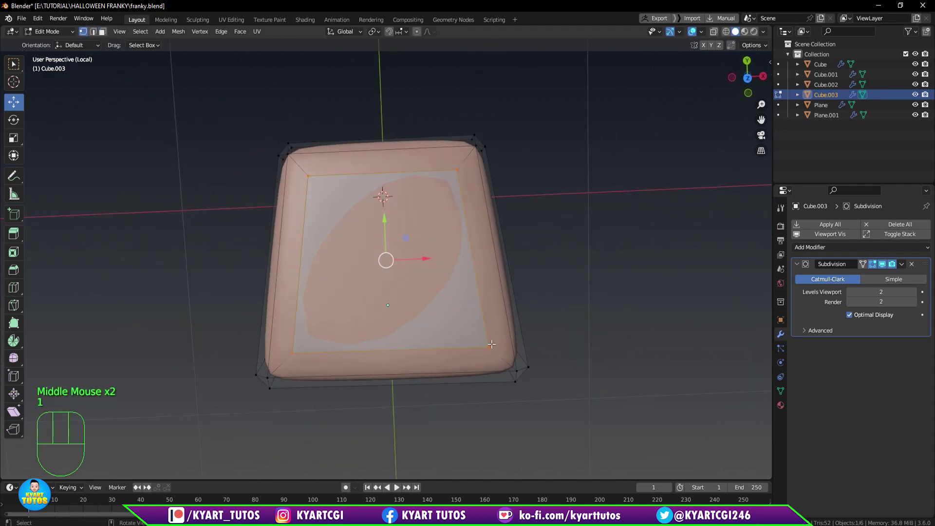
left_click(492, 345)
Shrink the inner top face into a hollow and widen it along X.
left_click(292, 346)
left_click_drag(390, 308, 391, 304)
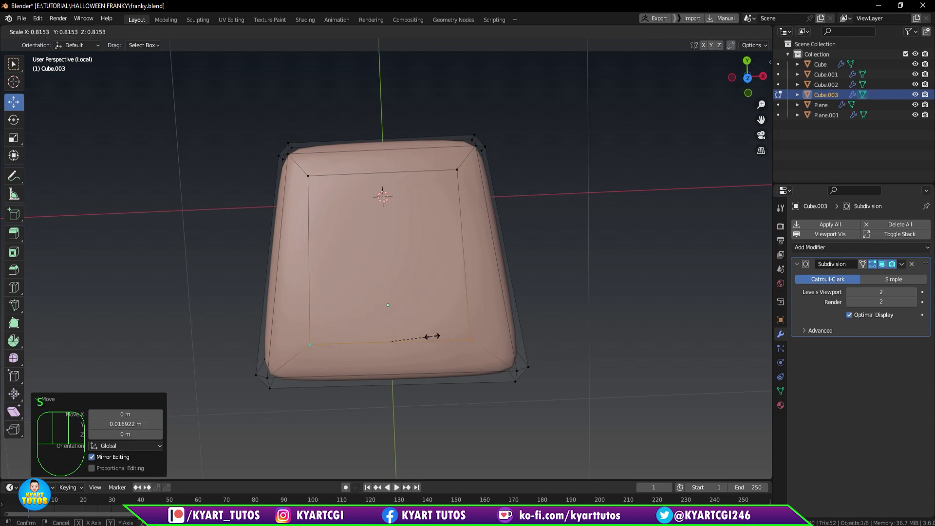
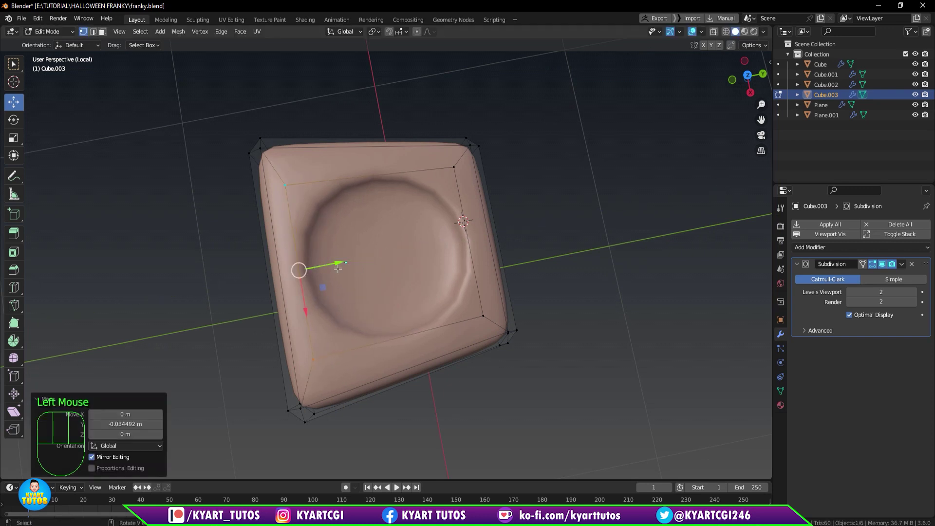
key("s")
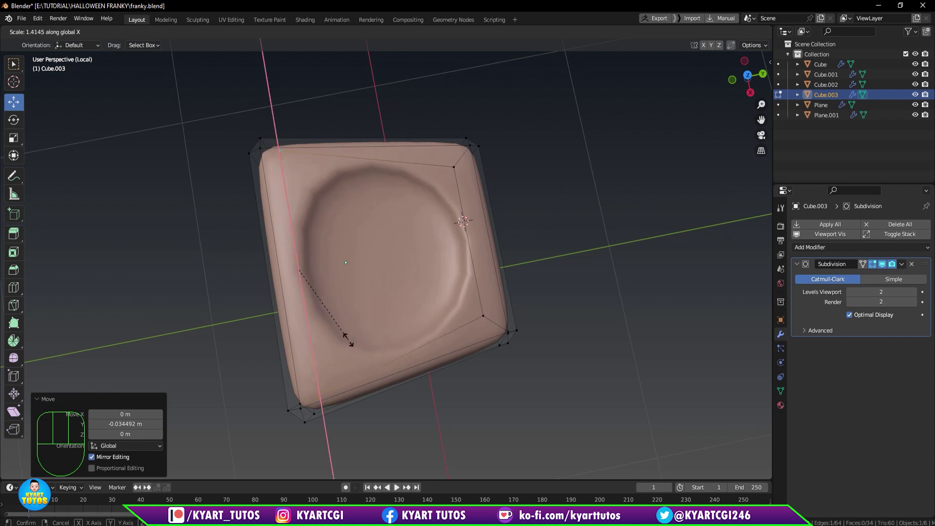
left_click_drag(410, 270, 463, 276)
key("3")
left_click(436, 263)
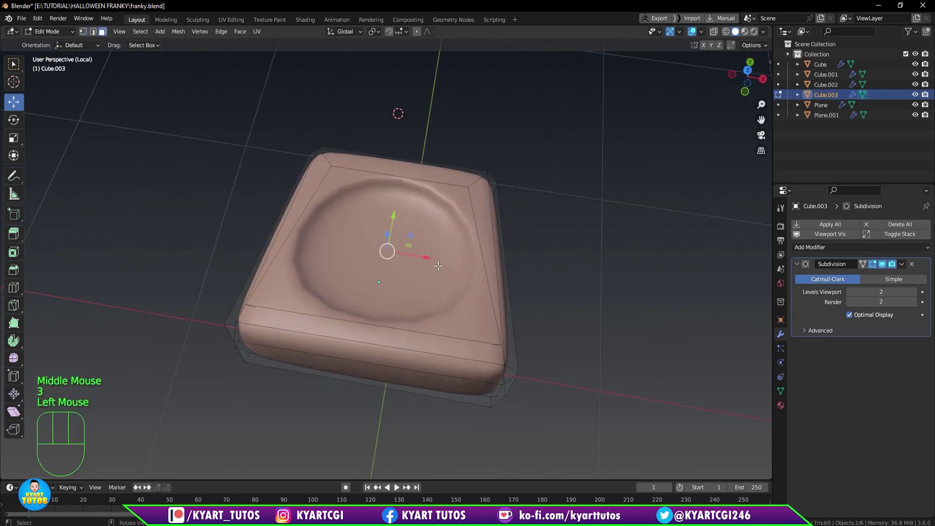
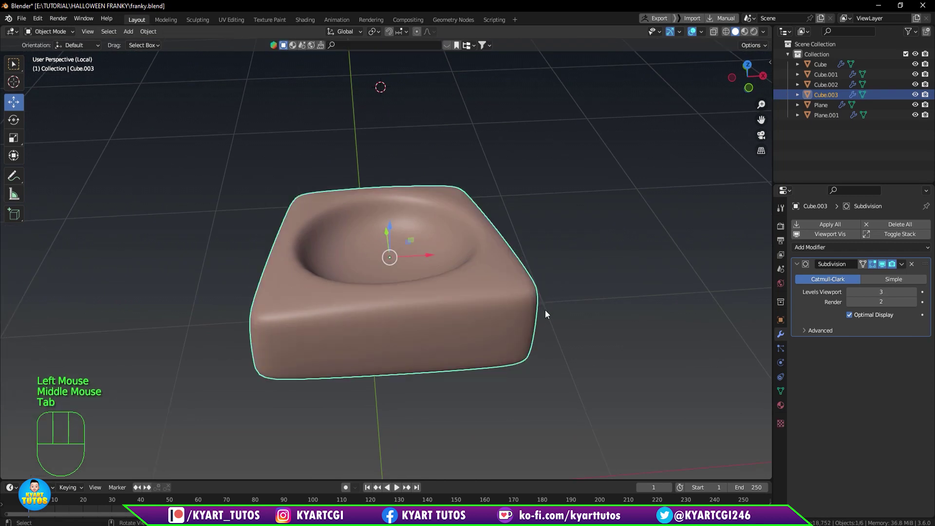
Isolate the jaw again and squeeze the back of its hollow narrower along X.
key("/")
scroll("down", 3)
left_click_drag(535, 345, 467, 342)
scroll("down", 3)
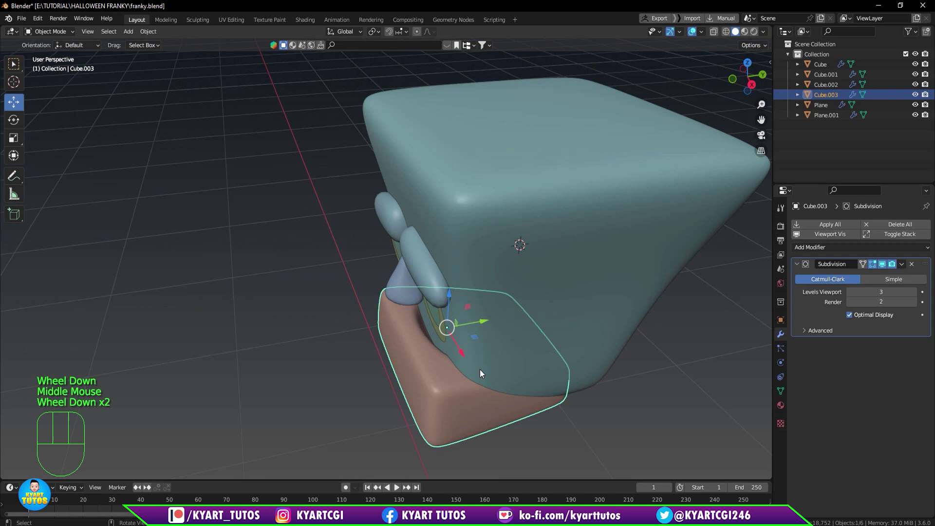
scroll("down", 3)
left_click_drag(488, 380, 555, 380)
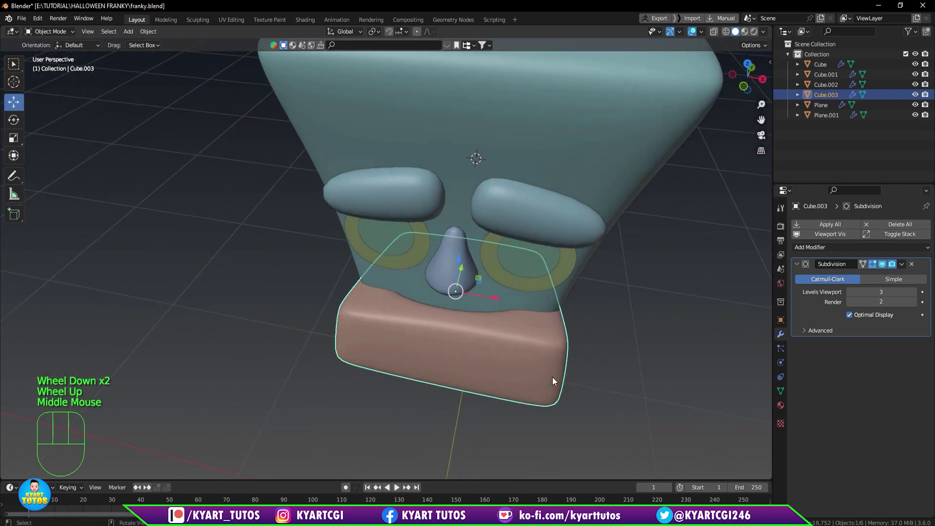
key("q")
key("q")
key("/")
left_click_drag(517, 347, 531, 416)
key("Tab")
scroll("down", 3)
scroll("up", 3)
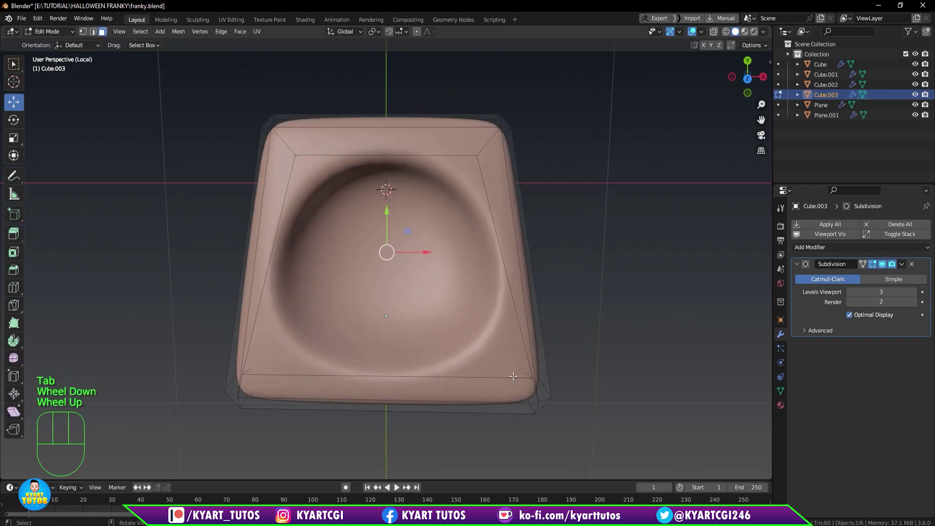
key("1")
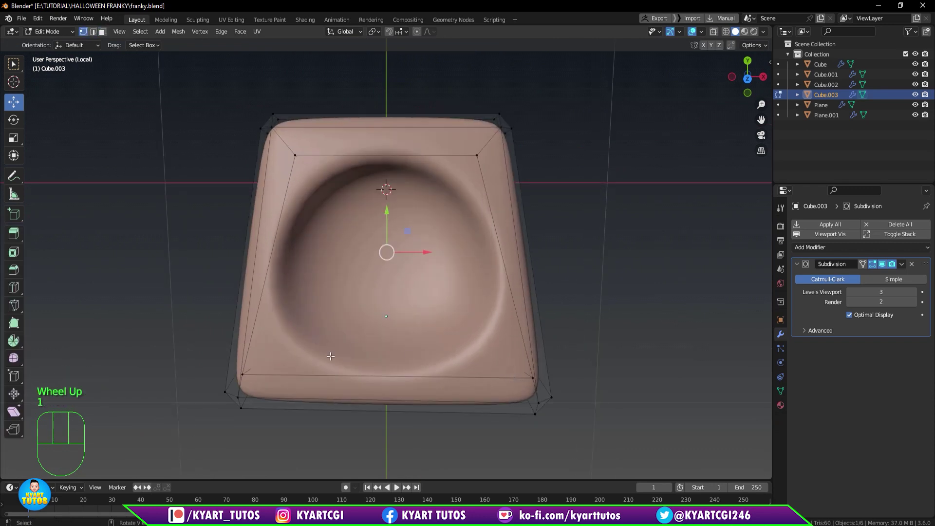
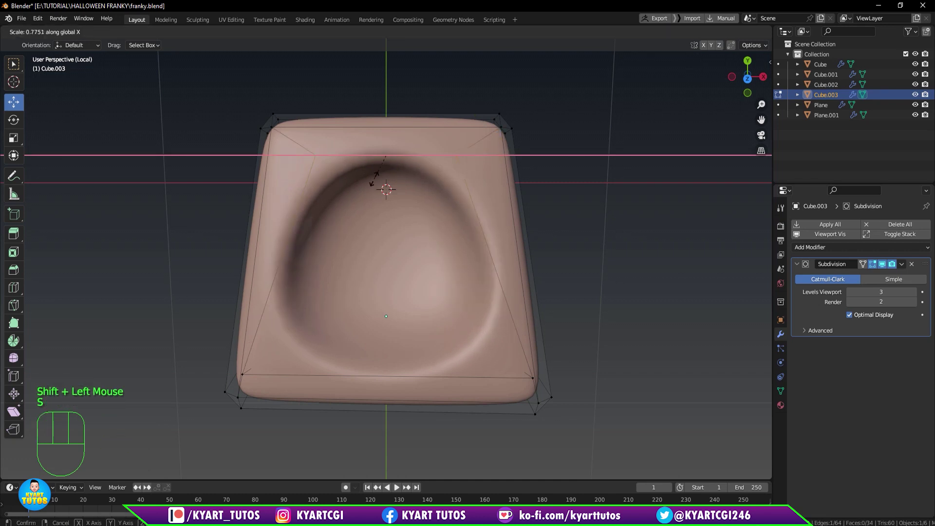
scroll("down", 3)
left_click_drag(388, 273, 407, 249)
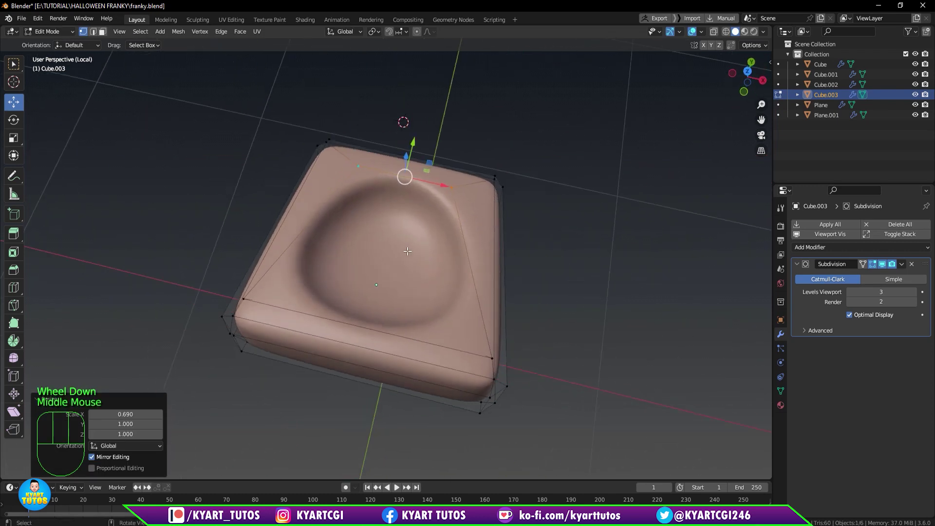
key("Tab")
Exit Local View to show the whole head and select the jaw block from the side.
key("/")
left_click_drag(398, 301, 354, 272)
scroll("down", 3)
left_click(499, 342)
left_click_drag(521, 392, 575, 385)
scroll("down", 3)
left_click_drag(520, 324, 462, 322)
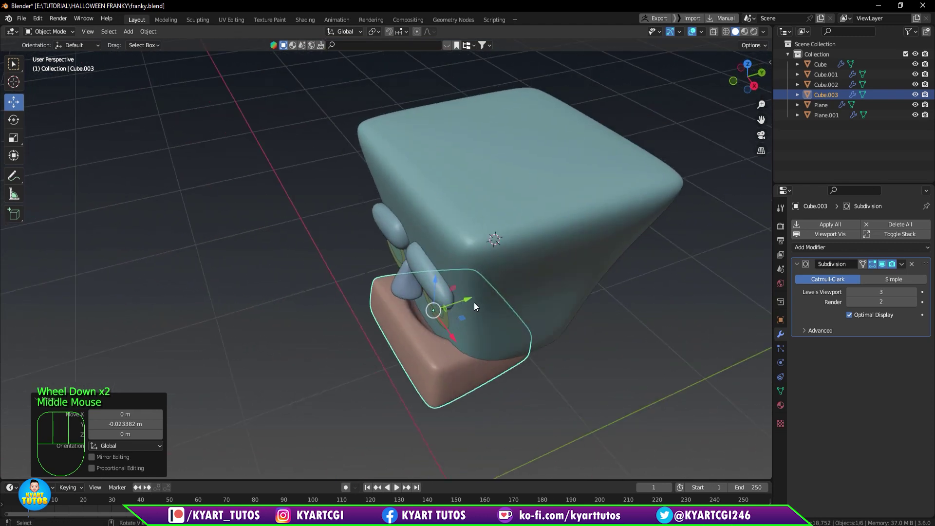
Nudge the jaw block slightly and switch to Right Ortho view.
left_click(472, 304)
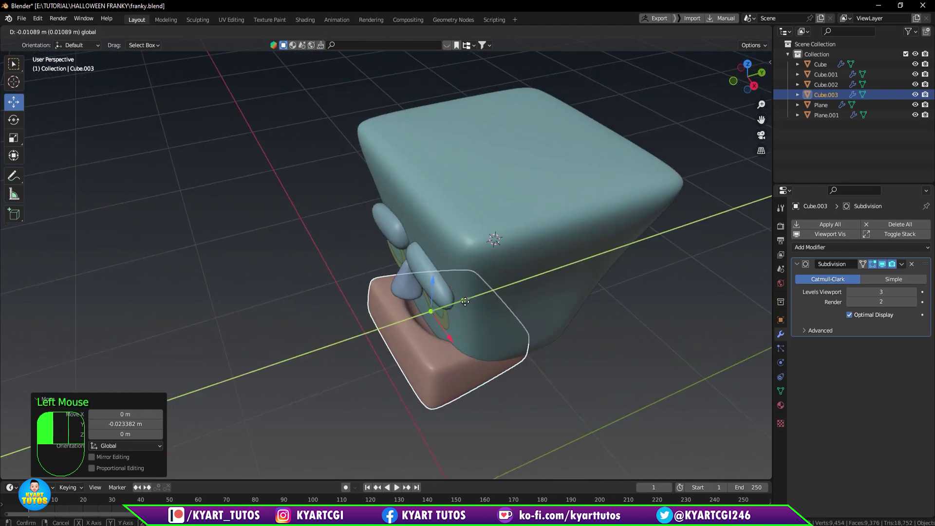
left_click_drag(507, 379, 483, 338)
key("KP_3")
scroll("up", 3)
scroll("down", 3)
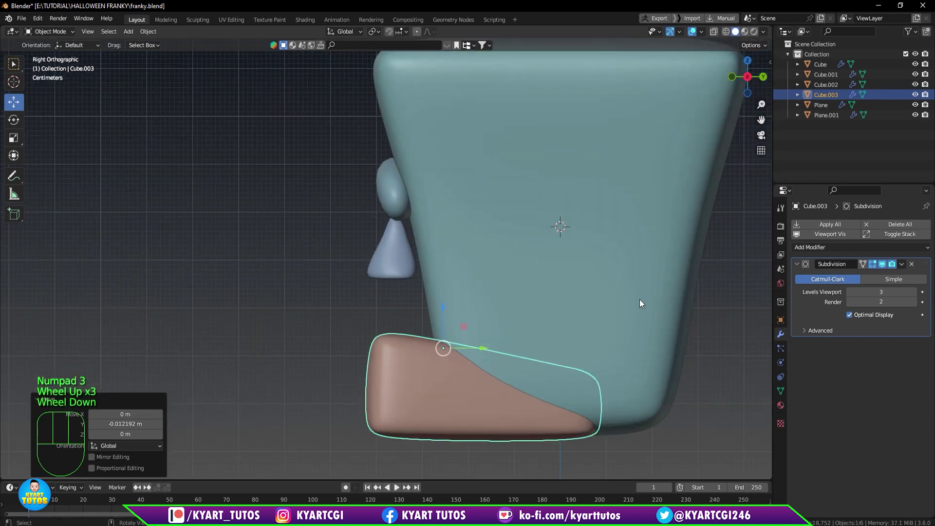
scroll("down", 3)
With X-ray on, box-select the jaw's back vertices and move them further back under the head.
key("Tab")
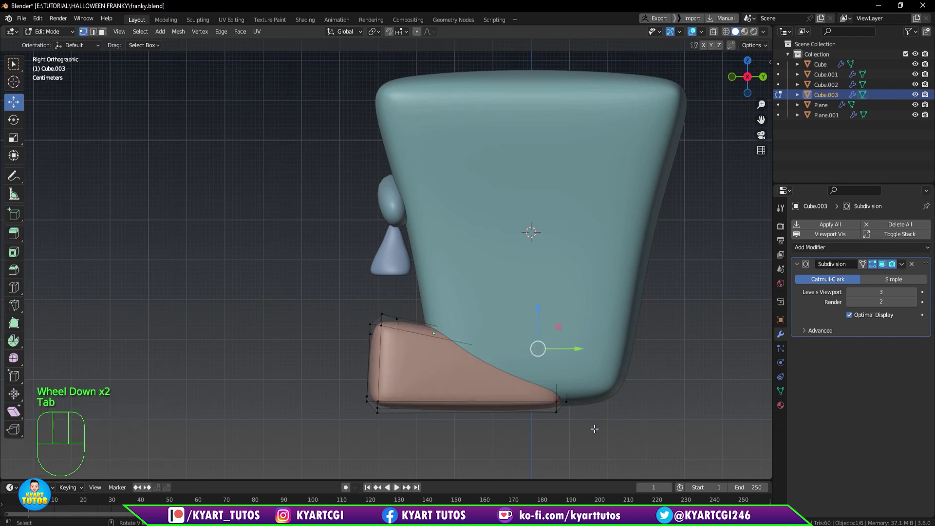
key("q")
left_click_drag(517, 443, 541, 439)
left_click_drag(582, 366, 595, 315)
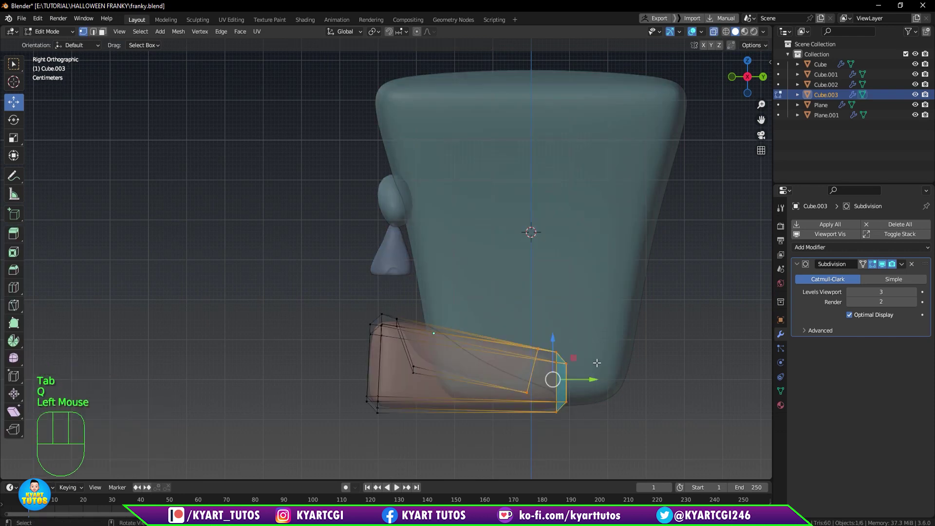
left_click_drag(599, 384, 609, 377)
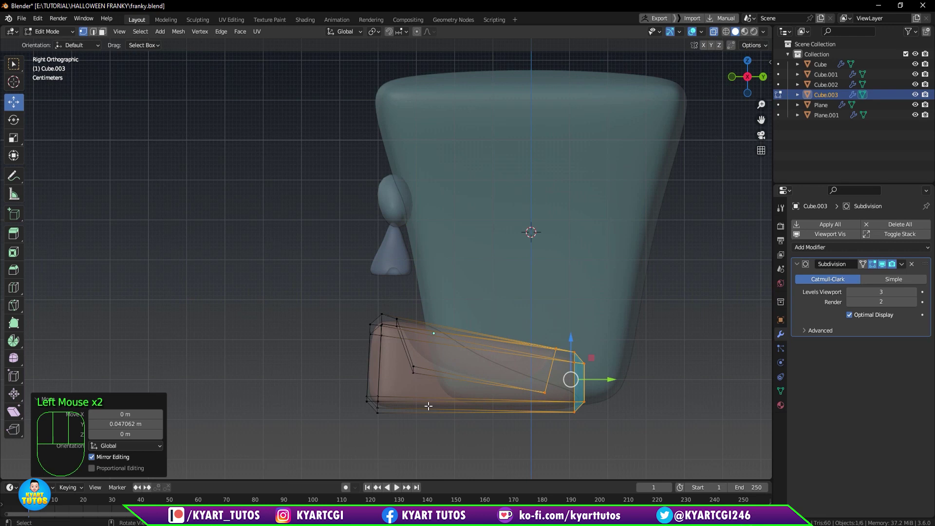
left_click_drag(415, 425, 508, 440)
left_click_drag(474, 367, 489, 367)
Back in perspective, add an edge loop across the jaw and select collar vertices.
key("q")
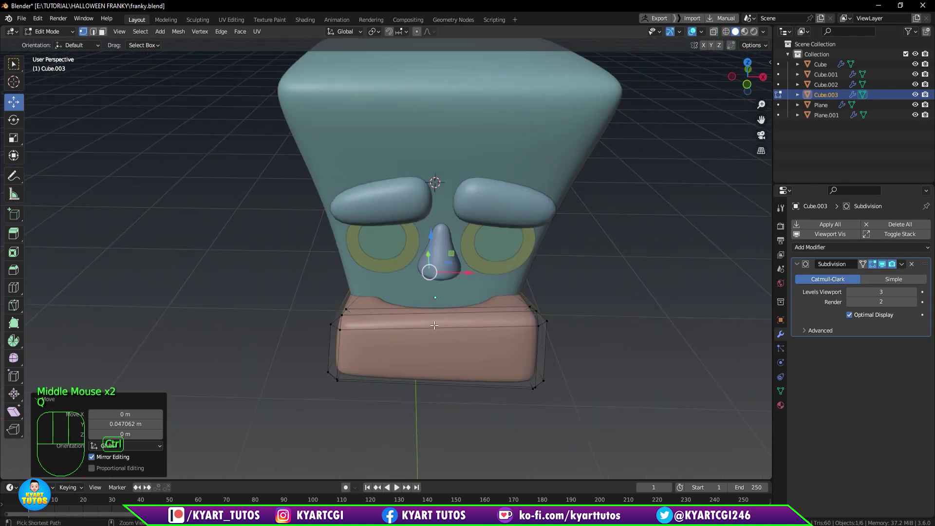
key("ctrl+r")
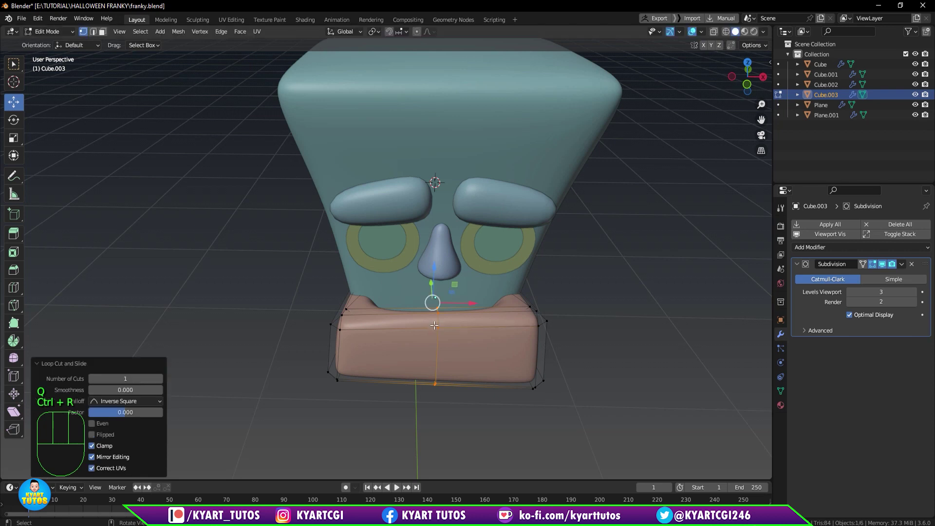
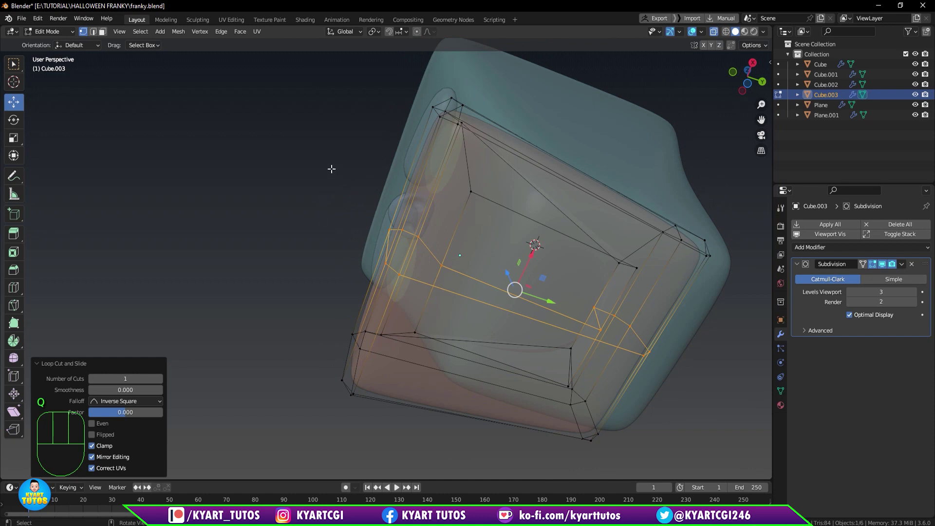
left_click_drag(330, 167, 461, 297)
left_click_drag(460, 298, 462, 405)
key("q")
left_click_drag(438, 360, 423, 371)
left_click_drag(441, 410, 513, 414)
left_click(430, 288)
left_click(434, 297)
Add the back corner vertex and stretch the collar's back end toward the rear.
left_click_drag(442, 325, 309, 360)
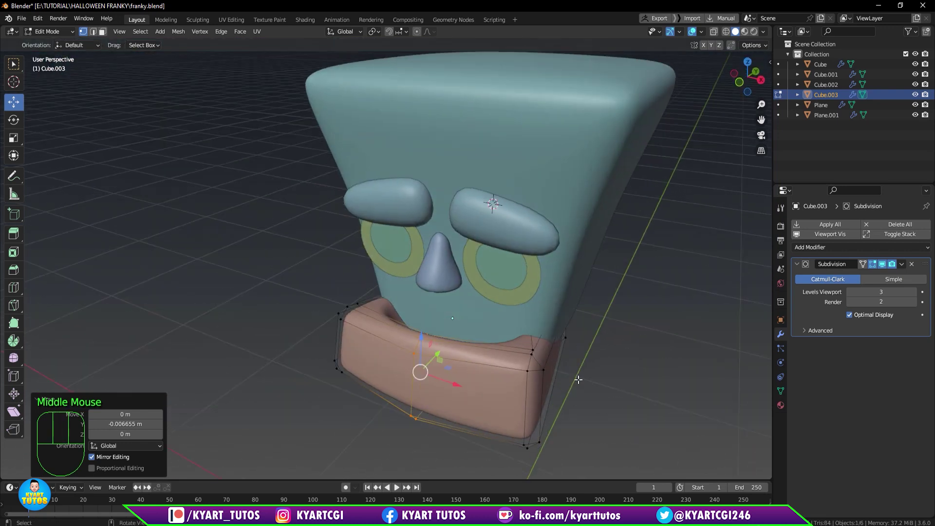
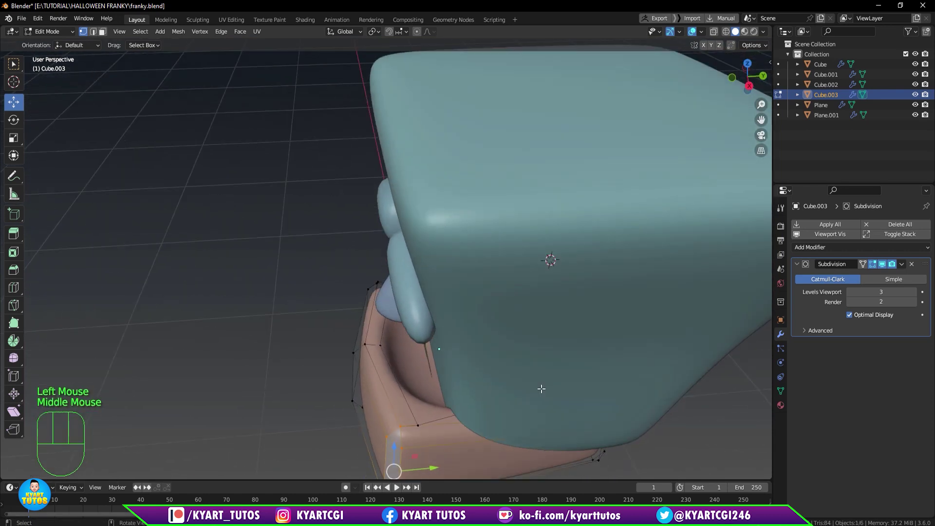
scroll("down", 3)
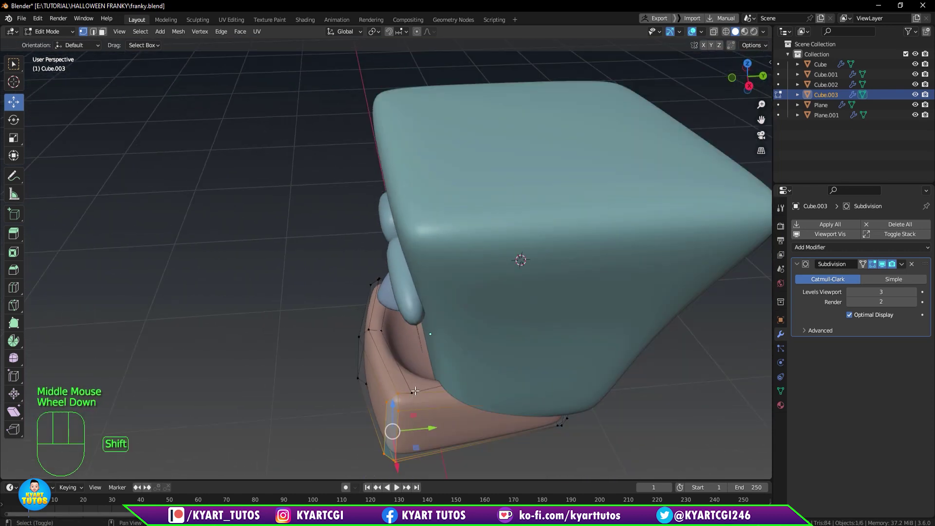
left_click(413, 390)
left_click(439, 420)
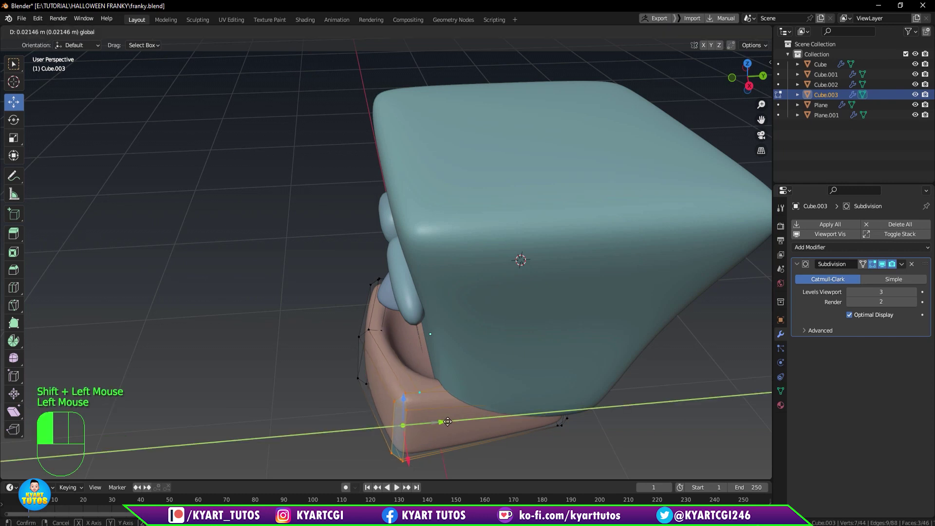
scroll("down", 3)
left_click_drag(425, 379, 570, 361)
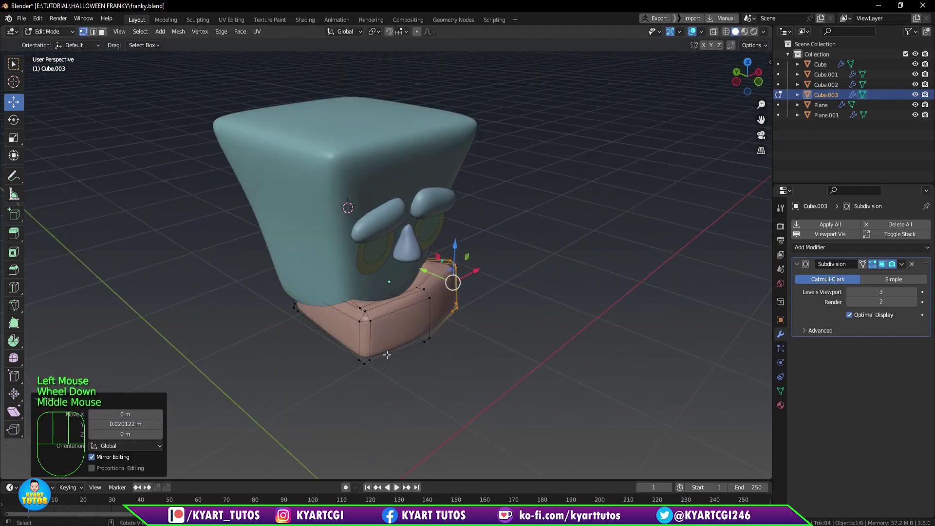
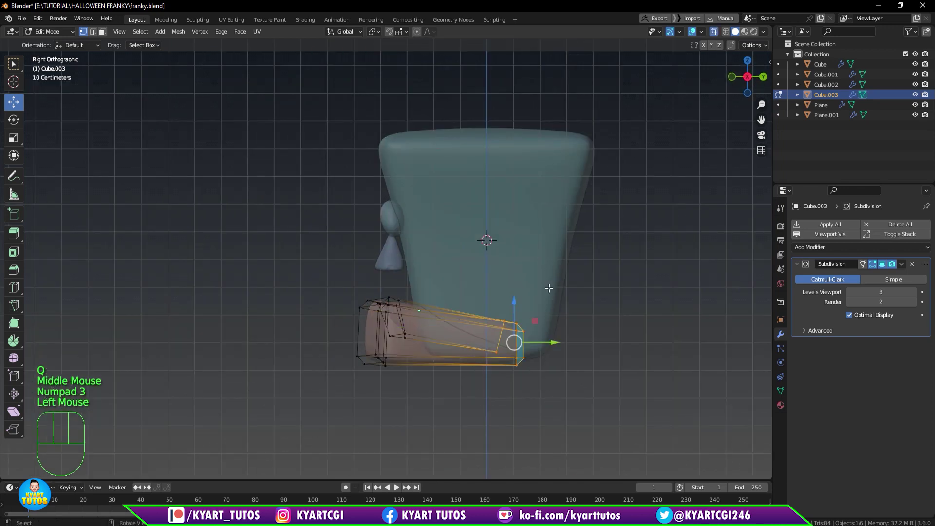
left_click_drag(556, 347, 559, 365)
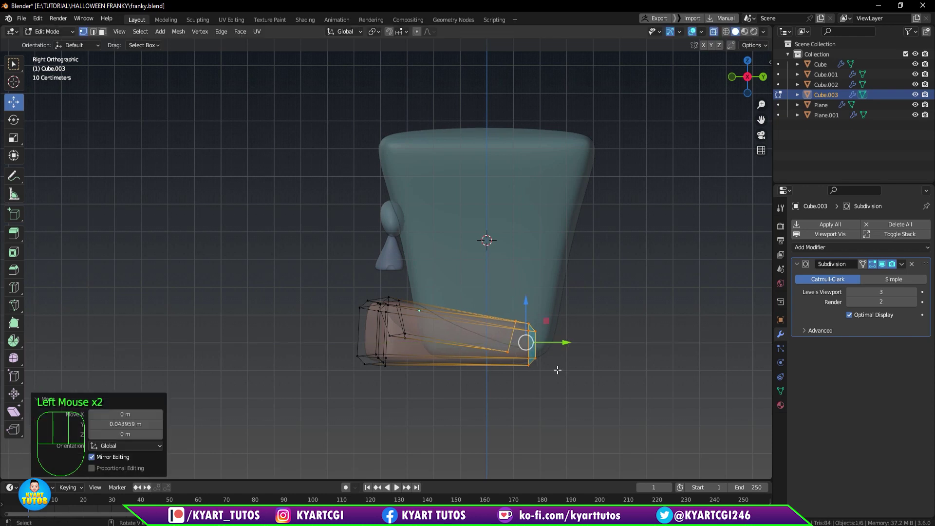
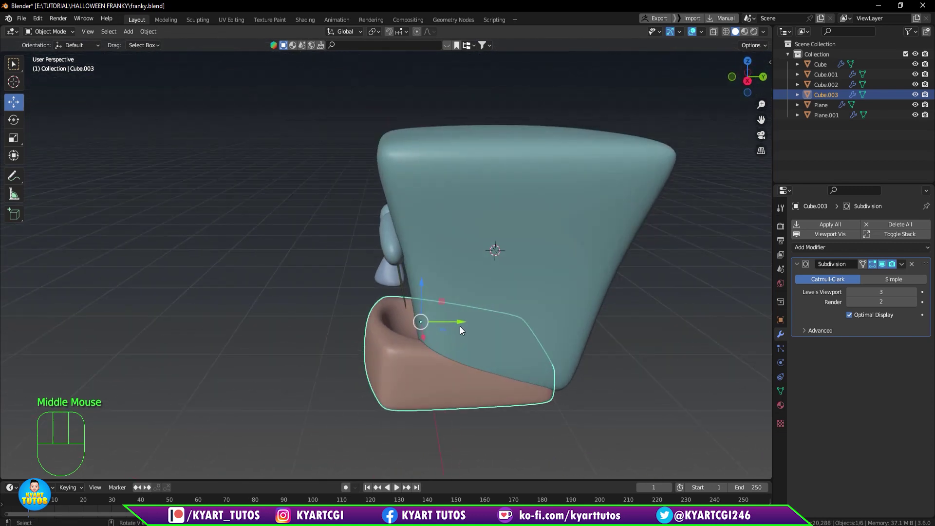
Shift the whole collar slightly toward the back along Y.
left_click(464, 323)
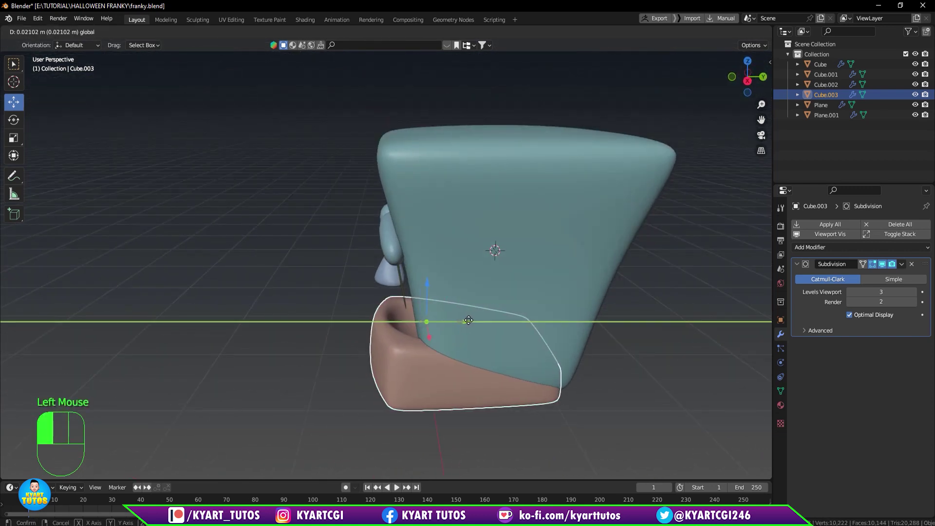
left_click_drag(445, 367, 550, 347)
left_click(550, 347)
scroll("up", 3)
scroll("down", 3)
left_click_drag(486, 354, 491, 379)
In front view, add a new cube with Shift+A to start a neck bolt.
key("KP_1")
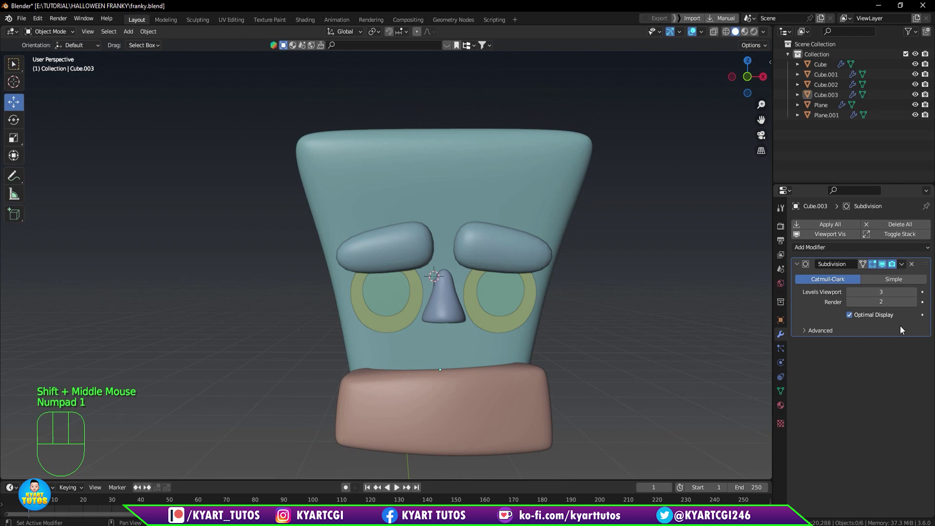
left_click_drag(605, 300, 639, 278)
scroll("up", 3)
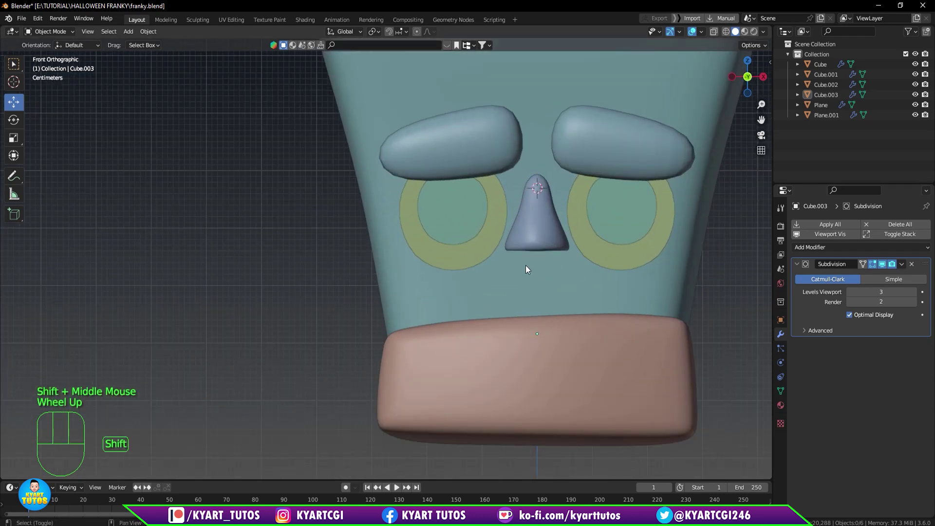
key("shift+a")
scroll("down", 3)
Shrink the new cube to bolt size and move it onto the collar at the right side of the jaw.
key("s")
scroll("down", 3)
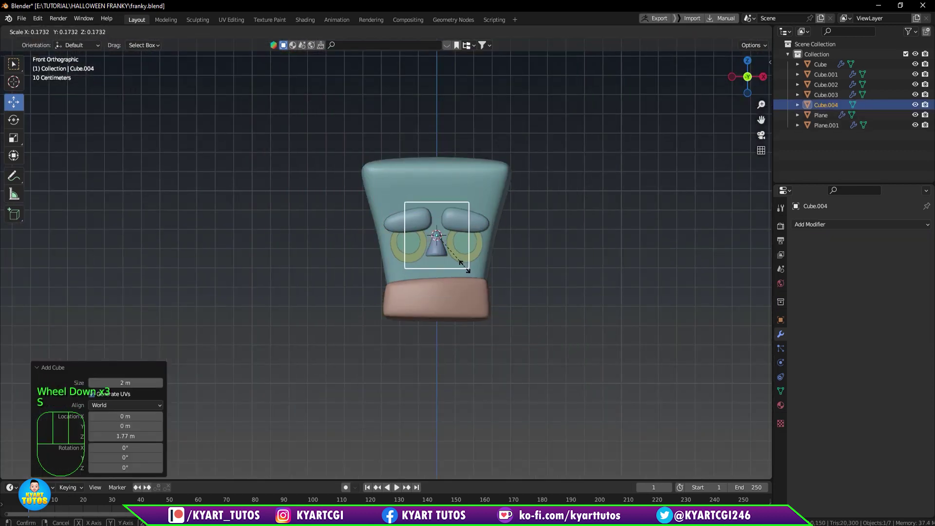
key("KP_3")
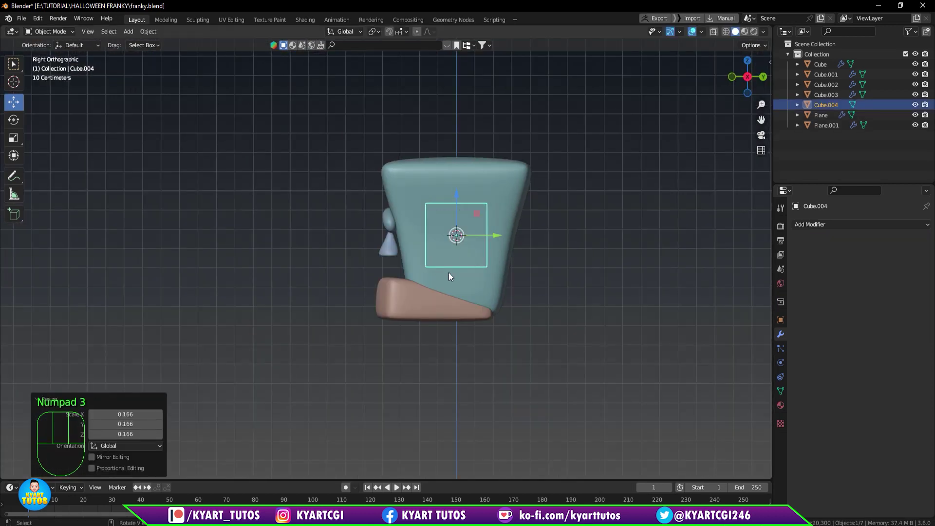
key("g")
key("s")
key("KP_2")
key("KP_1")
scroll("up", 3)
key("g")
scroll("up", 3)
scroll("down", 3)
scroll("down", 3)
left_click_drag(559, 339, 481, 343)
key("s")
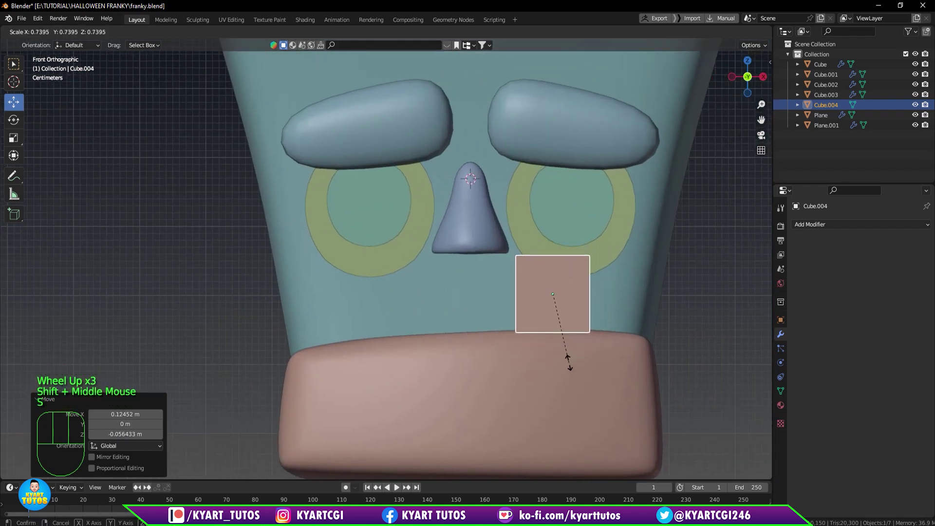
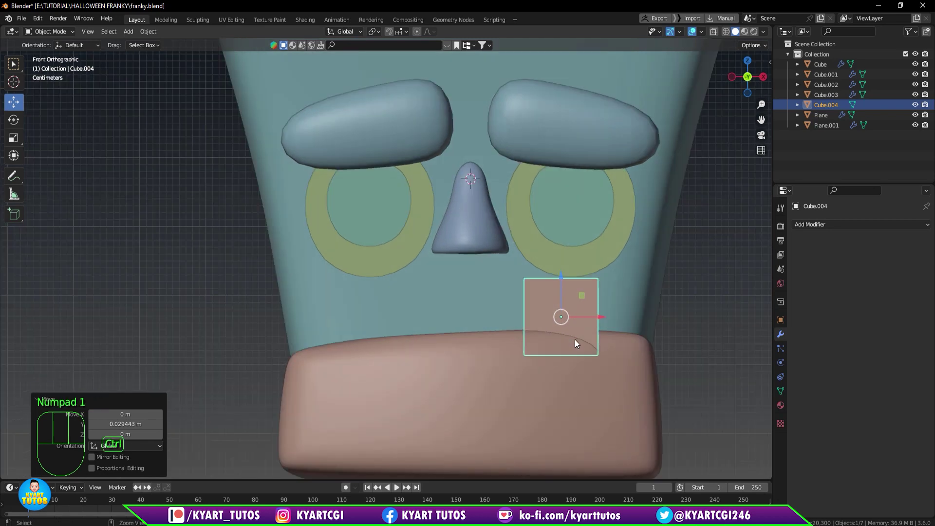
Round the bolt with level-2 subdivision, slide an edge loop to its base and taper its top vertices.
key("ctrl+2")
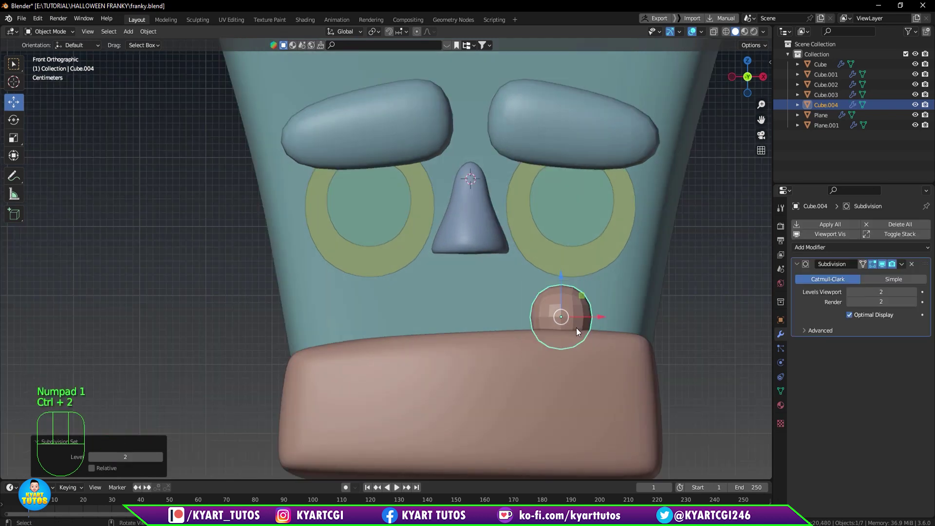
key("Tab")
scroll("up", 3)
key("ctrl+r")
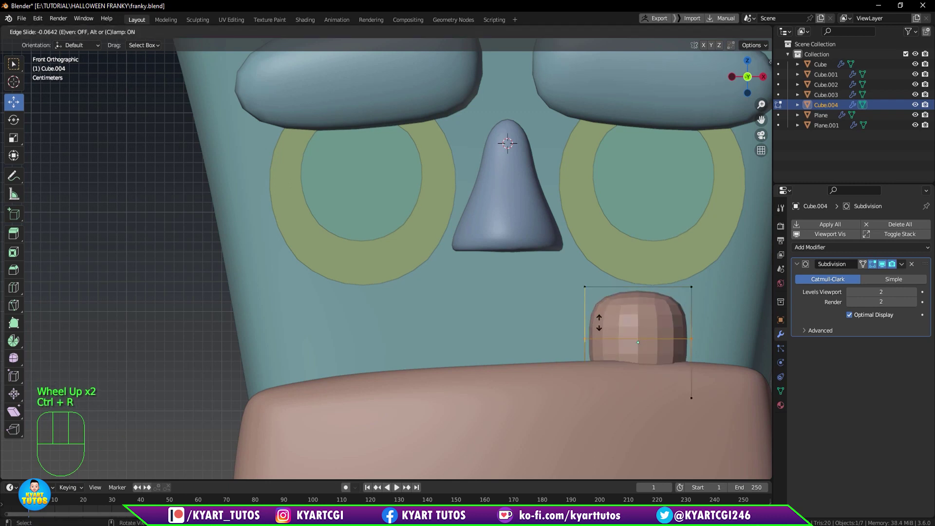
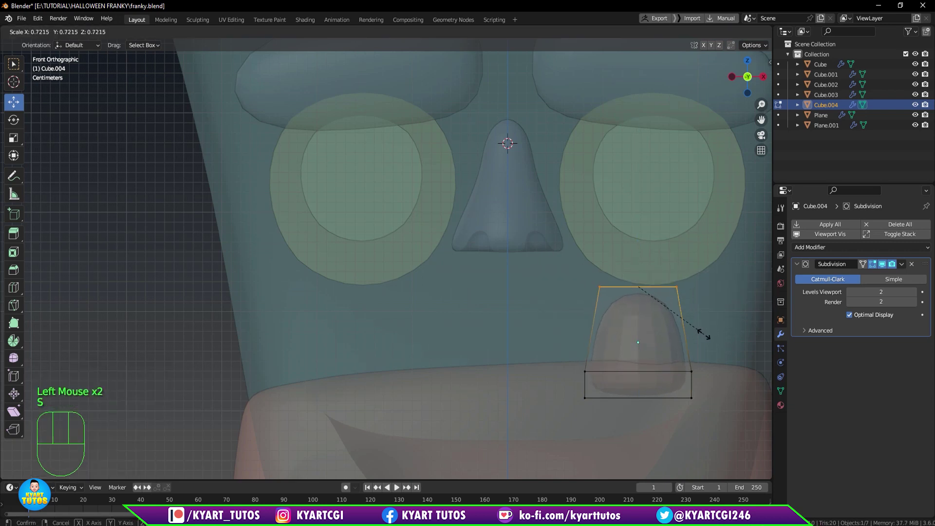
scroll("down", 3)
key("KP_3")
scroll("up", 3)
scroll("up", 3)
key("a")
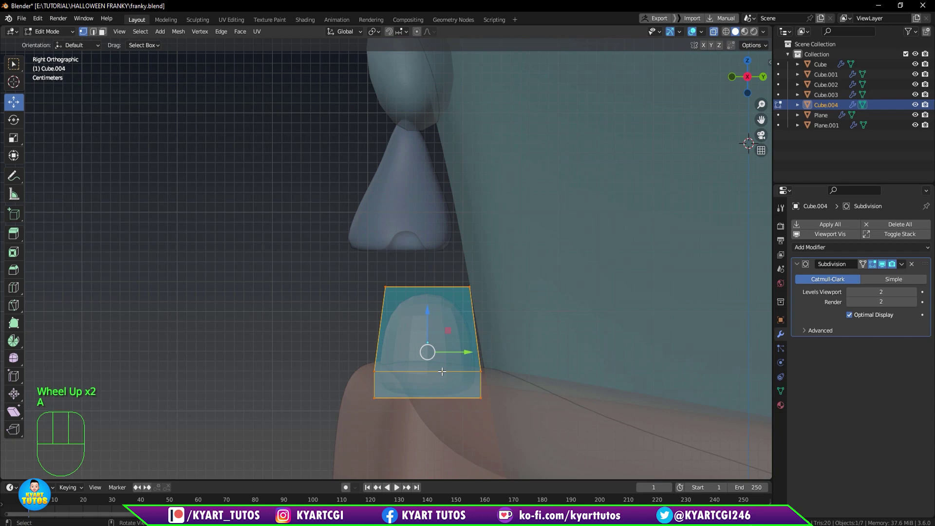
left_click(18, 143)
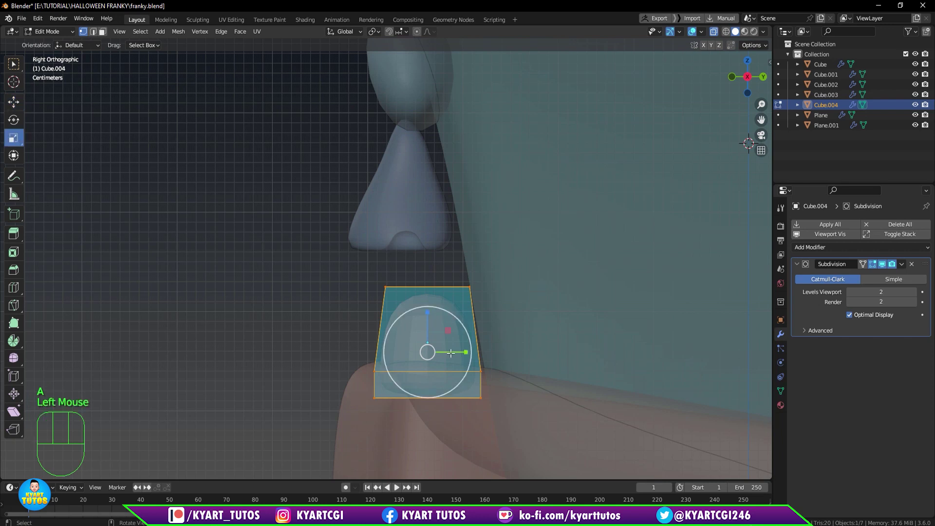
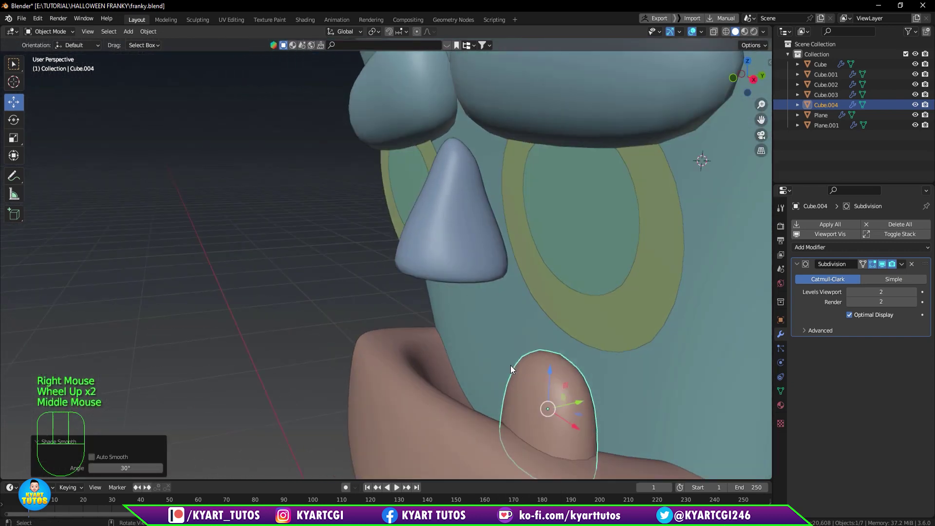
Tilt the bolt outward and place a duplicated, tilted copy on the left side of the collar.
scroll("down", 3)
left_click_drag(524, 396, 572, 407)
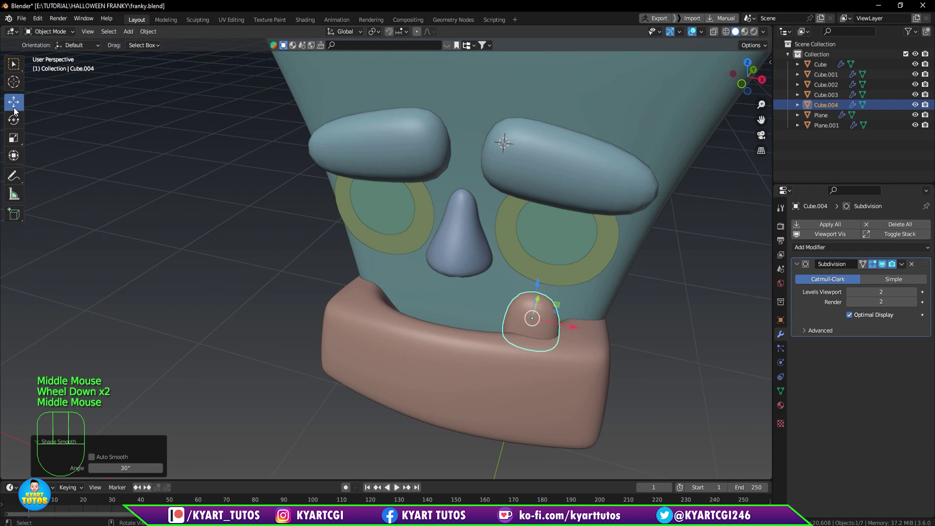
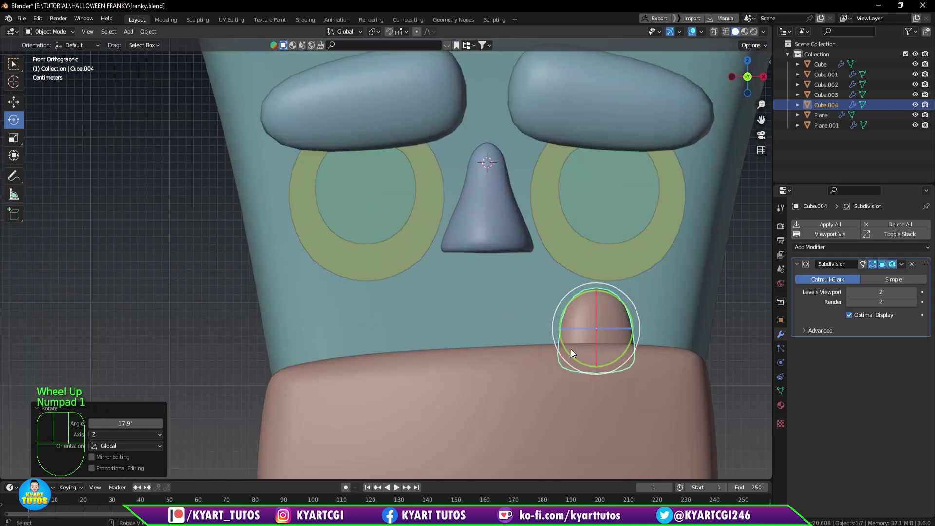
left_click_drag(576, 311, 592, 279)
key("g")
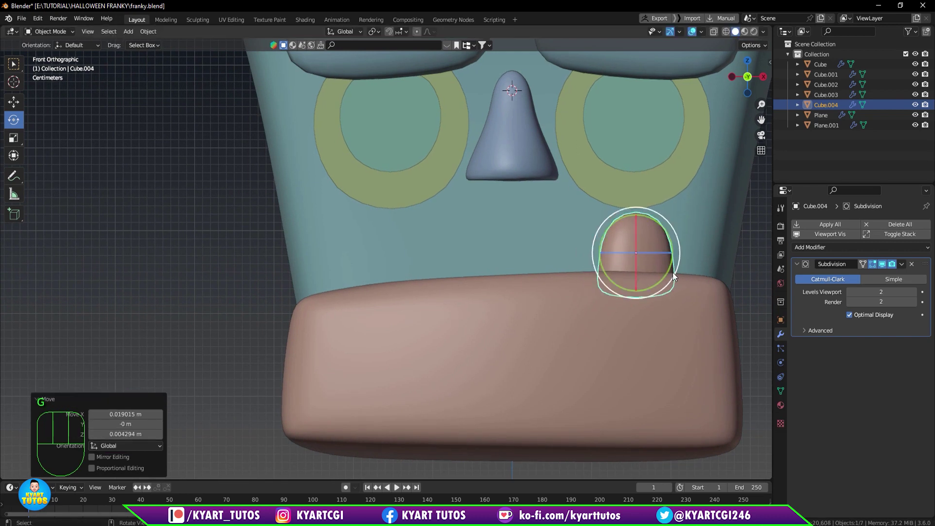
key("shift+d")
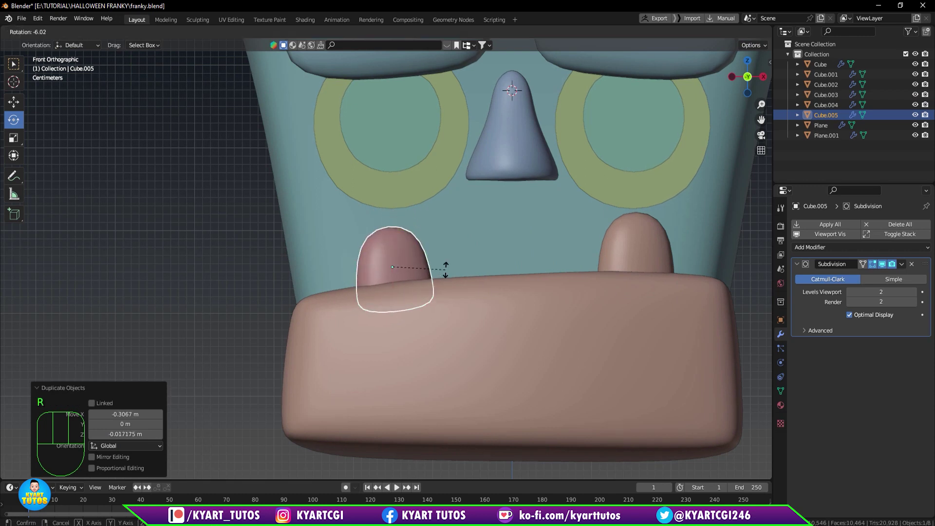
left_click(646, 252)
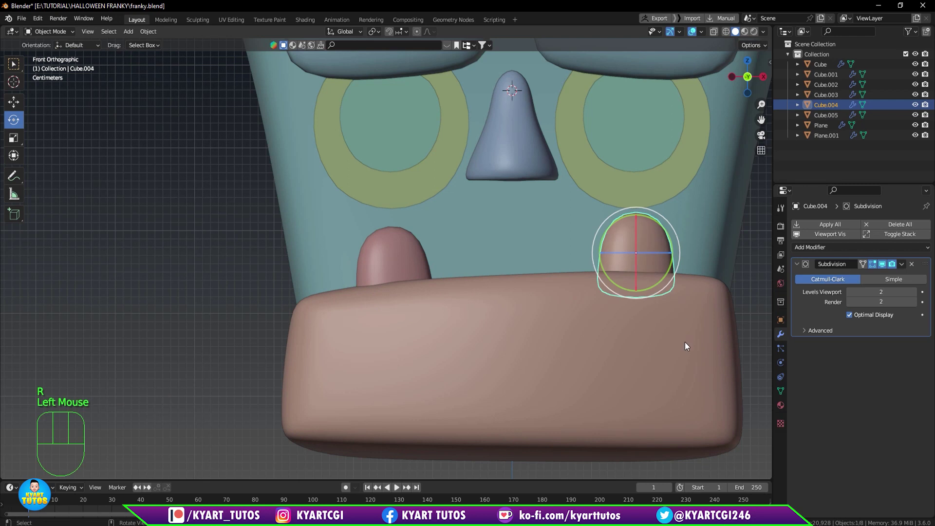
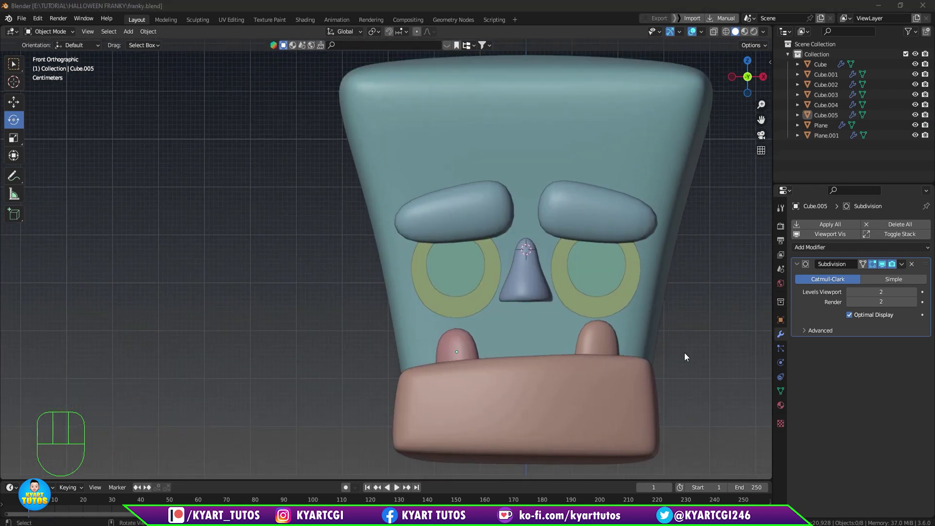
Orbit around the head and select the nose piece for repositioning.
left_click_drag(678, 280, 564, 276)
left_click(414, 294)
left_click_drag(439, 323, 450, 327)
left_click(19, 104)
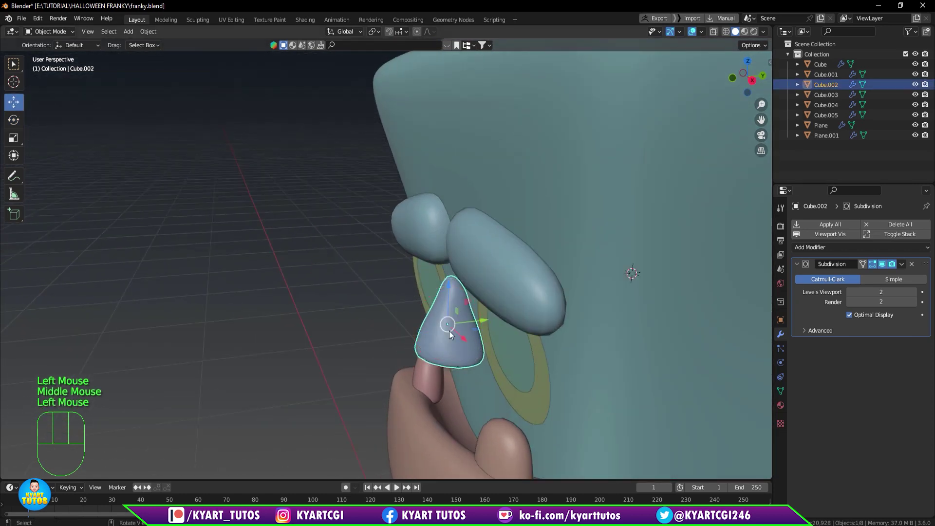
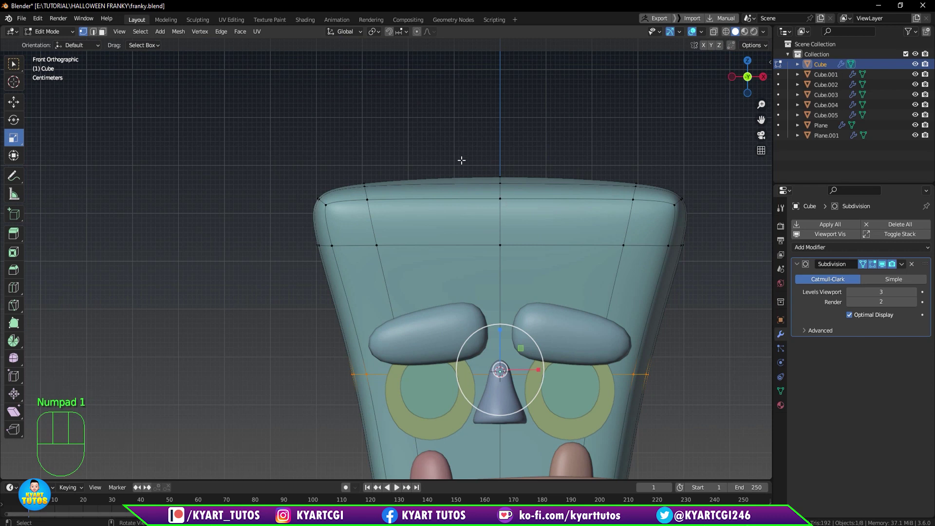
Select the top band of the head and duplicate it into its own hair-cap object.
key("1")
key("q")
left_click_drag(247, 139, 718, 253)
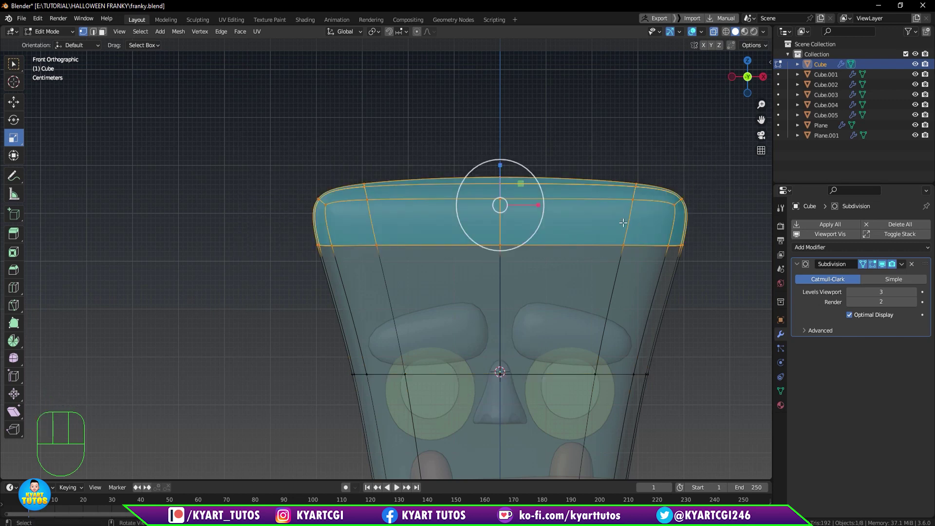
left_click_drag(569, 230, 552, 239)
key("KP_1")
key("q")
left_click_drag(553, 268, 465, 262)
scroll("down", 3)
left_click_drag(492, 265, 596, 272)
middle_click(534, 256)
key("KP_1")
scroll("up", 3)
scroll("up", 3)
key("shift+d")
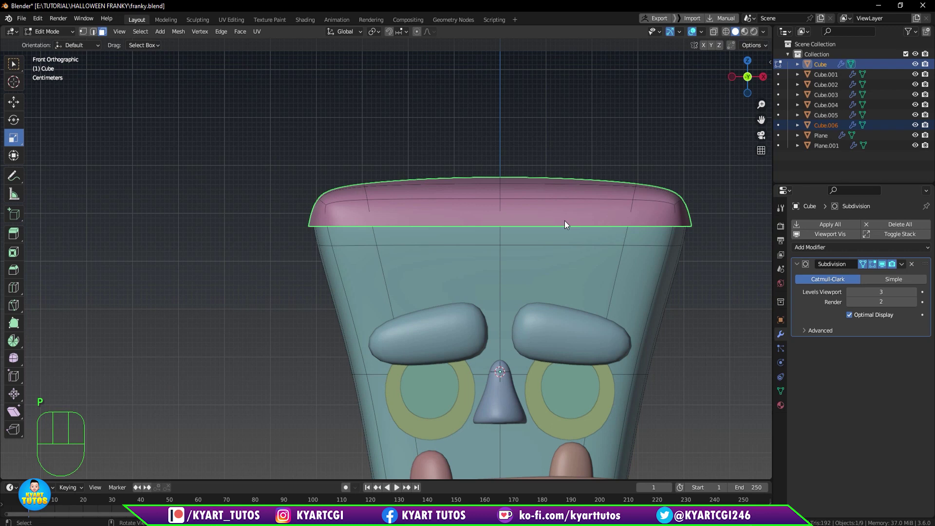
Add two Ctrl+R edge loops across the top of the hair cap for a denser grid.
key("Tab")
left_click(701, 344)
left_click(637, 202)
key("Tab")
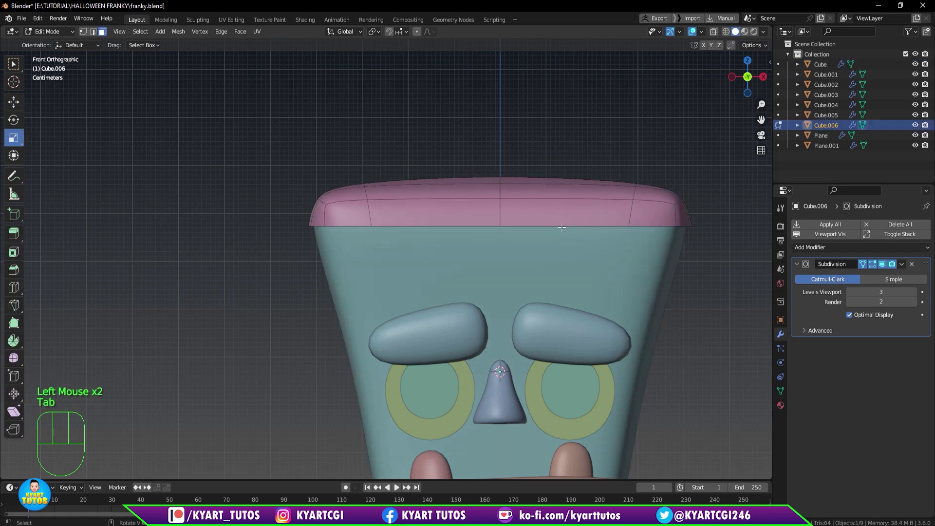
left_click_drag(577, 200, 576, 225)
scroll("down", 3)
left_click_drag(561, 226, 562, 223)
scroll("up", 3)
scroll("up", 3)
key("ctrl+r")
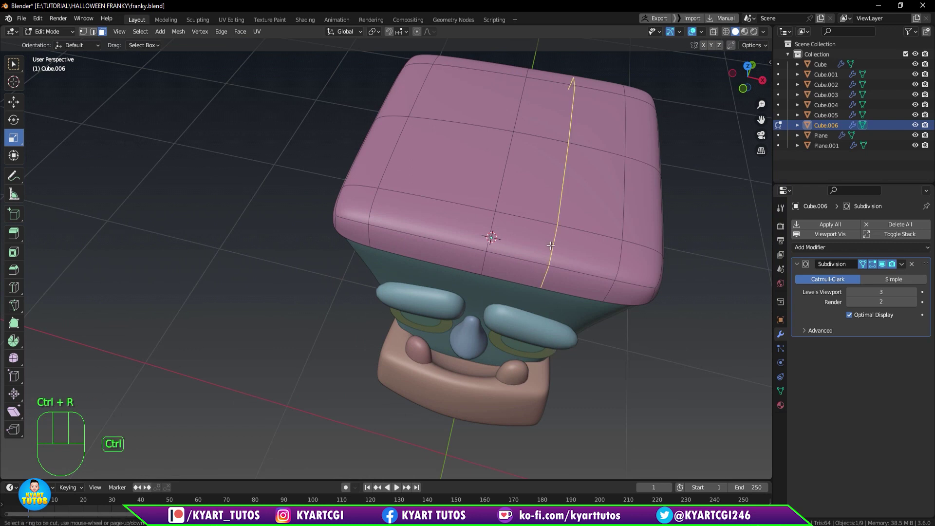
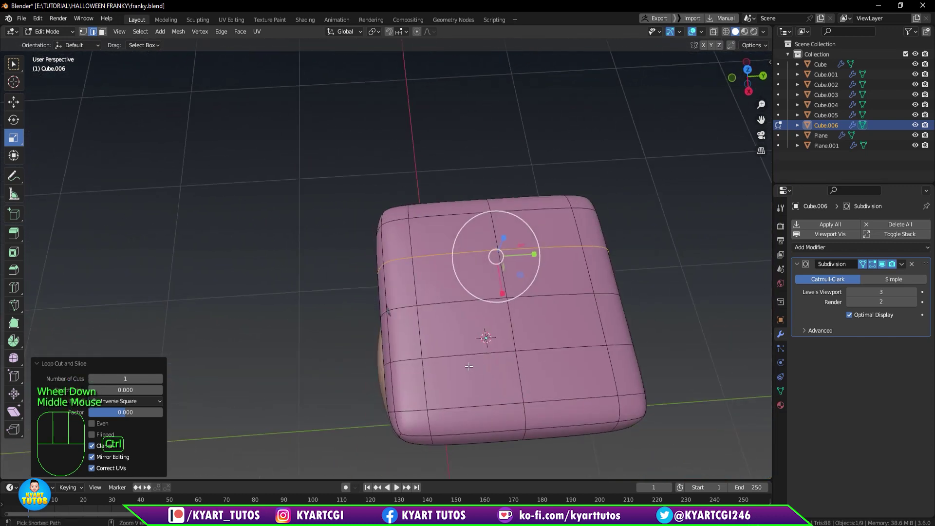
key("ctrl+r")
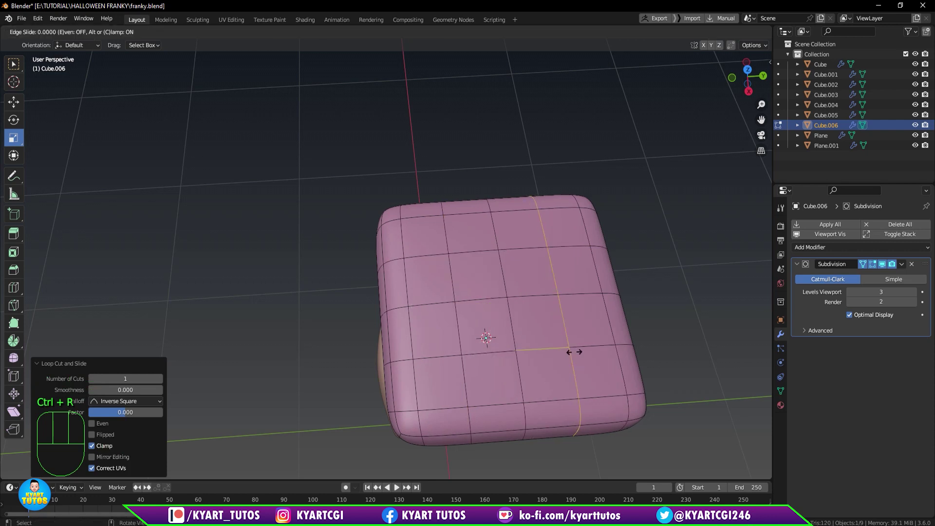
Orbit back and view the whole head straight from the front.
left_click_drag(508, 370, 554, 292)
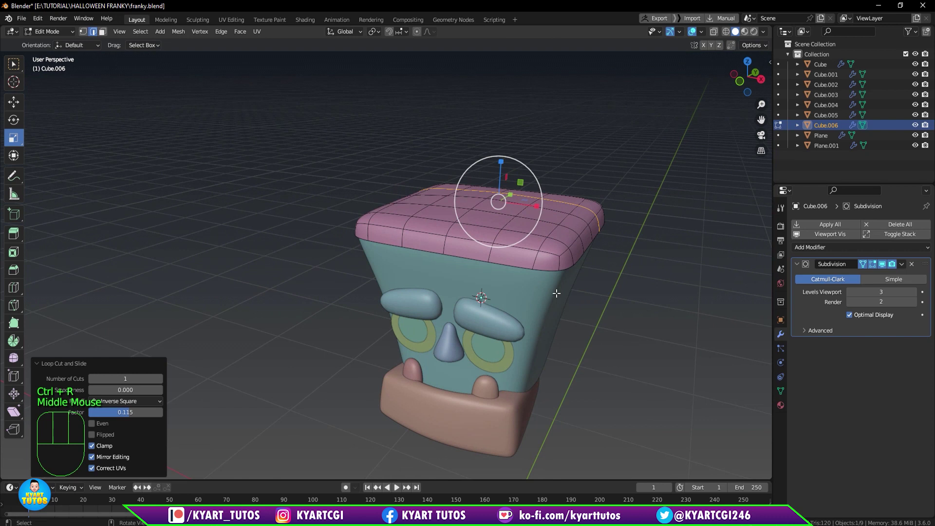
scroll("up", 3)
key("KP_1")
scroll("up", 3)
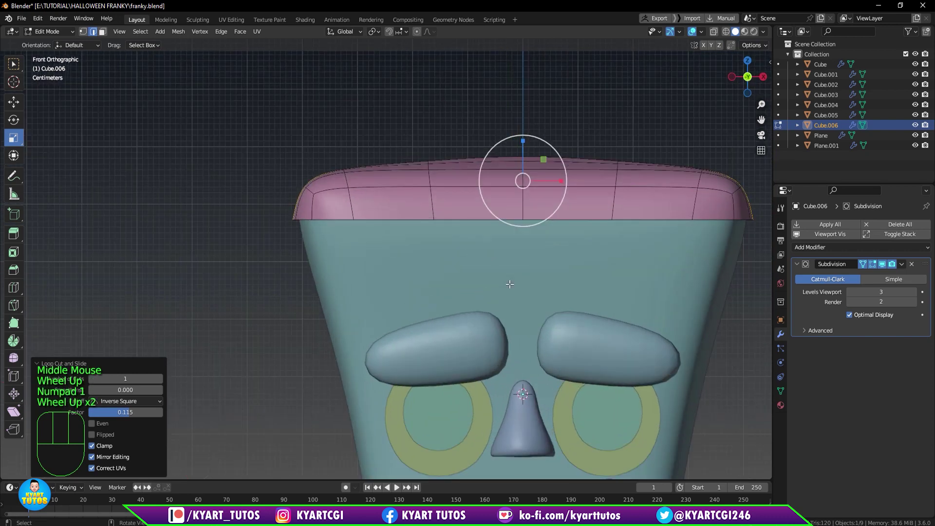
scroll("up", 3)
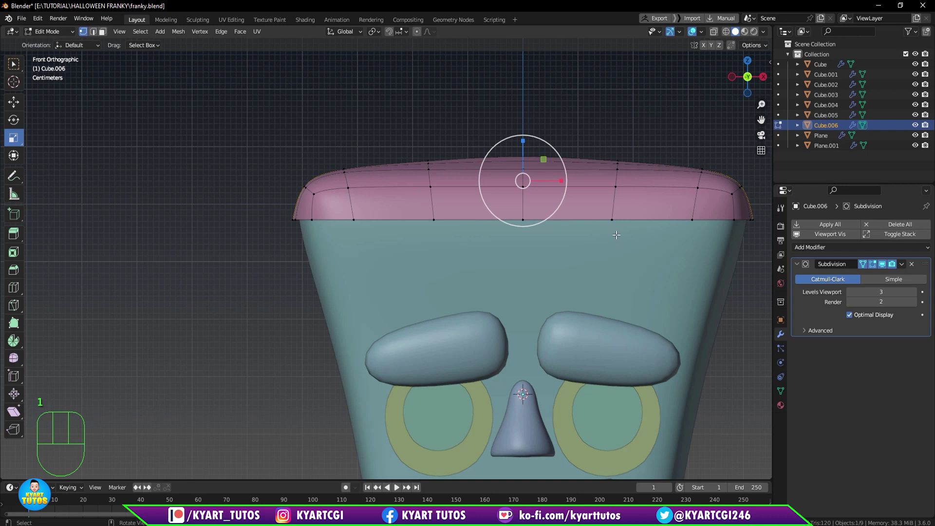
With X-ray on, select points along the hair's lower edge and pull them down over the forehead.
key("q")
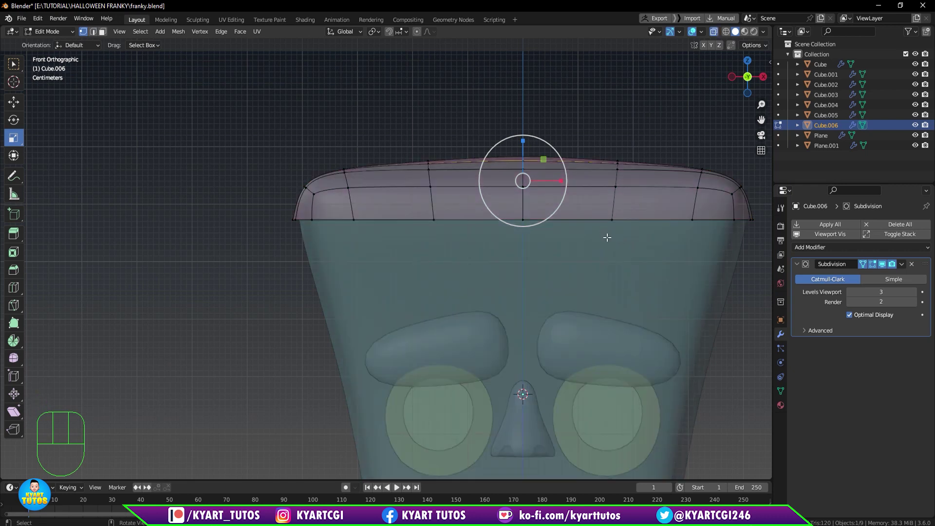
left_click_drag(608, 234, 626, 206)
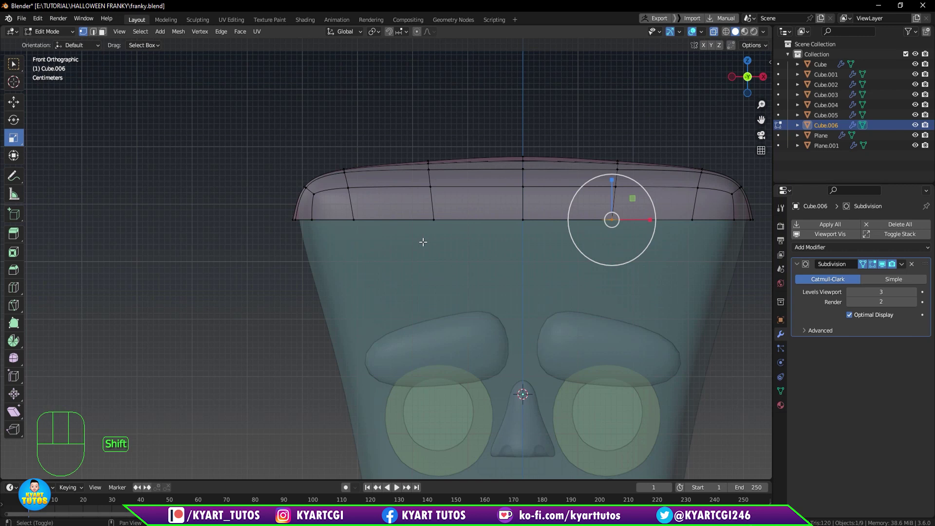
left_click_drag(431, 235, 456, 202)
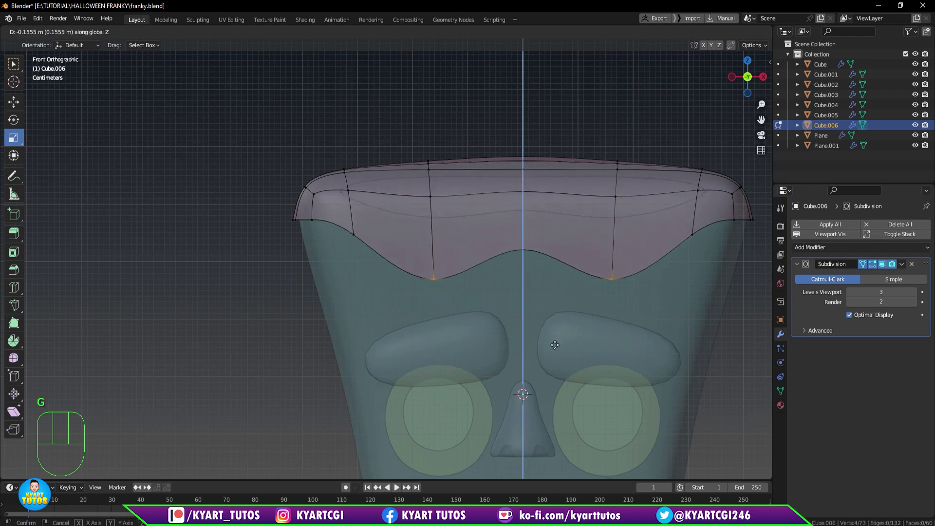
left_click_drag(517, 239, 545, 262)
key("g")
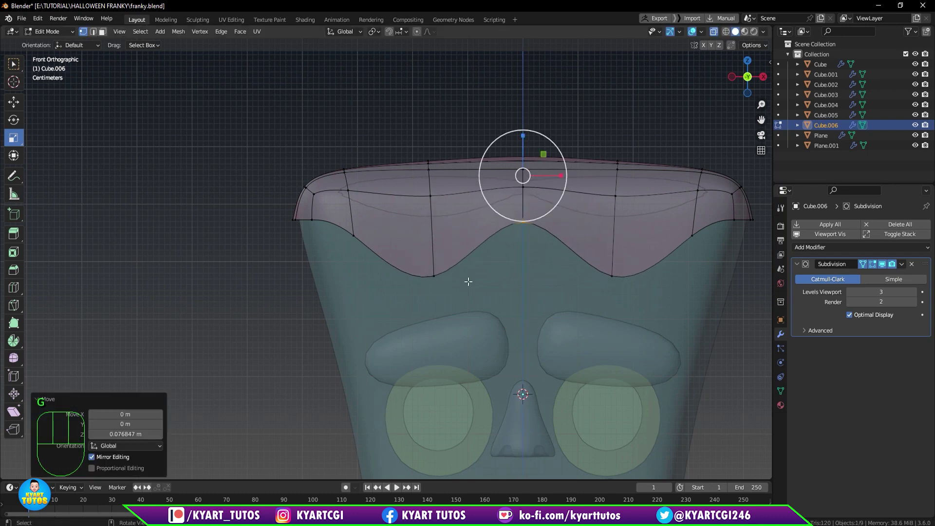
left_click_drag(685, 280, 649, 287)
scroll("down", 3)
left_click_drag(665, 301, 645, 298)
scroll("up", 3)
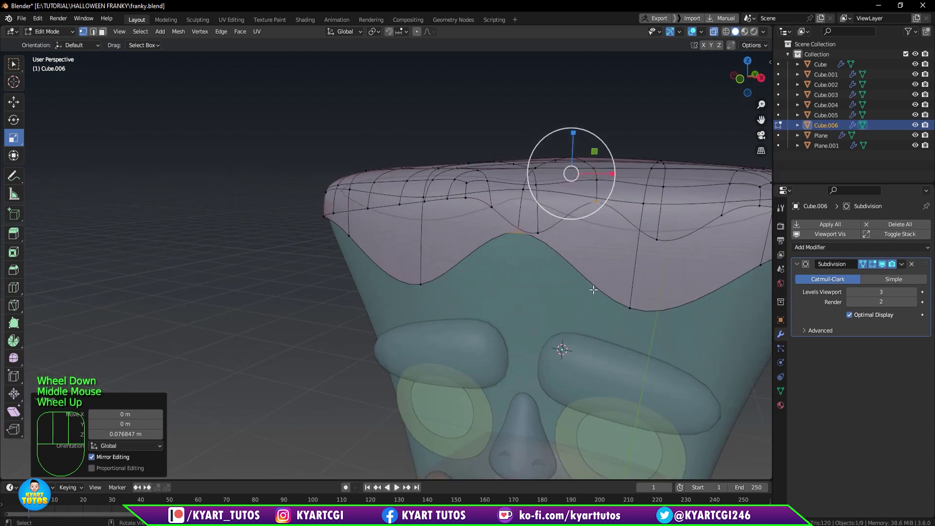
key("KP_1")
key("q")
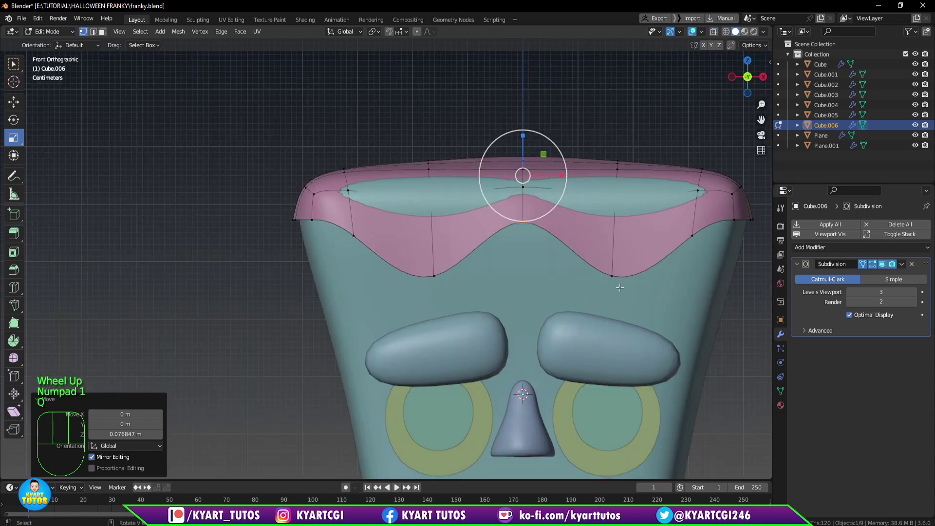
Box-select the lowest dip points of the fringe and scale them.
left_click_drag(597, 289, 640, 259)
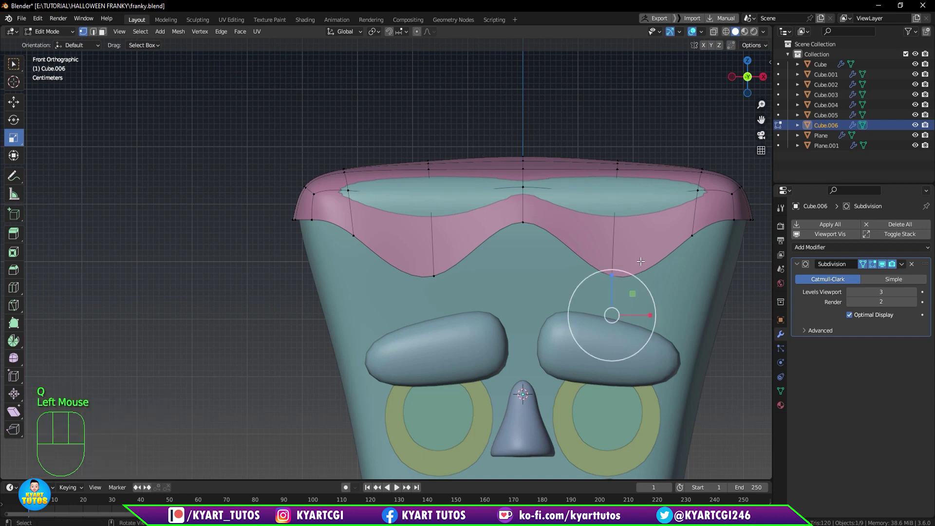
key("s")
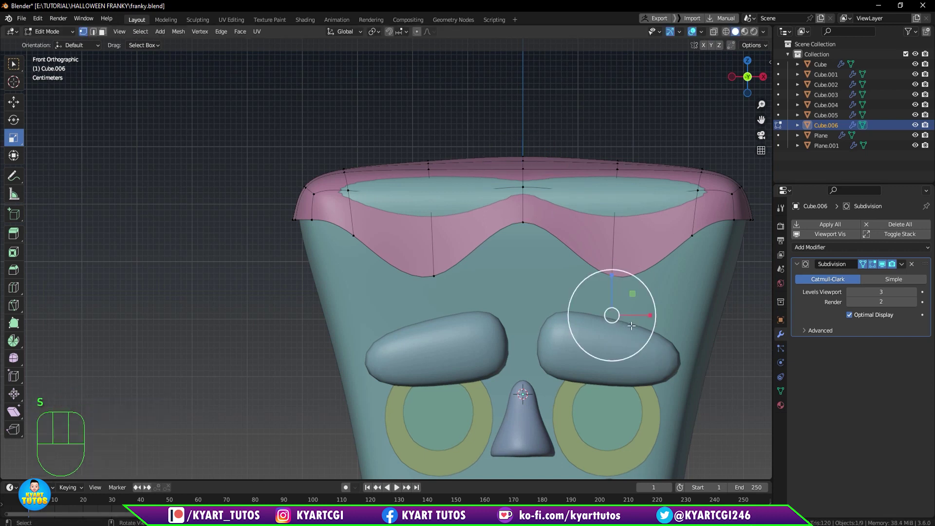
key("ctrl+z")
left_click_drag(613, 296, 639, 242)
left_click(600, 294)
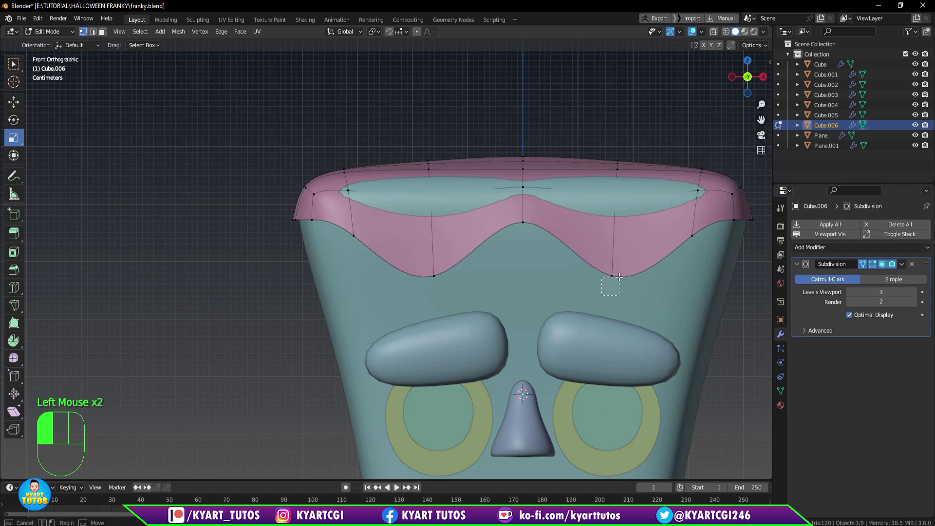
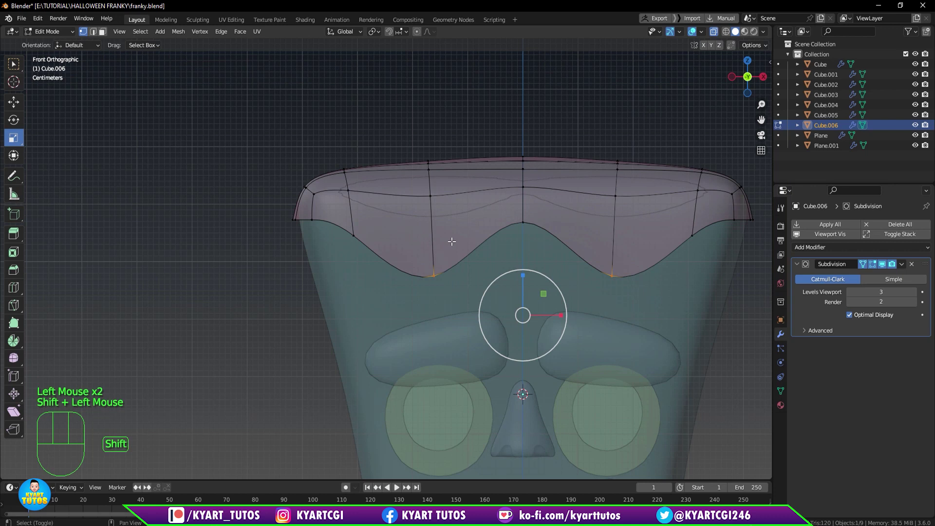
key("s")
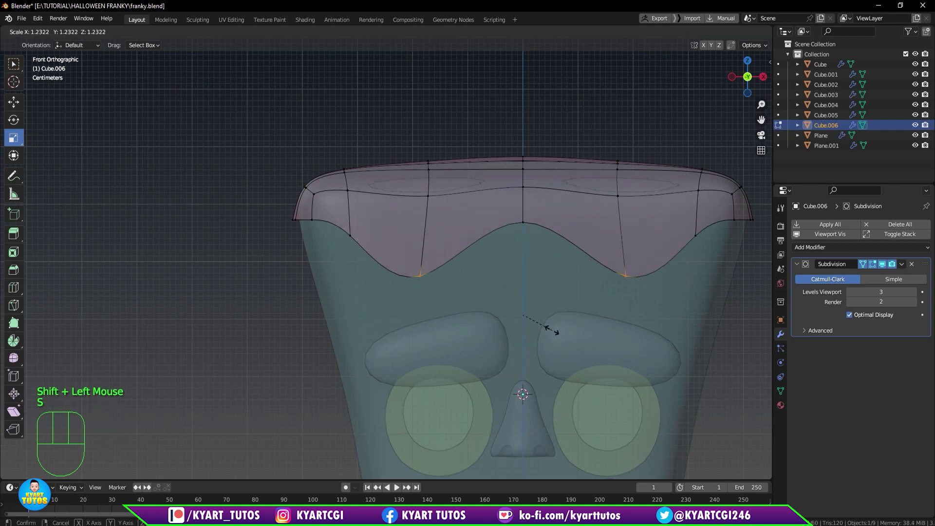
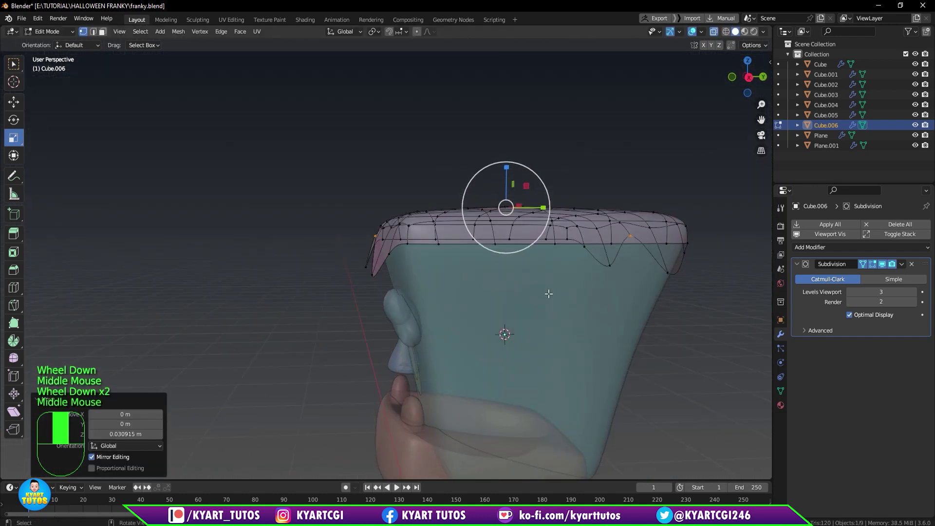
In right side view, set transform orientation to Normal for moving the side edge vertices.
key("KP_3")
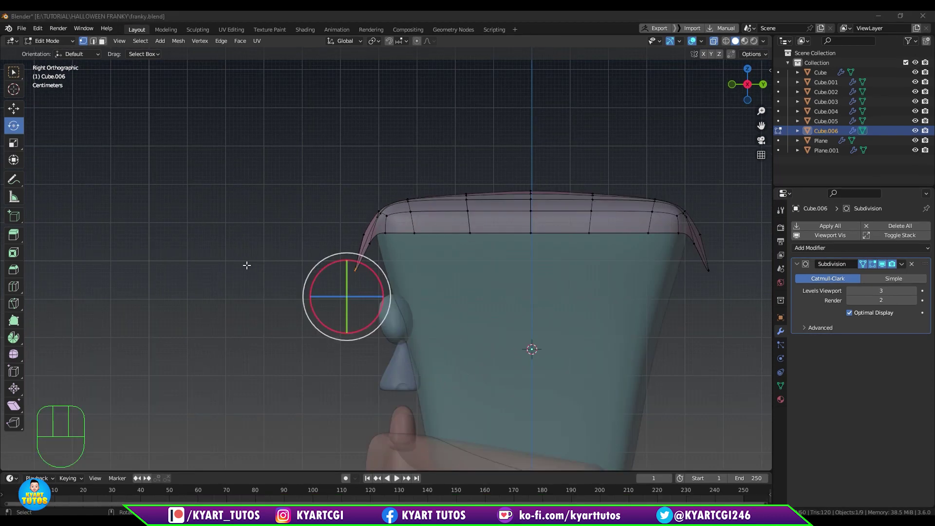
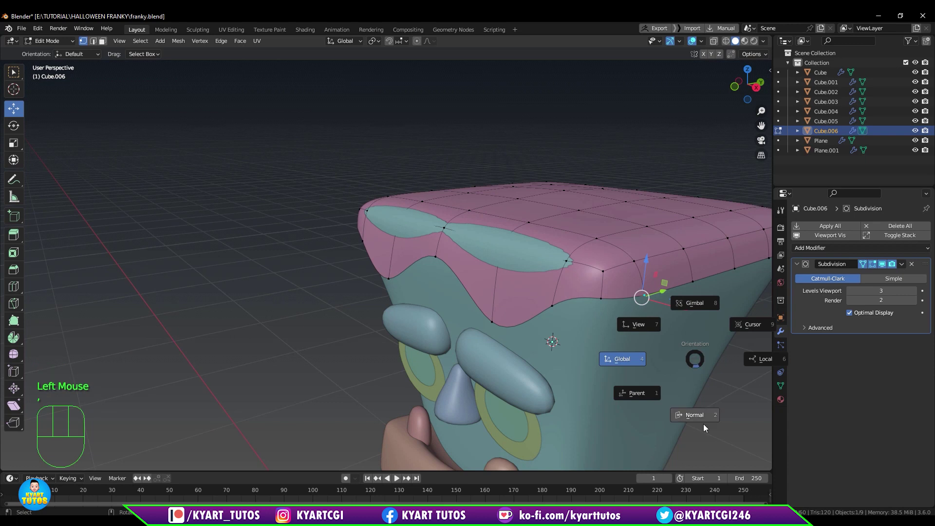
left_click(643, 336)
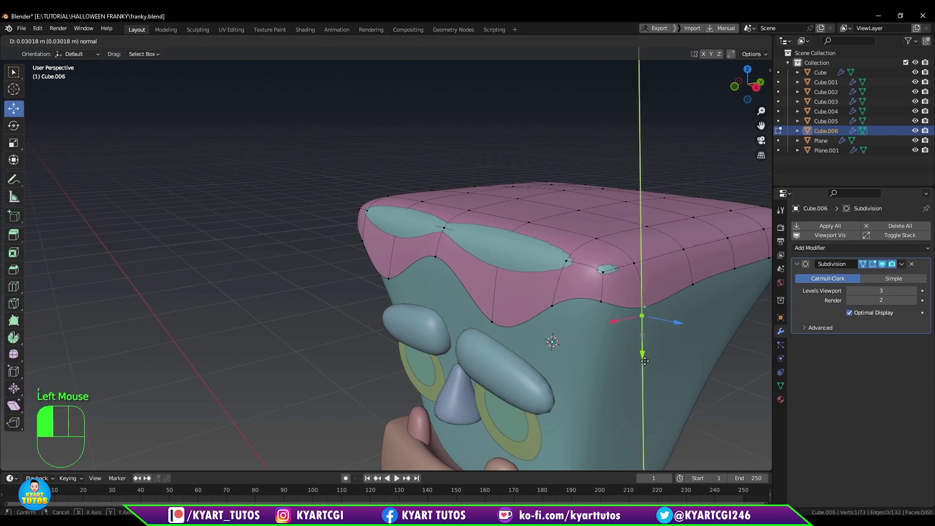
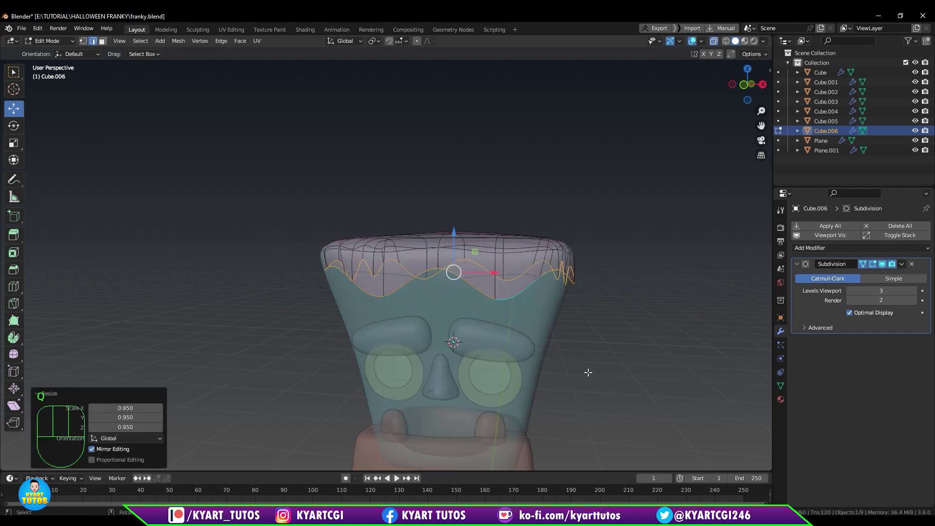
Select all faces, fatten the cap with Alt+S and extrude faces along normals for a chunky rim.
left_click_drag(518, 309, 520, 329)
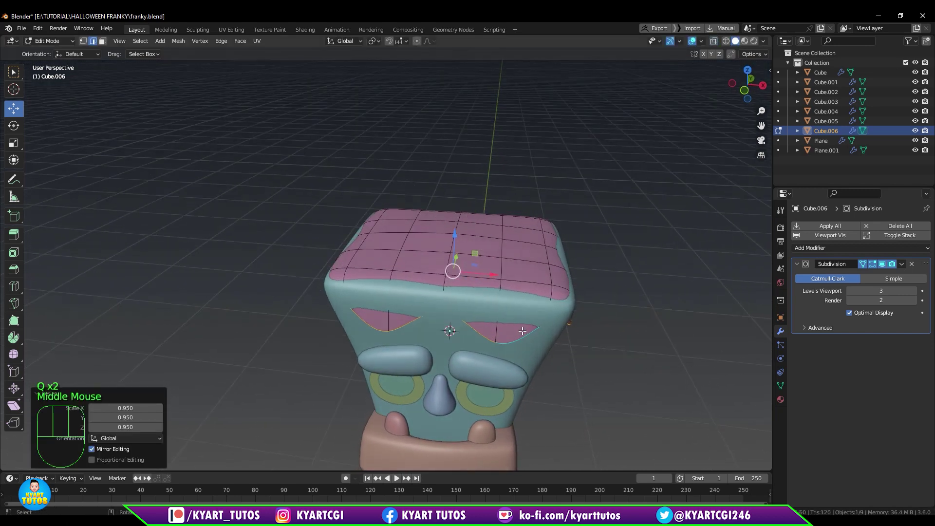
key("3")
key("a")
left_click_drag(537, 333, 545, 320)
key("KP_1")
scroll("up", 3)
key("alt+s")
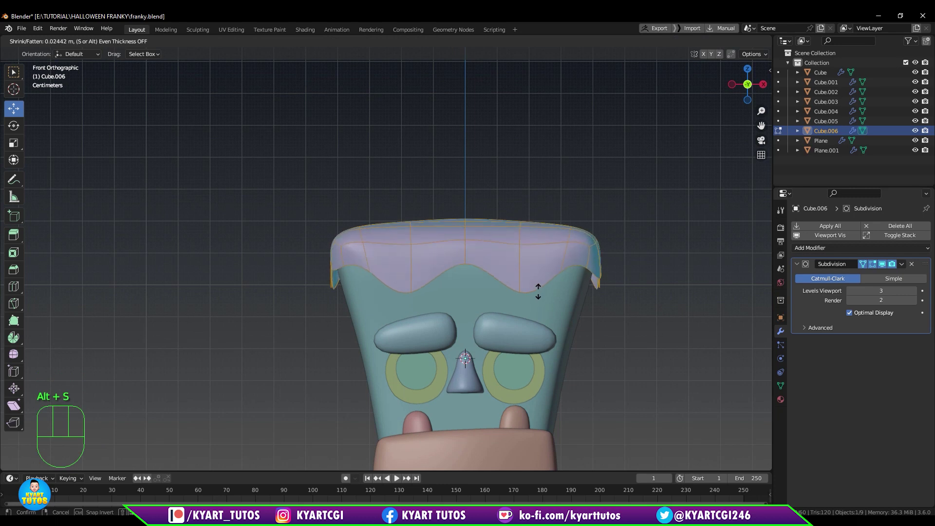
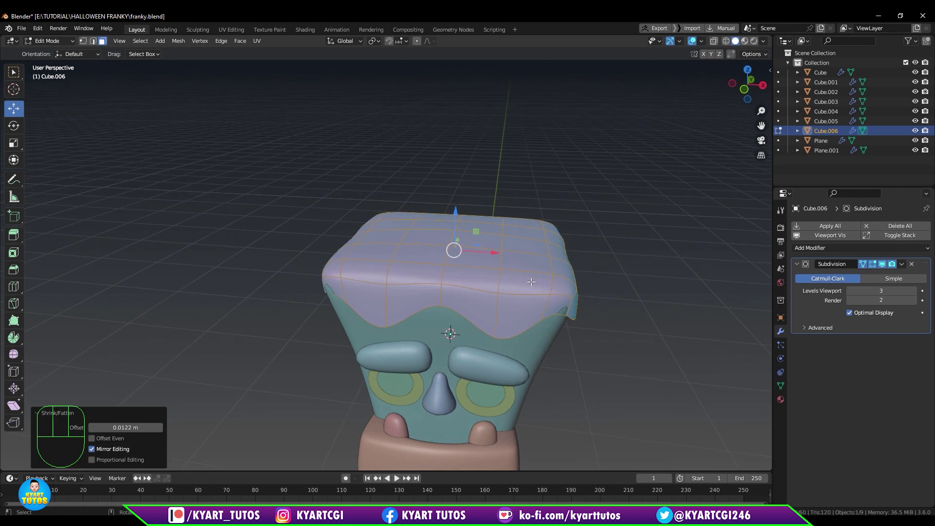
key("alt+e")
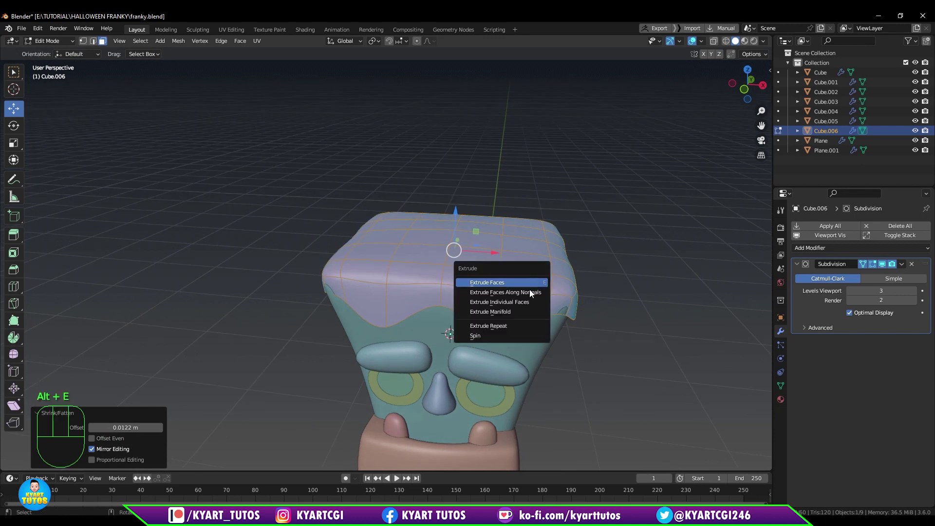
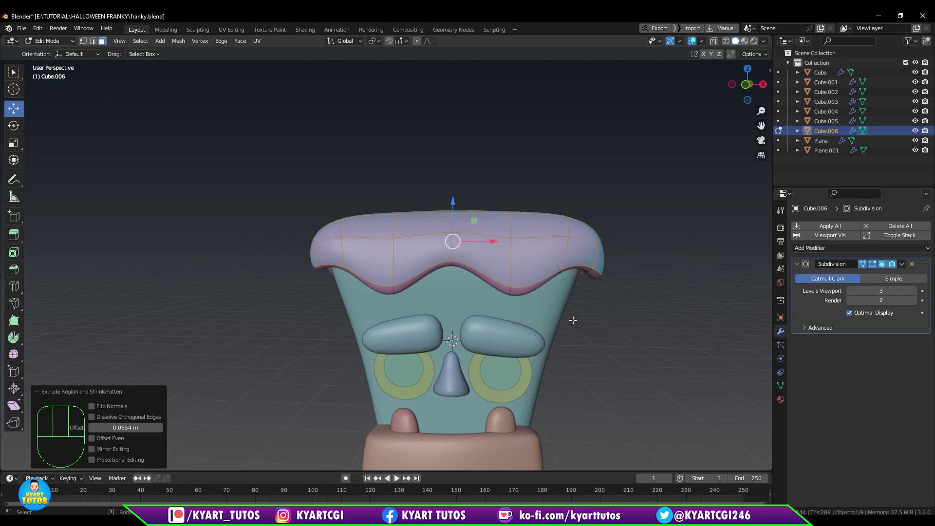
key("ctrl+i")
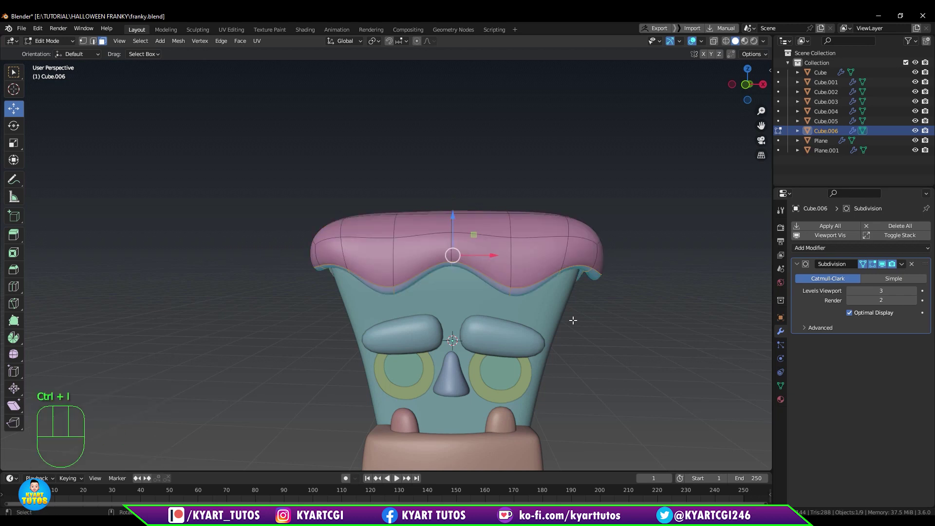
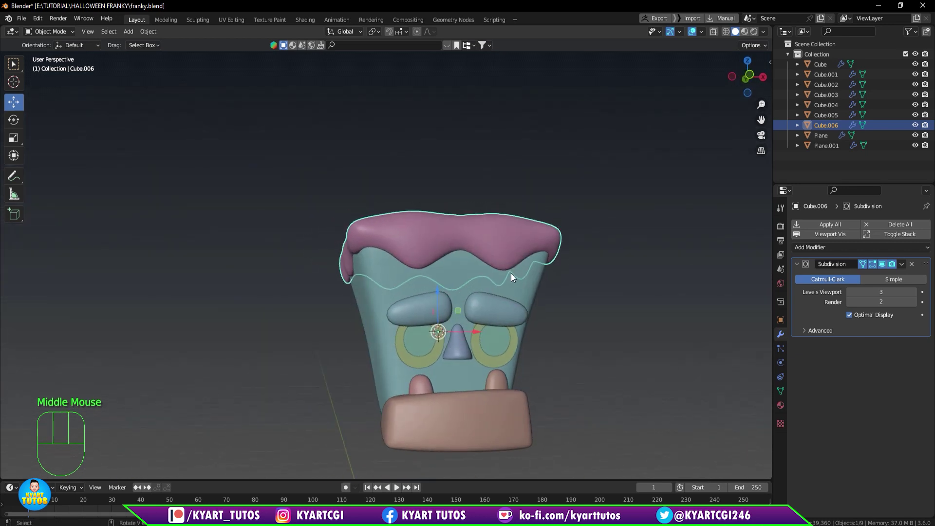
Leave editing, deselect everything and add a new cube from the front view.
key("KP_1")
middle_click(544, 272)
left_click(551, 225)
scroll("down", 3)
scroll("up", 3)
scroll("up", 3)
left_click_drag(547, 222, 535, 287)
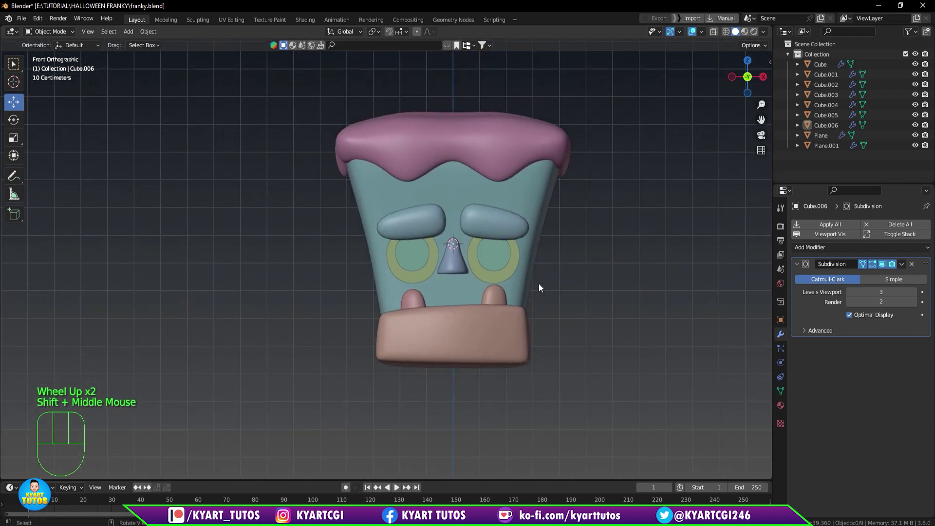
key("shift+a")
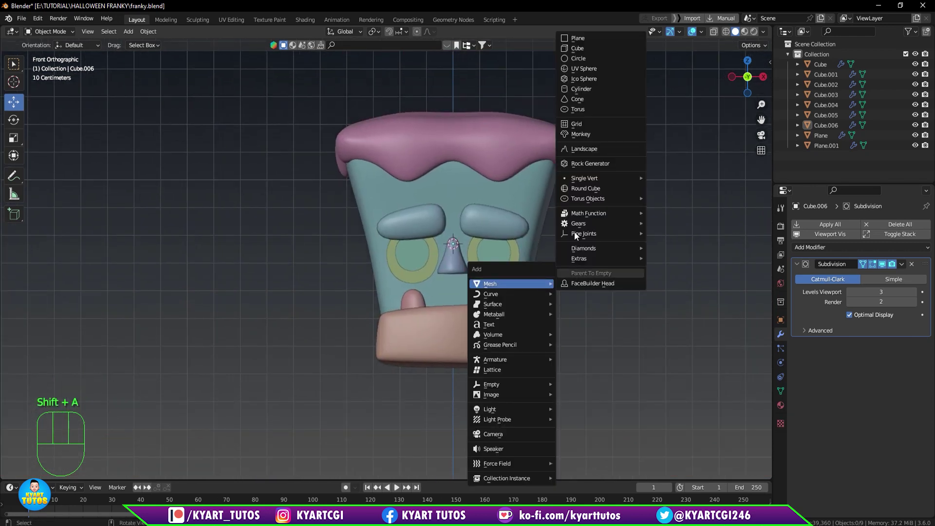
Scale the cube to 0.246 and move it against the right side of the head, checked from side view.
scroll("down", 3)
key("s")
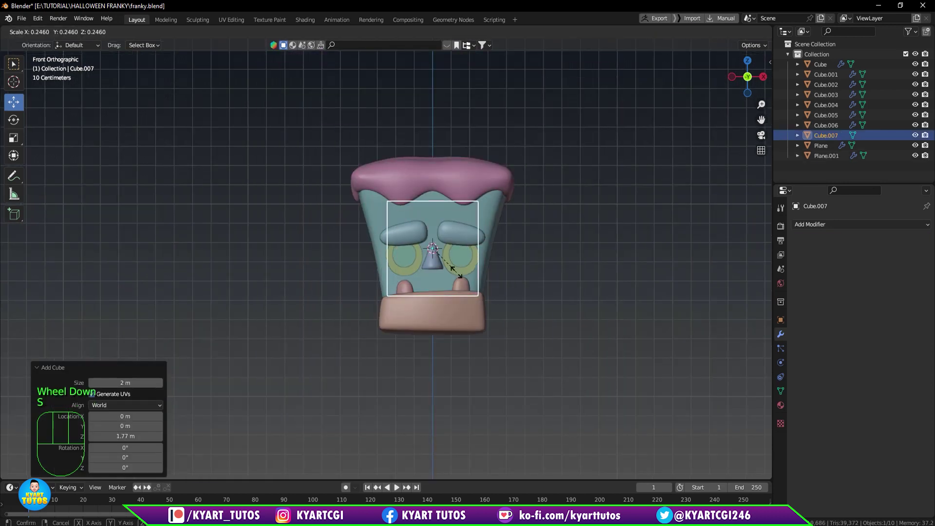
key("g")
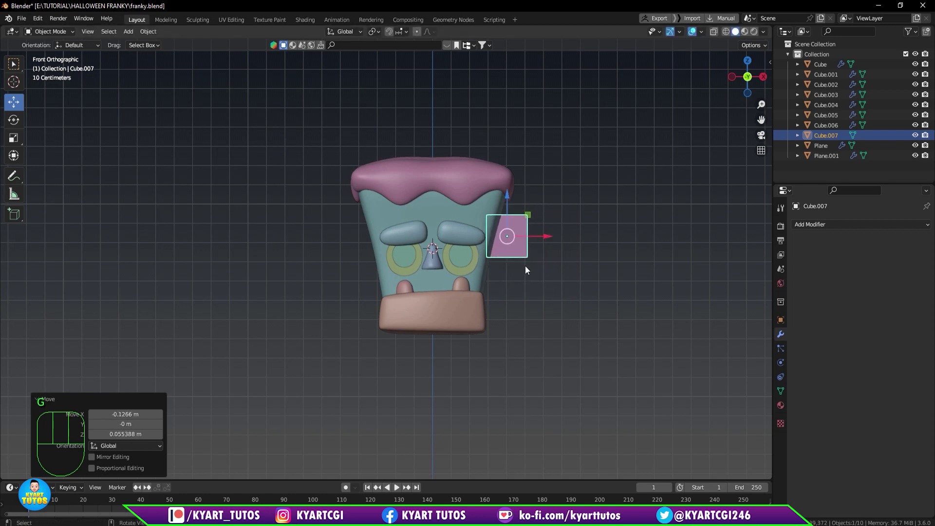
key("KP_3")
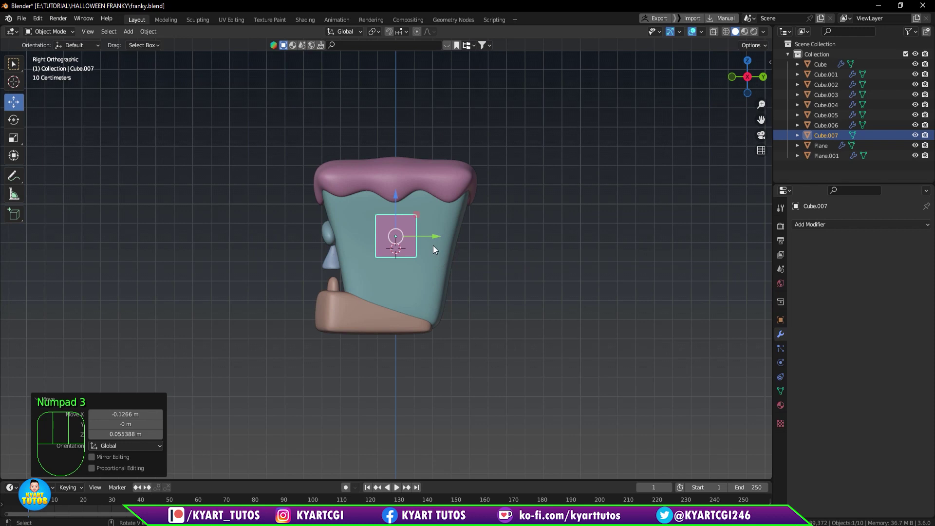
scroll("up", 3)
left_click_drag(436, 251, 443, 324)
scroll("up", 3)
scroll("up", 3)
Flatten the cube, add a vertical loop cut, and give it a level-3 Subdivision modifier.
key("Tab")
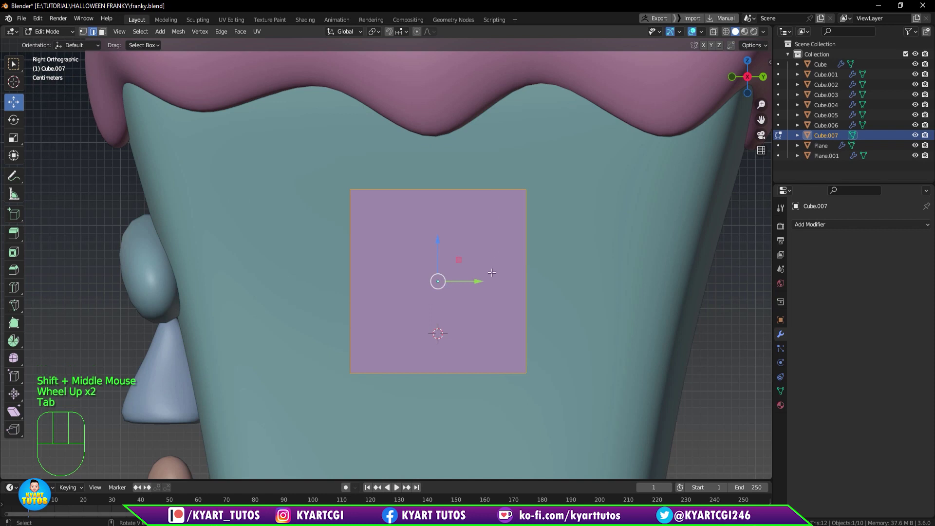
key("shift+space")
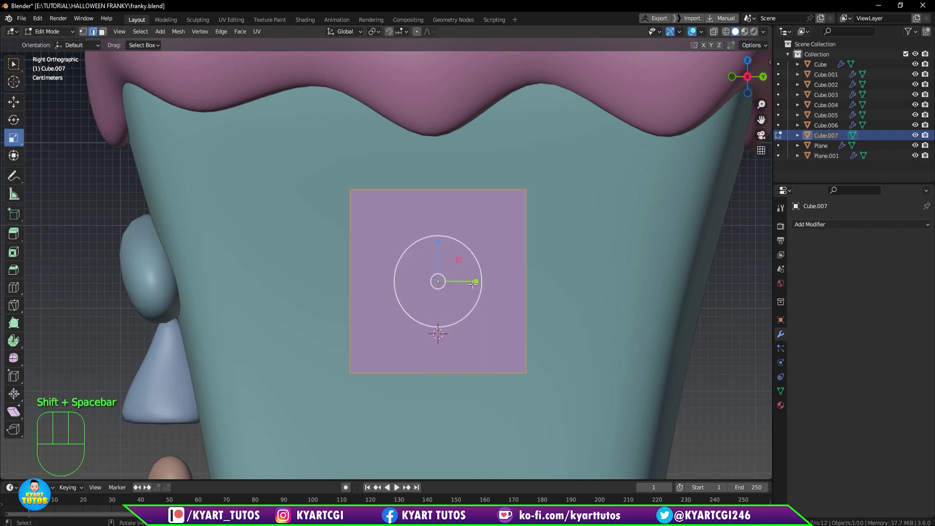
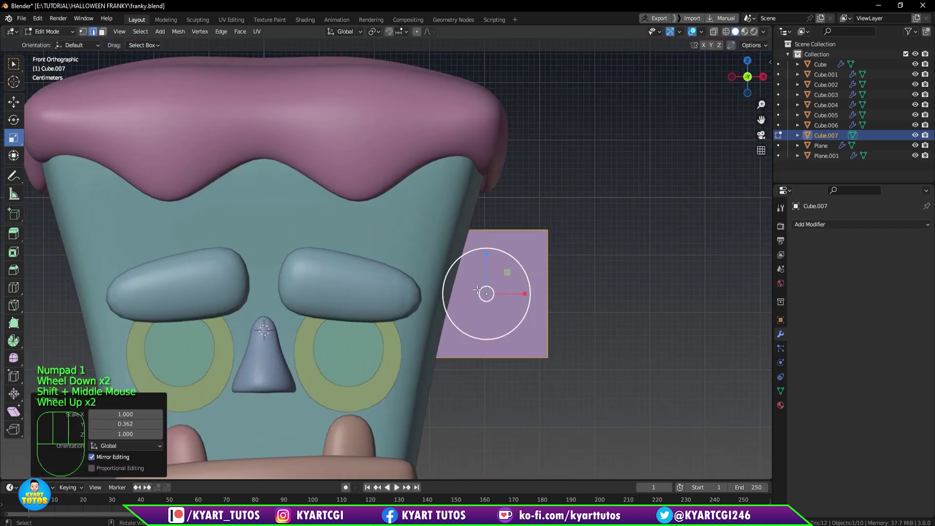
key("g")
scroll("up", 3)
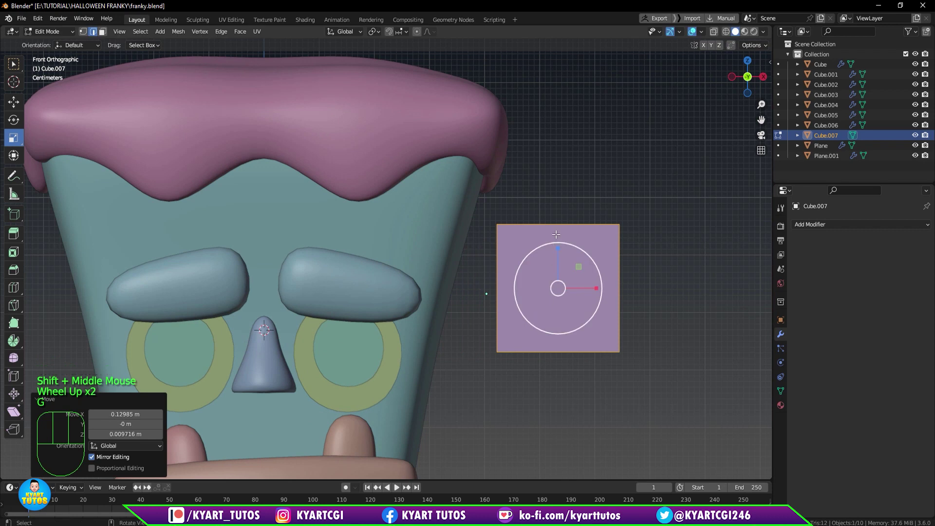
key("ctrl+r")
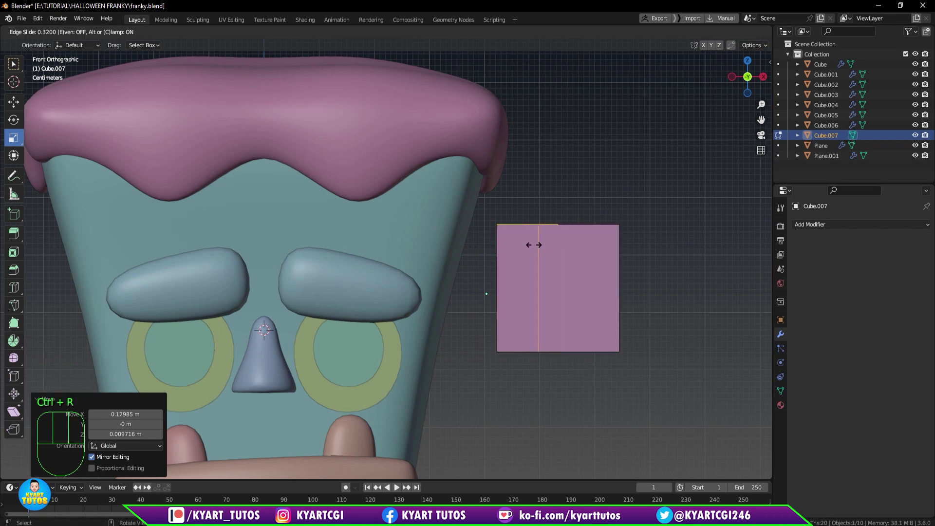
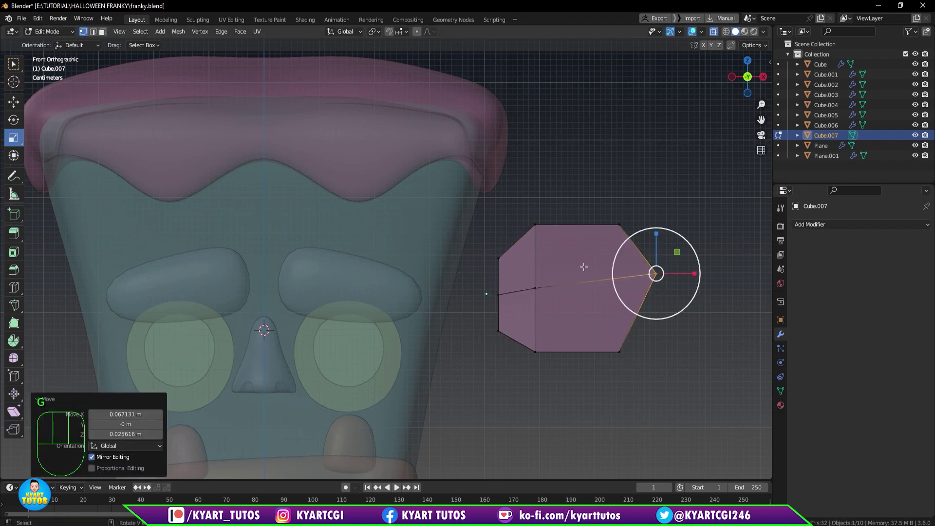
key("Tab")
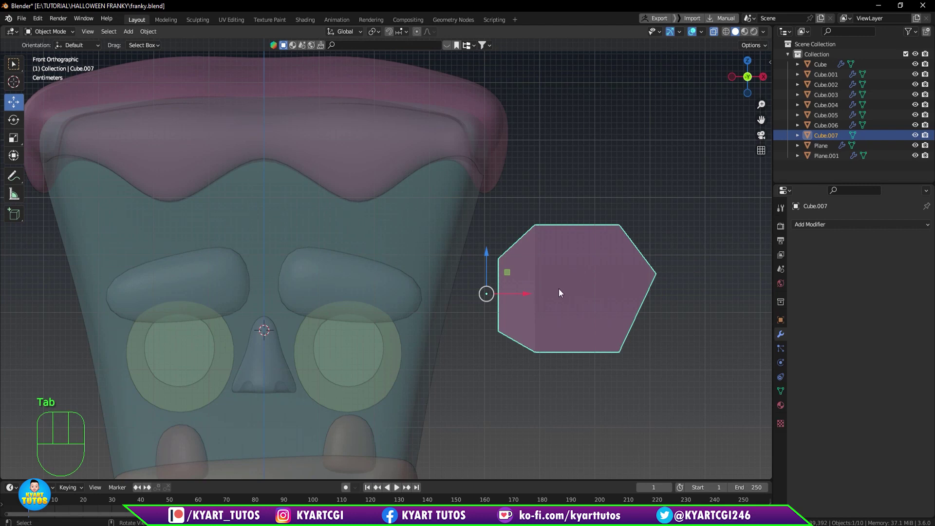
key("ctrl+3")
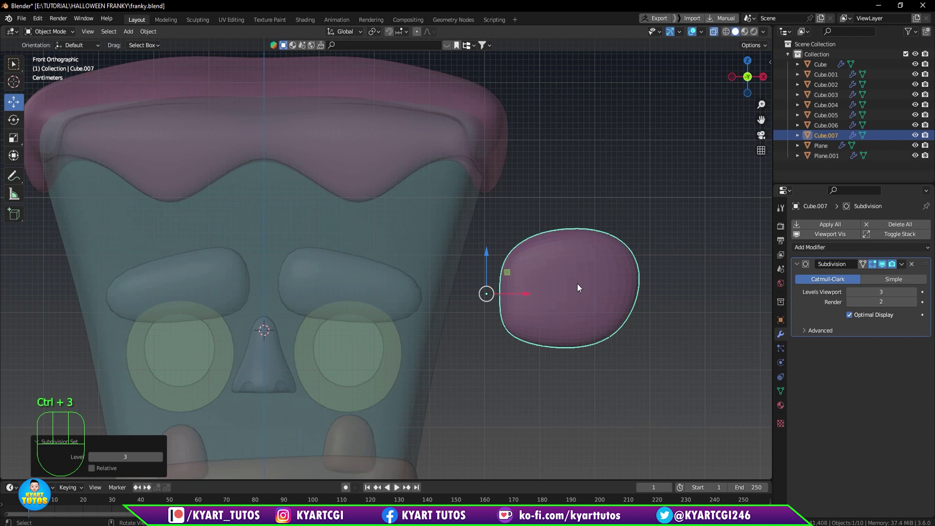
Scale the left-side vertices and slide edge vertices to round the bolt head's outline.
key("Tab")
scroll("up", 3)
scroll("down", 3)
left_click_drag(509, 252, 540, 411)
key("s")
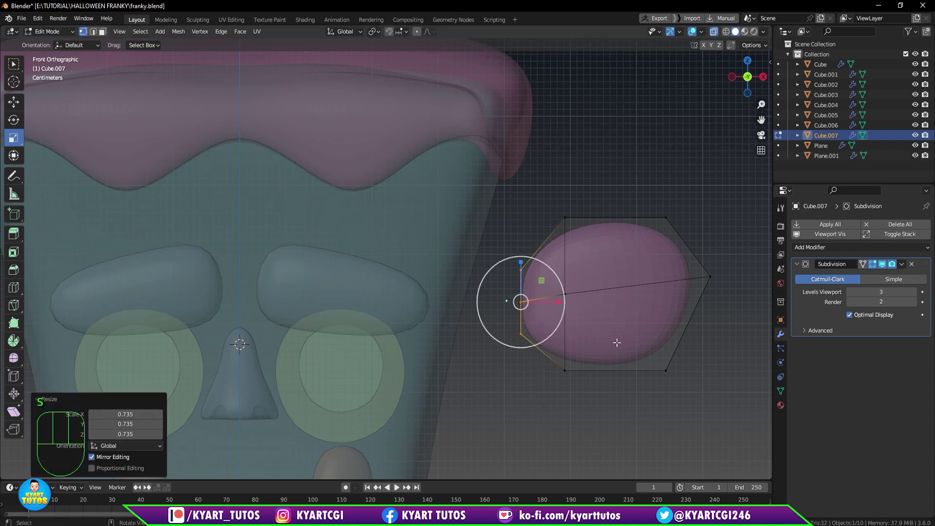
middle_click(634, 300)
key("KP_1")
scroll("up", 3)
scroll("up", 3)
left_click_drag(711, 300, 681, 347)
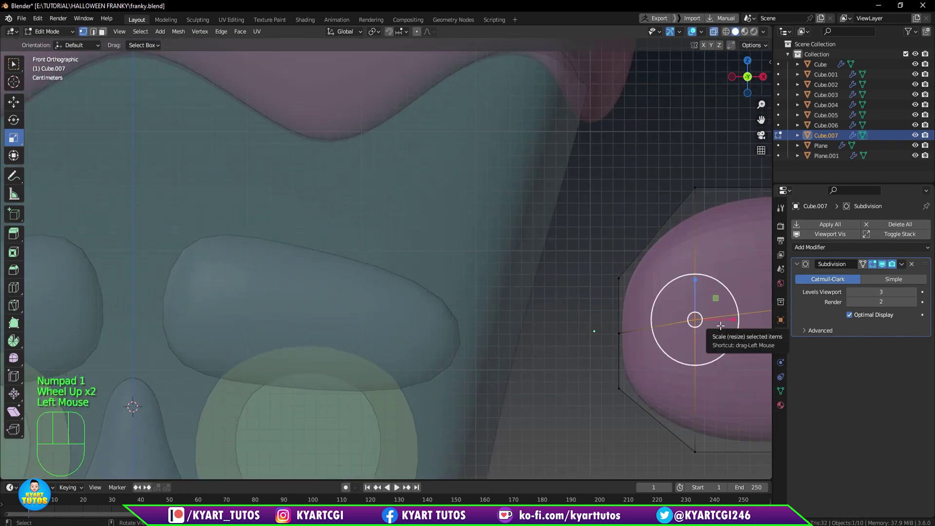
key("g")
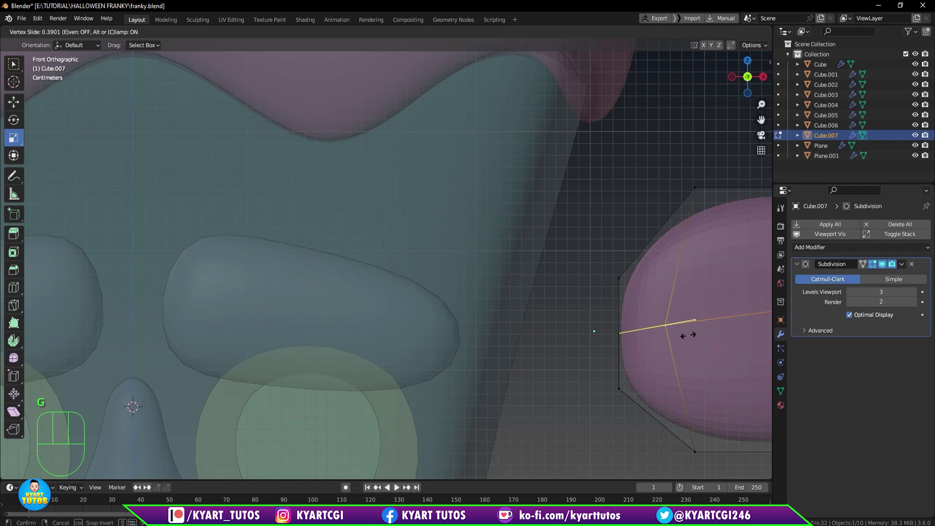
scroll("down", 3)
middle_click(676, 331)
scroll("up", 3)
left_click_drag(628, 288, 654, 213)
left_click_drag(638, 181, 720, 269)
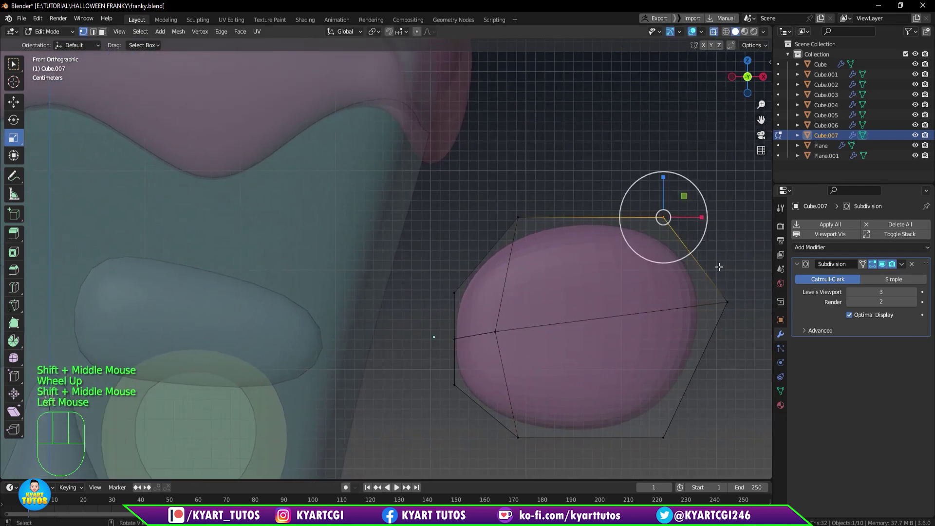
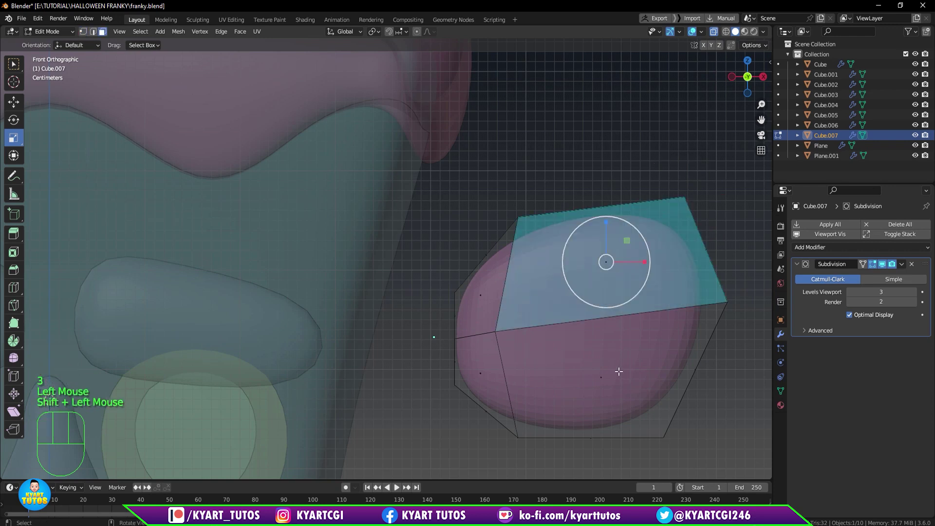
Select the bolt's front faces and inset them to form a rim.
scroll("down", 3)
left_click_drag(604, 374, 573, 392)
key("q")
middle_click(599, 374)
left_click(617, 300)
left_click(529, 278)
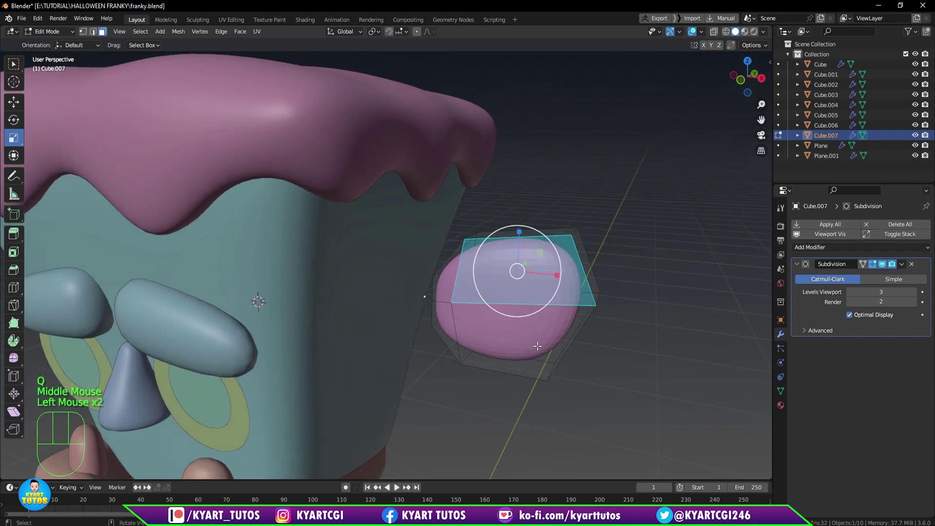
left_click(523, 341)
left_click_drag(524, 336, 538, 337)
scroll("up", 3)
middle_click(530, 328)
scroll("down", 3)
key("KP_1")
left_click_drag(549, 344, 481, 340)
scroll("up", 3)
type("|")
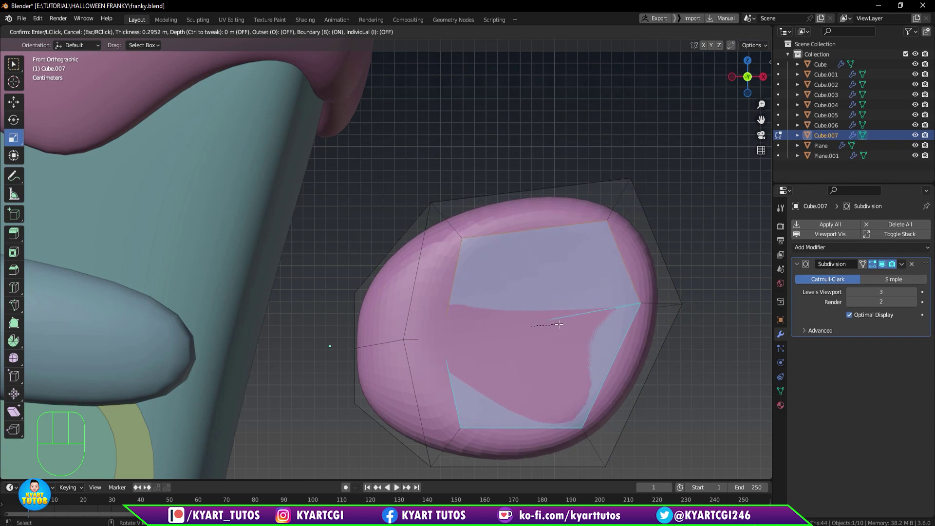
Extrude the inset face inward to hollow the bolt's outer face, then return to object level.
left_click_drag(557, 367, 521, 382)
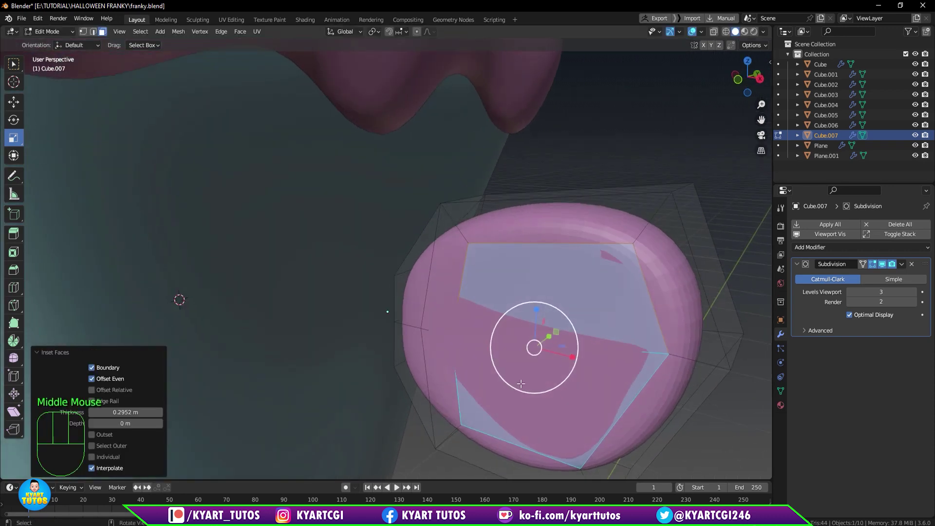
scroll("down", 3)
left_click_drag(541, 364, 515, 369)
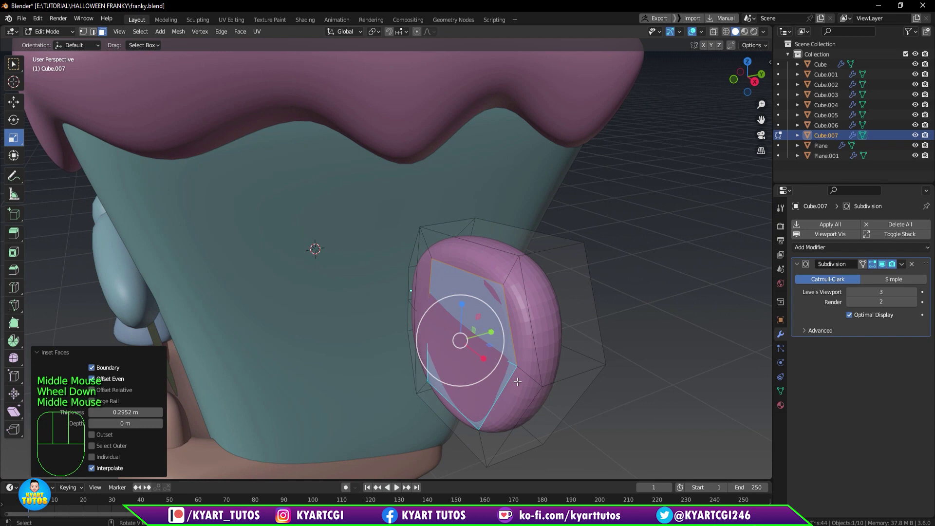
key("e")
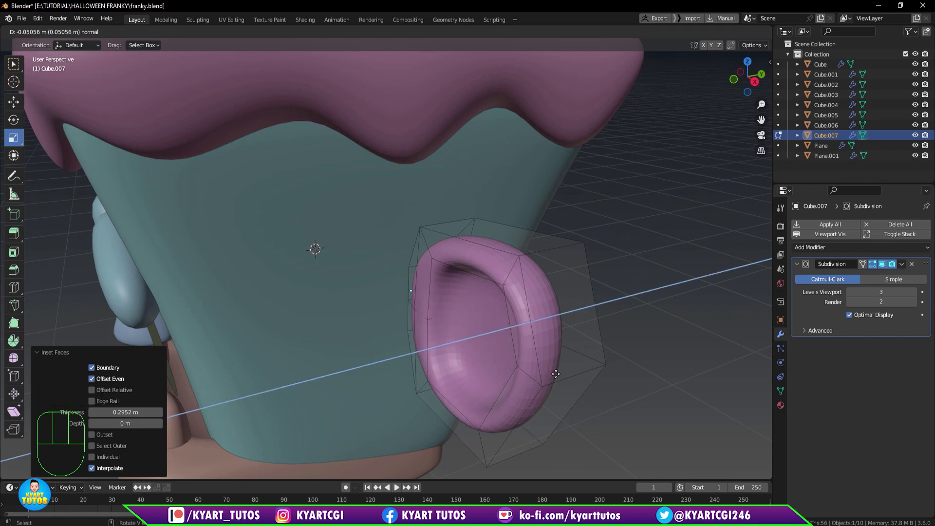
left_click_drag(540, 361, 586, 353)
scroll("up", 3)
key("s")
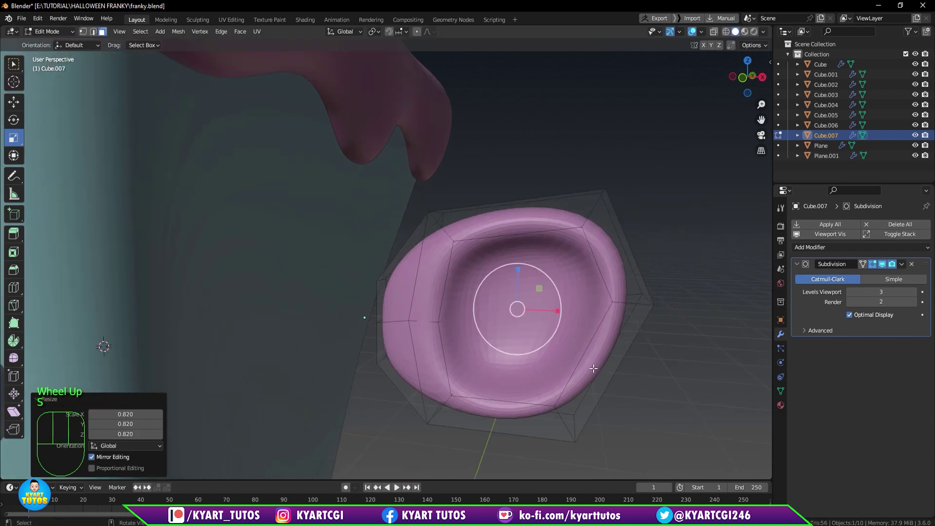
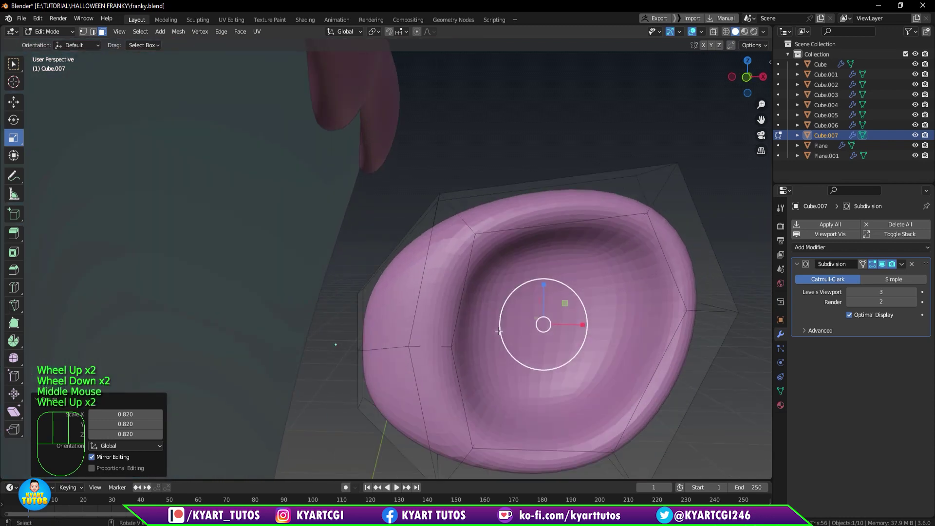
key("KP_1")
scroll("up", 3)
scroll("down", 3)
key("Tab")
Isolate the bolt in Edit Mode and orbit to its inner side facing the head.
right_click(491, 281)
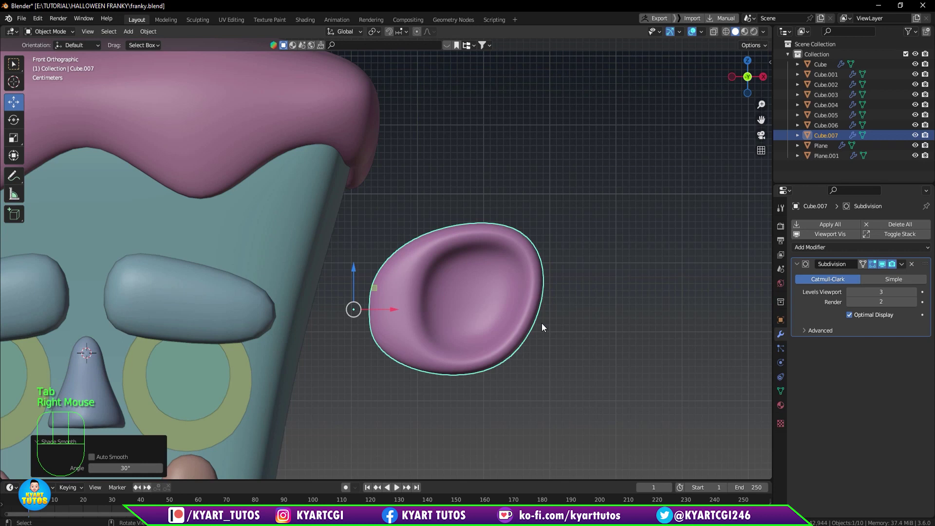
key("Tab")
scroll("up", 3)
key("KP_1")
key("q")
key("1")
left_click(343, 306)
key("s")
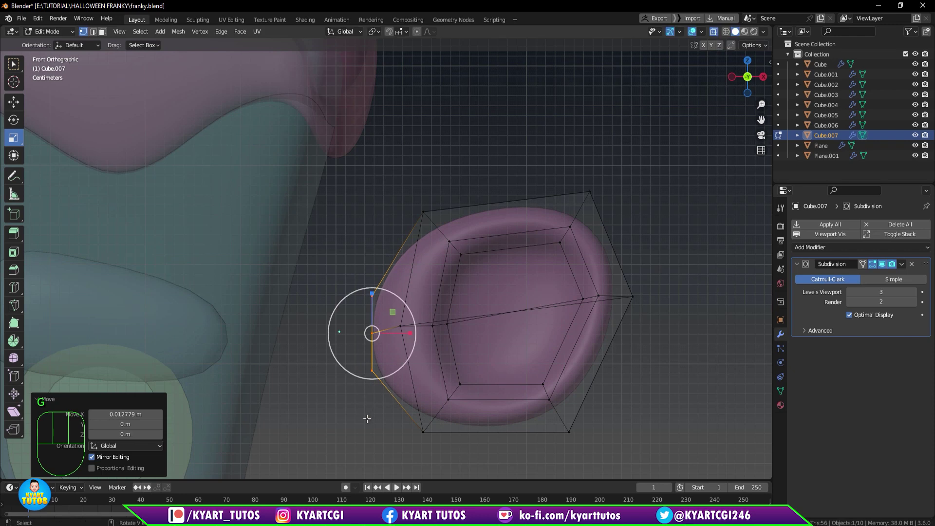
left_click_drag(379, 417, 361, 407)
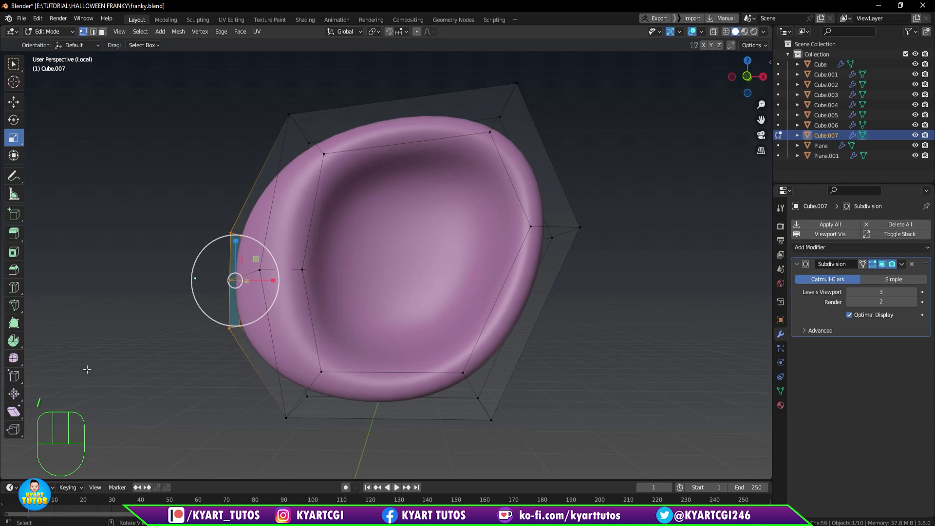
scroll("down", 3)
left_click_drag(211, 344, 262, 376)
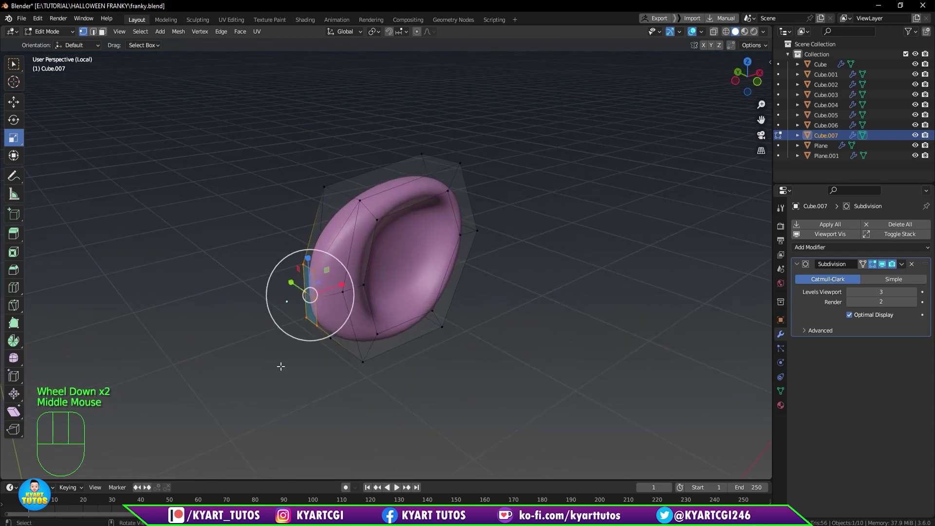
middle_click(271, 351)
scroll("up", 3)
scroll("up", 3)
Select the inner side face and extrude a short stem from it toward the head.
left_click_drag(305, 289, 337, 289)
key("3")
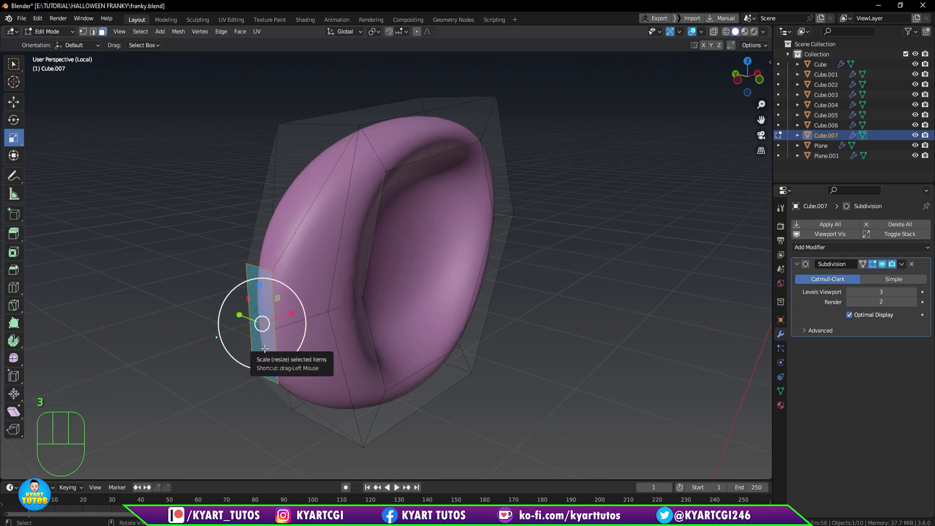
key("KP_1")
scroll("down", 3)
scroll("down", 3)
key("e")
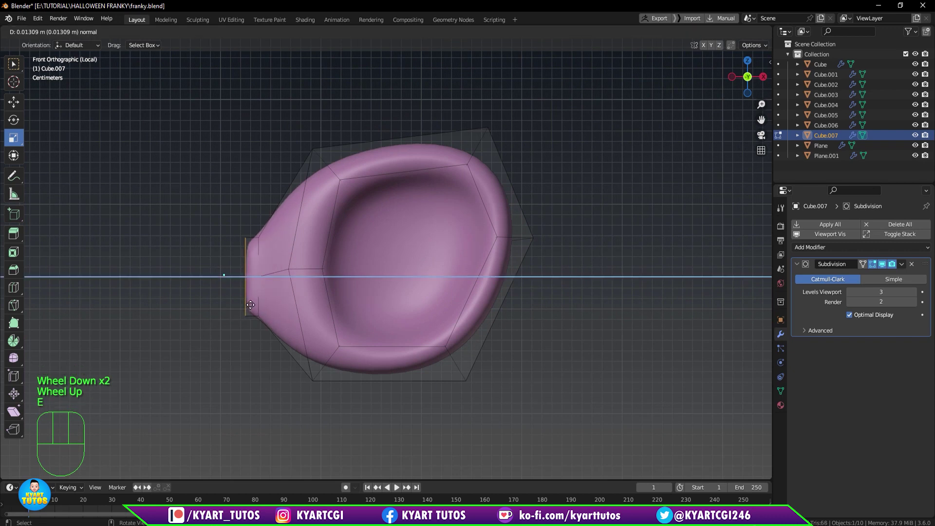
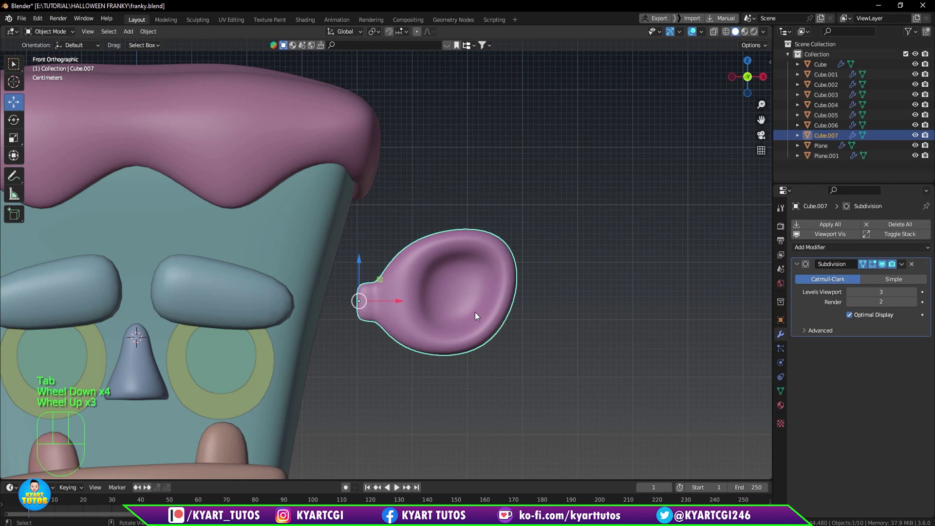
View the bolt from the side and edit Cube.007 with the unsmoothed cage shown.
left_click_drag(384, 302, 339, 304)
scroll("down", 3)
left_click_drag(363, 327, 240, 331)
key("KP_3")
scroll("up", 3)
key("Tab")
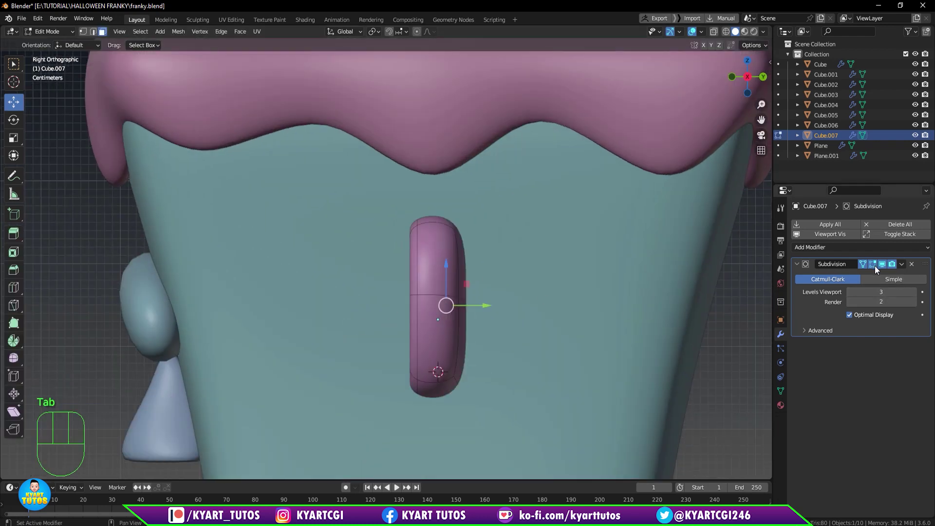
left_click(886, 268)
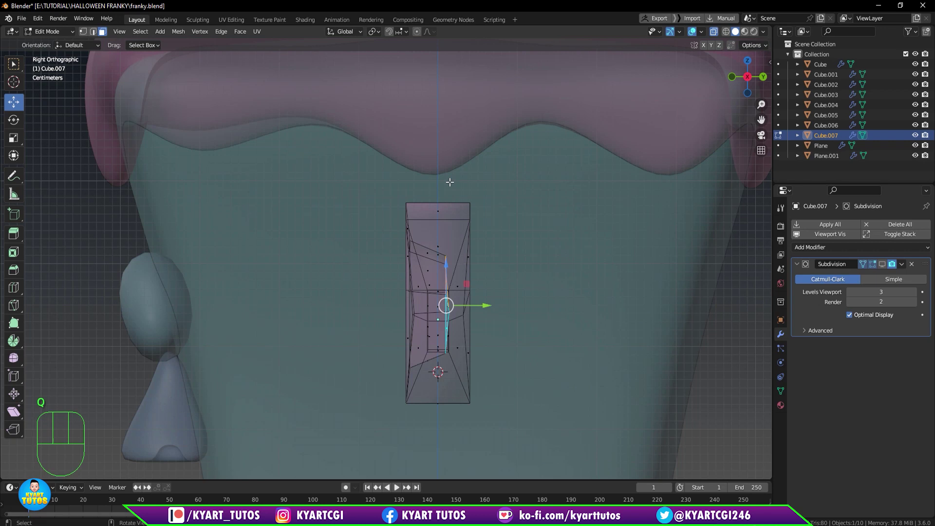
Move vertices in side and front views to shape the cupped ear, then return to object level.
key("1")
left_click_drag(450, 181, 502, 425)
left_click_drag(502, 309, 515, 315)
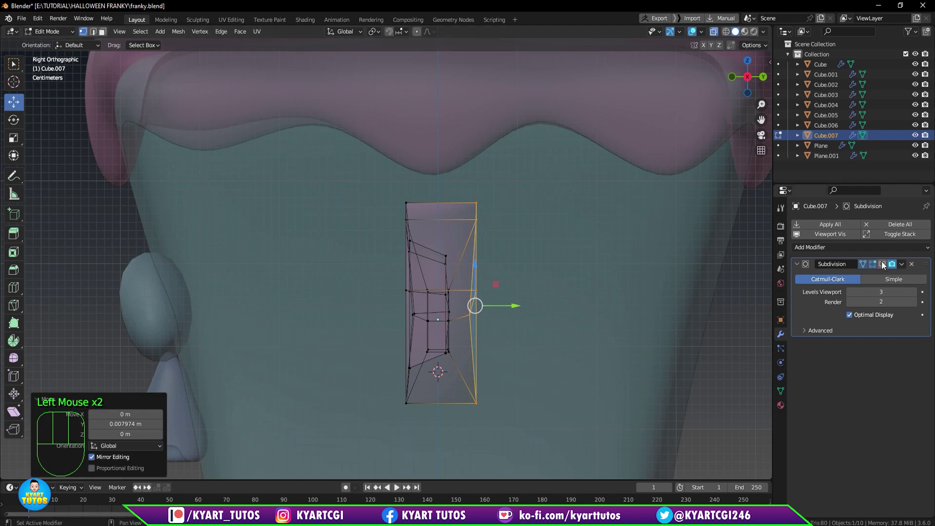
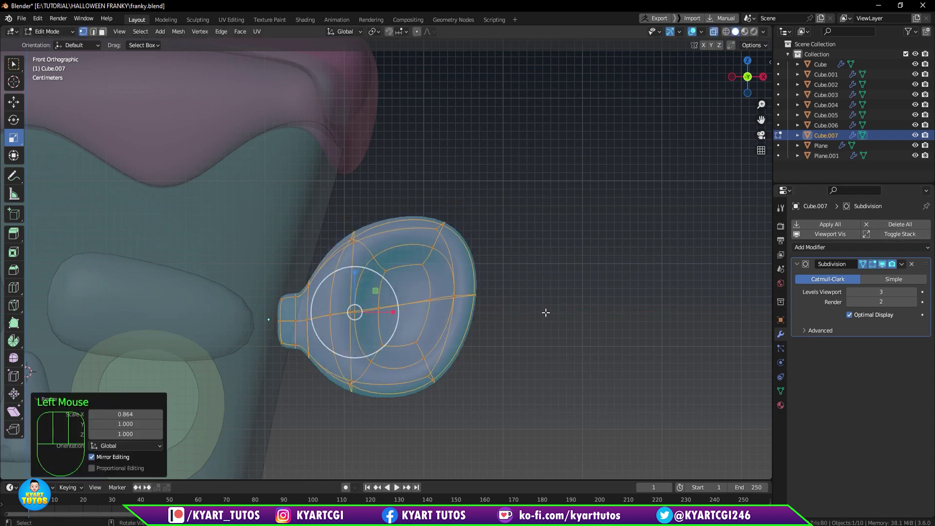
key("Tab")
key("q")
scroll("down", 3)
scroll("down", 3)
key("g")
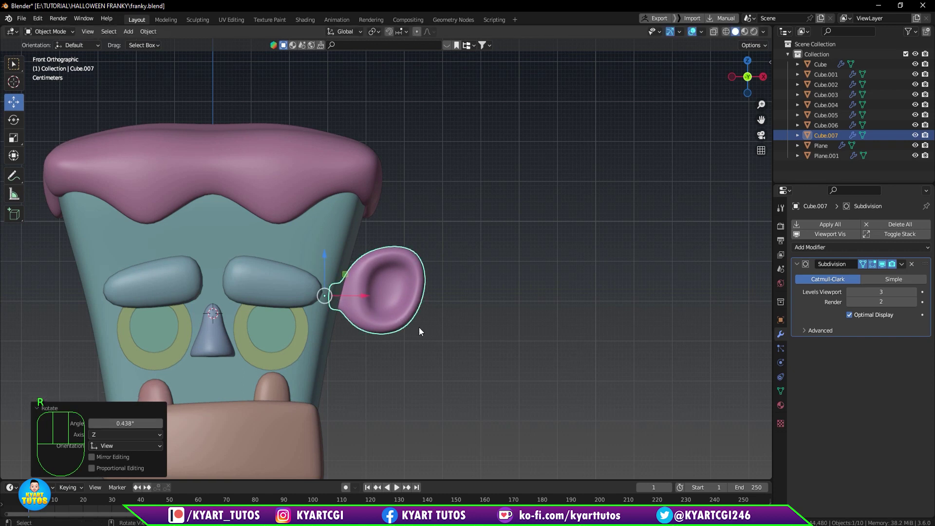
Add a Mirror modifier on X with Mirror Object set to Cube so the ear appears on both sides.
left_click_drag(443, 331, 459, 335)
key("KP_1")
scroll("down", 3)
scroll("down", 3)
left_click_drag(832, 251, 767, 367)
left_click(917, 399)
scroll("down", 3)
left_click(407, 368)
scroll("up", 3)
scroll("down", 3)
left_click_drag(407, 368, 543, 353)
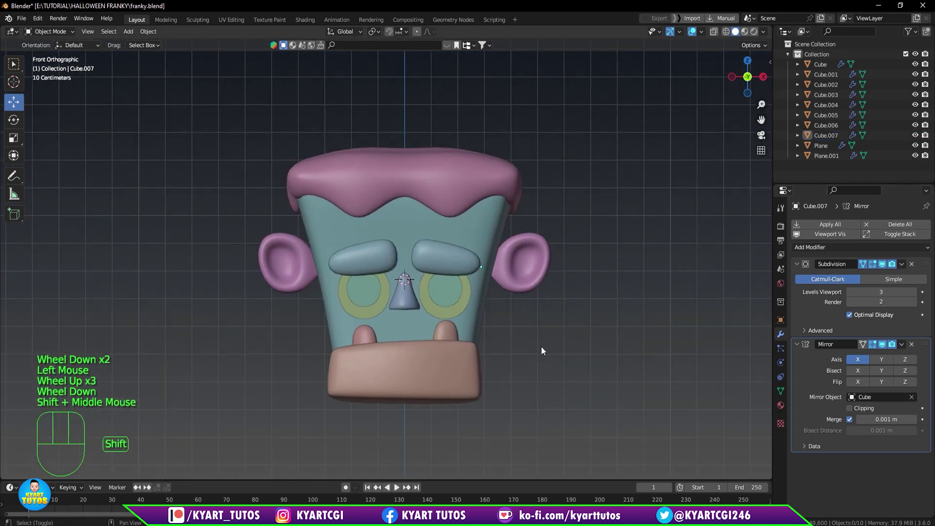
Nudge the ear into position against the head, then select the head.
left_click(526, 268)
key("g")
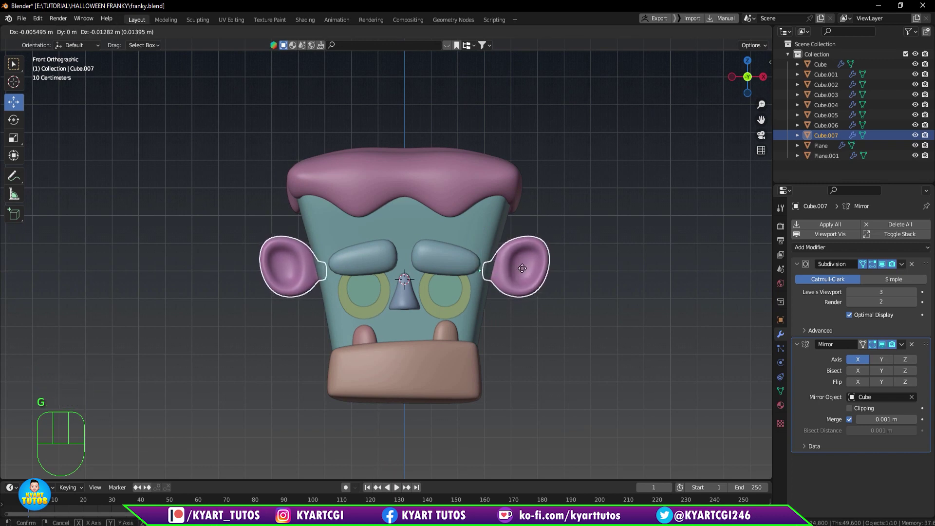
left_click(514, 359)
scroll("down", 3)
left_click_drag(493, 335, 513, 329)
scroll("down", 3)
scroll("up", 3)
scroll("down", 3)
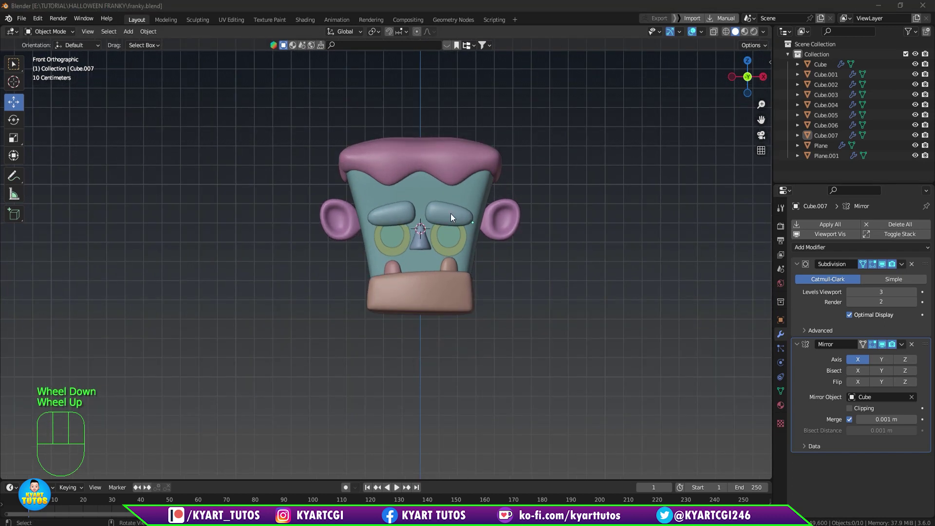
scroll("up", 3)
left_click(474, 271)
Add a mesh cylinder, shrink it, and place it below the jaw.
key("shift+a")
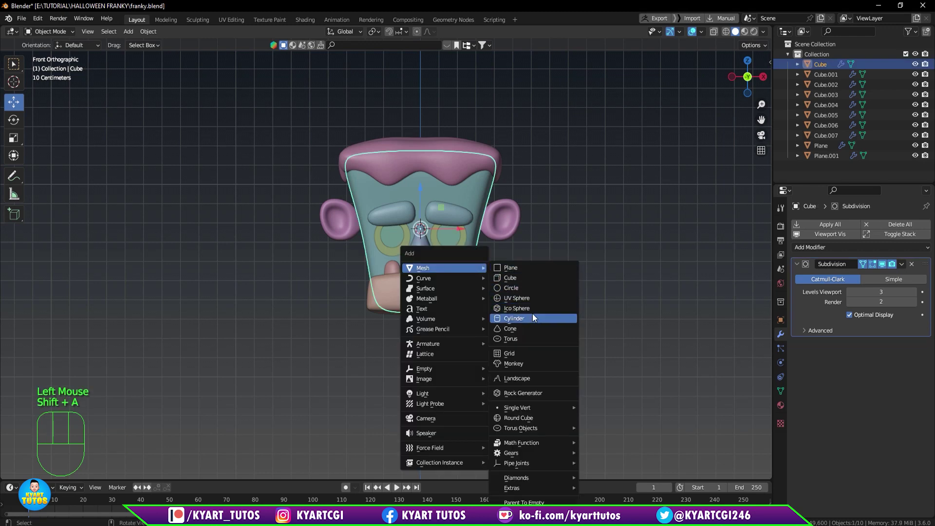
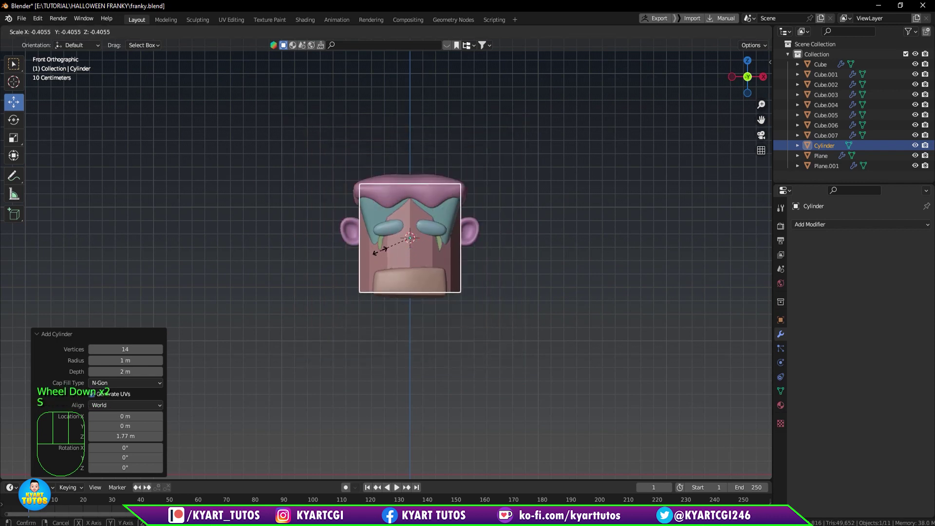
scroll("up", 3)
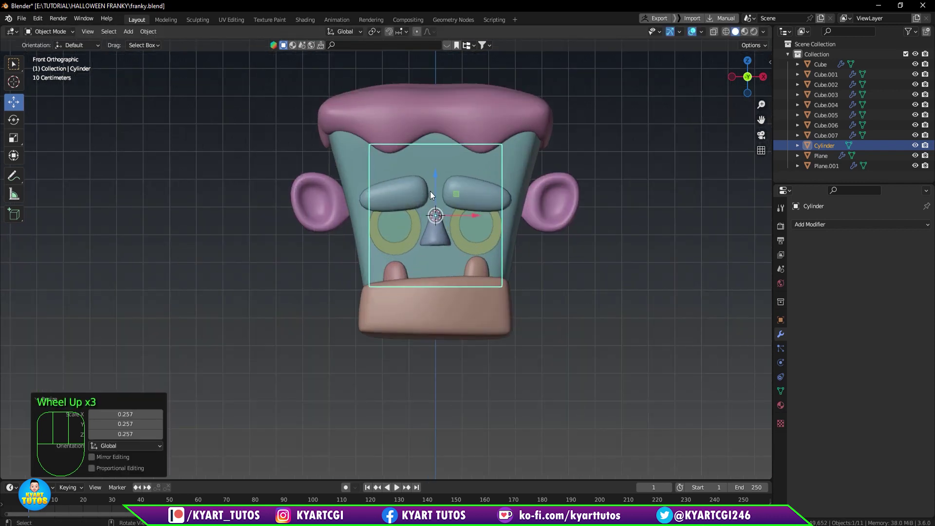
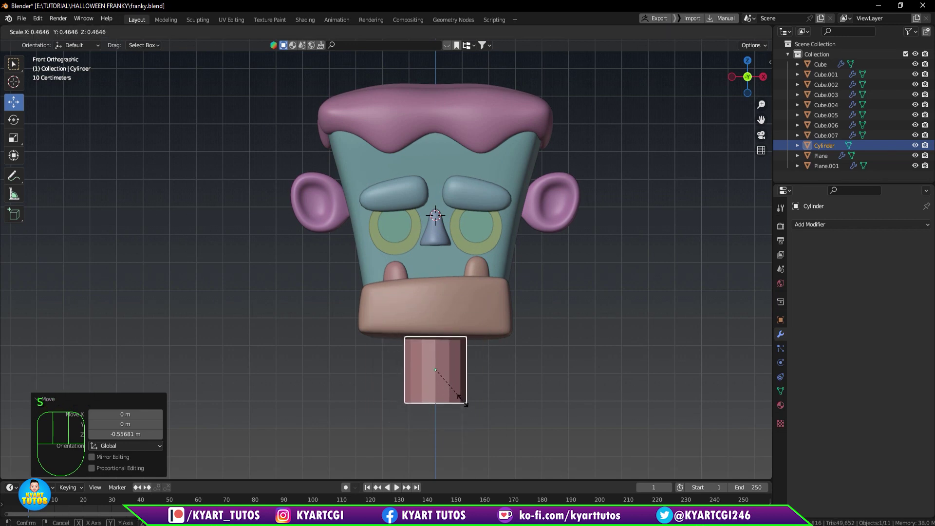
scroll("up", 3)
scroll("up", 3)
left_click_drag(476, 443, 482, 425)
key("/")
scroll("down", 3)
left_click_drag(441, 367, 450, 376)
Isolate the cylinder in Edit Mode, inset its bottom cap, and add a horizontal loop cut.
key("Tab")
scroll("down", 3)
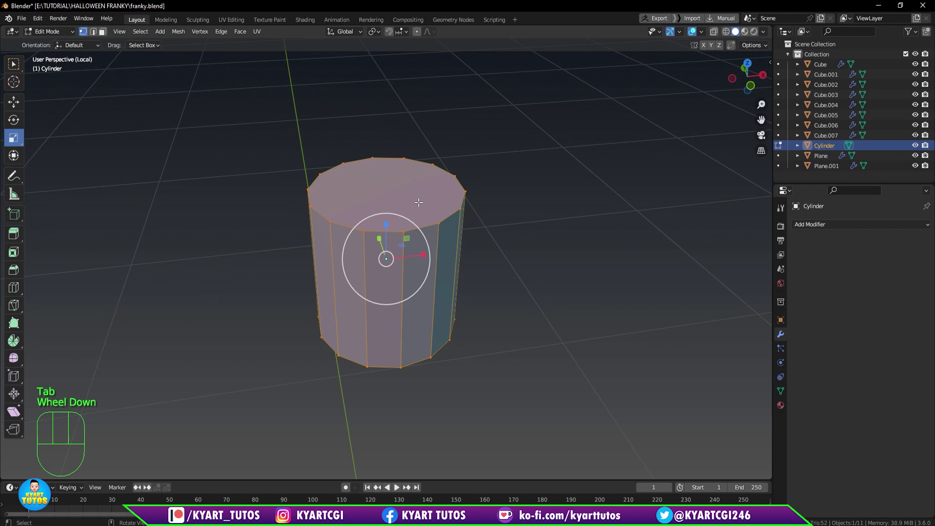
key("3")
left_click(418, 201)
left_click_drag(446, 309, 427, 223)
left_click(424, 290)
key("i")
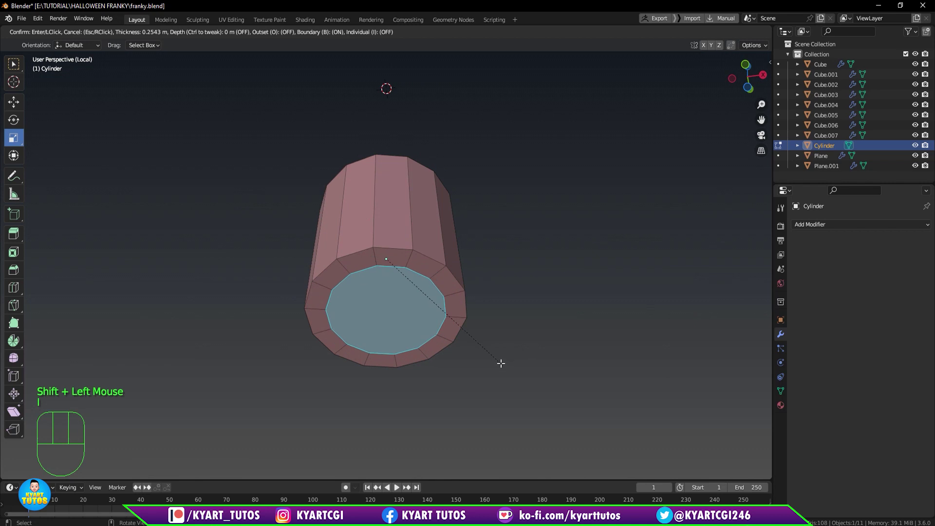
left_click_drag(471, 285, 465, 323)
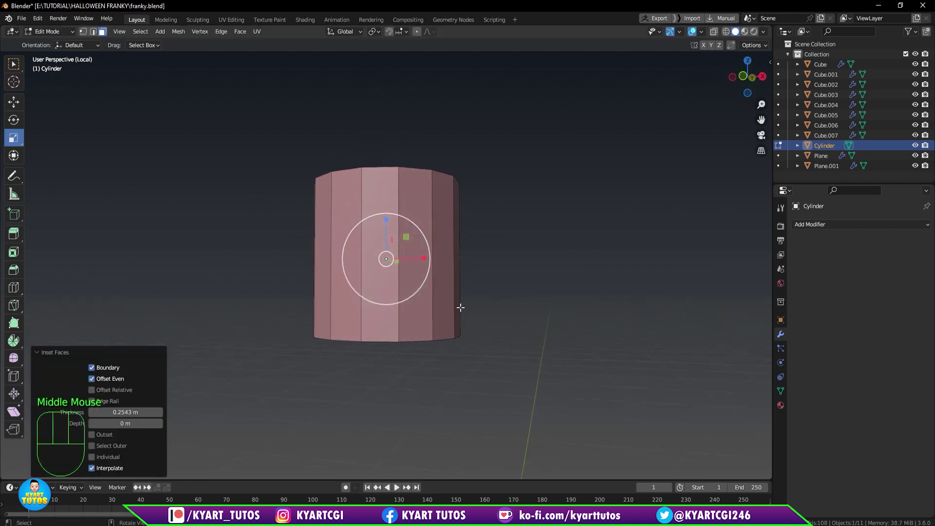
middle_click(407, 242)
key("ctrl+r")
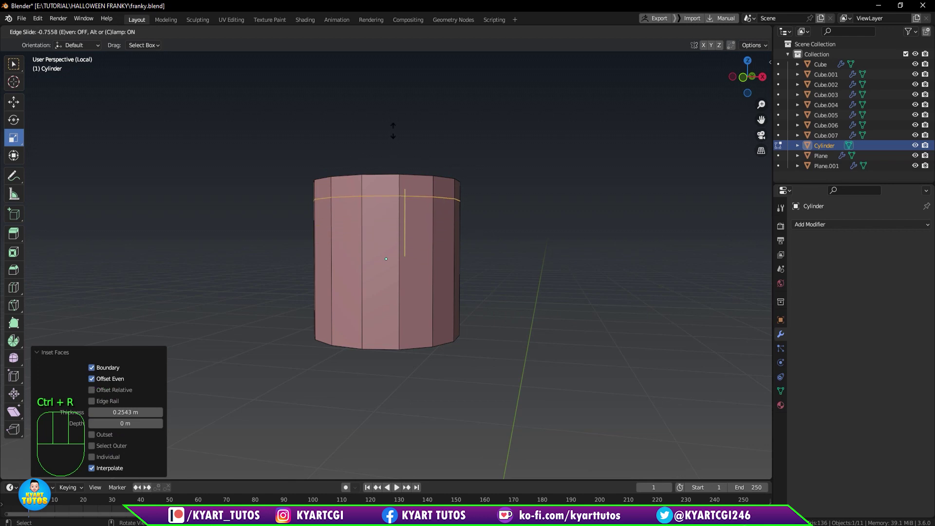
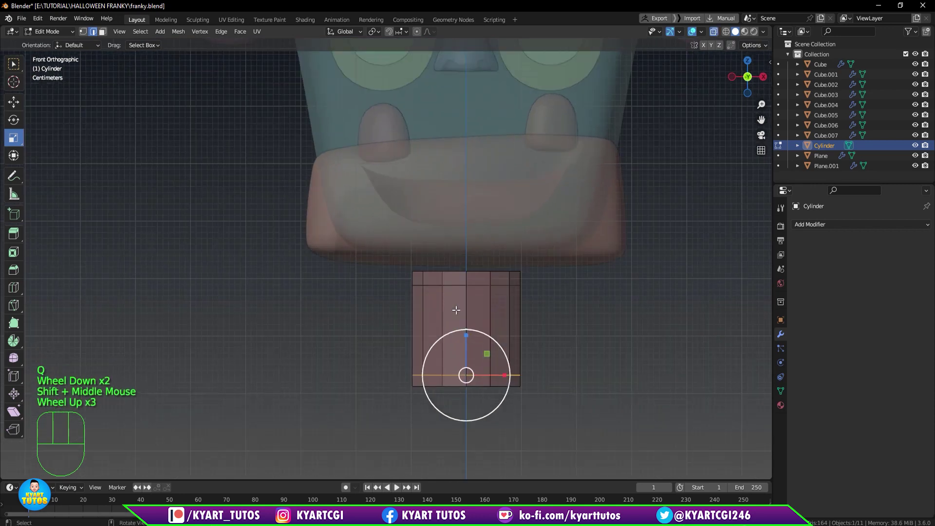
Give the neck cylinder a level-2 subdivision surface and smooth shading.
key("Tab")
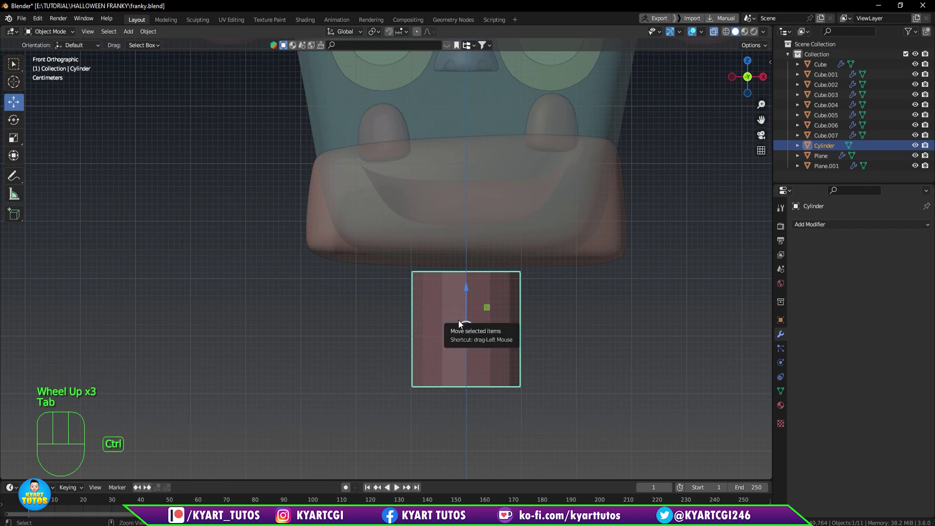
key("ctrl+2")
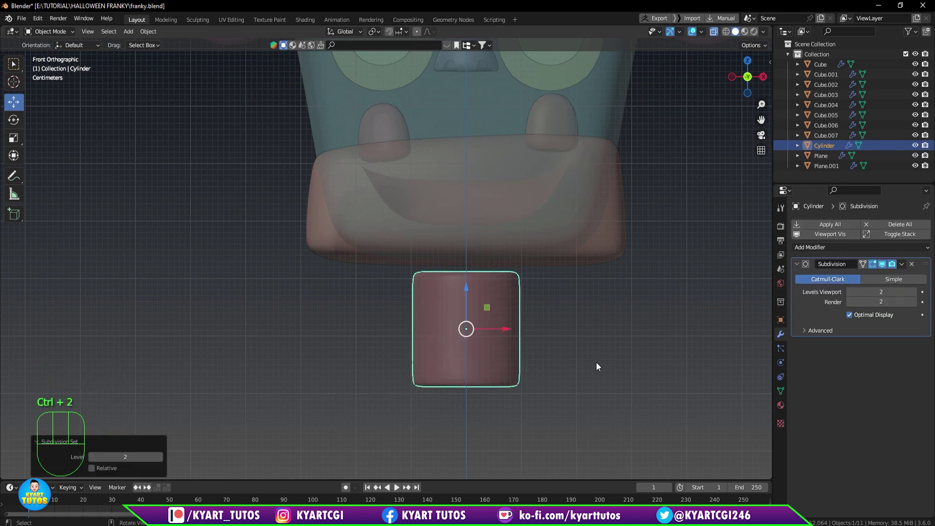
key("q")
right_click(483, 291)
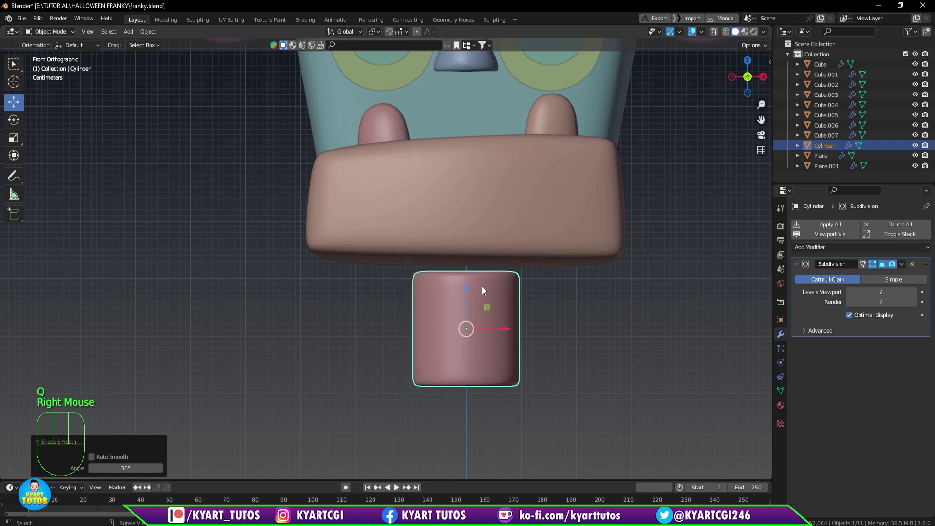
Extrude the cylinder's top faces upward so the neck reaches under the jaw.
key("Tab")
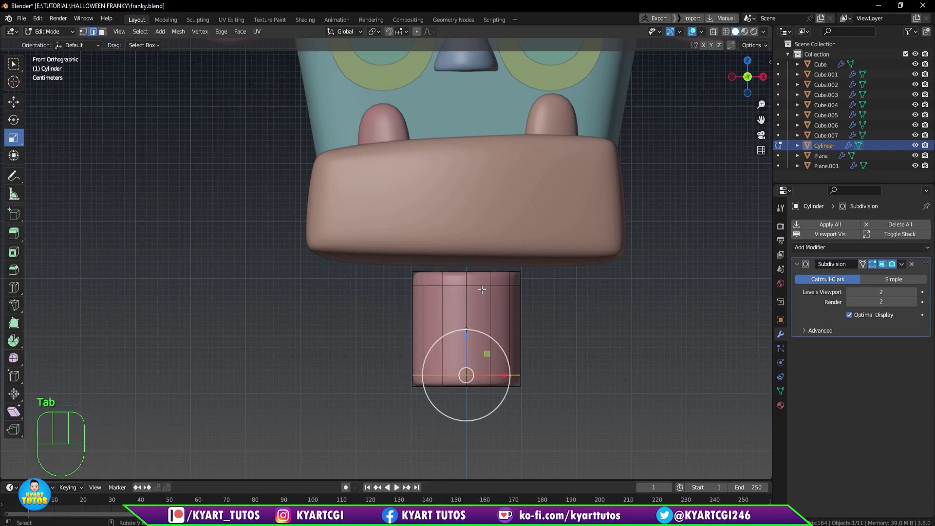
key("q")
key("1")
left_click_drag(379, 254, 573, 301)
key("g")
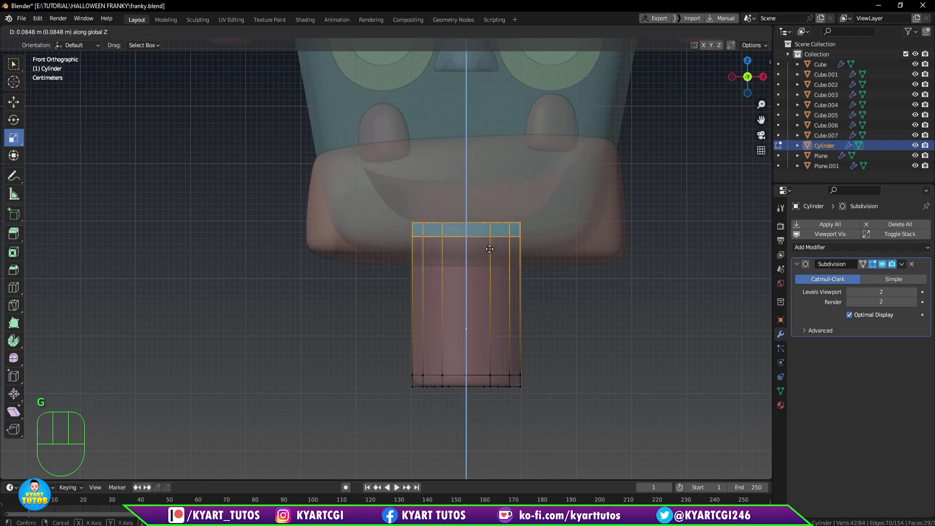
scroll("down", 3)
key("q")
scroll("down", 3)
left_click_drag(504, 337, 414, 323)
key("KP_3")
scroll("down", 3)
key("a")
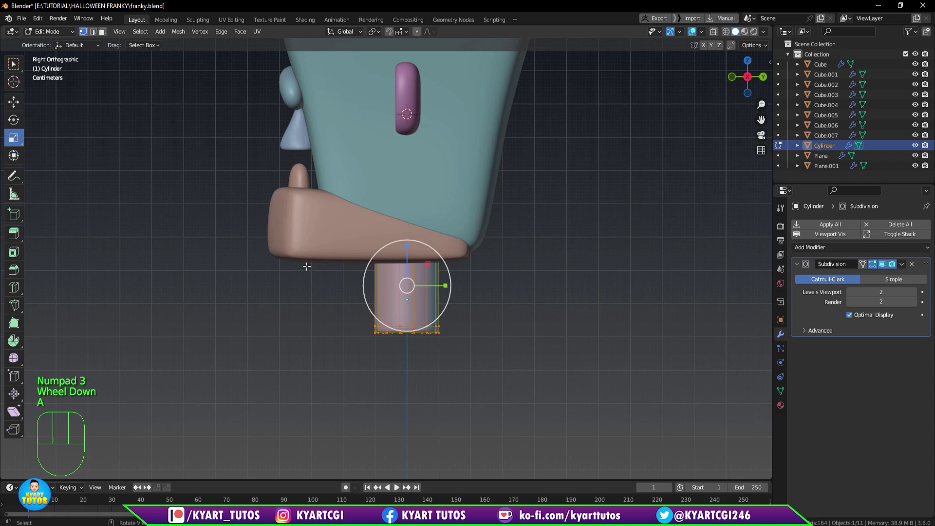
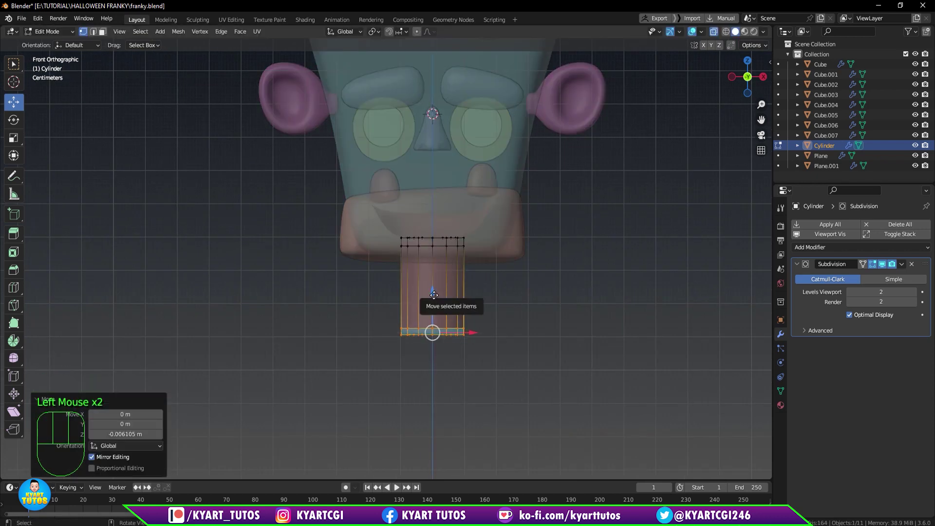
Return to object level and deselect everything, leaving the rounded neck in place.
key("Tab")
scroll("down", 3)
key("q")
scroll("down", 3)
left_click(520, 319)
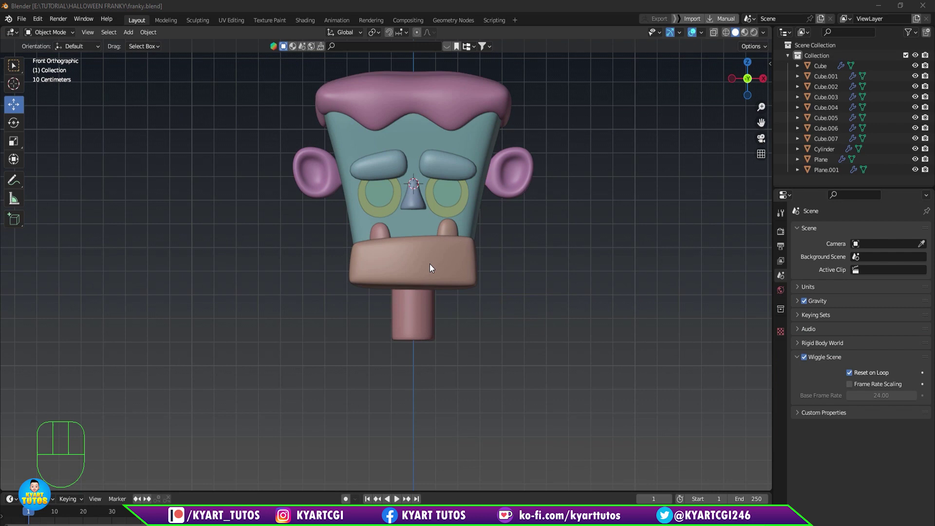
left_click(478, 369)
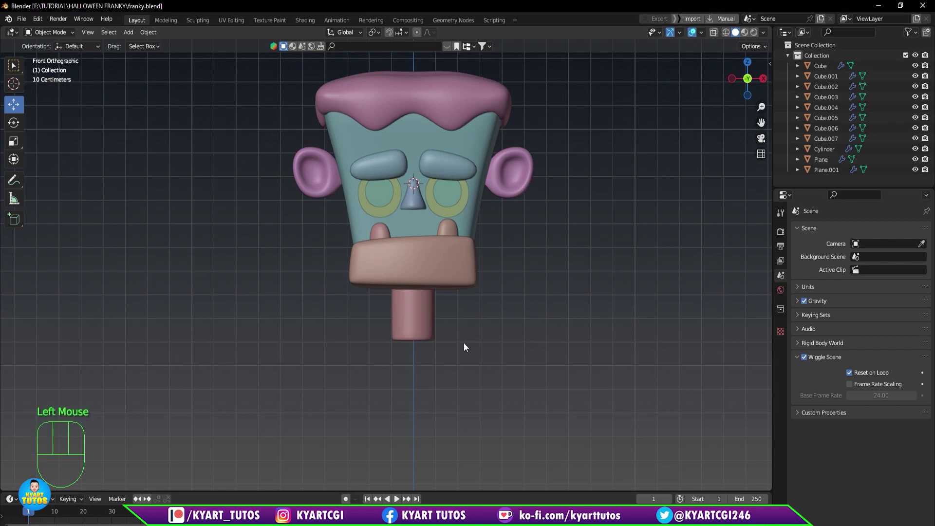
Add a Round Cube mesh to serve as the body.
key("shift+a")
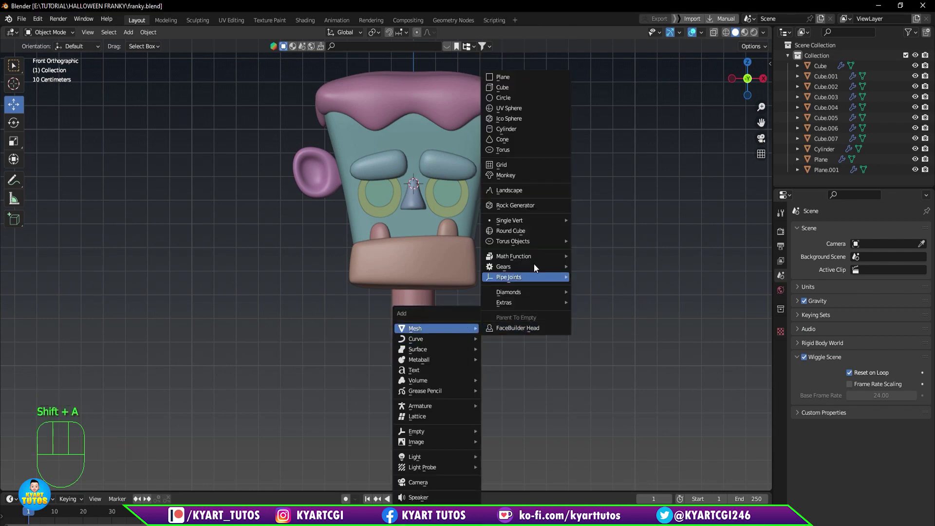
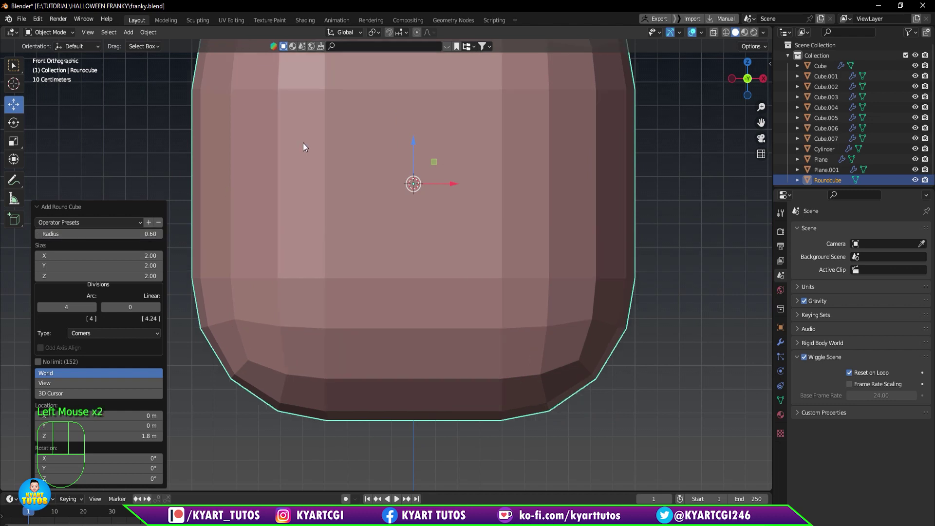
left_click(474, 184)
left_click_drag(419, 152, 429, 308)
scroll("down", 3)
scroll("down", 3)
left_click_drag(401, 279, 442, 359)
Shrink the rounded cube to body size and move it below the neck.
key("s")
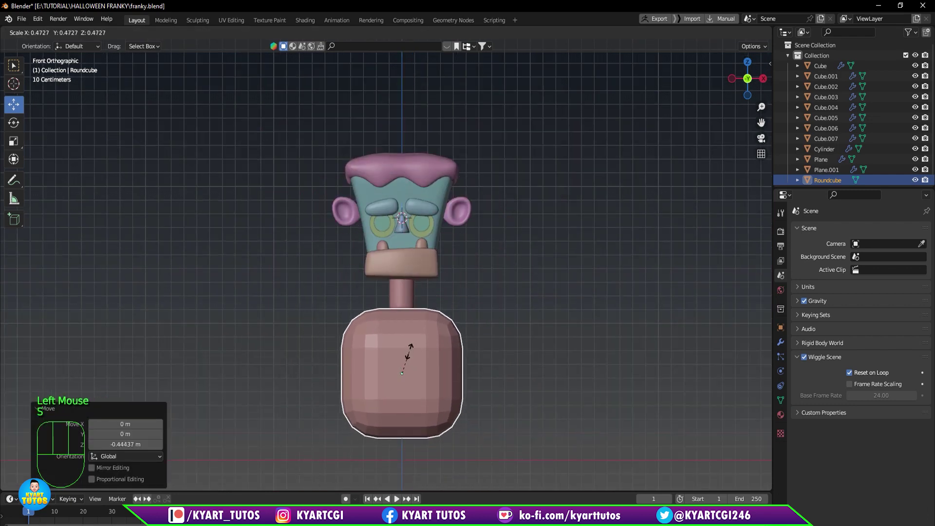
left_click_drag(433, 313, 465, 321)
scroll("up", 3)
scroll("up", 3)
left_click_drag(488, 362, 488, 351)
Narrow the body's bottom by moving its lower faces with proportional editing in front view.
scroll("down", 3)
scroll("up", 3)
key("KP_3")
left_click(442, 351)
left_click(447, 347)
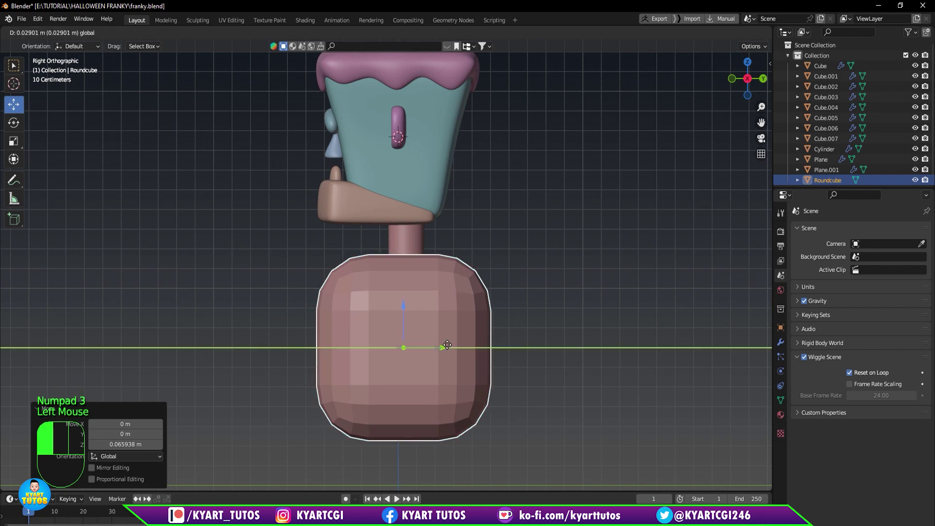
key("KP_1")
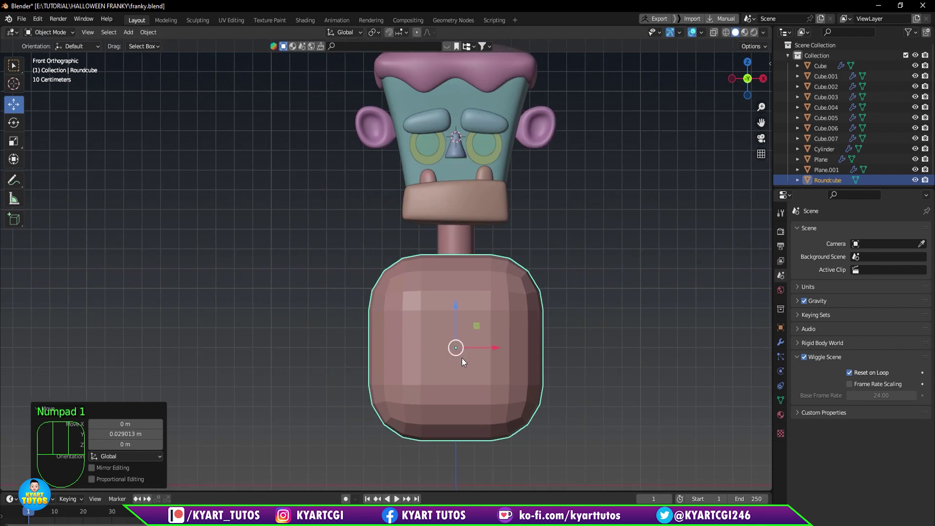
key("Tab")
key("q")
left_click_drag(355, 375, 583, 438)
left_click_drag(583, 437, 579, 379)
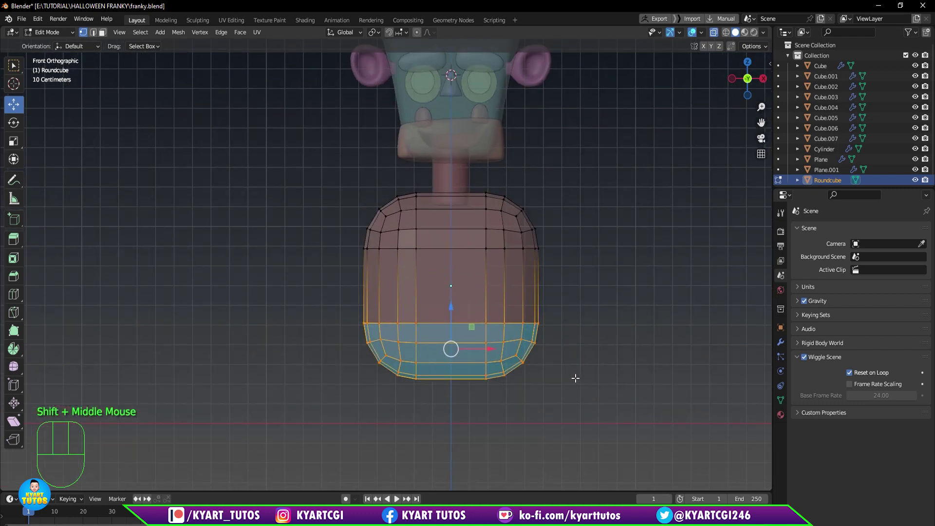
key("o")
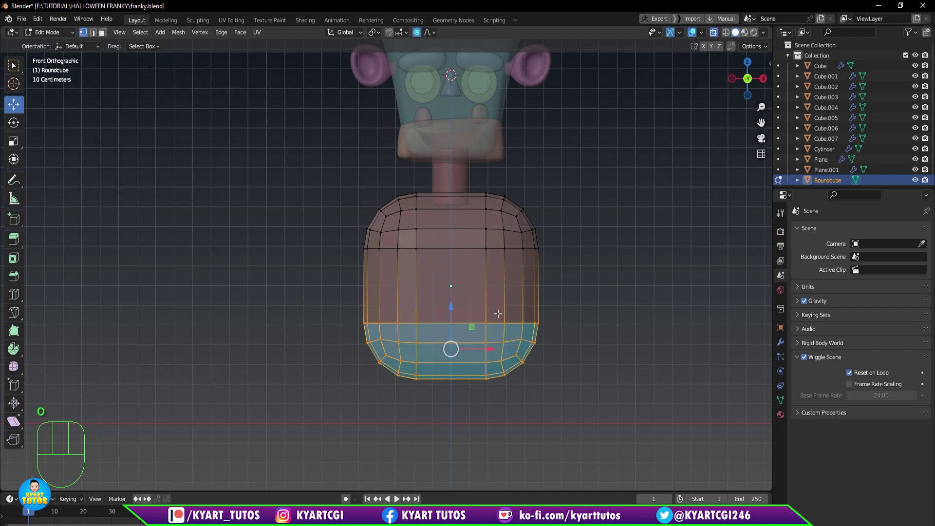
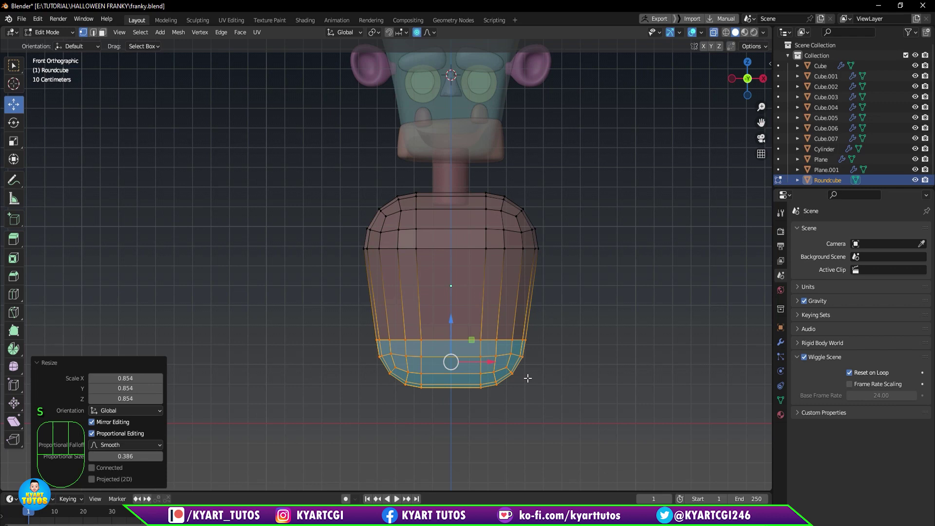
left_click(450, 324)
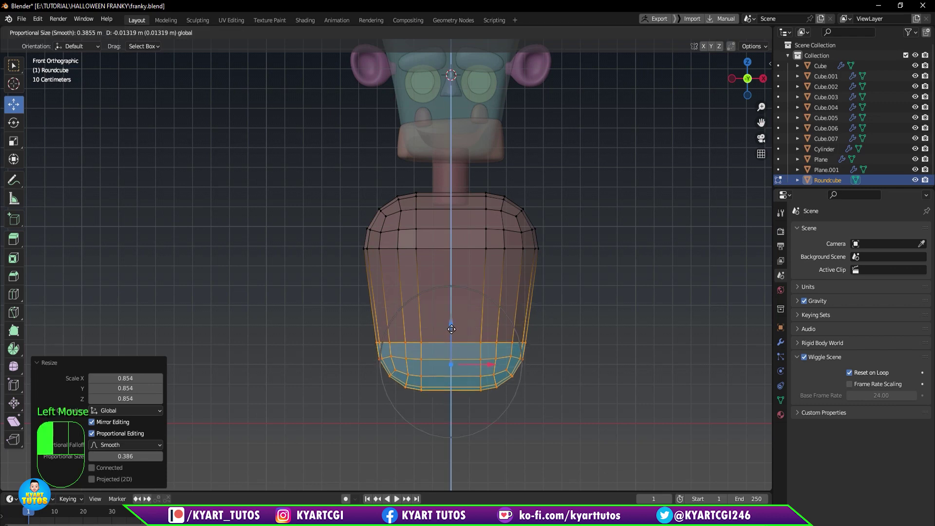
Round the body's upper back and front corners into shoulders from the side view.
key("KP_3")
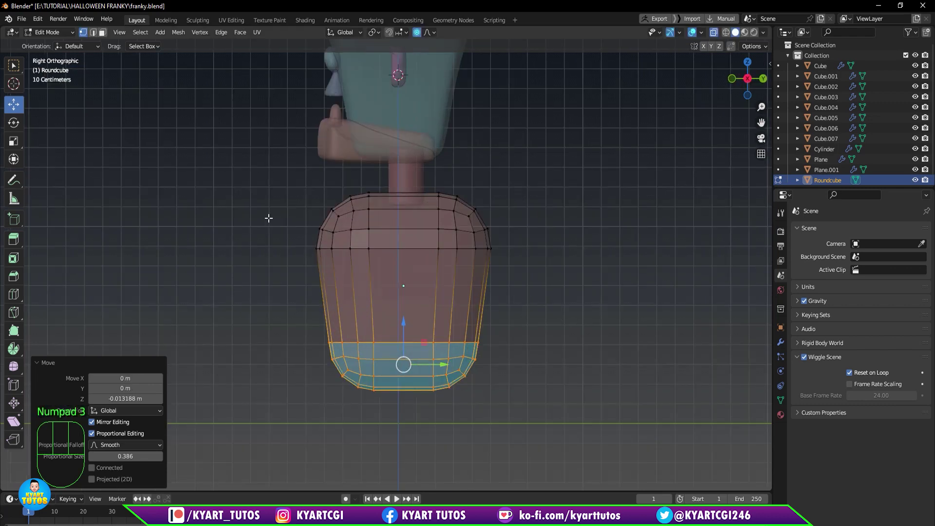
left_click_drag(275, 178, 393, 279)
key("g")
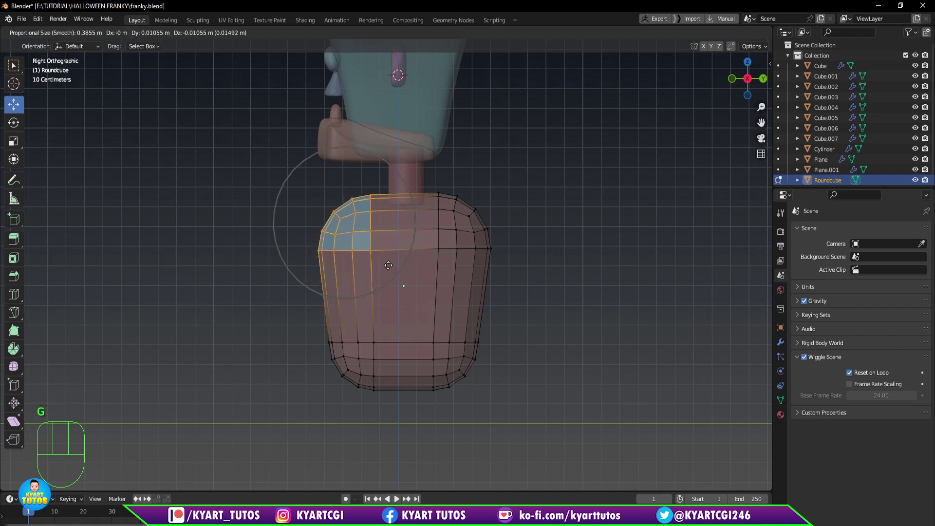
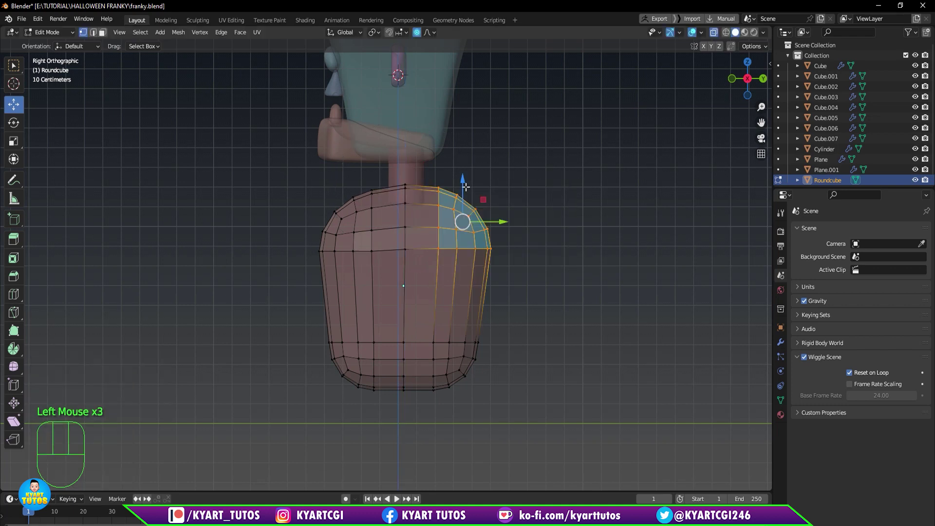
key("g")
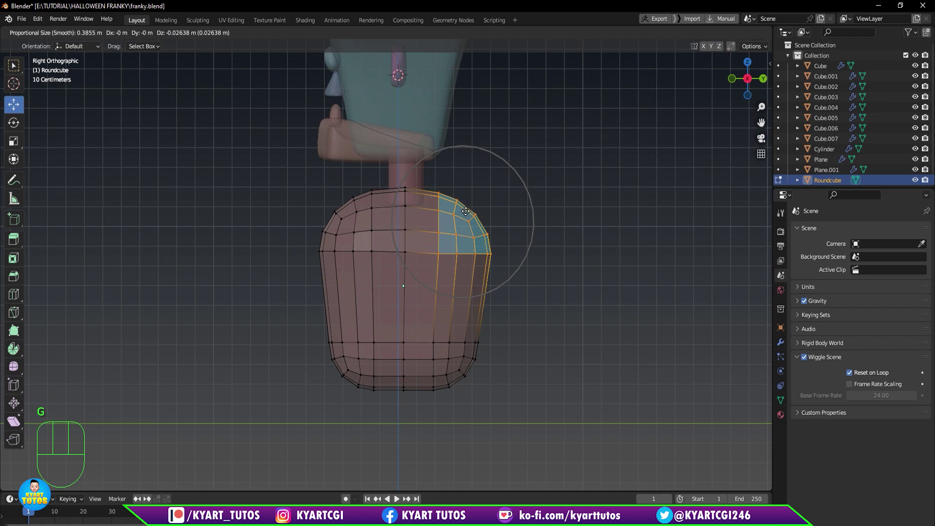
left_click(466, 207)
key("g")
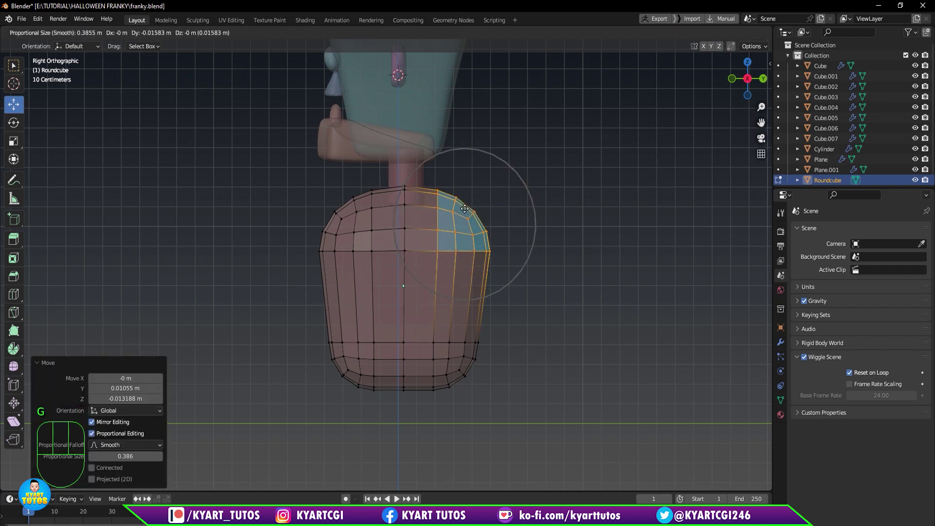
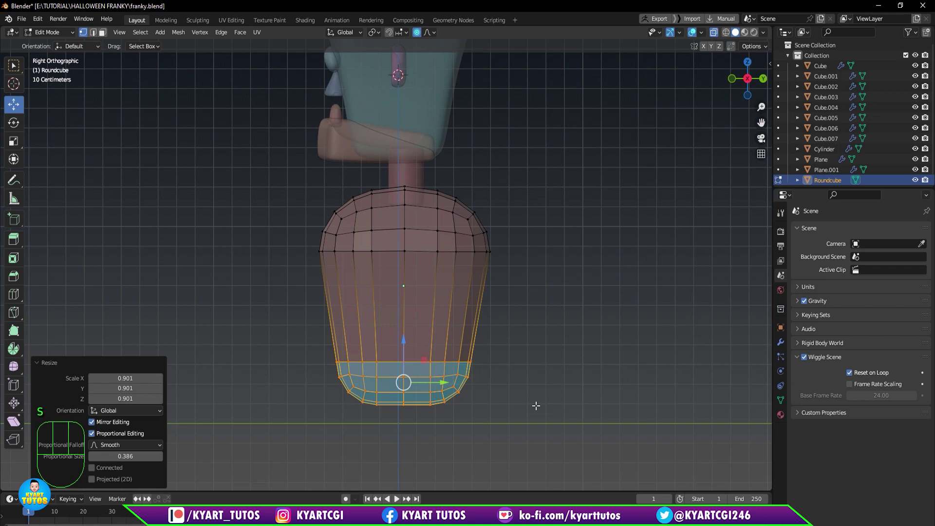
Add a horizontal edge loop around the body's middle.
key("KP_1")
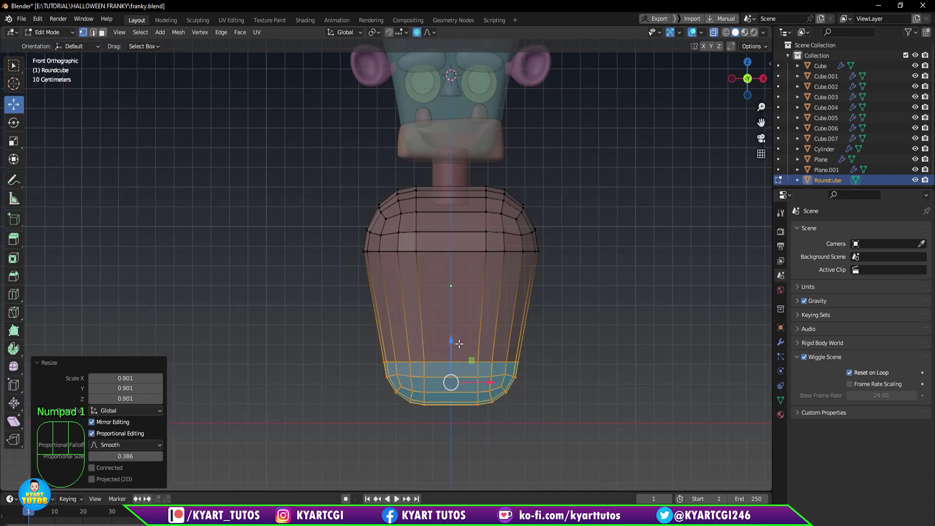
left_click(447, 338)
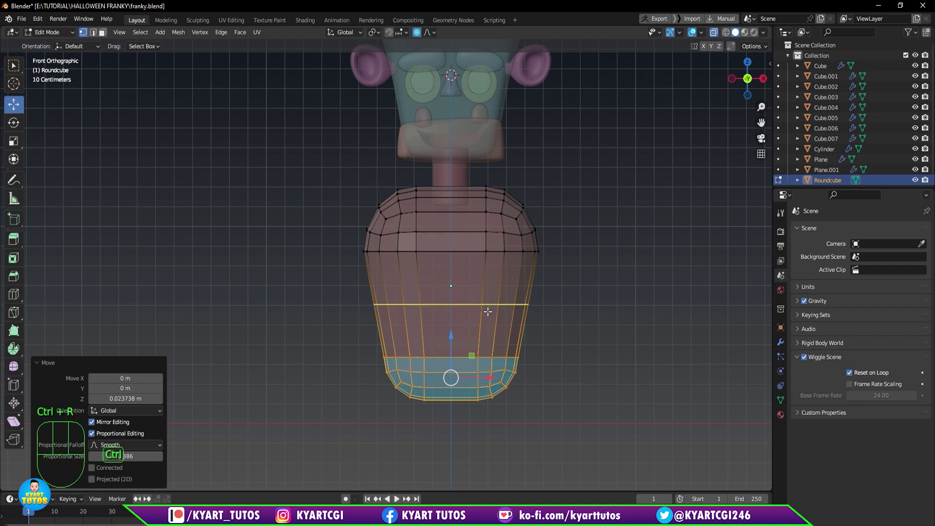
key("s")
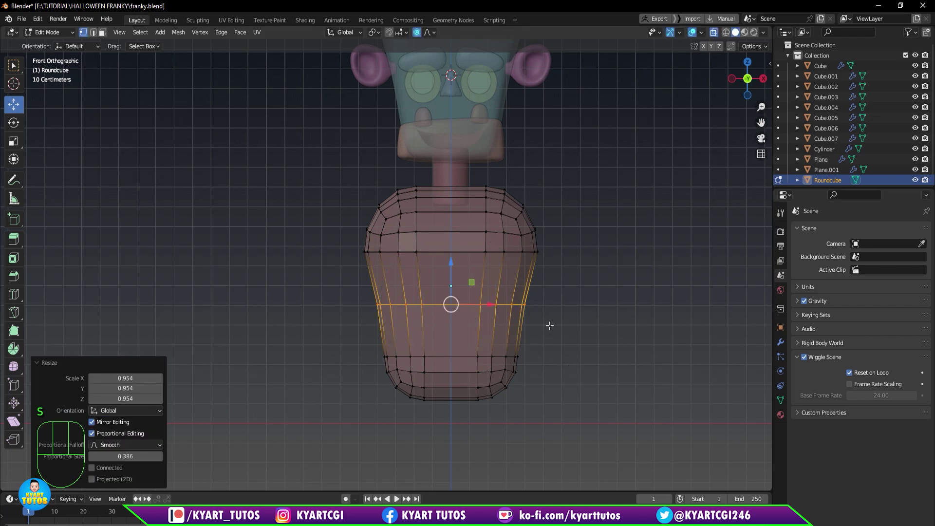
key("KP_3")
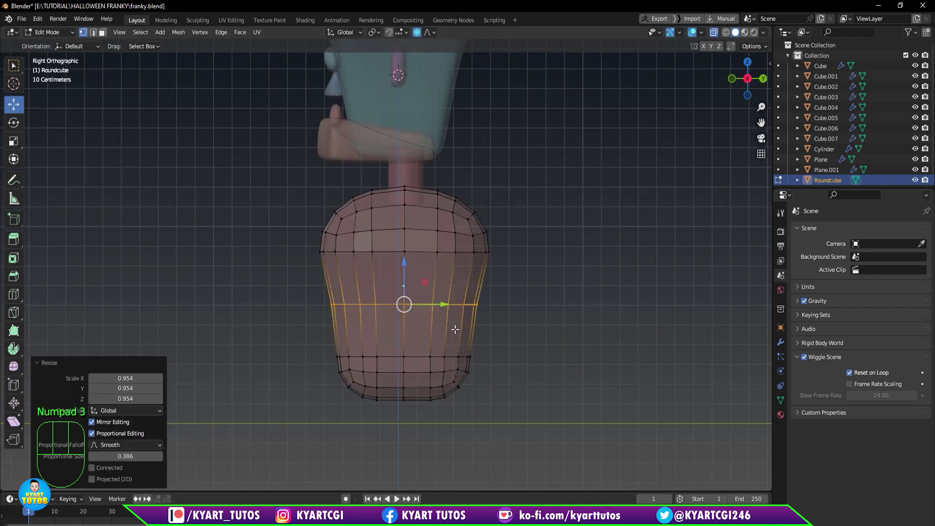
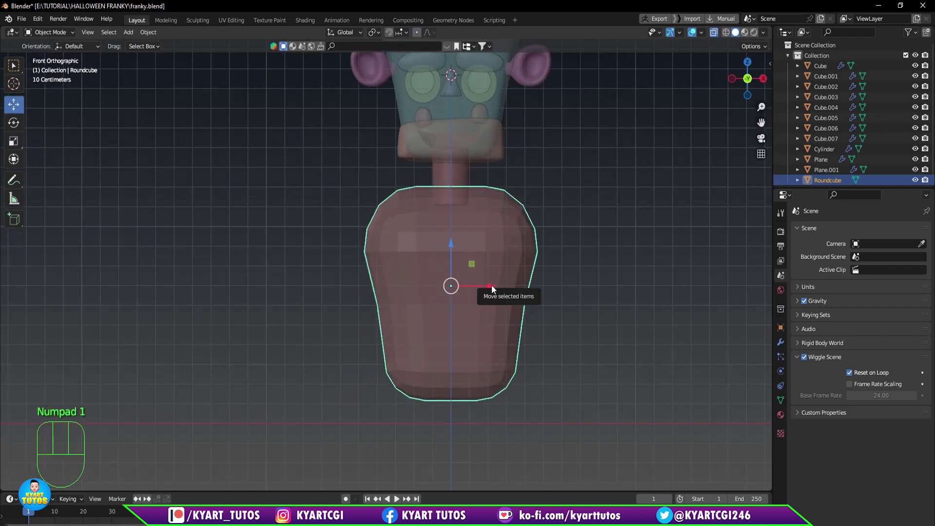
Turn off X-ray, subdivide and smooth the Roundcube body, and inspect it from an angle.
key("q")
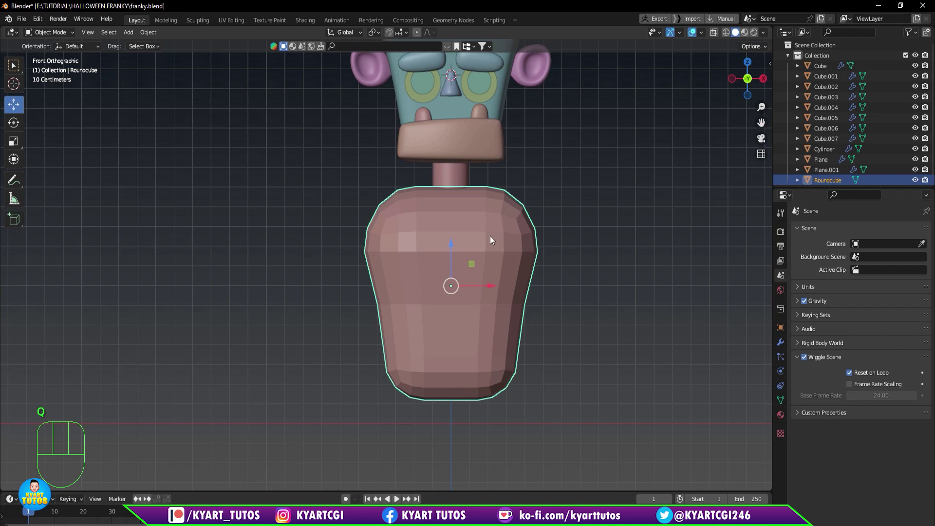
left_click_drag(492, 239, 503, 278)
key("ctrl+2")
scroll("down", 3)
left_click_drag(517, 279, 459, 314)
key("KP_1")
scroll("down", 3)
scroll("up", 3)
key("s")
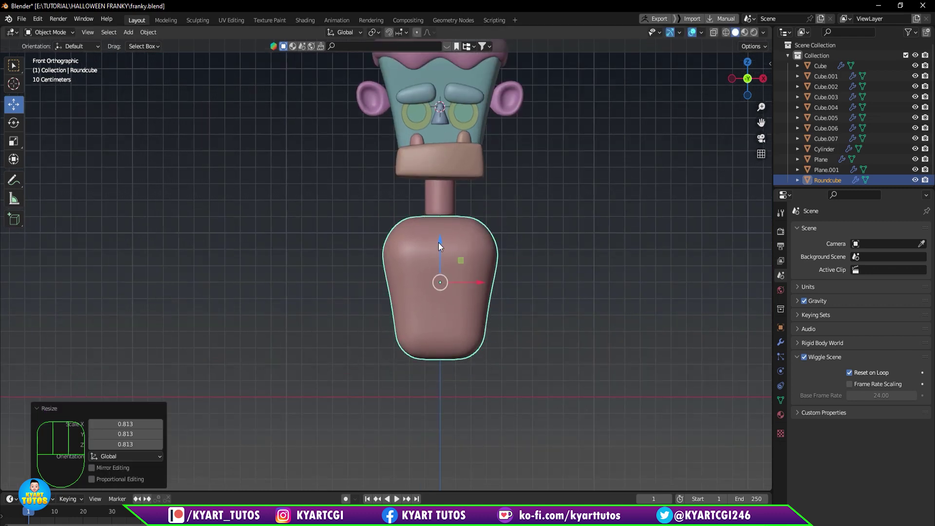
left_click(440, 247)
scroll("down", 3)
scroll("down", 3)
left_click_drag(530, 320, 398, 328)
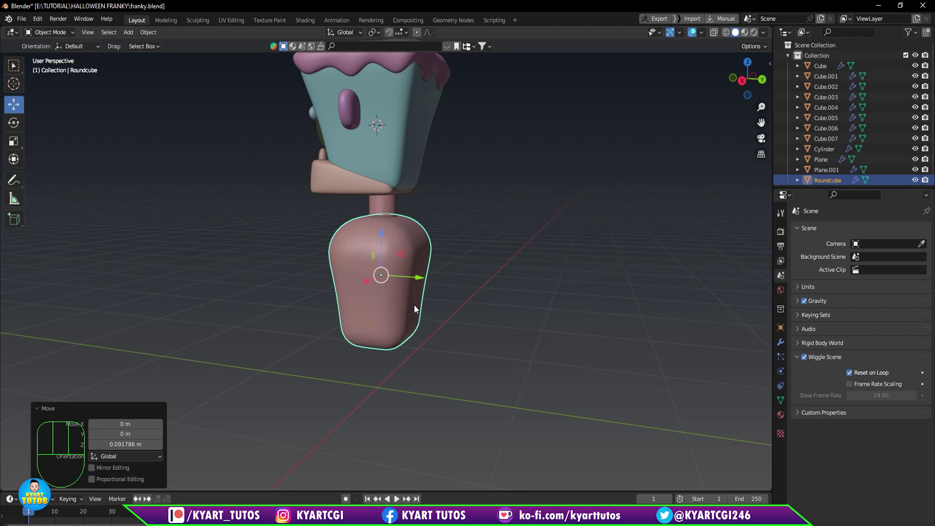
key("KP_1")
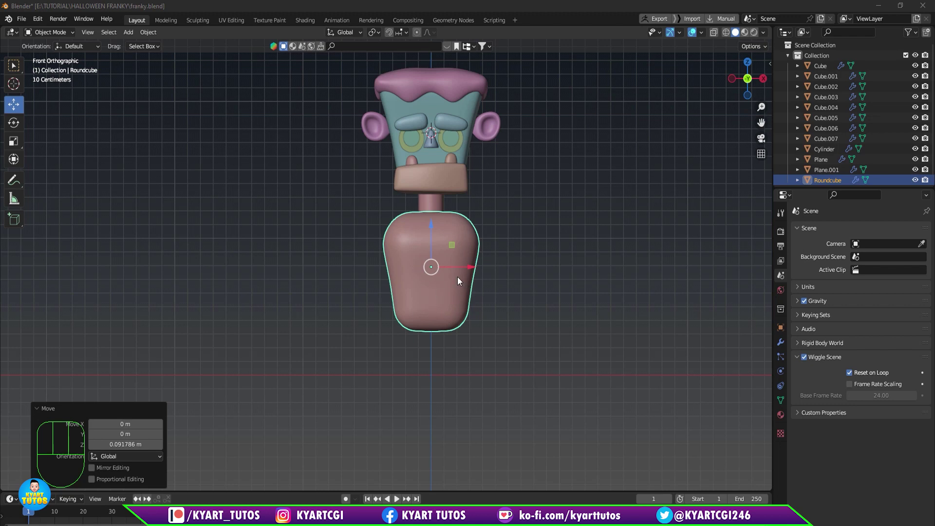
Duplicate the body and move all the character's parts into a new 'franky' collection.
left_click(473, 235)
key("shift+d")
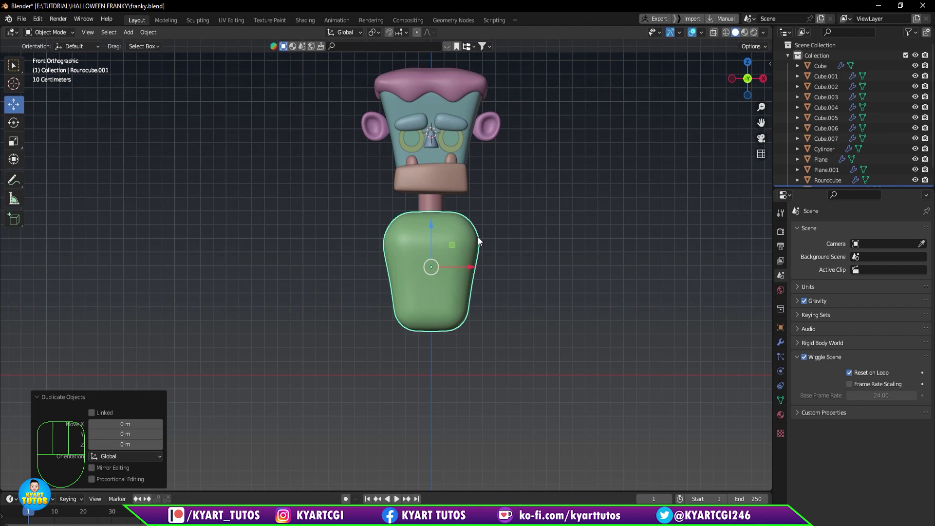
scroll("down", 3)
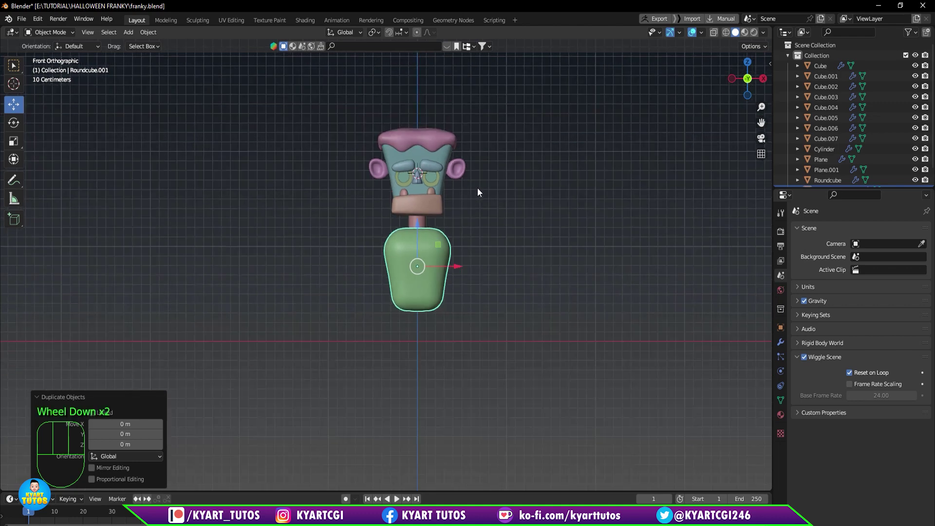
scroll("down", 3)
left_click_drag(307, 95, 520, 324)
key("m")
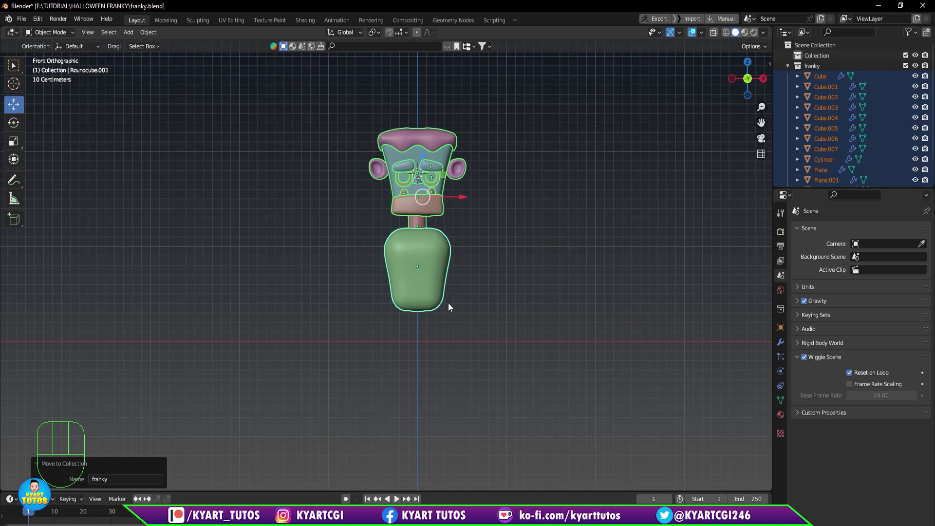
left_click(445, 270)
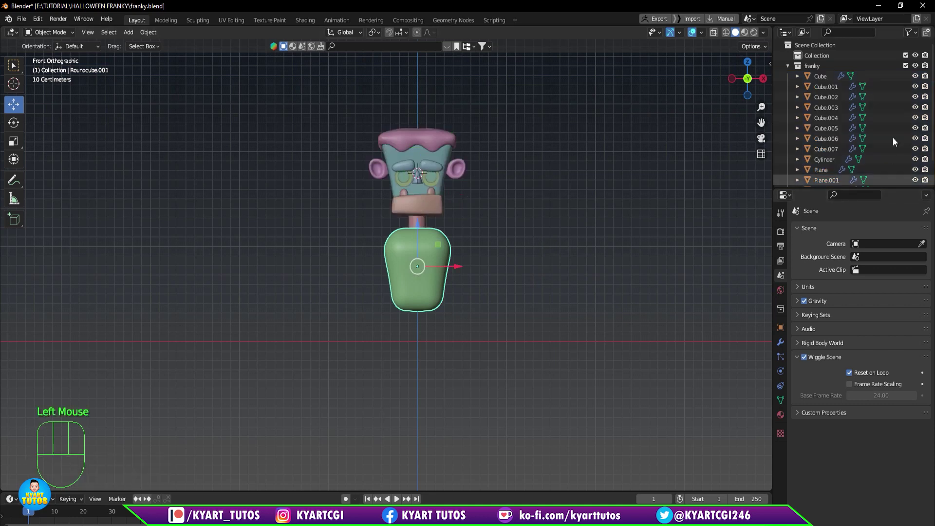
Hide the original Roundcube and begin editing the Roundcube.001 copy's mesh.
scroll("down", 3)
left_click(917, 181)
scroll("down", 3)
left_click(417, 271)
left_click(918, 172)
left_click(918, 181)
scroll("up", 3)
key("Tab")
scroll("up", 3)
left_click(484, 267)
key("Tab")
scroll("down", 3)
scroll("up", 3)
scroll("up", 3)
scroll("down", 3)
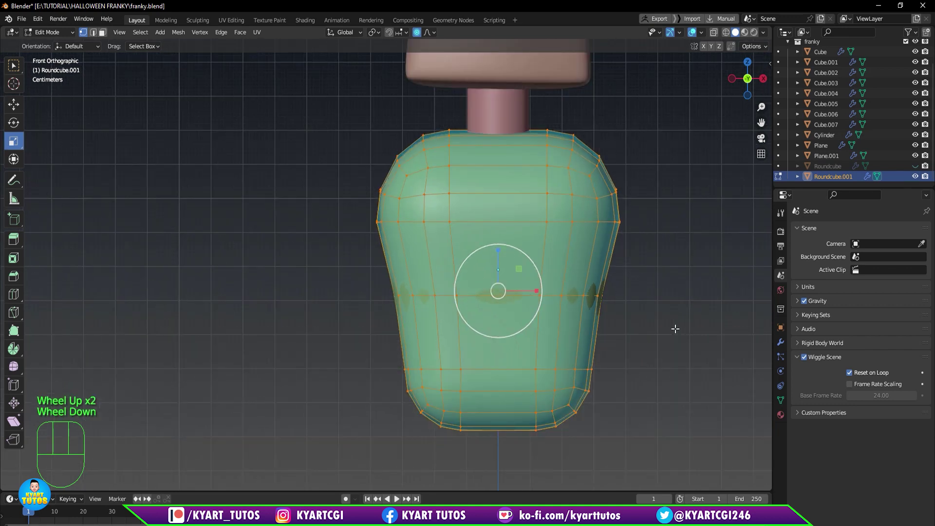
Enable on-cage subdivision for Roundcube.001 in its Modifier Properties.
key("3")
left_click_drag(663, 331, 655, 332)
left_click(784, 350)
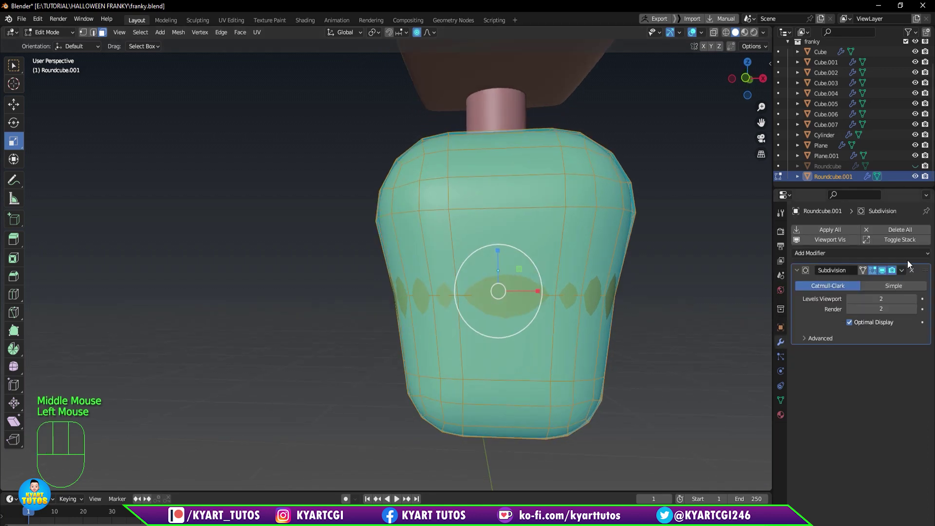
left_click(866, 275)
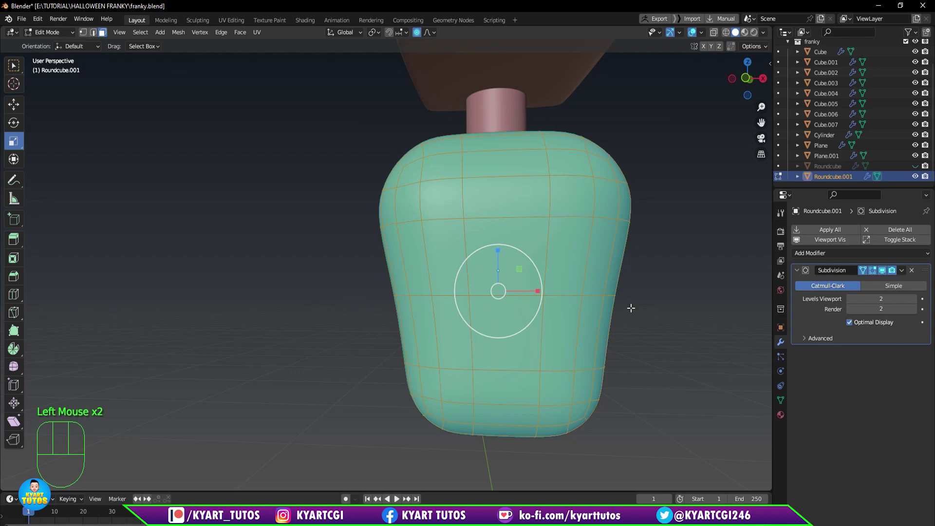
left_click_drag(630, 321, 593, 337)
key("3")
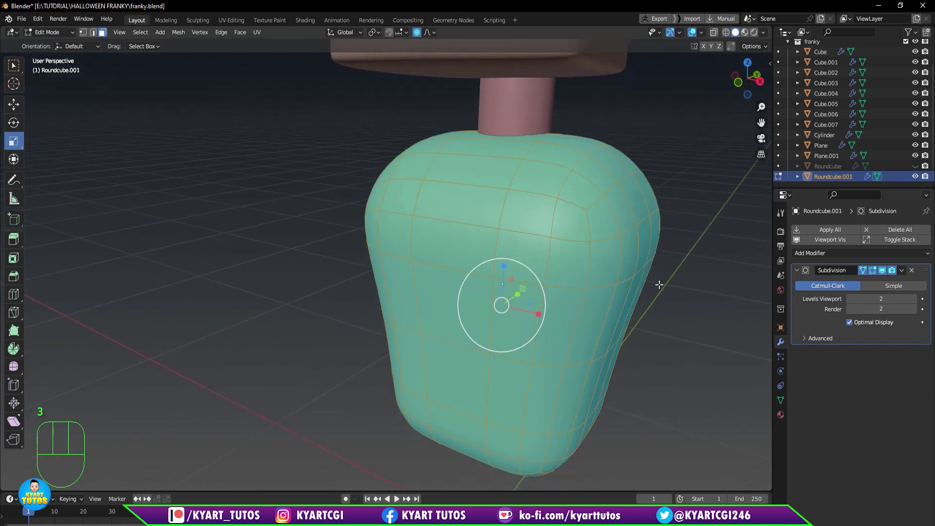
Delete the copy's top and front faces so it opens into a jacket shape.
left_click_drag(690, 305, 714, 306)
left_click_drag(659, 235, 571, 254)
left_click(474, 214)
left_click_drag(551, 287, 600, 283)
left_click_drag(575, 241, 587, 206)
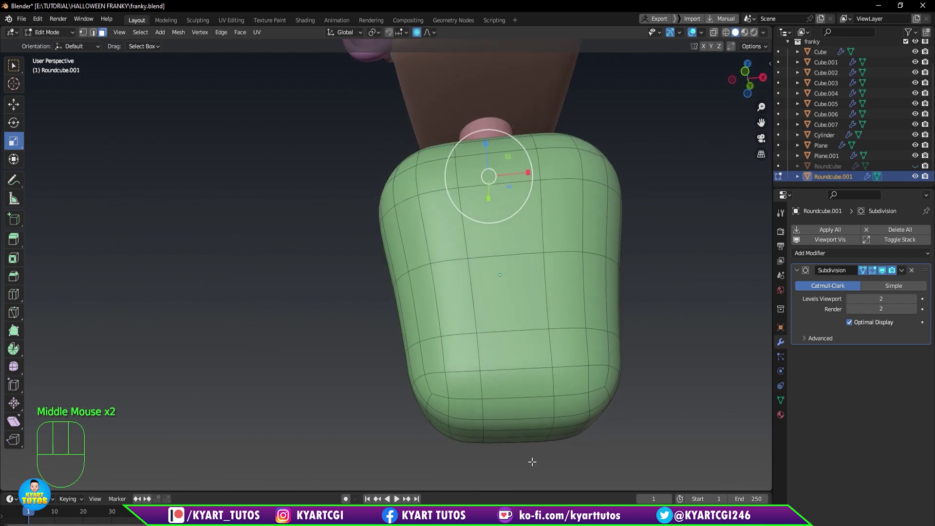
left_click(524, 408)
left_click_drag(529, 446, 540, 384)
left_click_drag(535, 355, 482, 320)
left_click(474, 328)
left_click(454, 329)
left_click_drag(458, 376, 444, 346)
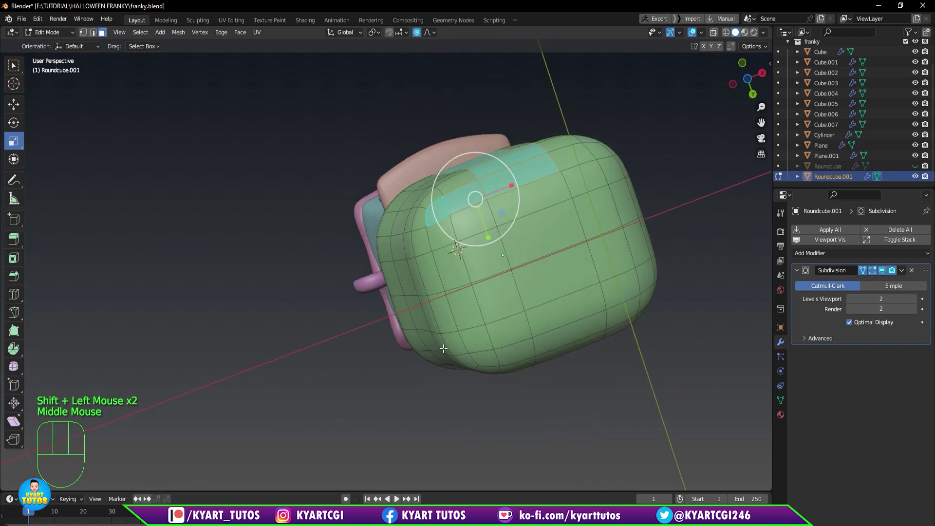
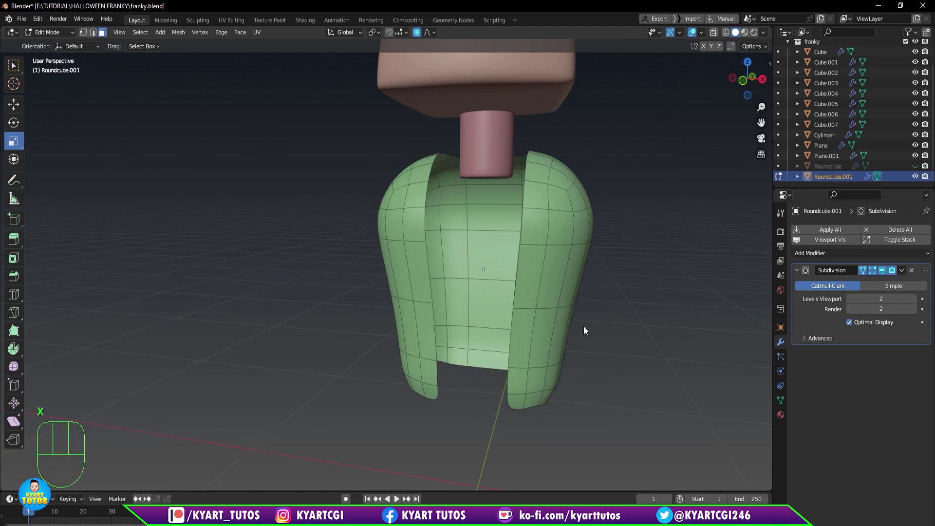
Scale the jacket's bottom edge loop slightly outward with proportional falloff.
left_click_drag(582, 325, 587, 288)
left_click_drag(570, 300, 578, 307)
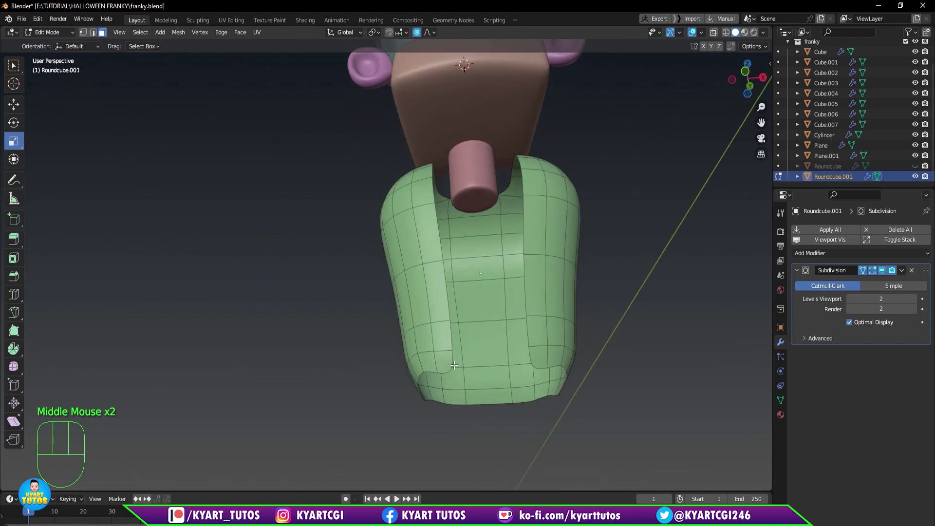
middle_click(454, 356)
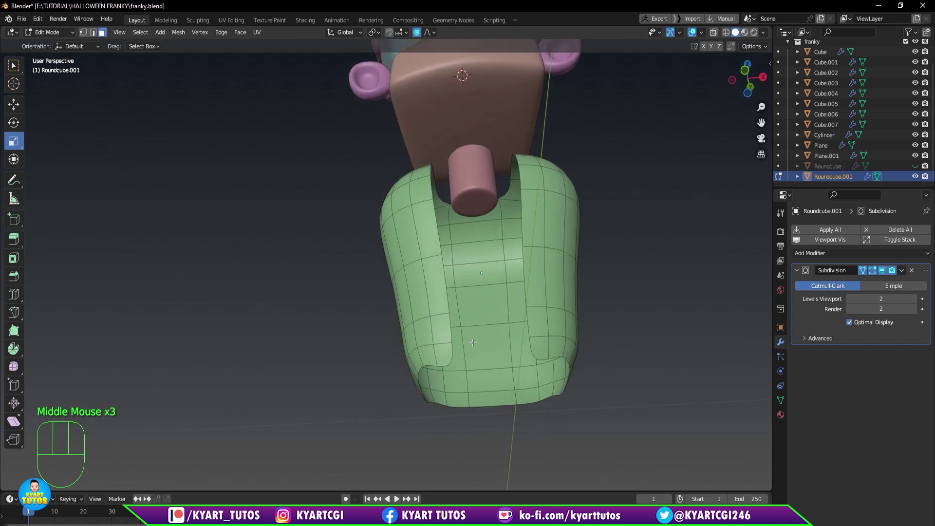
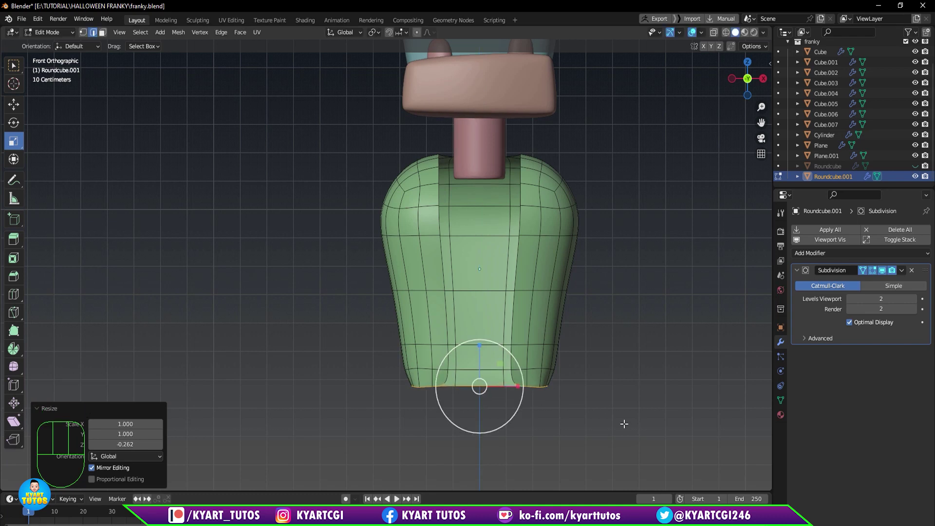
key("s")
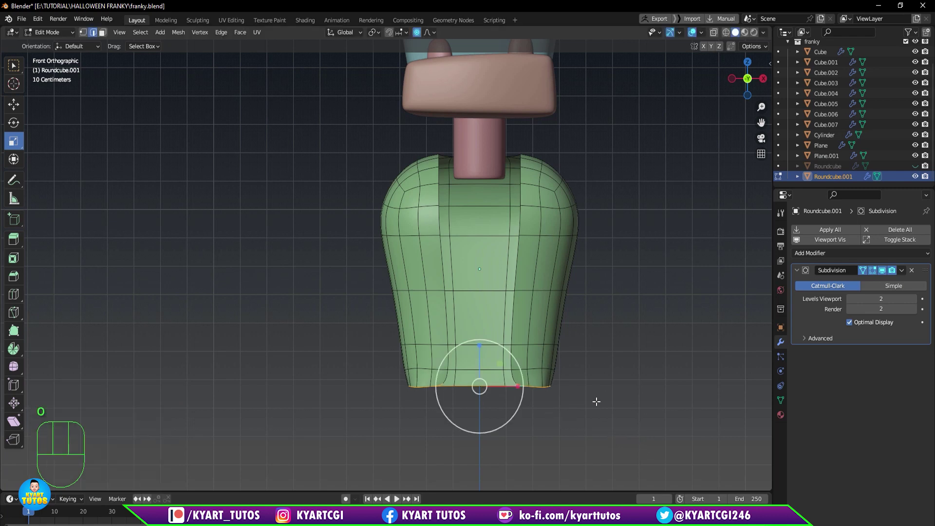
key("s")
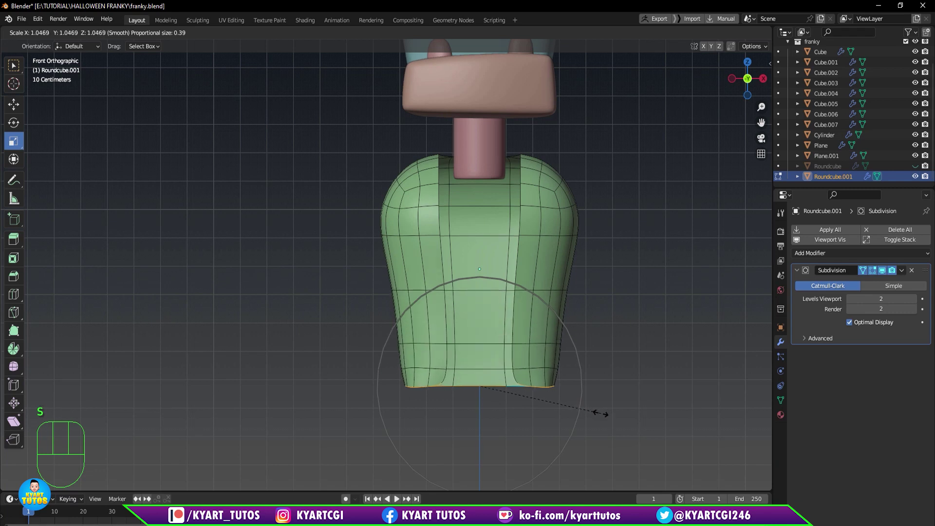
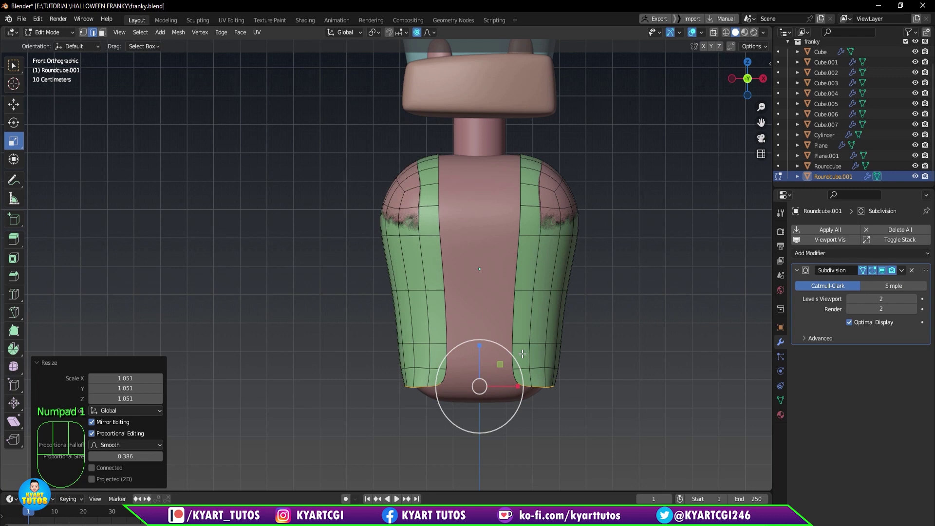
Thicken the jacket's green side panels by pushing their faces outward.
key("a")
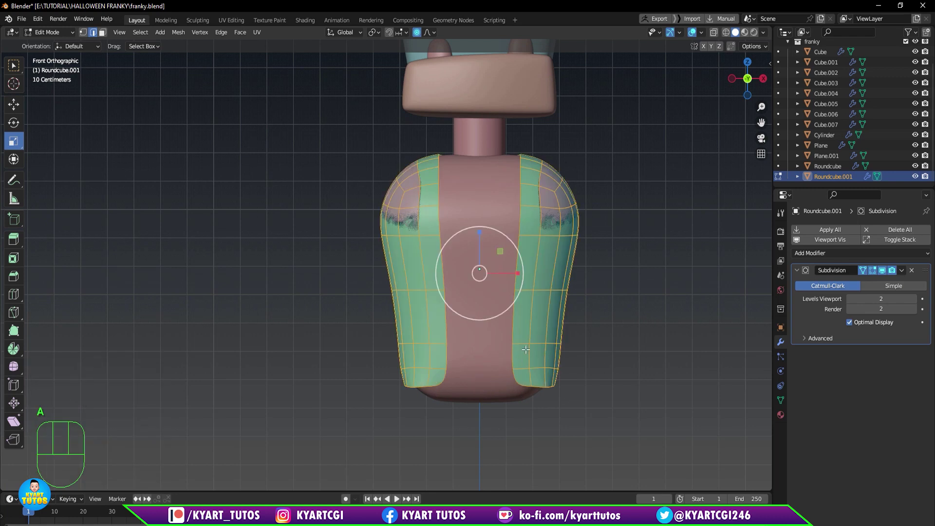
key("alt+s")
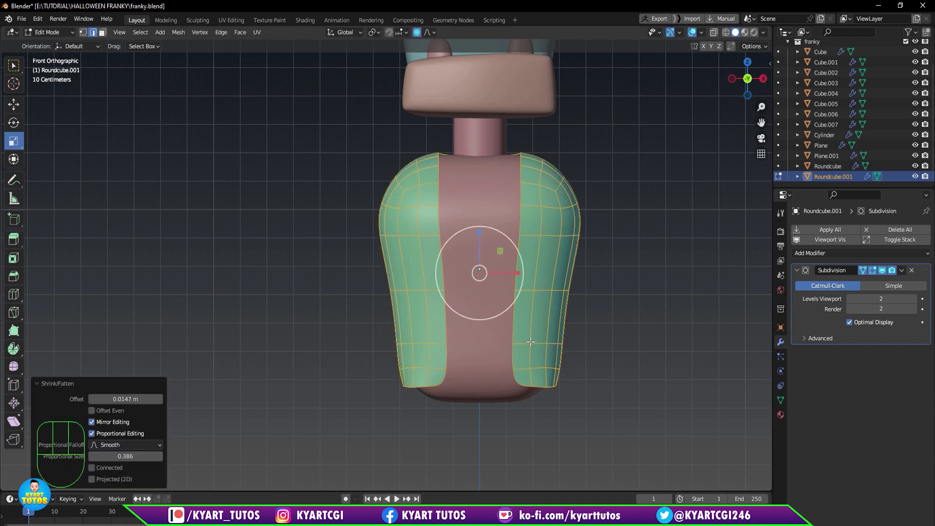
left_click_drag(606, 332, 546, 340)
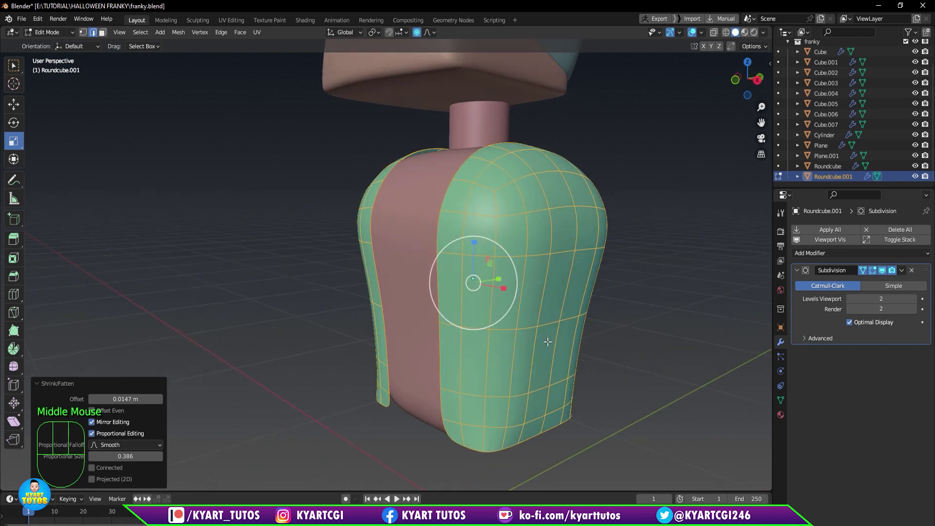
scroll("down", 3)
scroll("down", 3)
left_click_drag(550, 341, 598, 309)
scroll("up", 3)
scroll("up", 3)
scroll("down", 3)
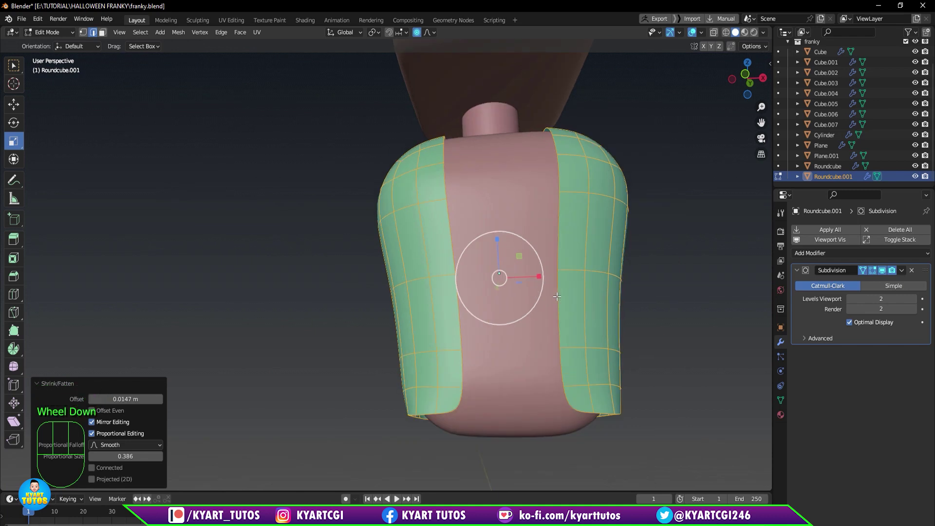
middle_click(558, 304)
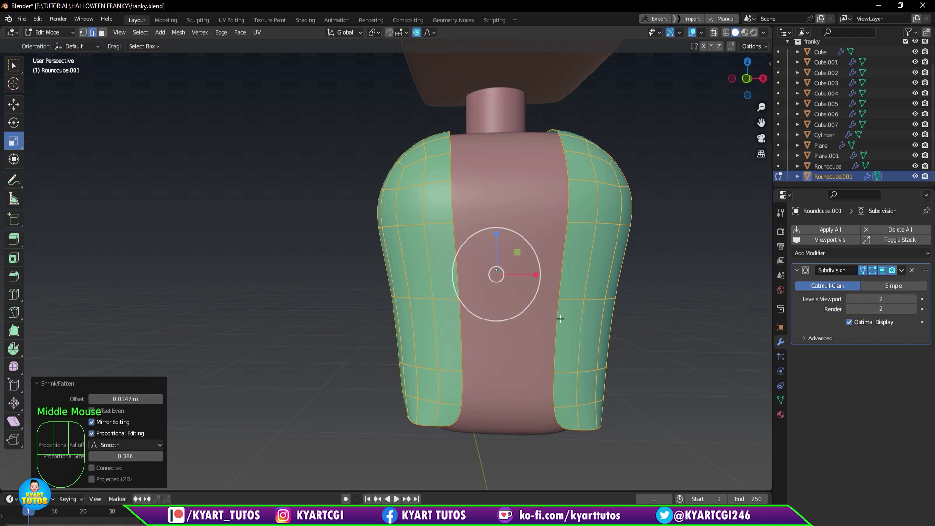
key("KP_1")
left_click_drag(581, 312, 534, 331)
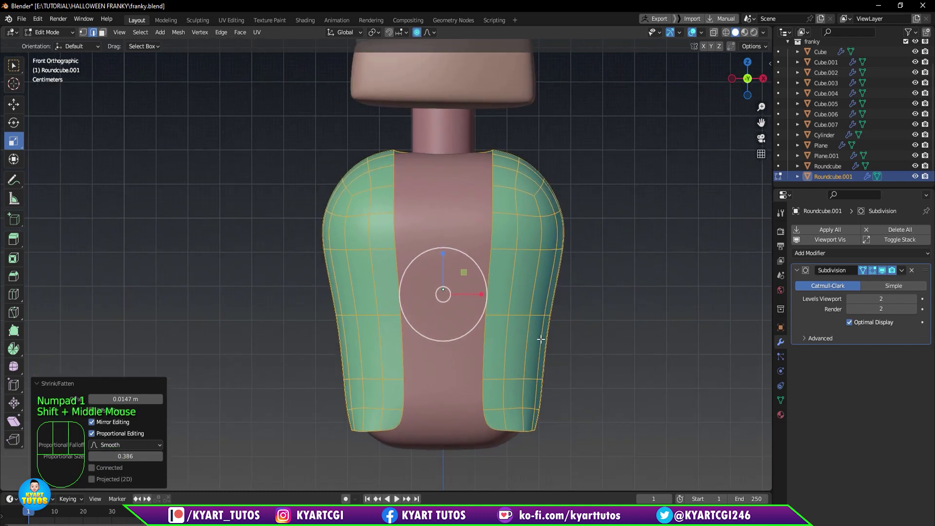
key("alt+e")
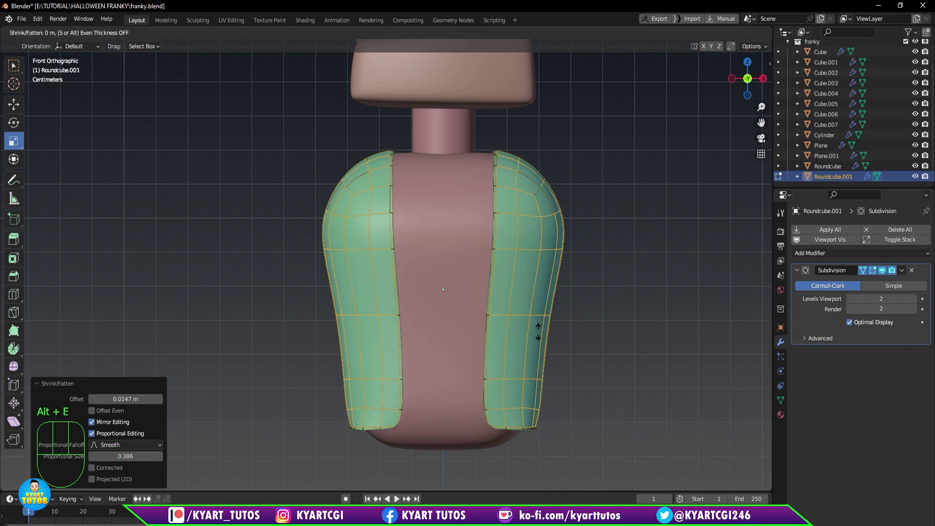
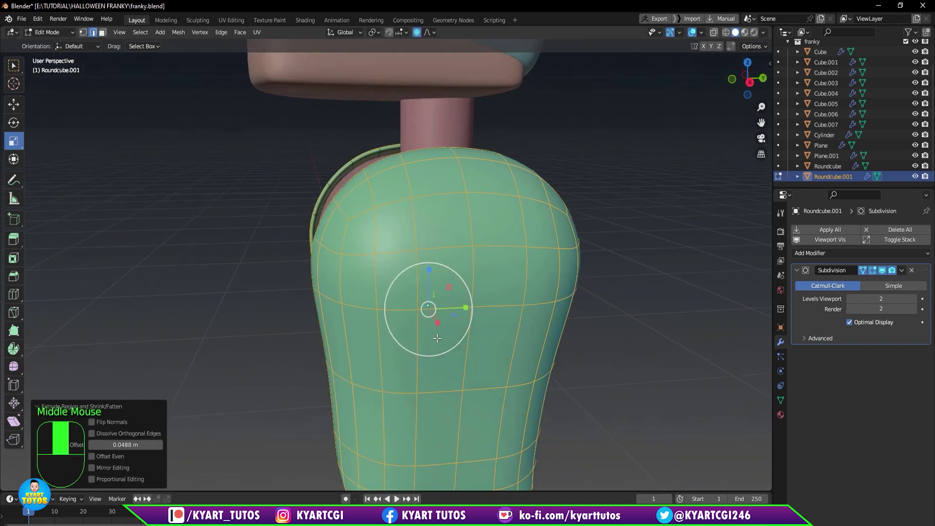
Shape a small circular patch high on one side panel.
scroll("down", 3)
left_click_drag(595, 266, 571, 278)
left_click_drag(511, 304, 509, 302)
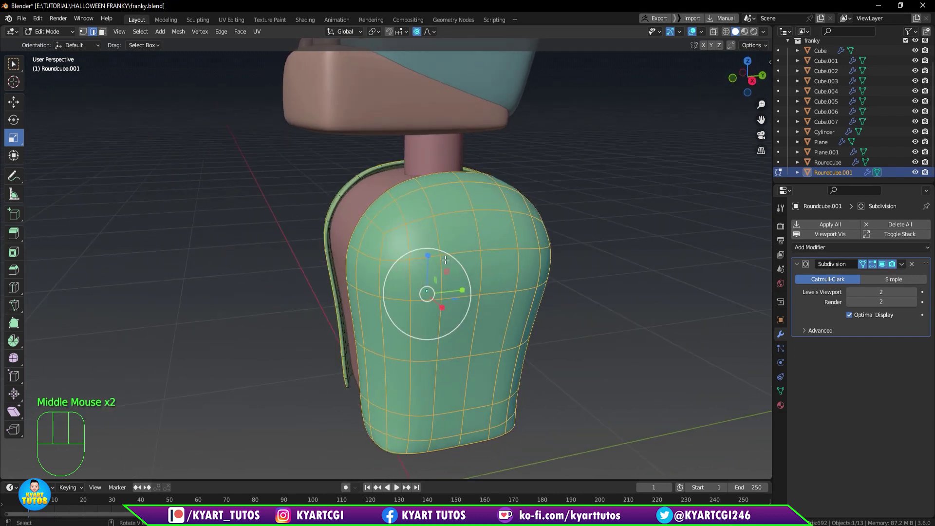
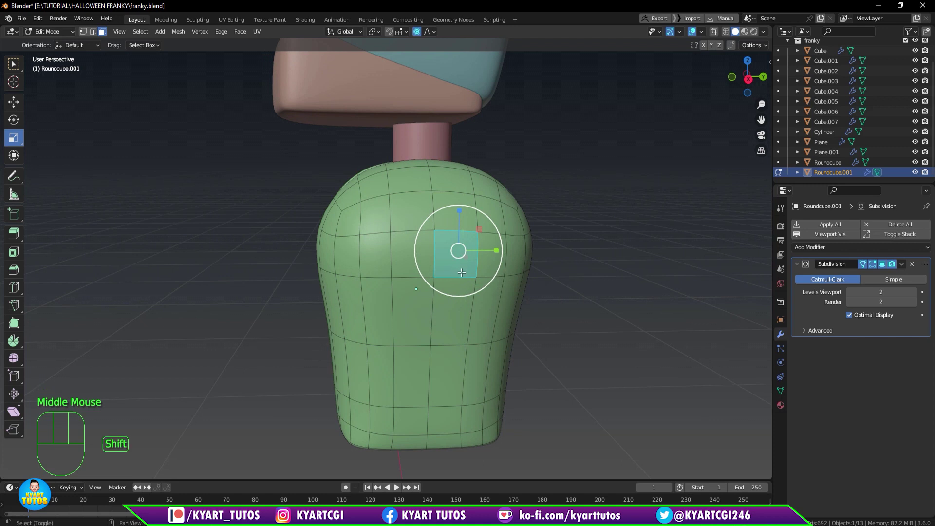
key("shift+d")
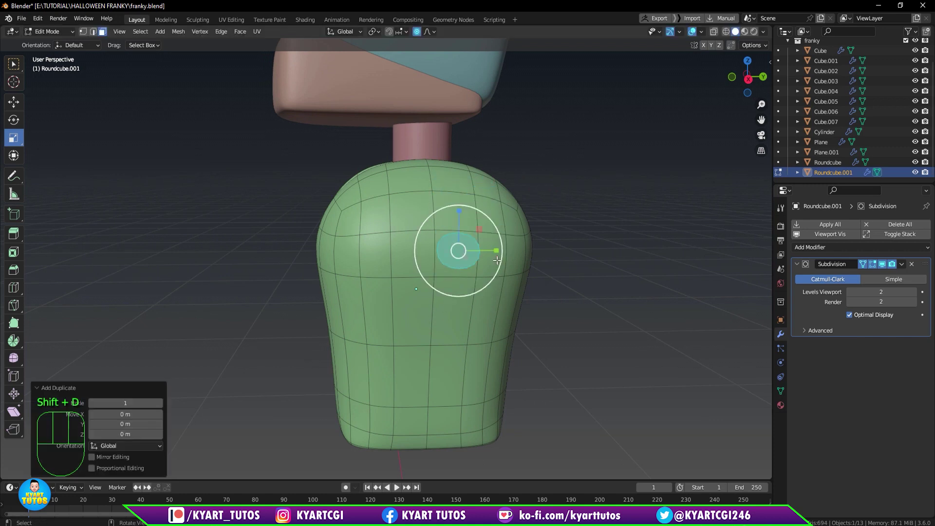
left_click_drag(481, 306, 505, 313)
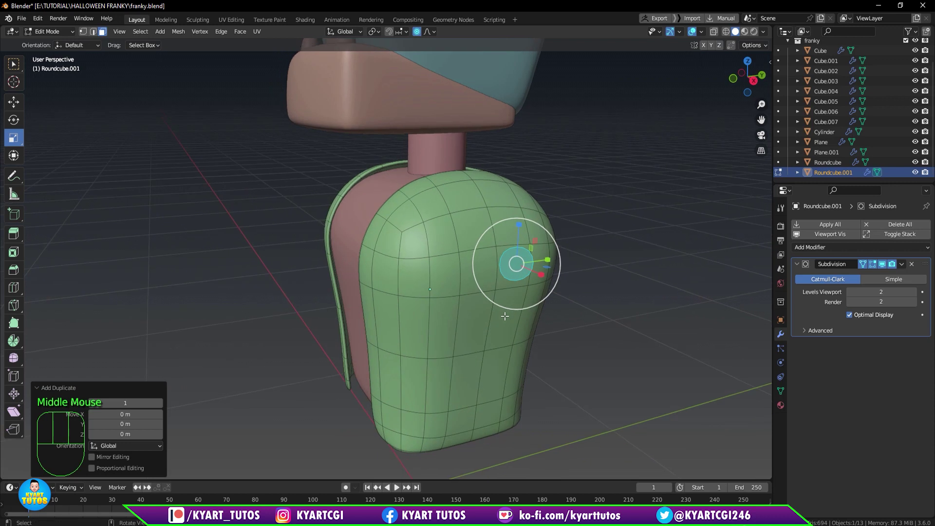
Separate the round patch into its own object and select it, viewing the torso from the side.
key("p")
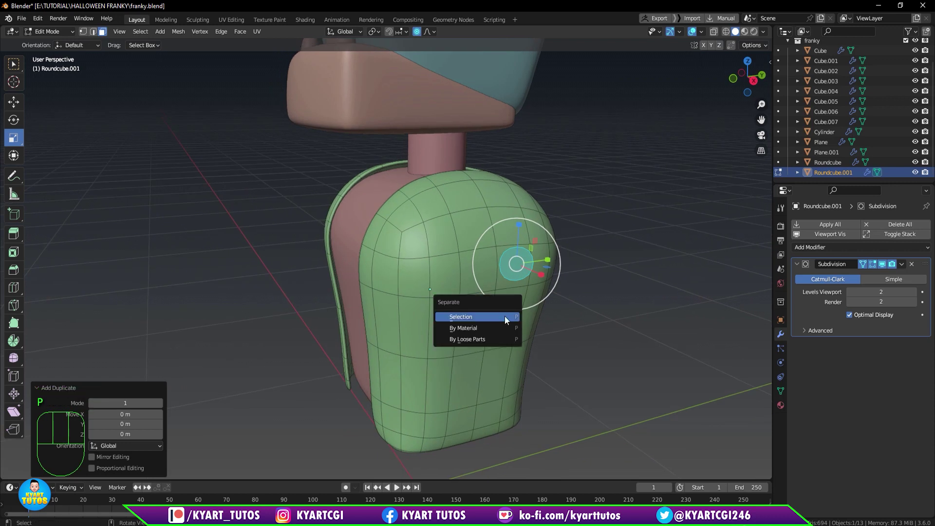
key("Tab")
scroll("down", 3)
left_click_drag(335, 293, 380, 294)
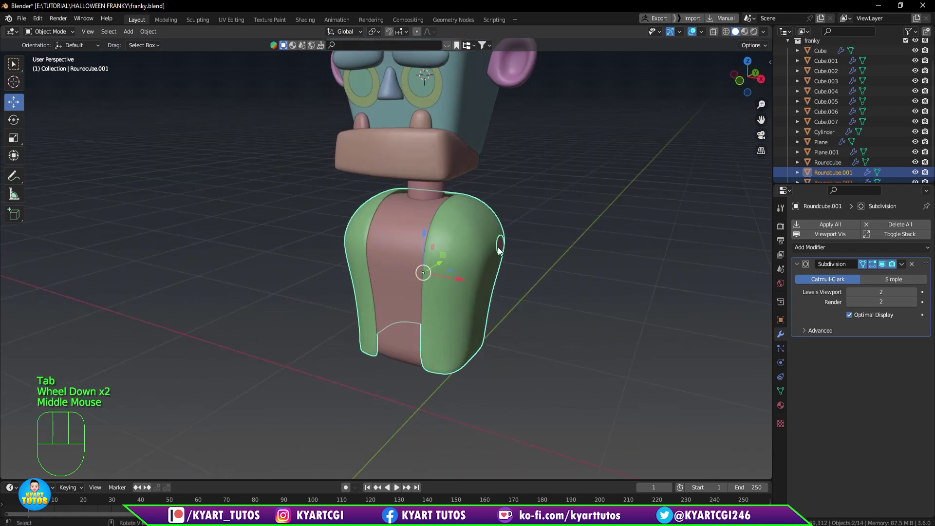
left_click(501, 251)
key("KP_3")
scroll("up", 3)
scroll("up", 3)
Reposition and enlarge the separated patch on the upper side of the vest.
key("g")
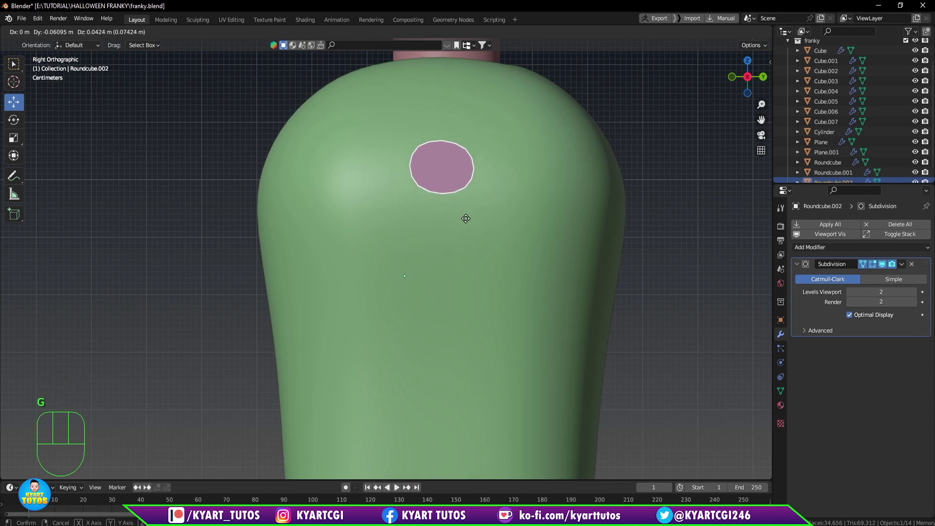
left_click_drag(456, 180, 533, 238)
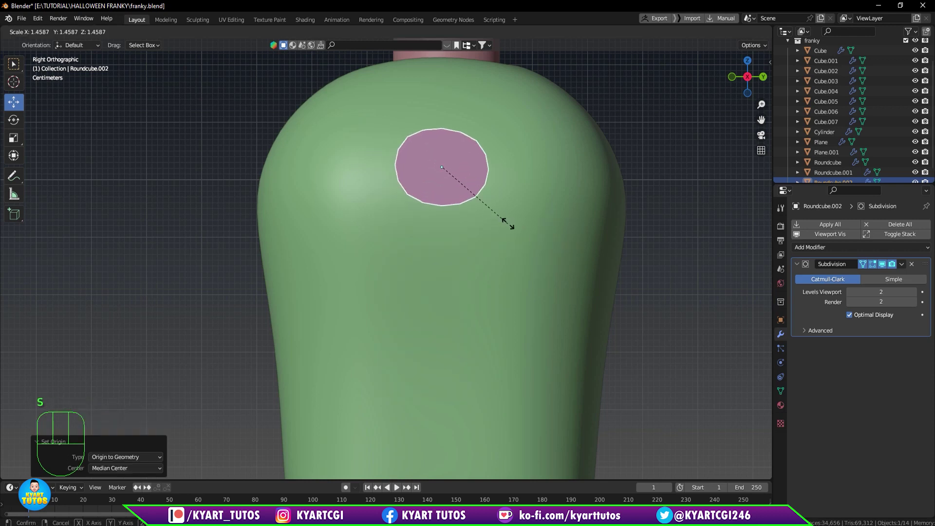
left_click(882, 270)
scroll("down", 3)
key("KP_1")
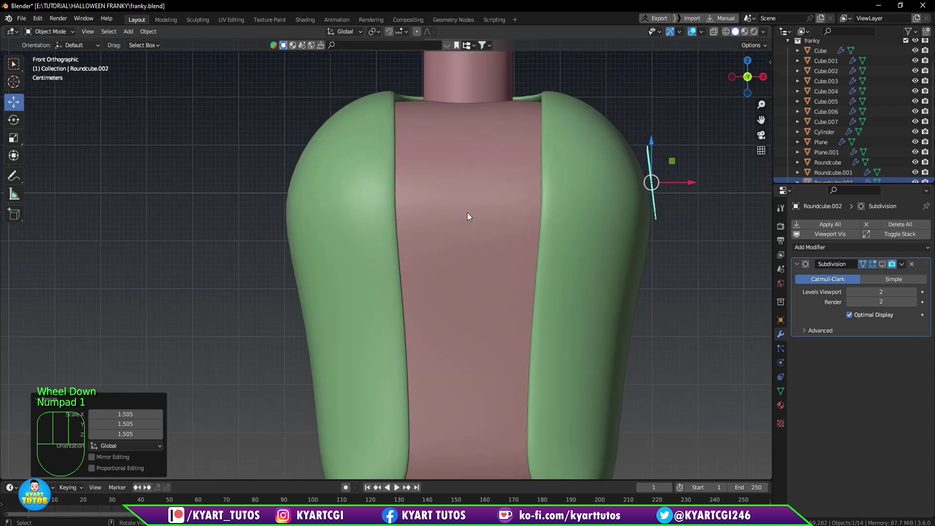
Enter Edit Mode on the patch and frame it from the side for reworking.
key("KP_3")
scroll("down", 3)
scroll("up", 3)
key("Tab")
key("1")
left_click_drag(511, 86, 536, 127)
left_click_drag(563, 201, 568, 272)
key("shift+space")
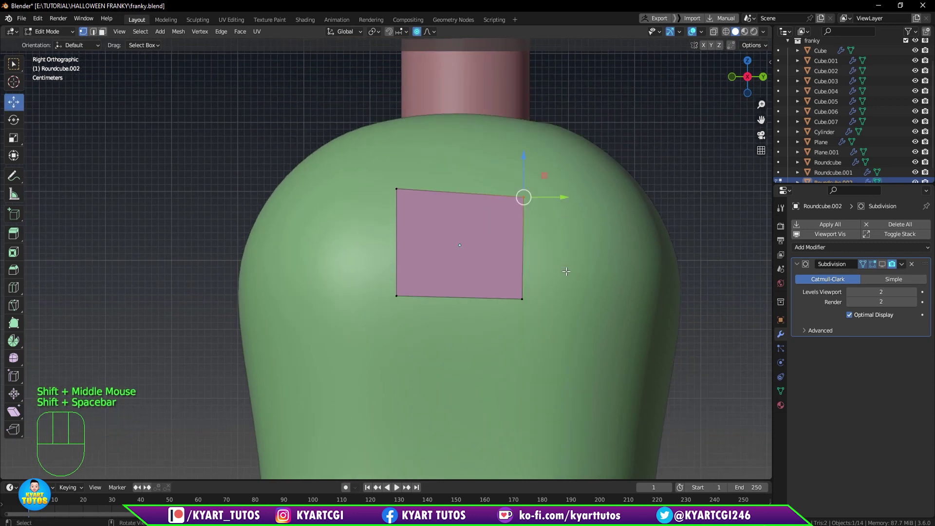
double_click(523, 157)
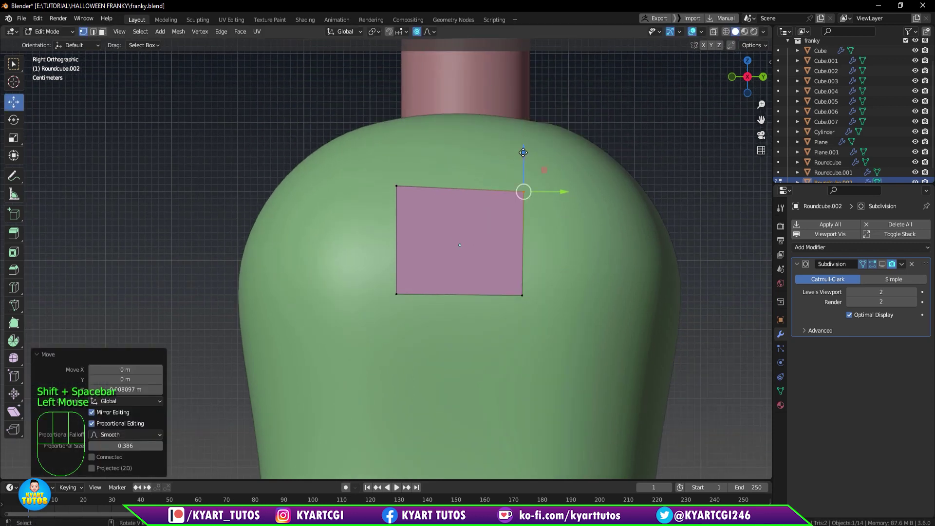
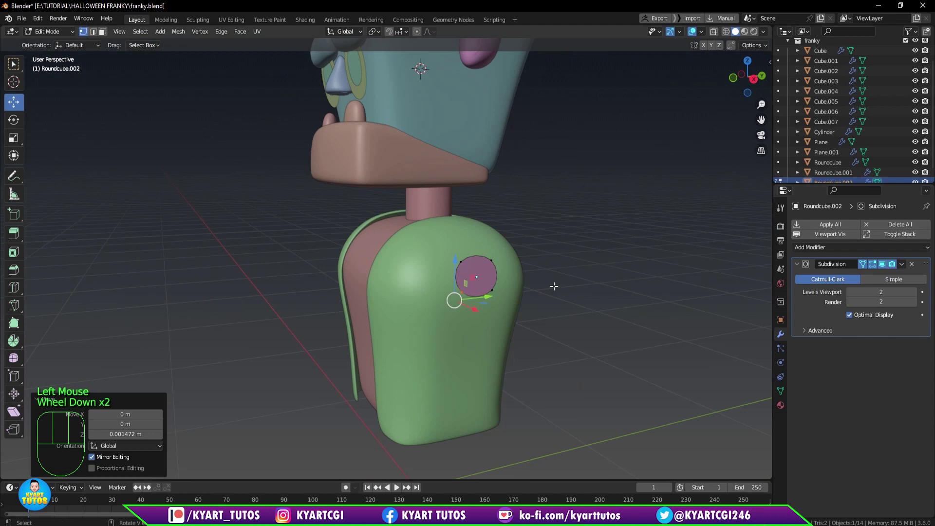
Extrude the patch outward into a bar, show its cage, and move the inner end toward the body.
key("KP_1")
key("a")
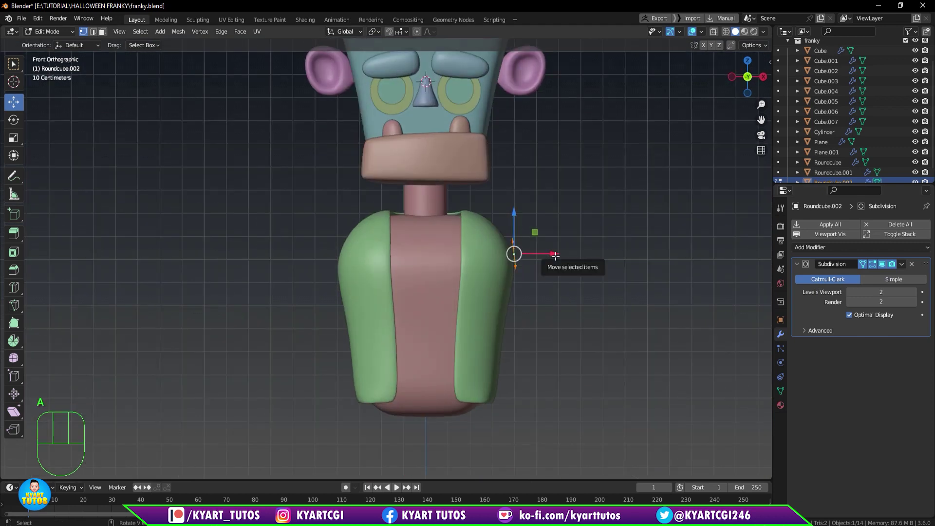
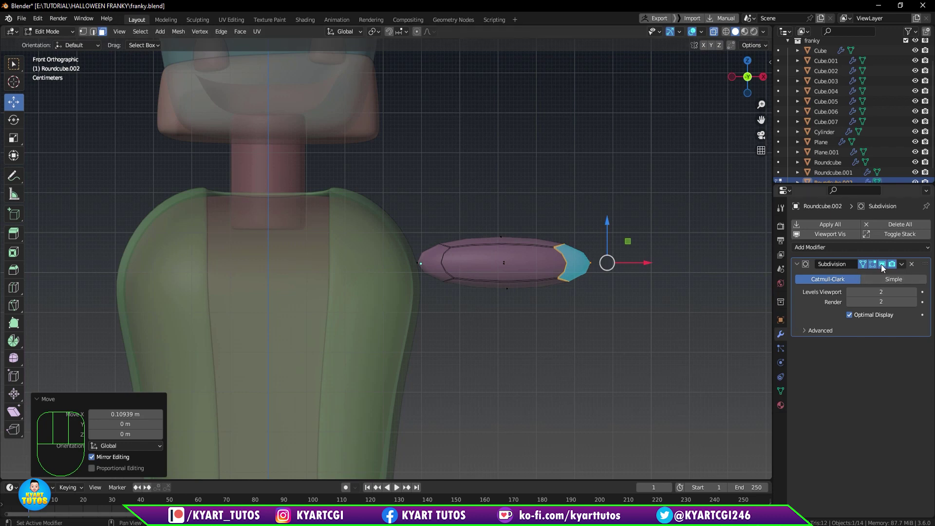
left_click(883, 267)
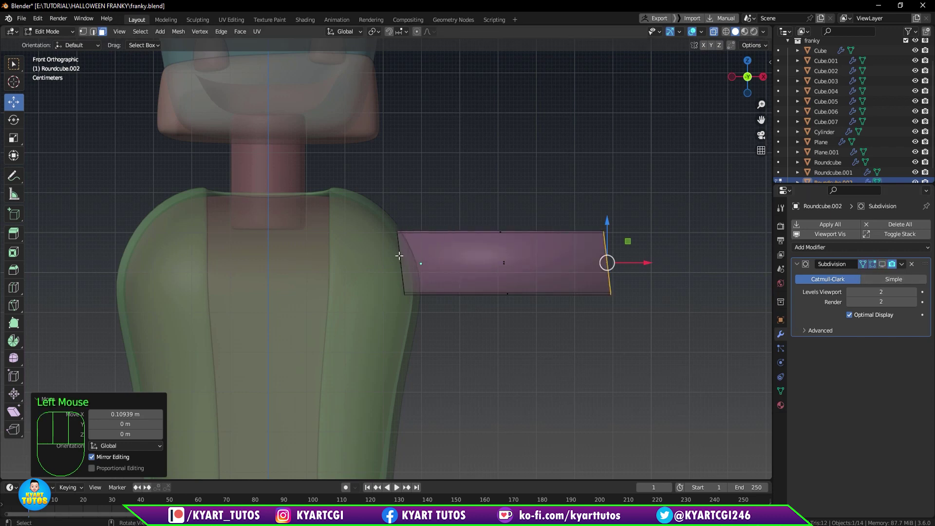
key("1")
left_click(375, 178)
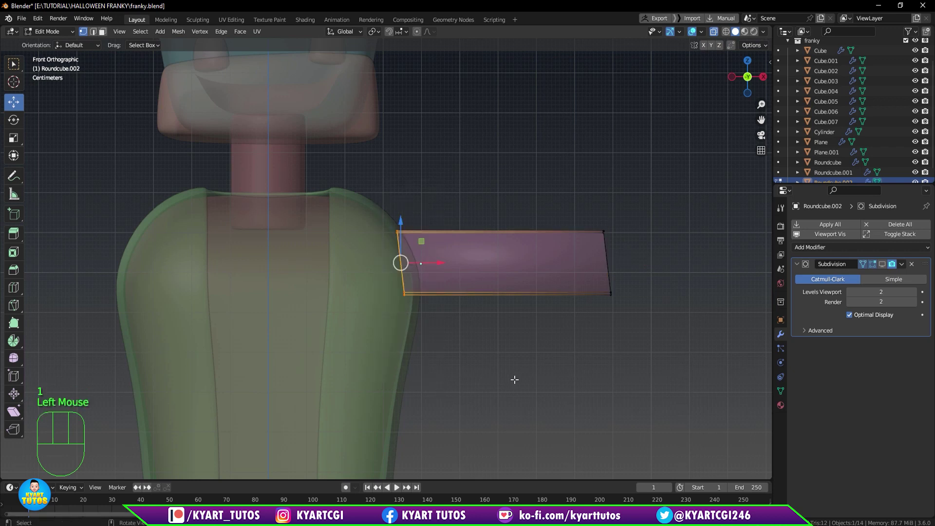
key("g")
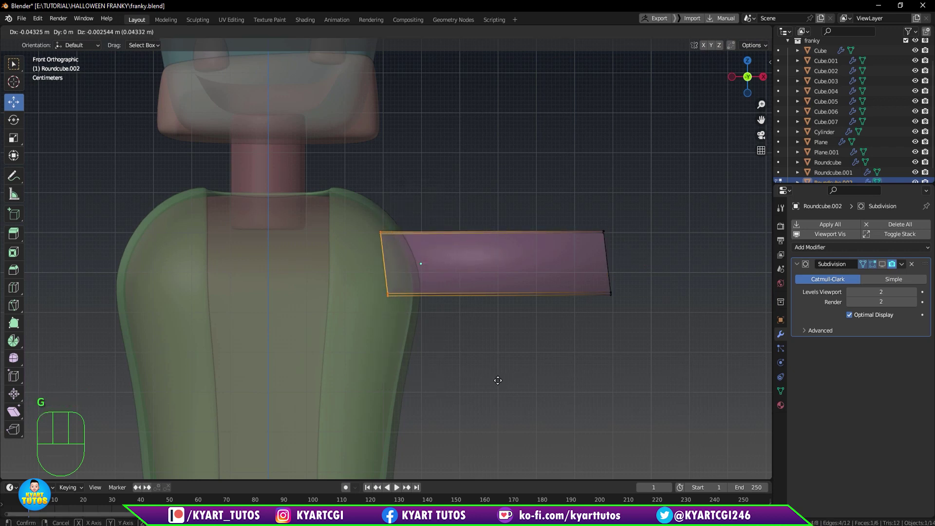
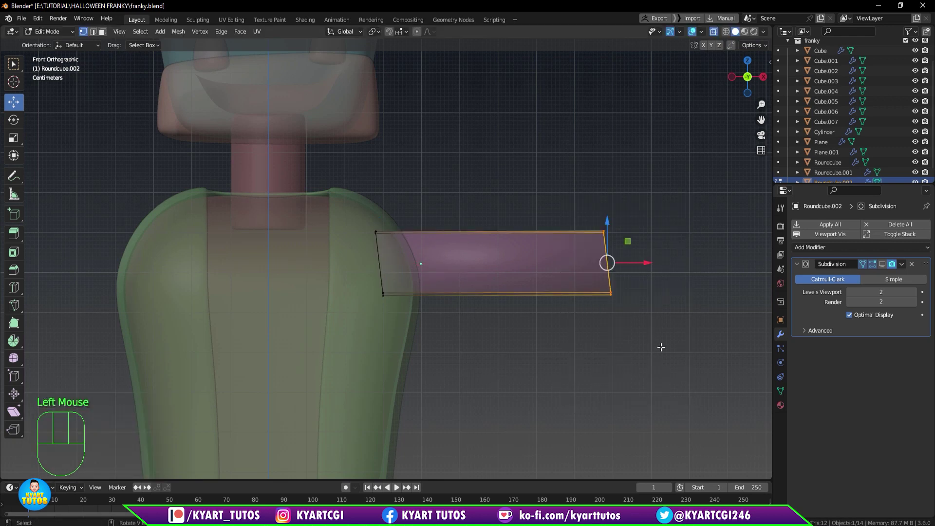
Tilt the bar's outer end to an angle and reframe the bar in the view.
scroll("down", 3)
scroll("down", 3)
left_click_drag(549, 262, 640, 260)
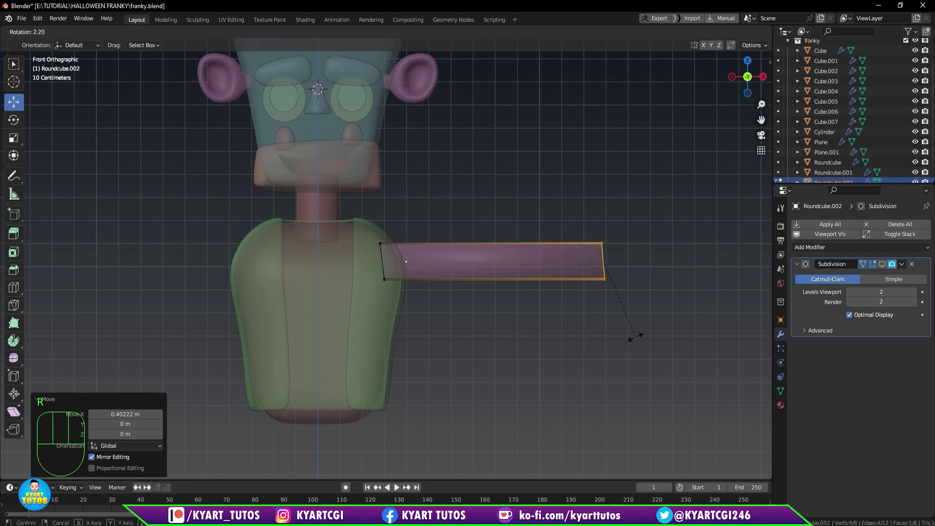
scroll("up", 3)
middle_click(512, 366)
scroll("up", 3)
scroll("down", 3)
left_click_drag(153, 203, 233, 389)
key("s")
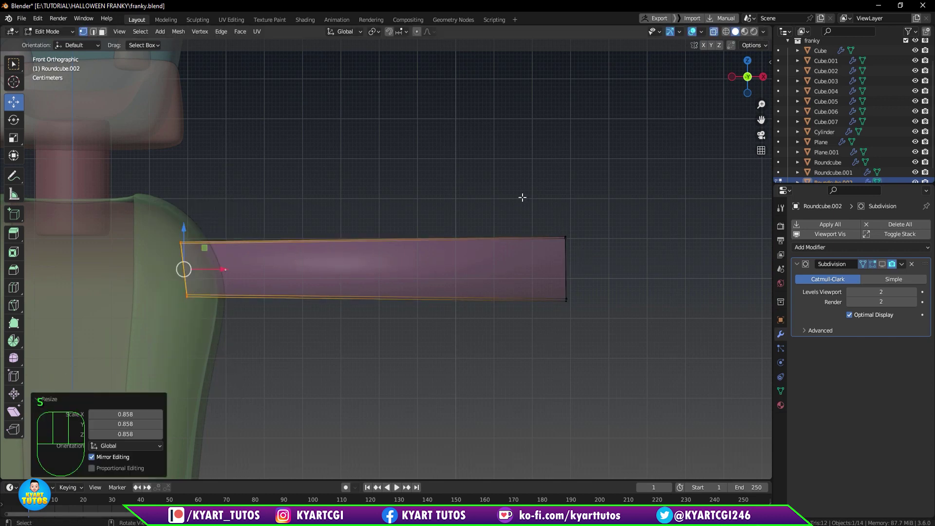
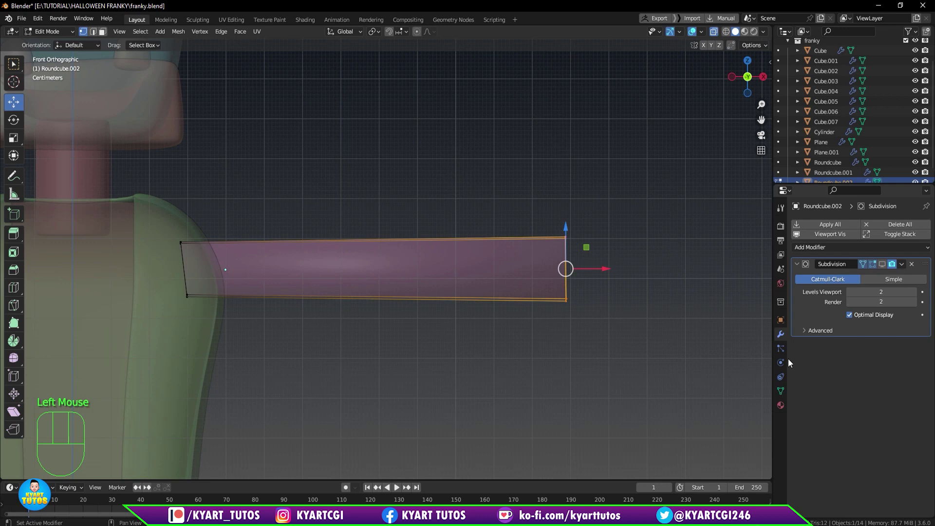
Widen the bar's outer end and make the subdivision modifier active.
key("s")
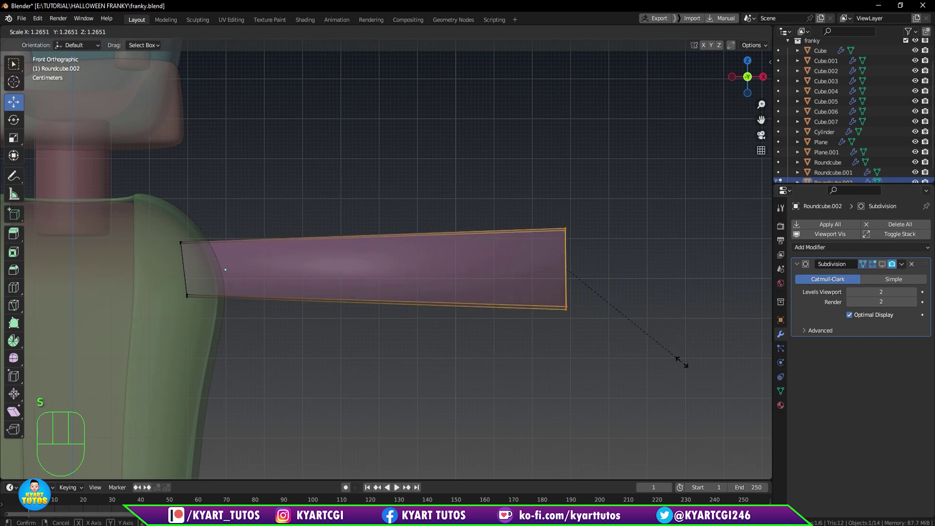
scroll("down", 3)
scroll("up", 3)
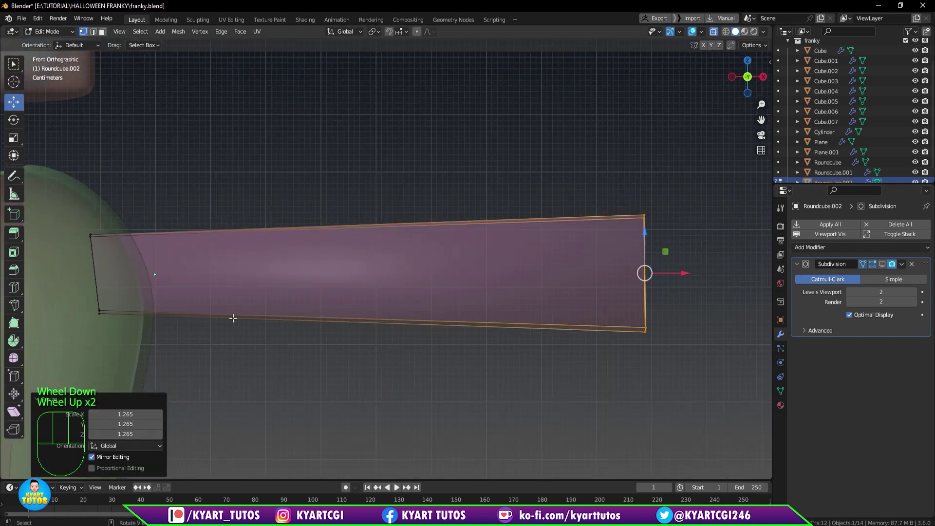
scroll("up", 3)
left_click(885, 269)
left_click(885, 268)
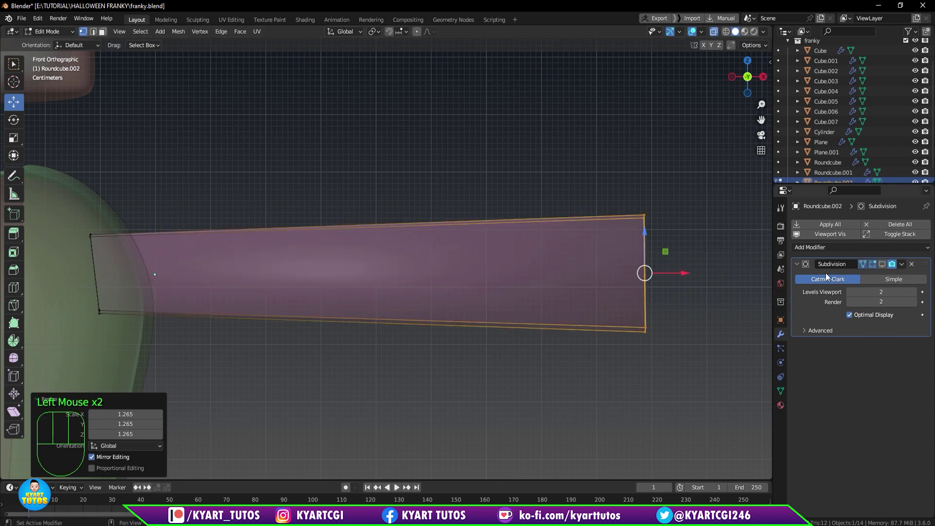
left_click(884, 263)
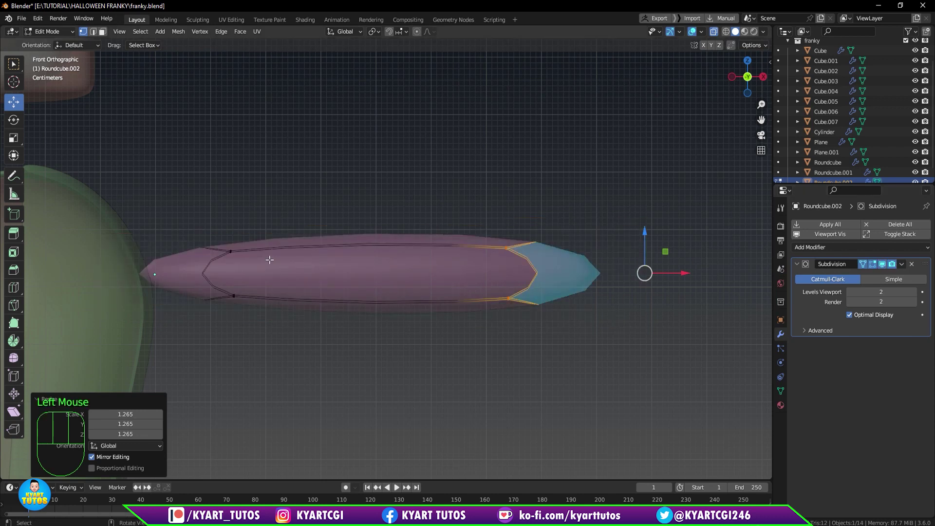
Add edge loops near the shoulder and mid-shaft, pinching the middle ring inward.
key("2")
key("ctrl+r")
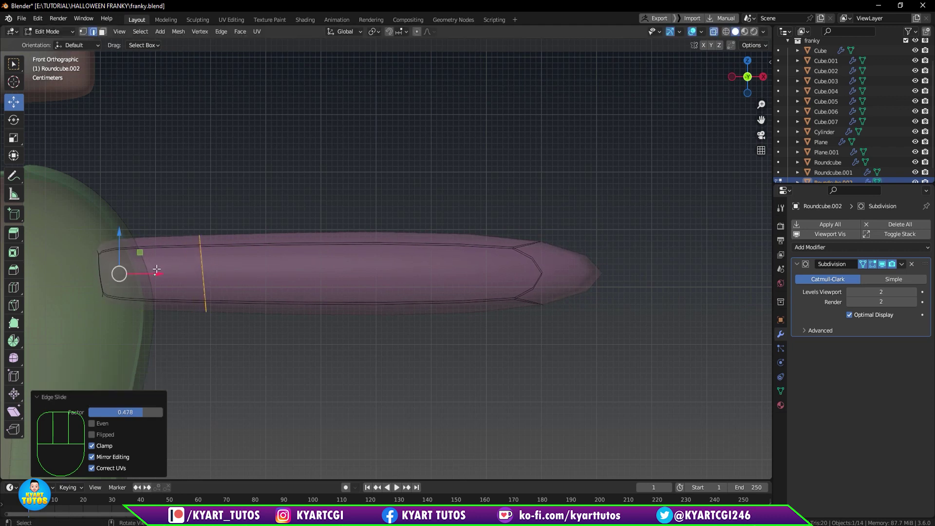
left_click(888, 271)
left_click(346, 244)
key("ctrl+r")
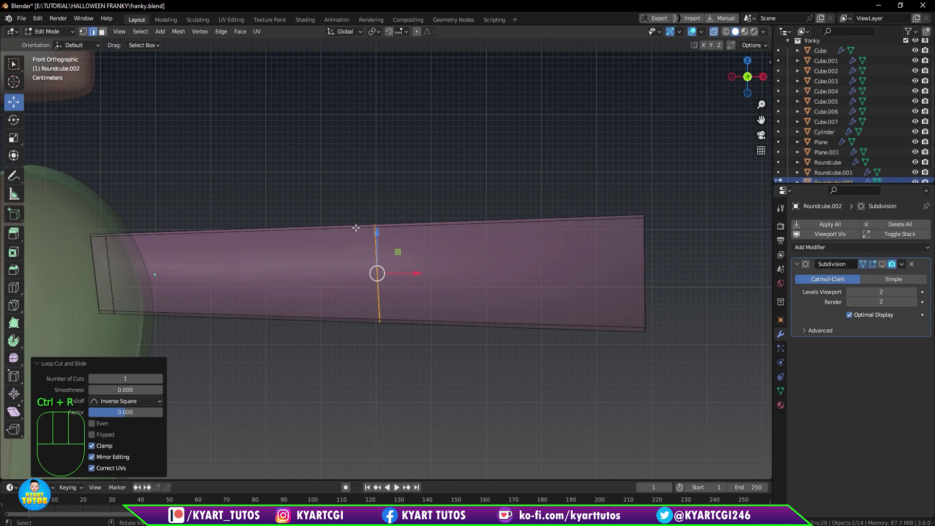
key("s")
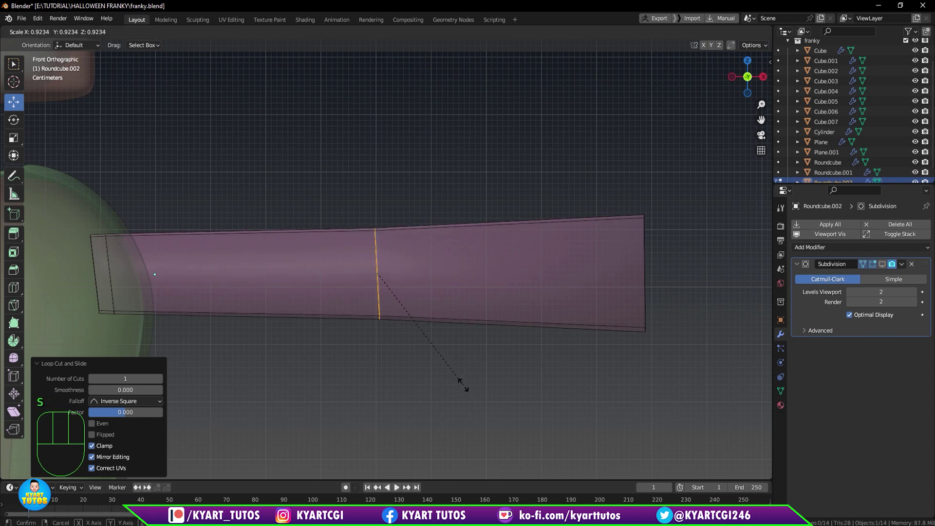
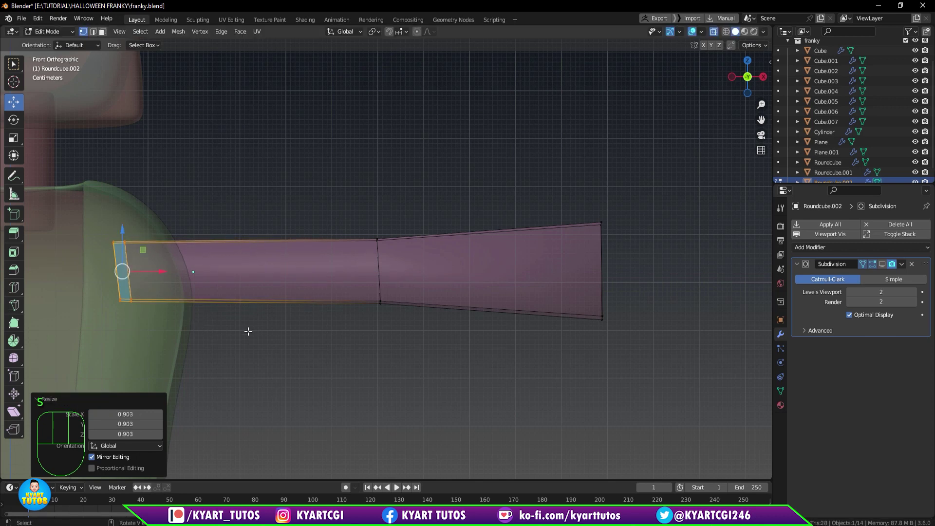
Enlarge the bolt's outer end slightly, then select the whole bolt mesh.
left_click(593, 211)
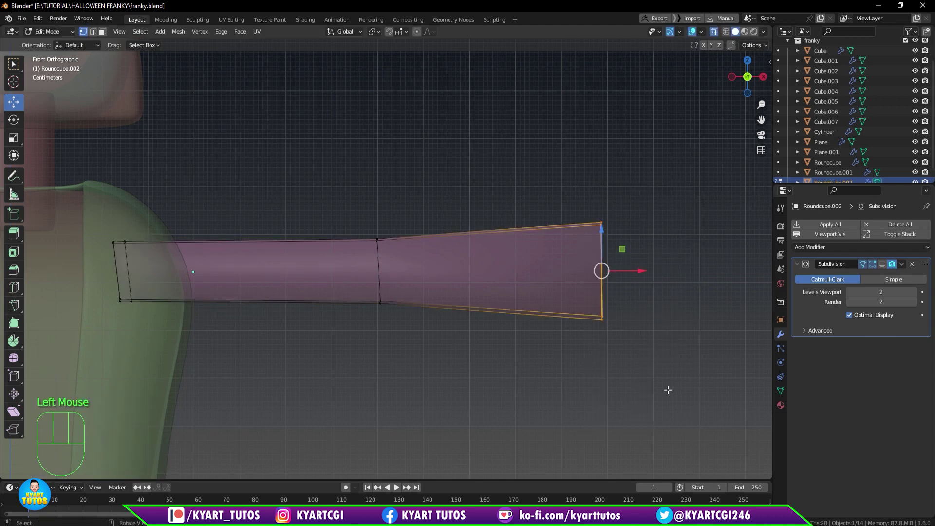
key("g")
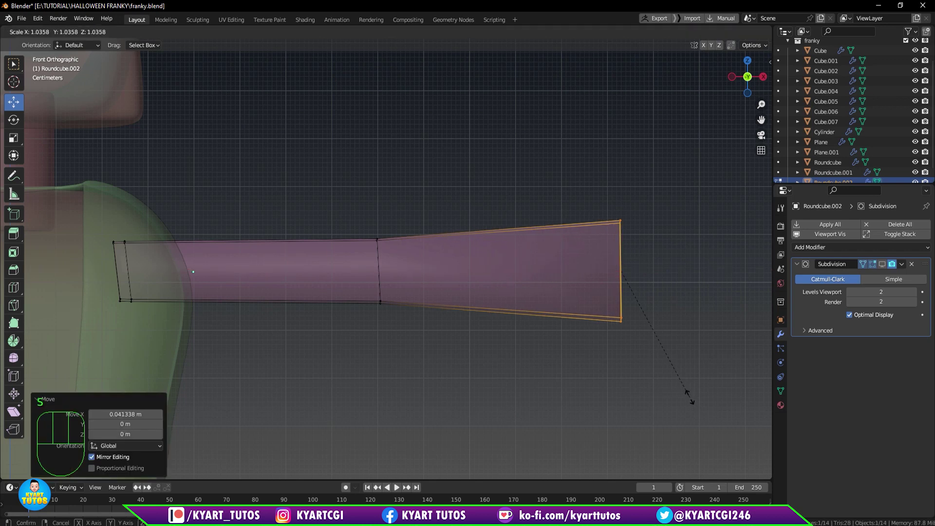
scroll("down", 3)
scroll("down", 3)
key("a")
scroll("up", 3)
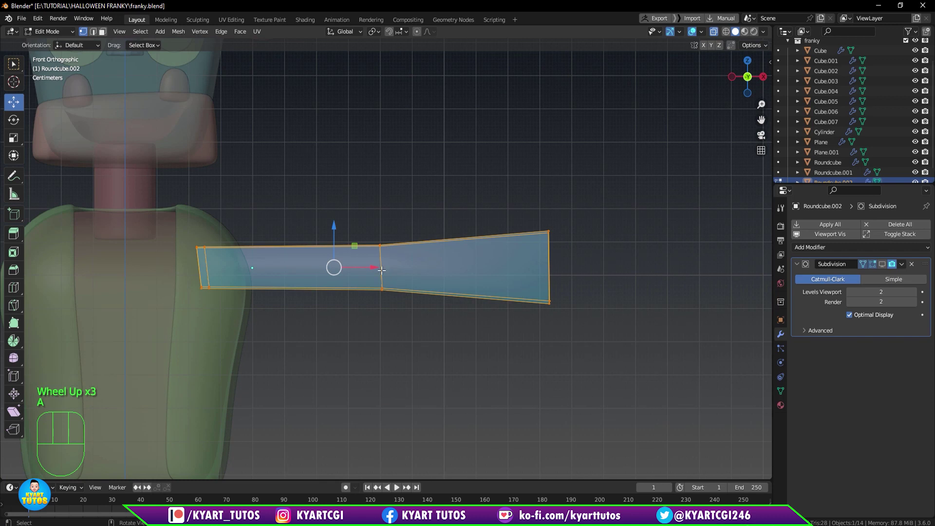
Scale the whole bolt down slightly.
key("s")
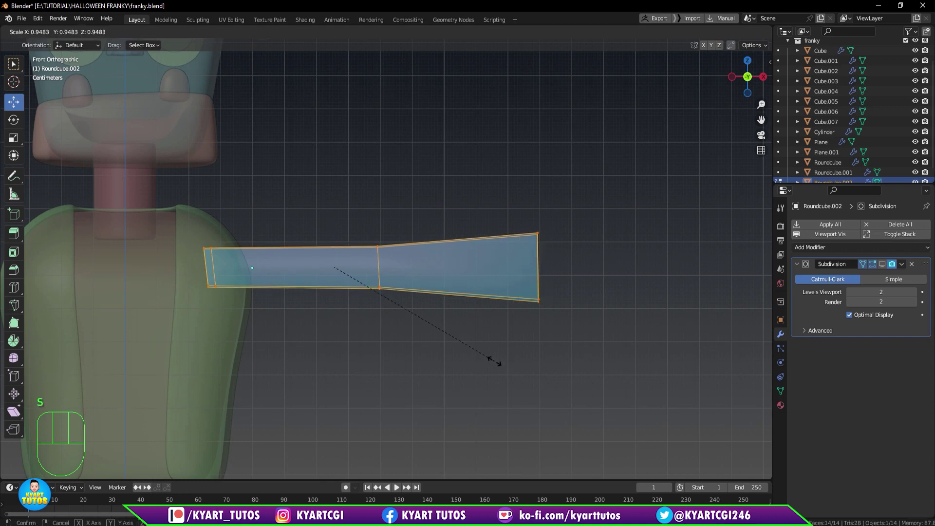
left_click(371, 268)
scroll("down", 3)
scroll("down", 3)
scroll("up", 3)
Insert an edge loop close to the bolt's tip so the smoothed end forms a rounded rim.
key("ctrl+r")
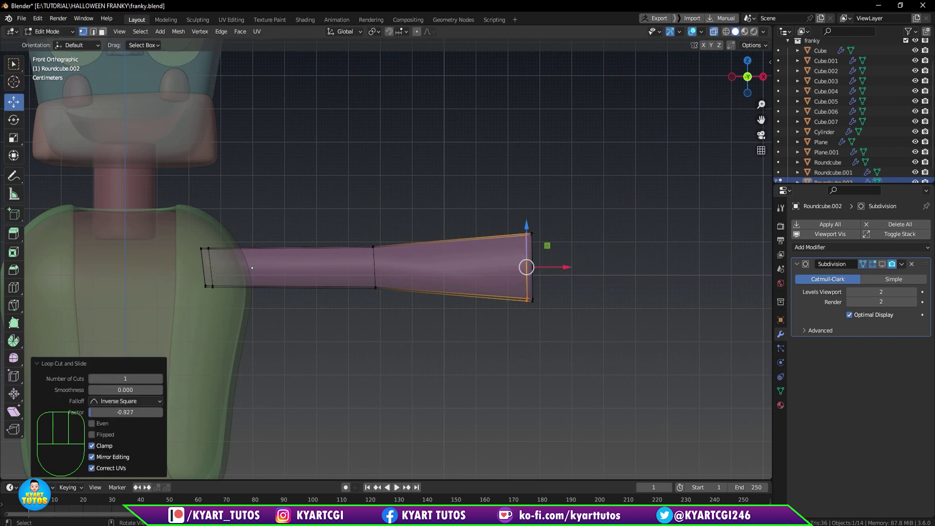
left_click(887, 268)
key("Tab")
scroll("down", 3)
key("q")
left_click_drag(437, 306, 369, 361)
left_click_drag(396, 338, 447, 296)
Inspect the bolt from several angles and return to mesh editing.
scroll("up", 3)
scroll("down", 3)
scroll("up", 3)
key("KP_1")
scroll("down", 3)
scroll("down", 3)
key("Tab")
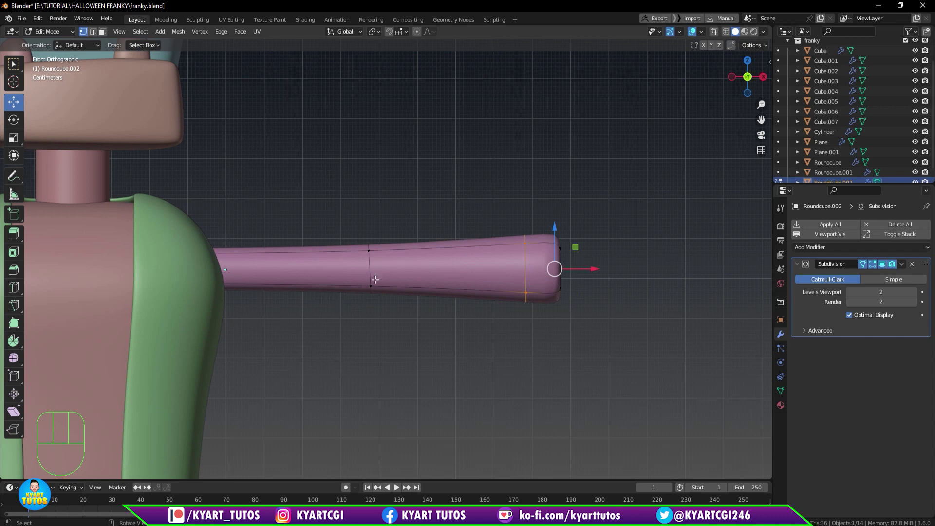
Fatten the selected shaft loops slightly with Shrink/Fatten.
key("alt+s")
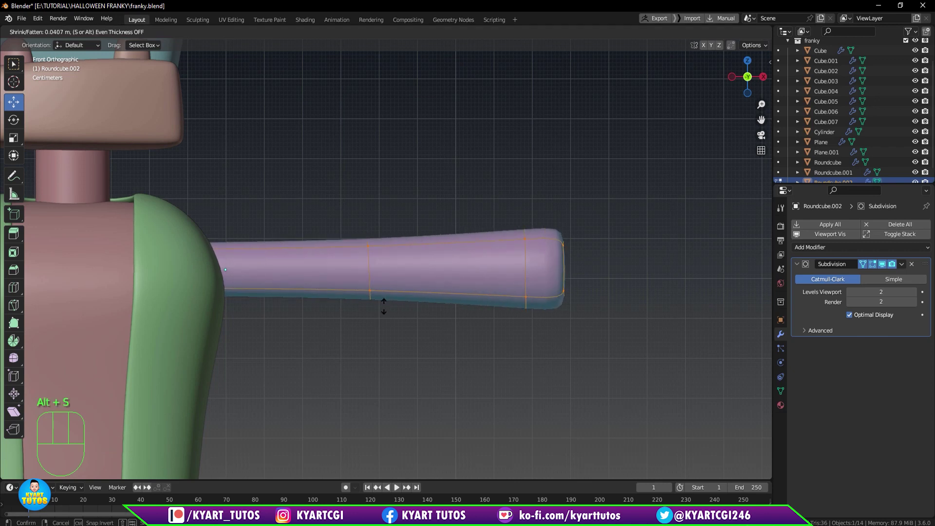
scroll("down", 3)
left_click_drag(436, 302, 416, 305)
key("KP_1")
scroll("down", 3)
left_click_drag(368, 284, 403, 293)
scroll("up", 3)
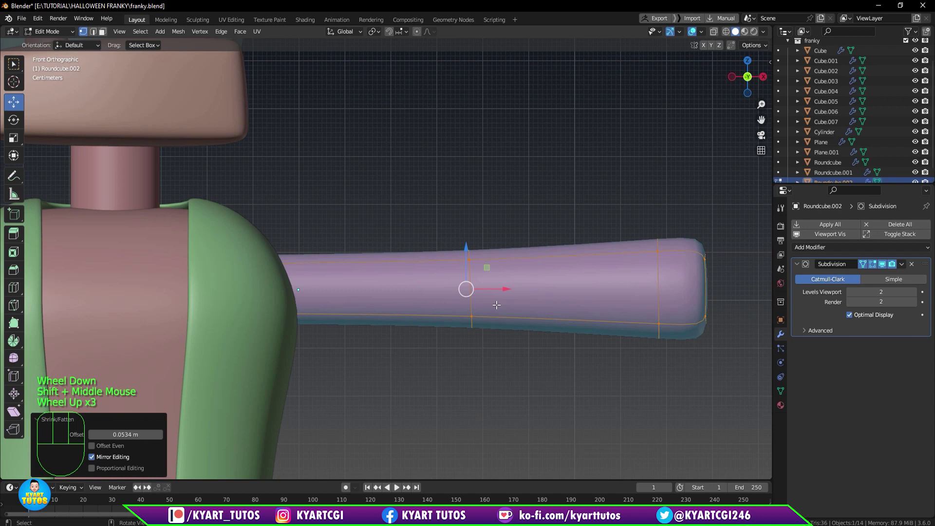
Slide one edge loop along the shaft.
key("2")
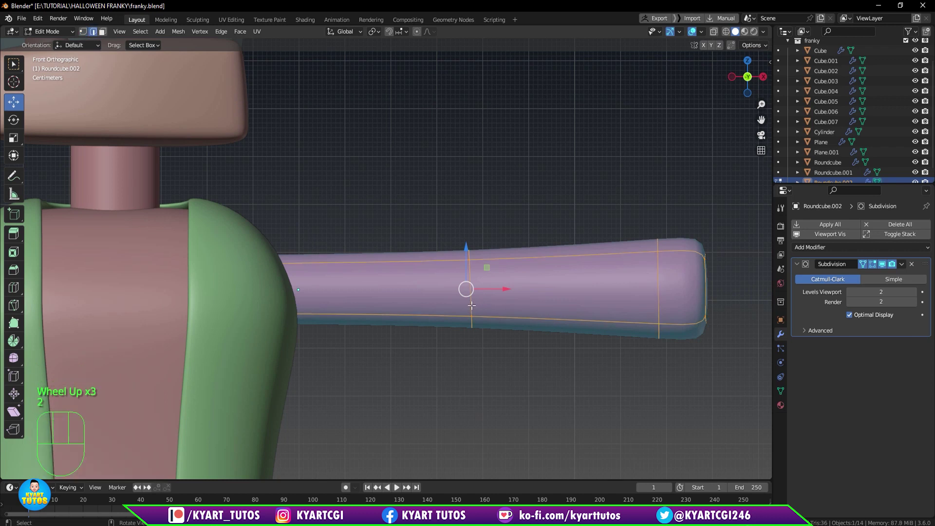
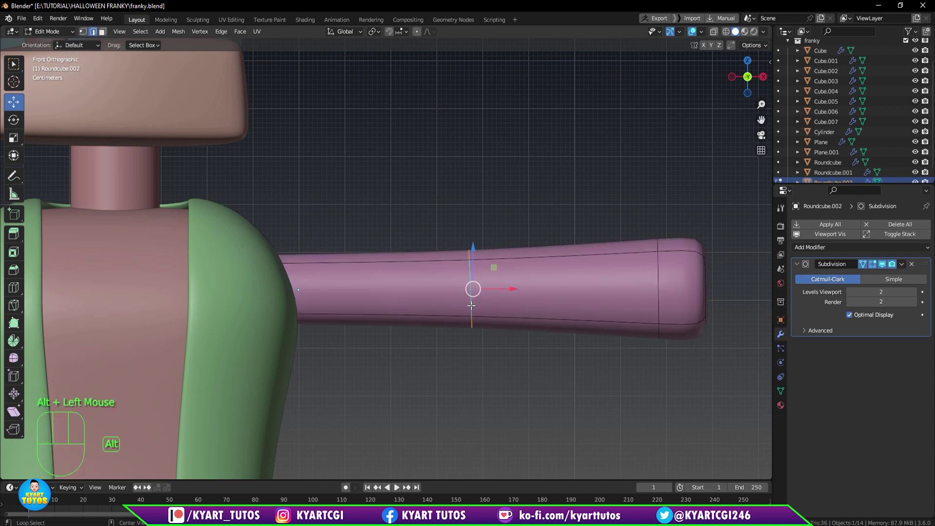
key("g")
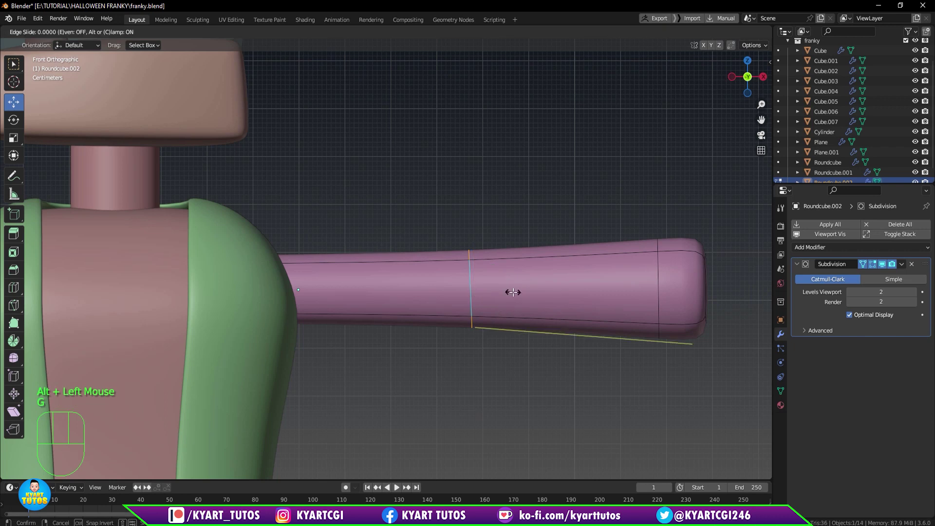
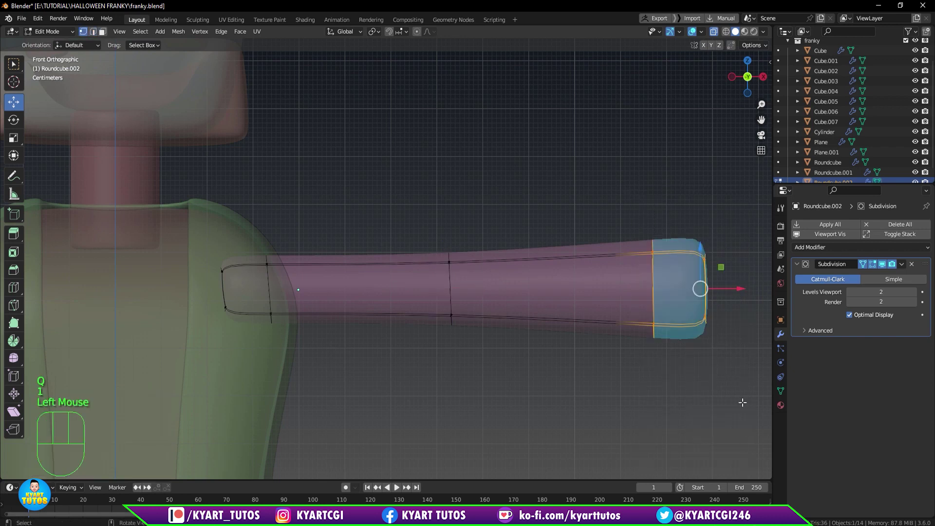
Scale the tip faces outward so the bolt's end flares into a fuller knob.
key("s")
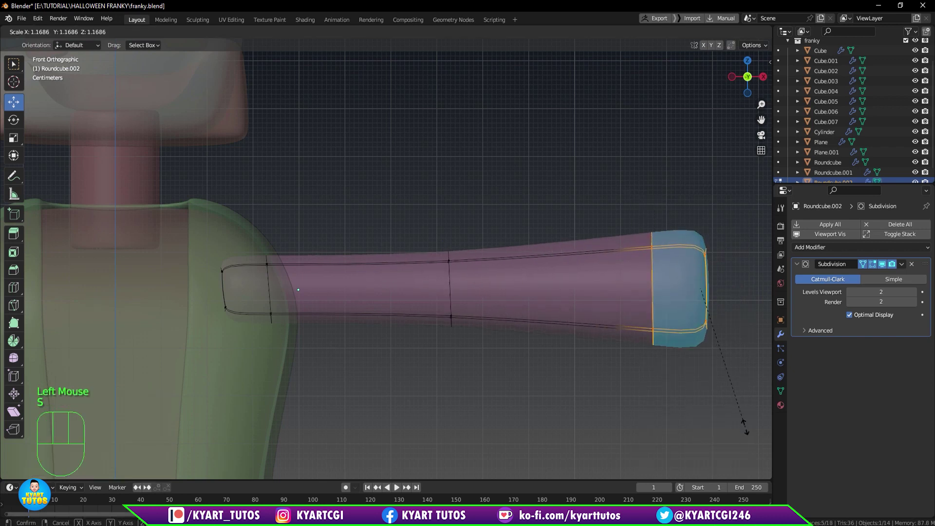
scroll("down", 3)
left_click_drag(677, 395, 611, 396)
scroll("down", 3)
key("q")
left_click_drag(609, 385, 611, 379)
key("3")
left_click(567, 337)
left_click_drag(573, 348, 592, 344)
scroll("down", 3)
key("KP_1")
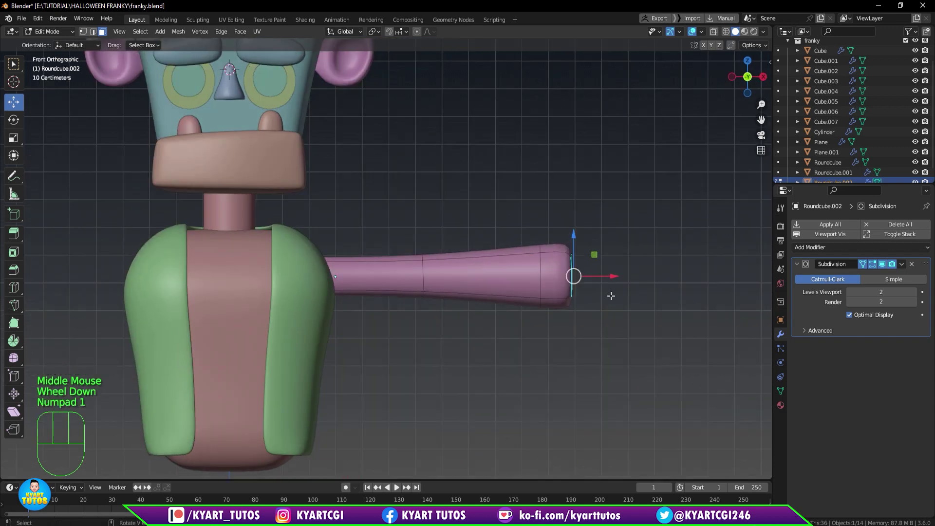
scroll("up", 3)
scroll("up", 3)
middle_click(620, 302)
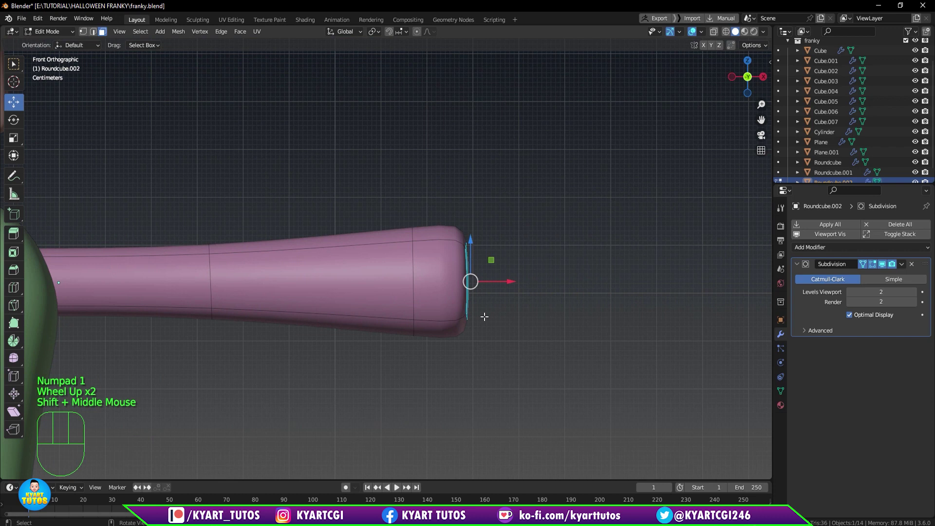
Duplicate the end loop out in front of the tip as a disc and widen the tip's end face.
key("shift+d")
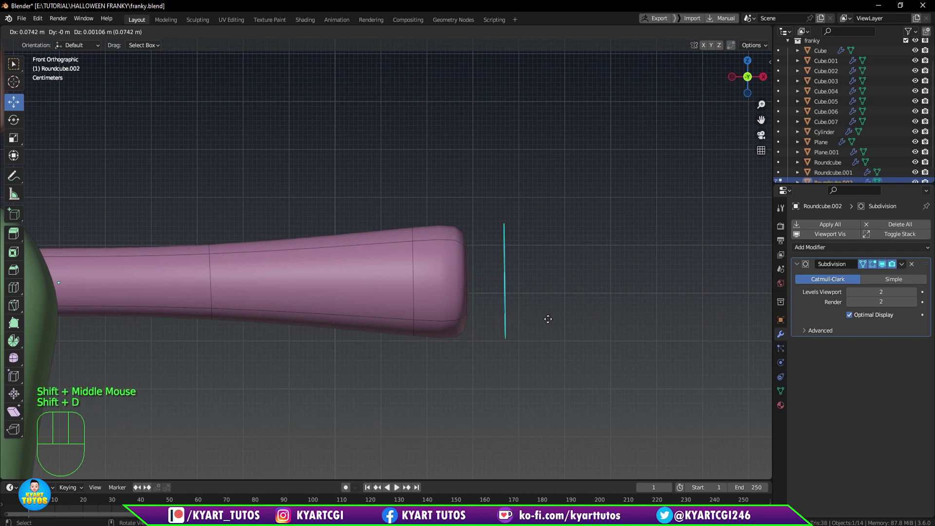
left_click_drag(494, 316, 442, 324)
left_click(468, 304)
middle_click(480, 315)
key("s")
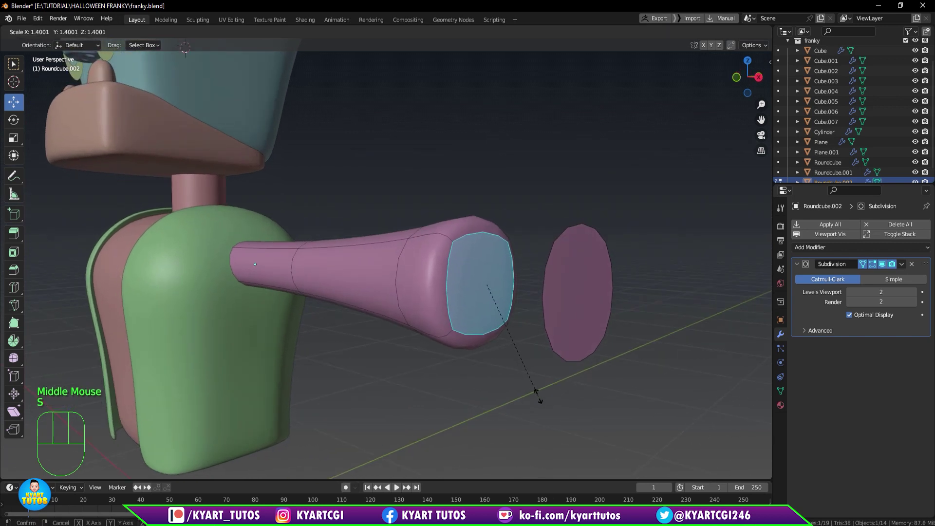
left_click_drag(488, 319, 486, 331)
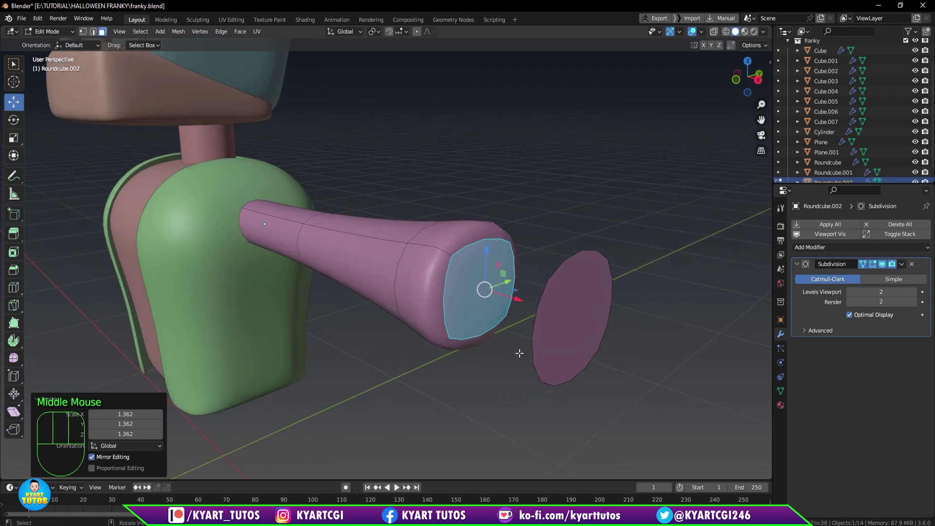
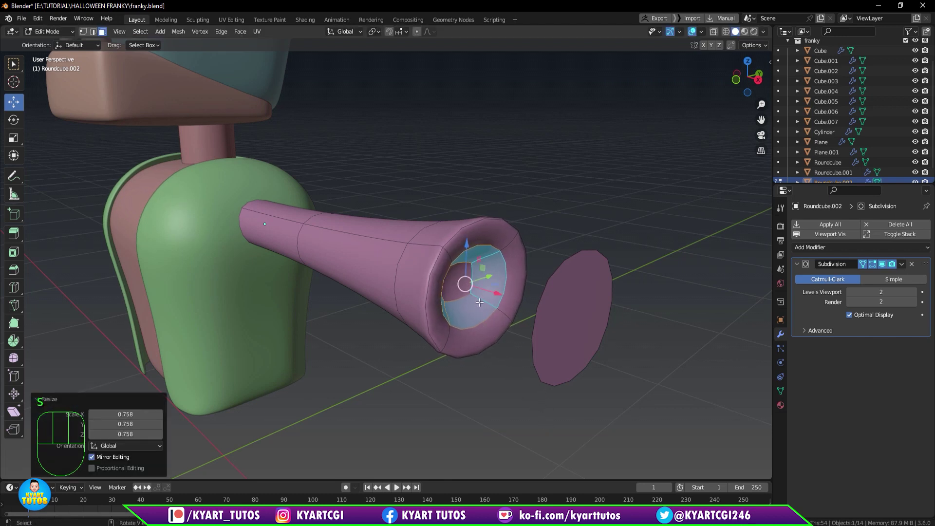
Inset the end face and push it inward to hollow the tip into a cup, then return to Object Mode.
left_click(450, 284)
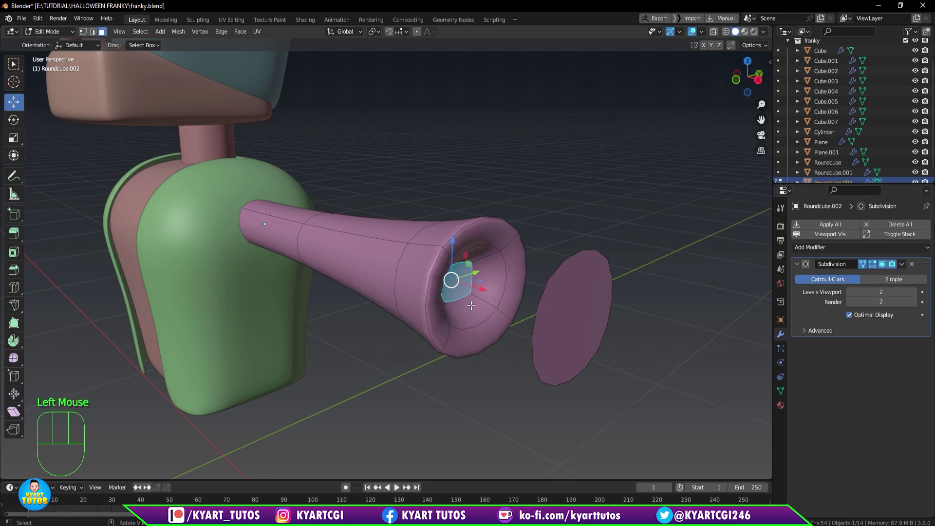
left_click(481, 287)
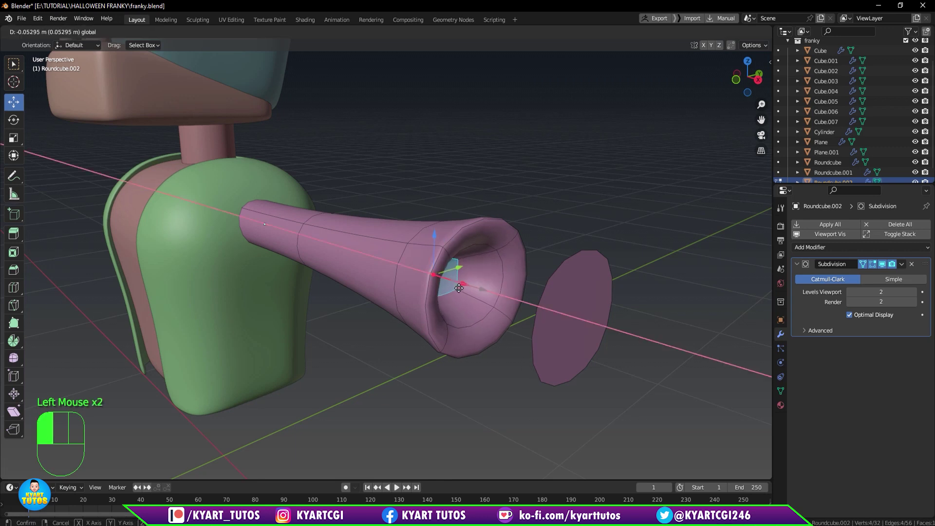
left_click_drag(514, 334, 513, 318)
scroll("up", 3)
scroll("down", 3)
scroll("down", 3)
key("Tab")
left_click_drag(424, 255, 418, 208)
left_click_drag(462, 314, 451, 318)
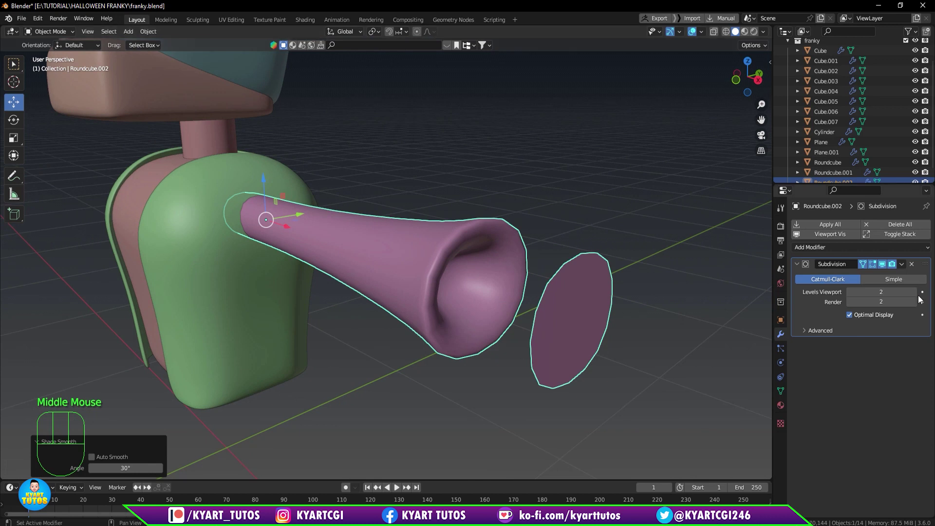
Re-enter Edit Mode on the bolt and show its unsmoothed cage from the front.
left_click(917, 296)
left_click_drag(548, 328, 585, 322)
scroll("down", 3)
key("KP_1")
scroll("down", 3)
key("Tab")
scroll("up", 3)
scroll("up", 3)
left_click_drag(344, 276, 483, 287)
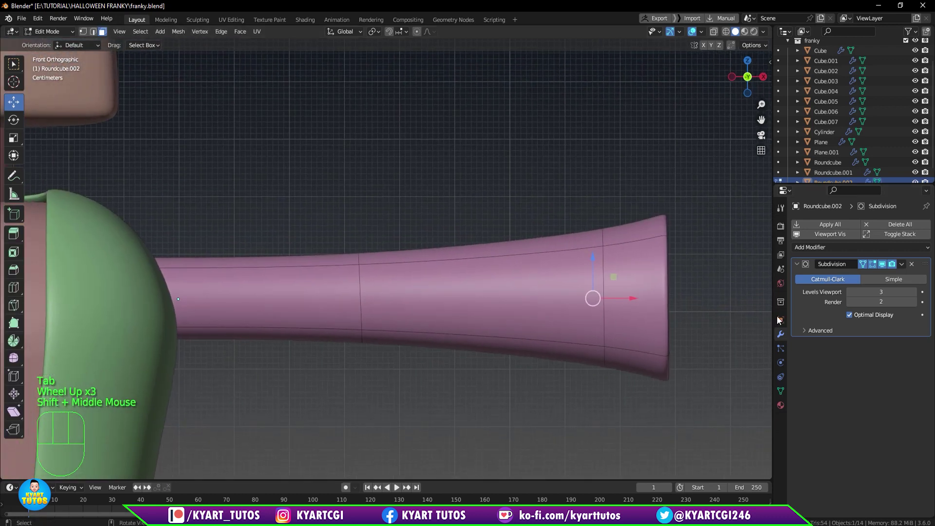
left_click(881, 267)
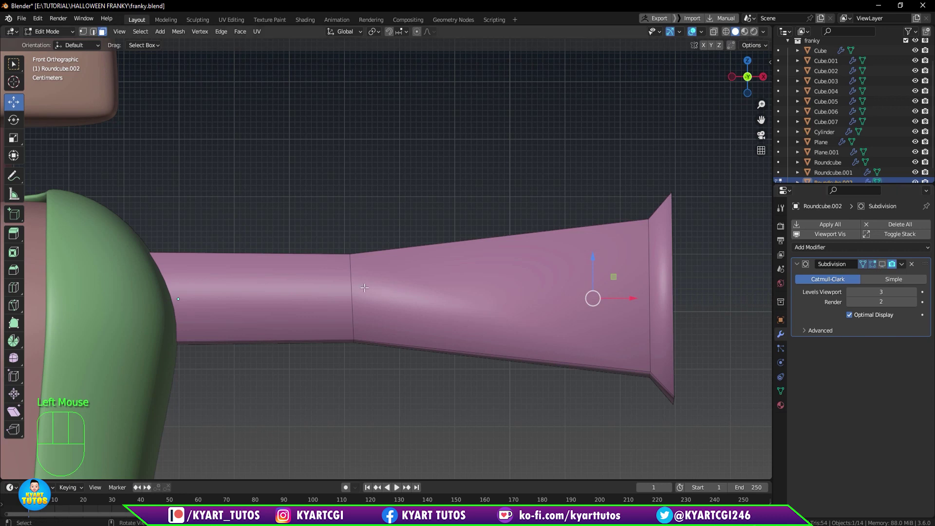
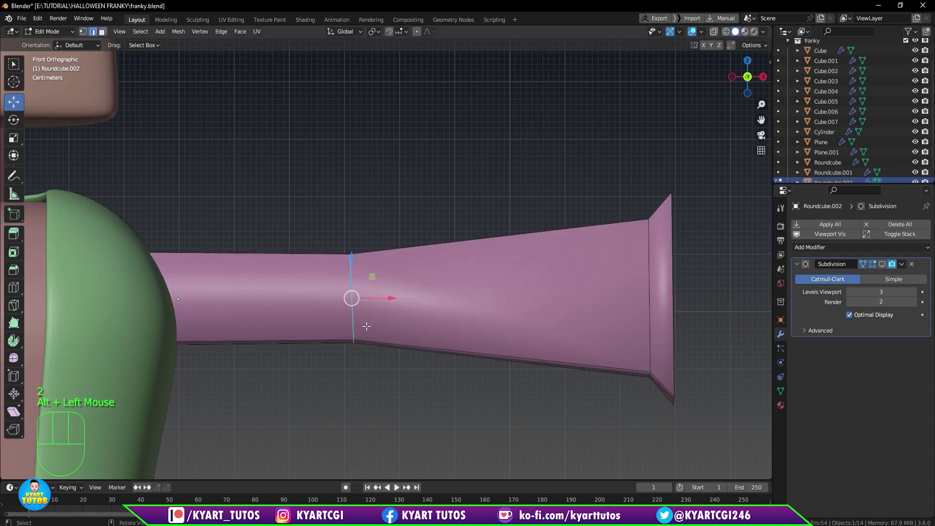
Add an edge loop around the narrow part of the bolt tube.
key("KP_1")
key("r")
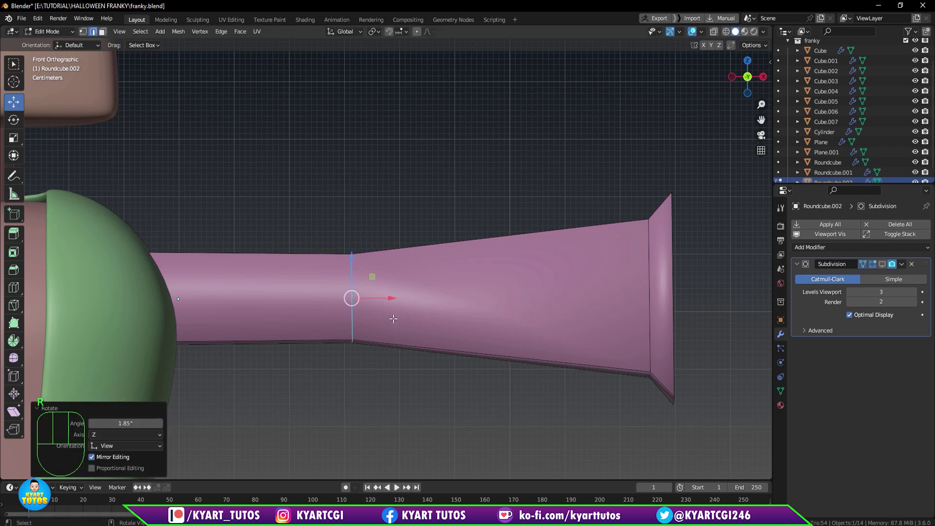
left_click(388, 297)
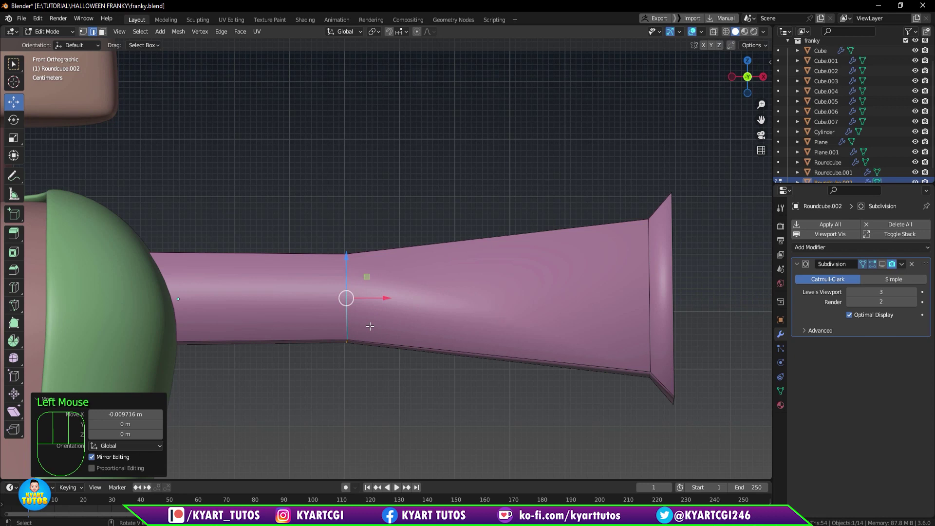
Bevel the new loop into a narrow band on the tube and view it from the top.
key("ctrl+b")
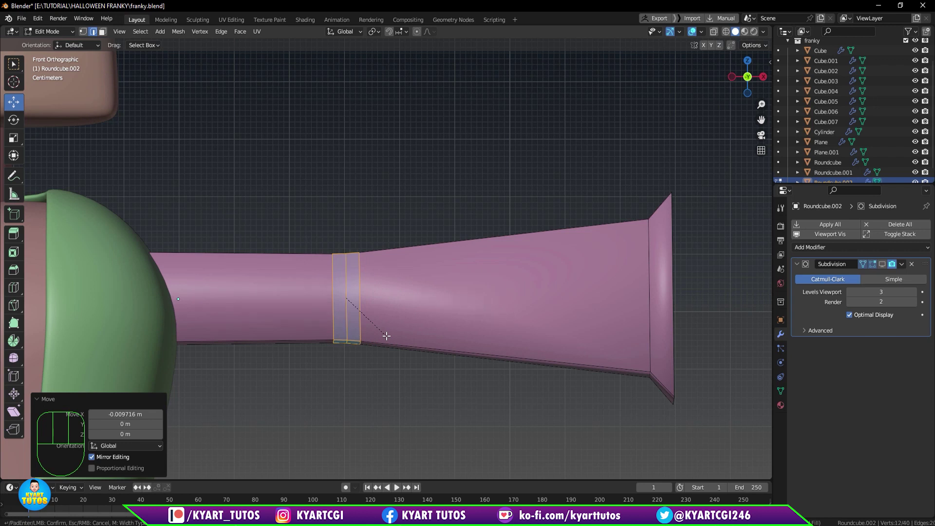
left_click_drag(383, 355, 383, 380)
middle_click(383, 357)
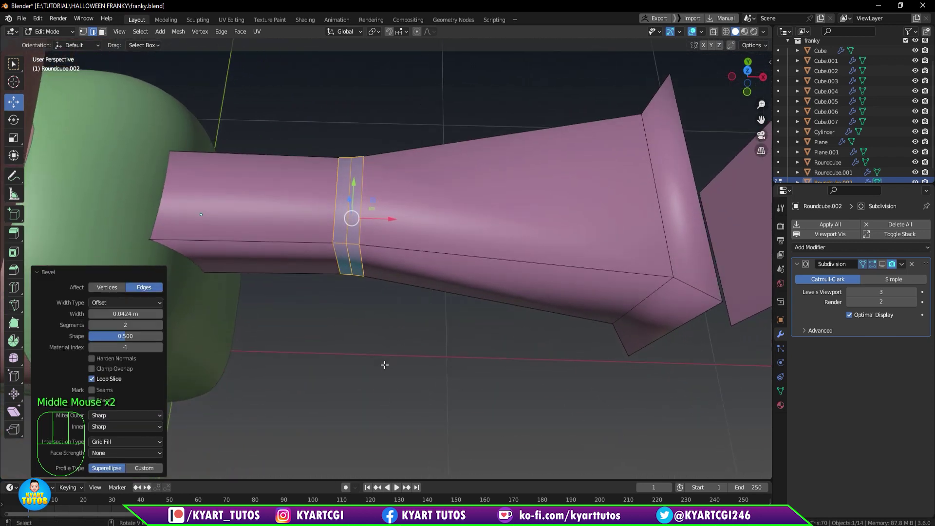
key("KP_7")
scroll("down", 3)
scroll("down", 3)
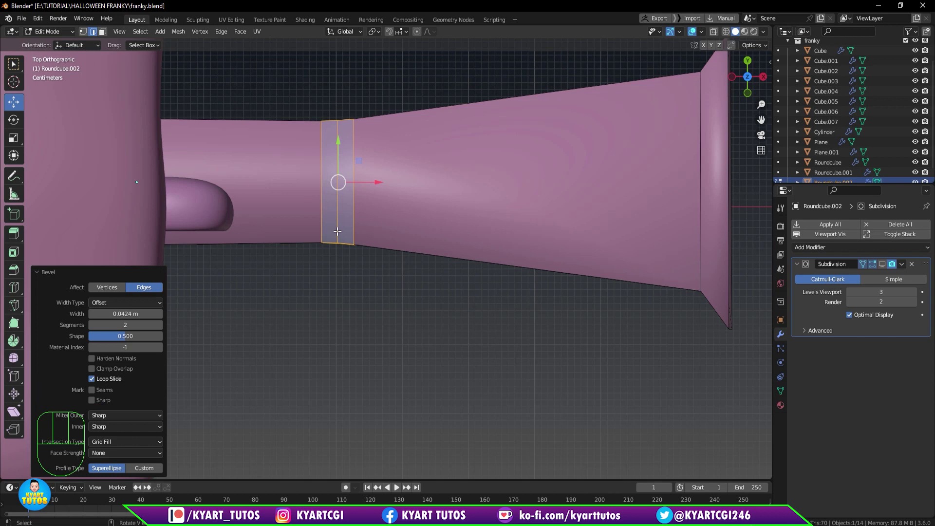
Select the middle loop of the band with snapping turned on.
left_click(348, 289)
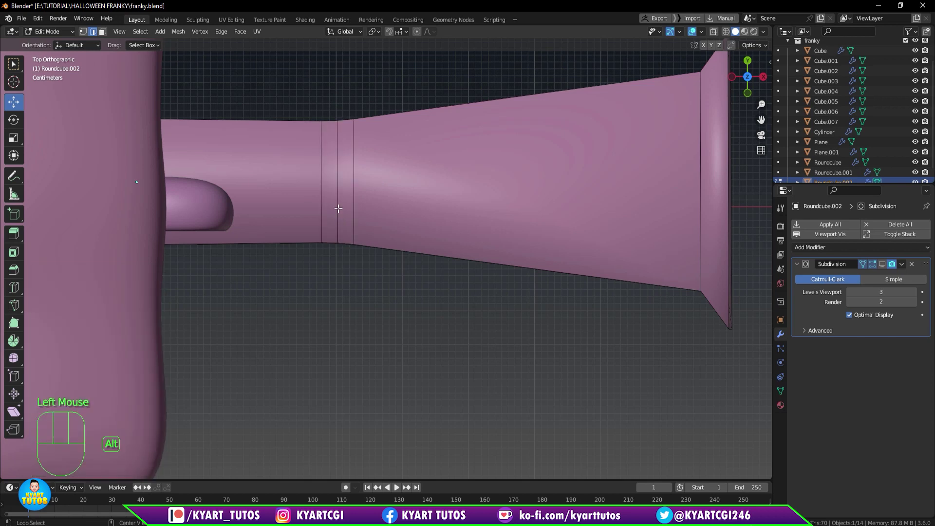
left_click(338, 205)
left_click(340, 136)
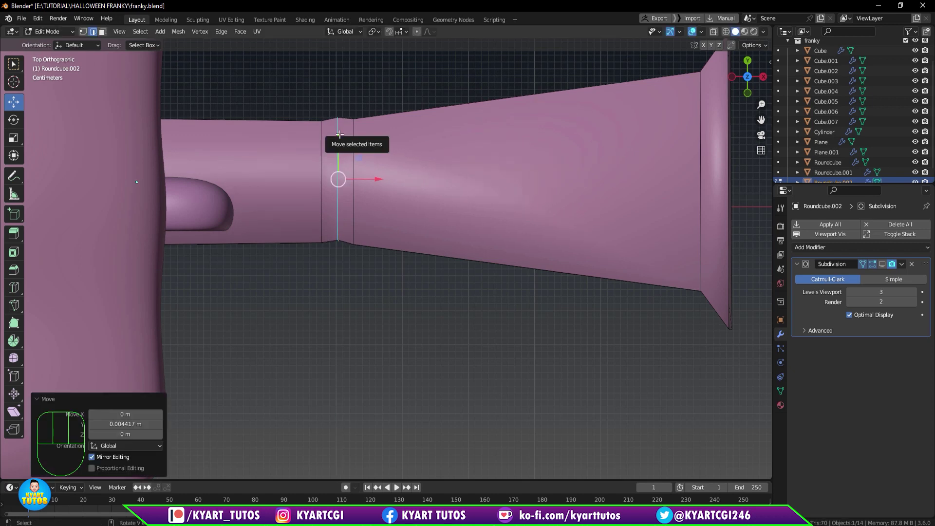
key("ctrl+z")
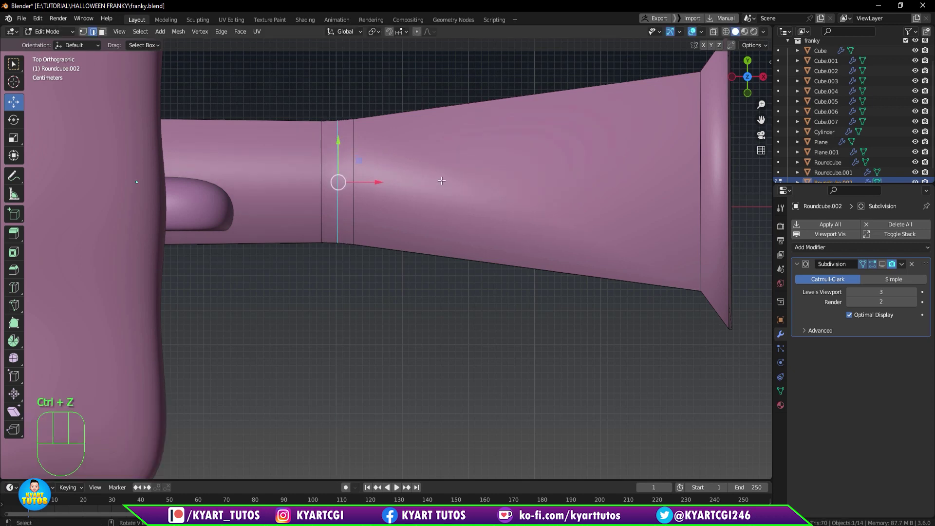
key("o")
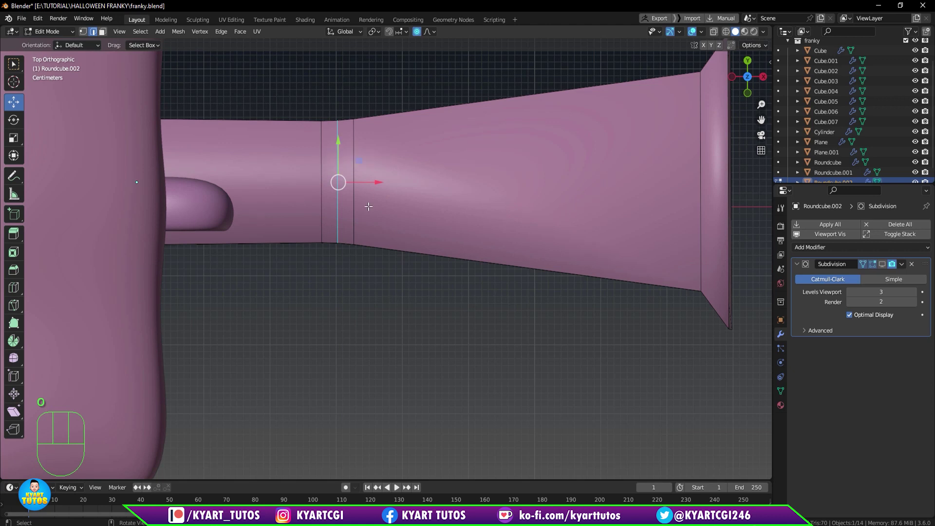
left_click(341, 140)
left_click_drag(343, 141, 343, 128)
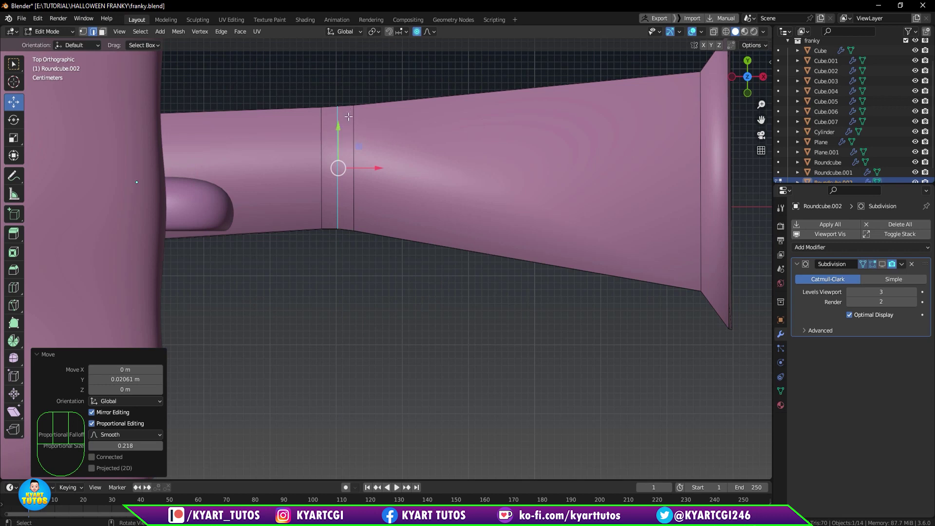
left_click(421, 35)
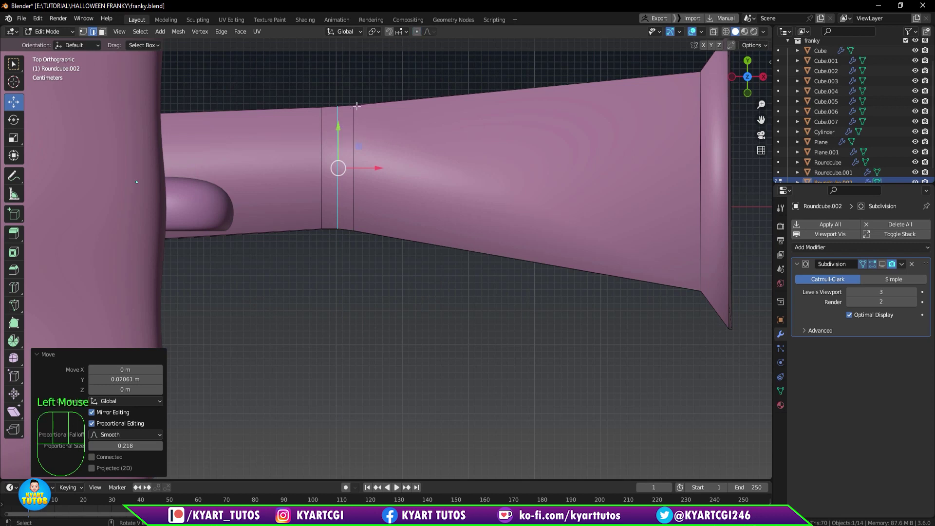
Push the middle loop outward to form a raised ridge around the tube.
left_click(338, 126)
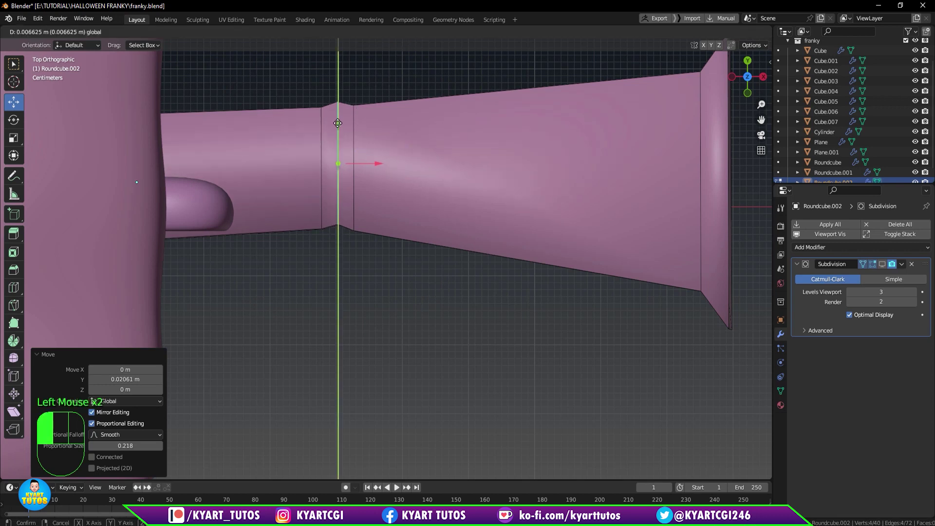
scroll("down", 3)
left_click_drag(362, 241, 360, 169)
scroll("down", 3)
left_click(886, 269)
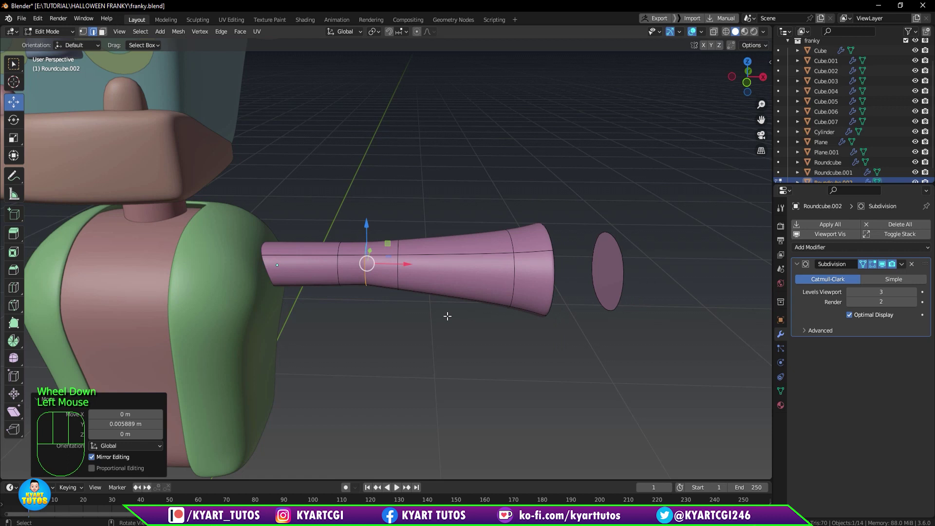
Leave mesh editing and orbit around the character toward the bolt tube.
key("Tab")
left_click_drag(438, 327, 438, 353)
scroll("down", 3)
left_click_drag(493, 290, 472, 227)
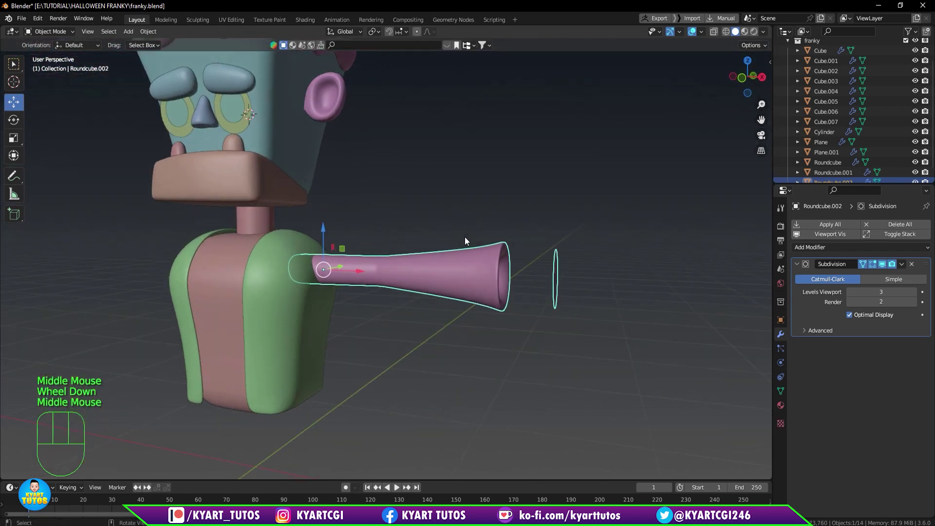
scroll("up", 3)
scroll("down", 3)
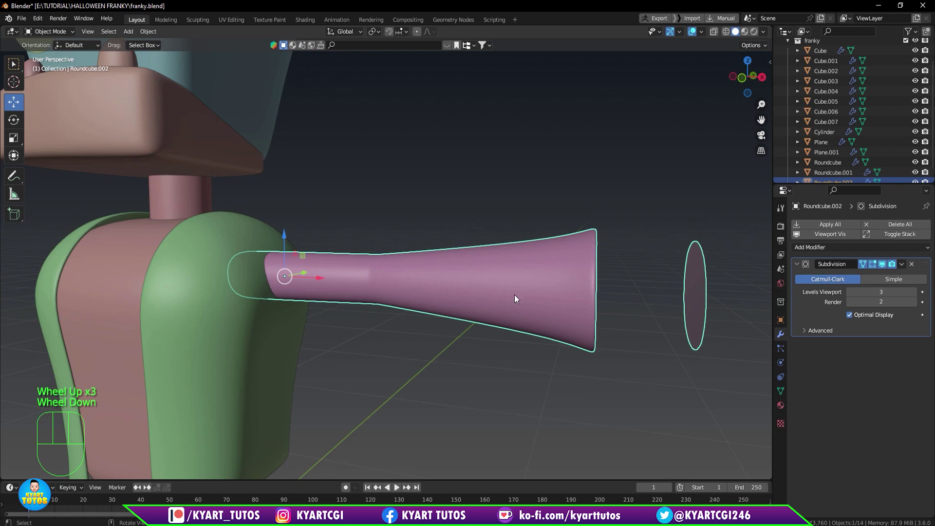
Edit the tube again and select its flared end in edge mode, then orbit back out.
key("Tab")
left_click_drag(528, 309, 468, 307)
left_click_drag(490, 318, 510, 319)
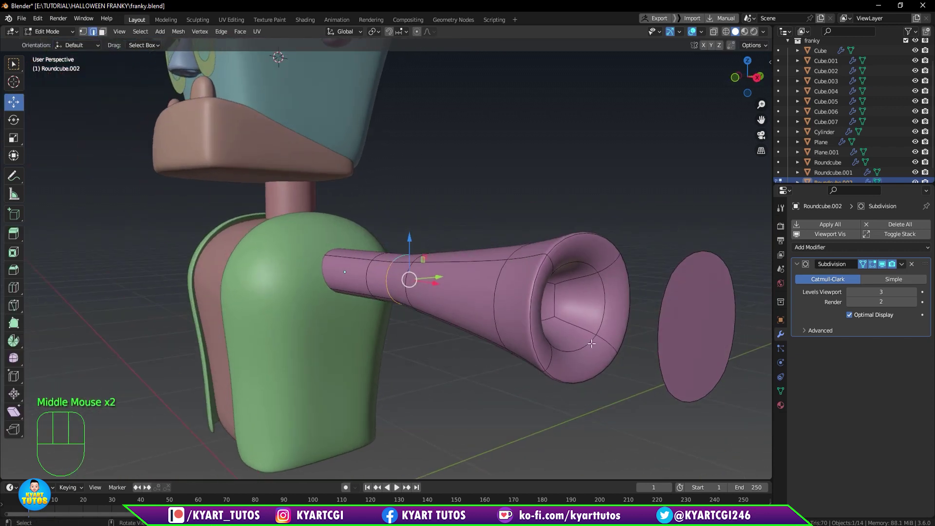
key("alt+2")
left_click(584, 345)
left_click_drag(625, 317, 646, 321)
left_click_drag(608, 343, 626, 330)
scroll("down", 3)
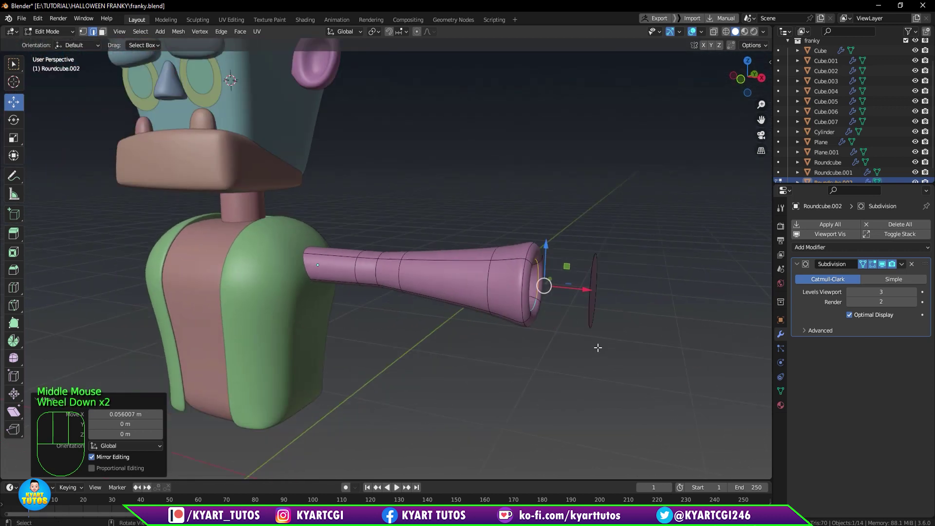
In Object Mode, frame the character from the front and add a Mirror modifier on X to the tube.
key("Tab")
scroll("down", 3)
left_click_drag(543, 315, 569, 314)
scroll("up", 3)
left_click_drag(516, 305, 500, 309)
scroll("down", 3)
scroll("down", 3)
key("KP_1")
left_click_drag(418, 314, 433, 321)
left_click_drag(845, 250, 749, 367)
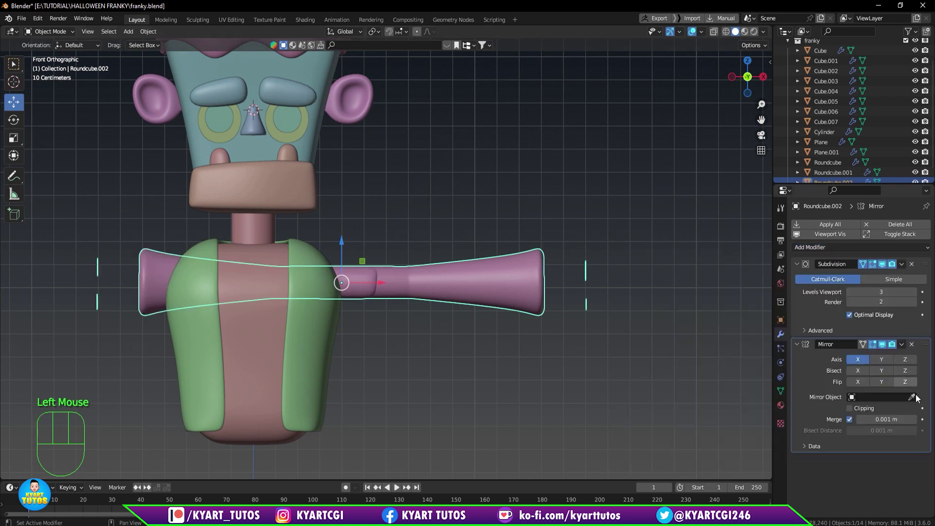
Pick the Roundcube body as the Mirror Object so the tube mirrors across the torso.
left_click(913, 404)
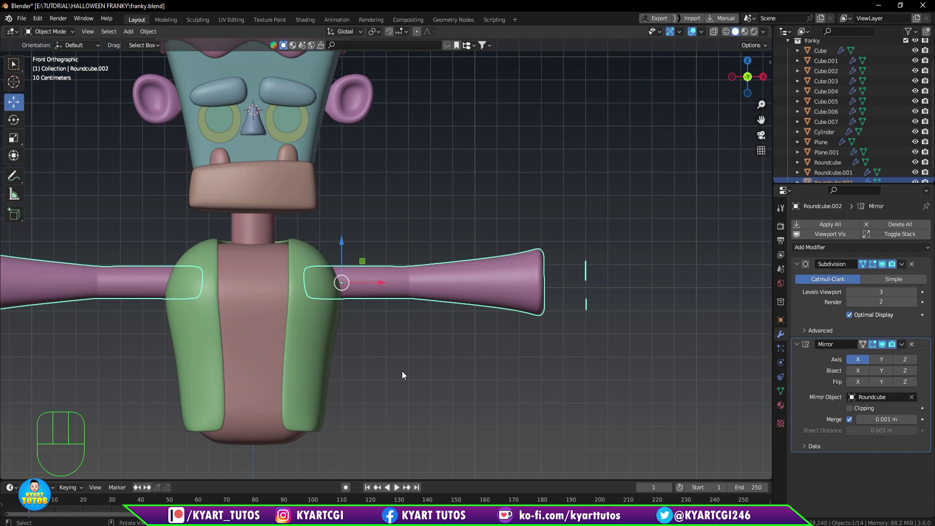
left_click_drag(451, 363, 506, 383)
left_click(502, 372)
scroll("down", 3)
scroll("down", 3)
left_click(543, 301)
scroll("up", 3)
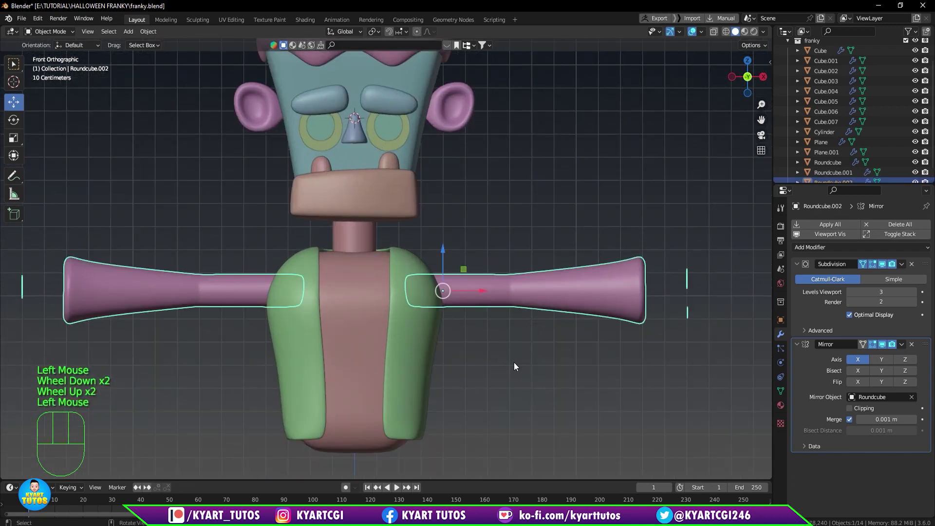
scroll("down", 3)
Inspect both mirrored tubes in perspective and edit mode, then check them from the front.
left_click_drag(639, 328, 595, 335)
left_click(653, 354)
left_click(601, 314)
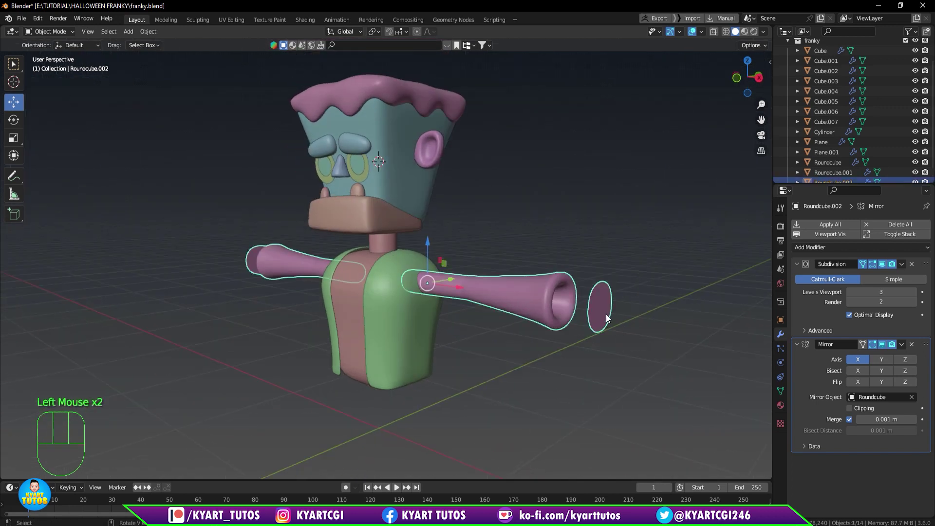
key("l")
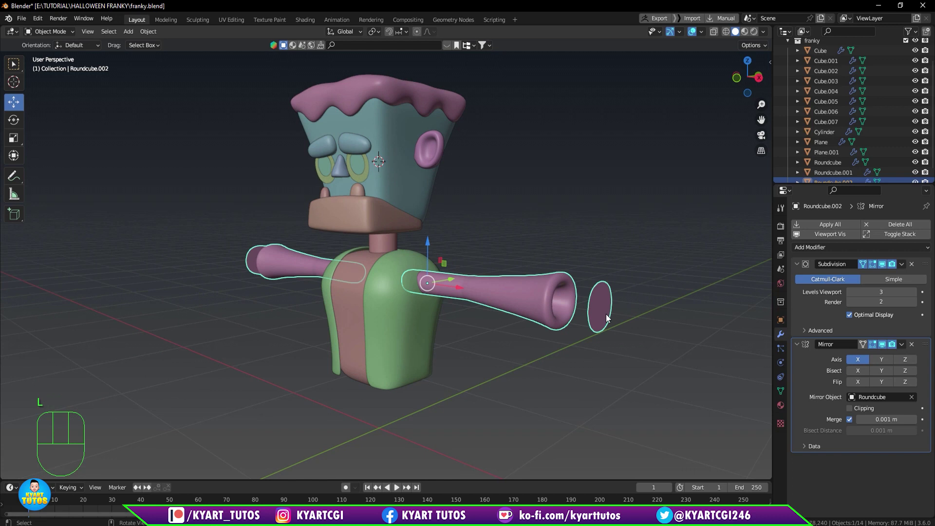
key("Tab")
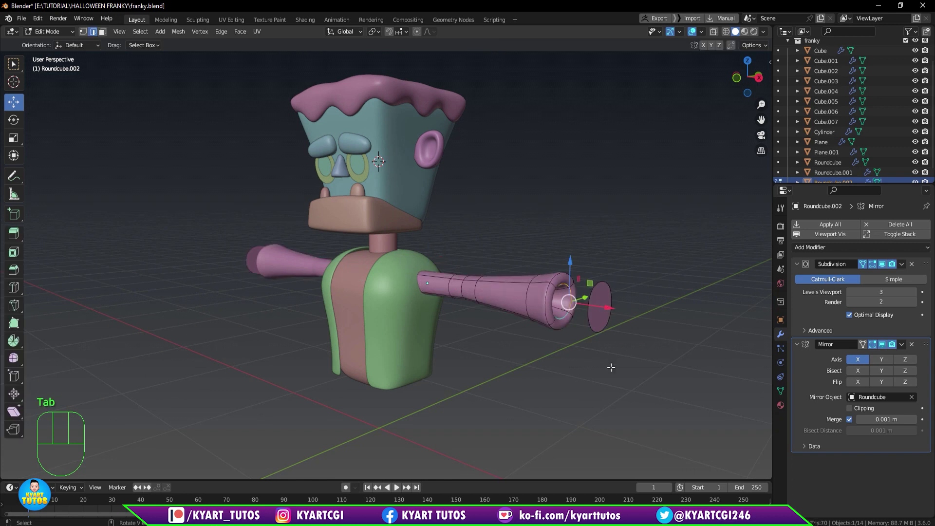
key("3")
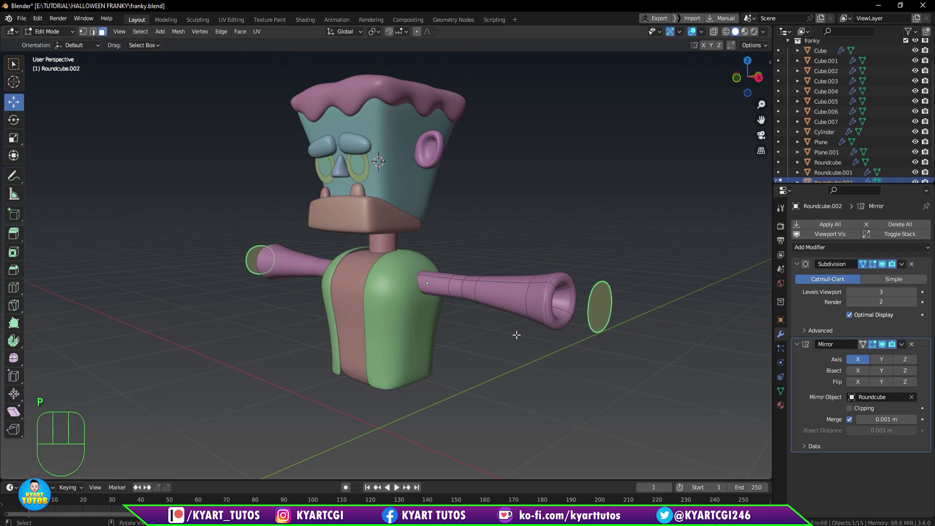
key("Tab")
left_click(516, 292)
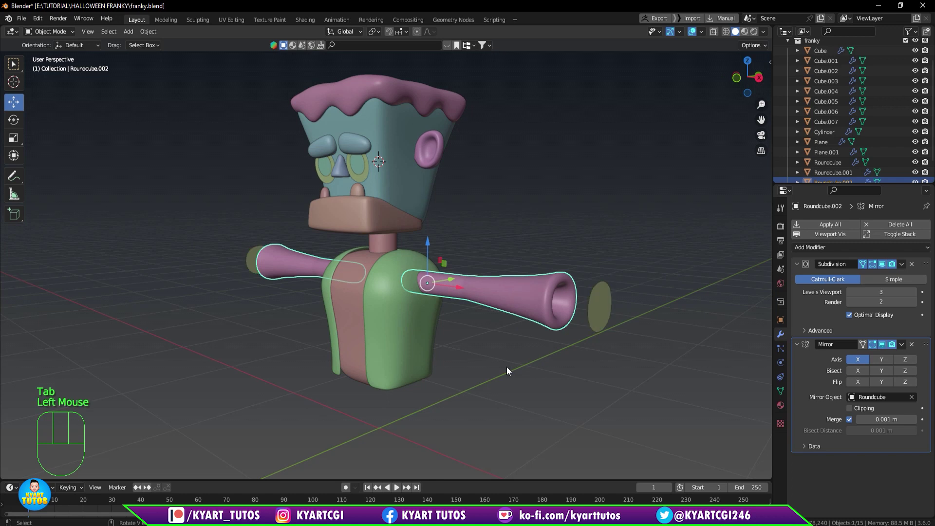
left_click(540, 306)
key("KP_1")
scroll("up", 3)
scroll("down", 3)
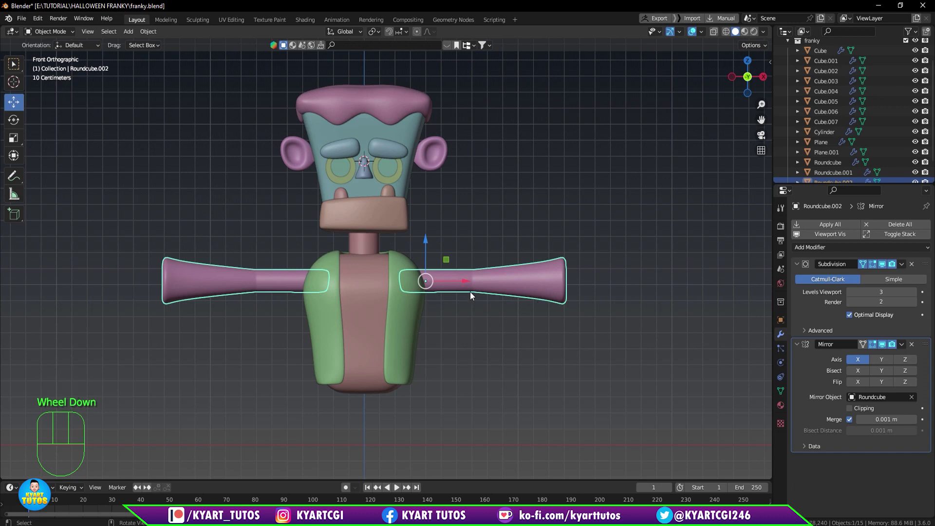
Shrink the whole tube mesh with Alt+S, save the file, and select the end disc caps.
key("Tab")
key("a")
key("alt+s")
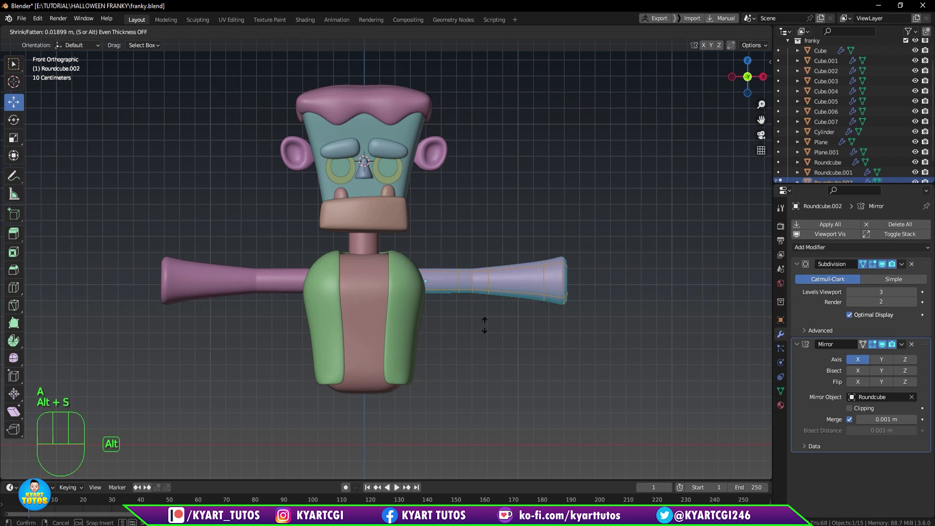
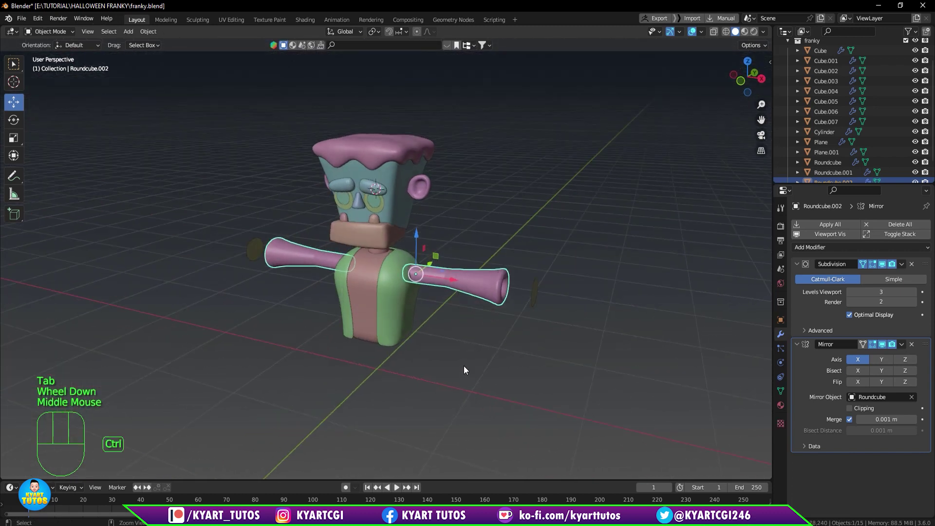
key("ctrl+s")
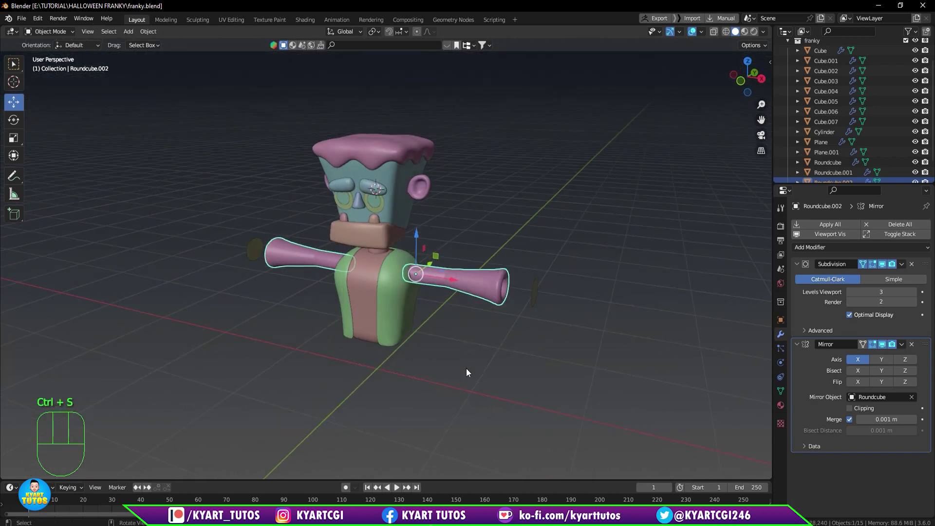
left_click(516, 319)
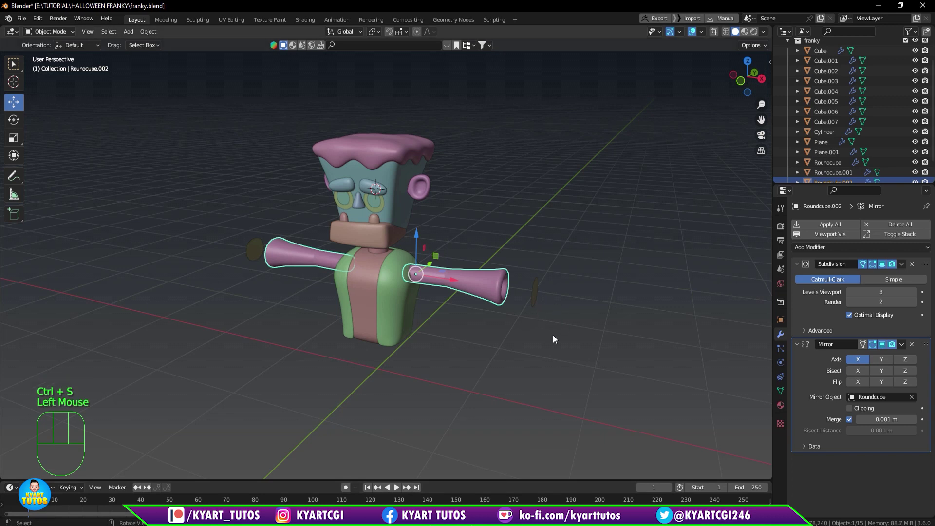
left_click(540, 292)
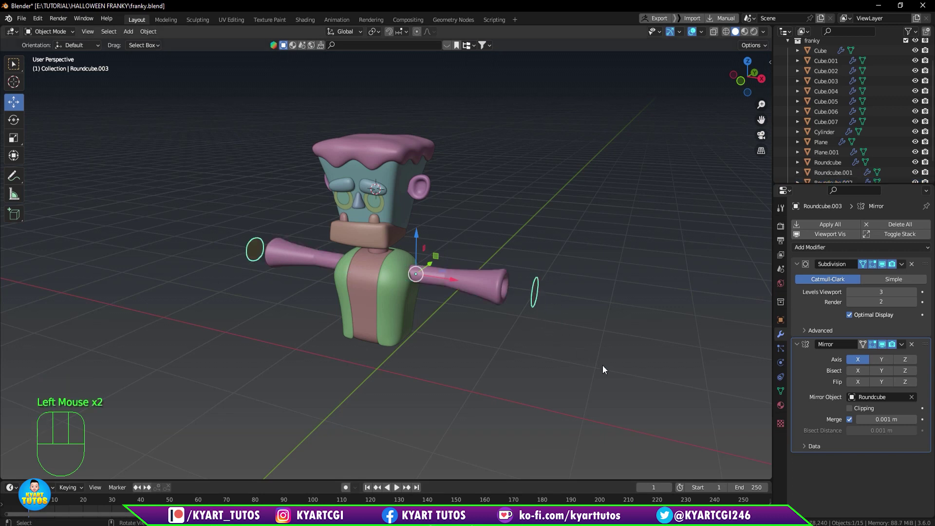
Zoom in on the disc caps from the front and start moving their mesh out to the rod tip.
key("KP_1")
scroll("up", 3)
scroll("up", 3)
left_click_drag(608, 350, 489, 341)
scroll("down", 3)
left_click_drag(565, 351, 568, 355)
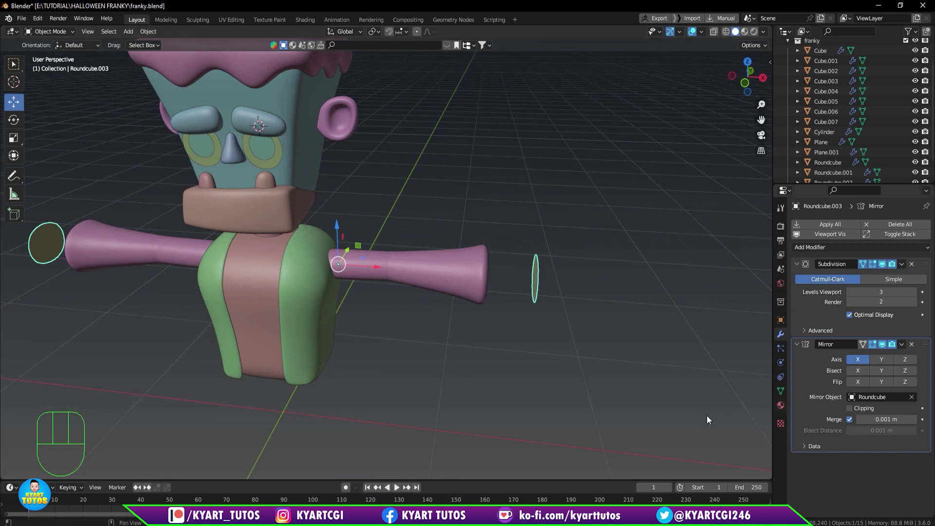
key("Tab")
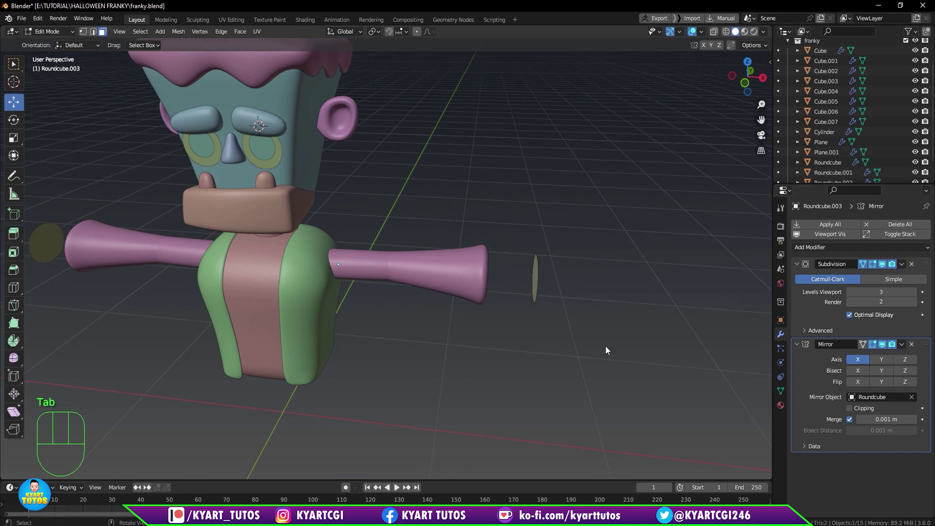
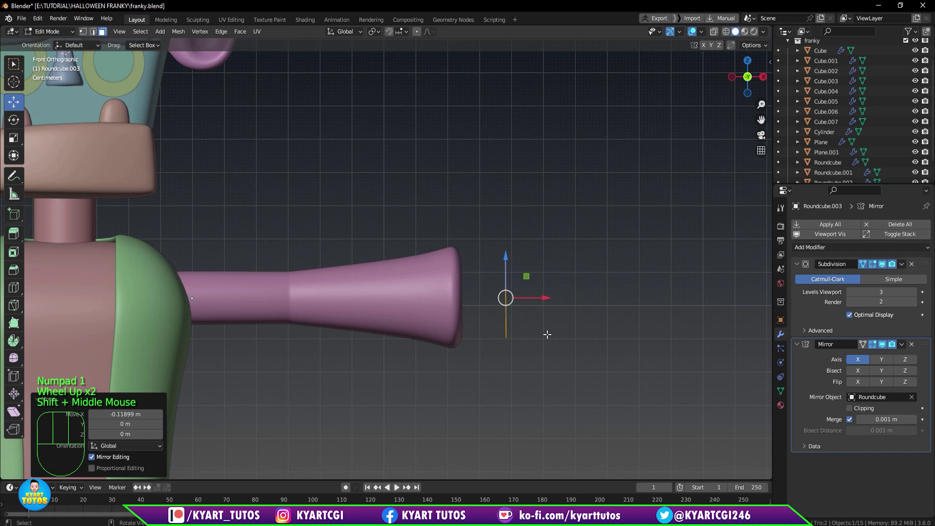
key("e")
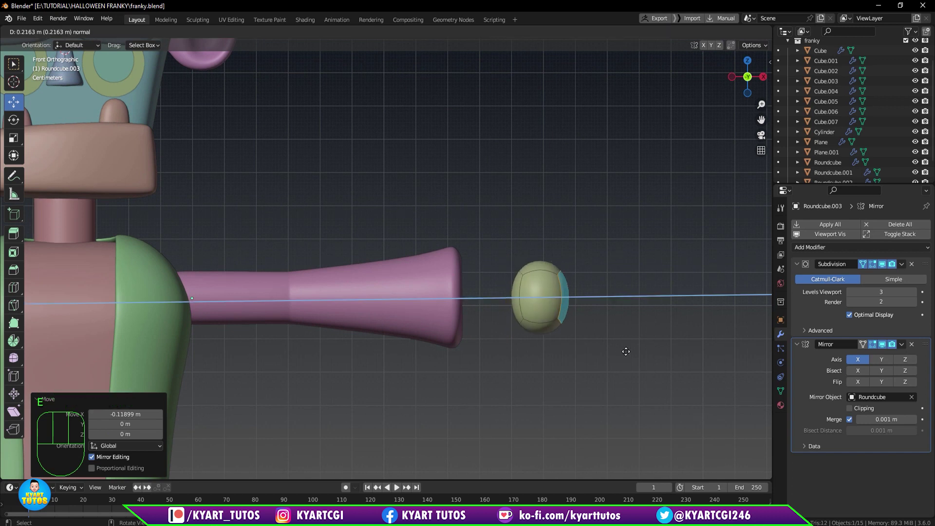
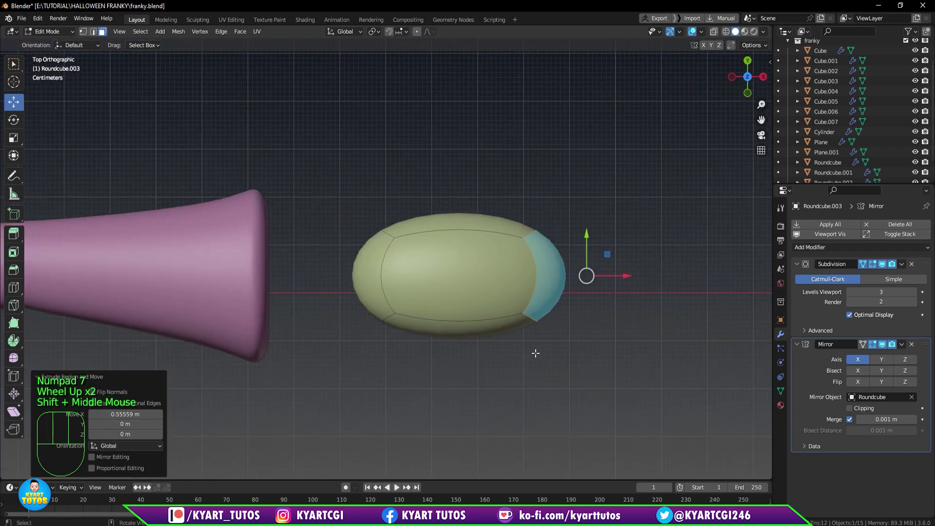
Hide the Subdivision smoothing and shrink the bolt's inner end toward the rod.
key("s")
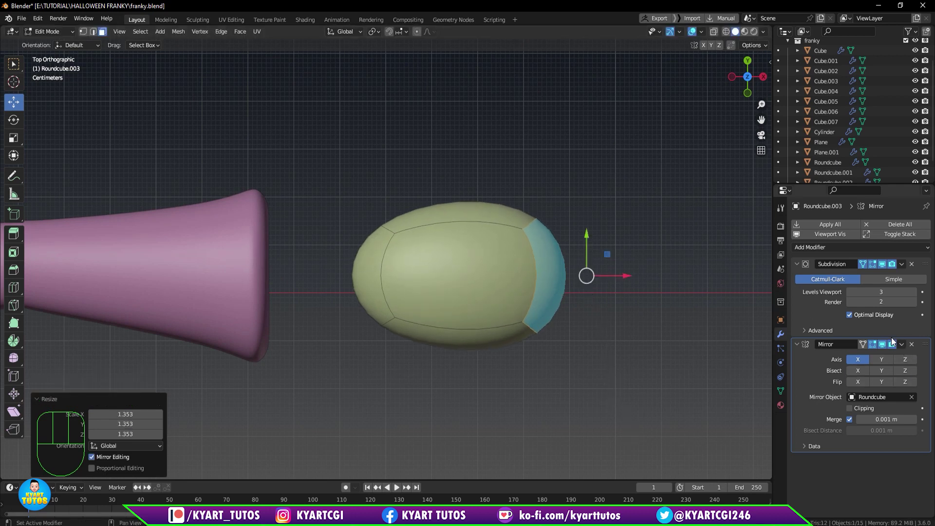
left_click(886, 269)
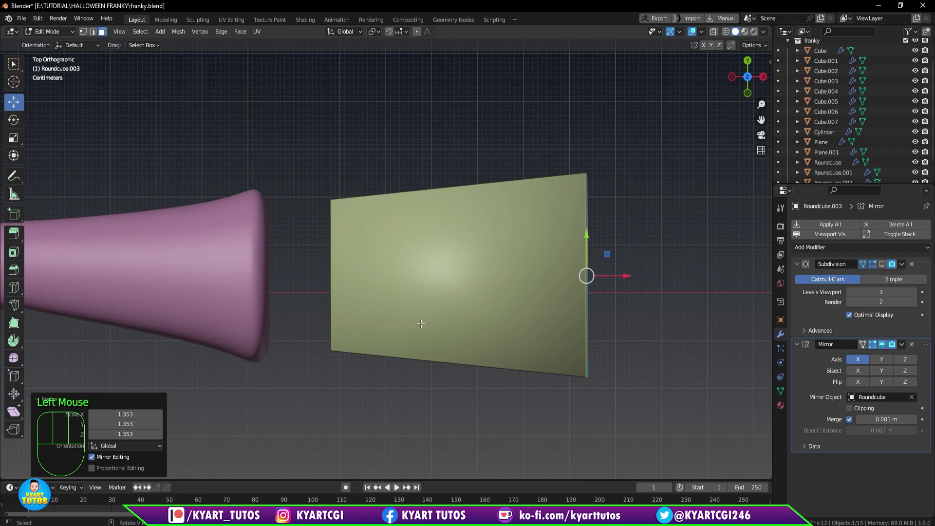
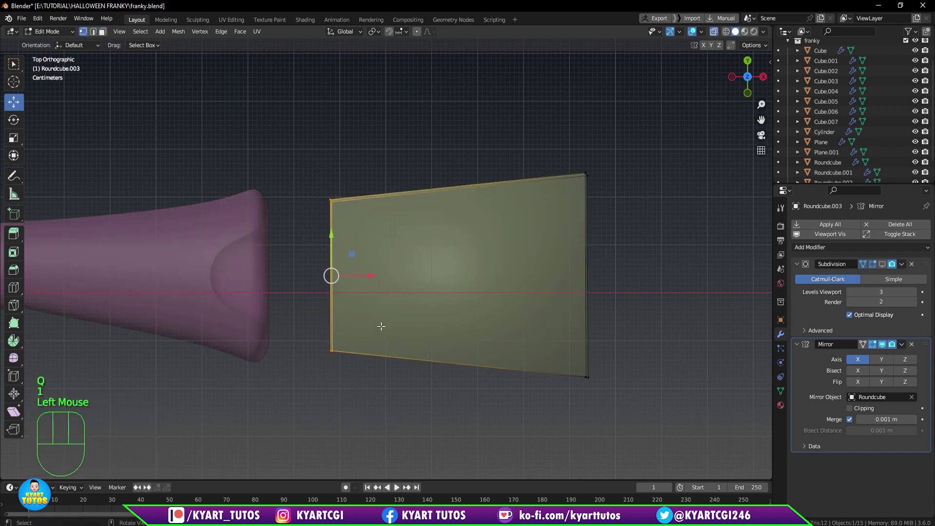
key("s")
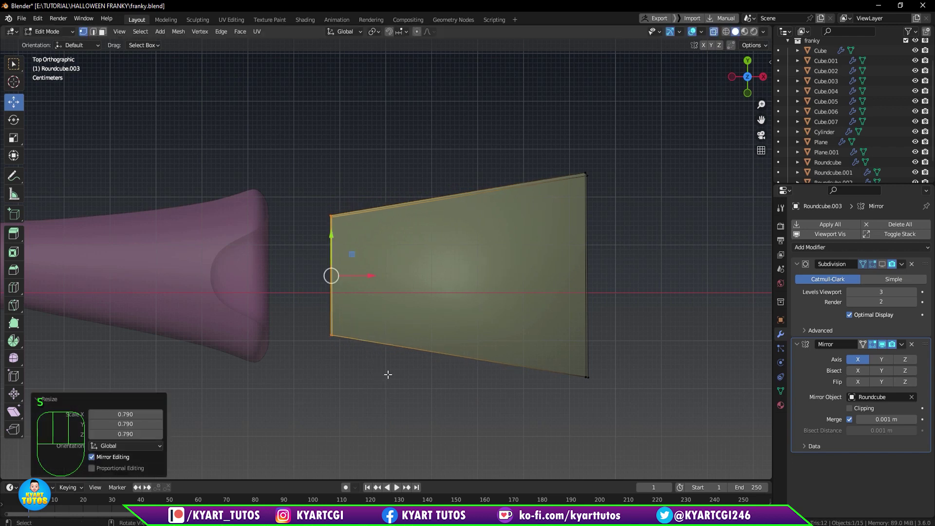
key("KP_1")
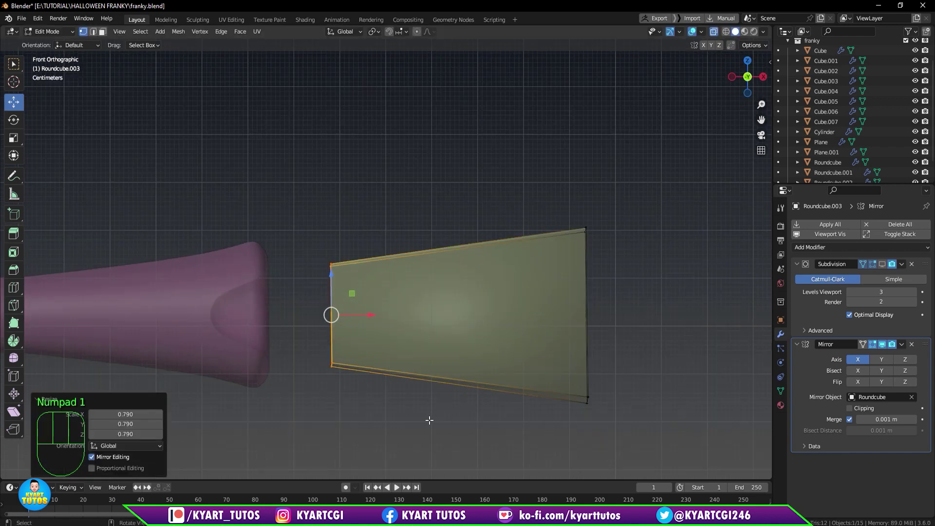
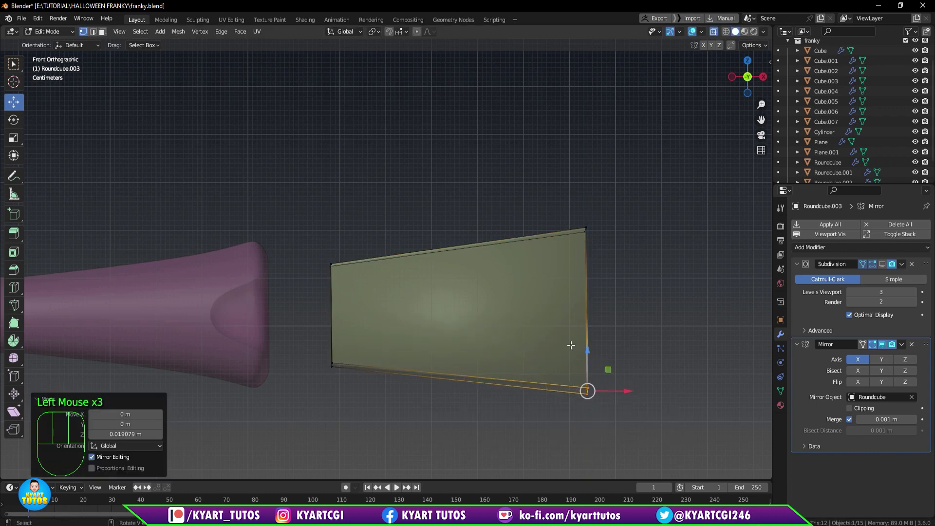
Cut a loop across the bolt's middle, narrow the inner end further and select its rod-facing face.
key("ctrl+r")
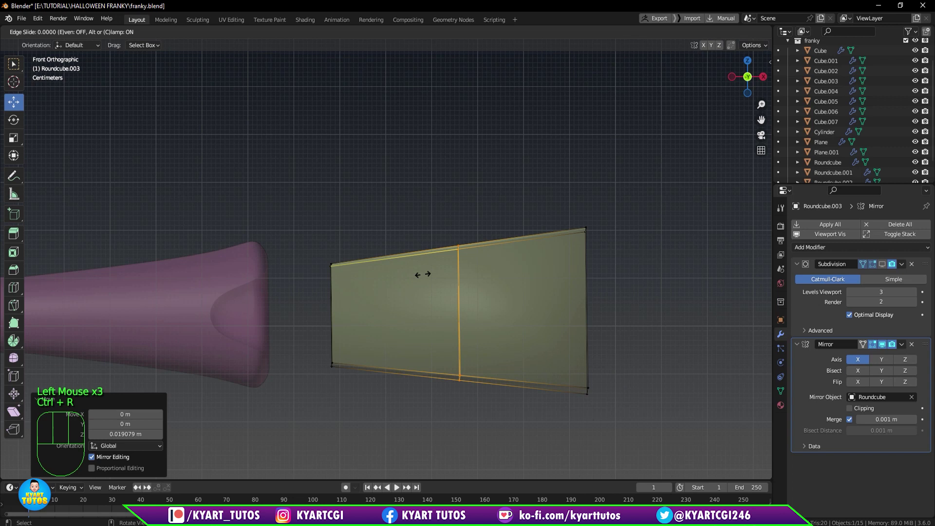
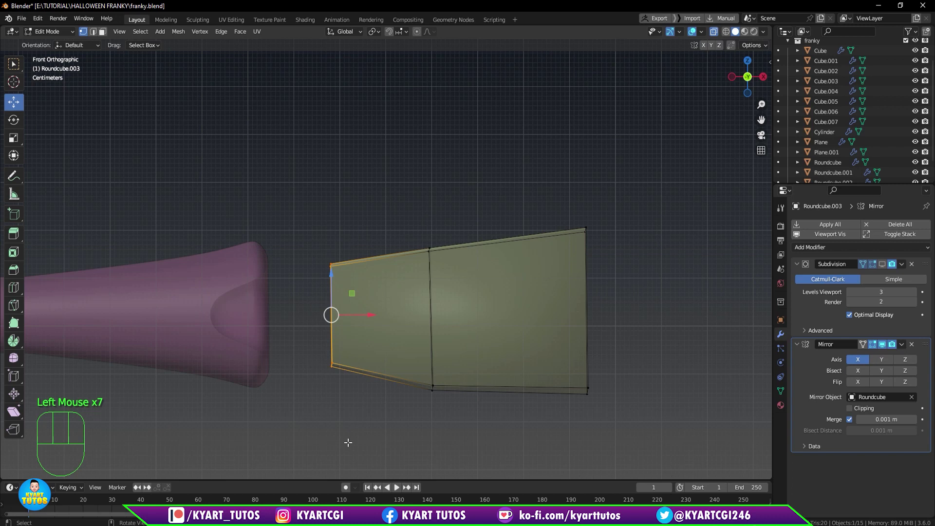
key("s")
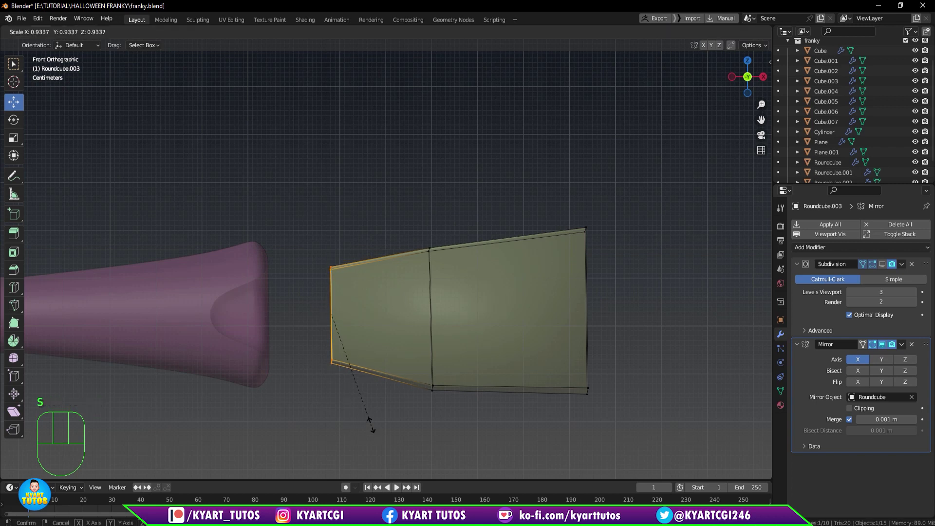
key("KP_7")
left_click_drag(374, 388, 410, 301)
key("3")
left_click(360, 356)
Inset the inner end face and extrude it as a narrow stem into the neck rod.
left_click(356, 332)
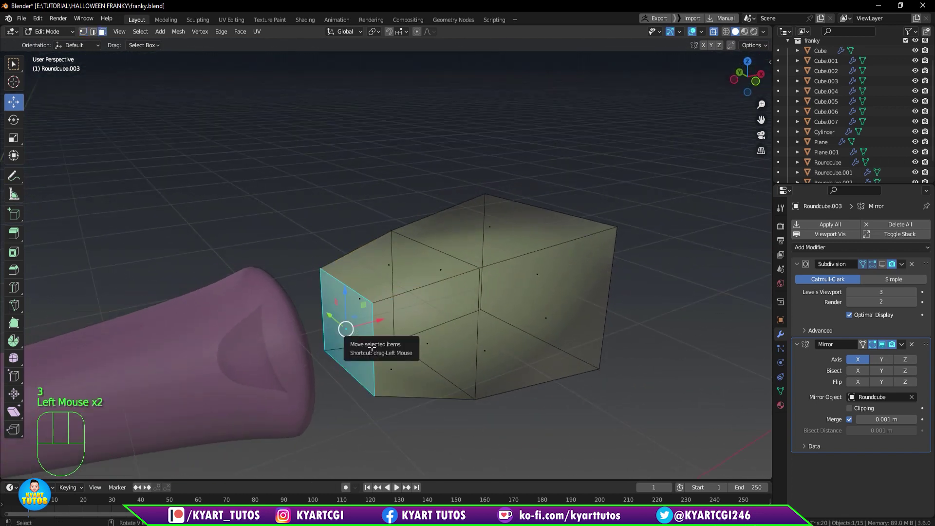
key("i")
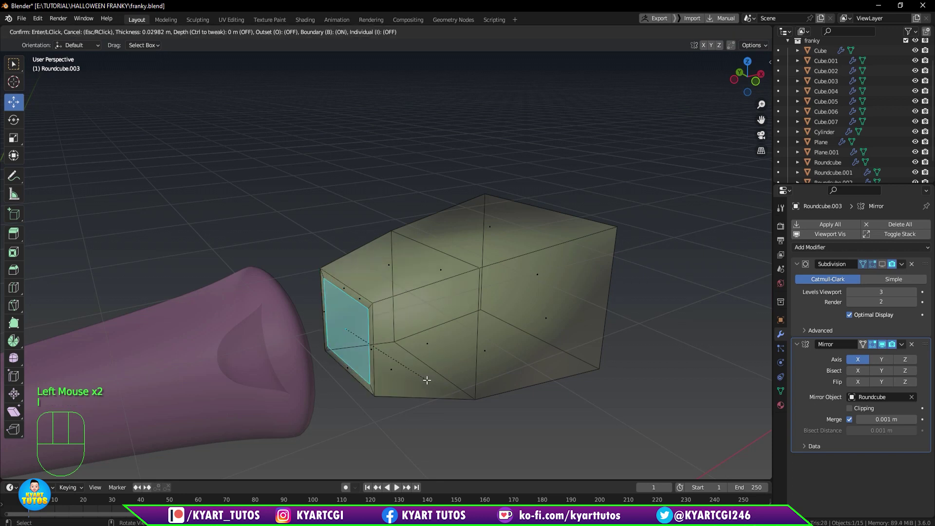
left_click_drag(407, 384, 390, 382)
key("e")
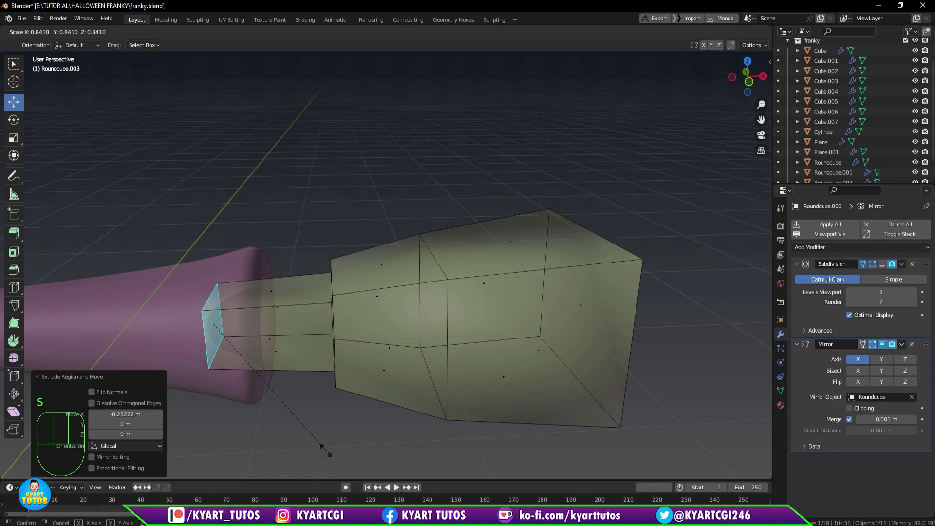
middle_click(276, 387)
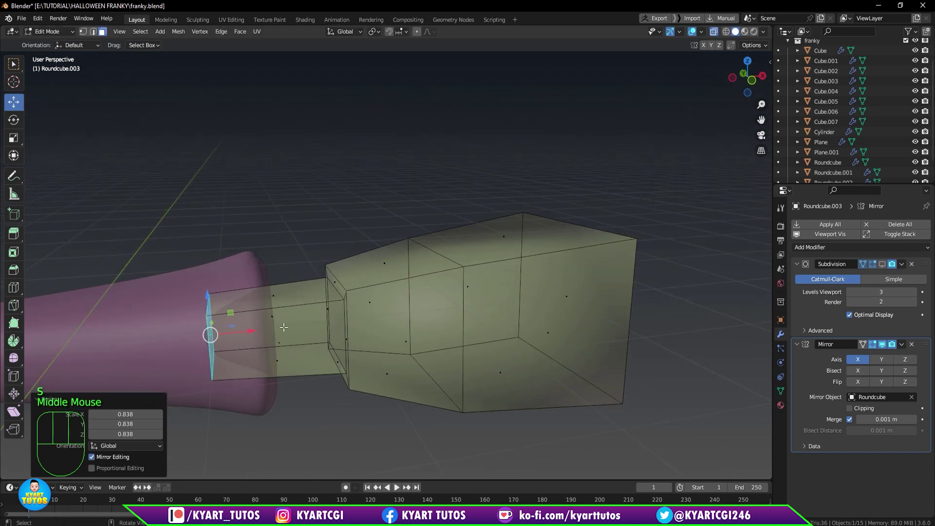
Add edge loops along the stem and near the outer end with smoothing shown again.
key("ctrl+r")
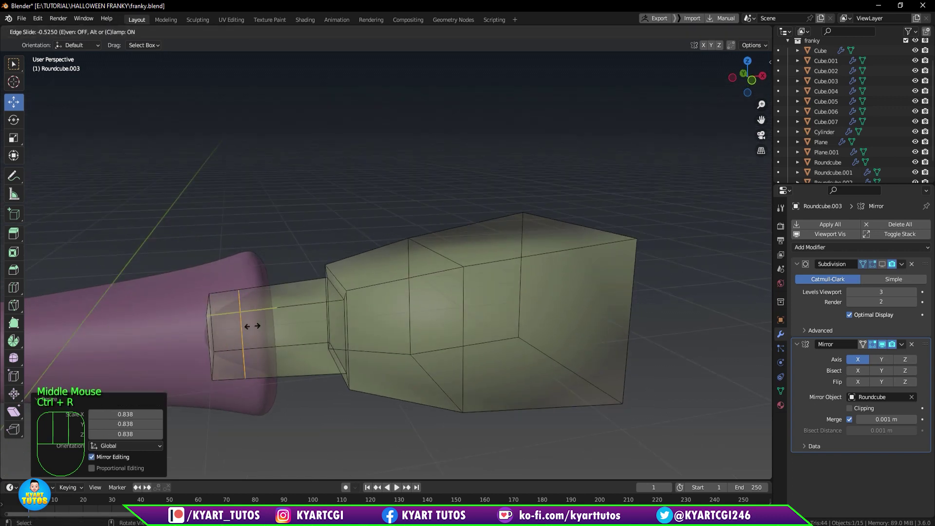
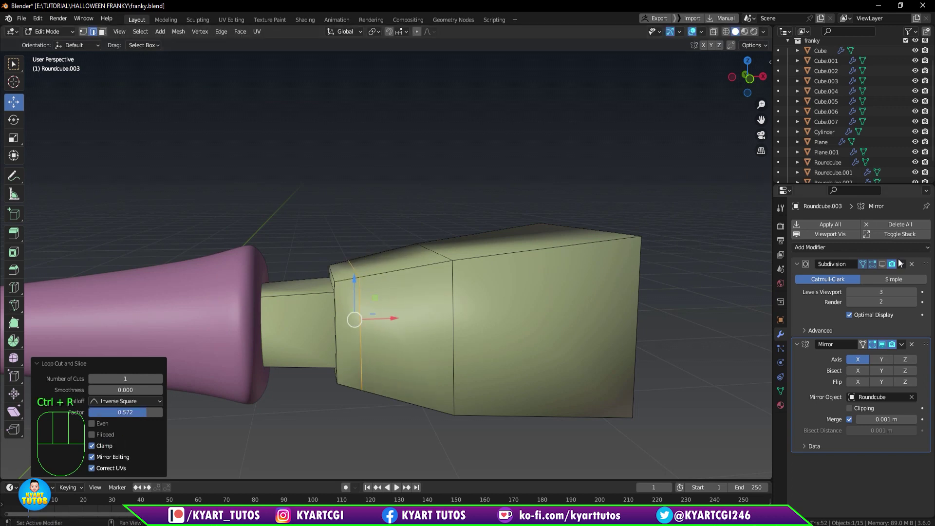
left_click(887, 270)
left_click_drag(483, 314, 481, 416)
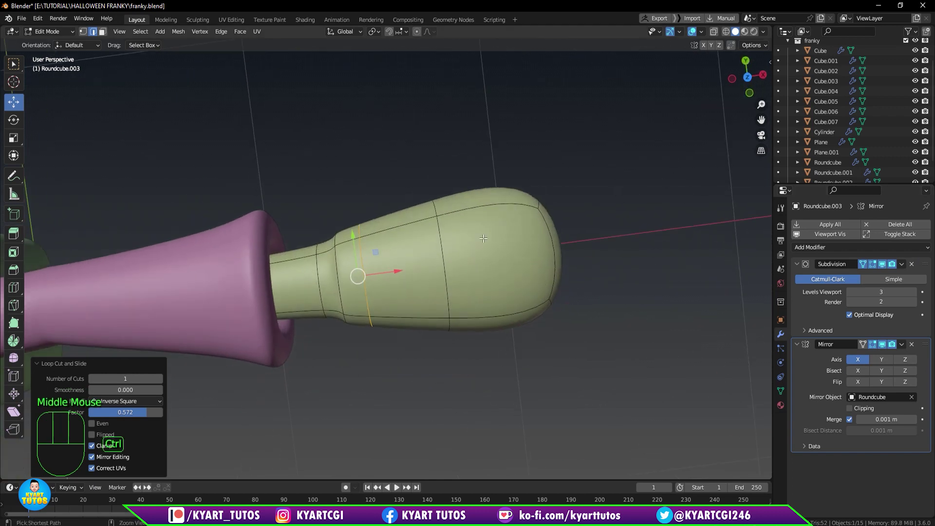
key("ctrl+r")
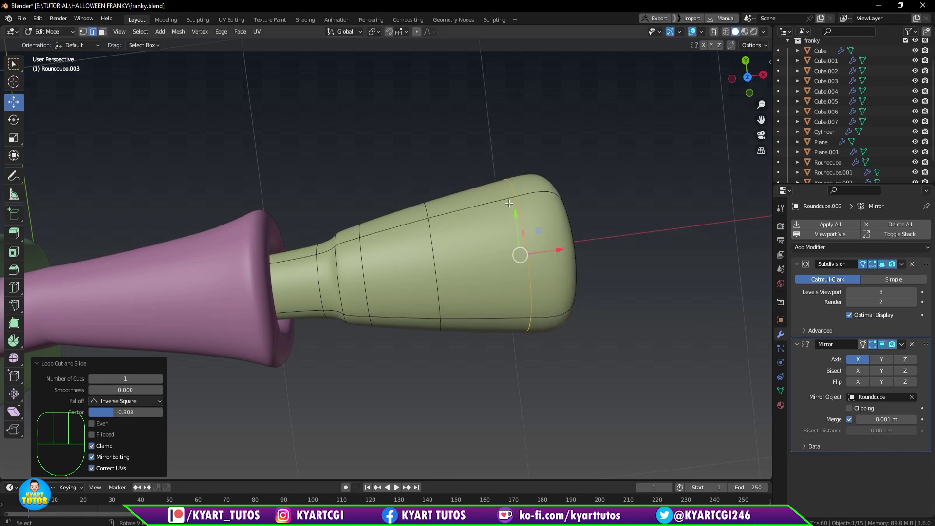
From the top with smoothing hidden, scale up the bolt's middle loop to swell it.
key("KP_7")
scroll("up", 3)
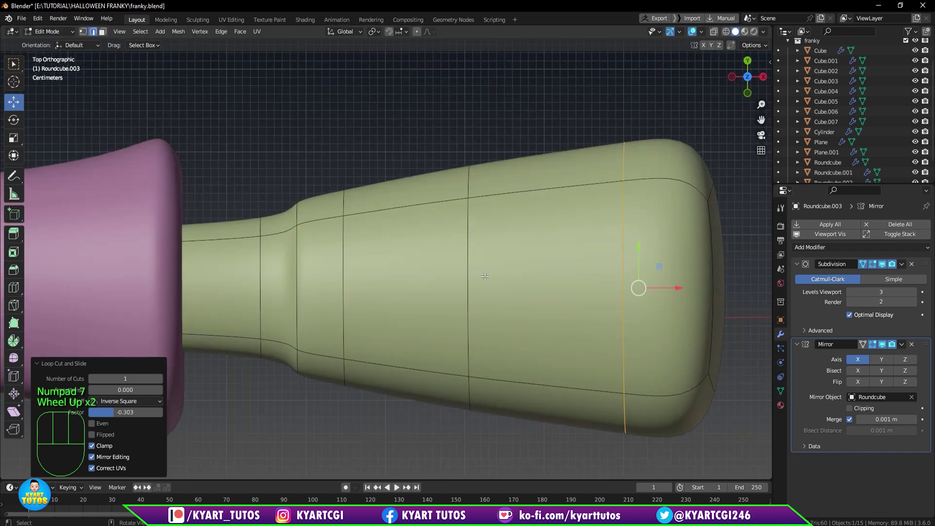
left_click(885, 269)
scroll("up", 3)
scroll("down", 3)
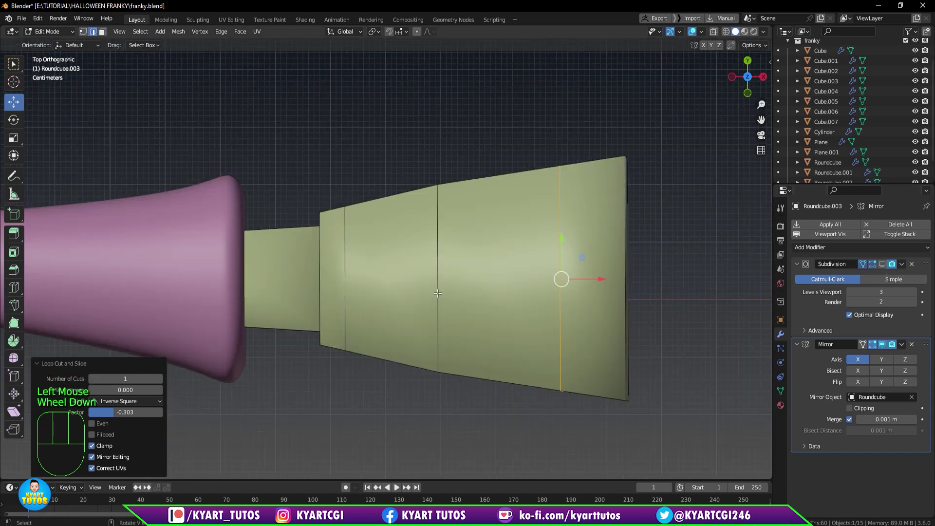
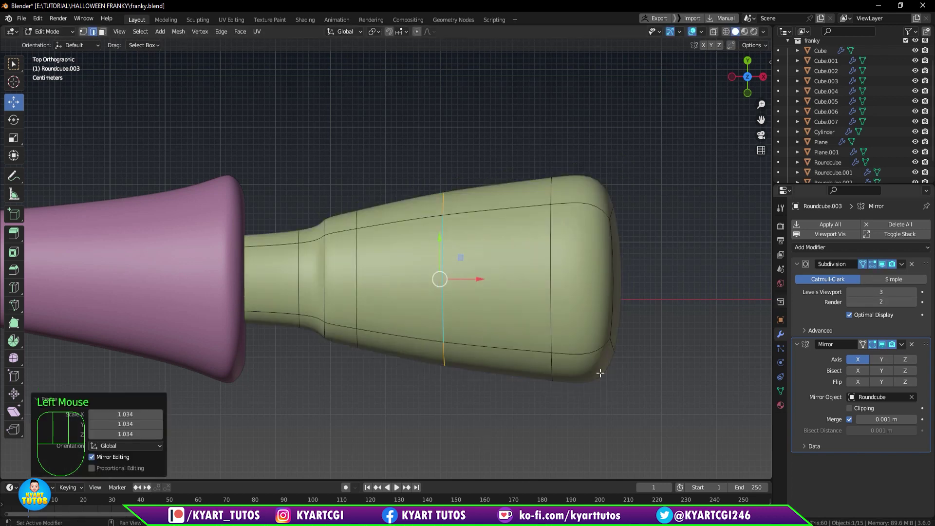
key("s")
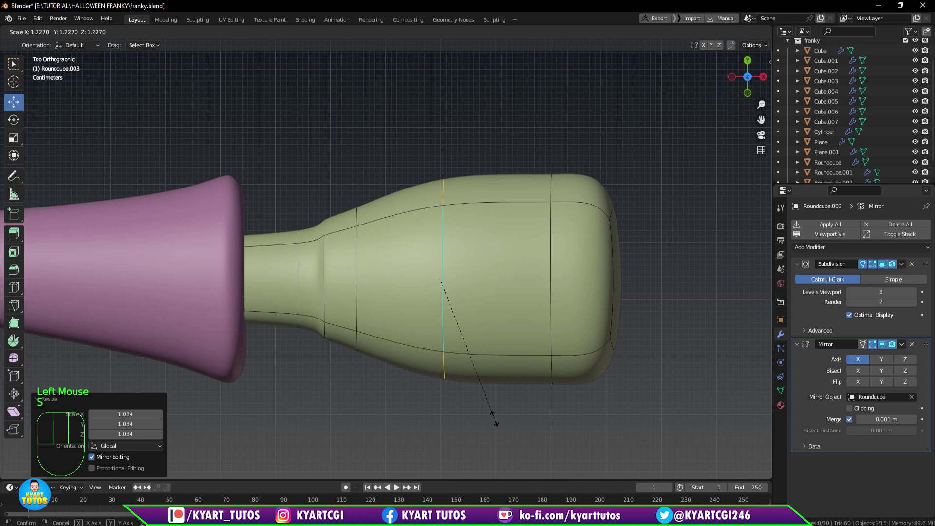
left_click(551, 279)
Slide the outer loop toward the bolt's end for a tighter rim and check from the front.
key("s")
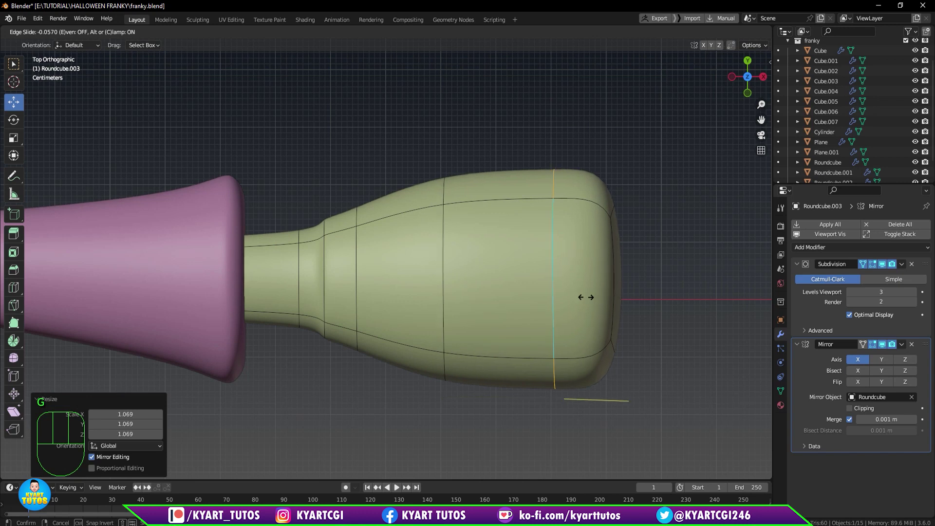
left_click_drag(365, 371, 336, 252)
key("KP_1")
key("q")
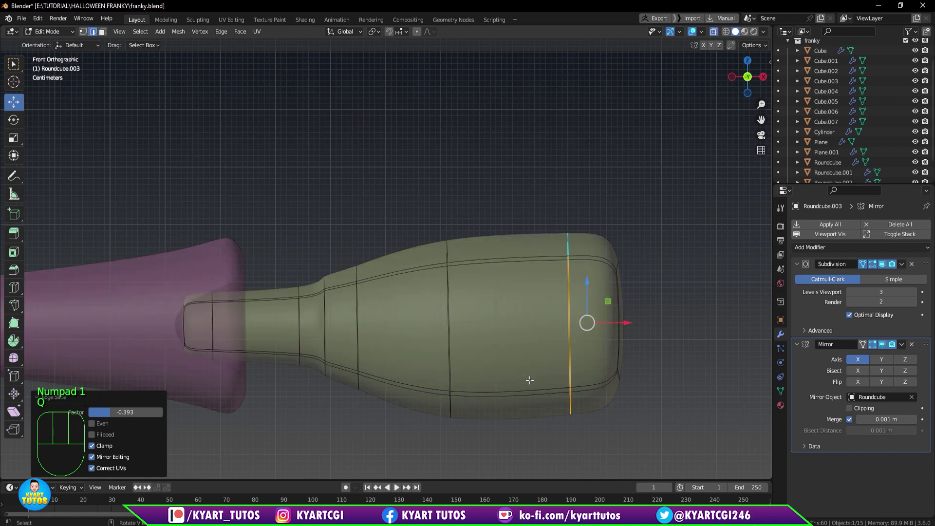
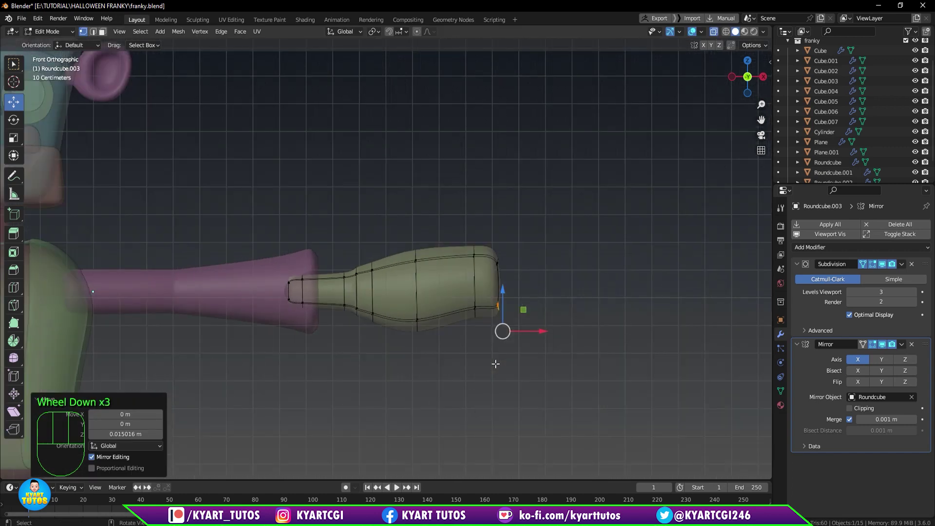
Orbit to a side view of the bolt with the raw mesh shown.
left_click_drag(518, 374, 453, 431)
scroll("down", 3)
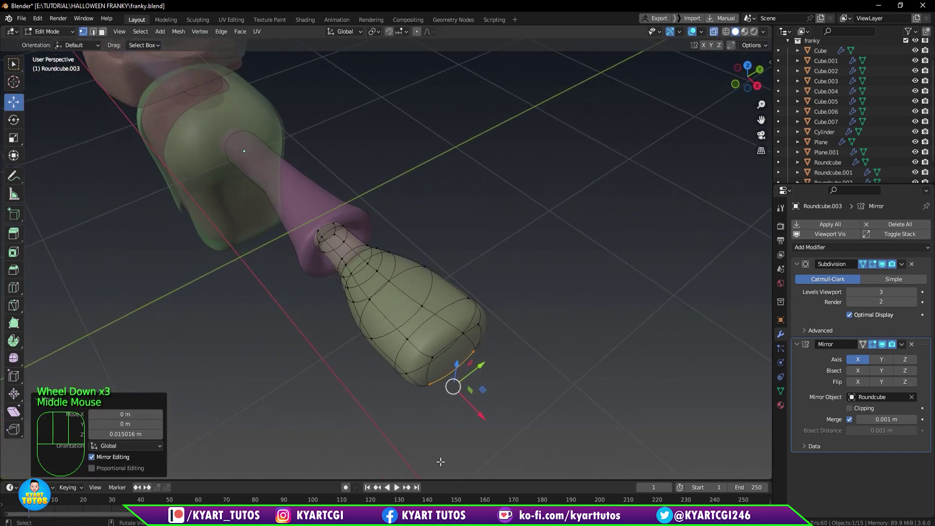
key("q")
scroll("up", 3)
left_click_drag(459, 436, 455, 424)
left_click(884, 271)
scroll("down", 3)
Add lengthwise edge loops around the bolt's circumference, undoing one extra cut.
key("ctrl+r")
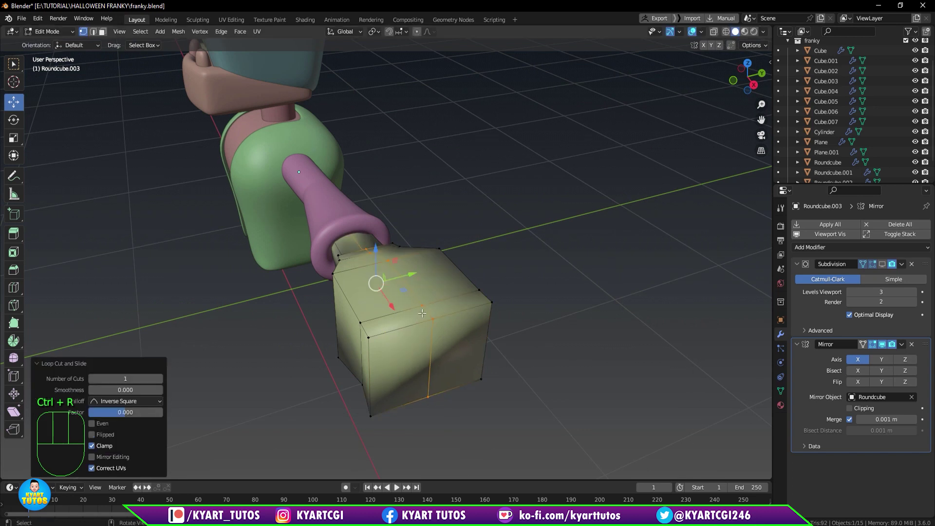
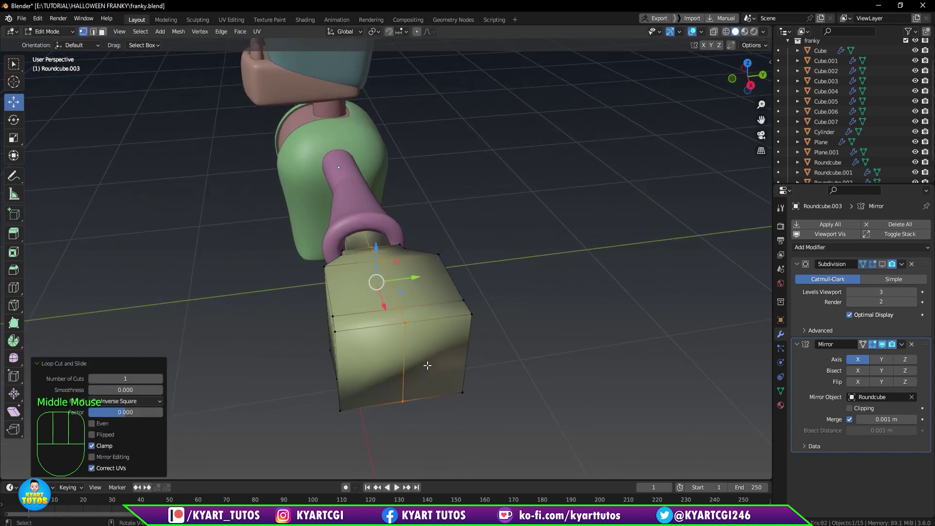
key("ctrl+r")
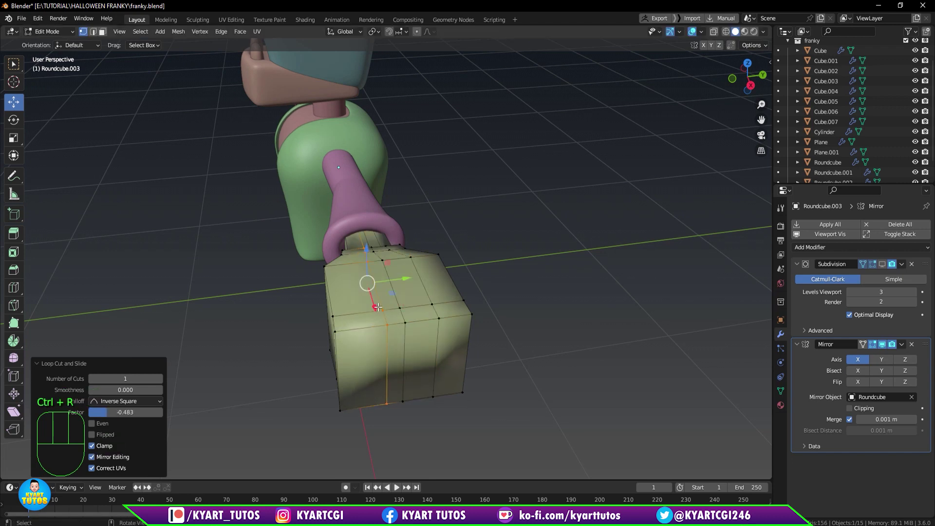
key("ctrl+z")
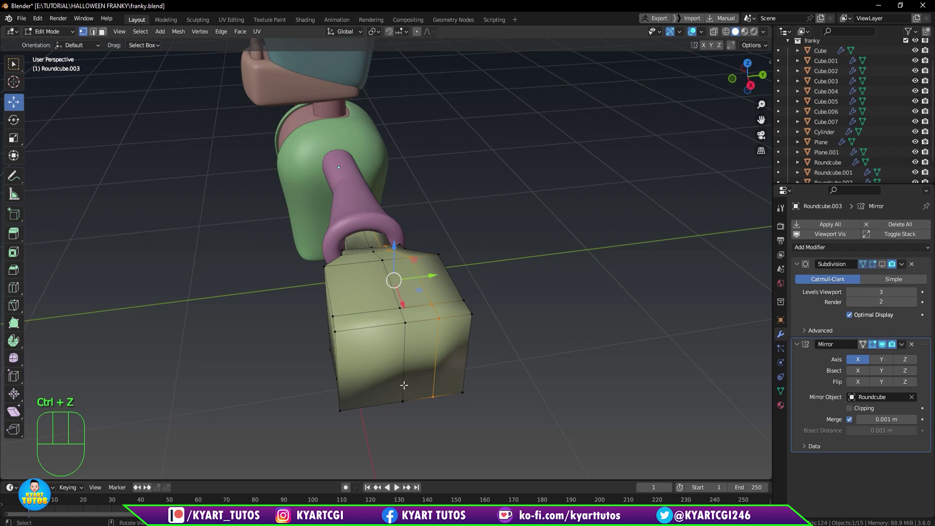
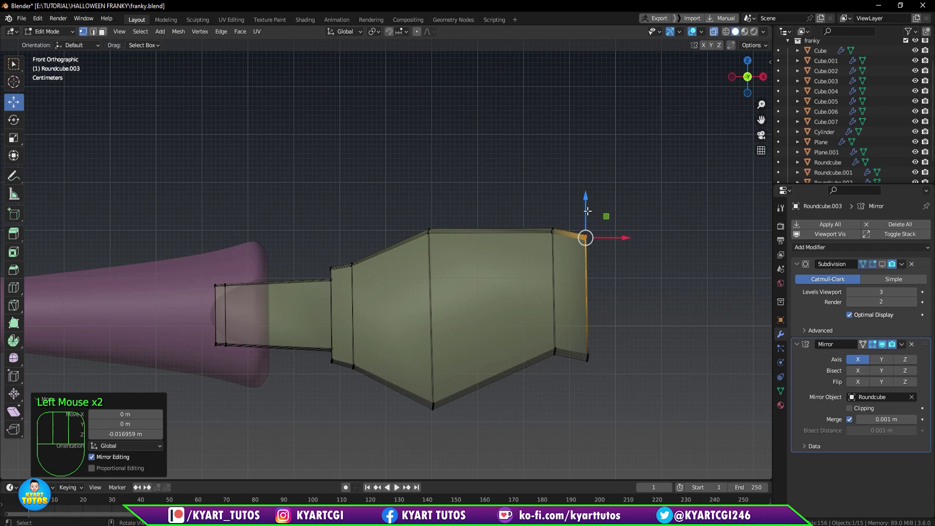
Select the loop at the shape's end and orbit to see it in perspective.
scroll("down", 3)
scroll("down", 3)
left_click(883, 267)
left_click_drag(535, 330, 514, 379)
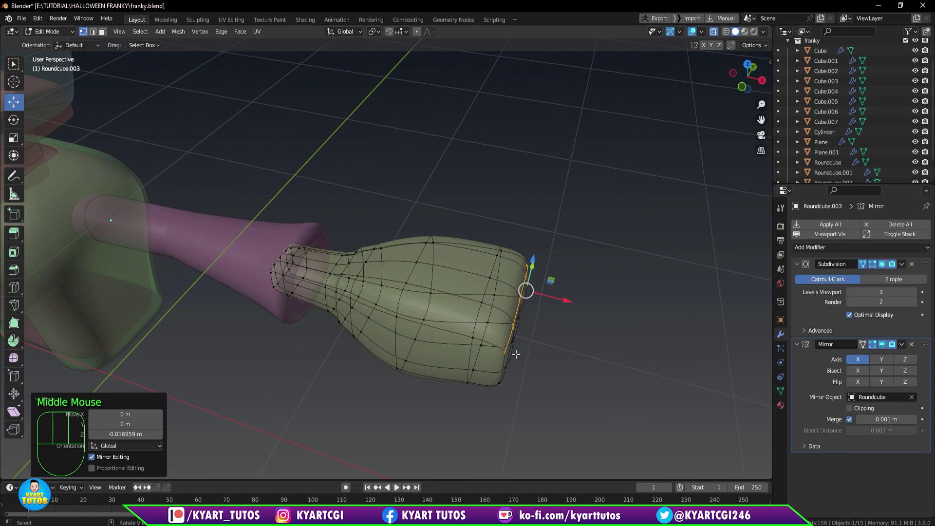
scroll("down", 3)
scroll("up", 3)
Check the smoothed form in Object Mode, then shrink and nudge the loop near the neck.
key("Tab")
scroll("down", 3)
middle_click(511, 317)
scroll("up", 3)
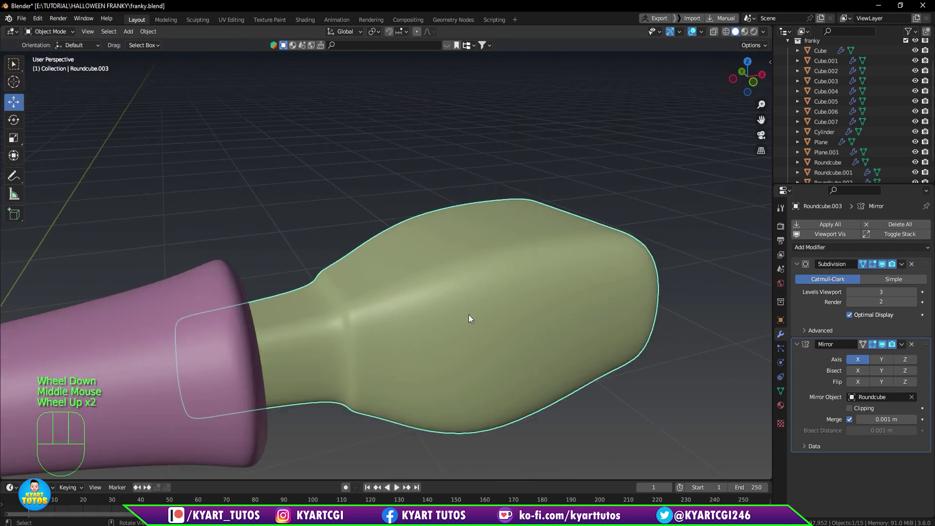
scroll("up", 3)
key("Tab")
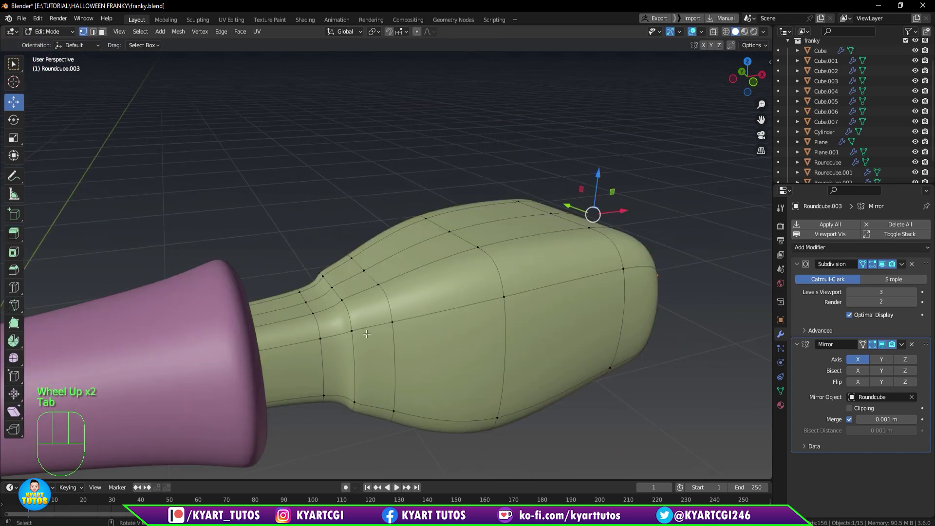
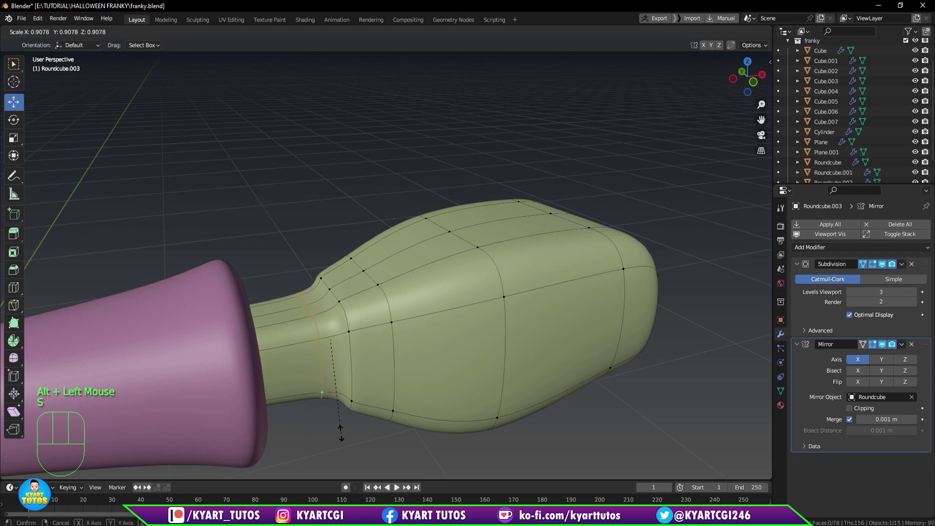
left_click(392, 376)
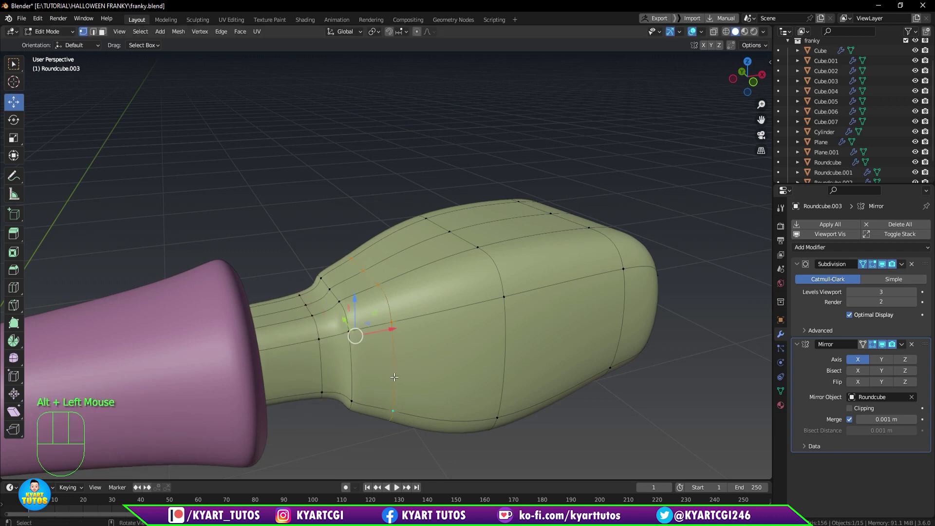
key("g")
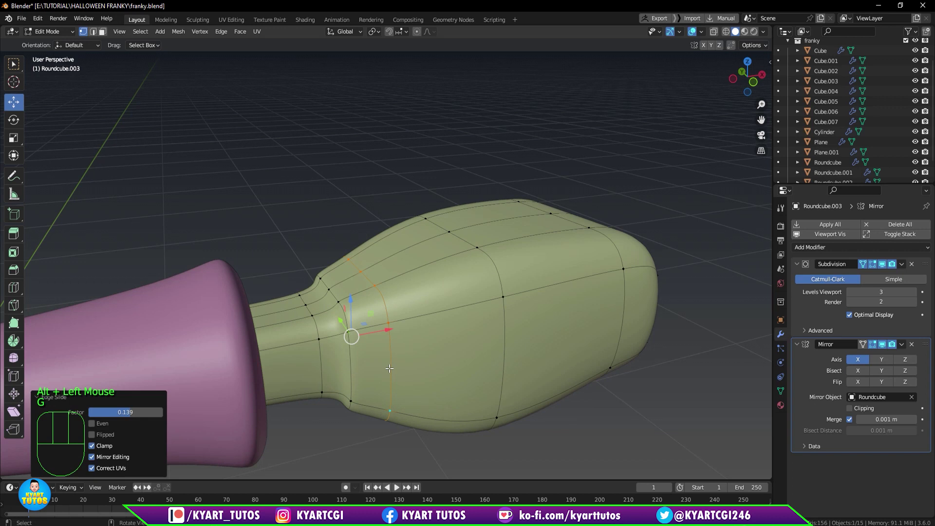
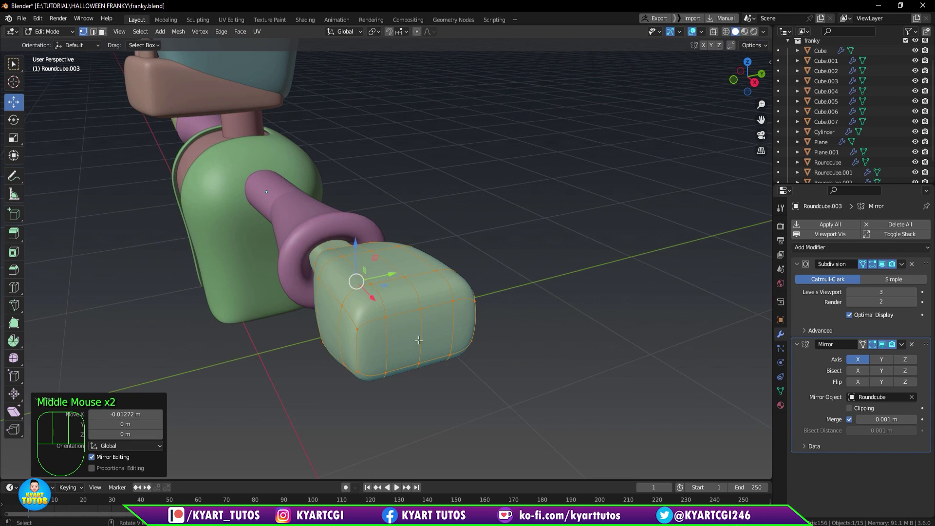
Select the four front faces of the hand in face select mode.
key("3")
left_click(466, 323)
left_click(441, 324)
left_click(397, 330)
left_click(374, 341)
Extrude the four faces individually and push them out as finger stubs.
left_click_drag(420, 375, 426, 402)
scroll("down", 3)
scroll("up", 3)
left_click_drag(431, 389, 434, 358)
scroll("up", 3)
middle_click(429, 330)
key("alt+e")
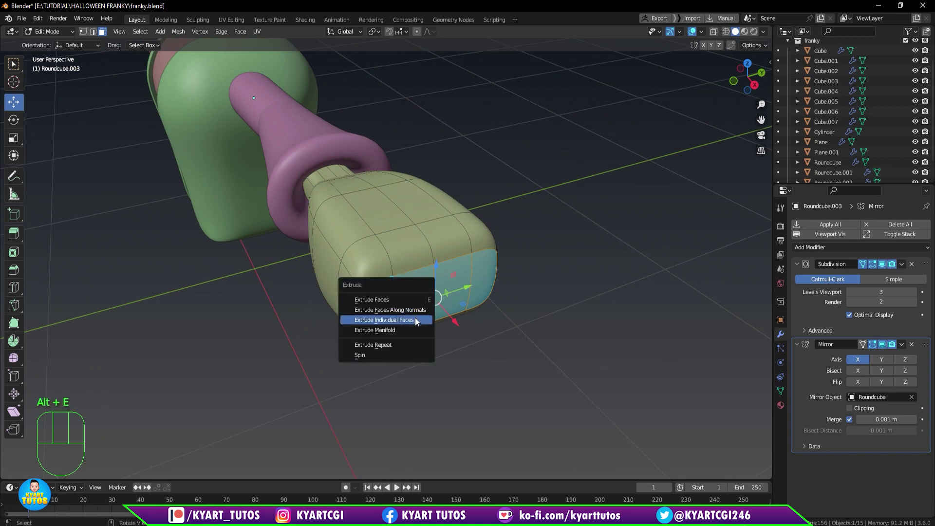
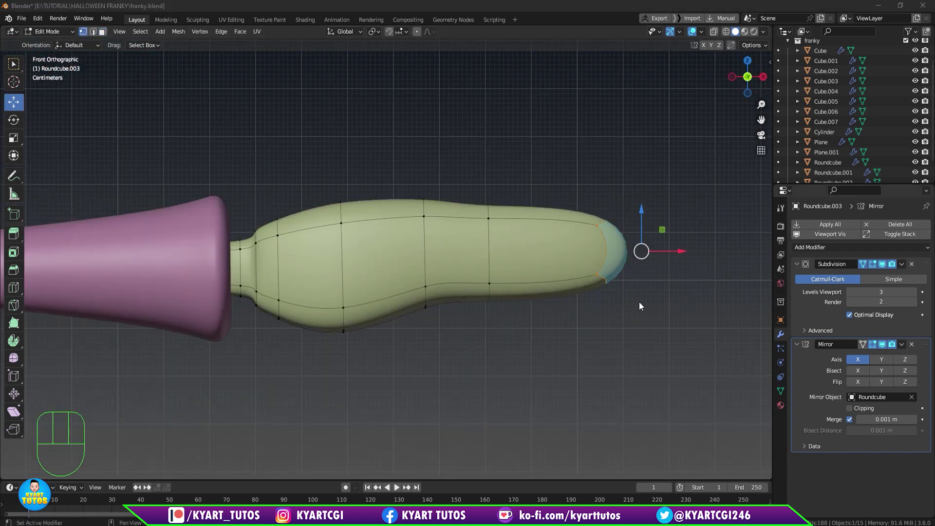
left_click(667, 249)
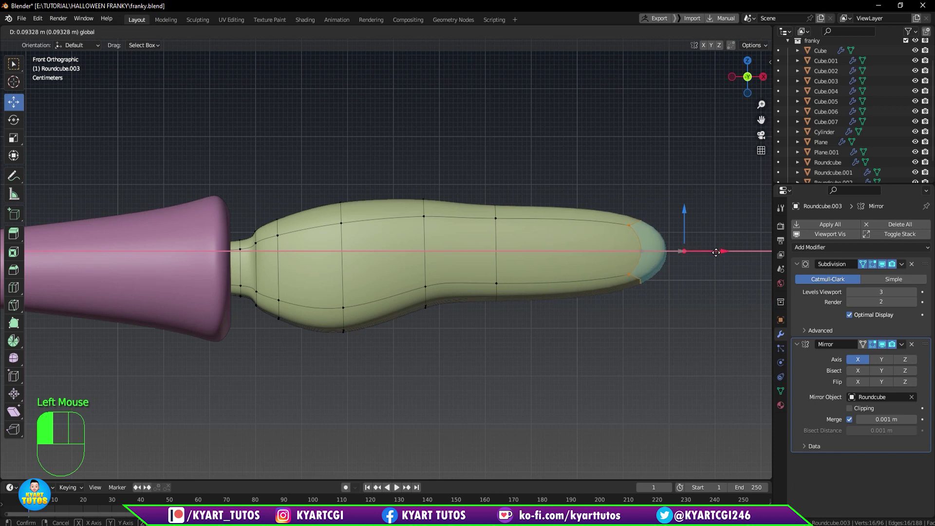
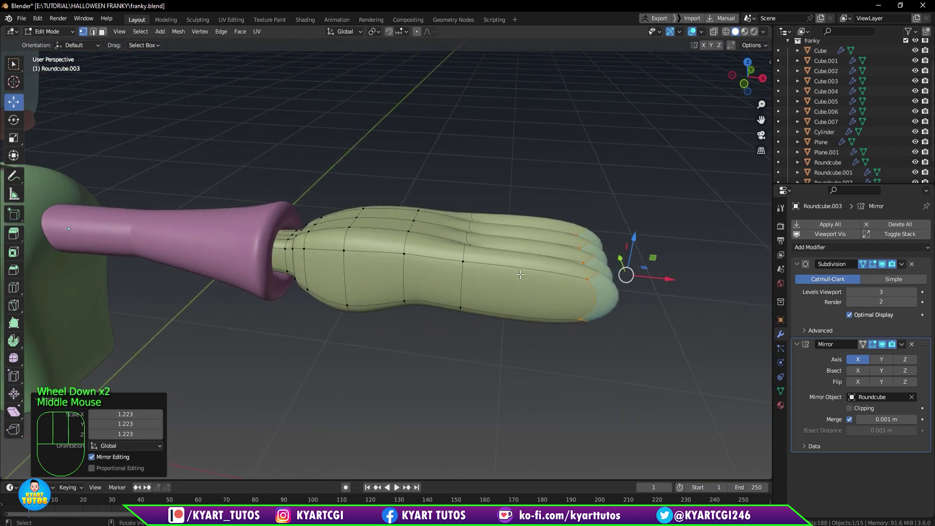
Loop cut across the fingers, then scale the four fingertip faces narrower sideways.
key("ctrl+r")
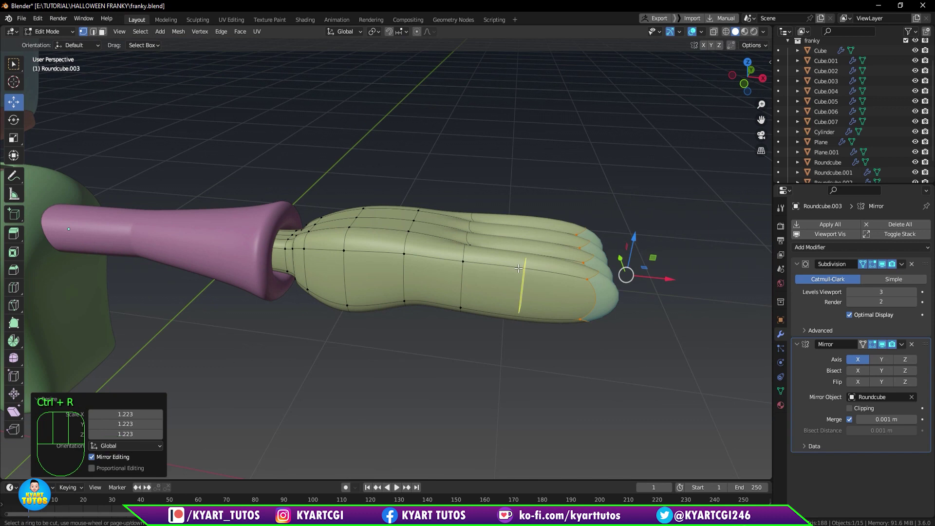
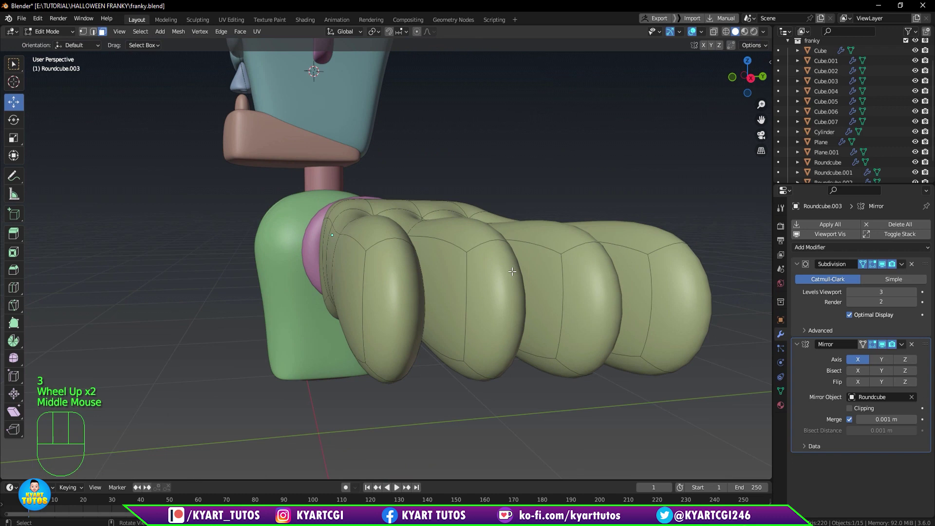
left_click(403, 291)
left_click(502, 303)
left_click(606, 309)
left_click(678, 308)
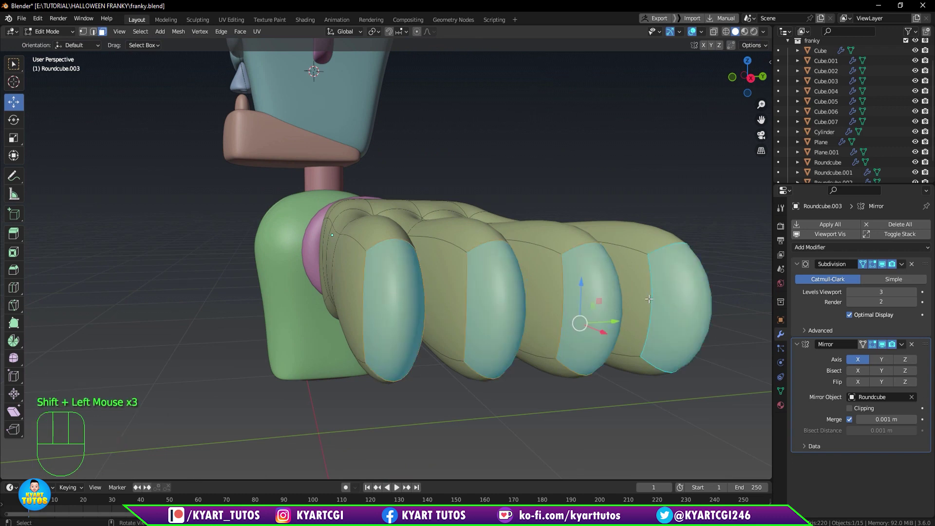
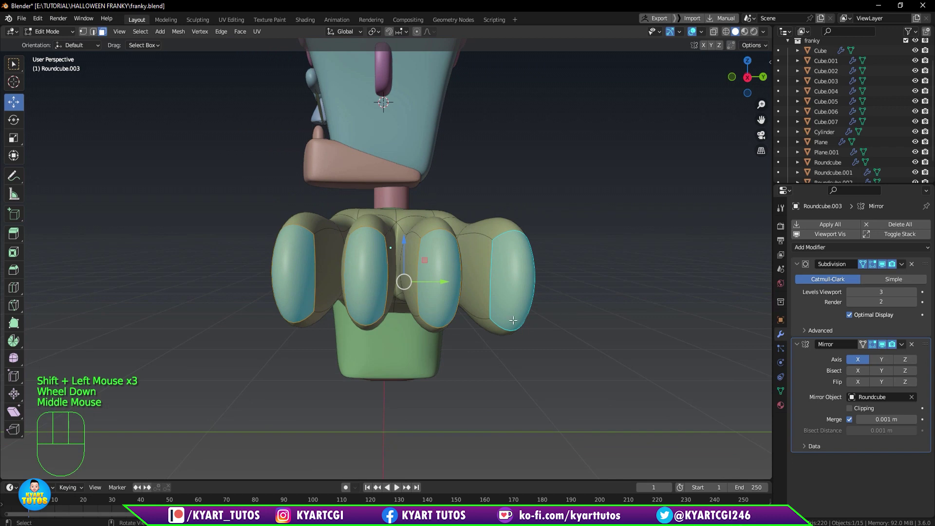
key("s")
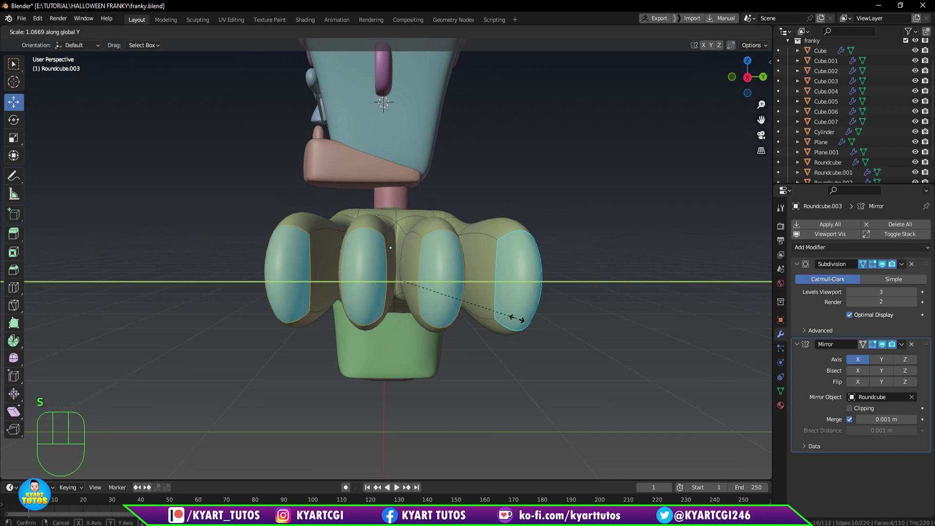
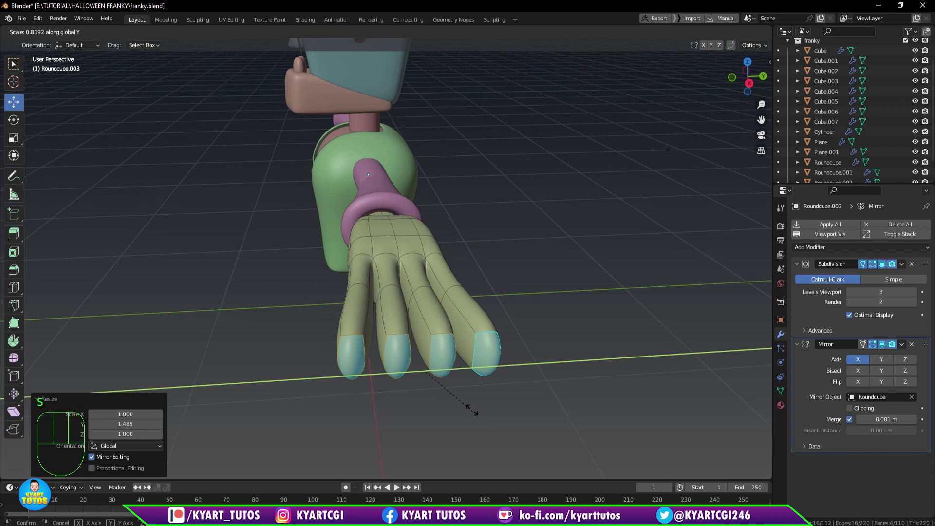
In top view, move each fingertip individually so the four fingers get uneven lengths.
key("KP_7")
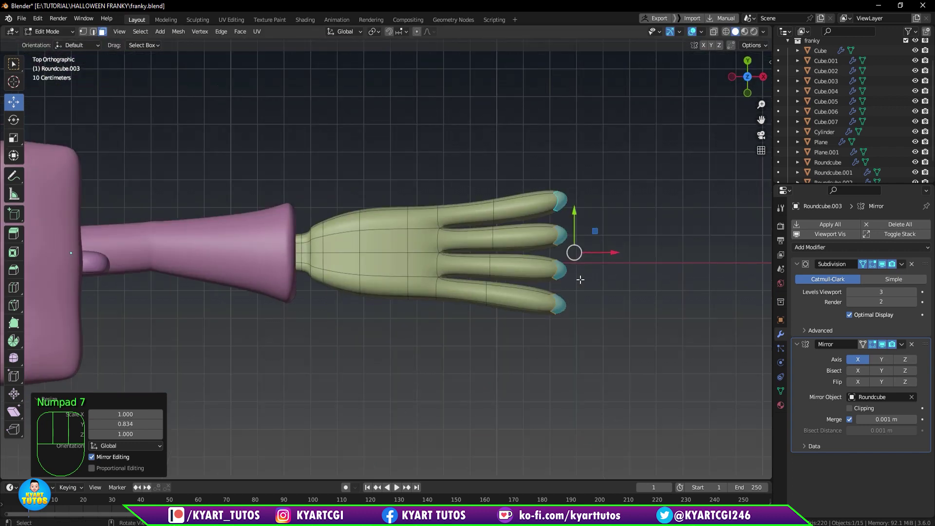
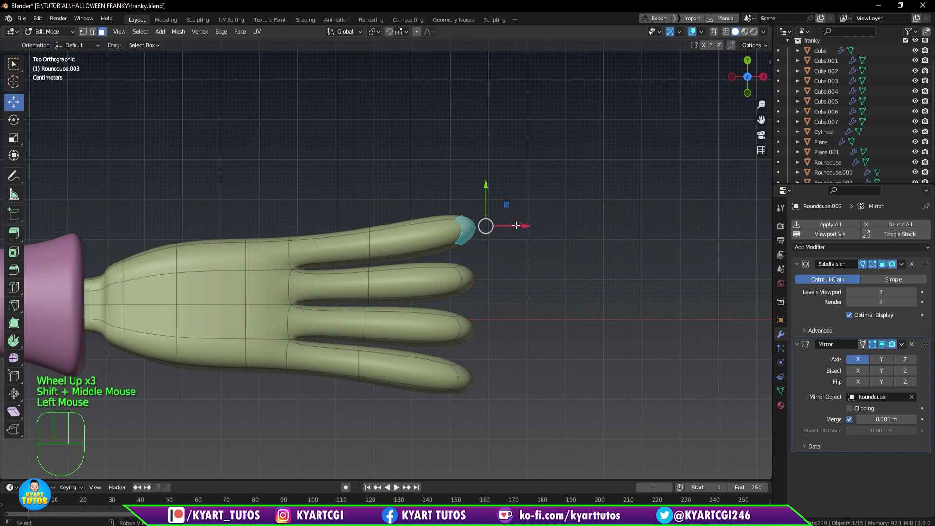
key("g")
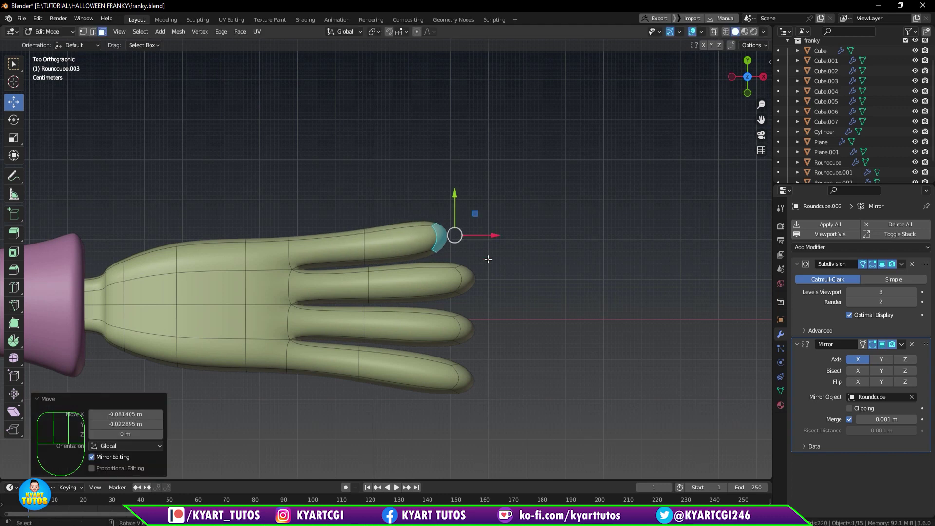
left_click(469, 281)
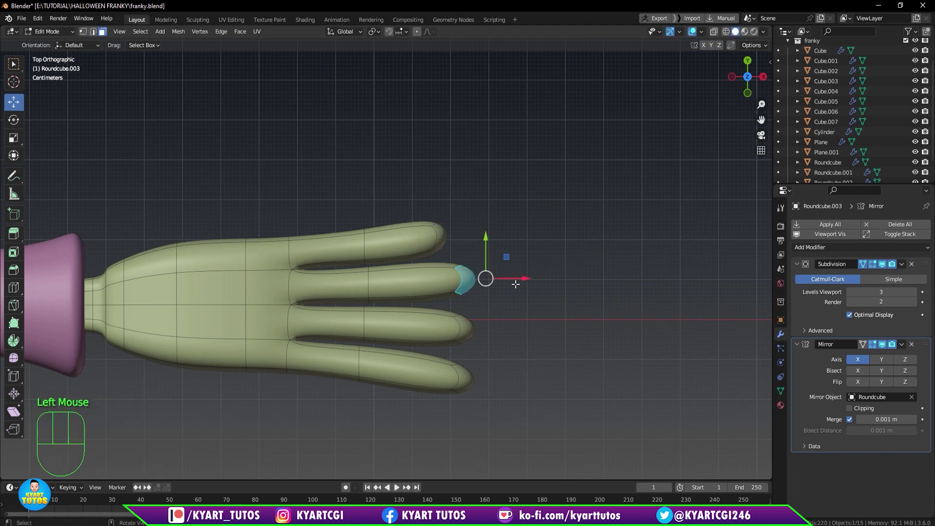
left_click_drag(514, 282, 501, 292)
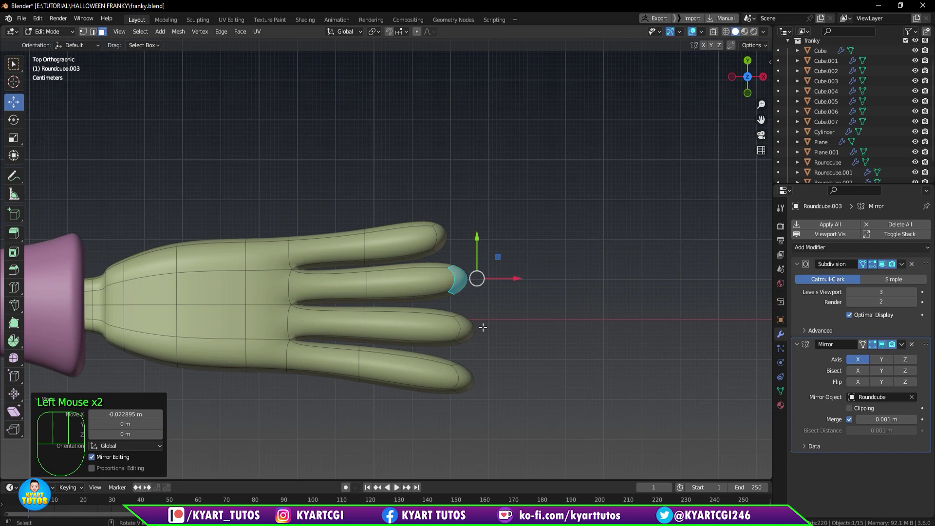
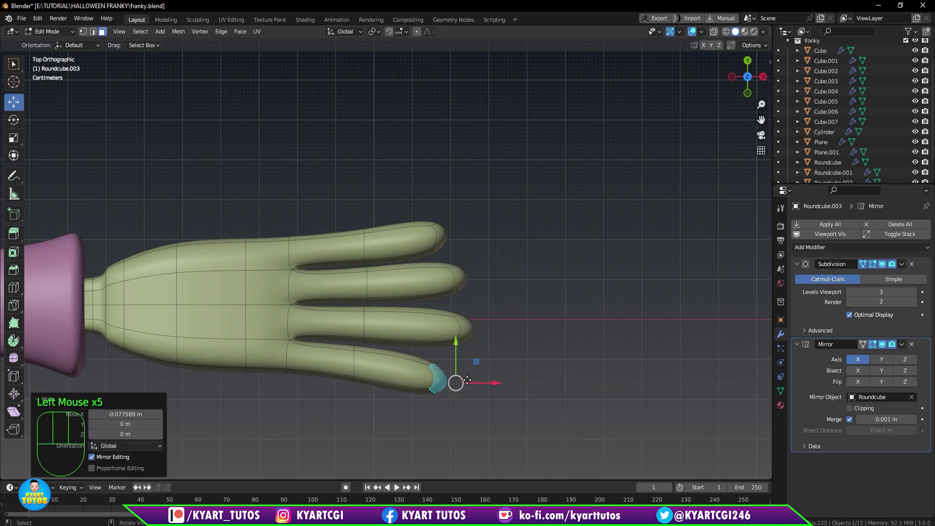
key("g")
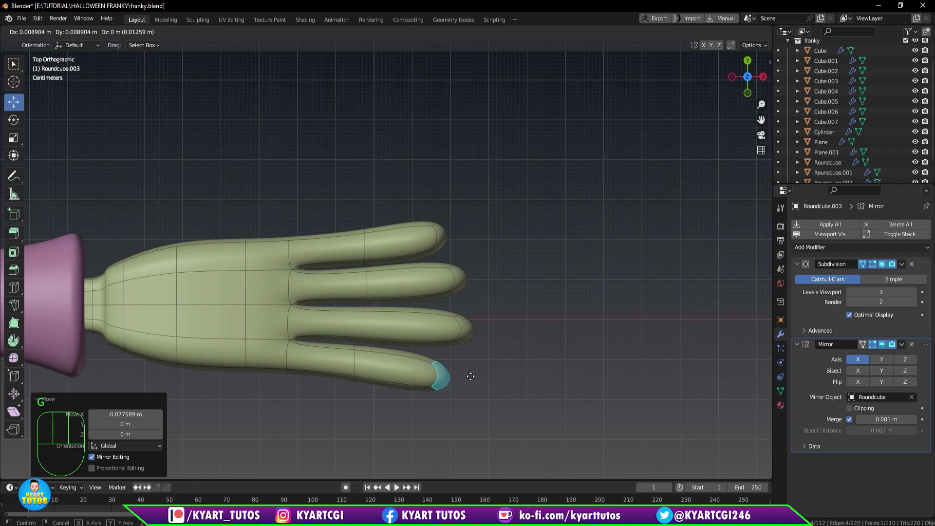
left_click(475, 325)
left_click(467, 327)
key("g")
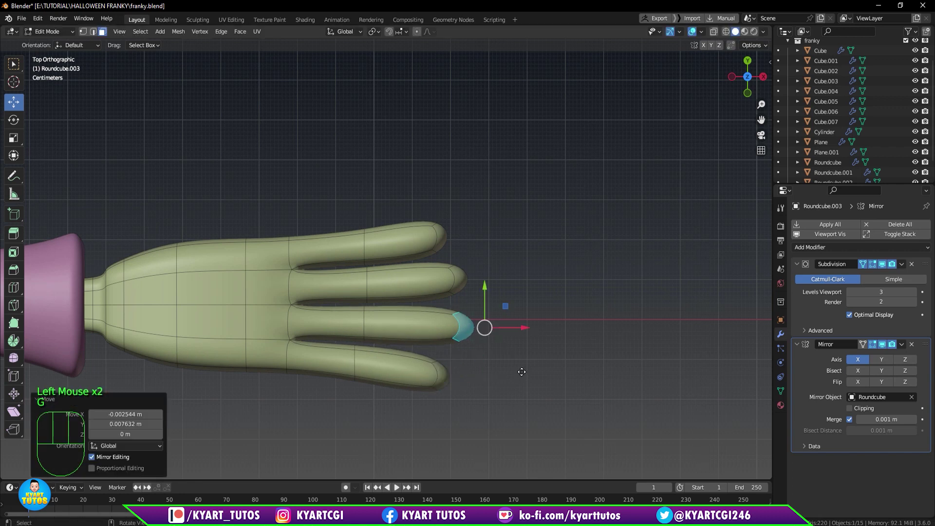
Inspect the smoothed fingers from several angles and select the loop near the top fingertip.
scroll("up", 3)
scroll("down", 3)
scroll("down", 3)
left_click(885, 268)
left_click(885, 268)
left_click_drag(547, 225, 556, 227)
scroll("down", 3)
left_click_drag(355, 220, 335, 214)
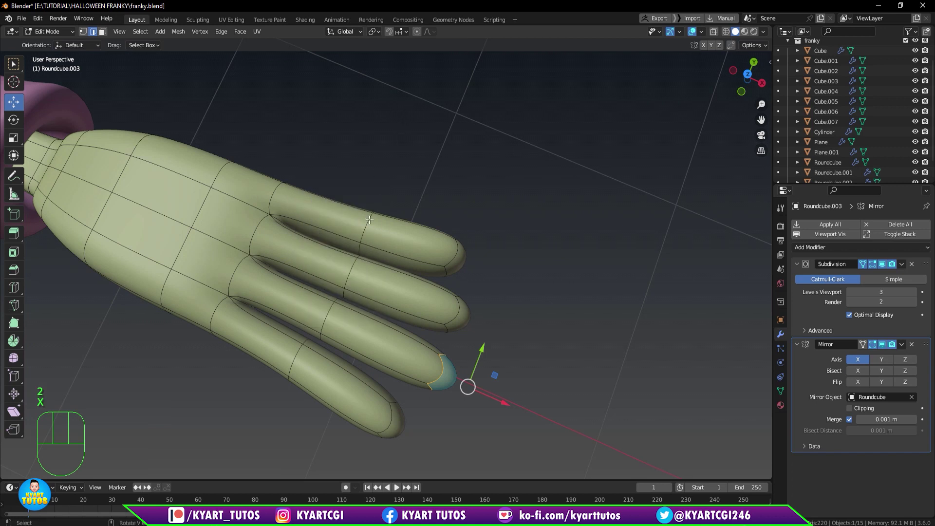
left_click(363, 221)
middle_click(463, 226)
left_click(454, 249)
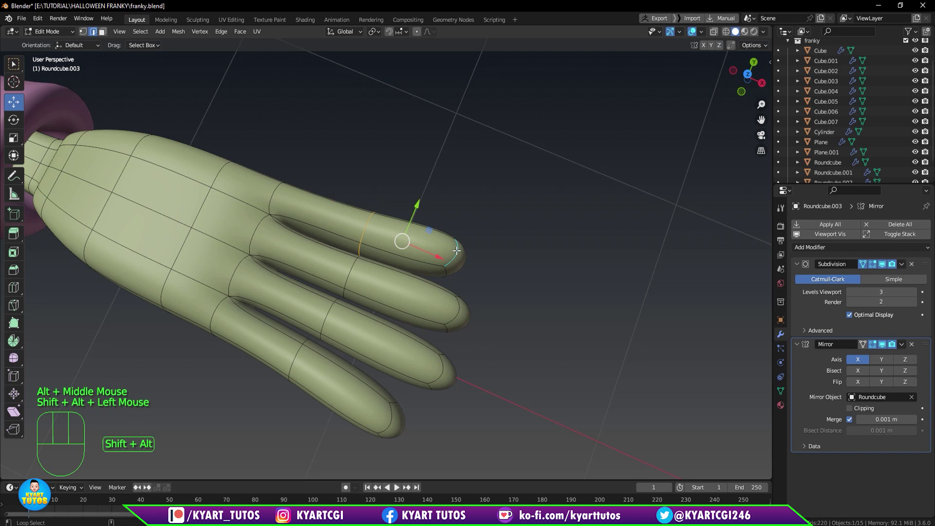
left_click_drag(445, 259, 420, 197)
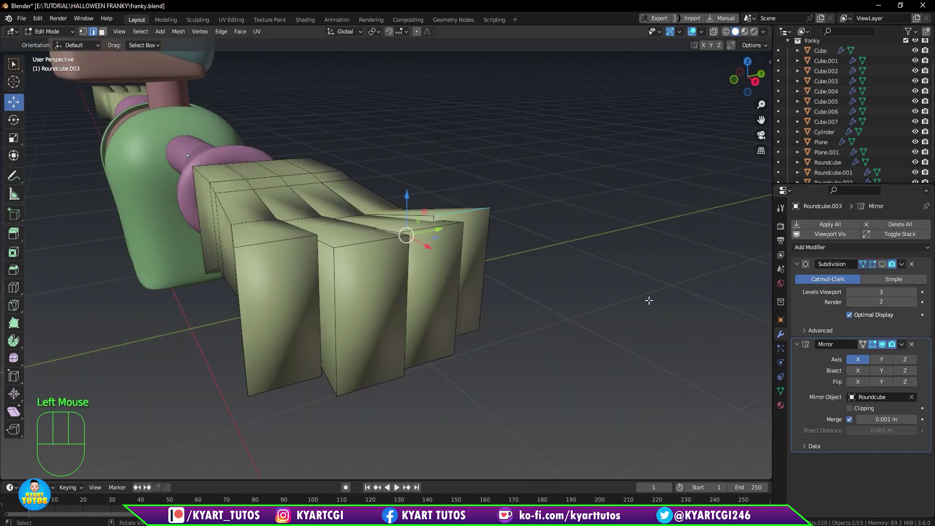
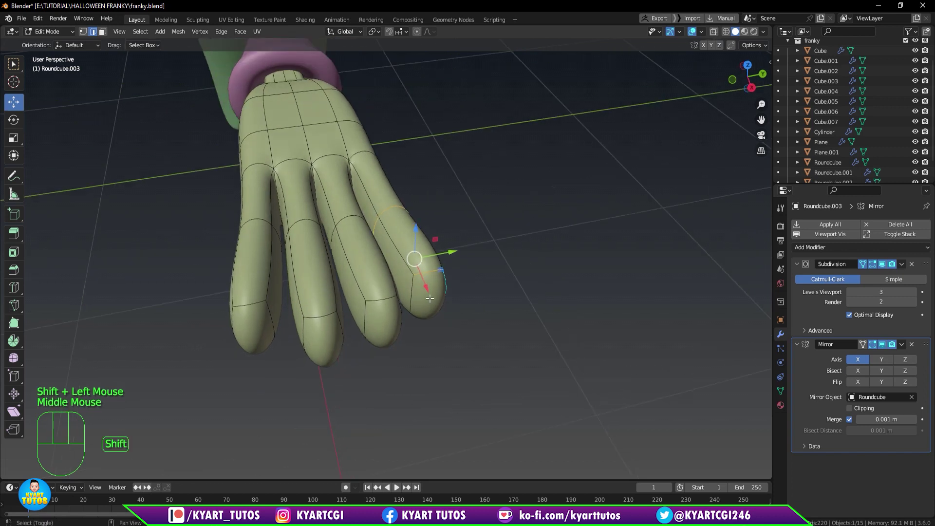
Check the fingers from below, undo a stray edit, and move the top fingertip into place in top view.
left_click(416, 292)
left_click_drag(437, 294, 429, 245)
left_click(413, 268)
left_click_drag(463, 322, 530, 419)
left_click_drag(512, 294, 525, 310)
key("KP_7")
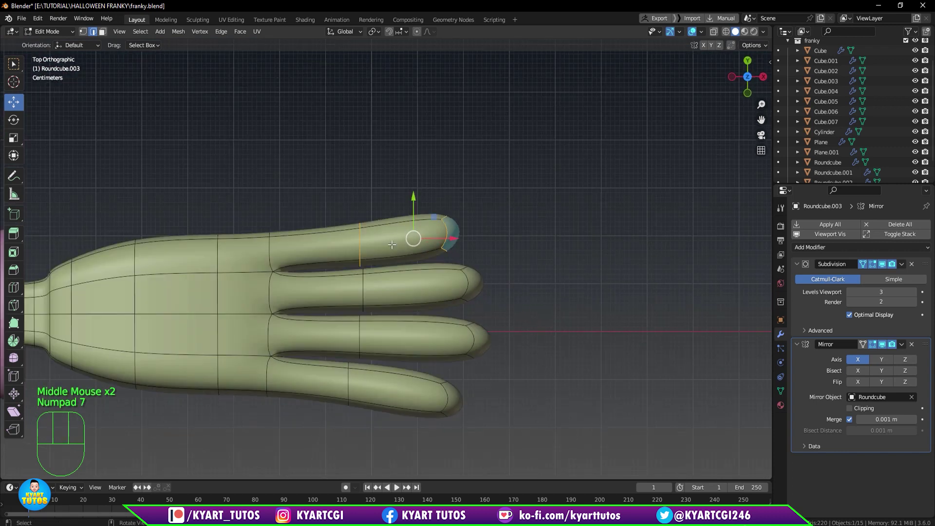
left_click(406, 206)
key("ctrl+z")
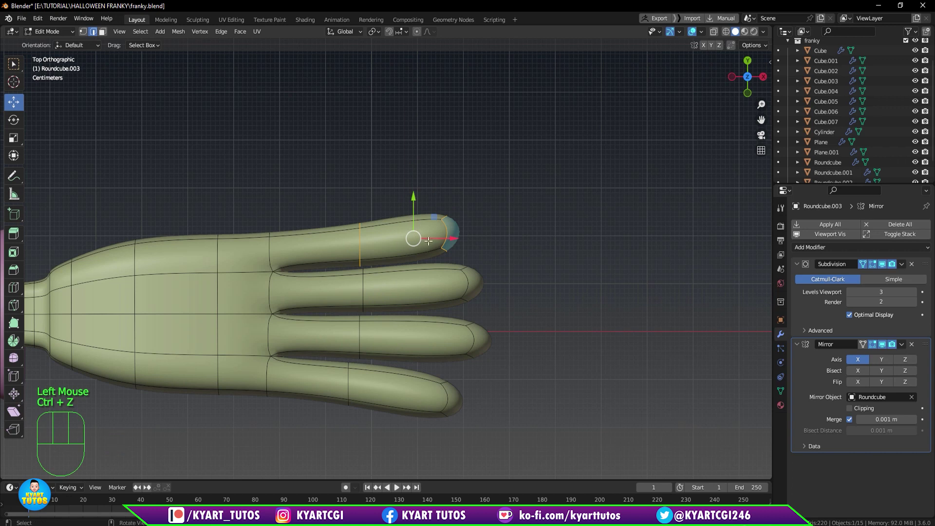
key("g")
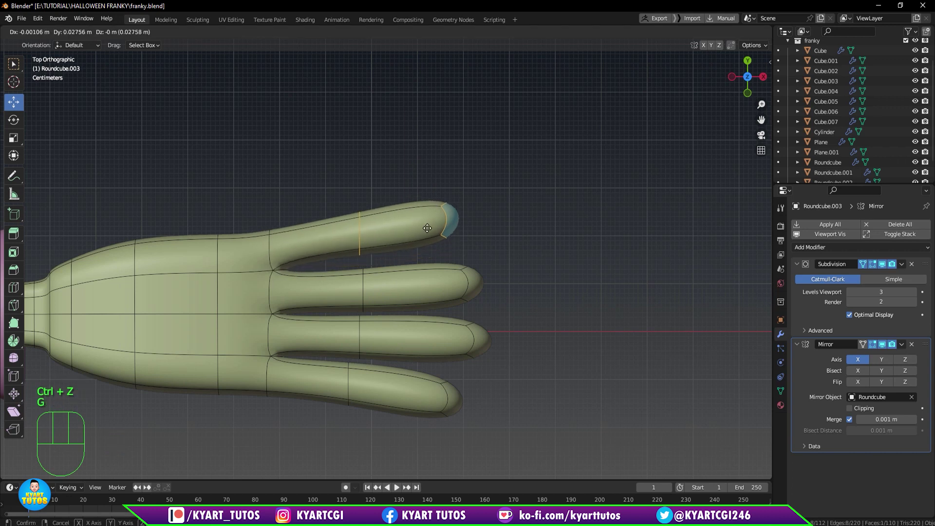
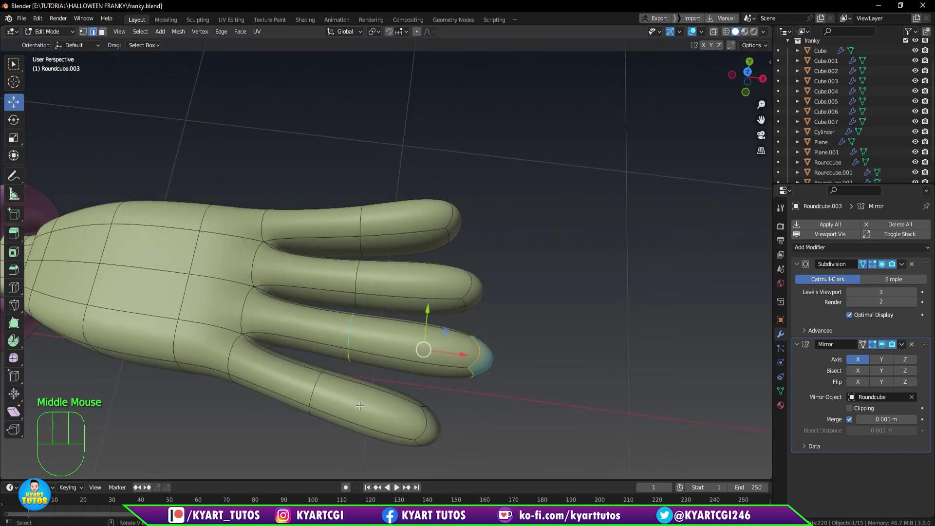
Slide two edge loops toward the fingertips and select all four tip faces.
key("ctrl+r")
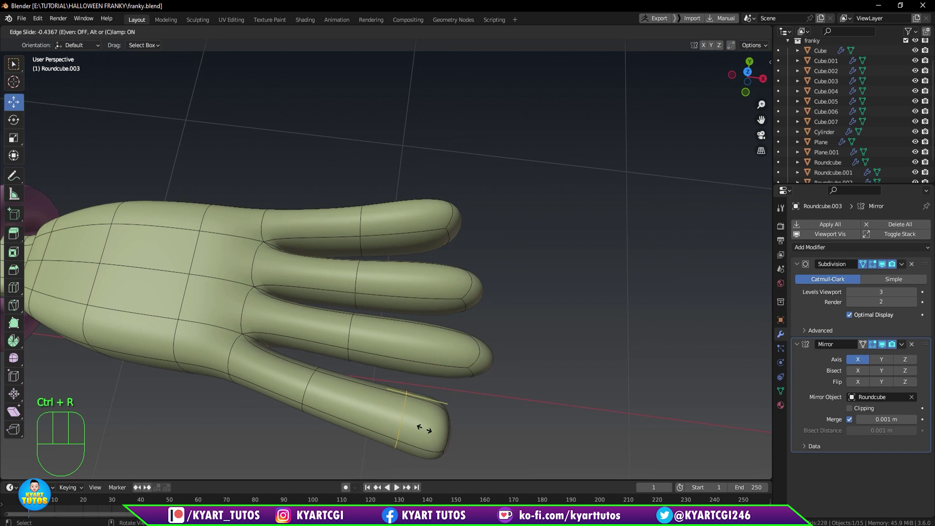
key("ctrl+r")
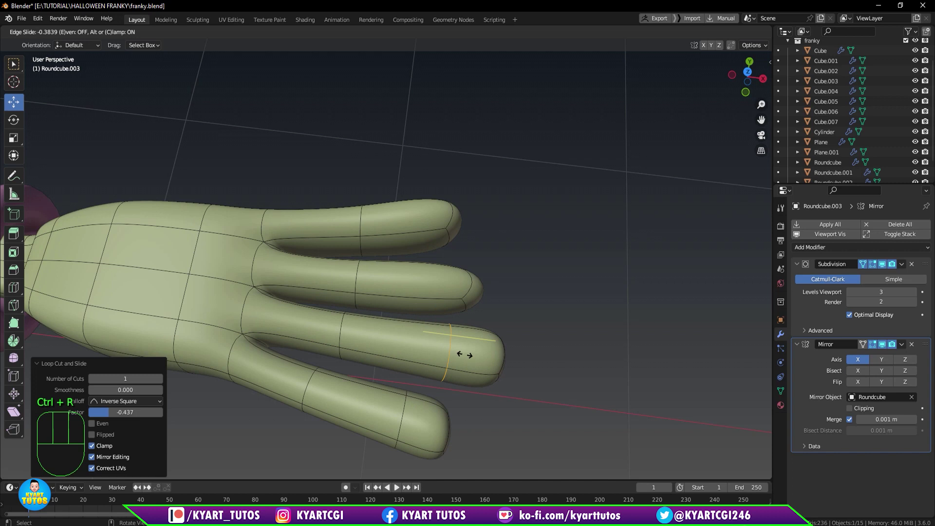
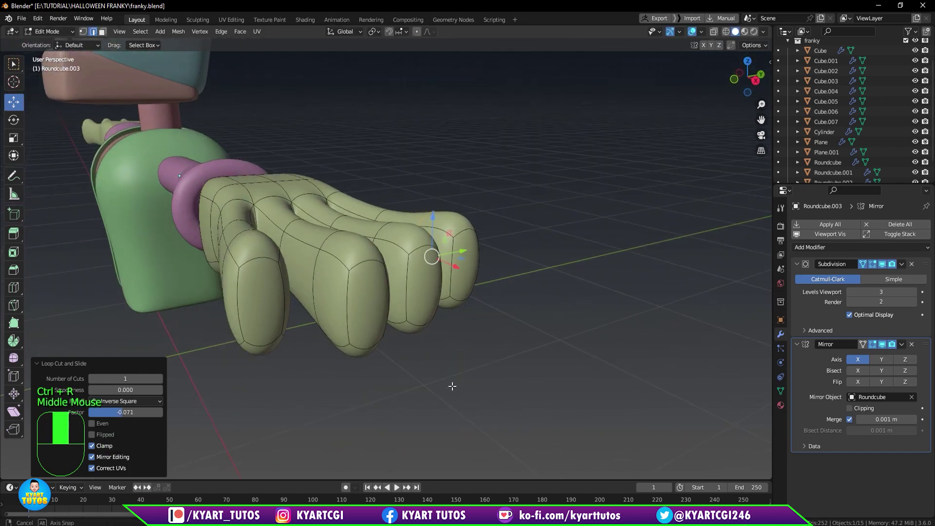
key("3")
left_click(268, 300)
left_click_drag(311, 412, 305, 408)
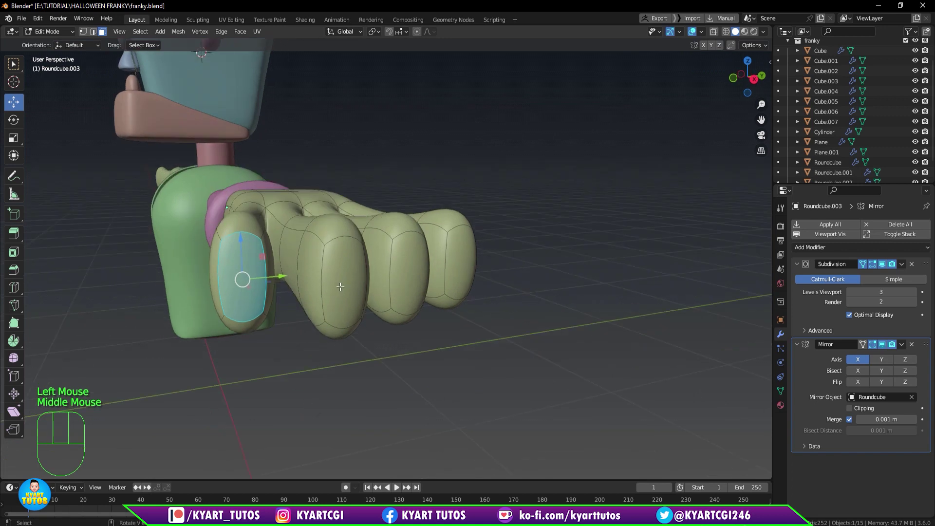
left_click(341, 284)
left_click(409, 285)
left_click(467, 270)
Scale the four fingertip faces flatter along Z and check them from below.
middle_click(428, 355)
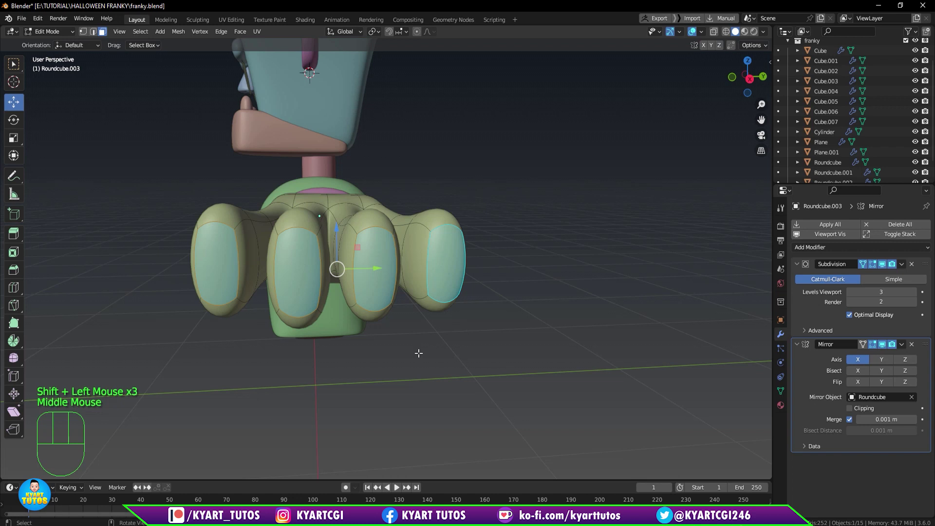
key("s")
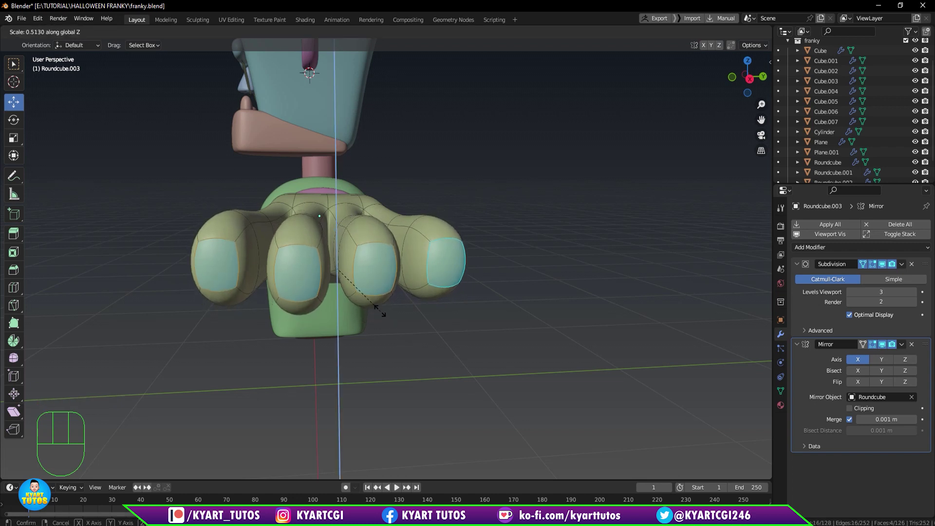
left_click_drag(406, 355, 478, 397)
scroll("down", 3)
scroll("down", 3)
scroll("up", 3)
left_click_drag(443, 369, 418, 335)
Inset the four fingertip faces to outline the fingernails.
left_click(457, 268)
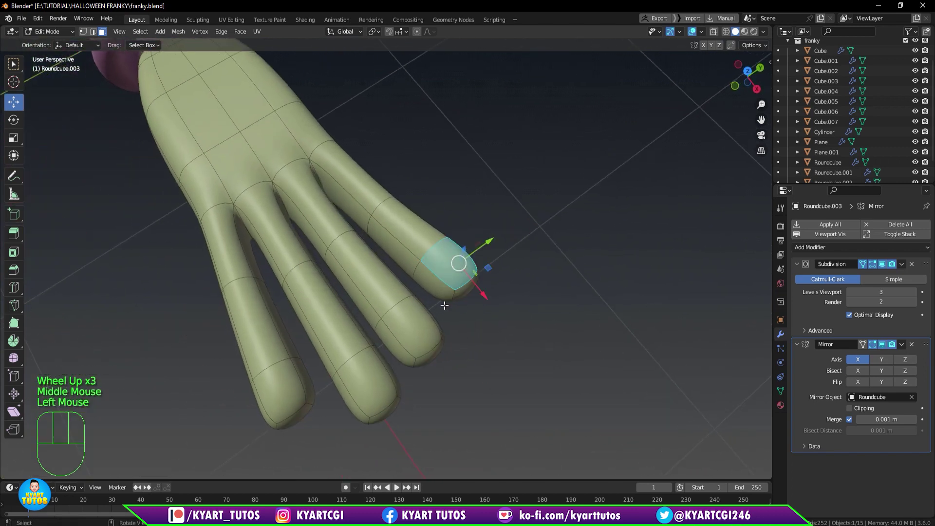
left_click(421, 324)
left_click(369, 392)
left_click(277, 386)
key("i")
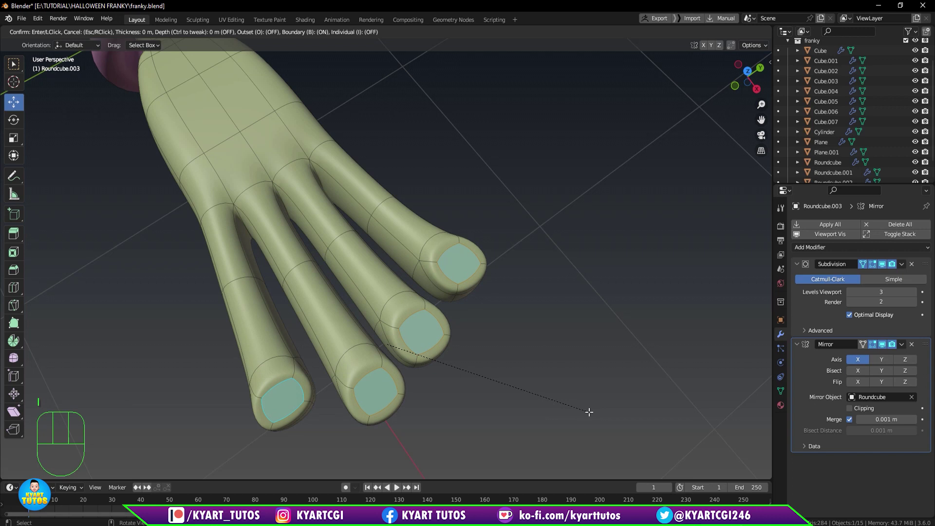
left_click_drag(533, 342, 571, 348)
Check the nails in front view with X-ray, then push the nail faces slightly inward.
left_click_drag(554, 332, 572, 306)
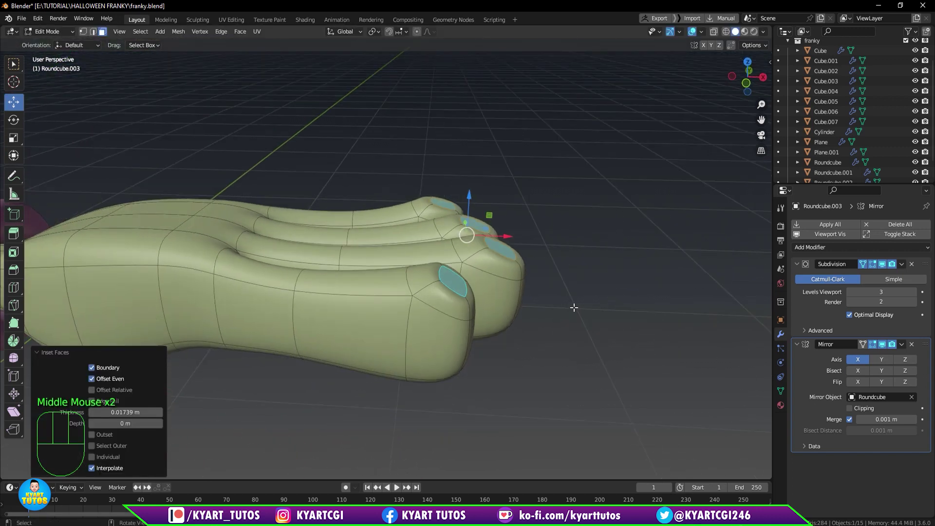
key("KP_1")
scroll("up", 3)
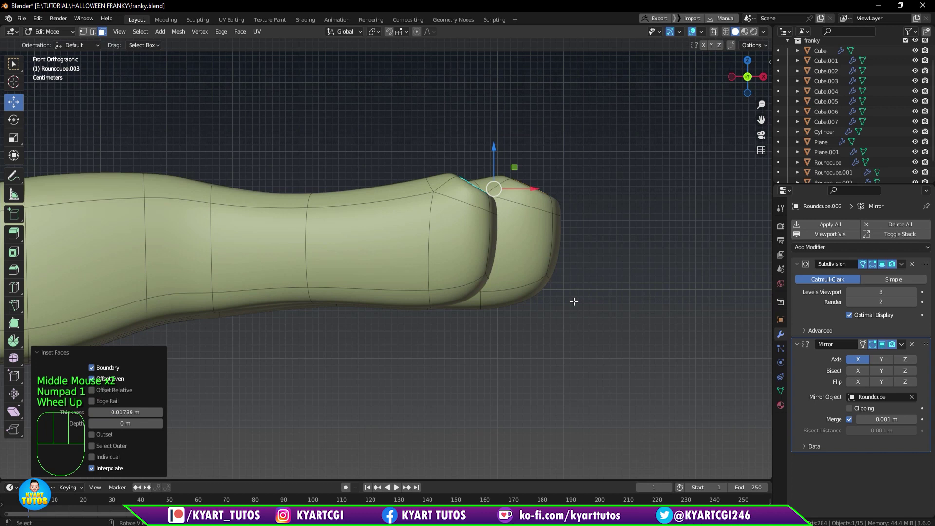
key("q")
key("r")
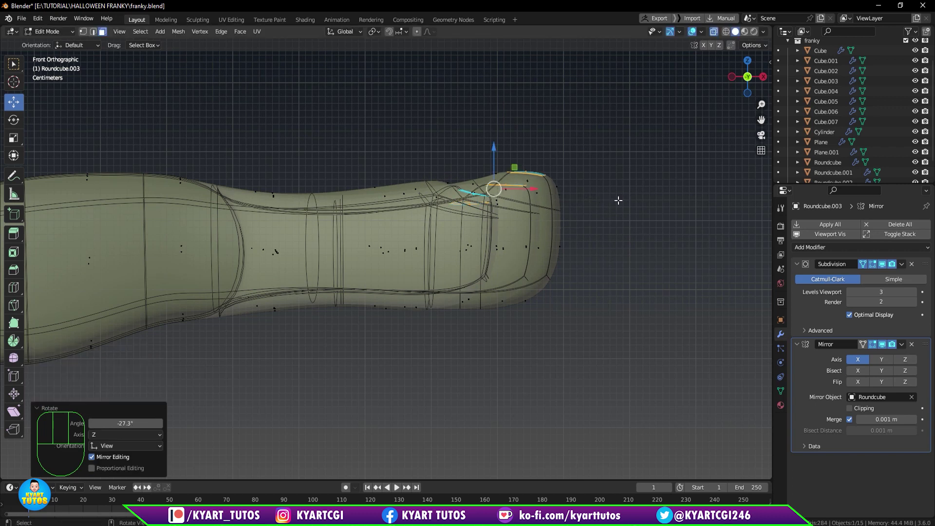
scroll("down", 3)
left_click_drag(608, 251, 611, 287)
scroll("down", 3)
left_click(478, 225)
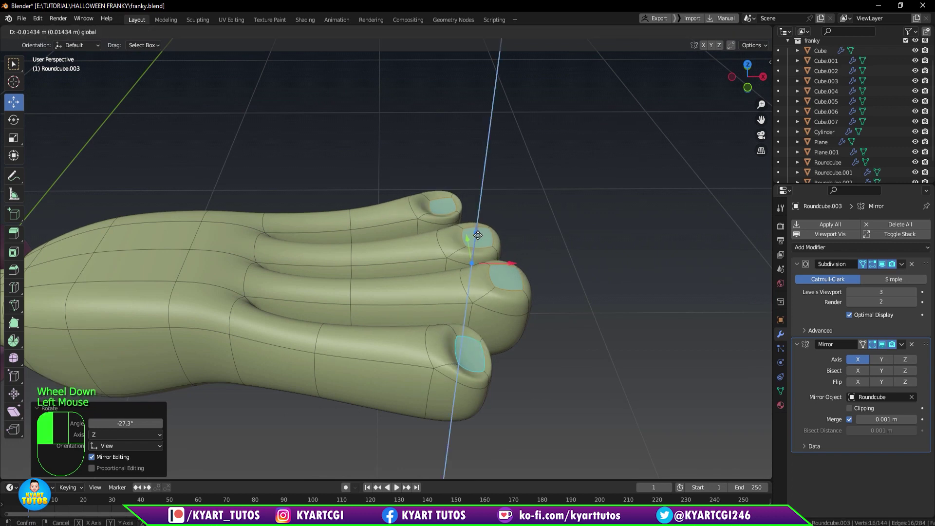
left_click(481, 234)
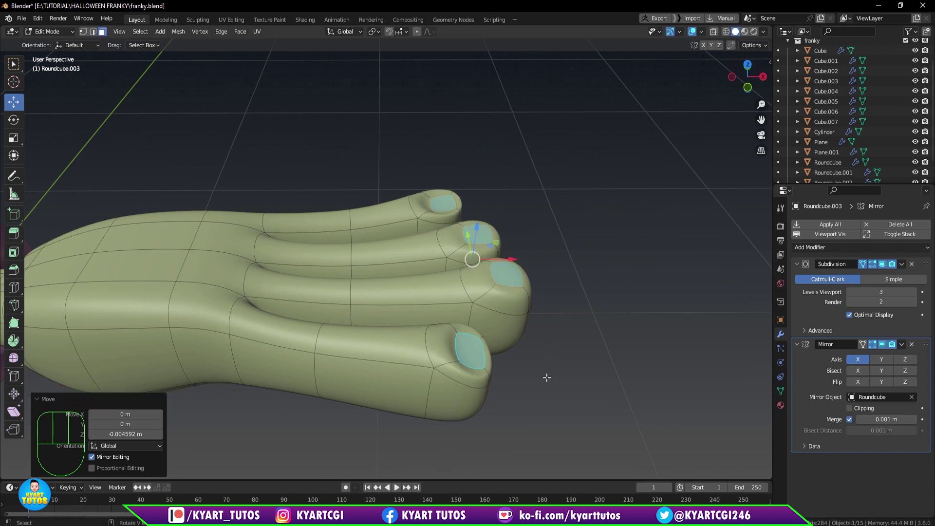
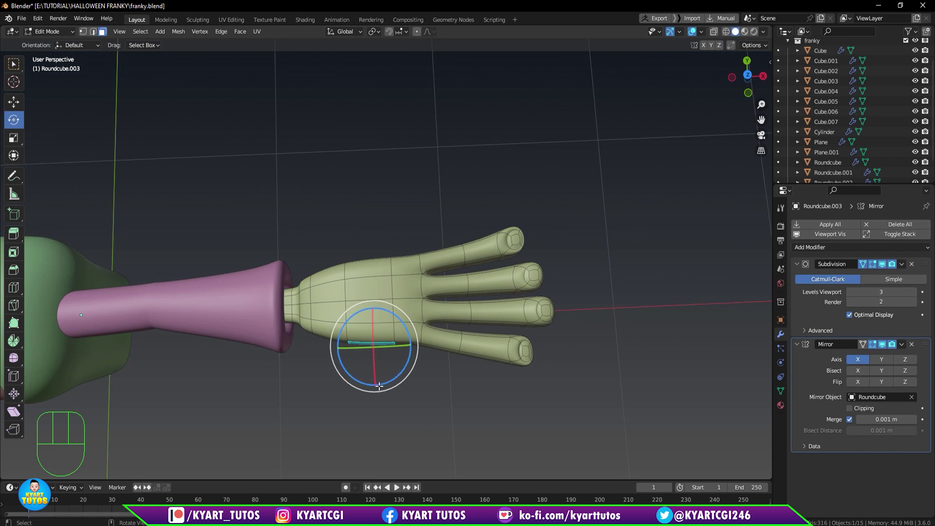
Extrude a thumb from the side of the palm in top view and angle its tip outward.
left_click_drag(390, 385, 408, 354)
scroll("down", 3)
middle_click(408, 363)
key("KP_7")
scroll("up", 3)
key("e")
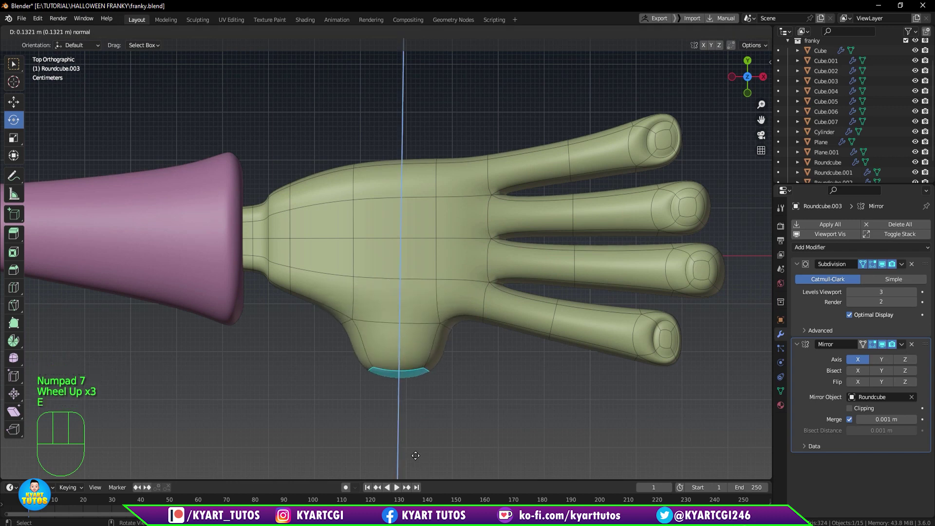
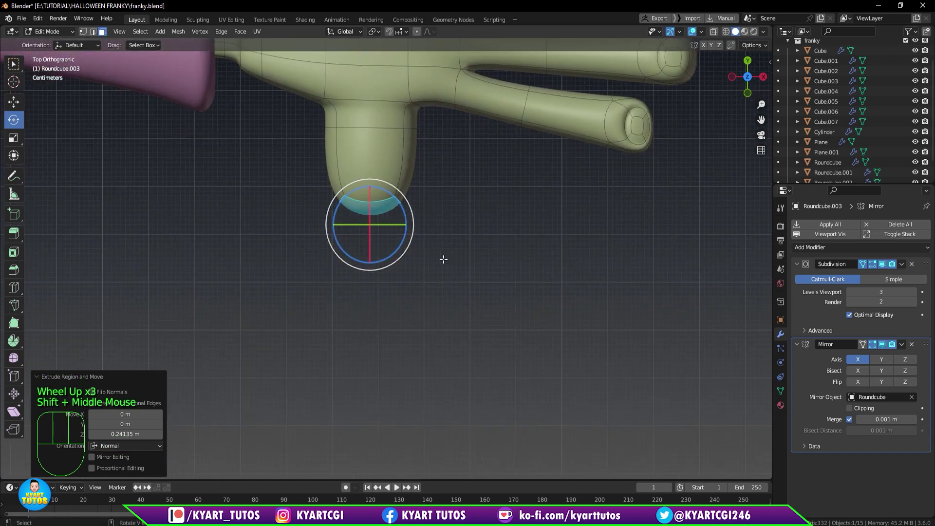
key("g")
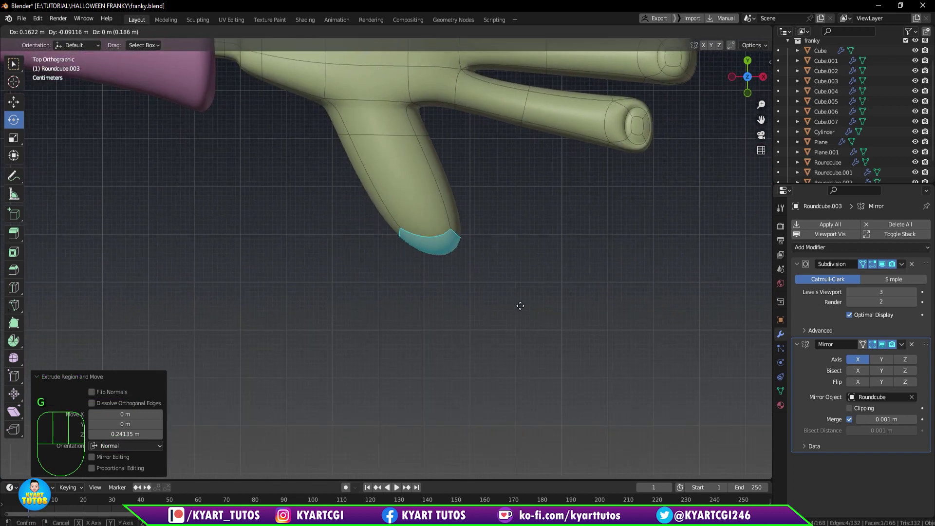
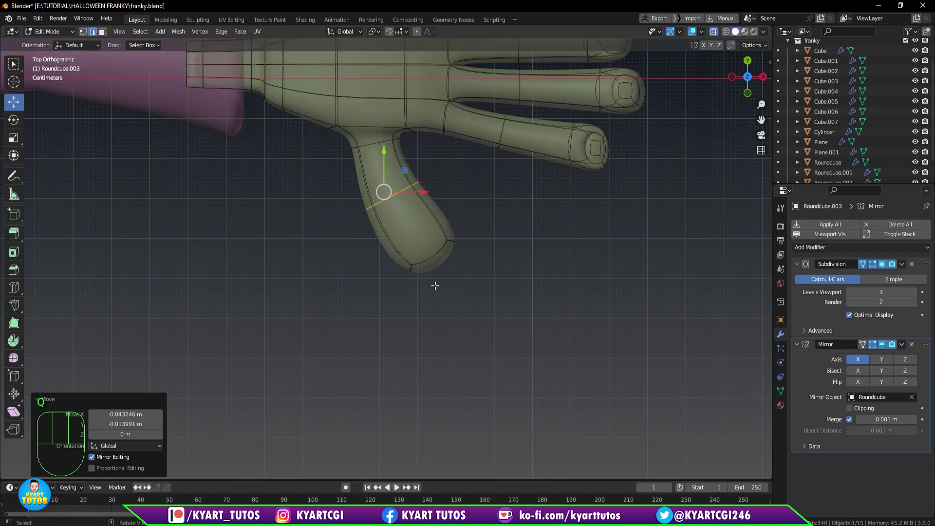
Move and rotate the thumb's tip section, tilt a loop along it, and check the whole character.
key("1")
left_click(383, 309)
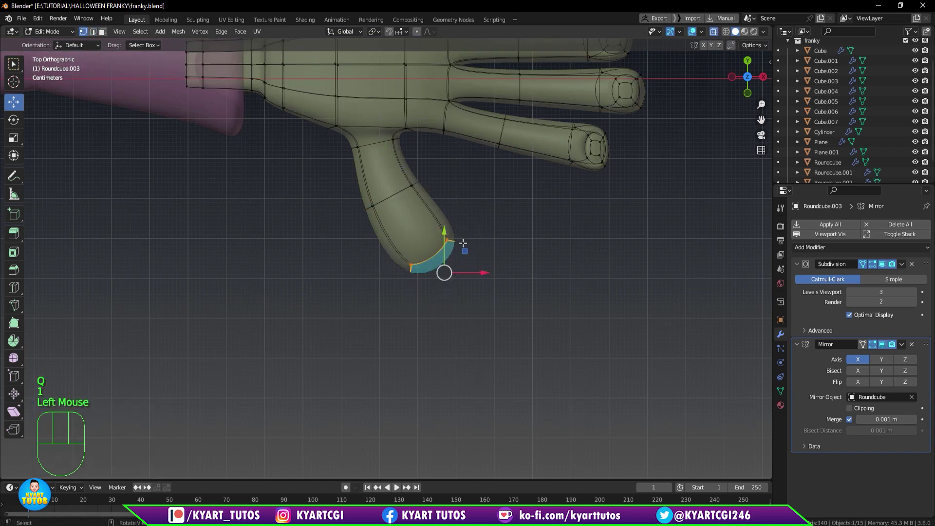
key("g")
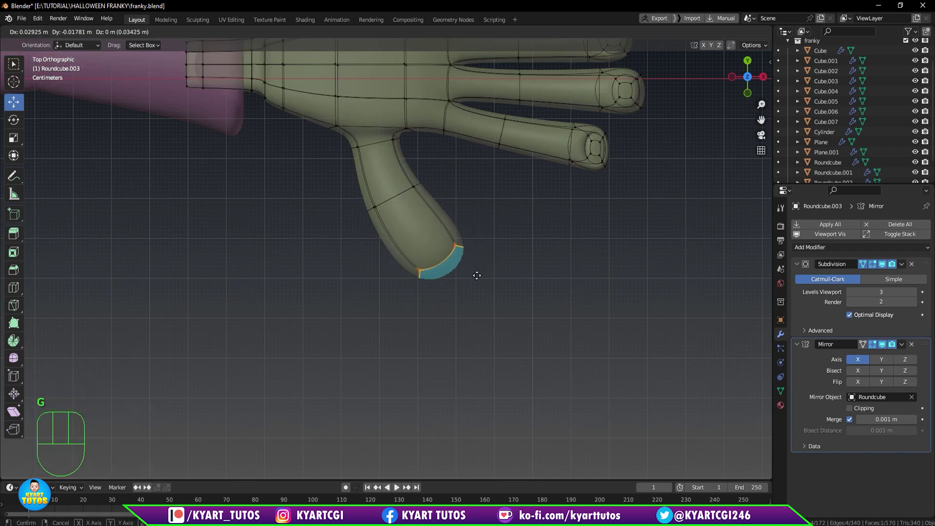
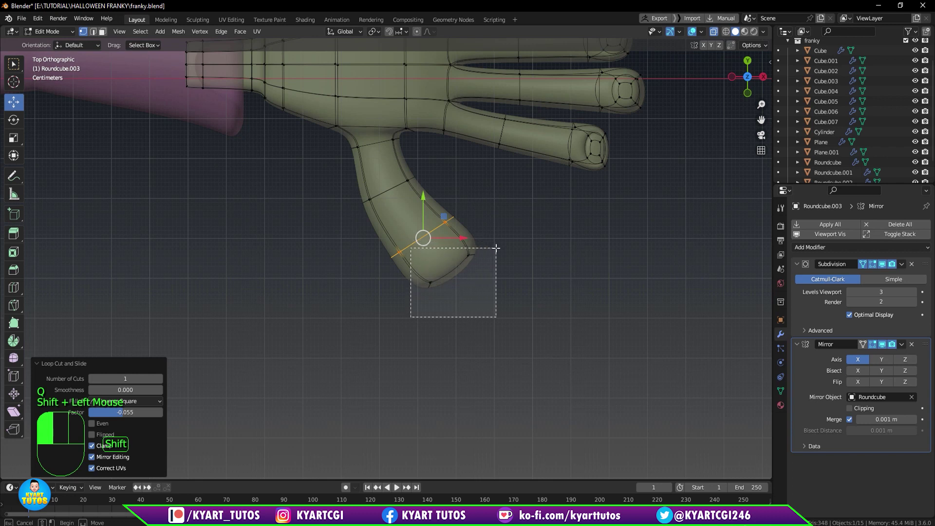
key("r")
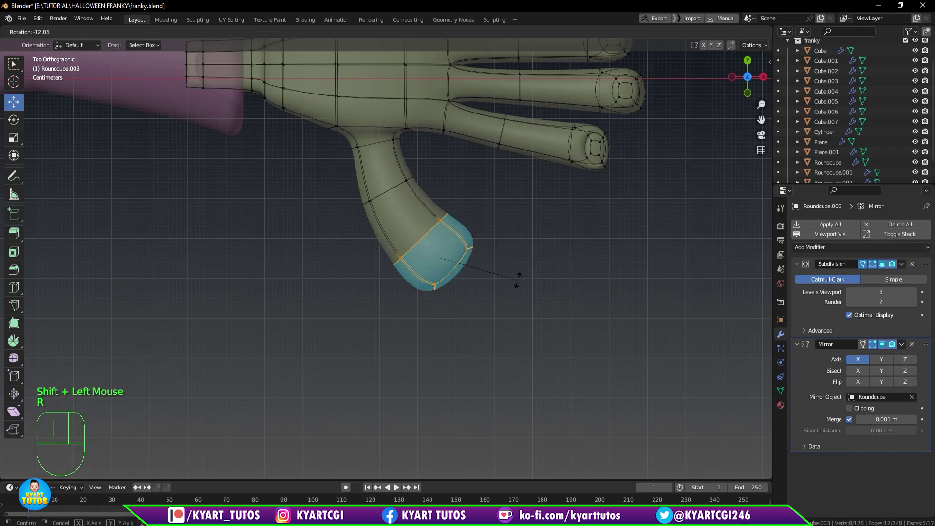
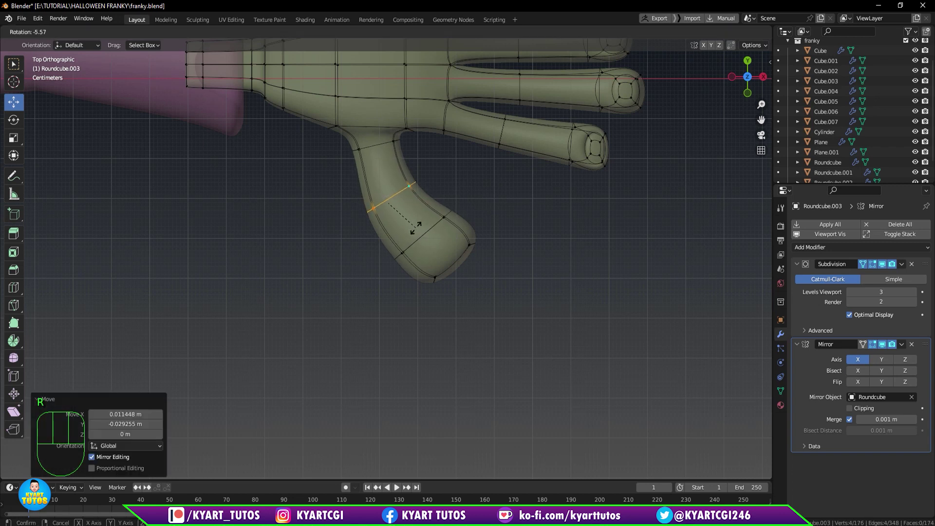
left_click_drag(425, 243, 453, 204)
key("q")
left_click_drag(424, 285, 469, 230)
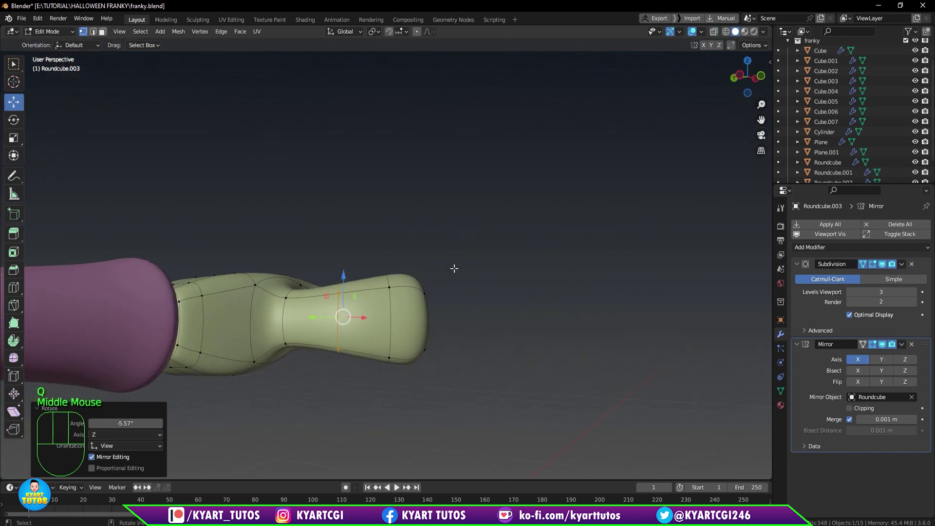
left_click_drag(407, 292, 307, 303)
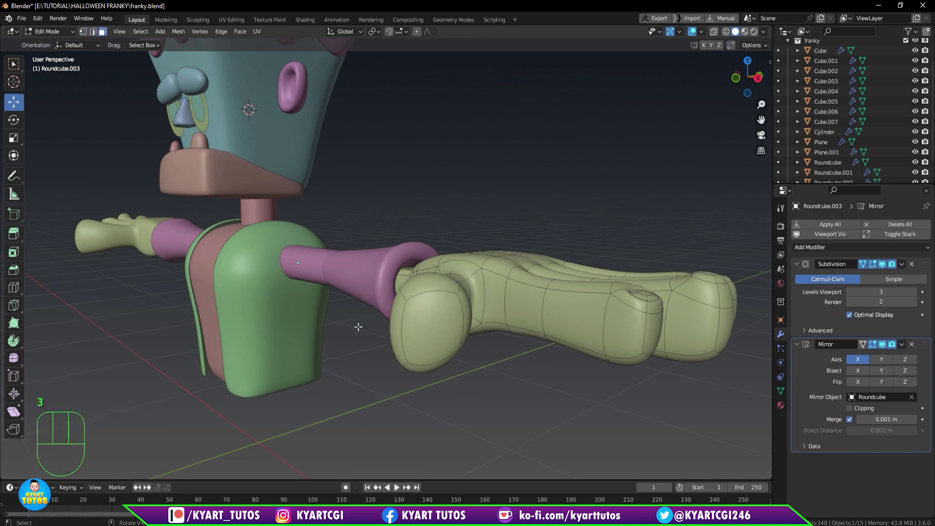
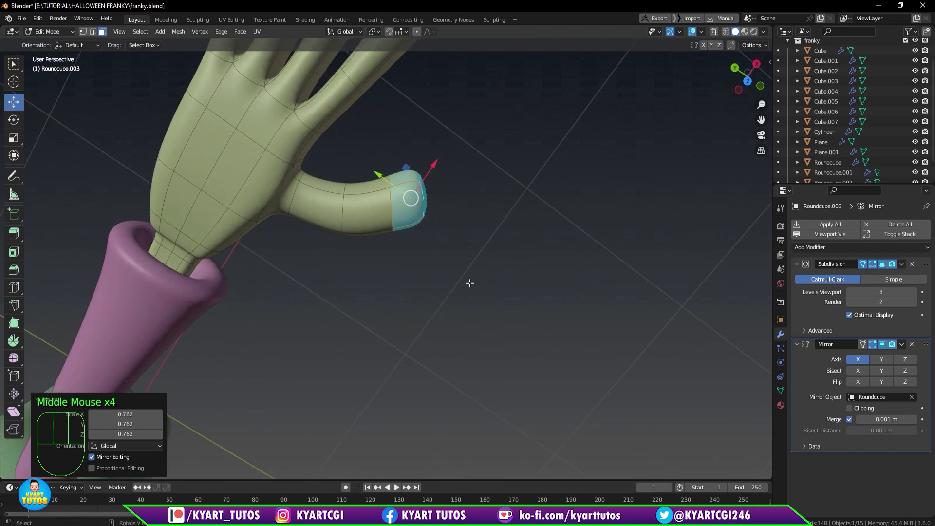
Shrink the thumb's middle section slightly with Alt+S in top view.
key("KP_7")
scroll("up", 3)
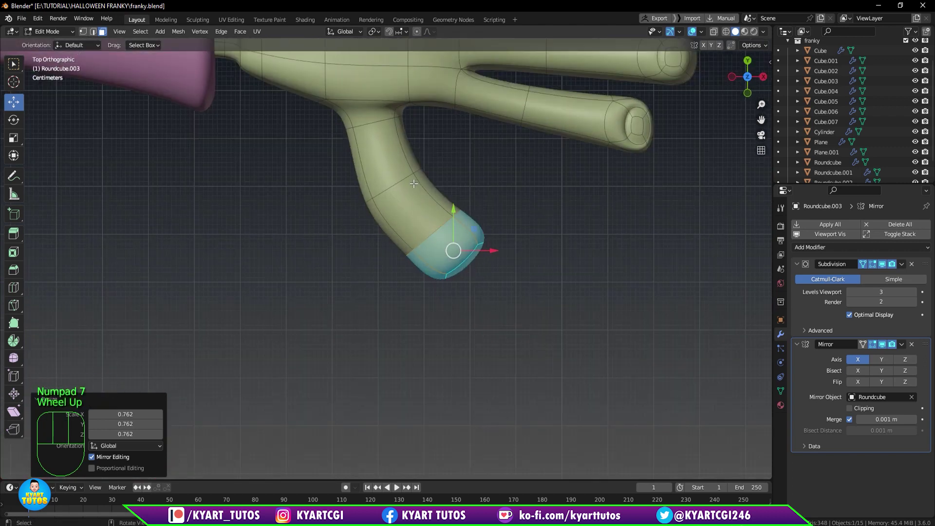
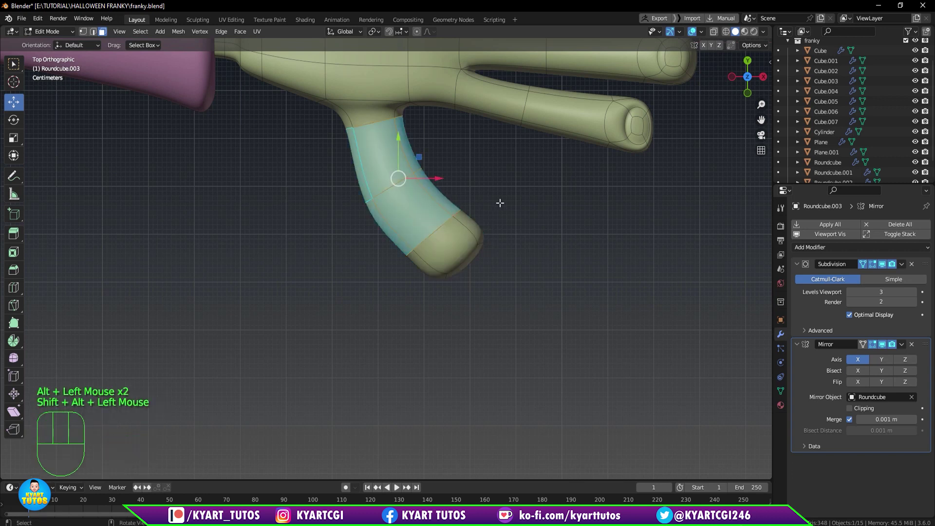
key("alt+s")
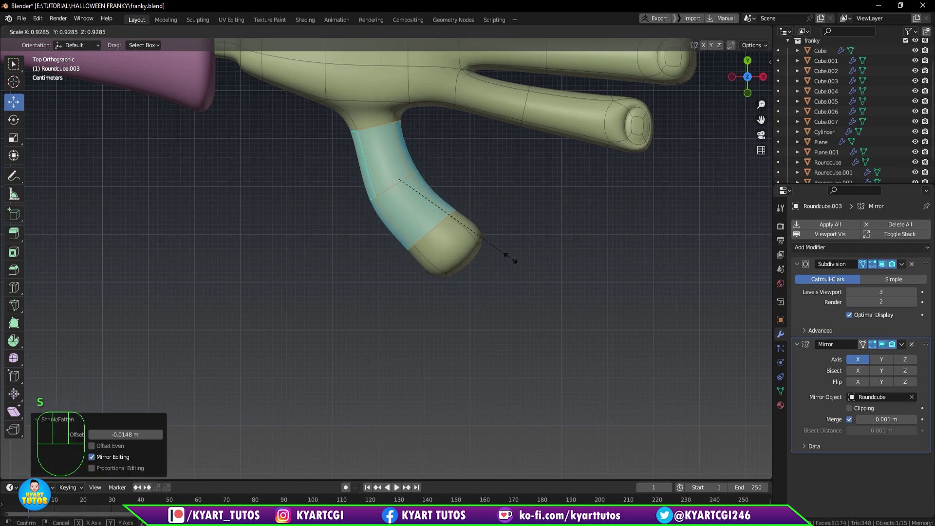
left_click(469, 201)
left_click_drag(467, 182, 476, 181)
key("KP_7")
scroll("down", 3)
scroll("down", 3)
key("q")
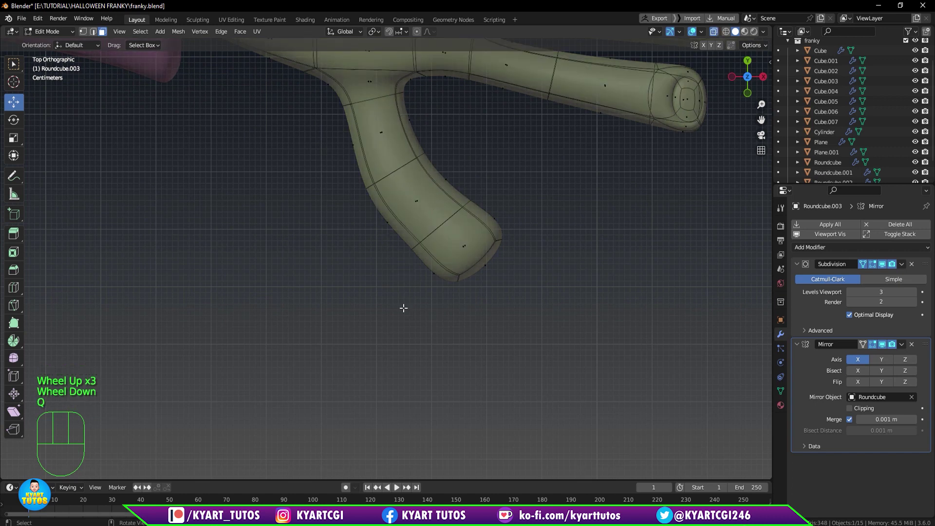
key("1")
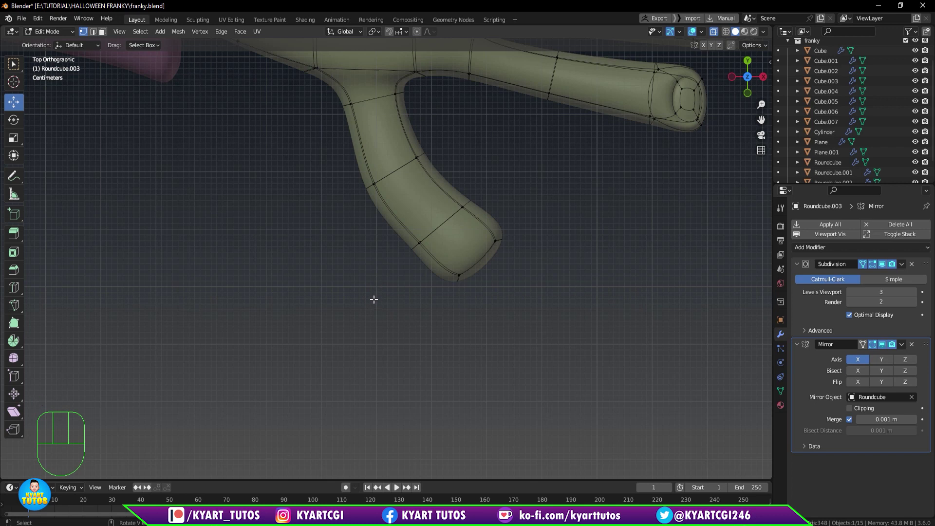
Box-select the thumb tip loops, push them outward and reshape the rounded end.
left_click_drag(516, 164, 347, 342)
key("g")
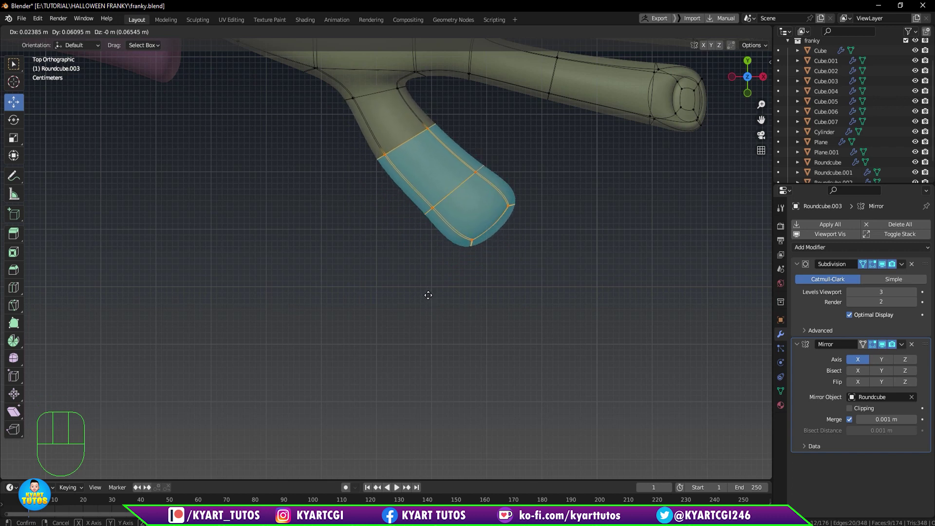
left_click_drag(450, 225, 480, 186)
key("q")
left_click_drag(457, 286, 438, 323)
left_click_drag(441, 302, 461, 285)
scroll("up", 3)
scroll("up", 3)
left_click_drag(477, 319, 482, 309)
left_click_drag(485, 316, 486, 204)
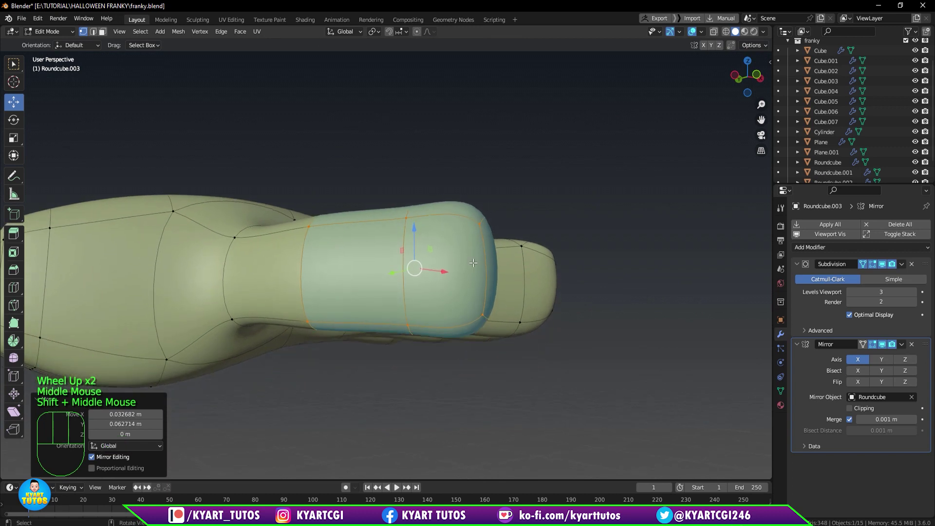
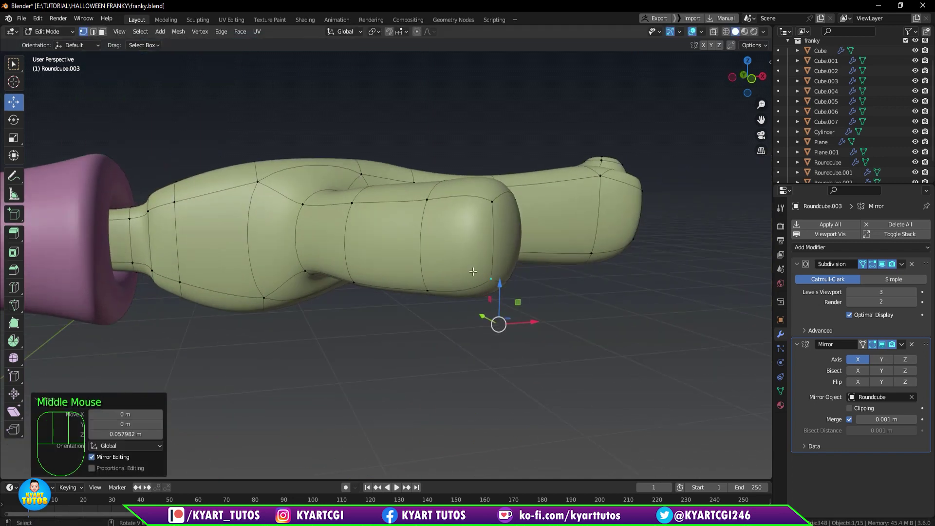
Inset the thumb tip face twice and shrink the inner face into a small rounded pad.
key("3")
left_click(462, 244)
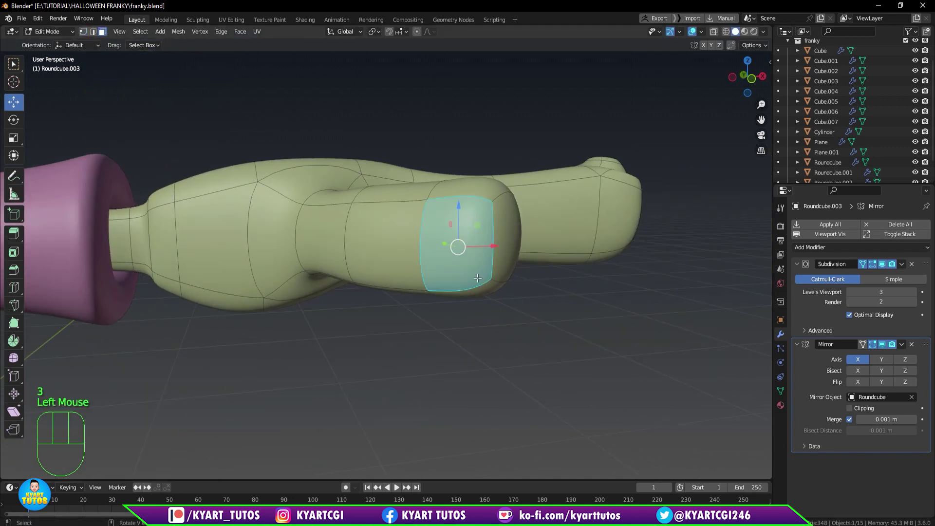
middle_click(502, 300)
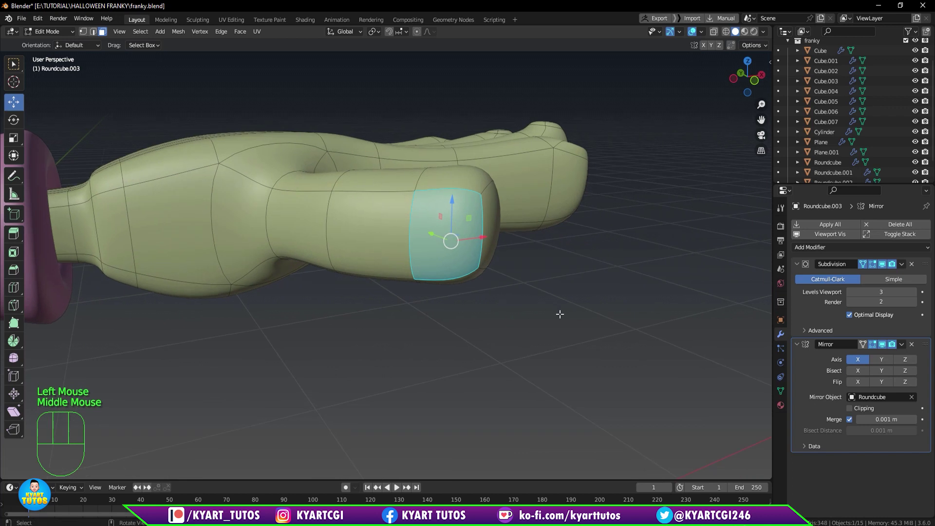
key("i")
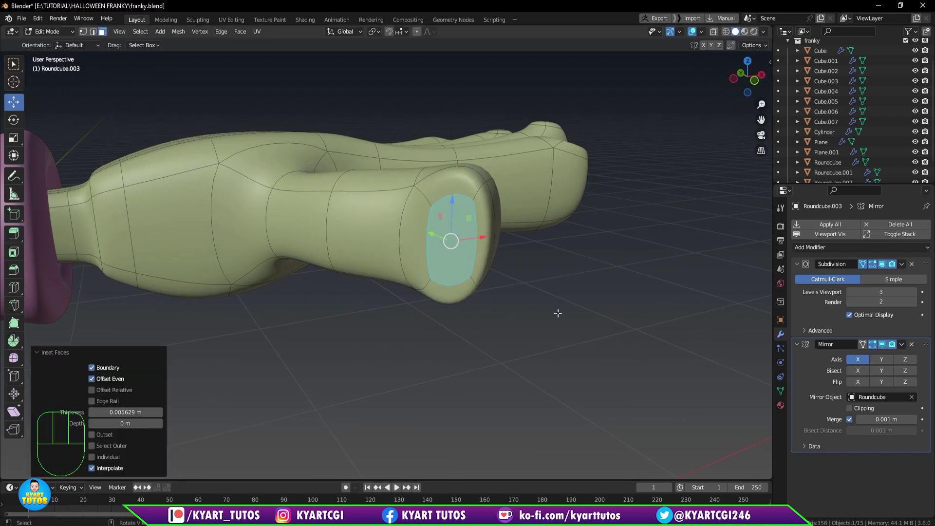
left_click_drag(521, 282, 492, 310)
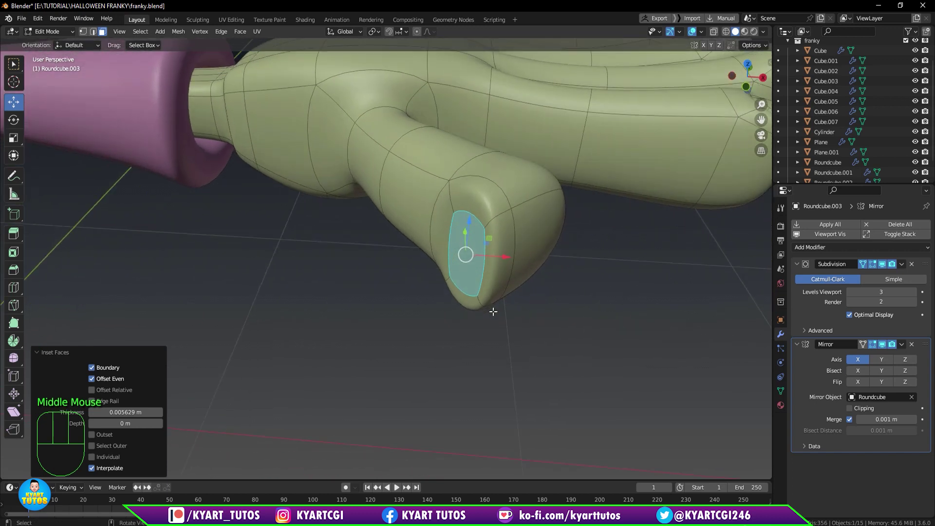
key("e")
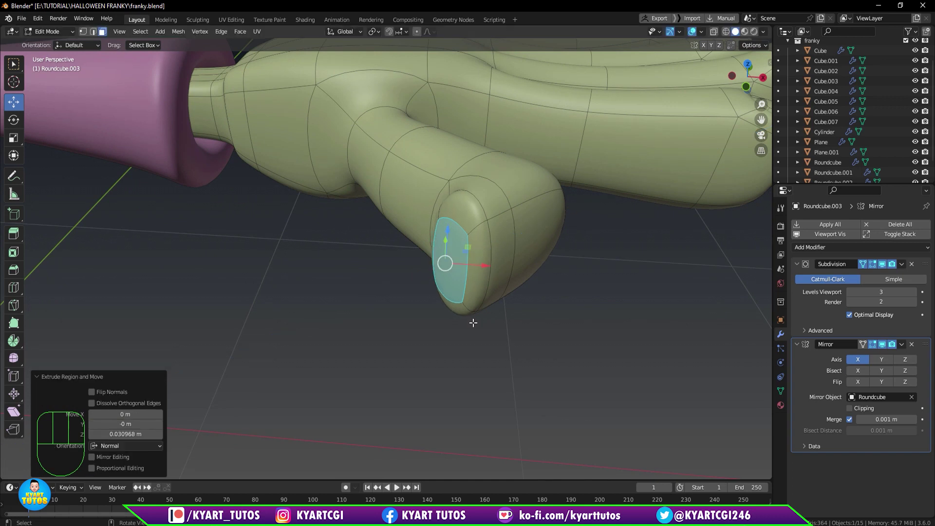
key("ctrl+KP_Add")
key("s")
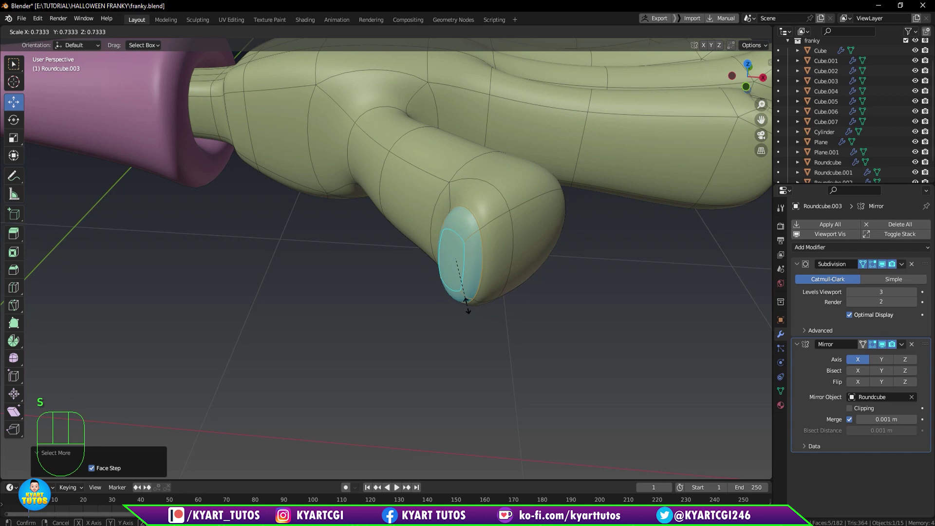
left_click_drag(527, 337, 566, 317)
left_click_drag(550, 285, 553, 311)
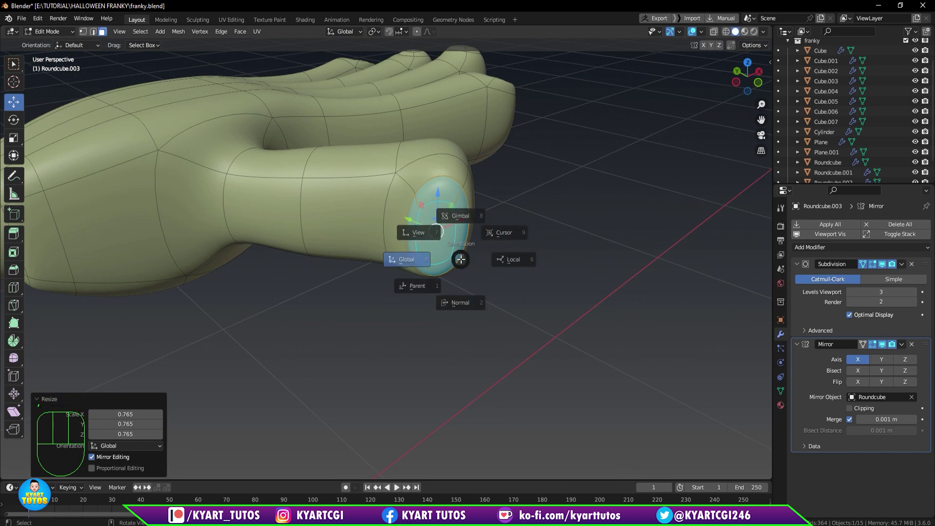
Flatten the inner tip face along its normal and push it slightly outward.
left_click_drag(460, 295, 469, 323)
key("s")
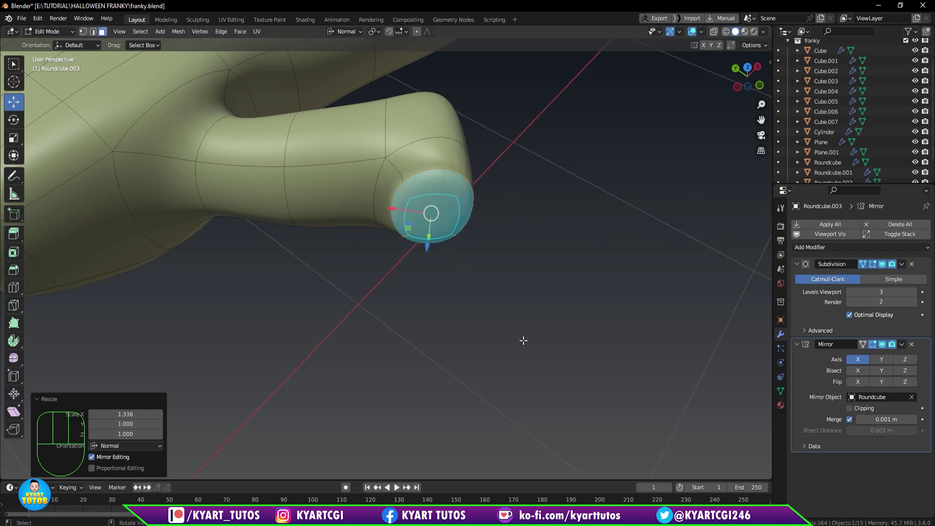
left_click_drag(510, 302, 512, 252)
key("s")
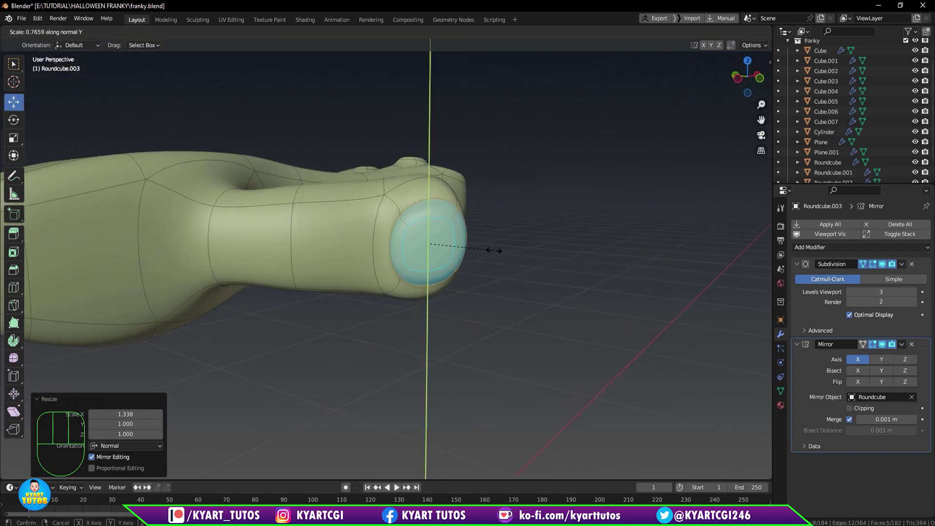
left_click_drag(490, 256, 395, 226)
left_click(403, 230)
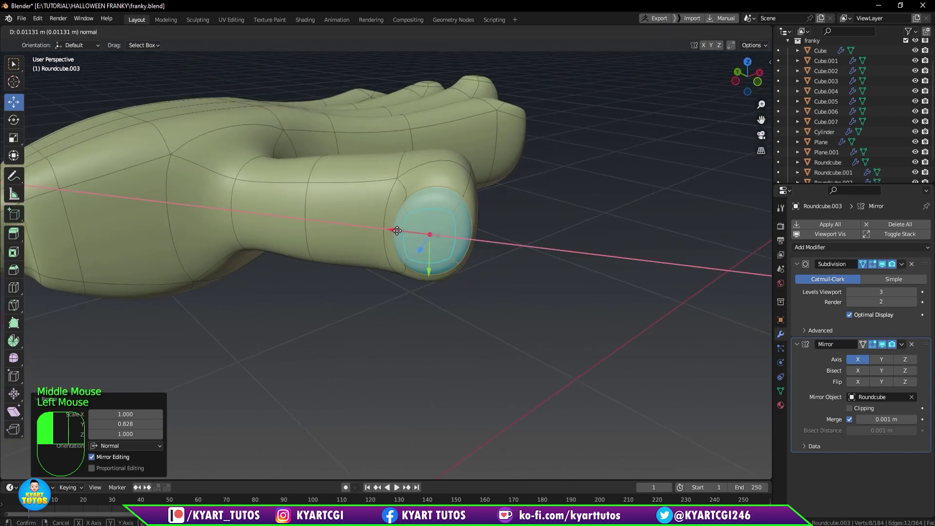
left_click_drag(419, 265, 431, 258)
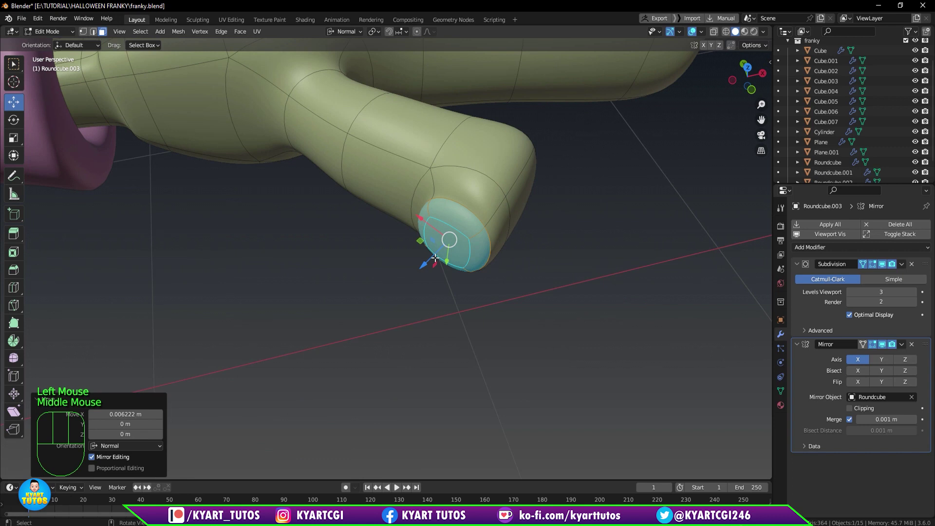
left_click(439, 257)
scroll("down", 3)
left_click_drag(472, 290, 500, 288)
Leave Edit Mode and review the finished thumb, then frame the whole character from the front.
key("q")
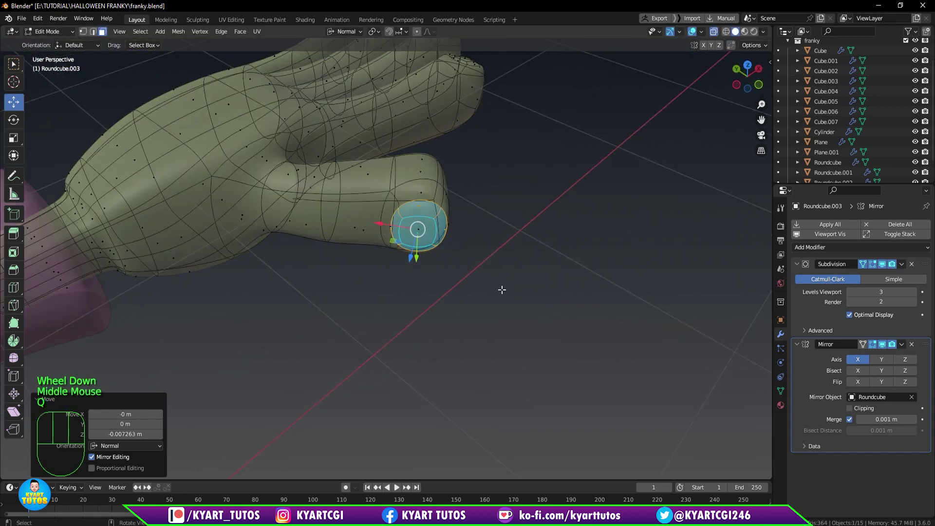
key("Tab")
left_click_drag(485, 212, 411, 303)
scroll("down", 3)
scroll("down", 3)
left_click_drag(470, 314, 434, 264)
left_click_drag(450, 268, 457, 212)
scroll("down", 3)
left_click_drag(440, 258, 458, 263)
scroll("up", 3)
scroll("up", 3)
scroll("down", 3)
key("KP_1")
Edit the hand mesh, select the connected finger geometry and fatten the fingers with Shrink/Fatten.
left_click_drag(340, 288, 541, 239)
scroll("down", 3)
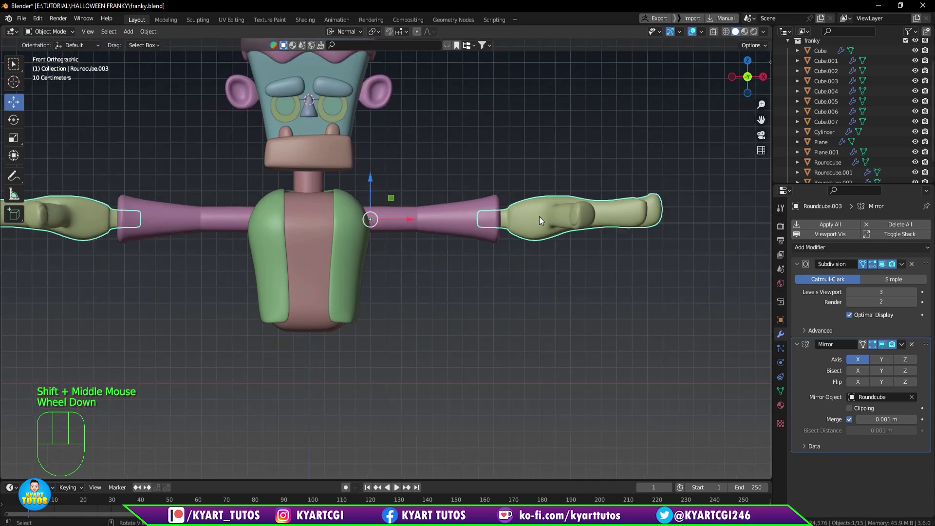
left_click_drag(541, 221, 574, 16)
key("ctrl+a")
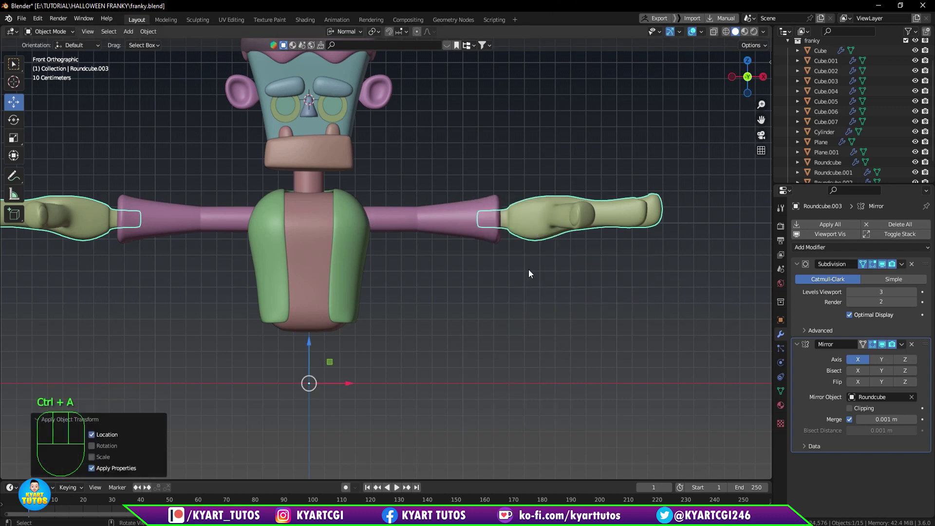
left_click_drag(524, 243, 524, 219)
key("Tab")
key("a")
middle_click(516, 254)
key("KP_1")
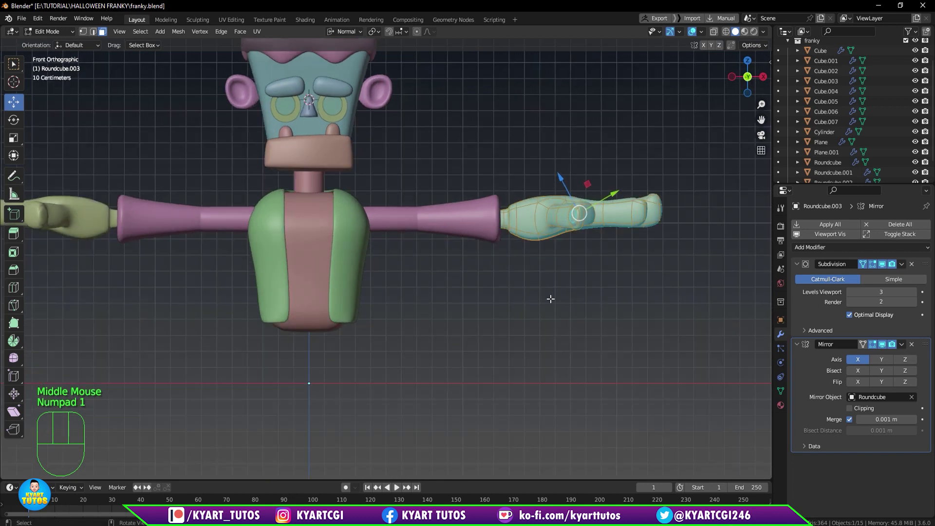
key("alt+s")
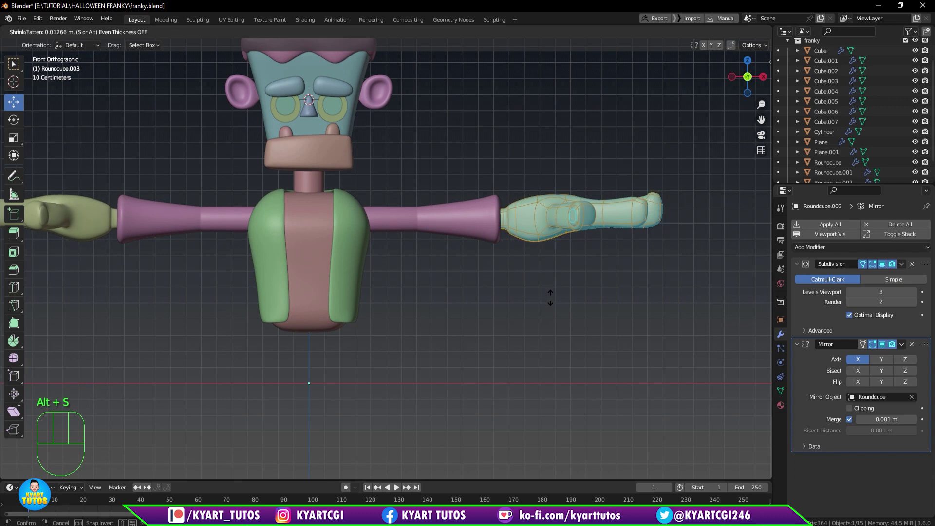
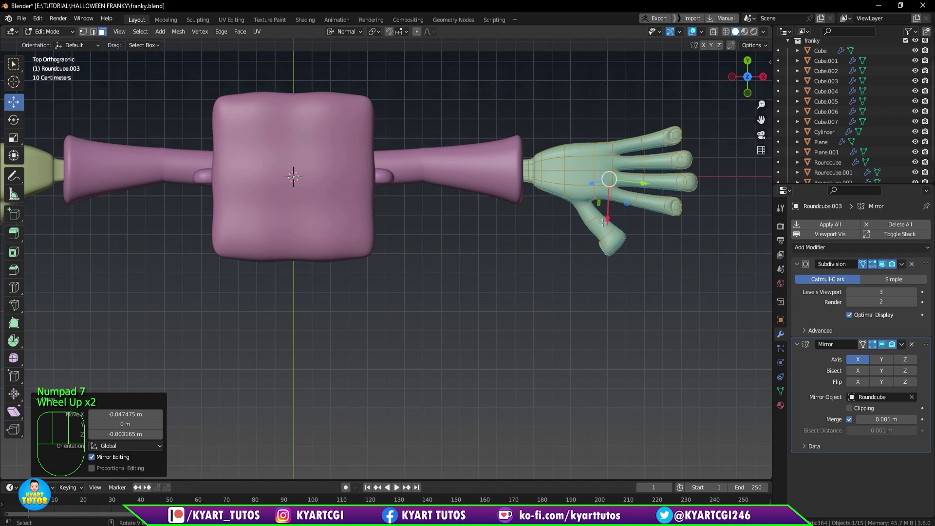
scroll("up", 3)
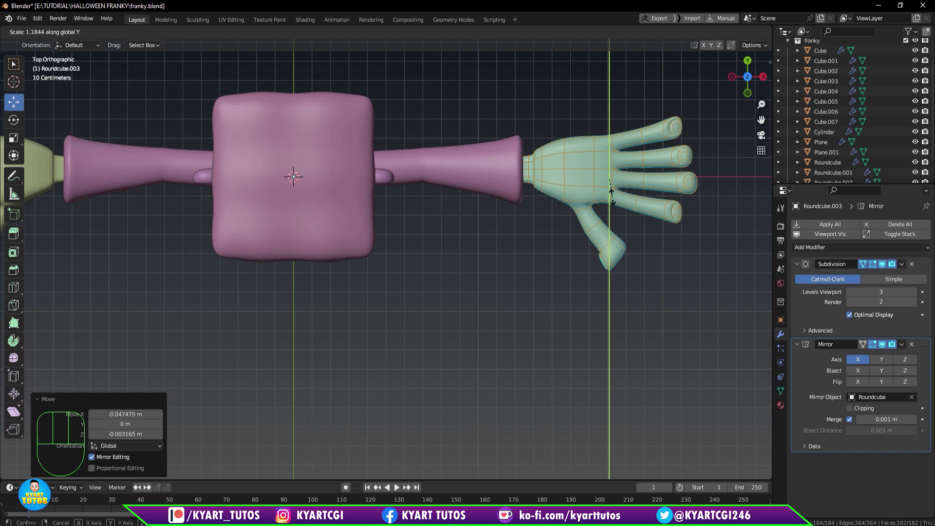
Stretch the fingers wider along Y so they spread further apart across the hand.
key("Tab")
scroll("down", 3)
left_click_drag(526, 238, 538, 168)
scroll("down", 3)
left_click(466, 292)
left_click(474, 241)
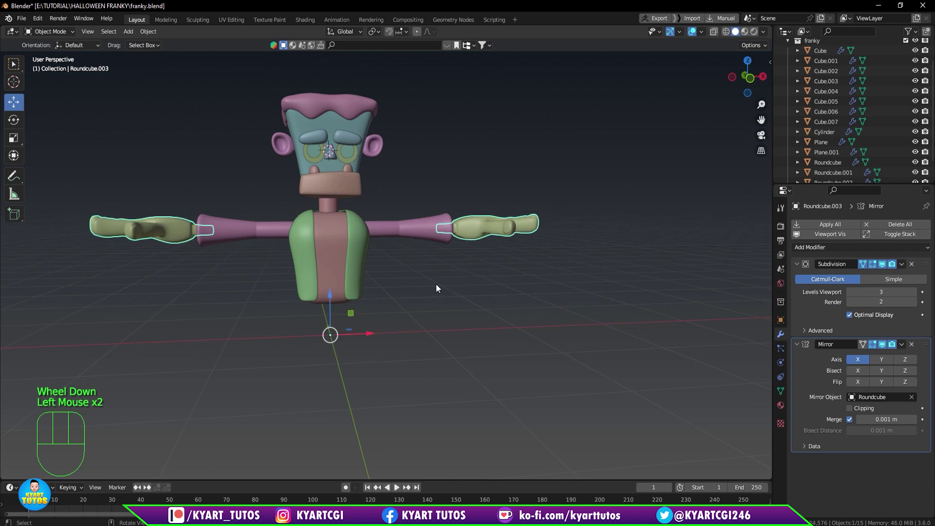
Edit the hand mesh again and select the thumb geometry in top view.
key("KP_1")
left_click(376, 349)
left_click_drag(374, 351, 369, 346)
left_click_drag(421, 302, 422, 364)
key("KP_7")
scroll("up", 3)
left_click_drag(534, 244, 529, 279)
scroll("up", 3)
key("Tab")
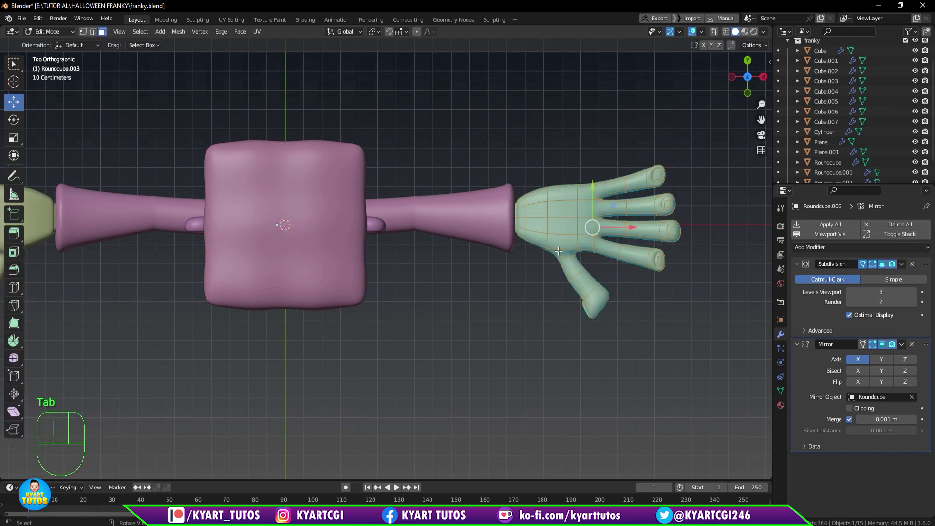
Angle the thumb slightly lower away from the palm, return to Object Mode and save.
key("r")
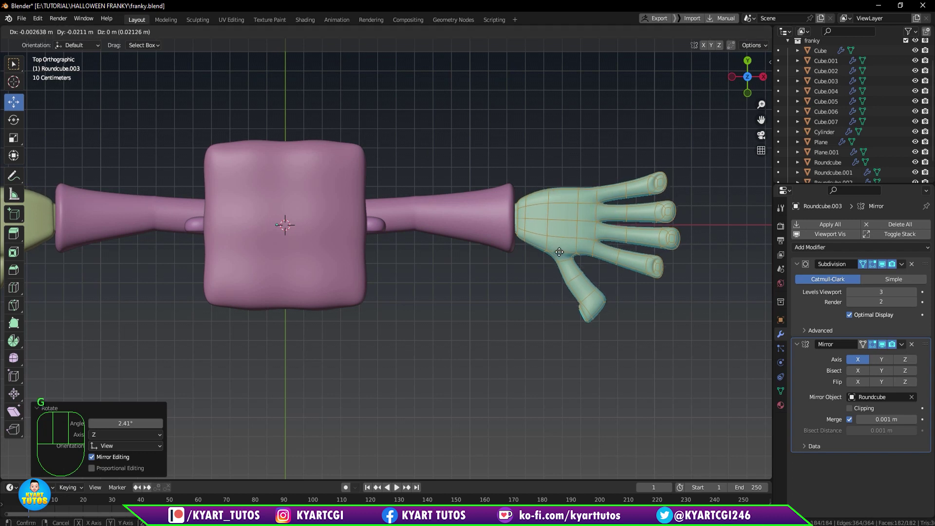
scroll("down", 3)
left_click_drag(484, 314, 493, 236)
key("Tab")
scroll("down", 3)
middle_click(478, 274)
key("KP_1")
left_click(476, 280)
key("ctrl+s")
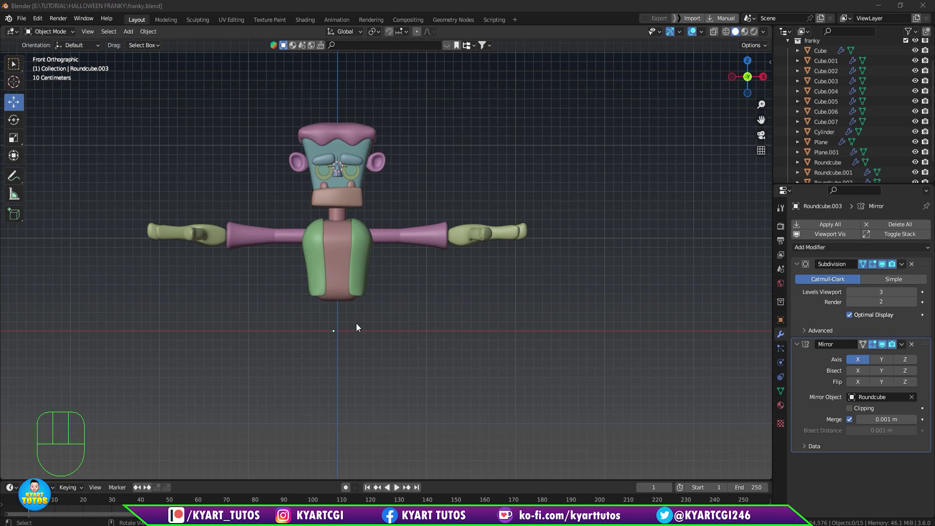
Add a cube to the right of the character, then select all character parts and scale them down to about 0.6.
left_click(361, 338)
key("shift+a")
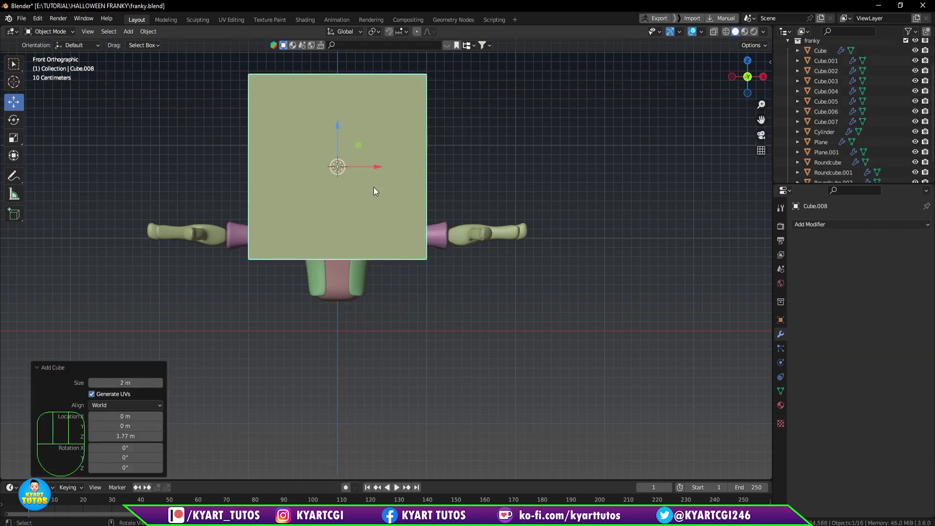
left_click(338, 132)
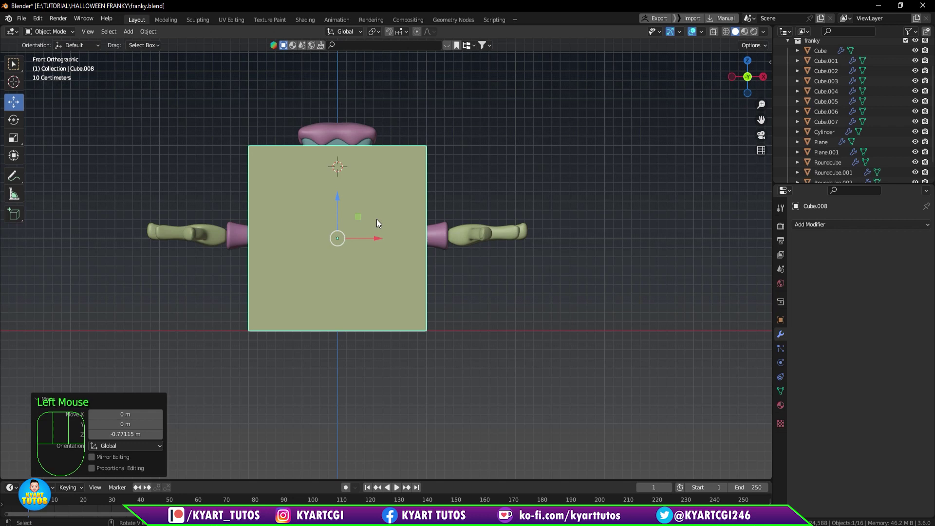
left_click_drag(400, 247, 694, 281)
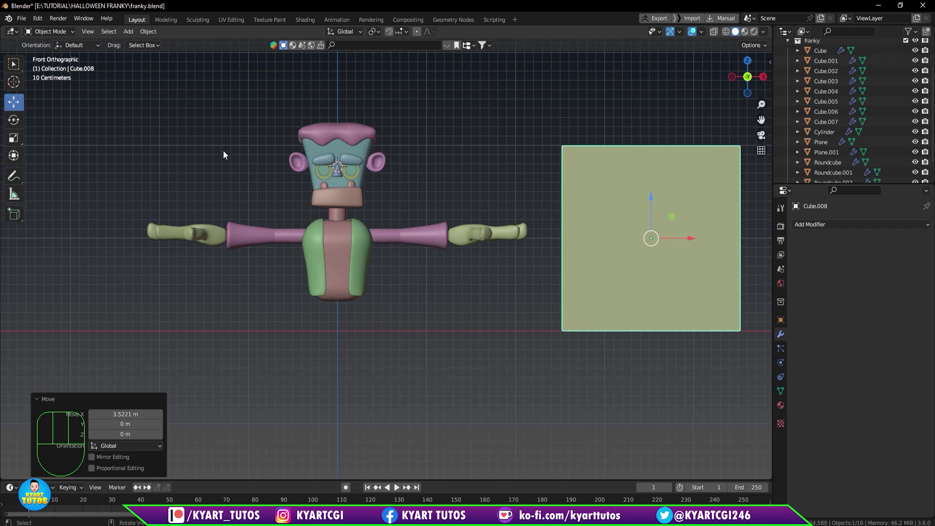
left_click_drag(152, 122, 509, 352)
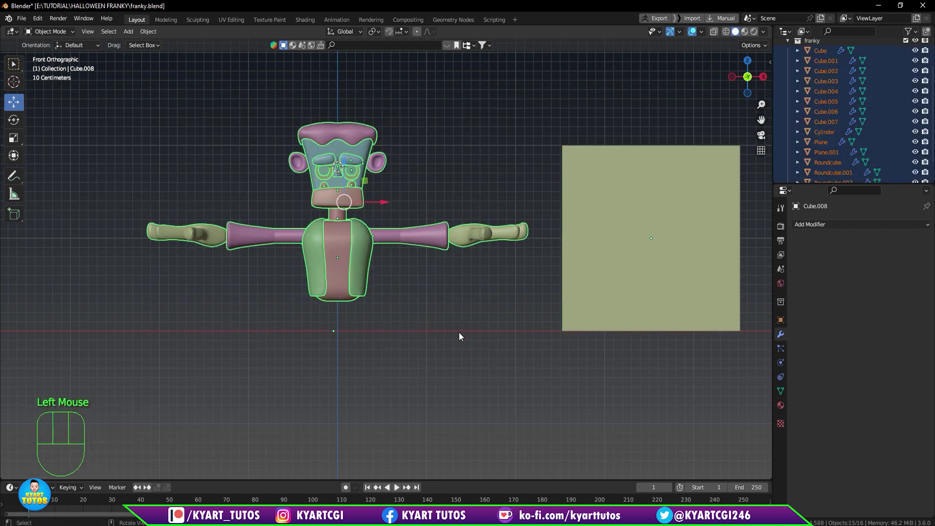
key("s")
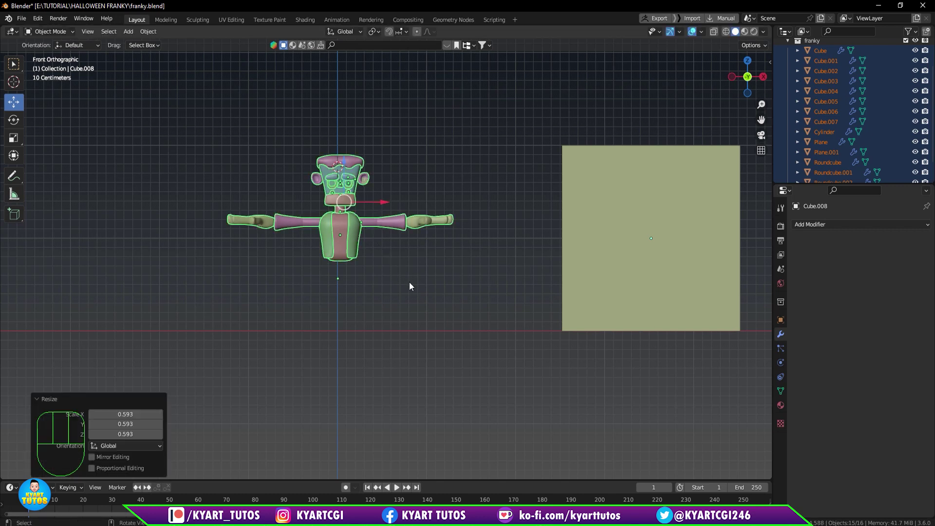
Save the file and inspect the downsized character up close, then select the torso.
scroll("up", 3)
left_click_drag(402, 289, 456, 348)
scroll("up", 3)
left_click(455, 348)
scroll("down", 3)
scroll("down", 3)
scroll("up", 3)
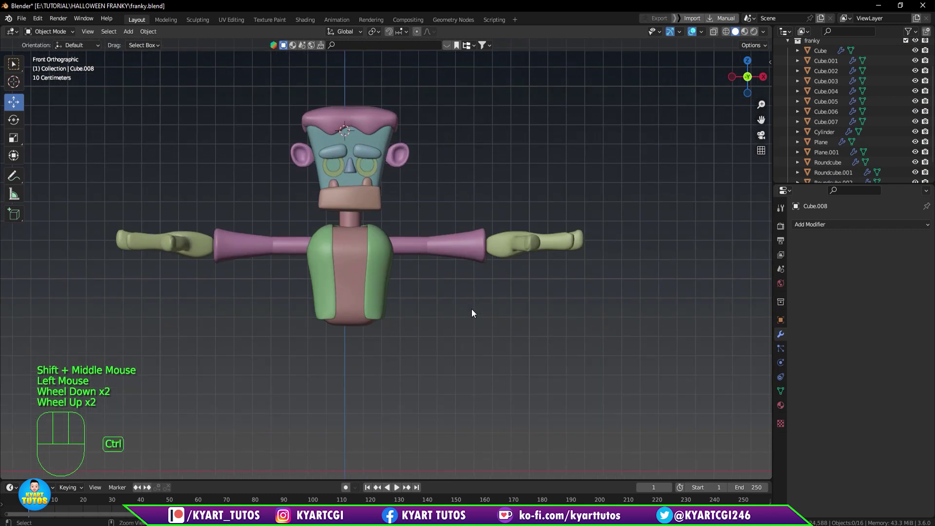
key("ctrl+s")
scroll("down", 3)
left_click_drag(449, 336, 480, 340)
scroll("up", 3)
left_click_drag(442, 322, 438, 298)
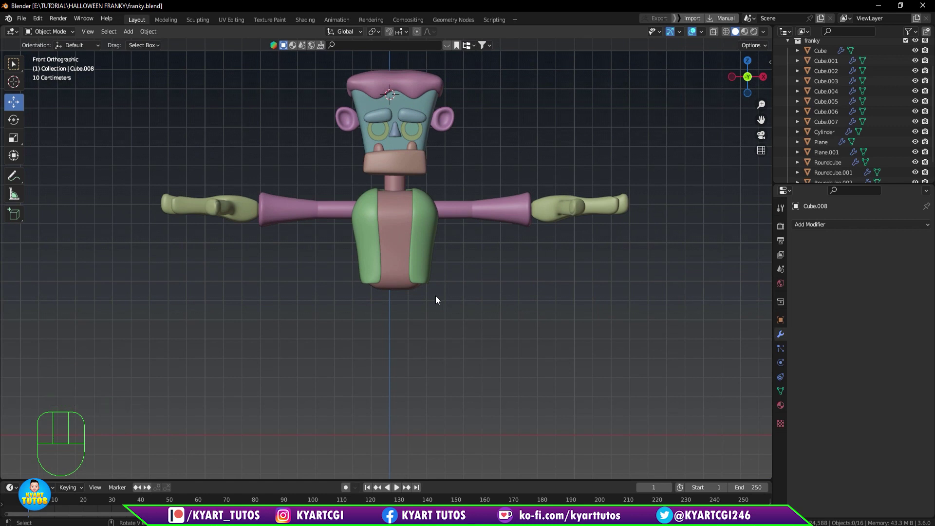
scroll("down", 3)
scroll("up", 3)
scroll("down", 3)
scroll("down", 3)
scroll("up", 3)
left_click(401, 262)
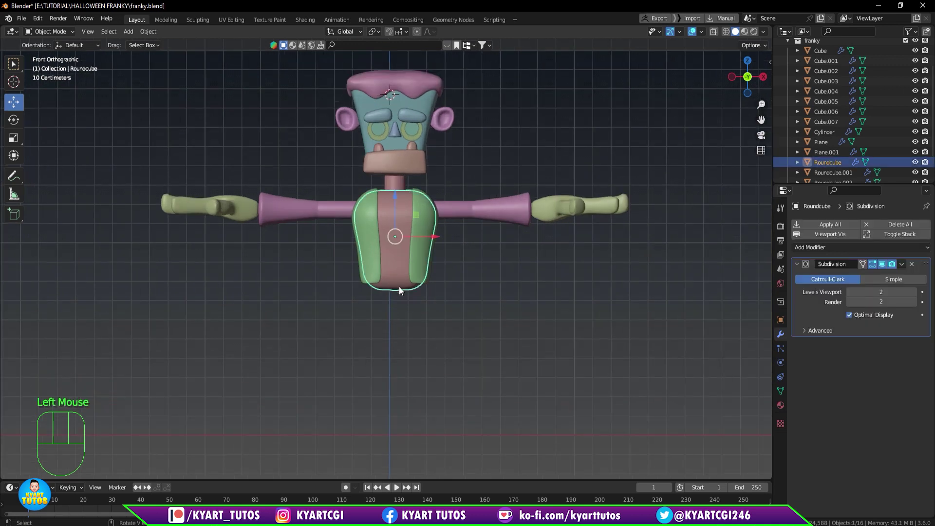
Examine the head and face in see-through display from the front, then turn it off and select the torso.
key("q")
scroll("up", 3)
scroll("down", 3)
left_click_drag(249, 107, 531, 359)
scroll("down", 3)
scroll("up", 3)
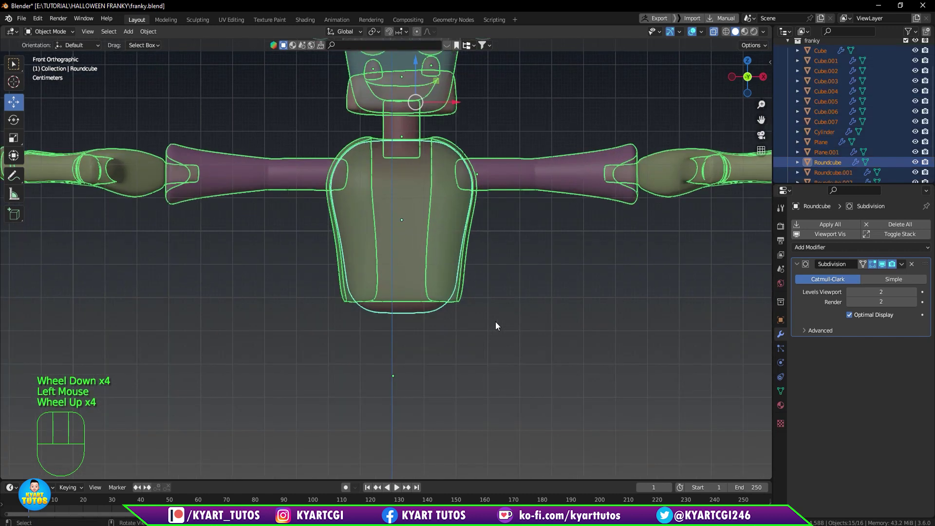
scroll("up", 3)
scroll("down", 3)
scroll("down", 3)
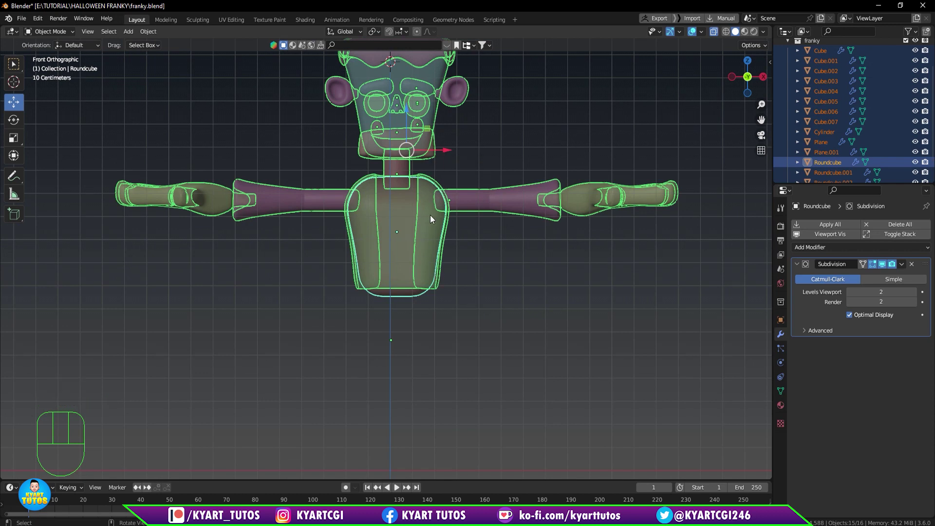
left_click_drag(422, 196, 505, 264)
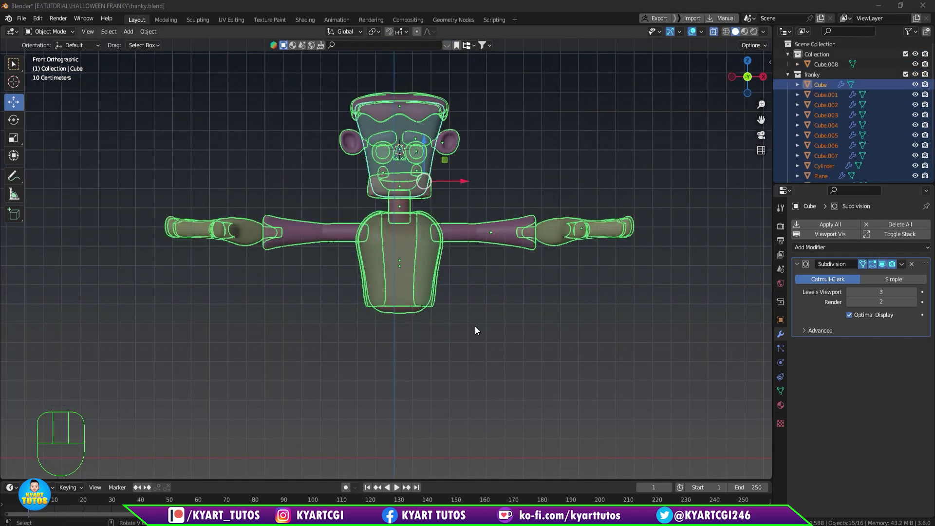
scroll("up", 3)
scroll("up", 3)
left_click_drag(534, 264, 530, 360)
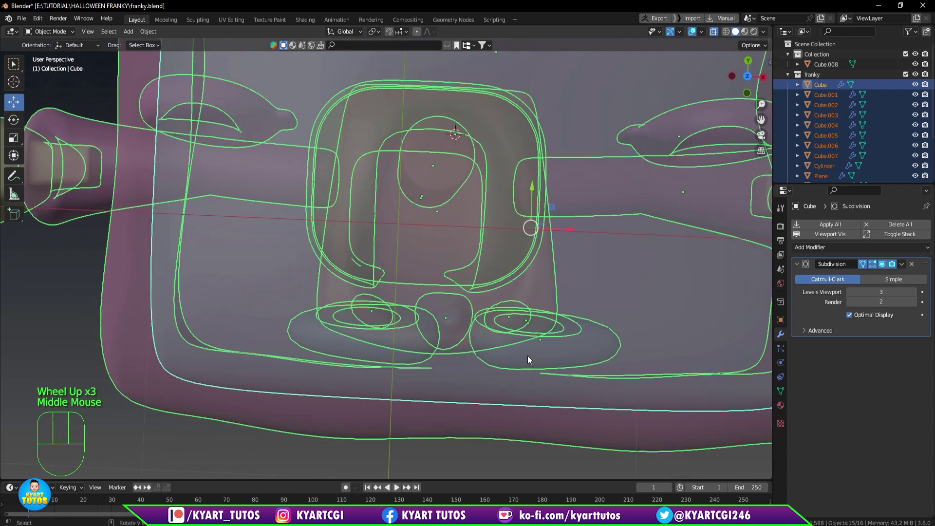
key("KP_1")
left_click_drag(543, 281, 544, 414)
scroll("up", 3)
left_click_drag(479, 159, 457, 295)
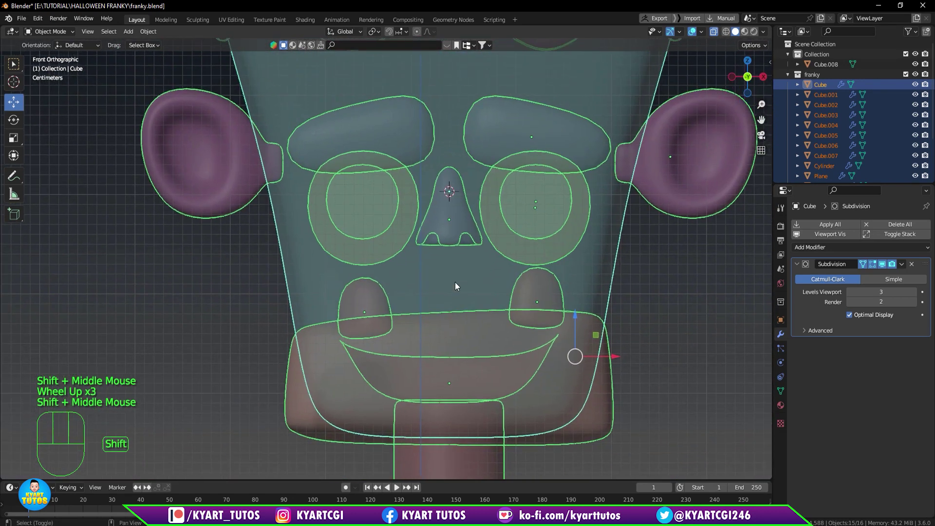
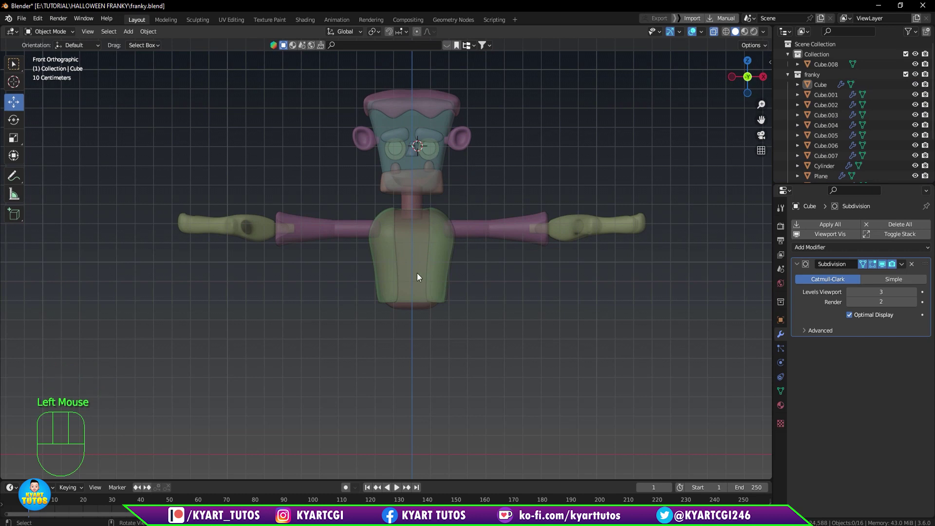
key("q")
left_click(409, 261)
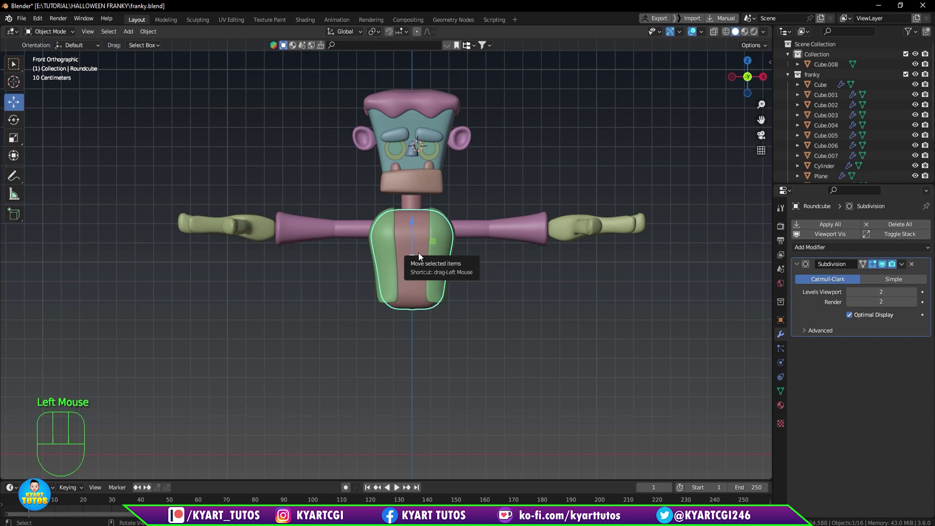
Snap the 3D cursor to the selected torso with Cursor to Selected.
key("shift+s")
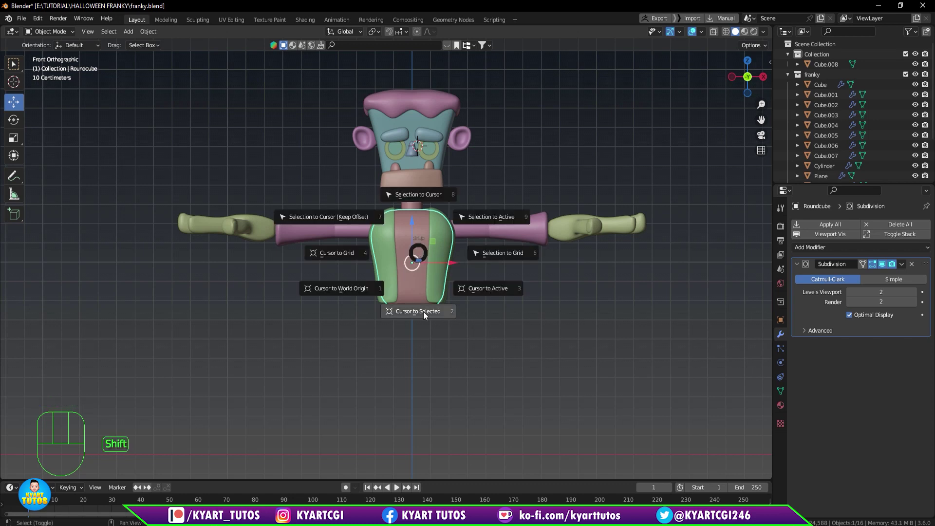
scroll("up", 3)
key("q")
scroll("up", 3)
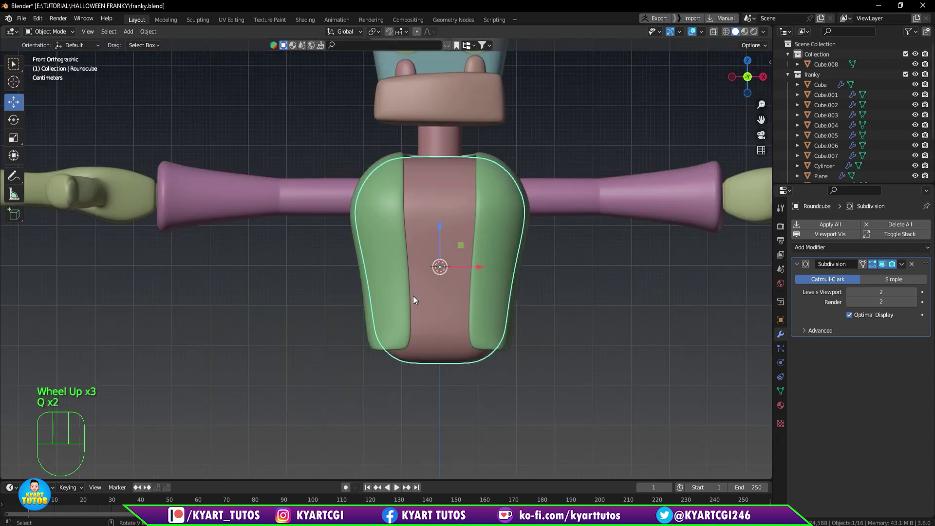
scroll("down", 3)
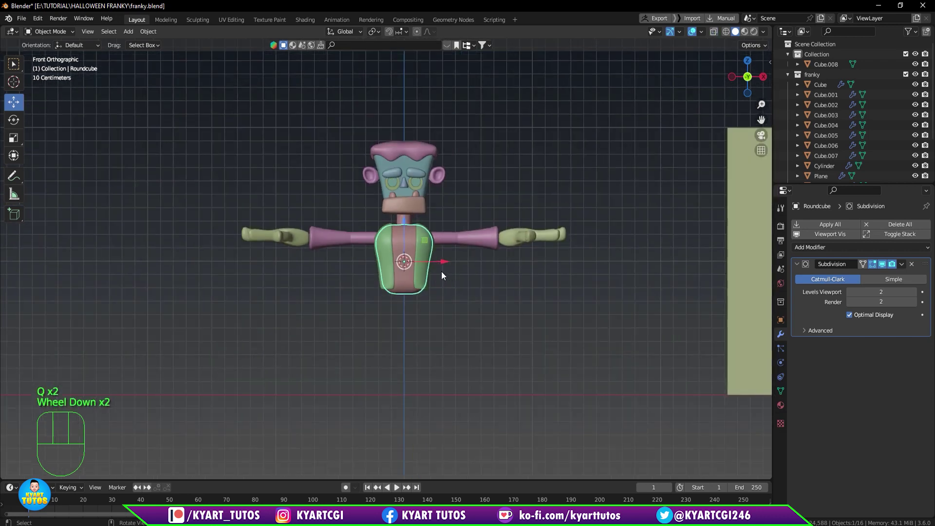
scroll("down", 3)
left_click_drag(453, 322, 474, 307)
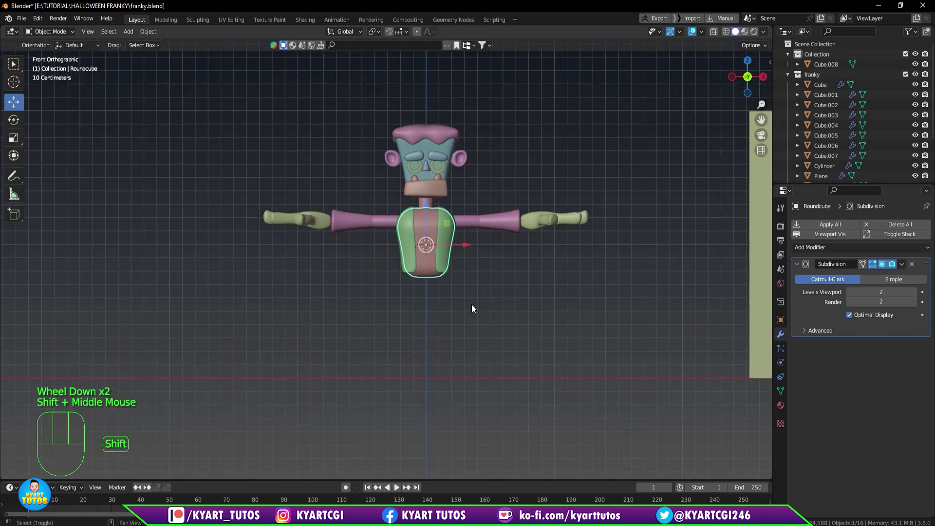
Add a cube at the 3D cursor and move it down below the torso.
key("shift+a")
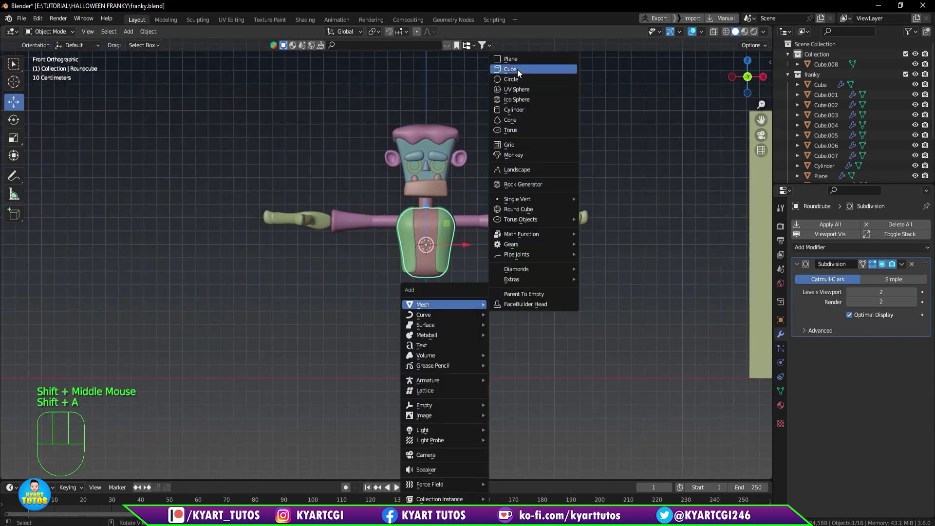
key("s")
left_click_drag(429, 224, 431, 265)
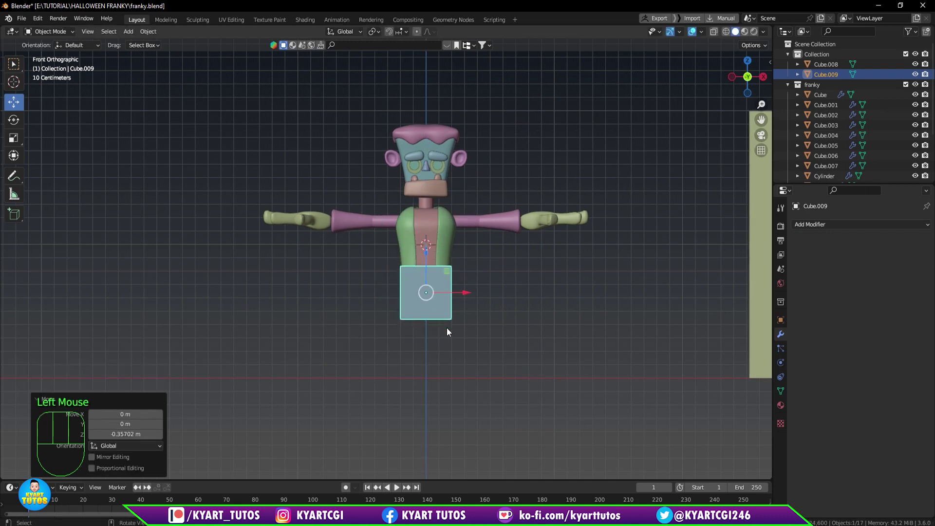
scroll("up", 3)
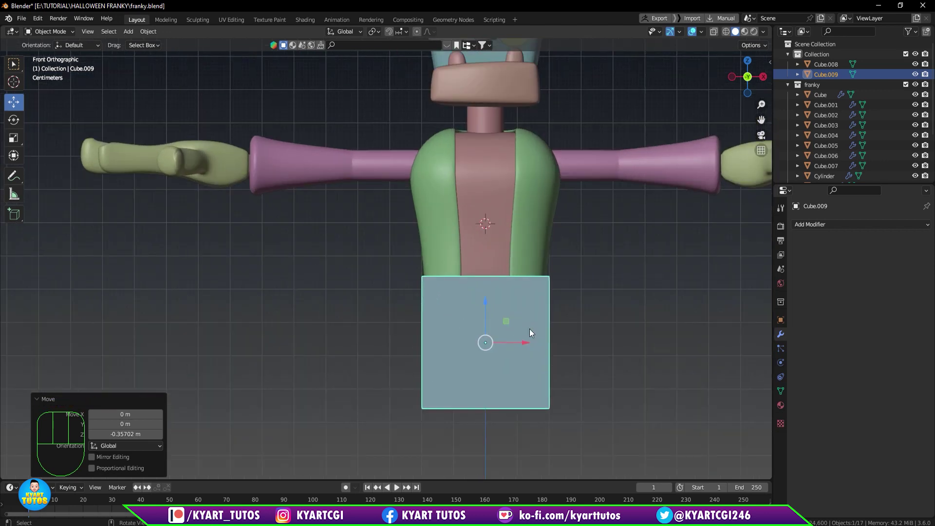
left_click_drag(45, 22, 61, 161)
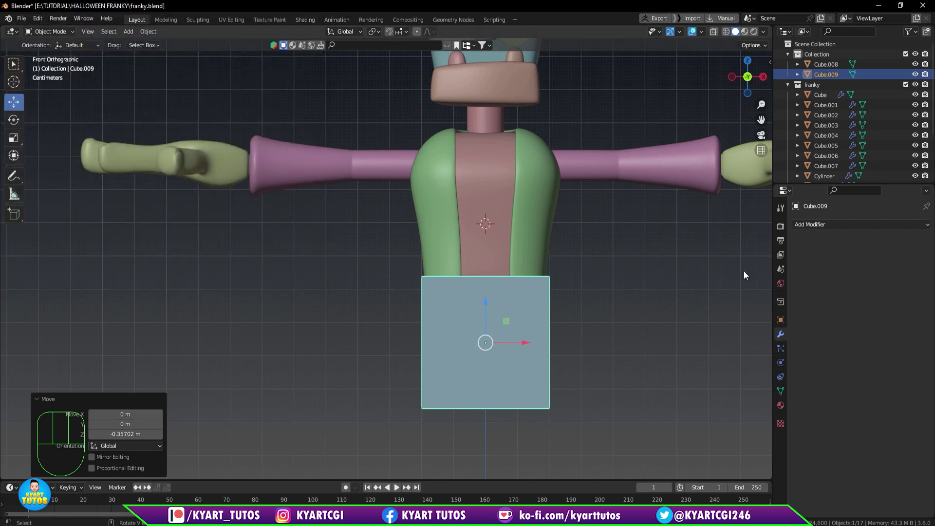
Apply AutoMirror across X to the new cube from the N-panel Edit tab.
left_click(768, 114)
left_click(767, 133)
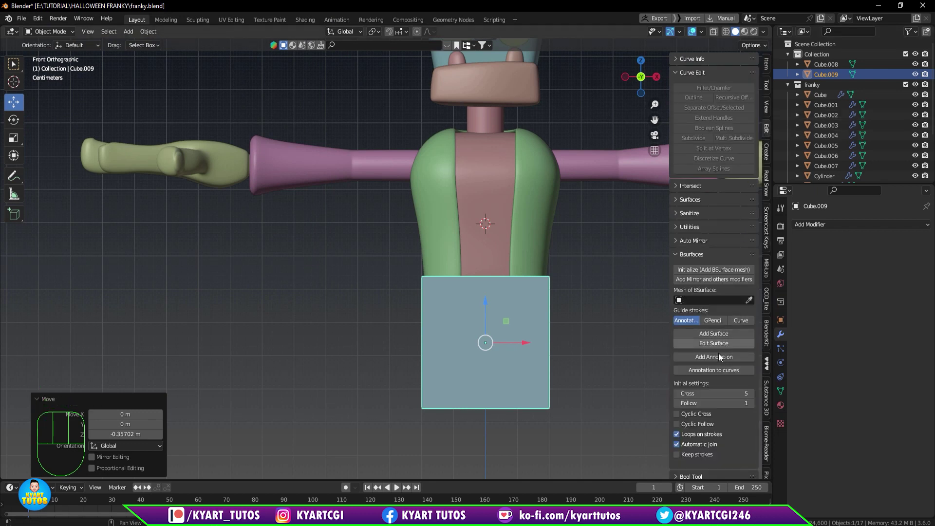
left_click(703, 243)
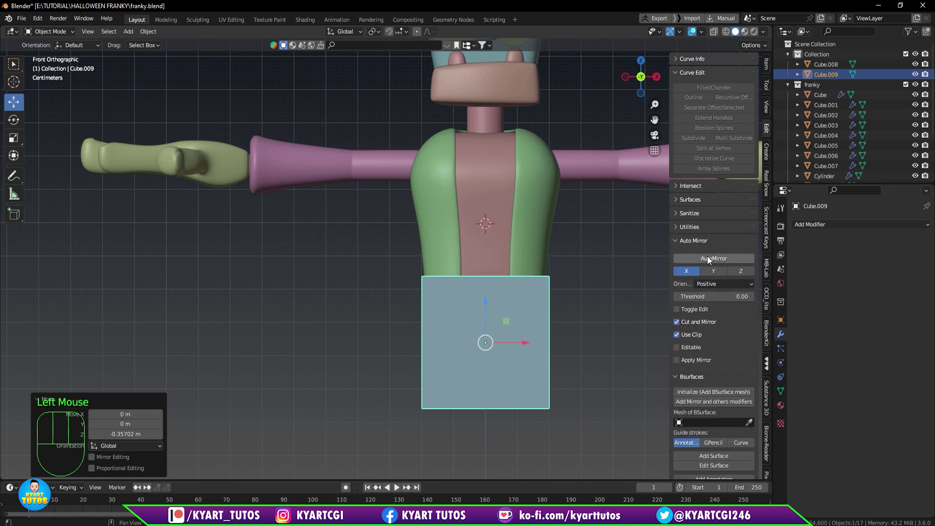
left_click(711, 263)
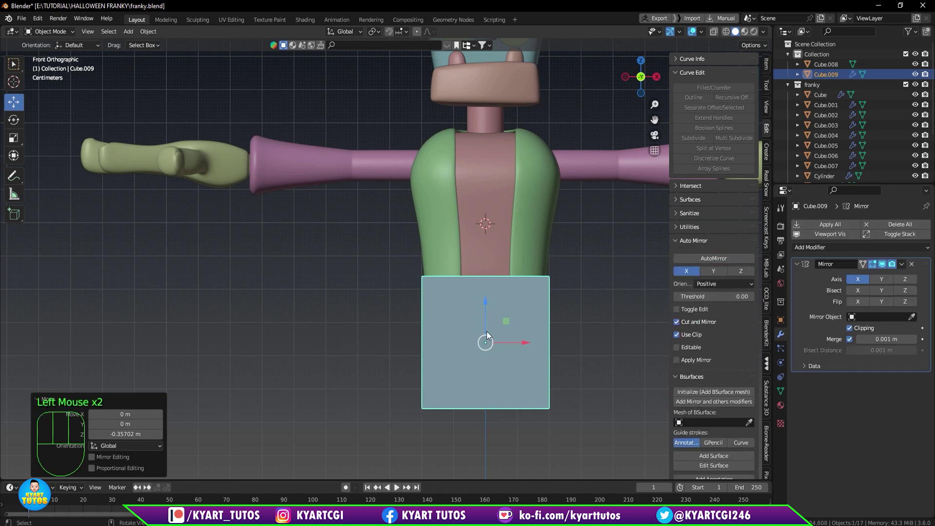
Enter Edit Mode on the new cube and line it up in the Right side view.
key("Tab")
scroll("down", 3)
key("n")
scroll("down", 3)
left_click_drag(501, 307, 532, 294)
scroll("up", 3)
middle_click(443, 252)
key("KP_3")
scroll("down", 3)
scroll("down", 3)
scroll("up", 3)
scroll("down", 3)
Delete a selected piece of the cube's geometry and pick an edge to work from.
left_click(509, 185)
key("Delete")
left_click(424, 270)
scroll("up", 3)
key("Tab")
key("q")
key("1")
Scale the cube's top and bottom edges narrower along Y to taper the block.
left_click_drag(317, 396, 560, 323)
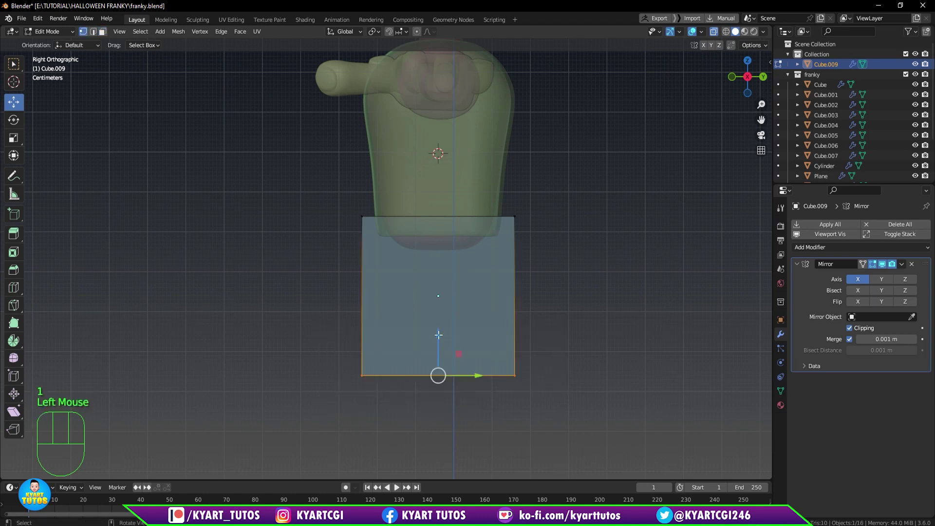
left_click_drag(437, 334, 441, 288)
left_click_drag(473, 237, 570, 249)
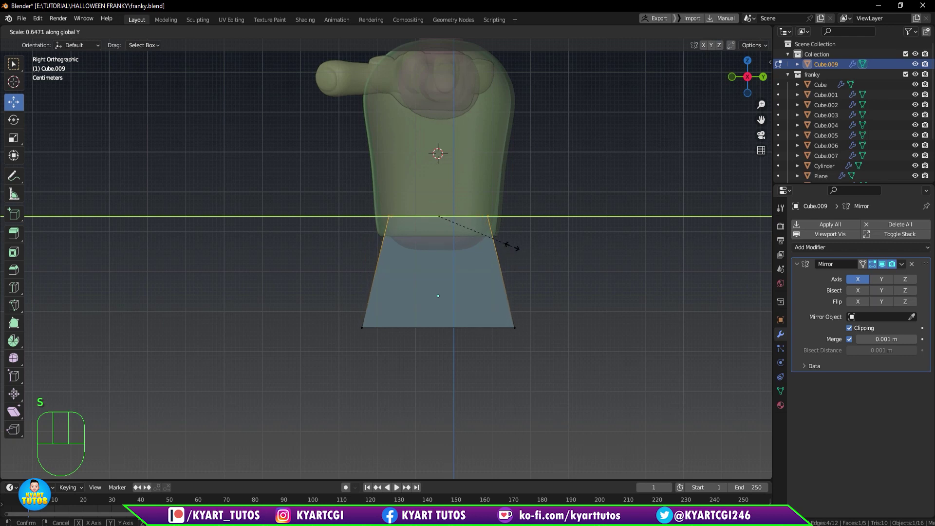
left_click_drag(563, 347, 636, 281)
left_click_drag(443, 285, 443, 263)
key("s")
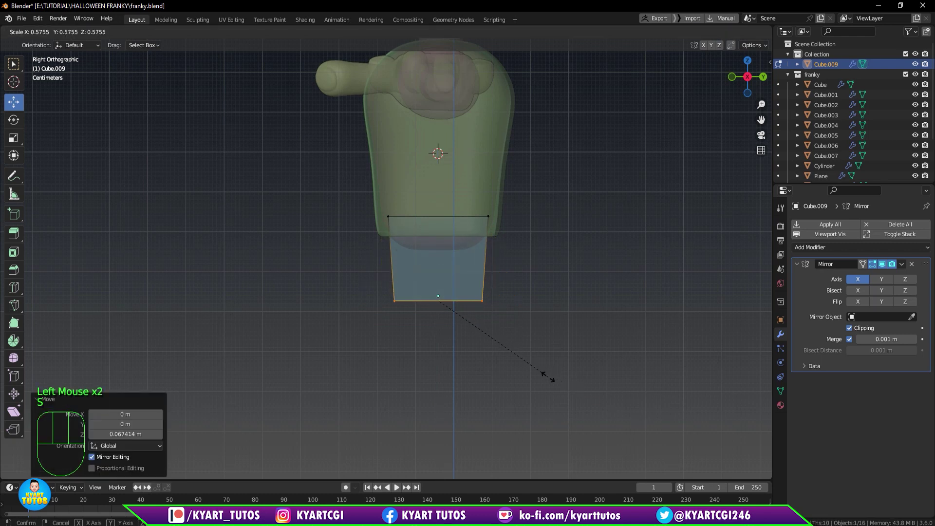
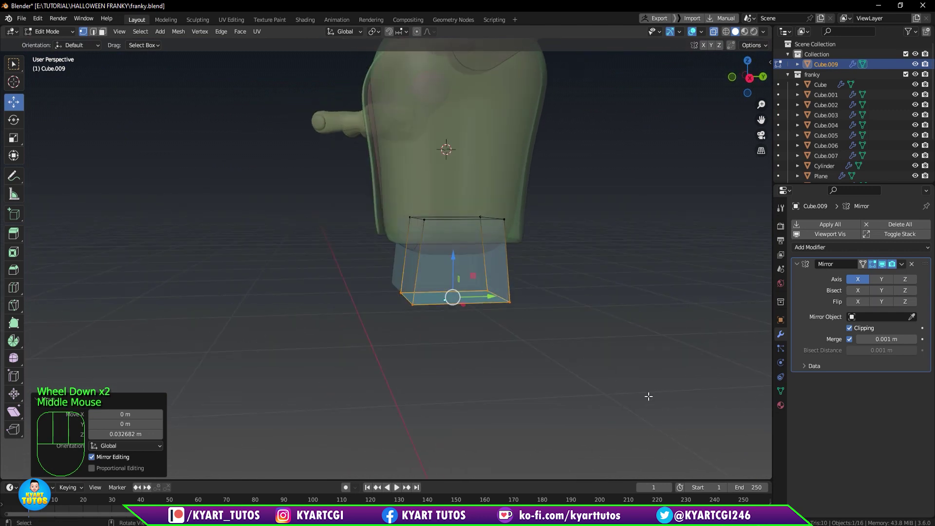
Confirm the taper, add a horizontal loop around the block and widen it.
key("s")
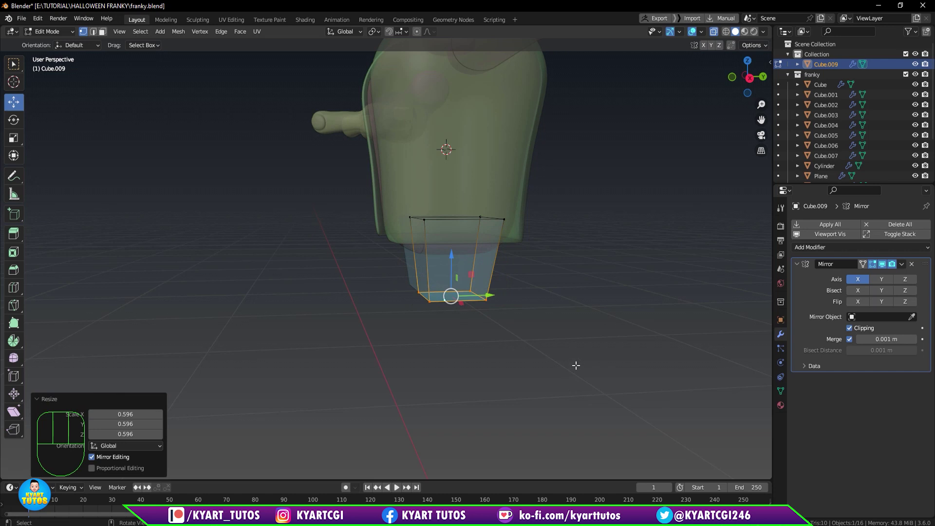
key("KP_1")
scroll("up", 3)
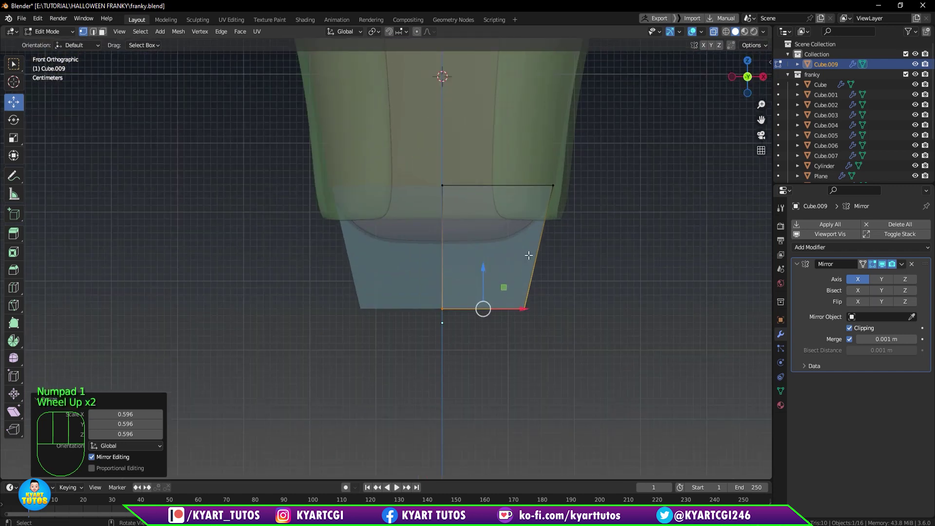
key("ctrl+r")
scroll("up", 3)
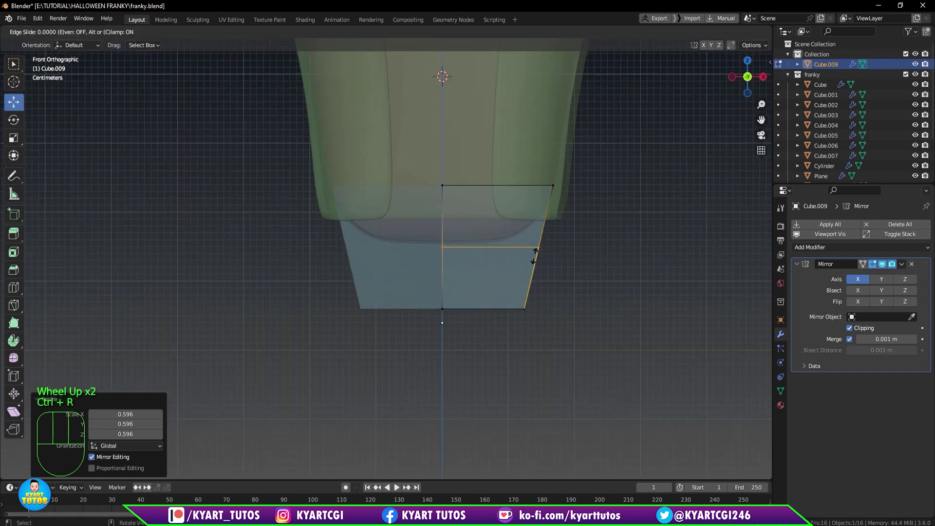
key("s")
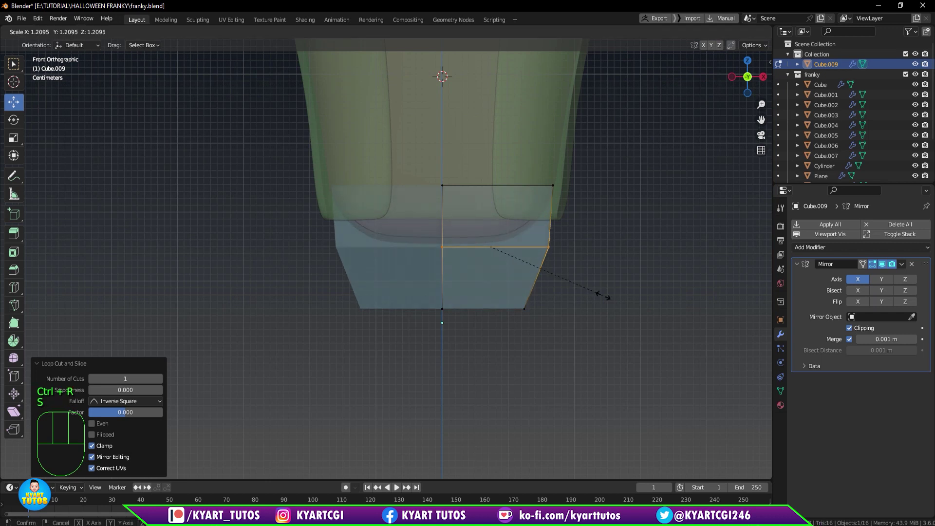
key("KP_3")
left_click(477, 180)
Widen the middle loop and top from the side, pulling the top corner in under the torso.
key("s")
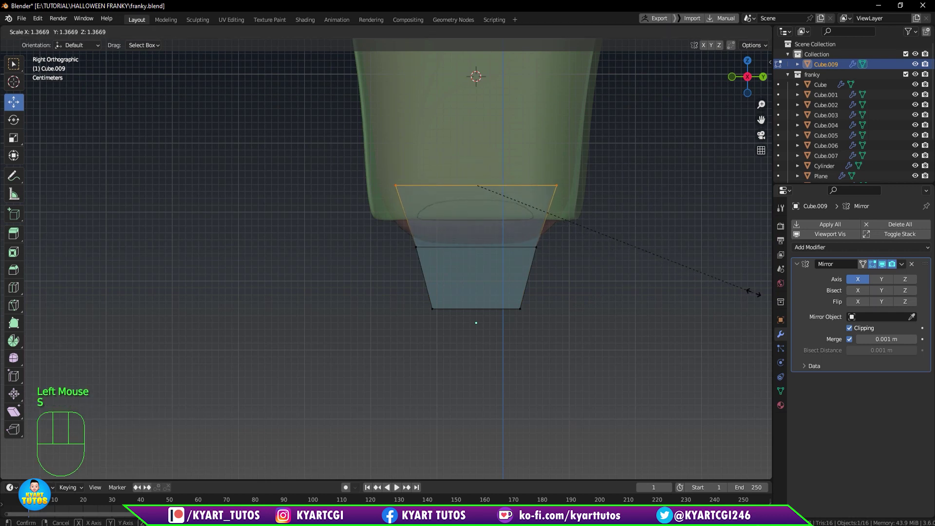
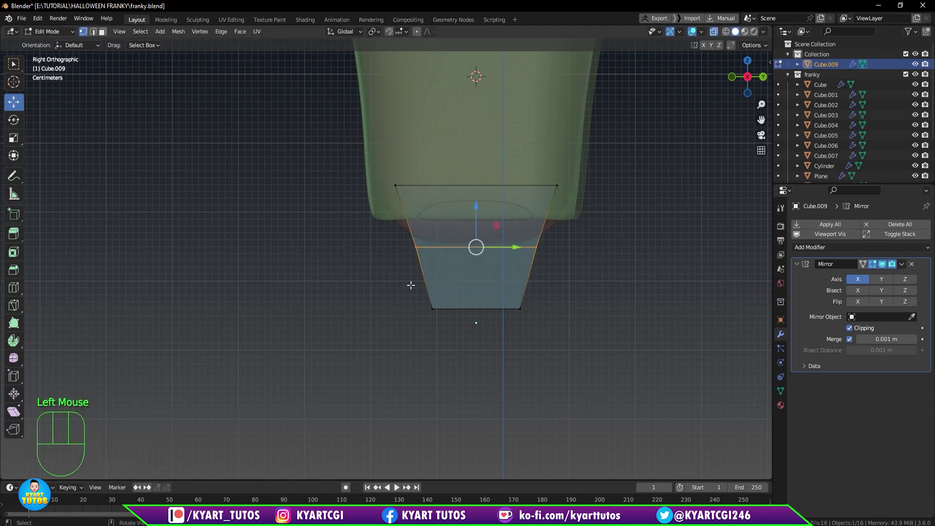
key("s")
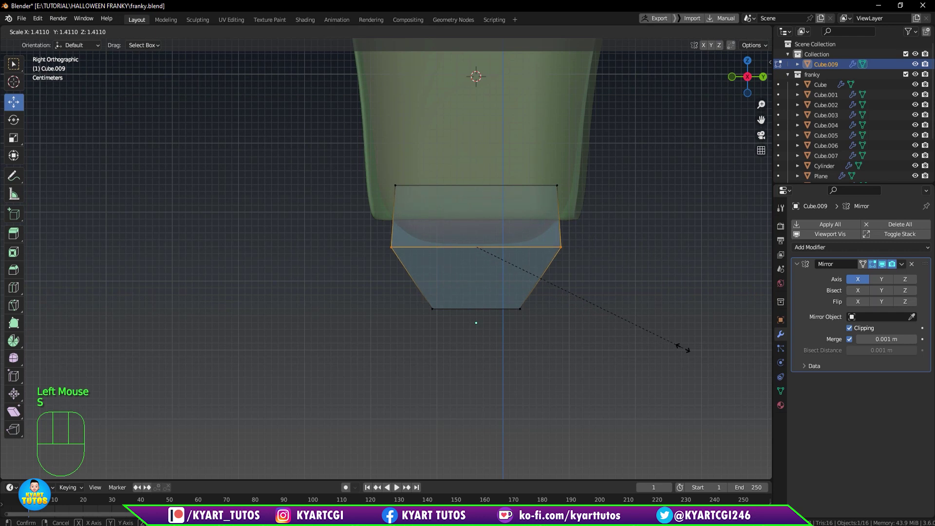
left_click(440, 182)
key("s")
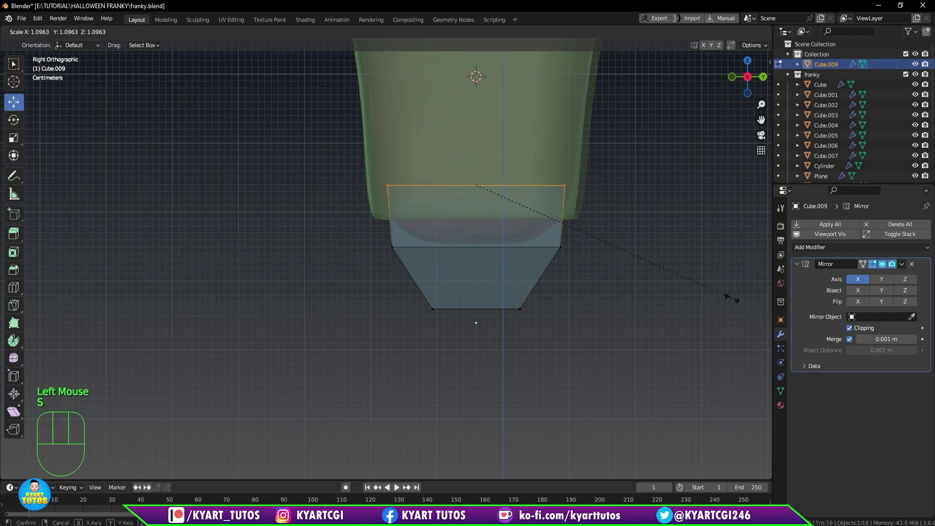
key("KP_1")
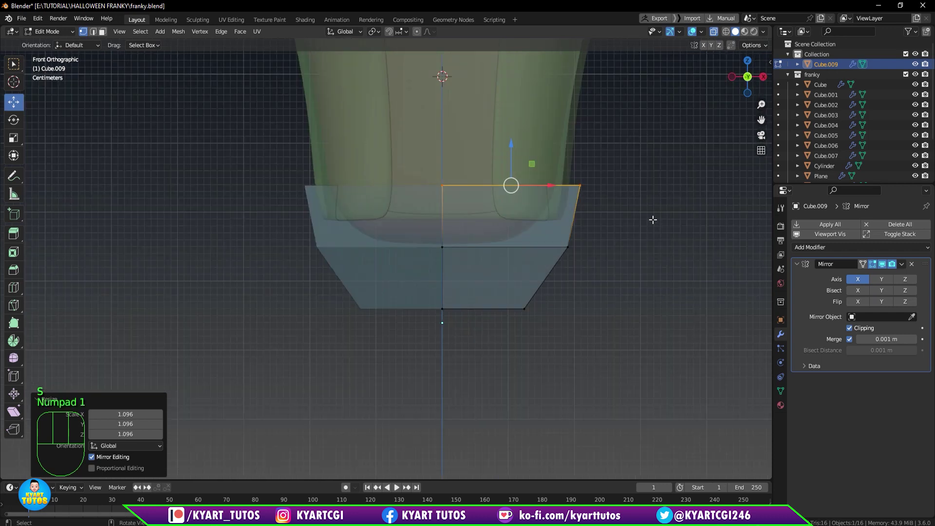
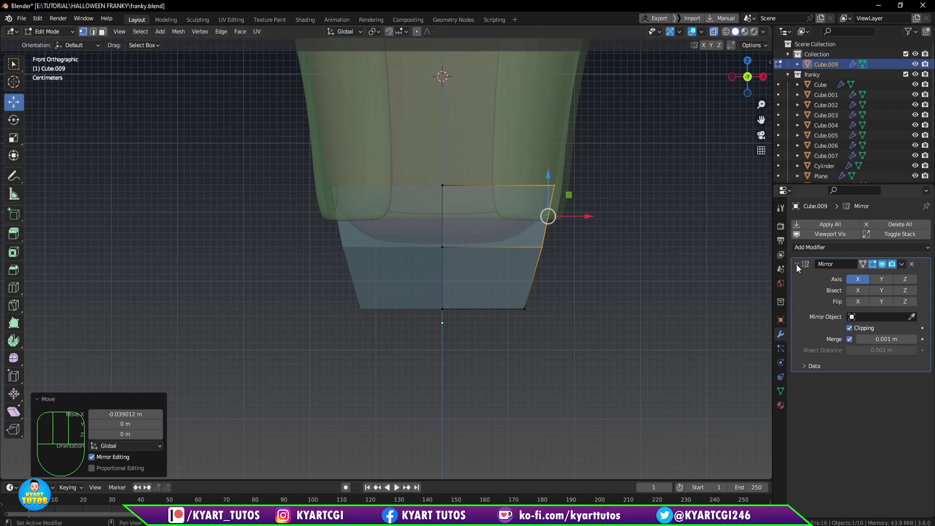
Add a Subdivision Surface modifier at viewport level 2 and enable see-through display.
left_click_drag(812, 250, 769, 440)
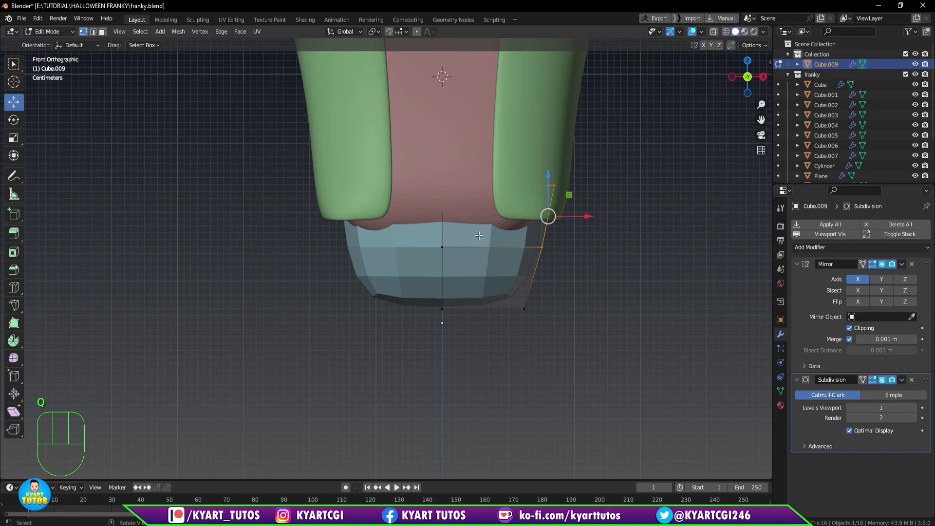
key("Tab")
left_click_drag(481, 241, 481, 225)
key("Tab")
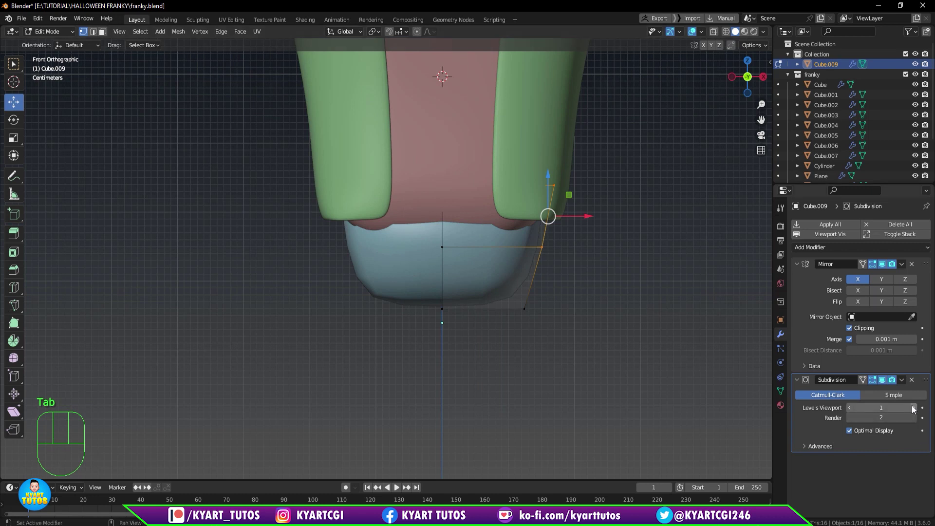
left_click(914, 411)
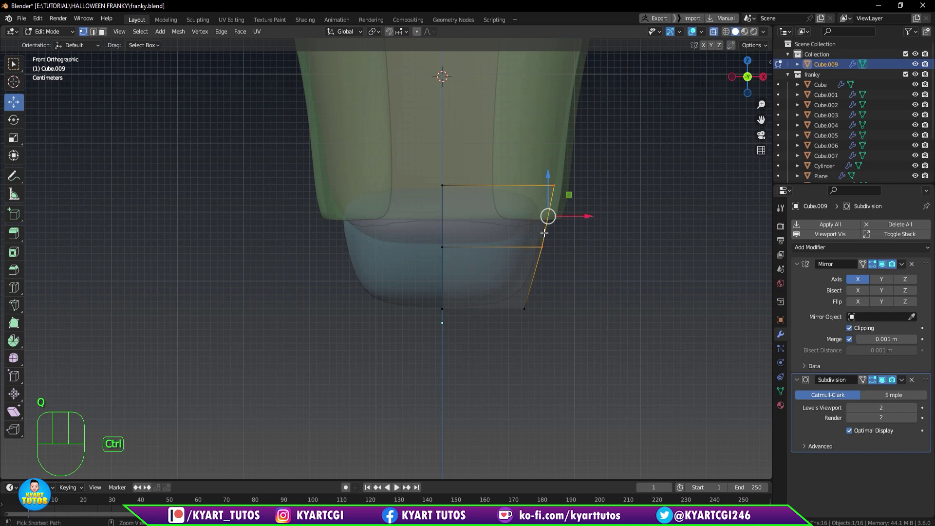
Add an edge loop near the block's top and scale the top face along Y depth.
key("ctrl+r")
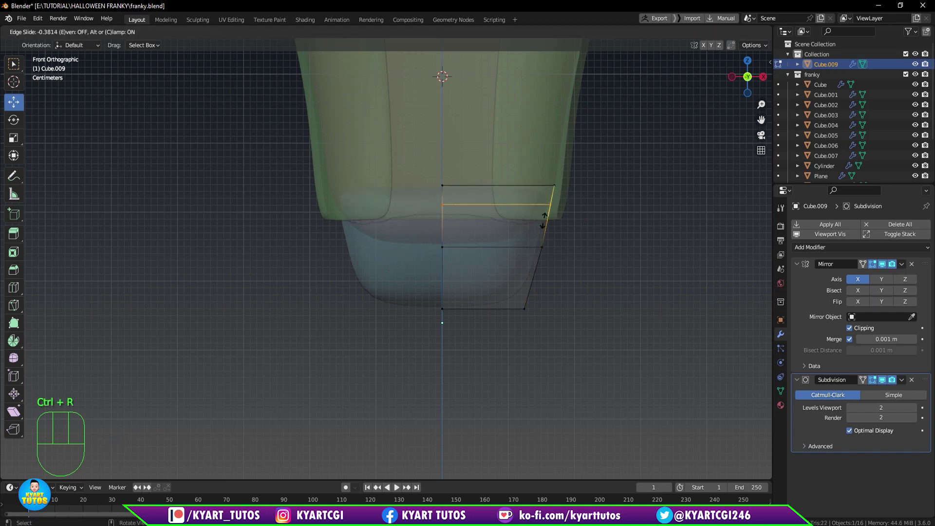
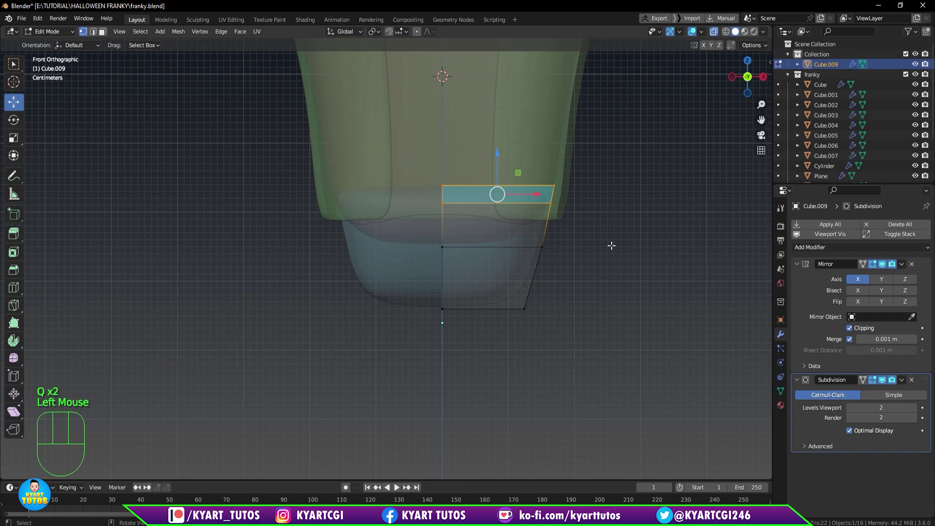
key("KP_3")
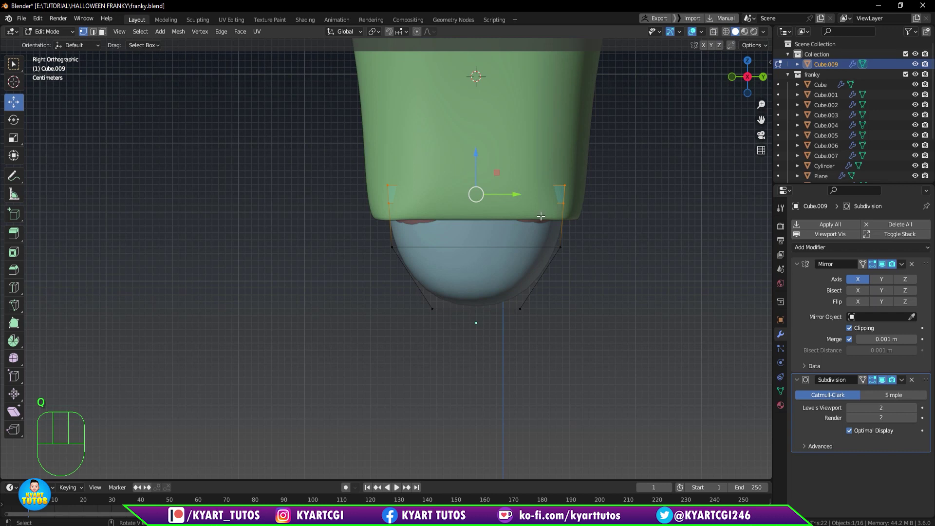
key("s")
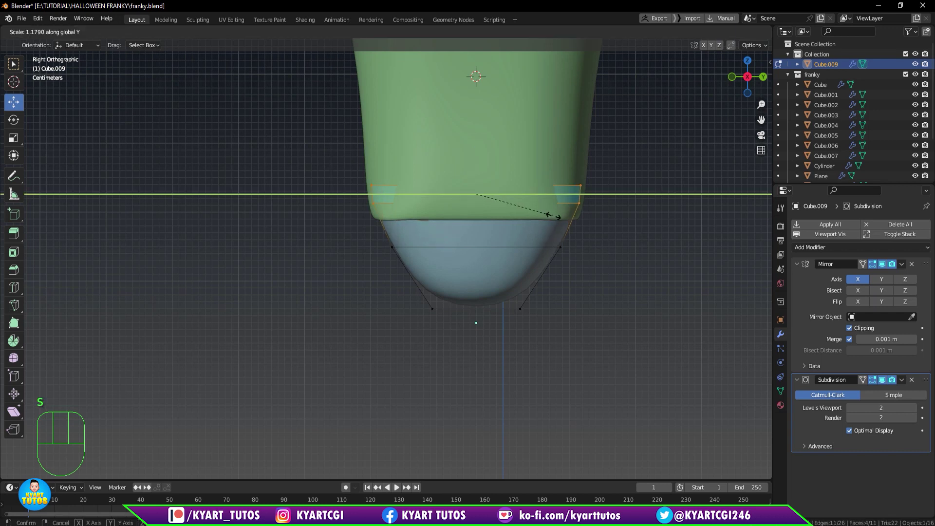
key("KP_1")
scroll("down", 3)
key("Tab")
left_click(559, 220)
Return to the front view at object level and select the whole shorts block.
left_click(492, 140)
scroll("down", 3)
key("h")
scroll("up", 3)
scroll("up", 3)
left_click(448, 226)
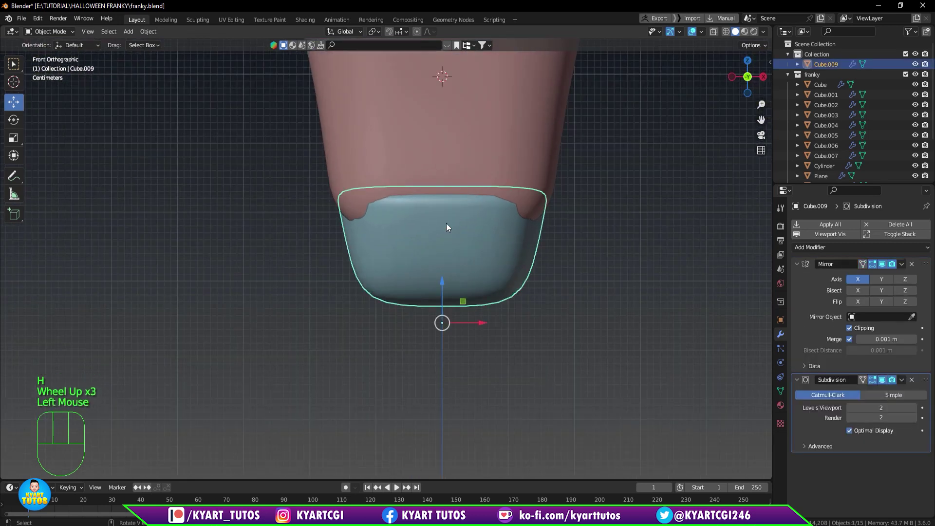
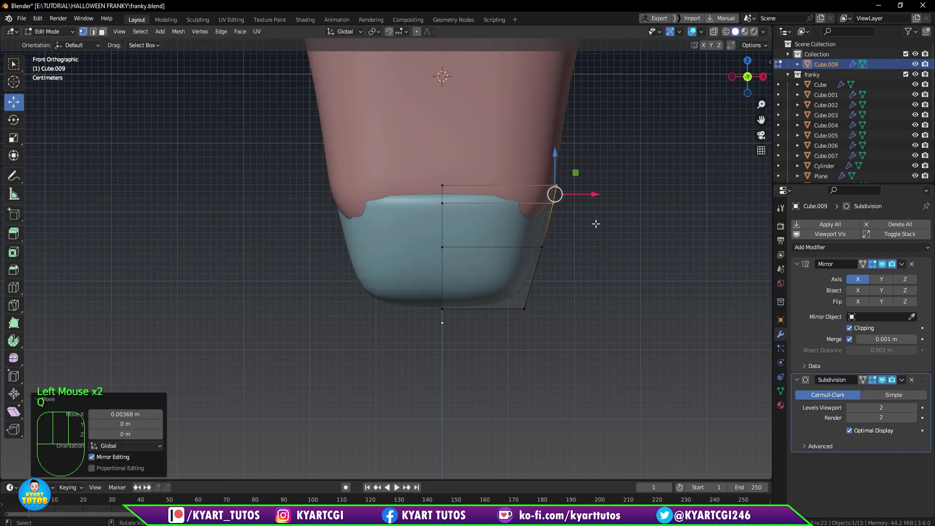
Lift the shorts' top corner vertices up under the torso in front view.
left_click_drag(580, 223, 496, 228)
key("KP_1")
key("KP_3")
left_click_drag(357, 173, 409, 220)
left_click(414, 193)
left_click(412, 199)
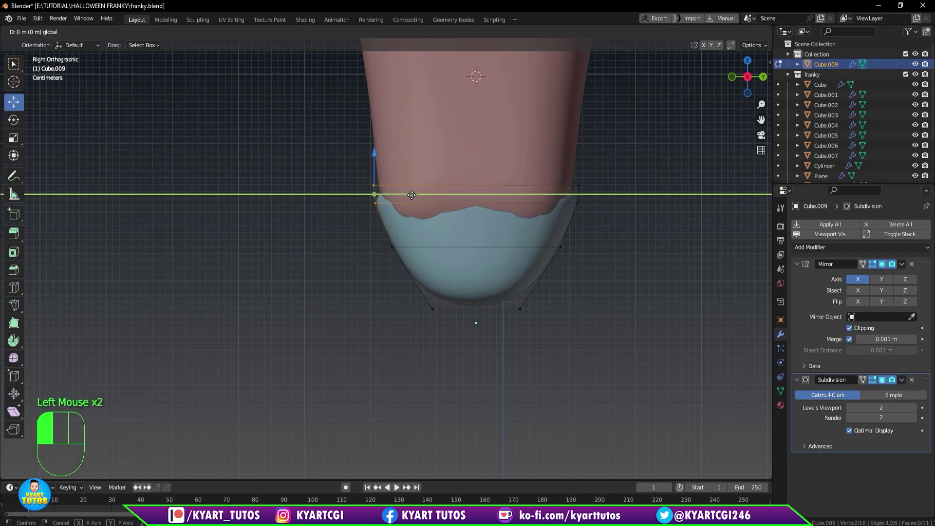
Adjust the height of the shorts' top edge from the side view.
key("ctrl+z")
key("q")
left_click_drag(355, 175, 411, 208)
left_click(414, 193)
left_click(411, 198)
left_click_drag(339, 160, 662, 207)
left_click_drag(477, 155, 480, 151)
Back in front view, turn off see-through, leave Edit Mode and select the torso.
key("KP_1")
scroll("down", 3)
left_click(582, 253)
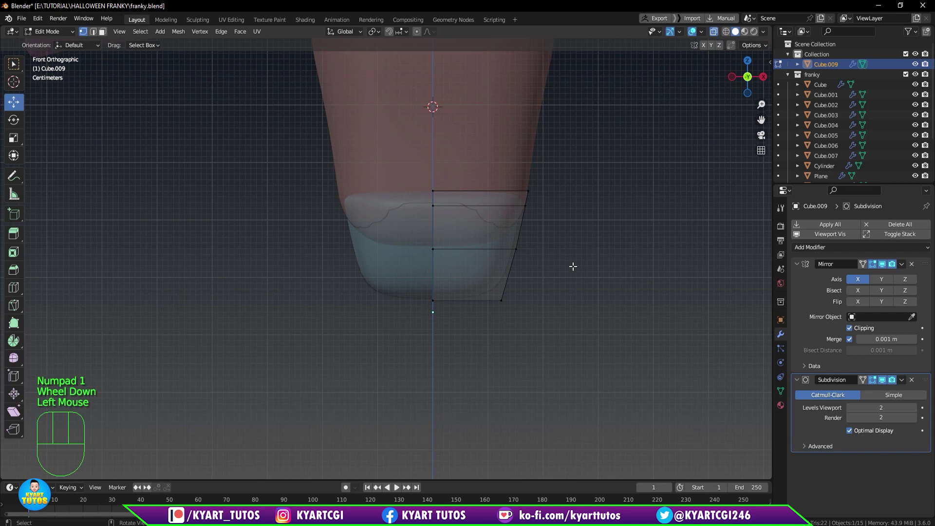
key("q")
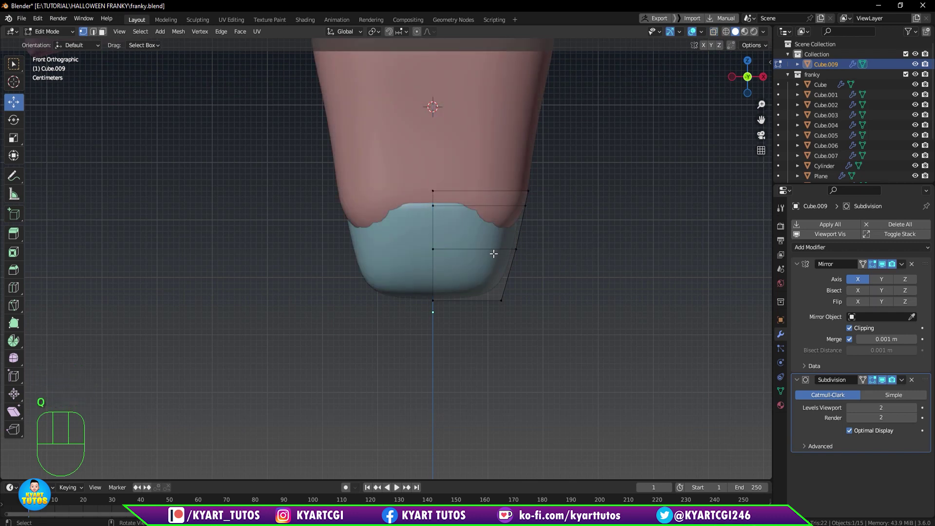
key("Tab")
left_click(481, 154)
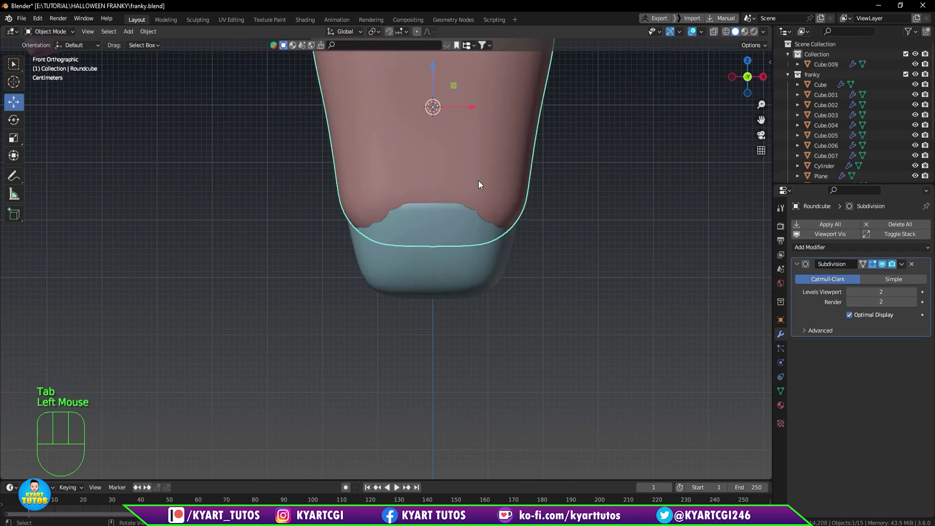
Move the torso's bottom edge loop down over the shorts and level it flat.
scroll("down", 3)
scroll("up", 3)
key("Tab")
scroll("up", 3)
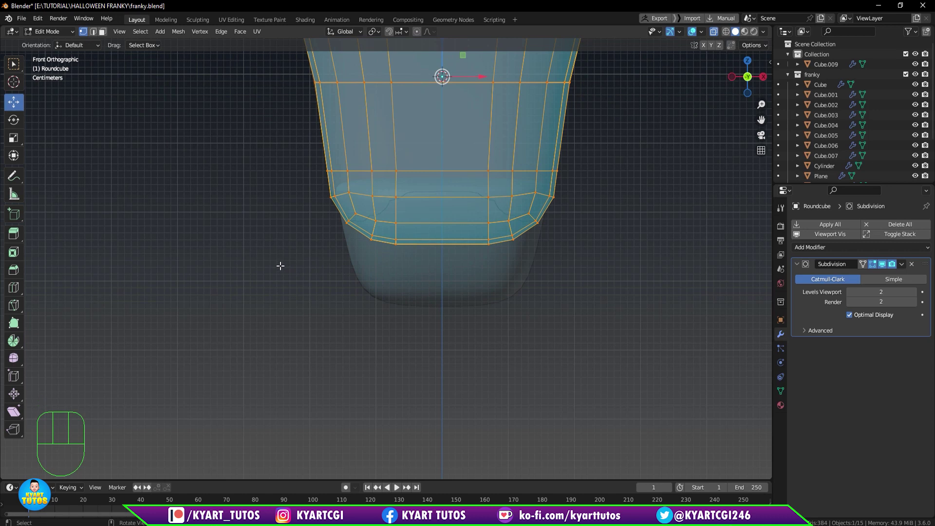
left_click_drag(285, 283, 592, 185)
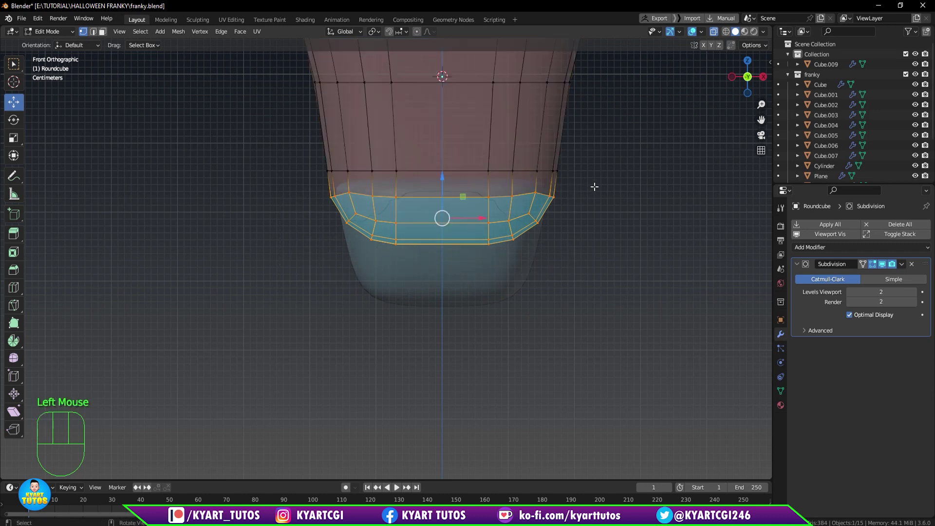
left_click_drag(408, 303, 579, 181)
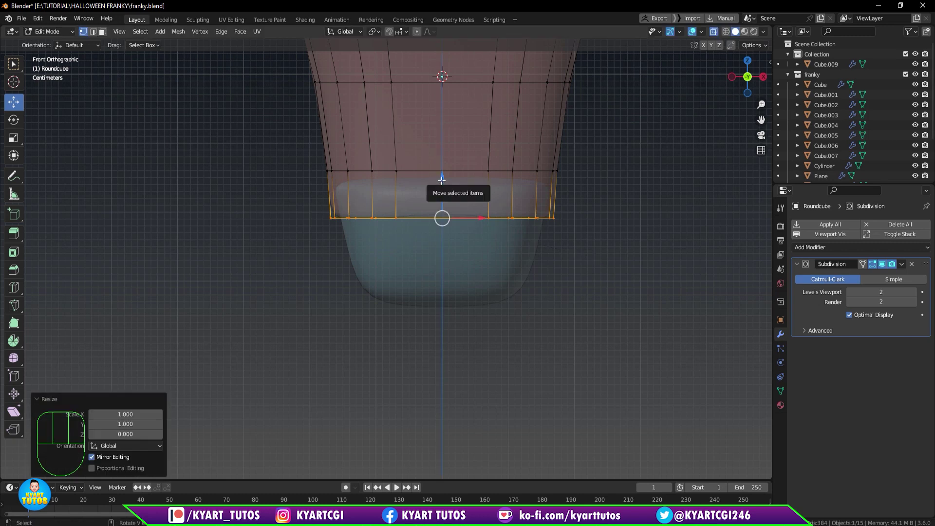
left_click_drag(444, 180, 445, 160)
key("s")
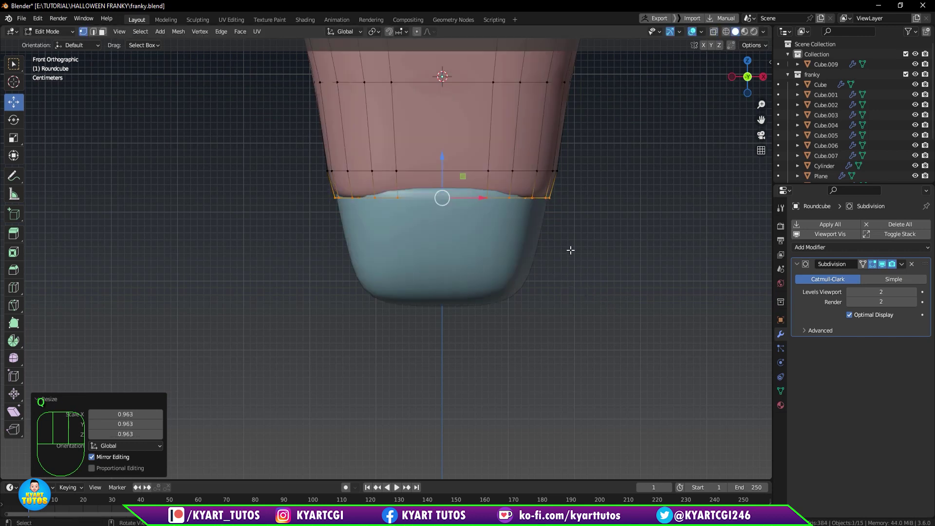
key("KP_3")
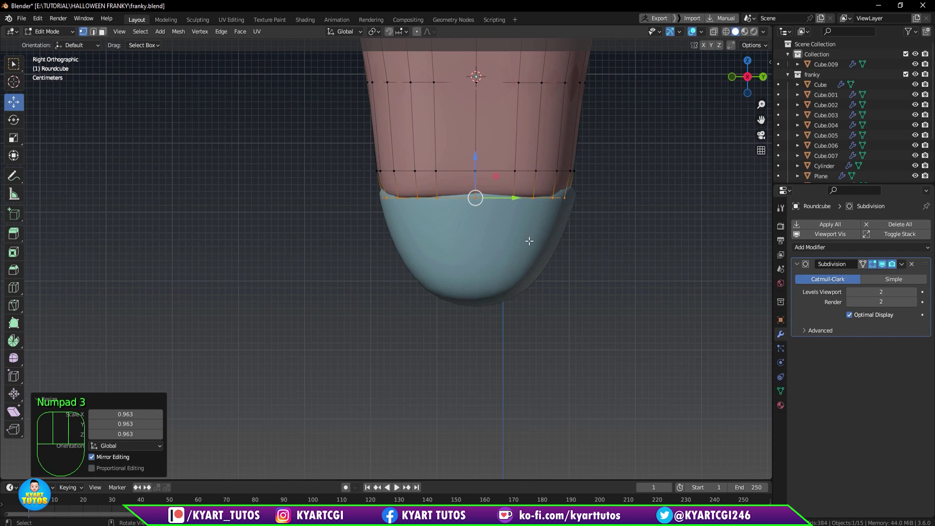
key("s")
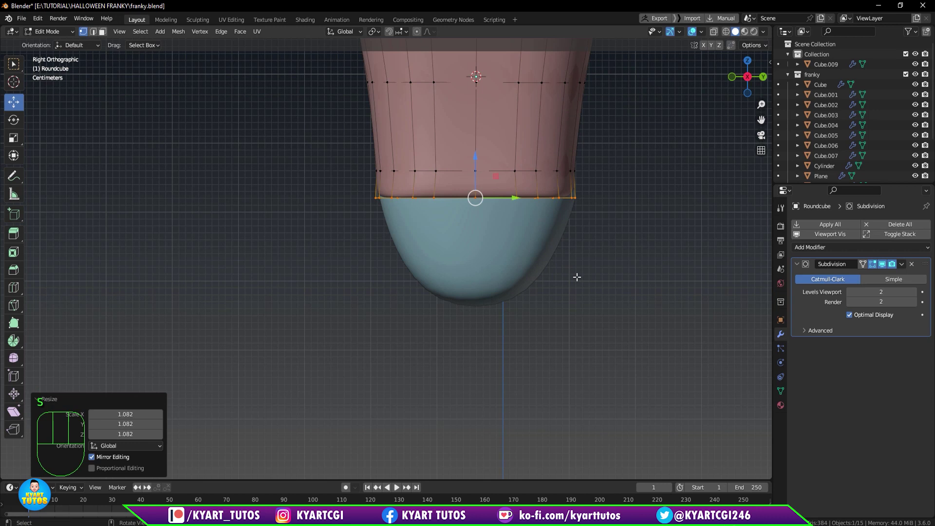
key("KP_1")
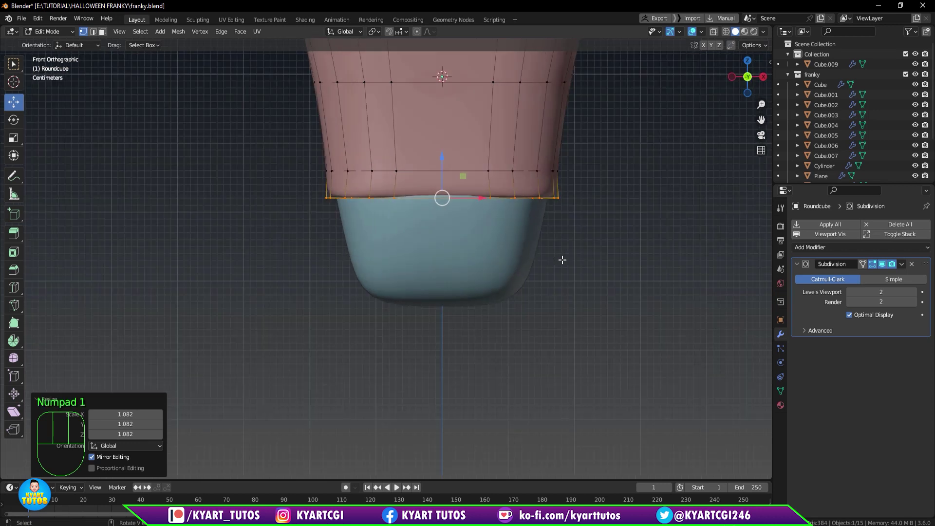
key("Tab")
Select the shorts block (Cube.009) and enter Edit Mode on it.
scroll("down", 3)
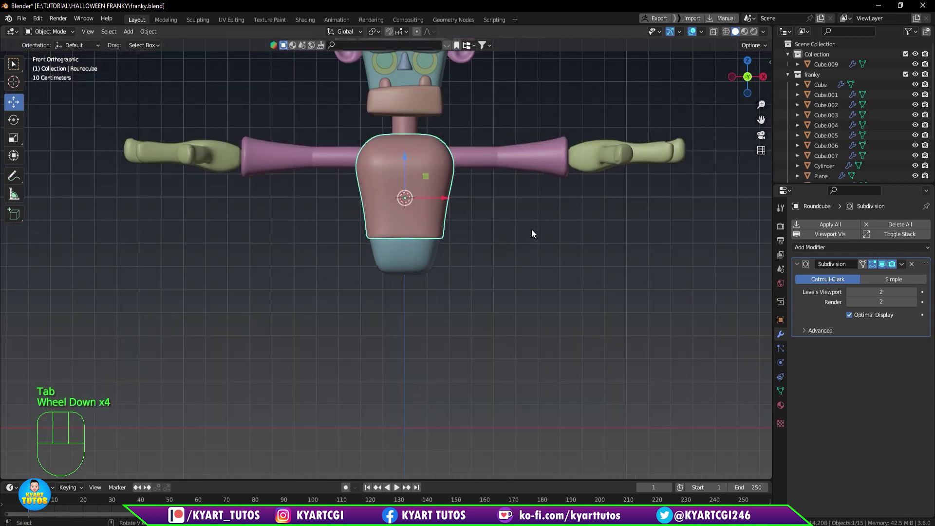
scroll("down", 3)
scroll("up", 3)
left_click(534, 257)
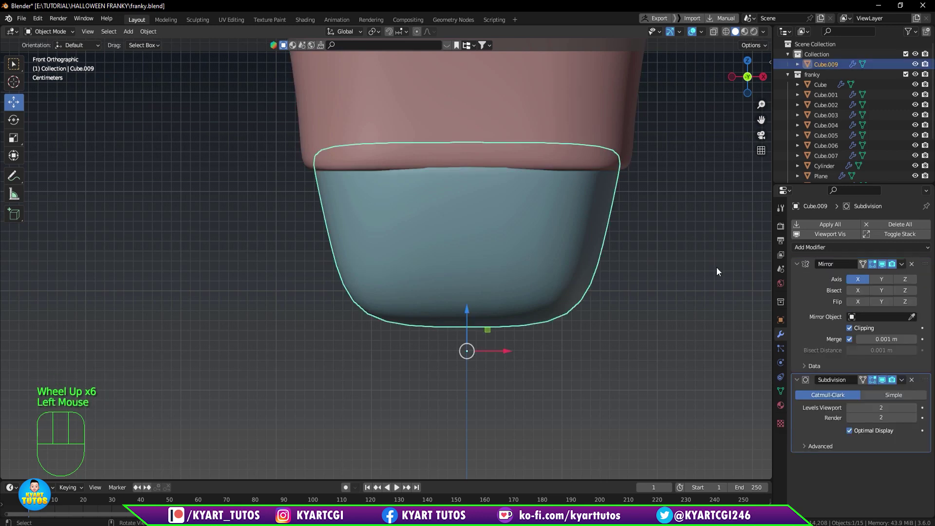
key("Tab")
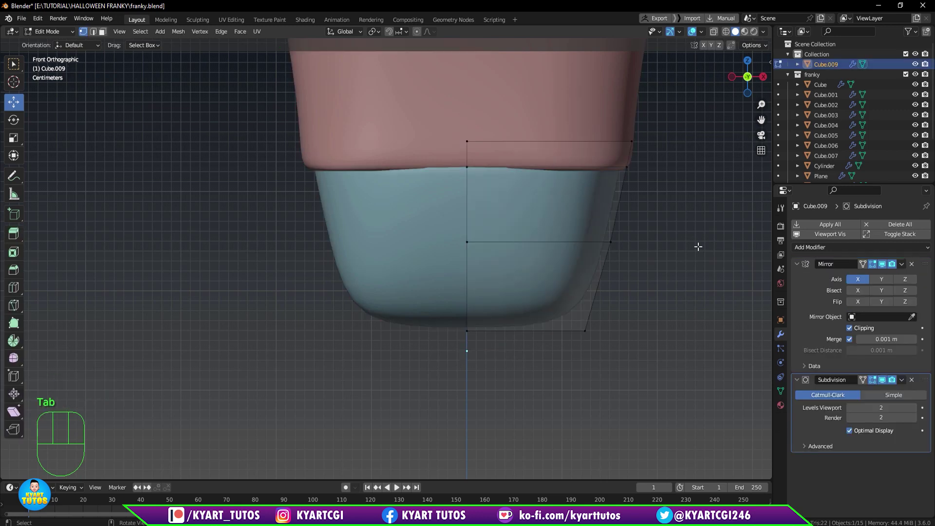
Tuck the shorts' top corner vertices neatly under the torso in front and side views.
scroll("down", 3)
left_click_drag(676, 238, 617, 249)
key("KP_3")
left_click_drag(391, 252, 428, 259)
key("q")
left_click_drag(408, 164, 434, 226)
left_click_drag(445, 231, 438, 236)
double_click(444, 188)
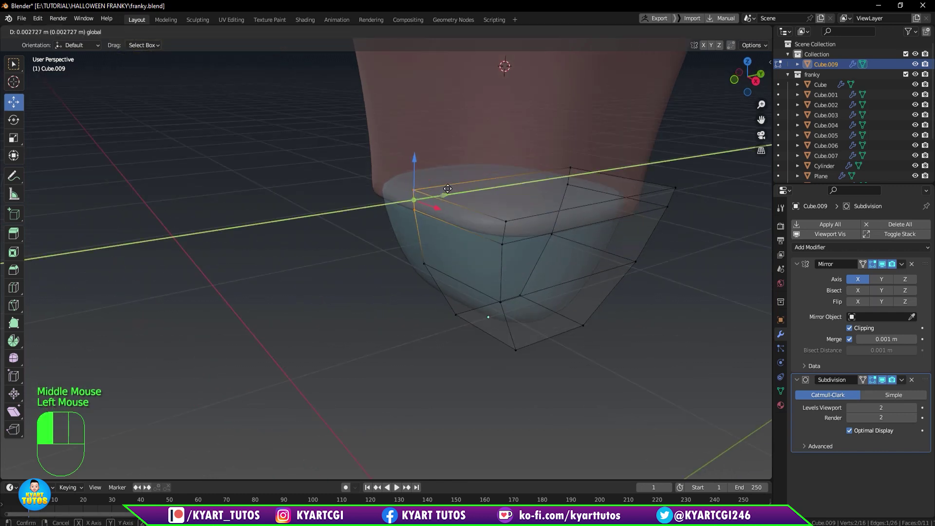
left_click_drag(592, 248, 586, 230)
left_click_drag(613, 176, 595, 223)
left_click(642, 201)
key("q")
Select and position the shorts' bottom face in front and side views.
left_click_drag(502, 258, 552, 237)
scroll("down", 3)
key("KP_1")
scroll("up", 3)
left_click_drag(505, 274, 506, 257)
key("3")
left_click_drag(501, 254, 512, 213)
left_click(502, 339)
Extrude the shorts' bottom downward (E) into a long tapering leg.
scroll("down", 3)
key("KP_1")
scroll("down", 3)
scroll("down", 3)
left_click_drag(503, 298, 536, 265)
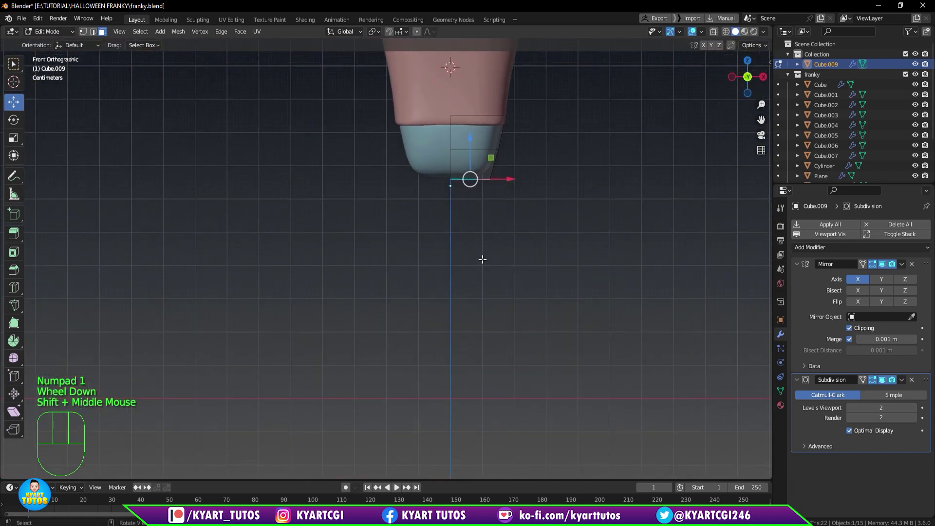
key("e")
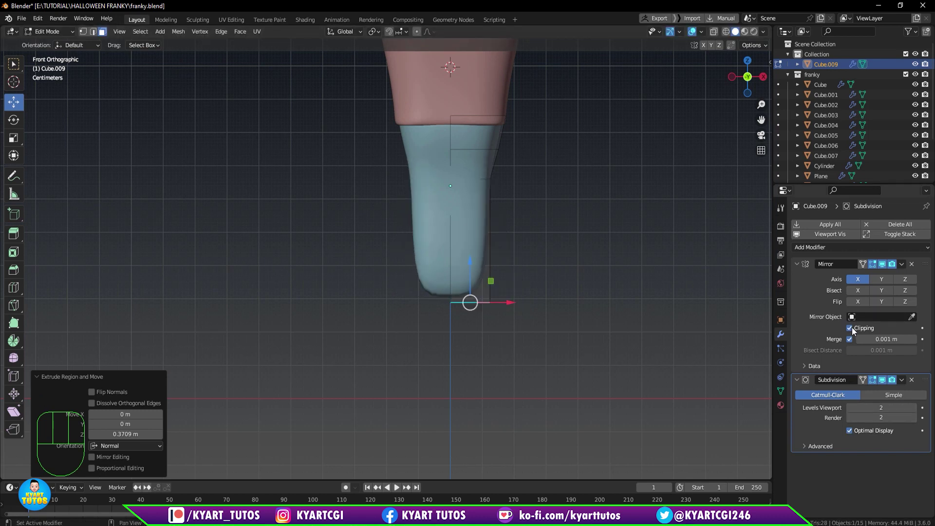
Turn off mirror clipping and move the leg's bottom outward from the centre seam.
left_click(852, 331)
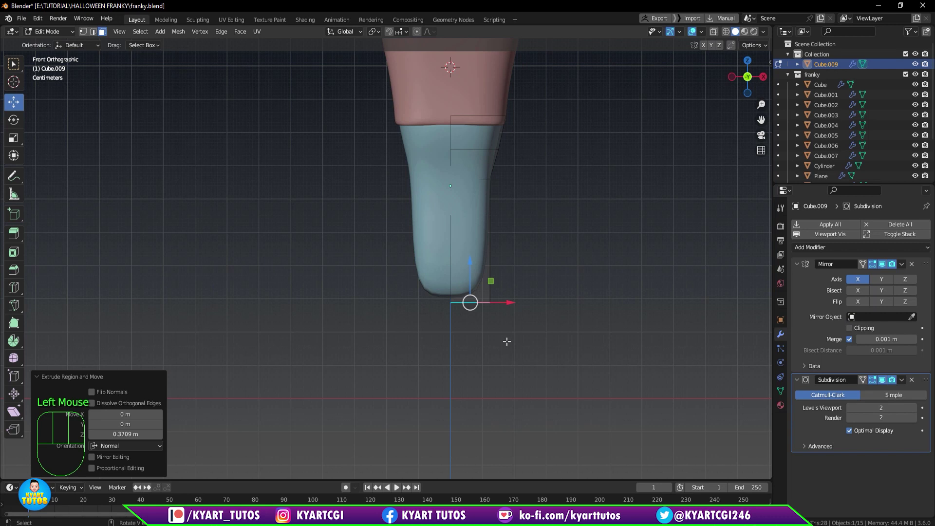
key("g")
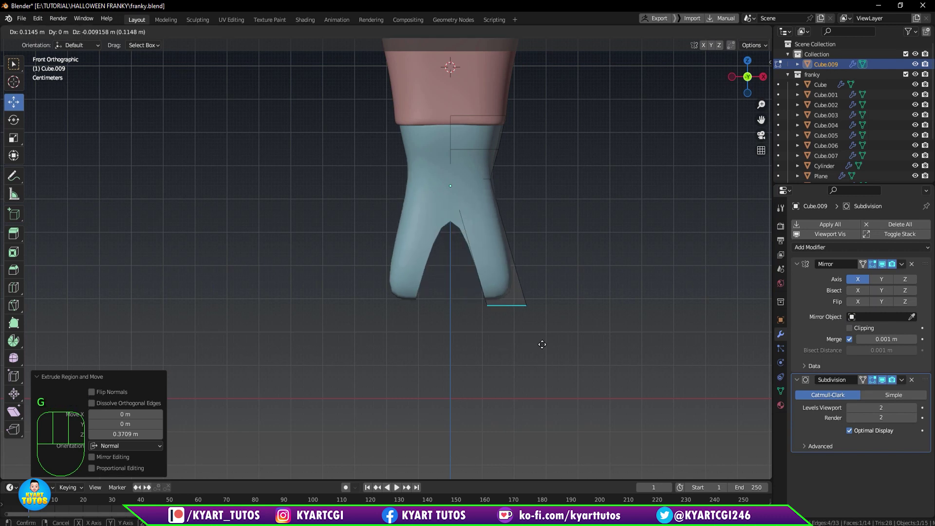
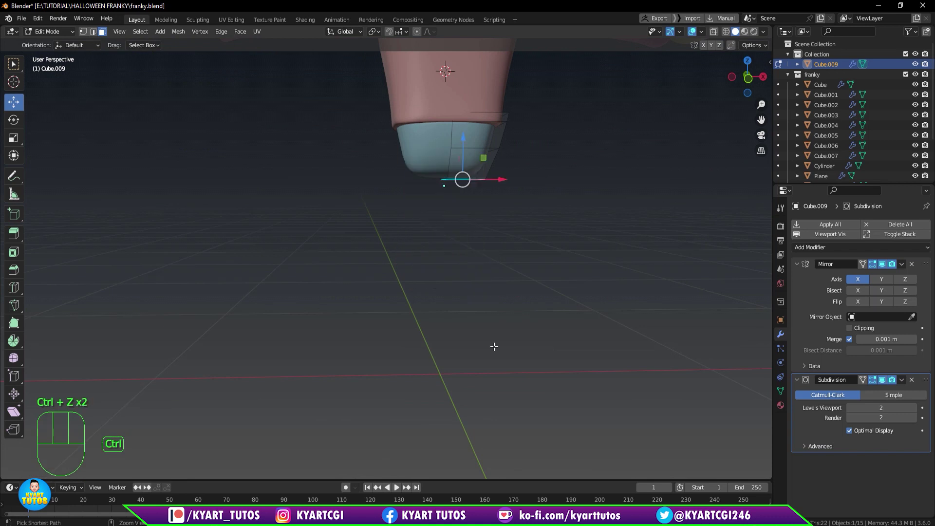
left_click_drag(439, 224, 439, 234)
scroll("up", 3)
scroll("down", 3)
key("KP_1")
scroll("up", 3)
scroll("up", 3)
Extrude the leg further and adjust it, checking side and front views.
key("e")
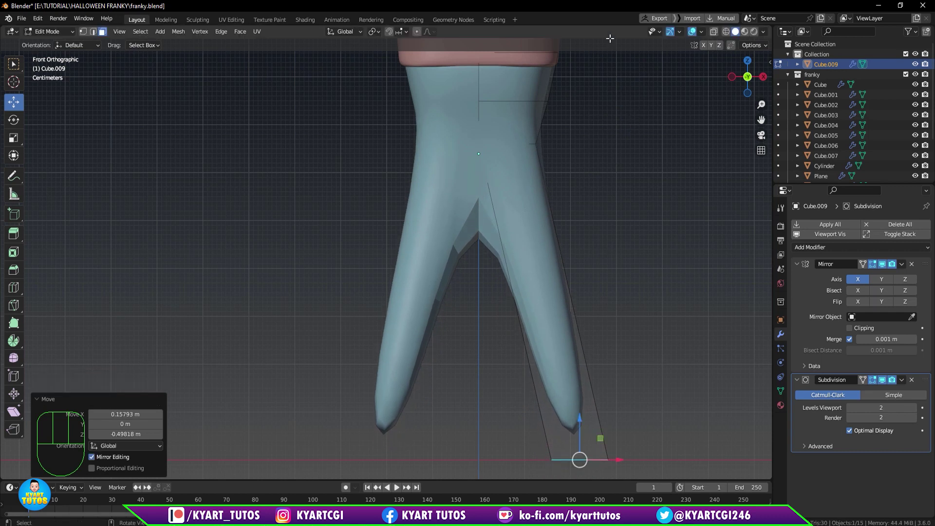
scroll("down", 3)
left_click_drag(609, 224, 518, 234)
key("KP_3")
key("KP_1")
scroll("up", 3)
scroll("up", 3)
left_click_drag(595, 177, 549, 297)
Disable the Subdivision modifier's edit-mode preview so the raw trouser mesh shows.
left_click(884, 267)
left_click(884, 267)
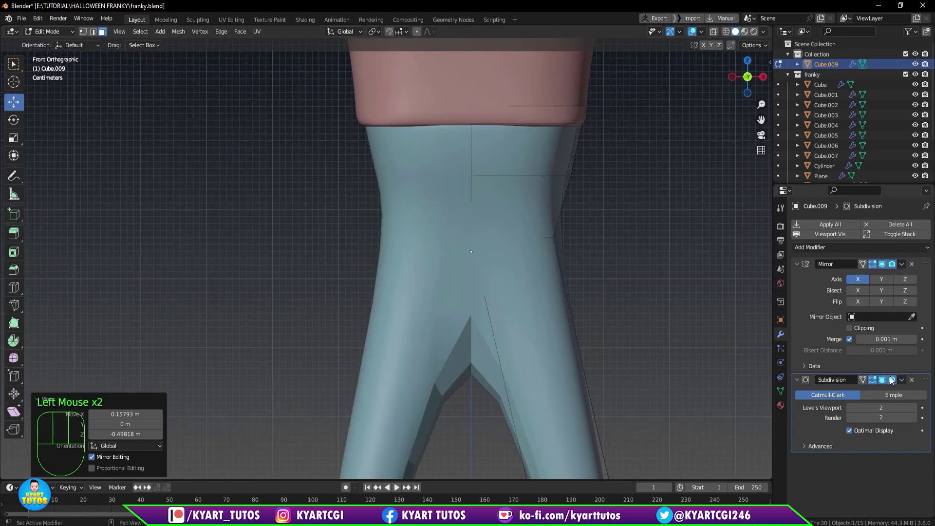
left_click(886, 387)
scroll("down", 3)
left_click_drag(595, 263, 584, 272)
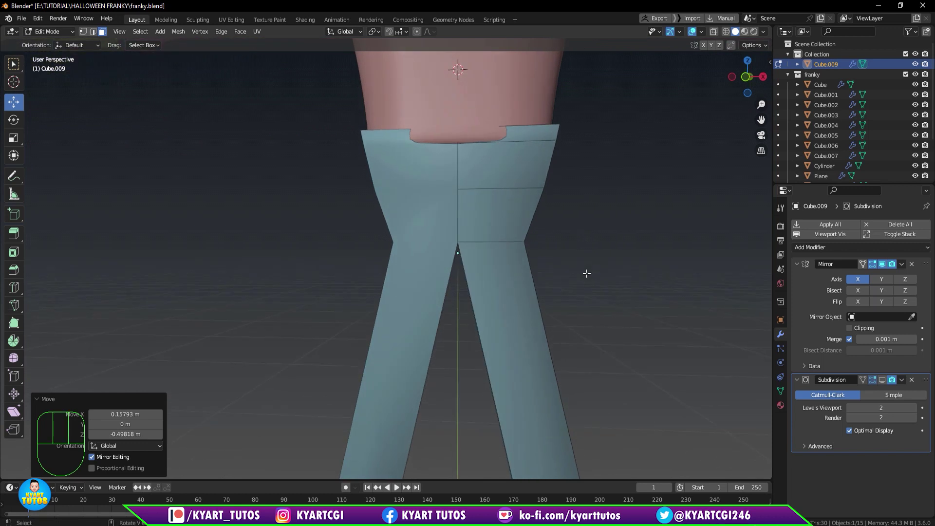
Select the trousers' centre seam edges in front view and shift them sideways along X.
key("KP_1")
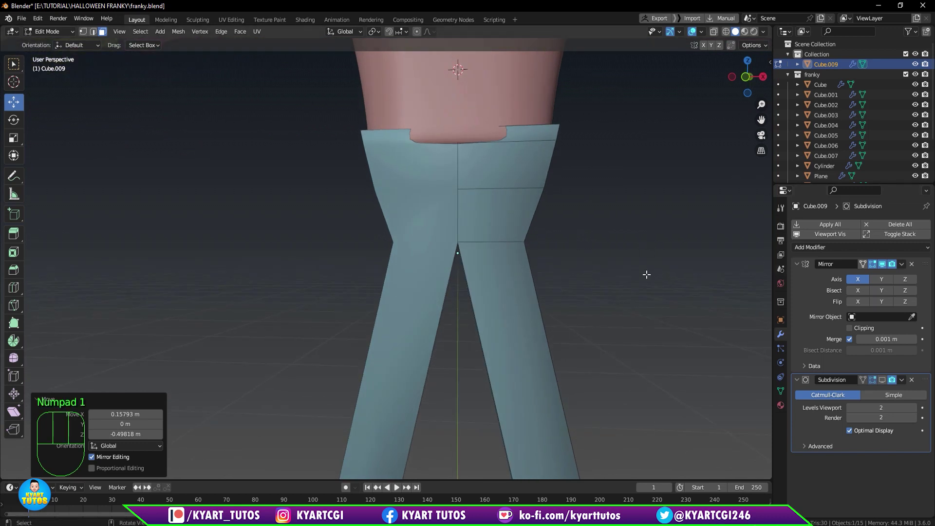
scroll("down", 3)
left_click_drag(527, 250, 546, 251)
scroll("up", 3)
left_click_drag(555, 190, 511, 235)
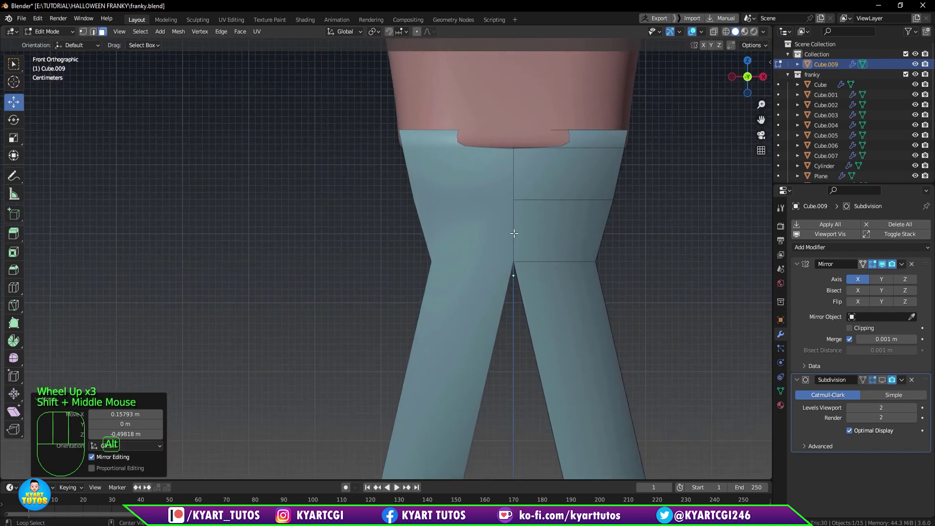
left_click(514, 230)
left_click(513, 170)
key("2")
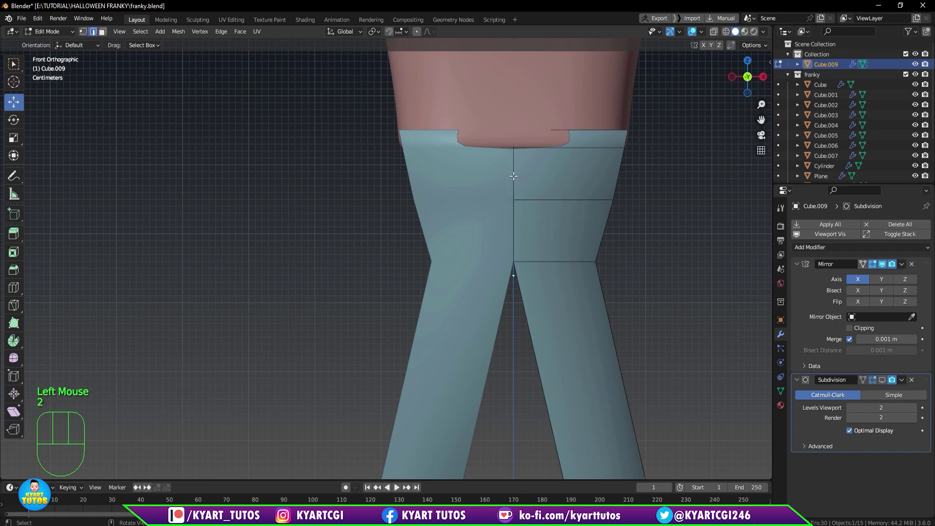
left_click(514, 174)
left_click(541, 184)
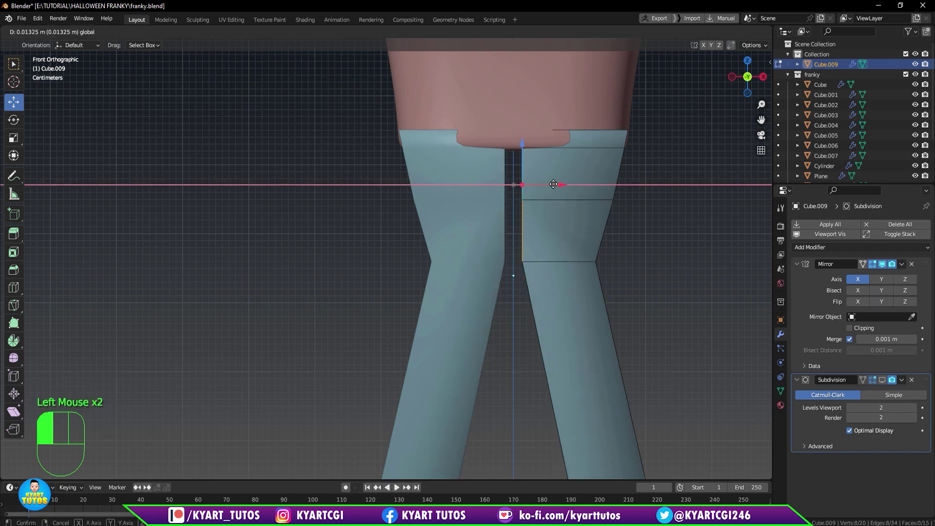
left_click(558, 186)
key("e")
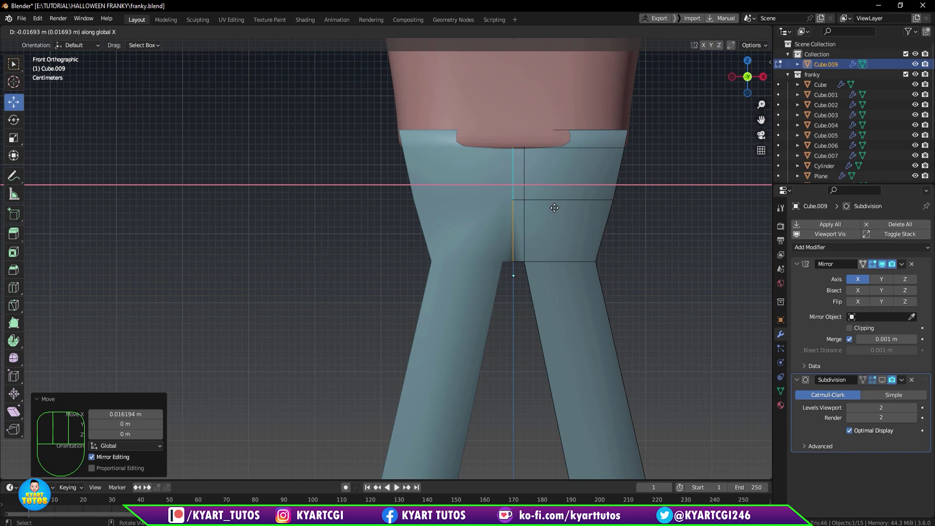
Select the crotch vertex, checking it with the smoothed preview toggled on and off.
scroll("down", 3)
left_click_drag(525, 277, 511, 294)
scroll("down", 3)
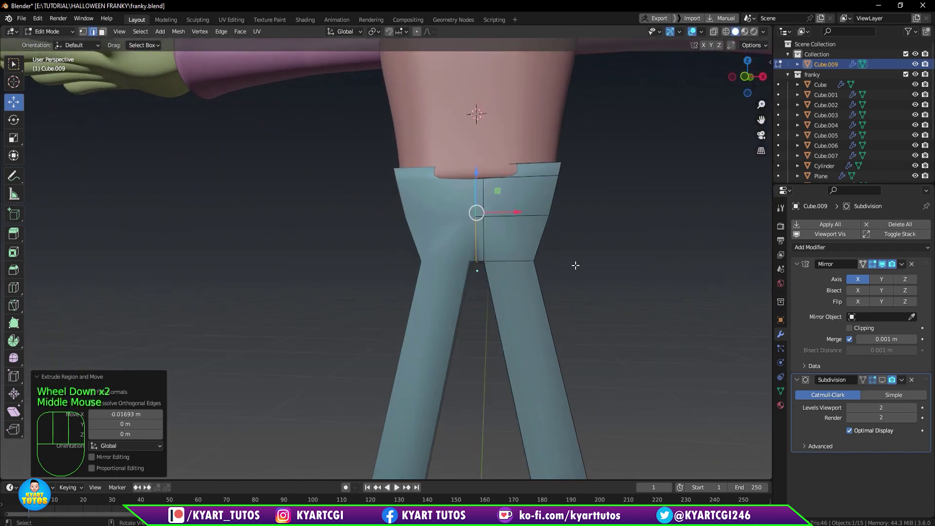
key("KP_1")
scroll("down", 3)
scroll("down", 3)
scroll("up", 3)
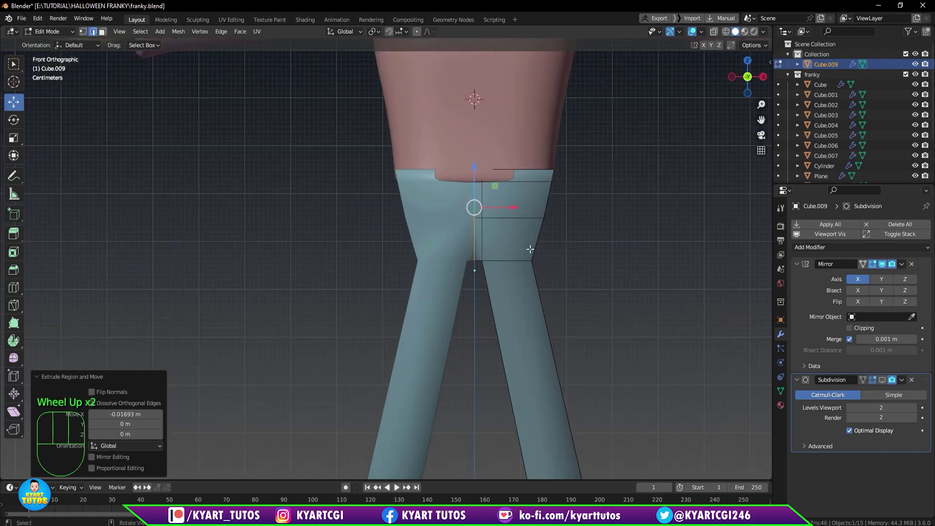
left_click(517, 259)
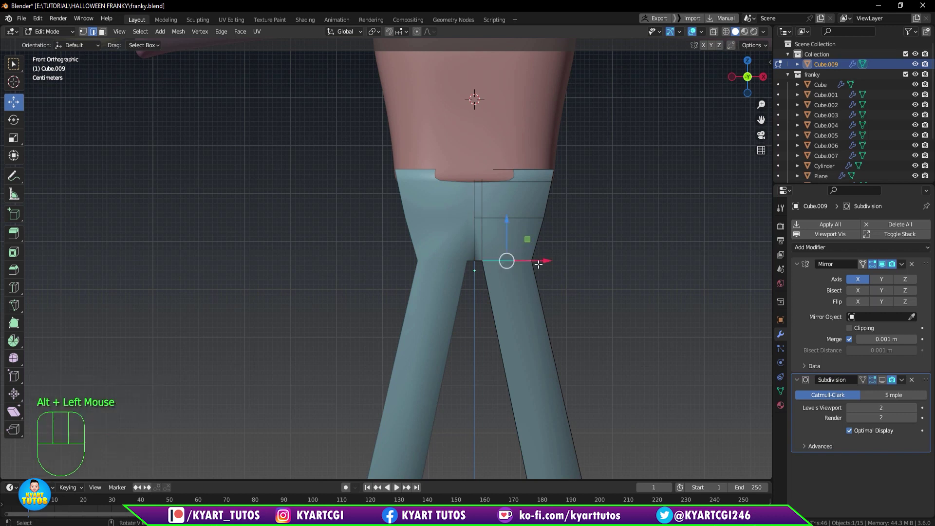
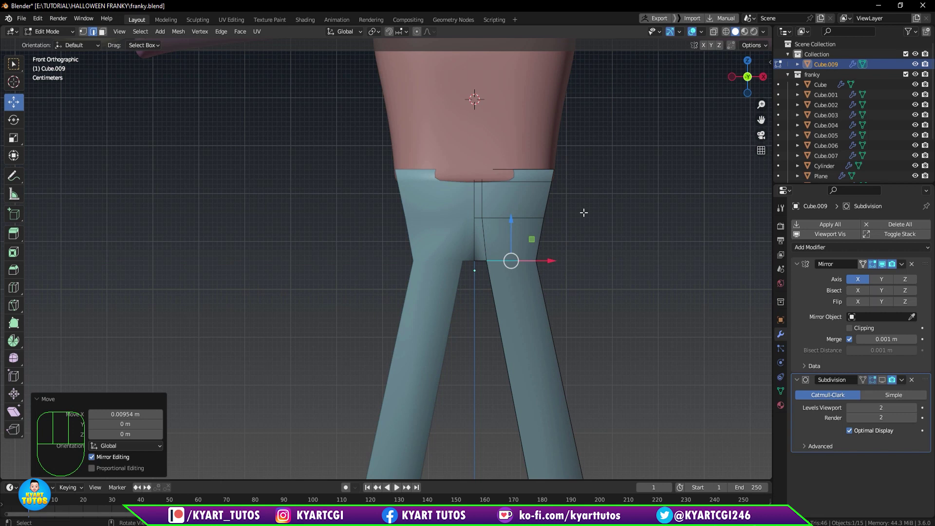
scroll("down", 3)
left_click(886, 385)
scroll("down", 3)
scroll("up", 3)
left_click_drag(655, 298, 672, 302)
scroll("down", 3)
scroll("down", 3)
key("KP_1")
scroll("up", 3)
scroll("down", 3)
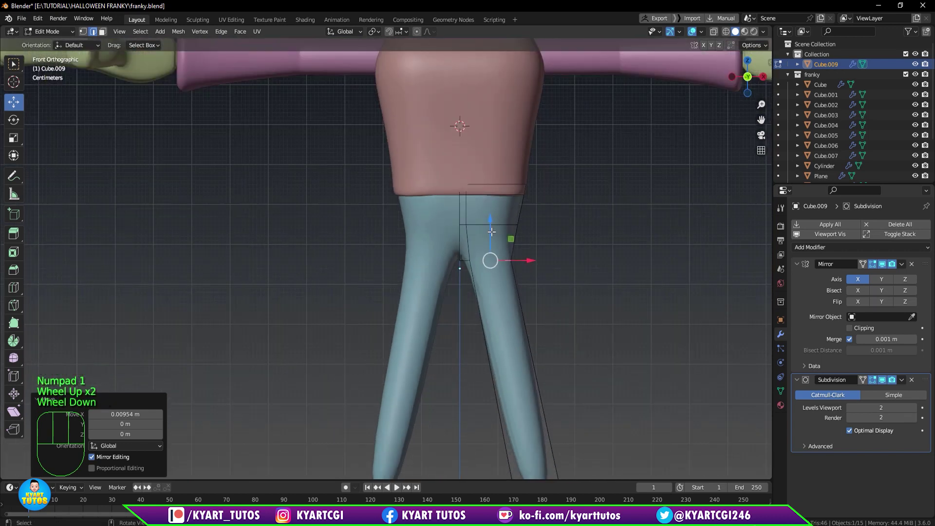
double_click(489, 232)
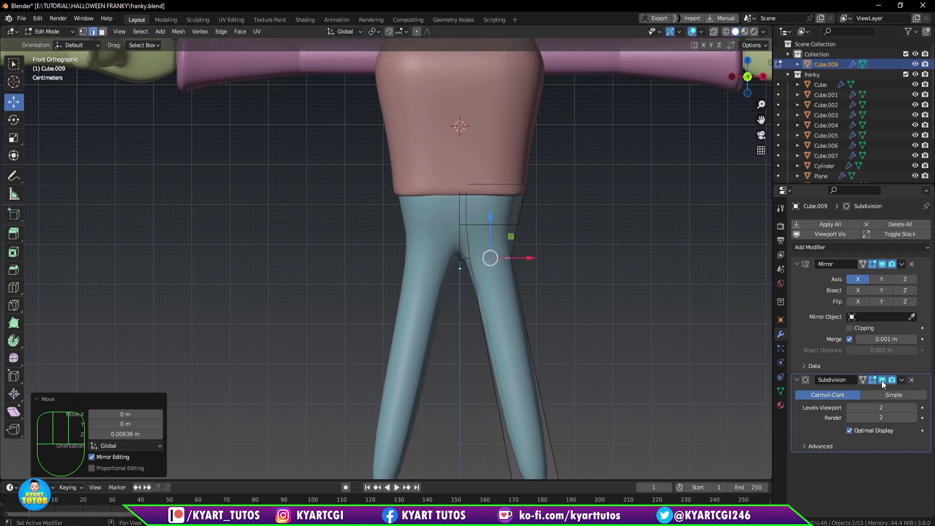
left_click(884, 386)
Raise the crotch vertex straight up along Z on the centre seam.
scroll("up", 3)
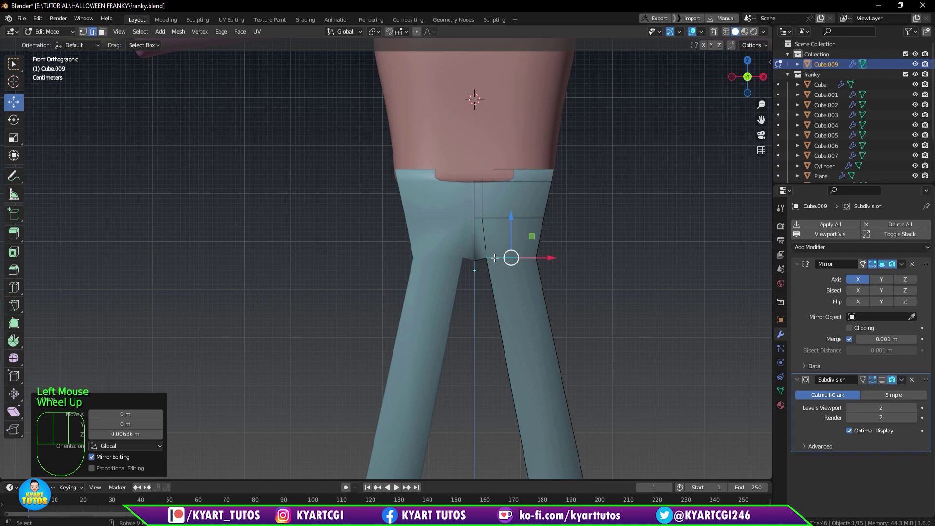
scroll("up", 3)
key("q")
key("1")
left_click_drag(530, 277, 542, 249)
Settle the crotch vertex, then insert a new edge loop across the lower leg and slide it up.
left_click_drag(536, 220, 537, 200)
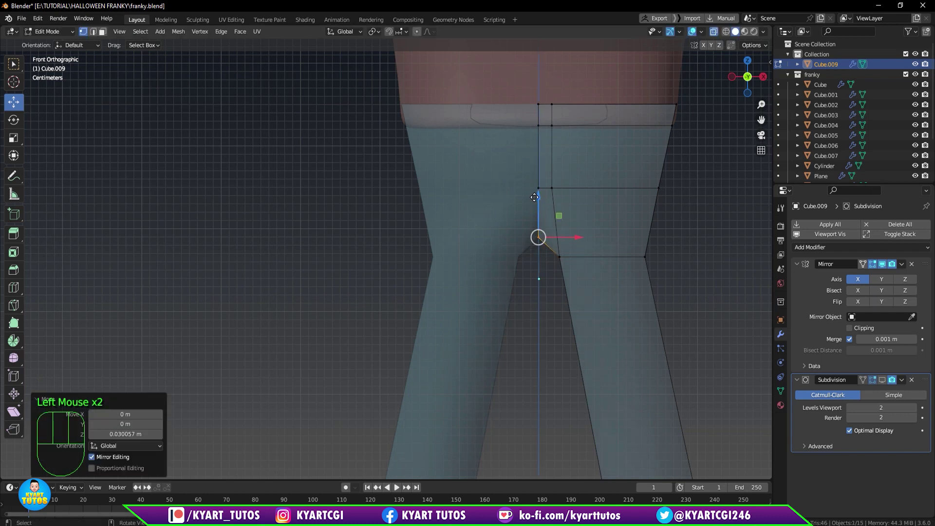
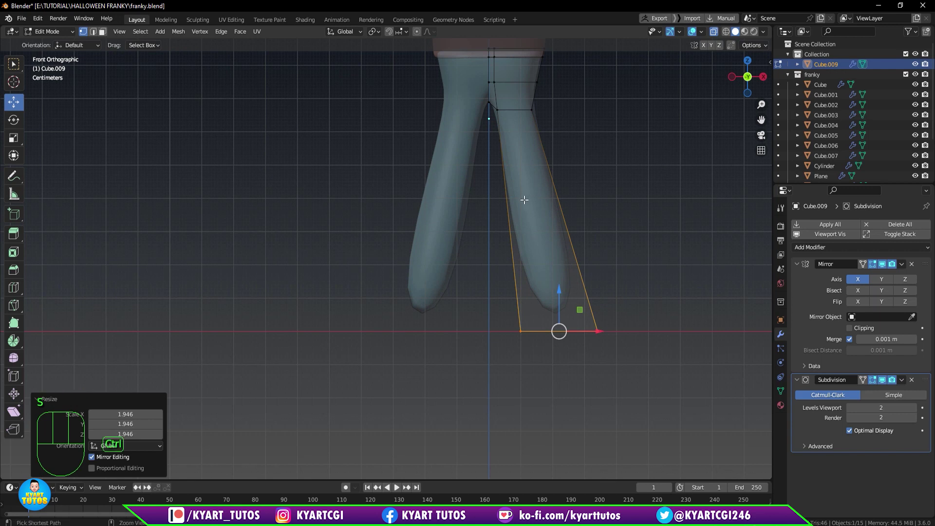
key("ctrl+r")
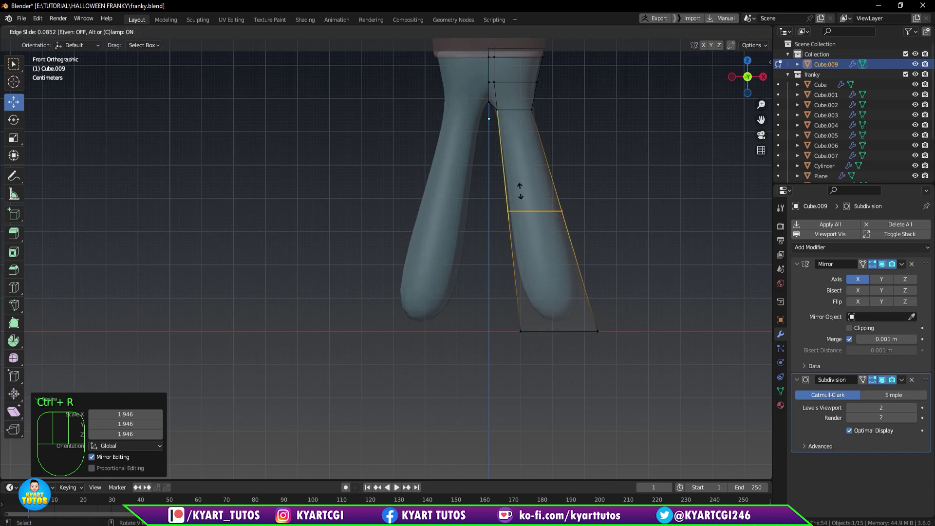
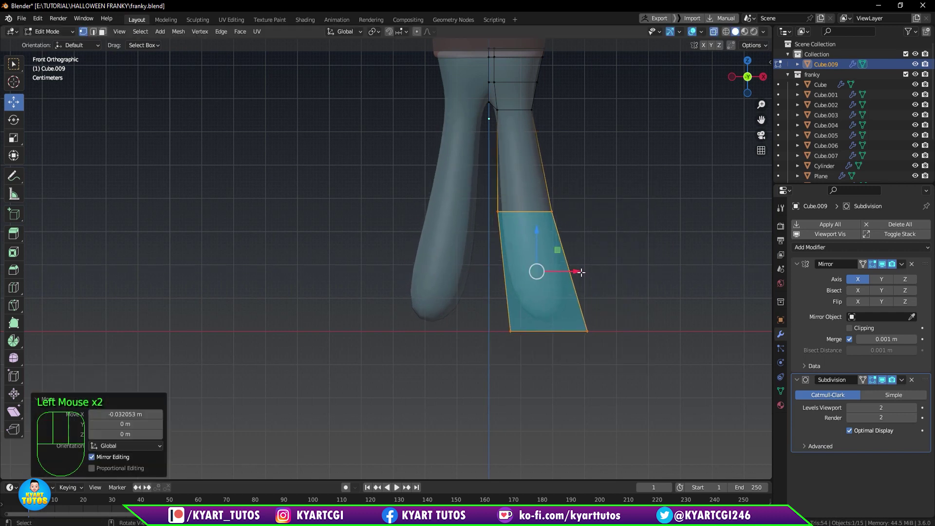
key("r")
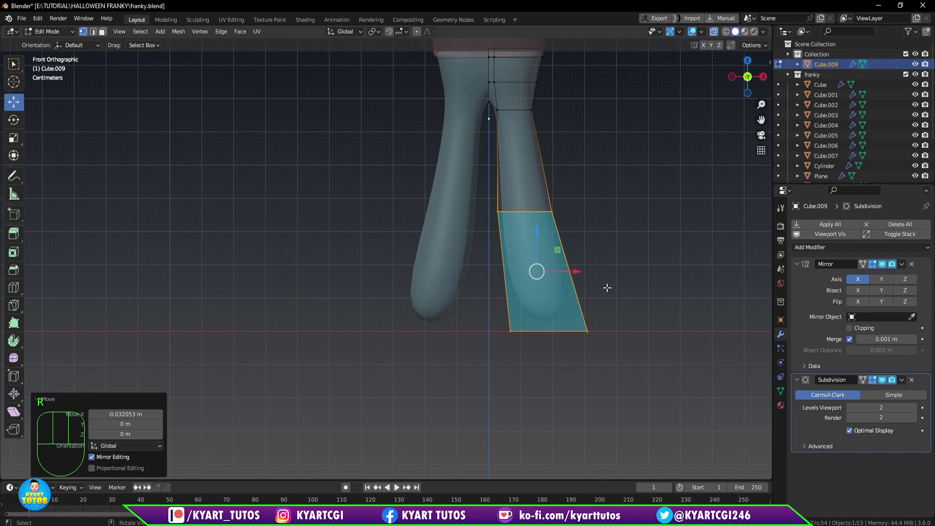
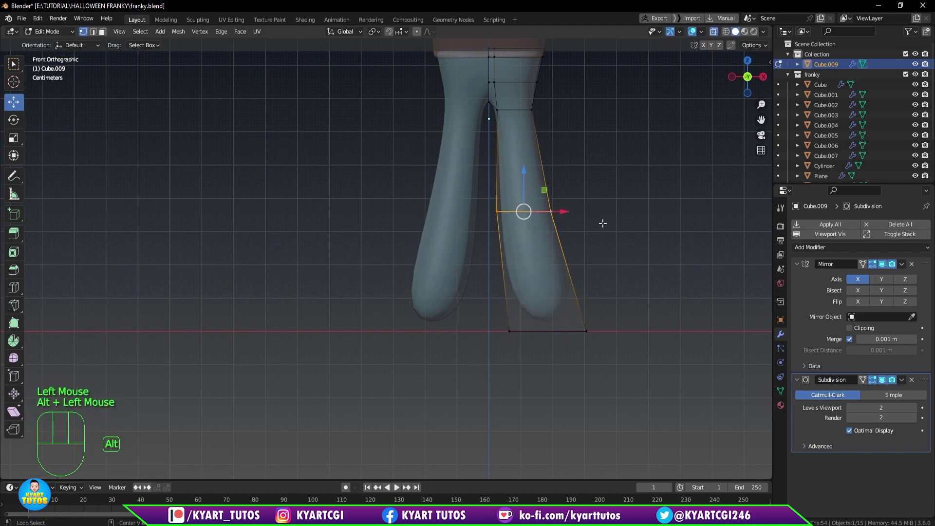
key("g")
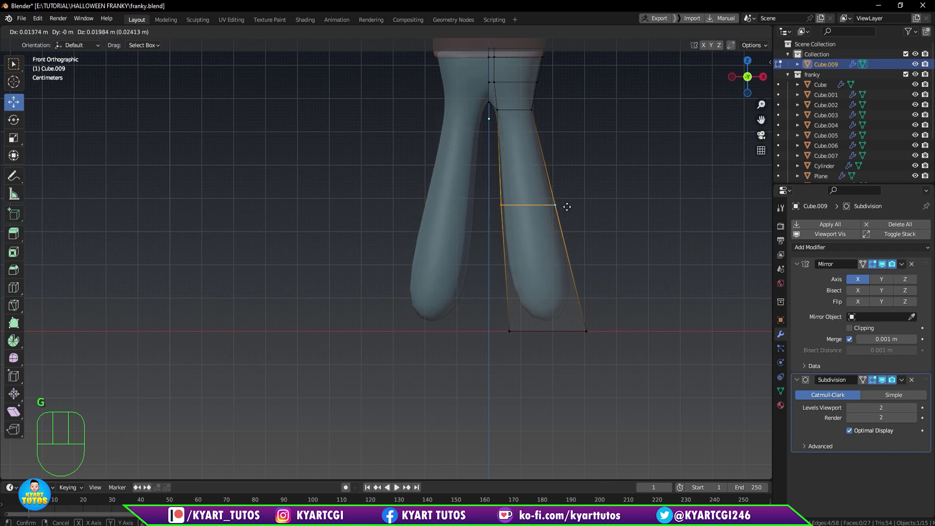
scroll("down", 3)
From the side view, scale the new knee loop down to taper the lower leg narrower.
key("KP_3")
scroll("up", 3)
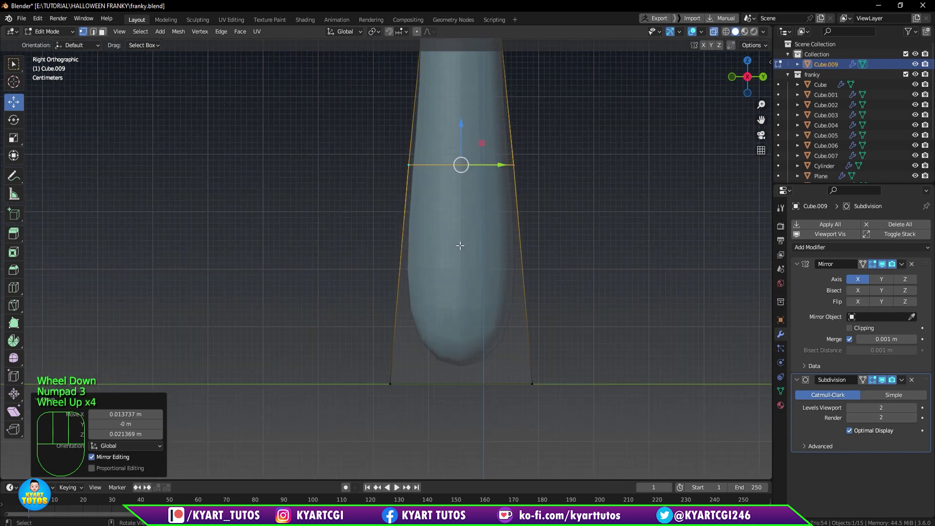
scroll("down", 3)
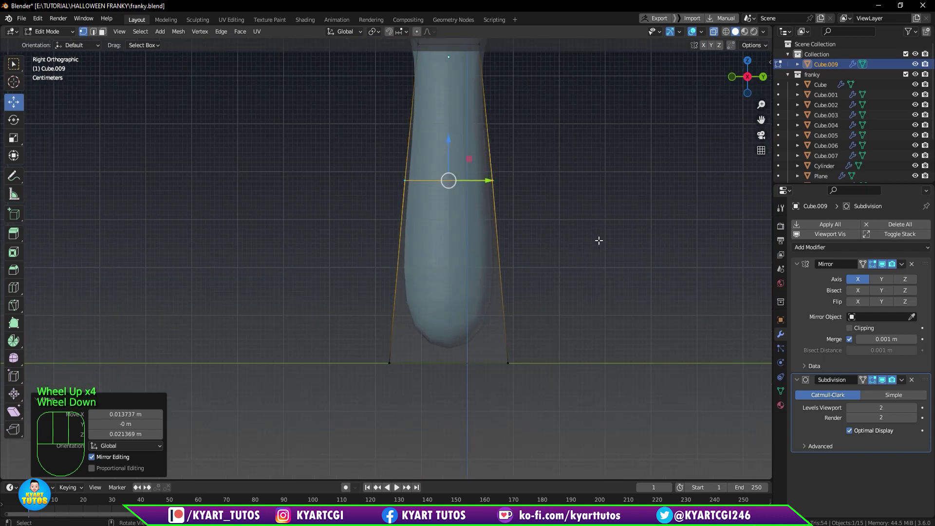
key("s")
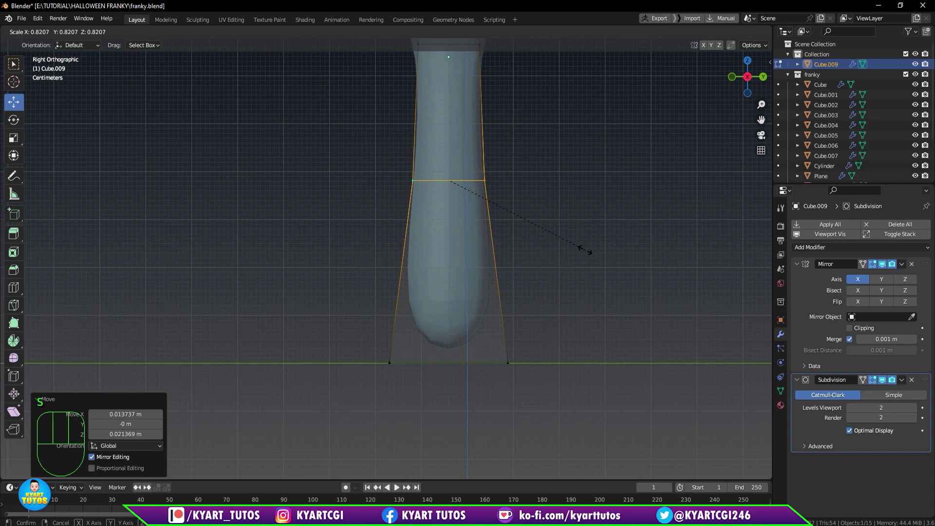
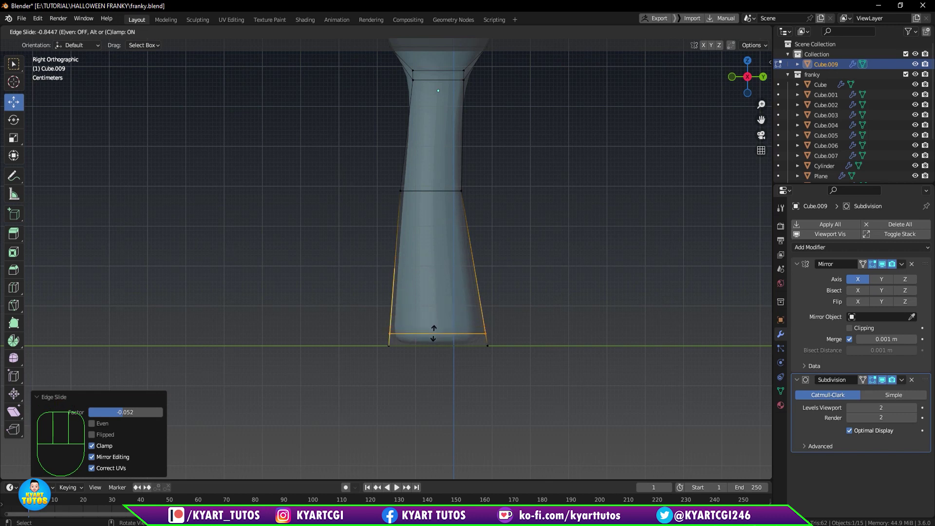
Inspect the trousers from all around in object mode, then return to editing the mesh in front view.
scroll("down", 3)
key("KP_1")
scroll("down", 3)
scroll("up", 3)
scroll("down", 3)
key("q")
key("Tab")
scroll("down", 3)
scroll("up", 3)
scroll("up", 3)
scroll("down", 3)
left_click_drag(548, 228, 591, 235)
scroll("up", 3)
scroll("up", 3)
left_click_drag(522, 234, 403, 218)
scroll("down", 3)
left_click_drag(534, 187, 574, 207)
scroll("down", 3)
right_click(506, 180)
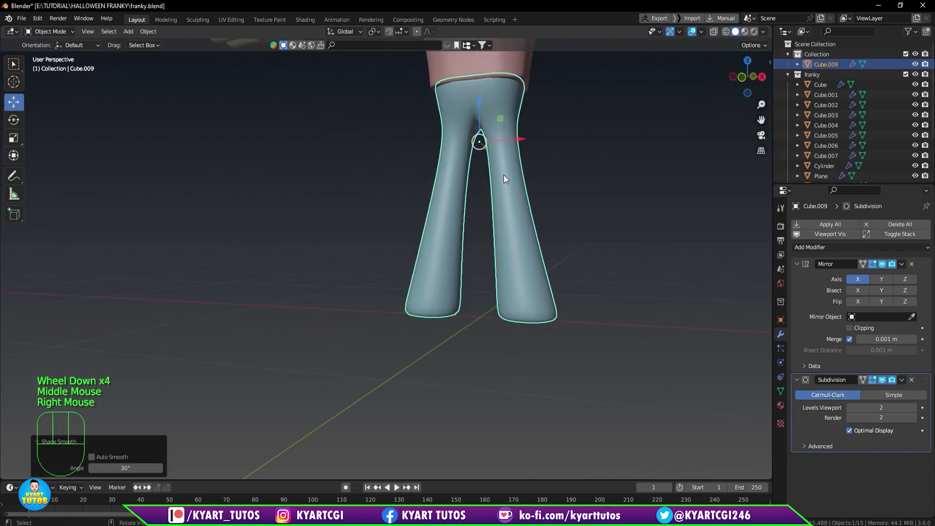
left_click_drag(510, 190, 556, 218)
key("KP_1")
scroll("up", 3)
key("Tab")
scroll("down", 3)
key("q")
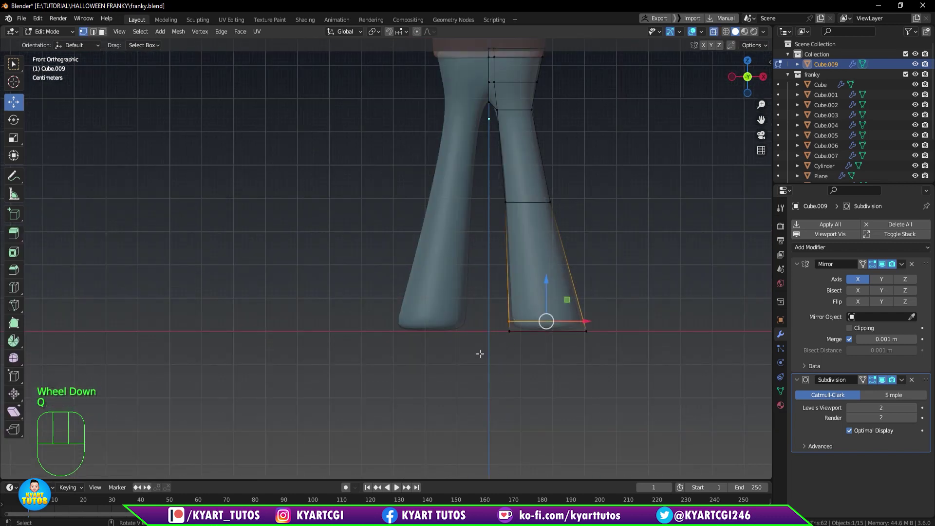
Select the bottom face of the right leg from below and enlarge it.
left_click_drag(478, 367, 614, 175)
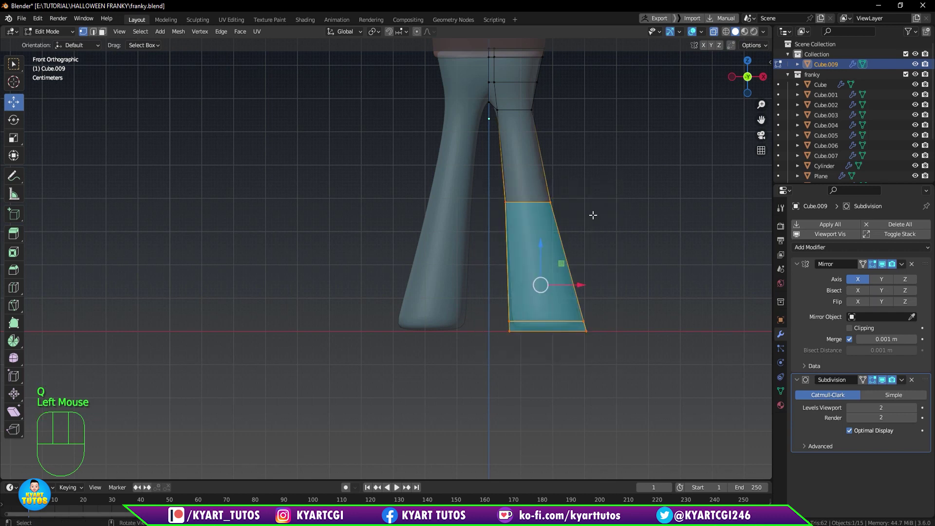
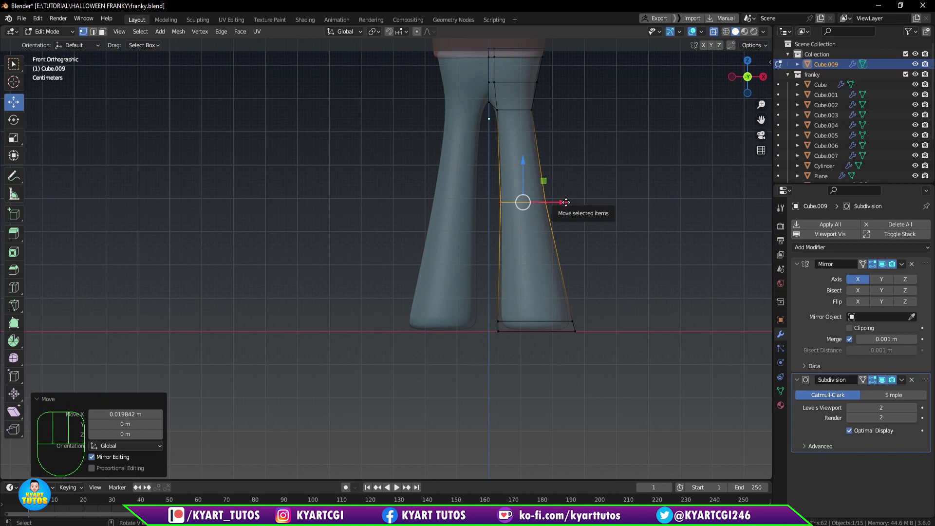
key("KP_3")
key("KP_1")
left_click(602, 276)
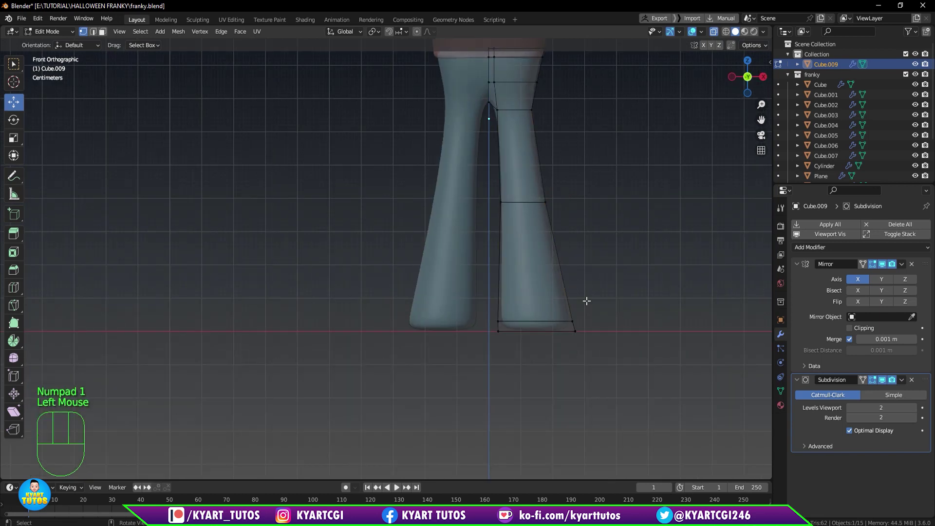
key("q")
left_click_drag(533, 322, 510, 292)
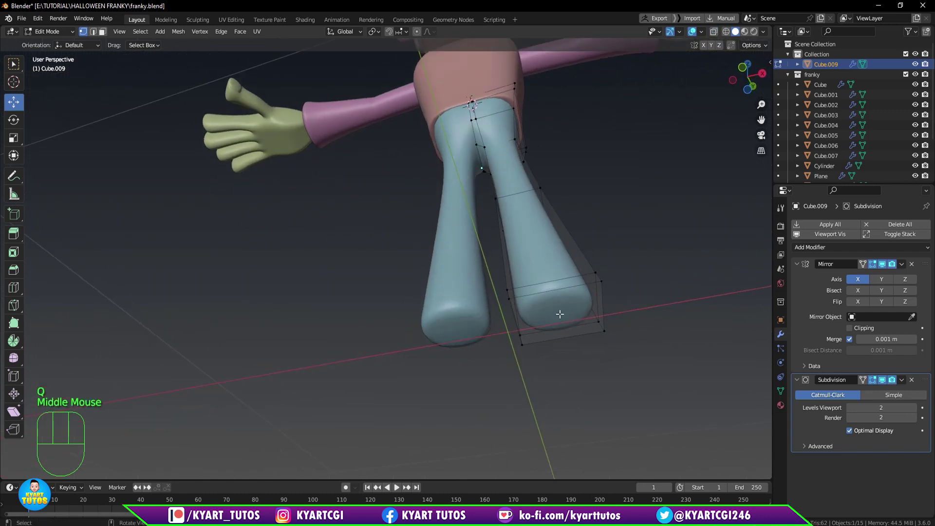
key("3")
left_click(558, 312)
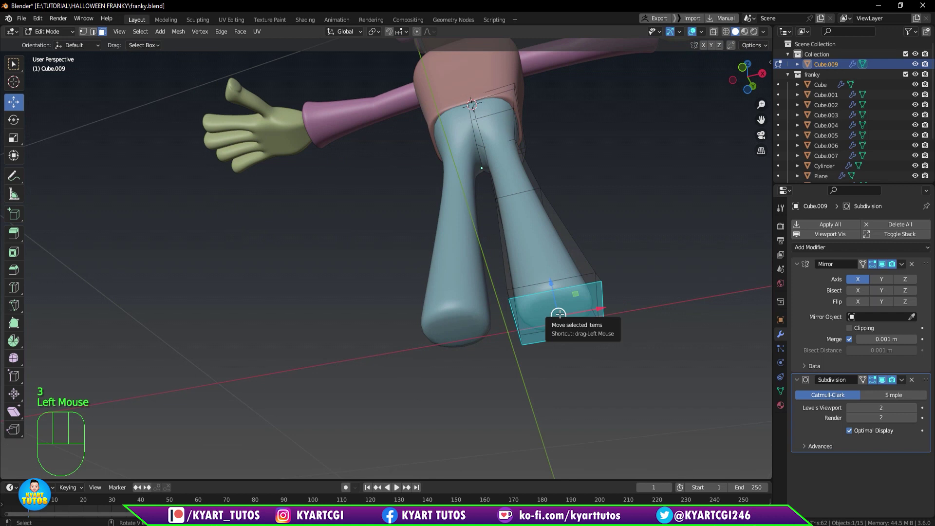
key("o")
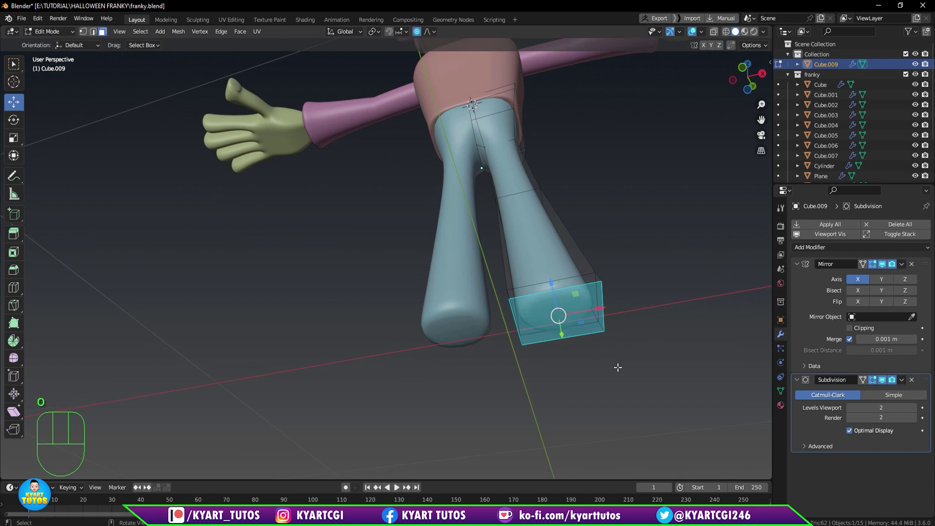
key("s")
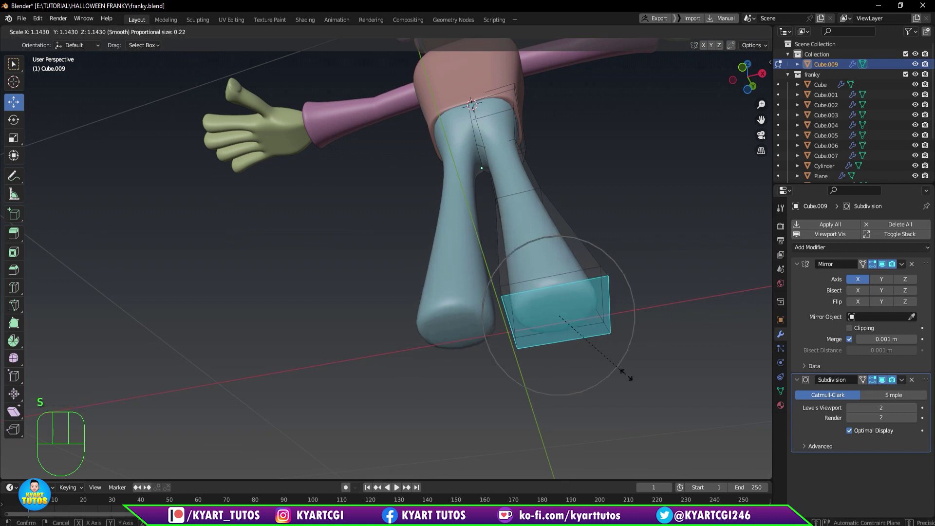
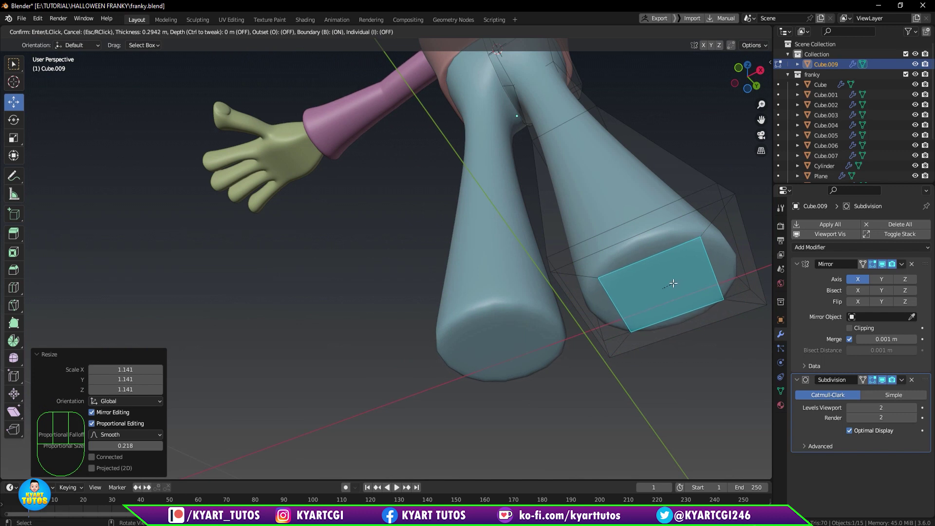
Extrude the bottom face up into the leg and shrink the inner face to form a hollow cuff.
middle_click(684, 318)
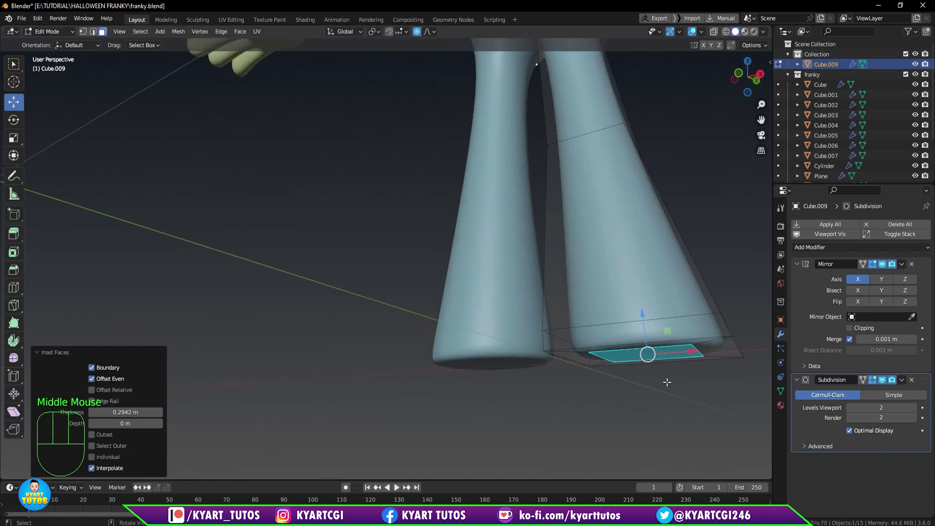
key("e")
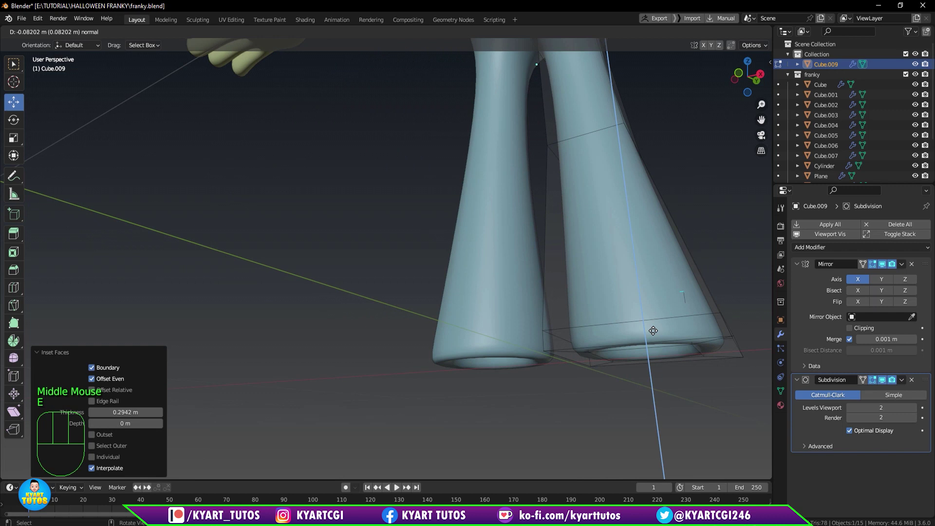
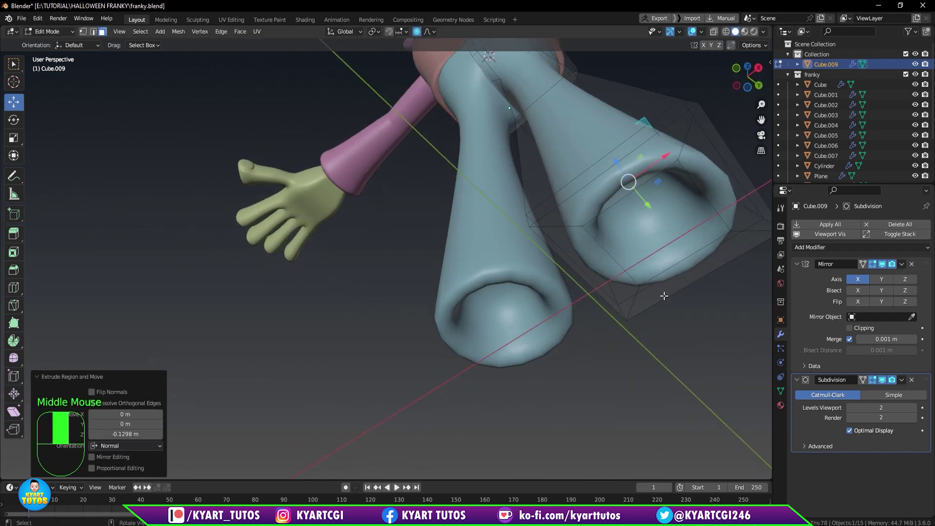
key("s")
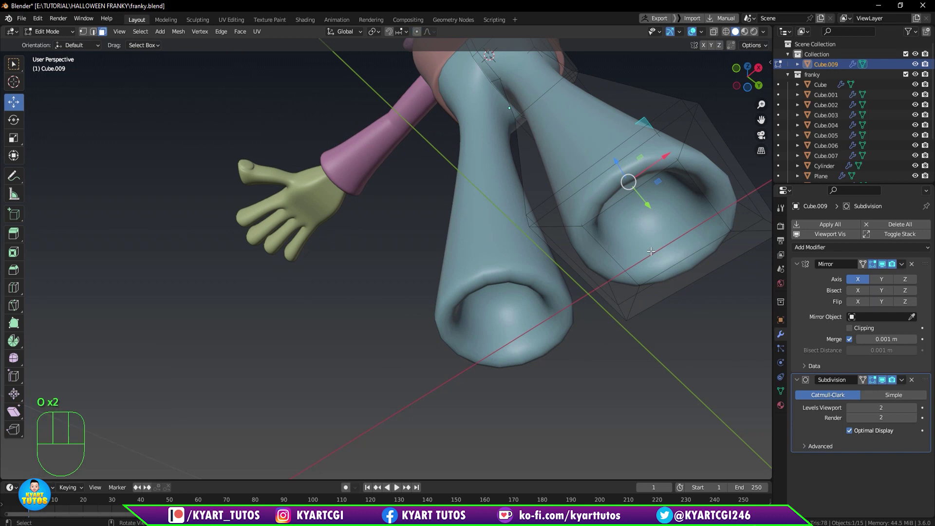
key("s")
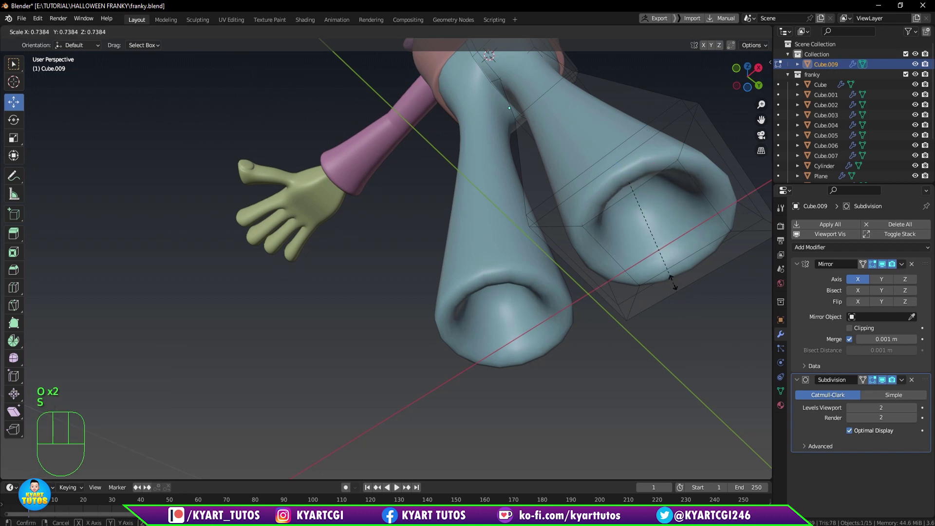
left_click_drag(665, 256, 671, 305)
scroll("down", 3)
key("KP_1")
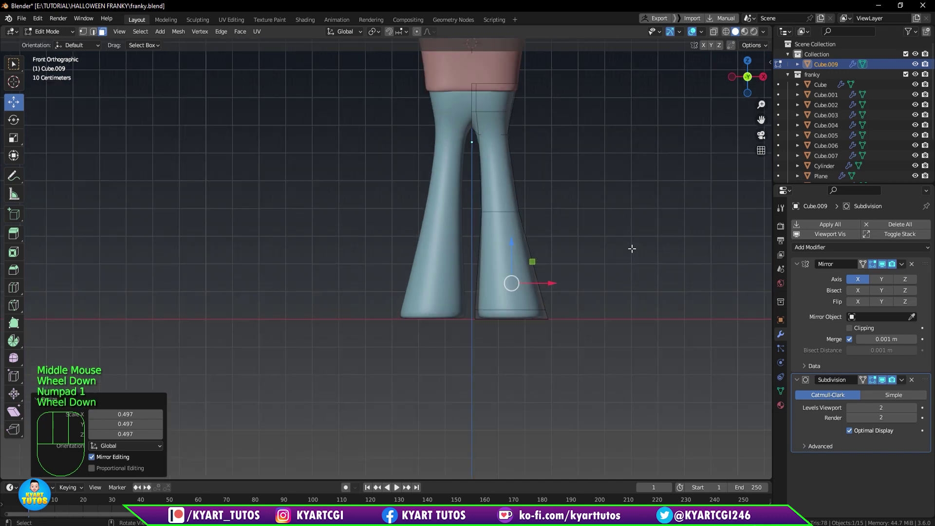
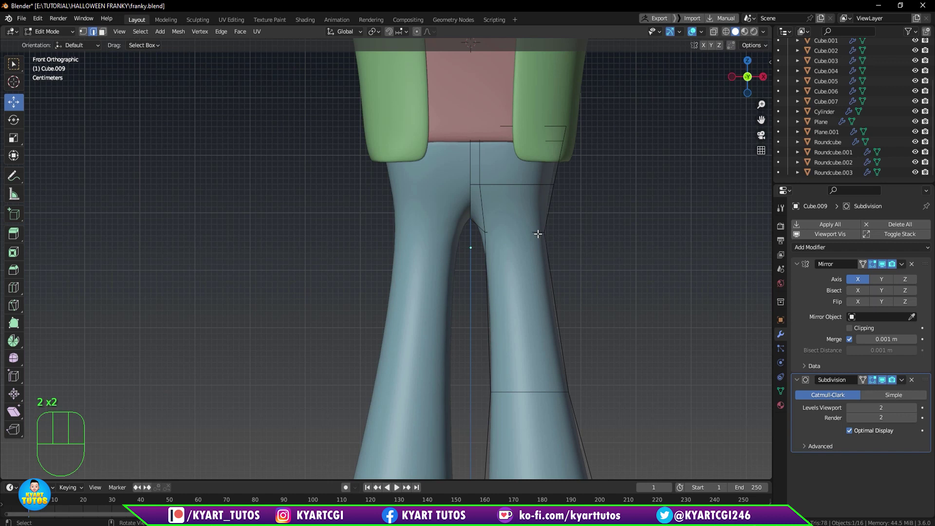
Select the upper edge loop of the leg and scale it wider.
left_click(540, 229)
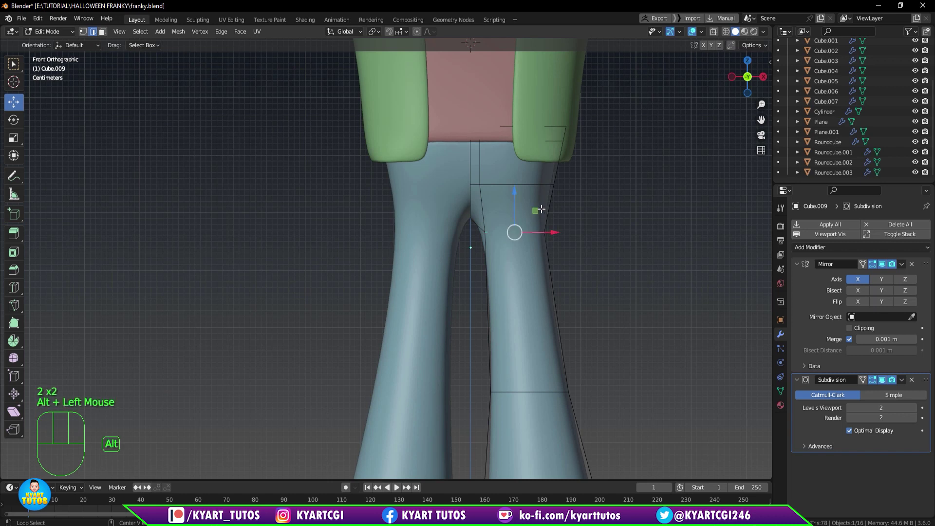
left_click(537, 181)
key("s")
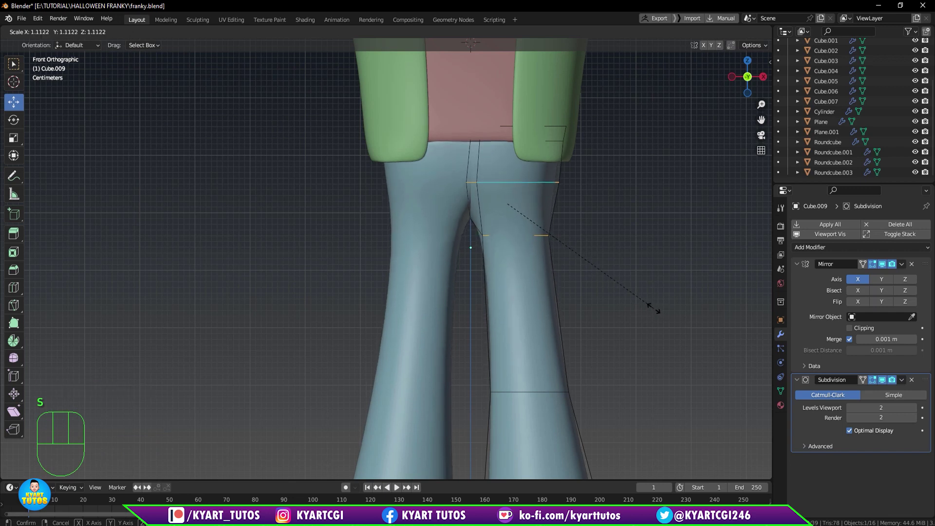
left_click_drag(661, 263, 581, 279)
left_click(579, 254)
key("s")
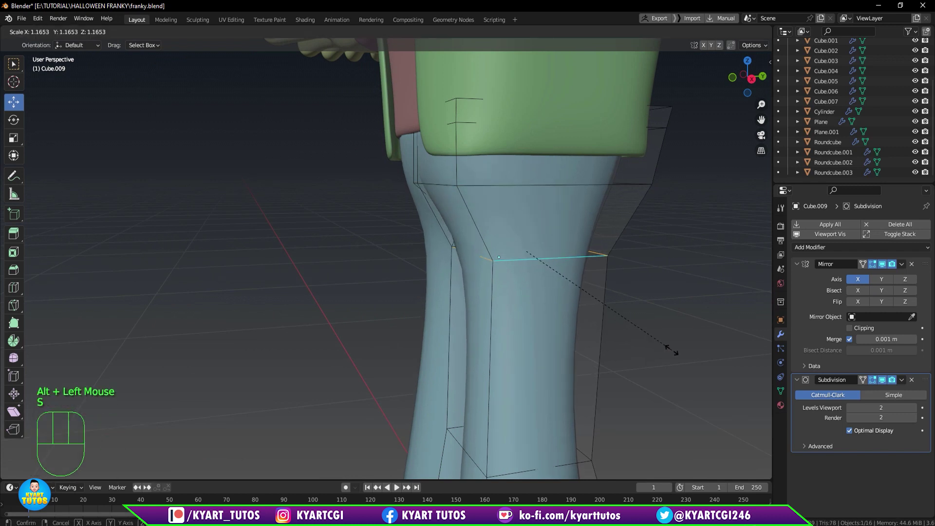
Review the whole character, then frame the leg bottoms ready to add a loop above the cuff.
scroll("down", 3)
left_click_drag(582, 300, 665, 292)
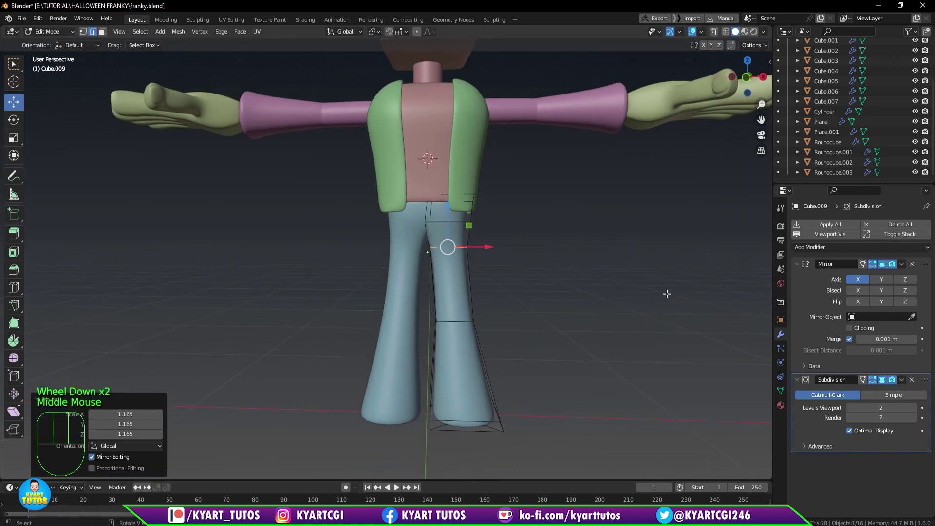
scroll("up", 3)
key("KP_1")
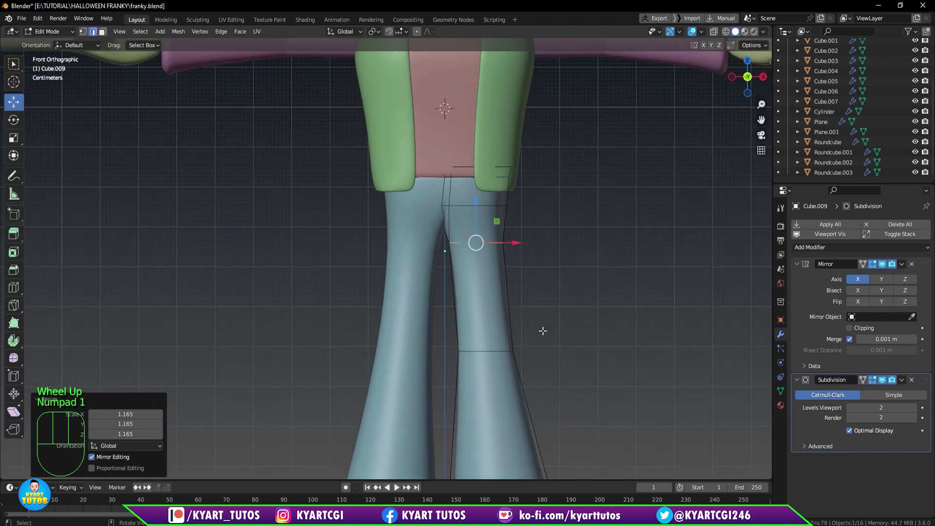
middle_click(554, 320)
scroll("down", 3)
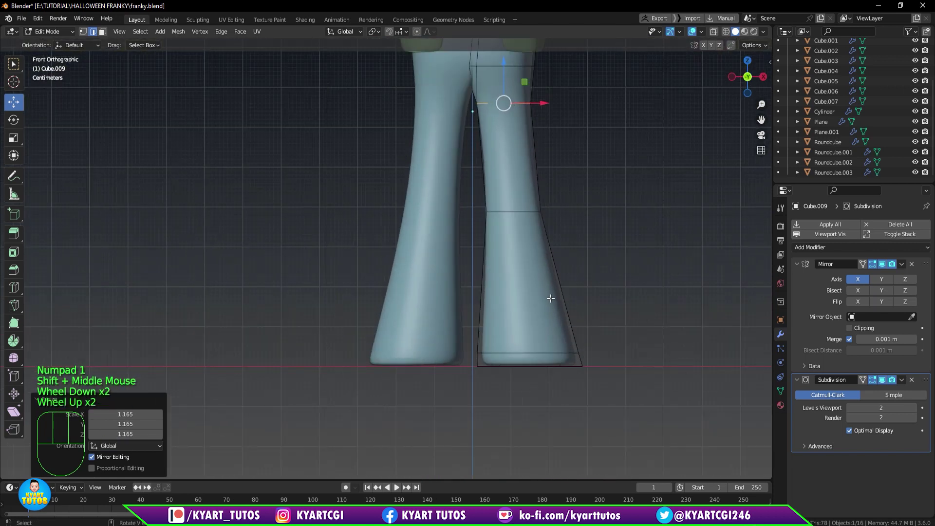
scroll("up", 3)
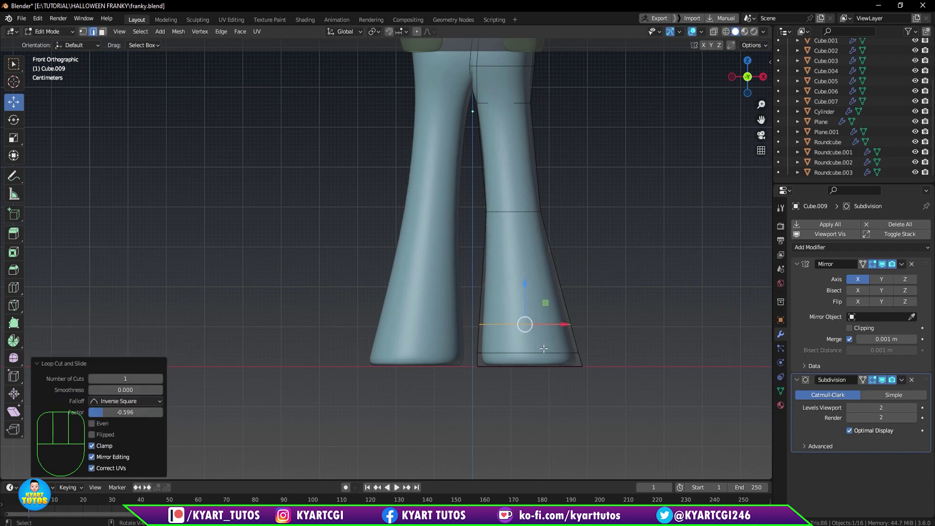
left_click_drag(545, 359, 495, 352)
key("3")
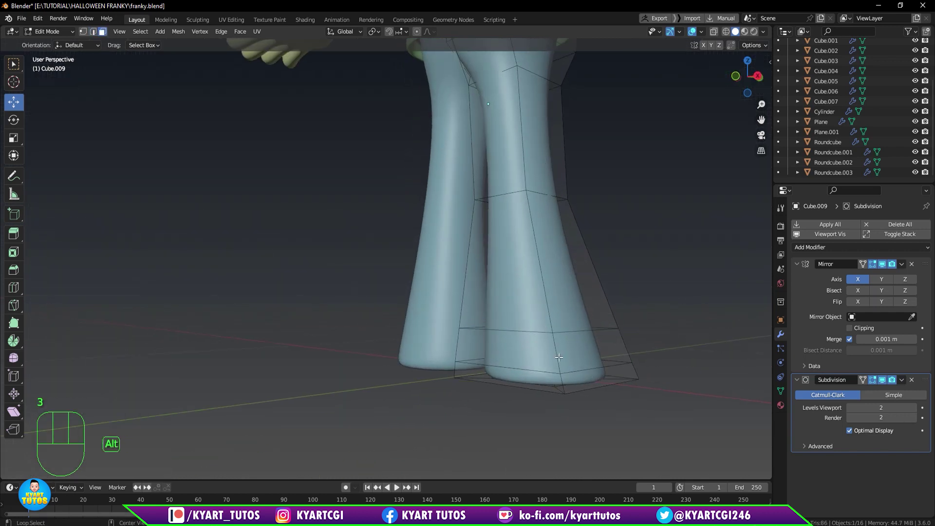
Select the leg's bottom faces and extrude them outward into a thick shoe-like band.
left_click(559, 355)
left_click(559, 379)
scroll("down", 3)
left_click_drag(531, 355, 571, 352)
scroll("up", 3)
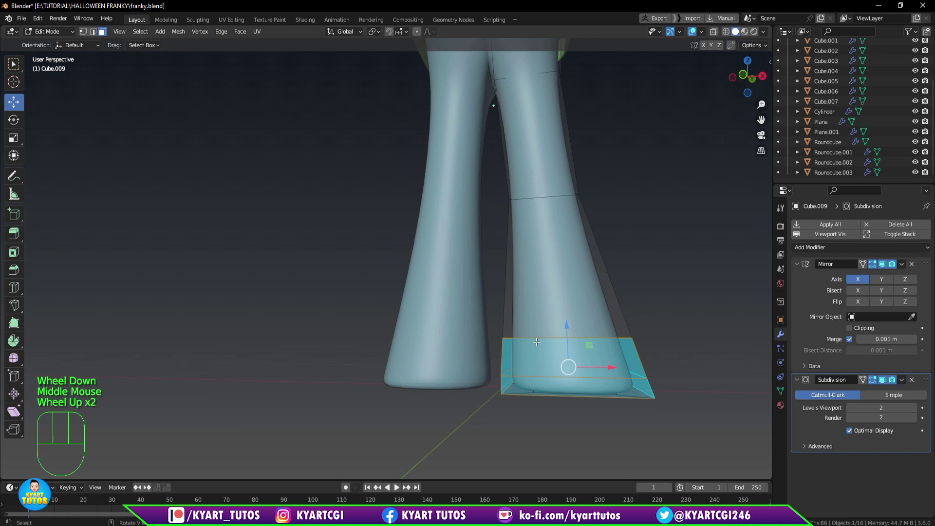
scroll("up", 3)
key("alt+e")
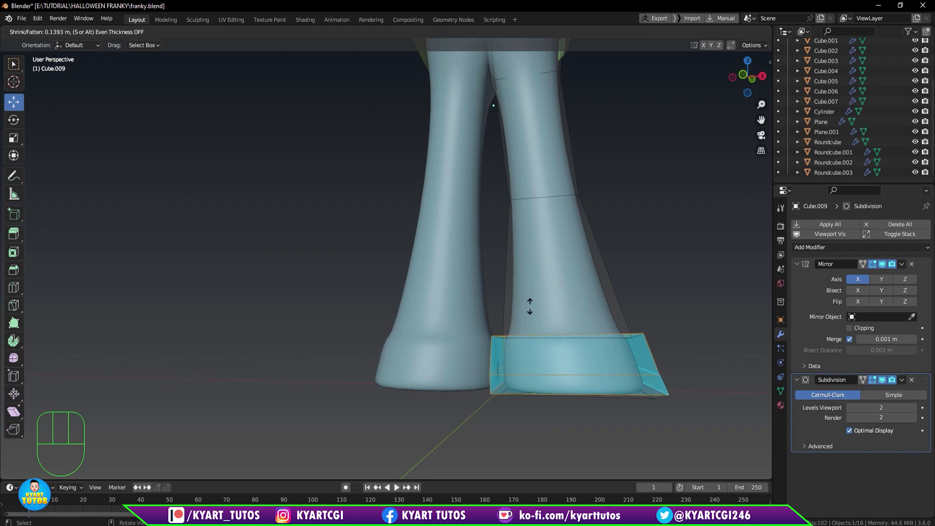
left_click_drag(539, 313, 541, 336)
left_click_drag(593, 298, 591, 288)
Slide the band's top edge loop lower and check it from the front.
key("ctrl+r")
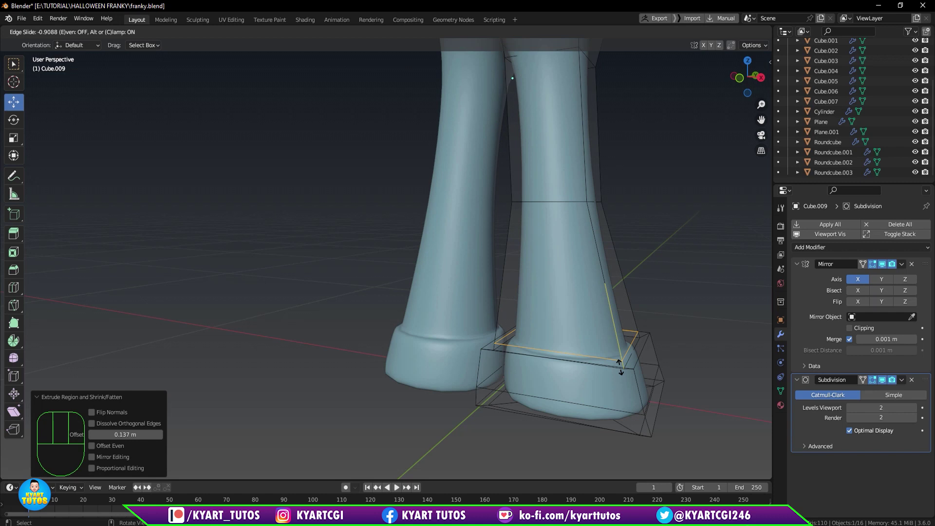
left_click_drag(571, 307, 603, 311)
key("KP_1")
scroll("up", 3)
left_click_drag(575, 291, 514, 215)
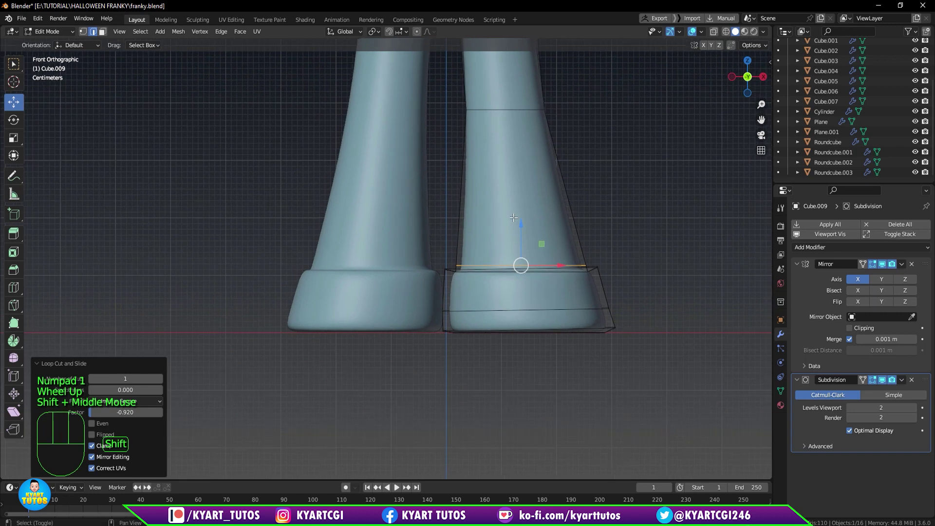
Select all the foot band faces in X-ray, shrink/fatten them, and review the finished legs in object mode.
key("q")
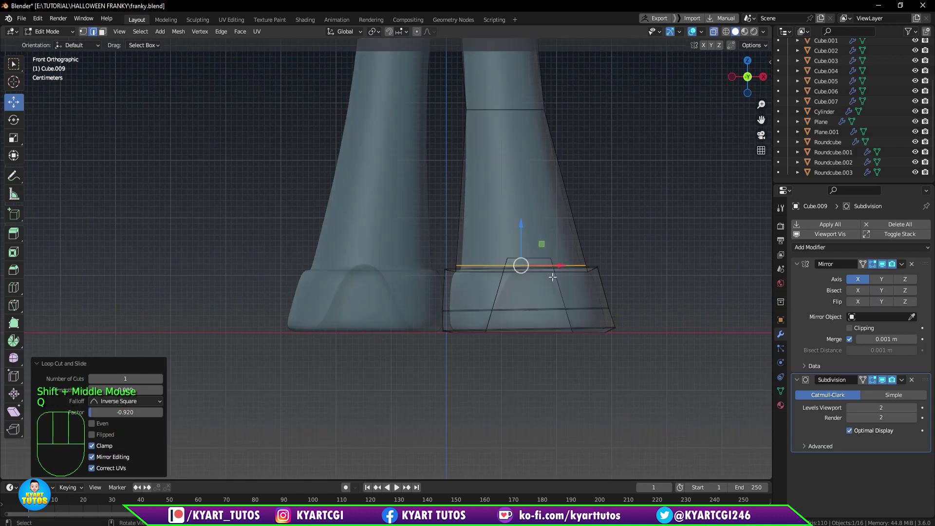
key("1")
left_click_drag(626, 225, 438, 384)
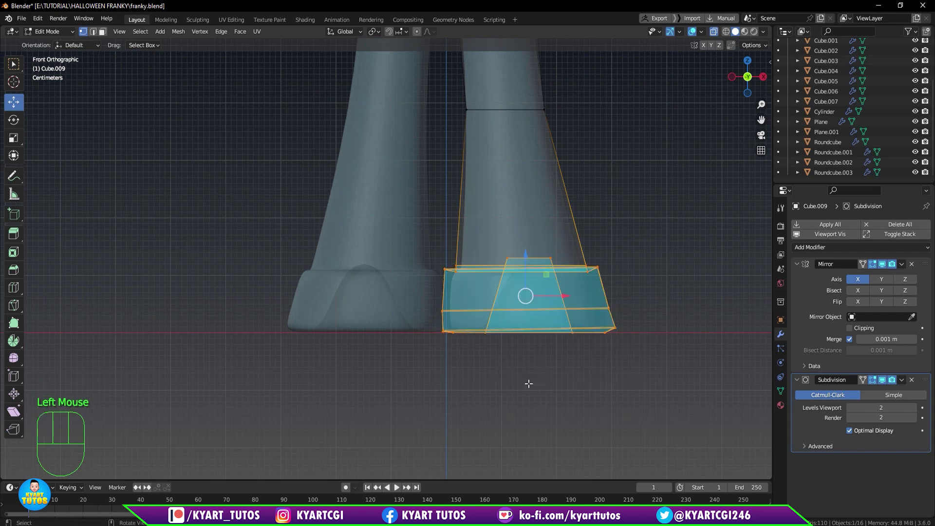
key("alt+s")
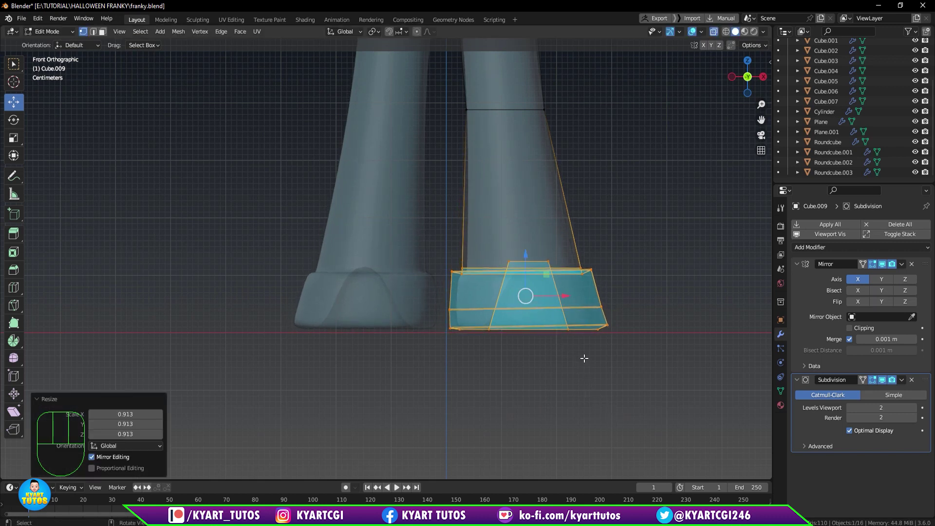
scroll("down", 3)
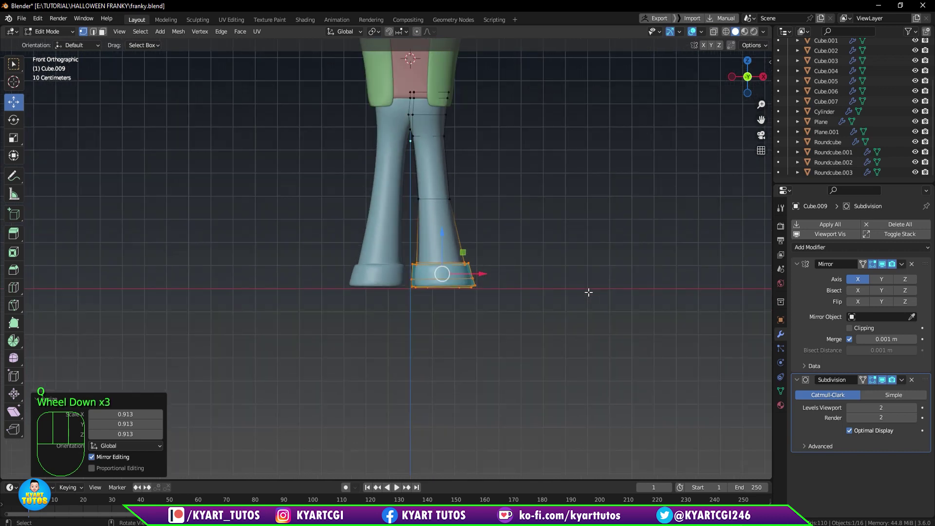
key("Tab")
scroll("down", 3)
left_click_drag(552, 250, 552, 268)
scroll("down", 3)
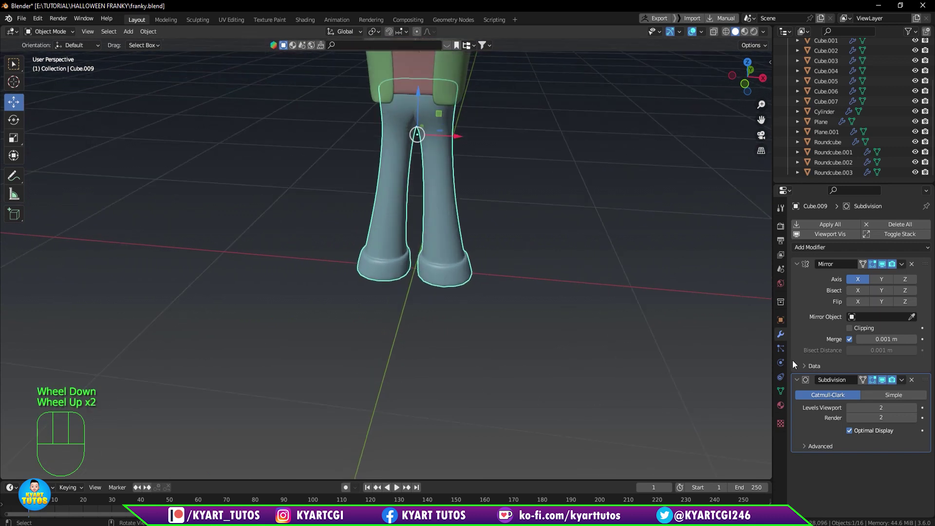
Raise the trousers' viewport subdivision level and bring the crotch area into view.
left_click(916, 409)
scroll("up", 3)
left_click_drag(541, 271, 551, 250)
left_click(530, 237)
scroll("down", 3)
middle_click(445, 237)
scroll("down", 3)
scroll("up", 3)
scroll("up", 3)
left_click_drag(457, 142, 457, 273)
scroll("up", 3)
left_click_drag(466, 248, 460, 232)
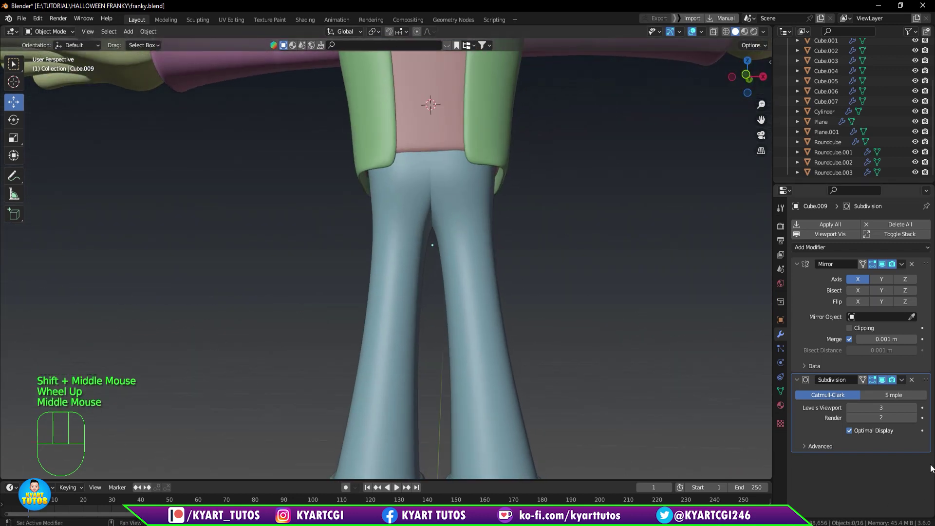
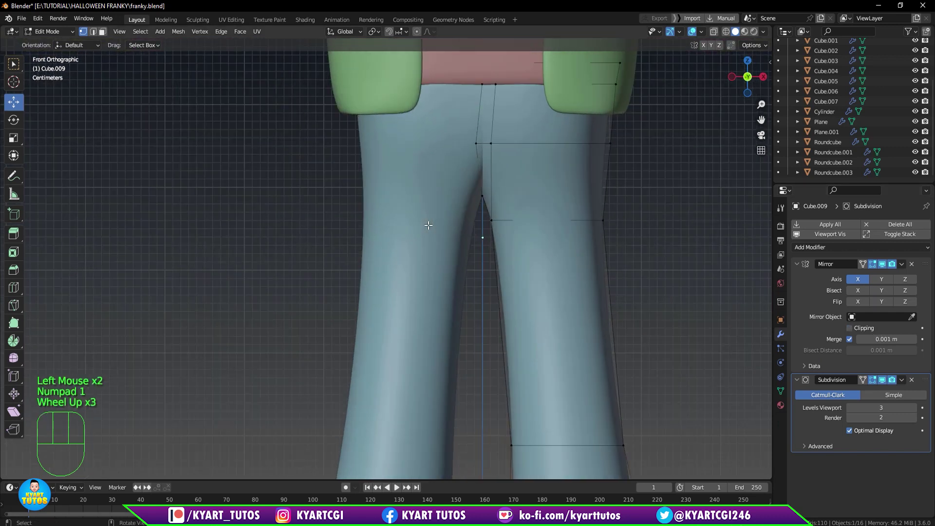
scroll("up", 3)
left_click_drag(451, 193, 440, 281)
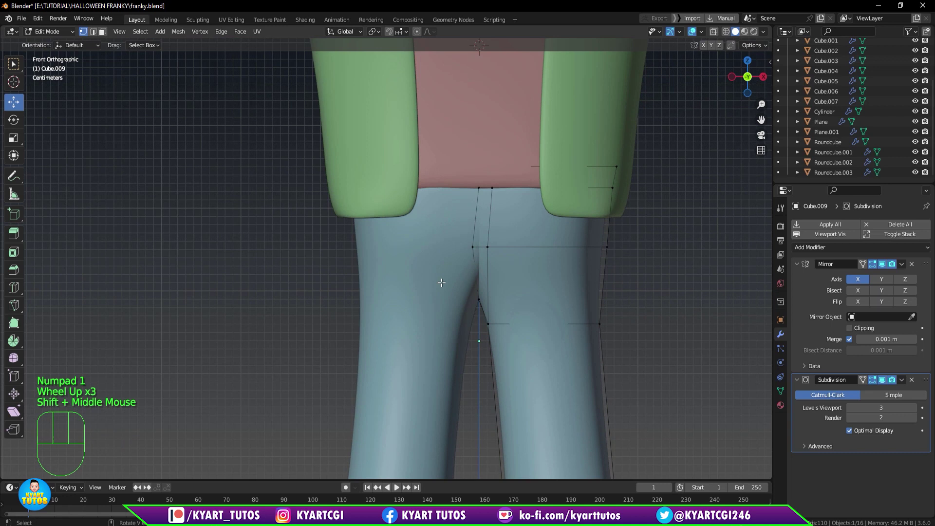
Enable Clipping on the trousers' Mirror modifier and move the inner-leg seam vertices onto the centre line.
key("q")
left_click_drag(450, 162, 480, 328)
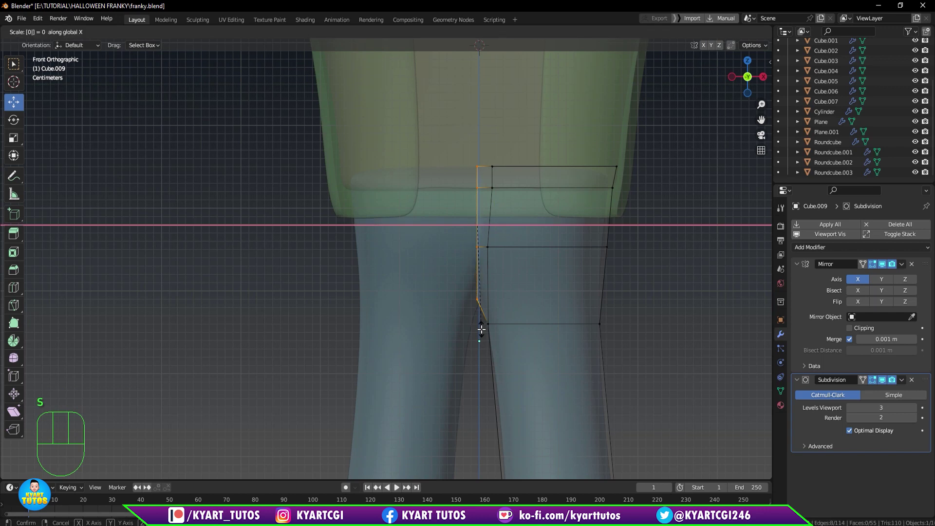
key("Tab")
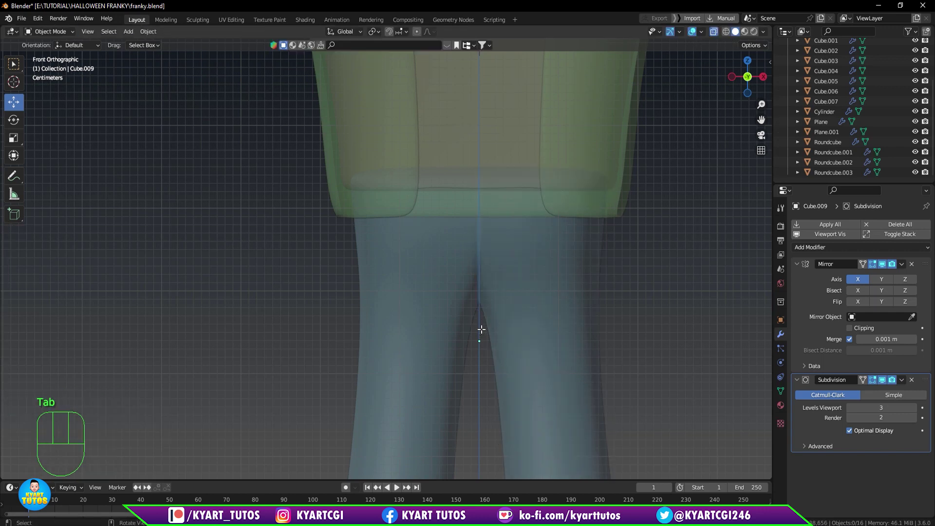
key("q")
scroll("down", 3)
middle_click(525, 309)
scroll("down", 3)
key("KP_1")
scroll("up", 3)
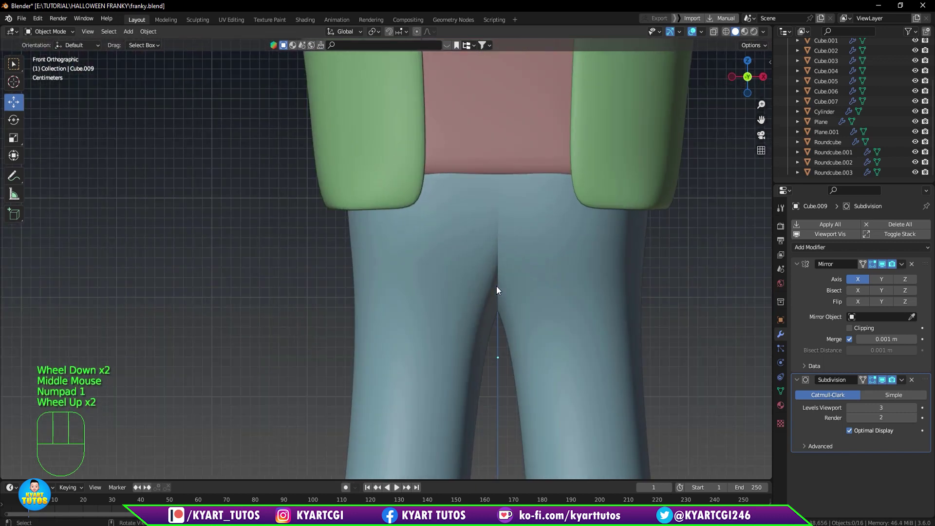
key("Tab")
scroll("up", 3)
left_click(531, 217)
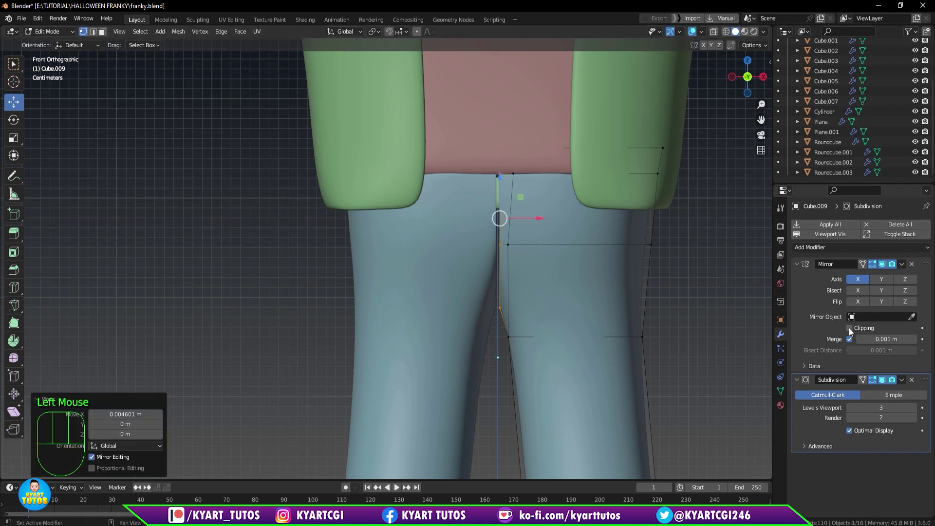
left_click(852, 333)
left_click(533, 218)
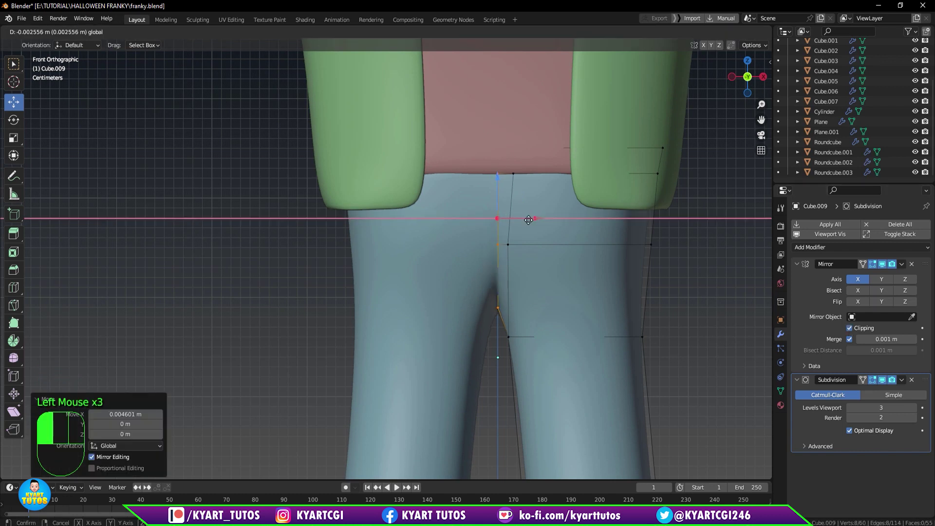
key("Tab")
Check the joined trousers from around the character and save the file.
scroll("down", 3)
scroll("down", 3)
scroll("down", 3)
left_click_drag(529, 339, 446, 346)
scroll("down", 3)
left_click_drag(402, 322, 450, 293)
scroll("up", 3)
scroll("down", 3)
middle_click(440, 300)
scroll("down", 3)
key("ctrl+s")
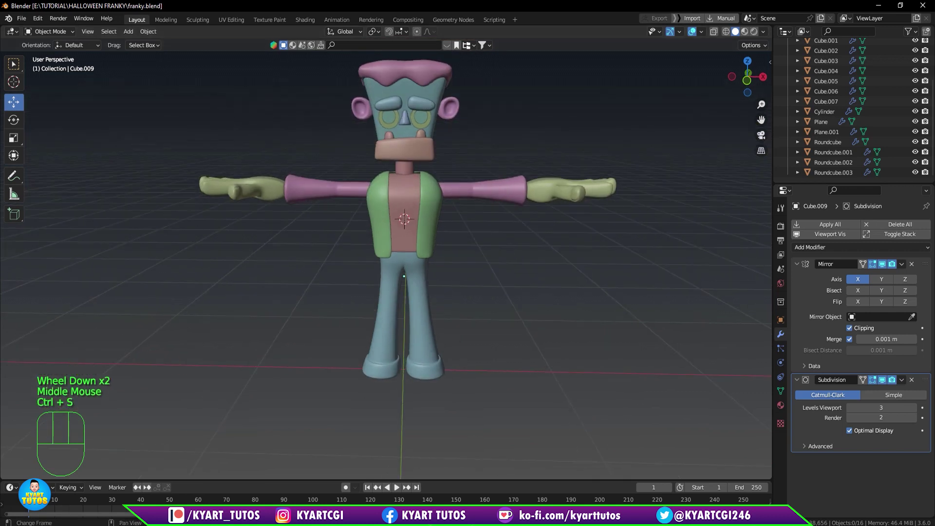
Add a cube at the bottom of the right trouser leg in front view and shrink it slightly for a shoe.
left_click(456, 276)
key("KP_1")
left_click_drag(489, 341, 534, 338)
key("shift+a")
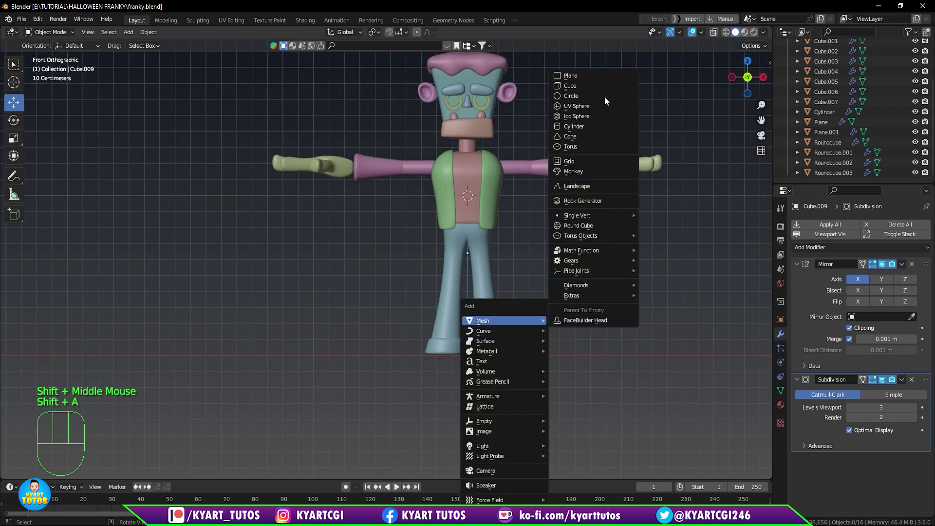
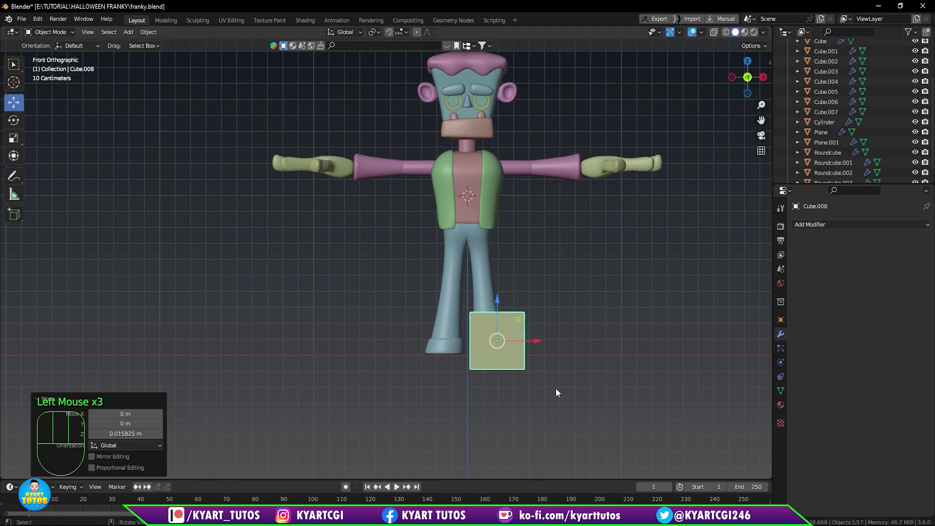
key("s")
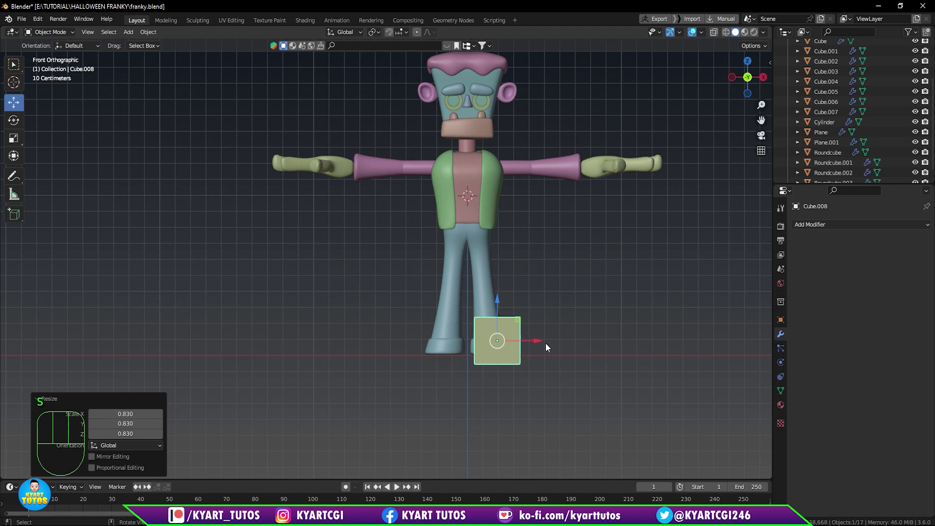
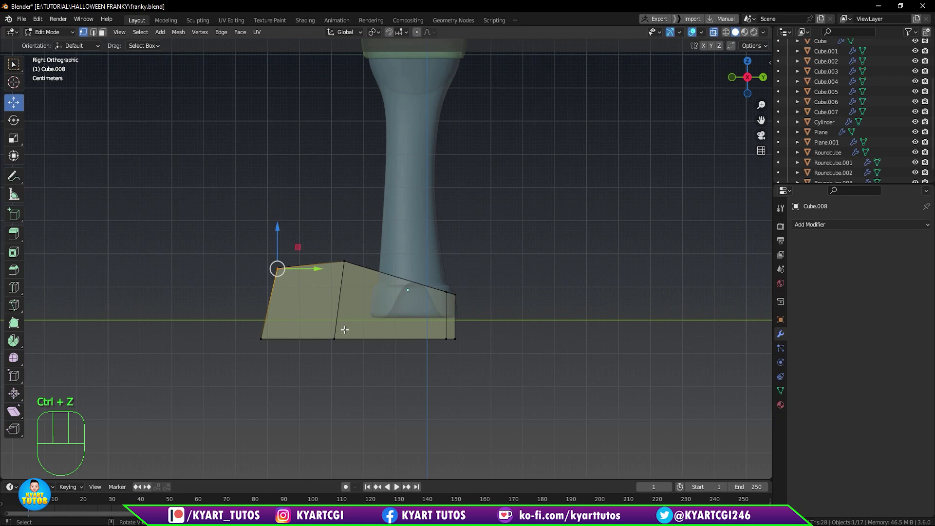
Add an edge loop across the shoe block and narrow its heel end face from the bottom view.
key("ctrl+r")
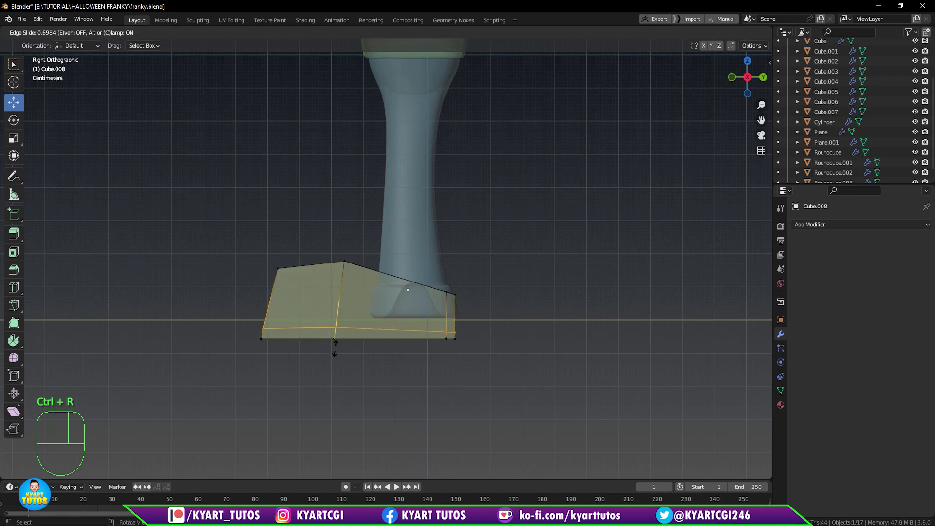
left_click_drag(371, 356, 423, 388)
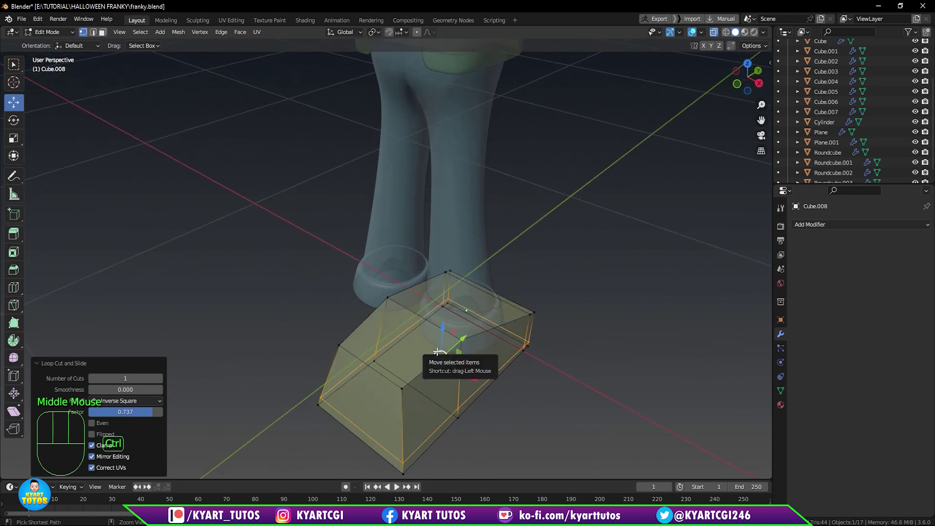
key("ctrl+KP_7")
left_click_drag(392, 375, 556, 299)
key("s")
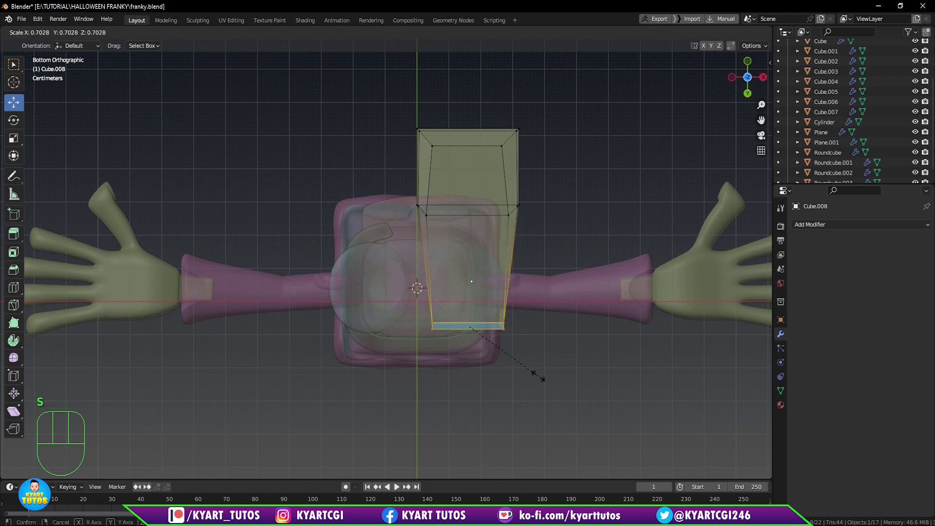
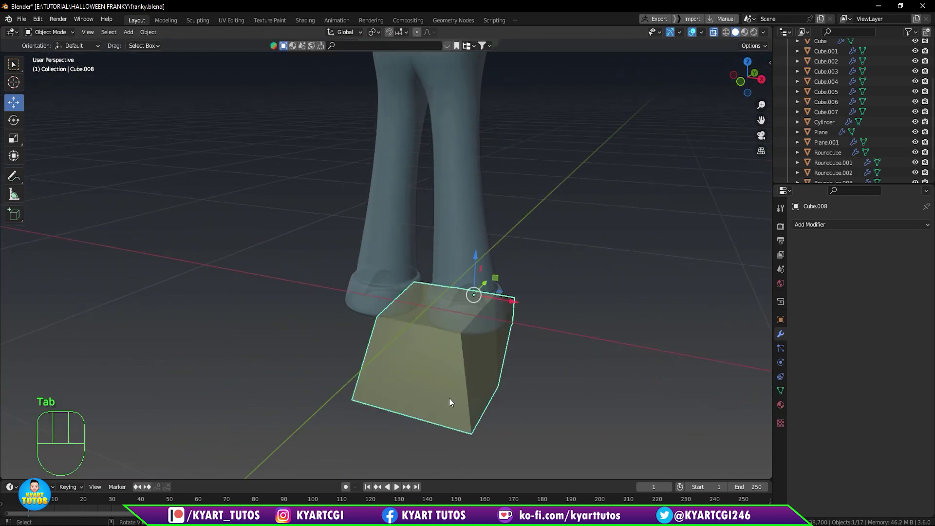
Smooth the shoe block with a level-3 Subdivision Surface modifier and inspect it.
key("q")
scroll("down", 3)
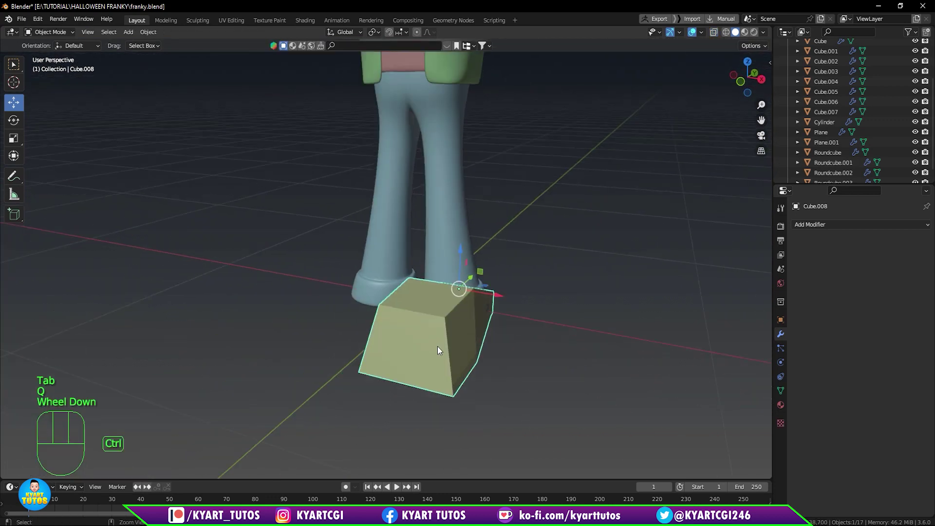
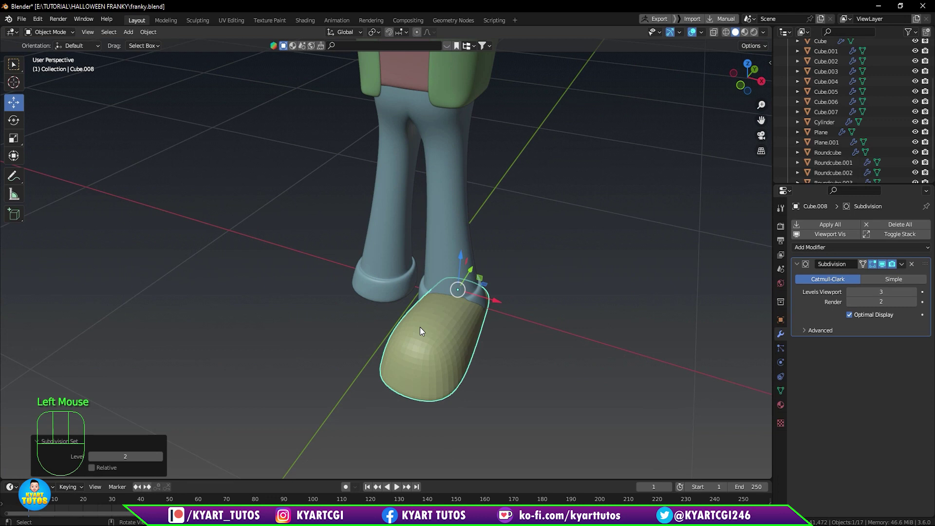
left_click_drag(428, 327, 422, 301)
left_click_drag(399, 357, 391, 345)
scroll("down", 3)
left_click_drag(347, 336, 443, 335)
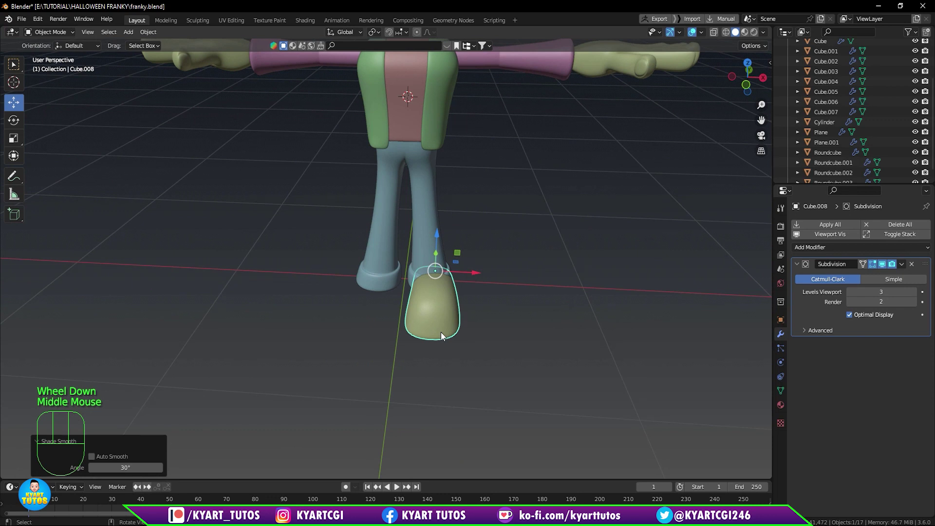
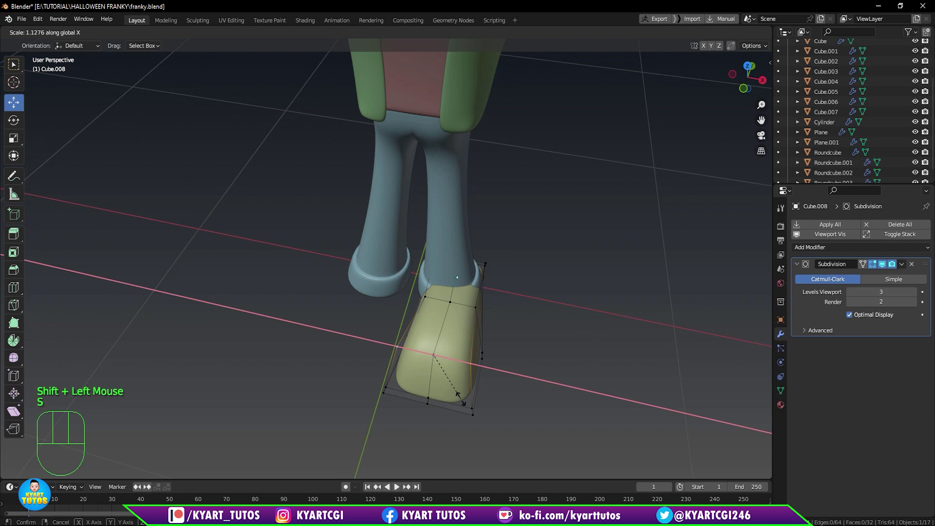
Widen the shoe sideways, pull the toe vertices outward and lower the toe's top edge.
left_click_drag(481, 373, 385, 374)
left_click_drag(291, 370, 330, 396)
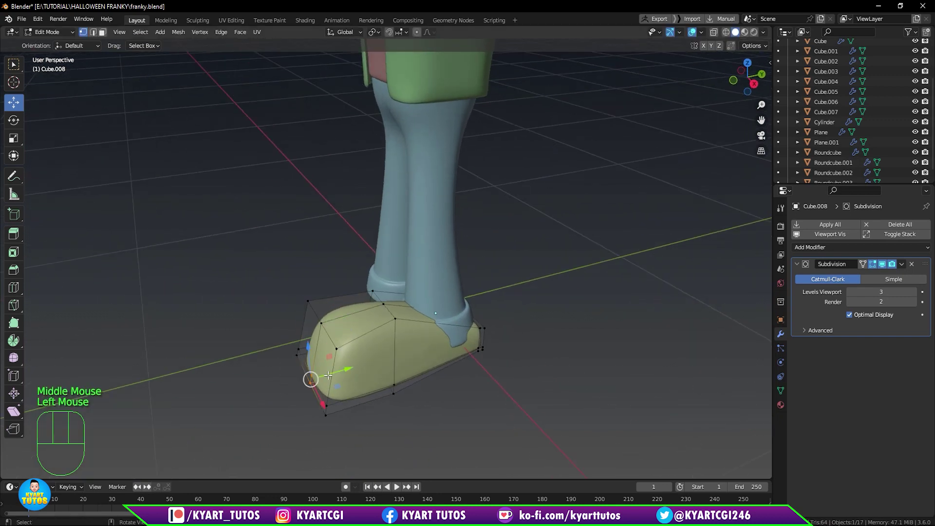
left_click_drag(326, 373, 311, 378)
left_click_drag(403, 401, 362, 372)
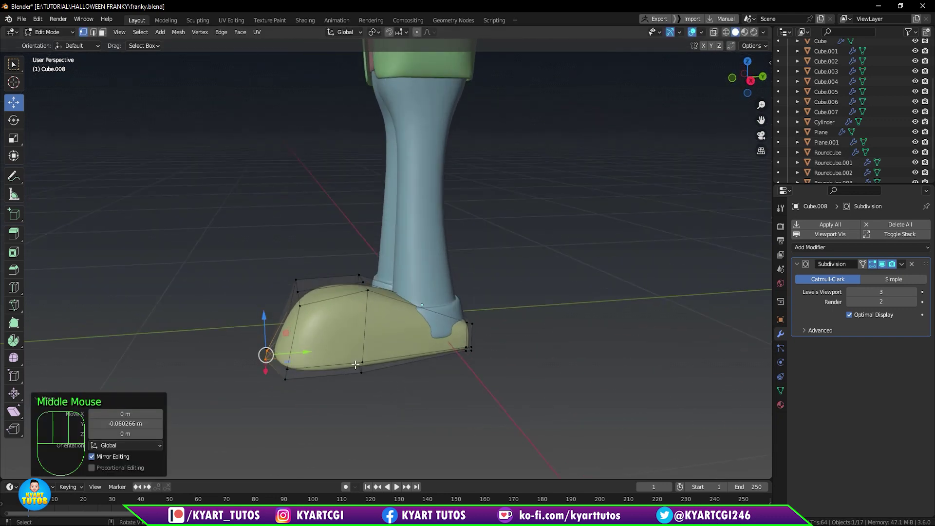
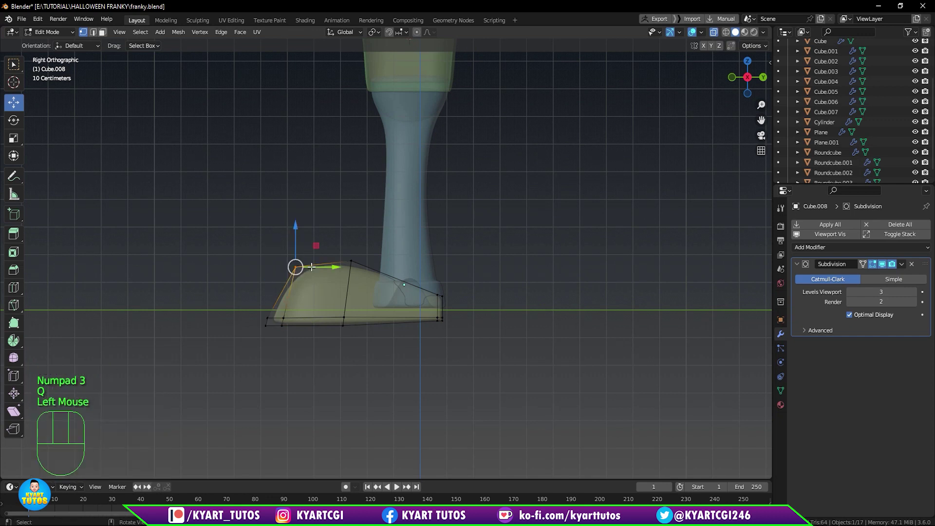
key("g")
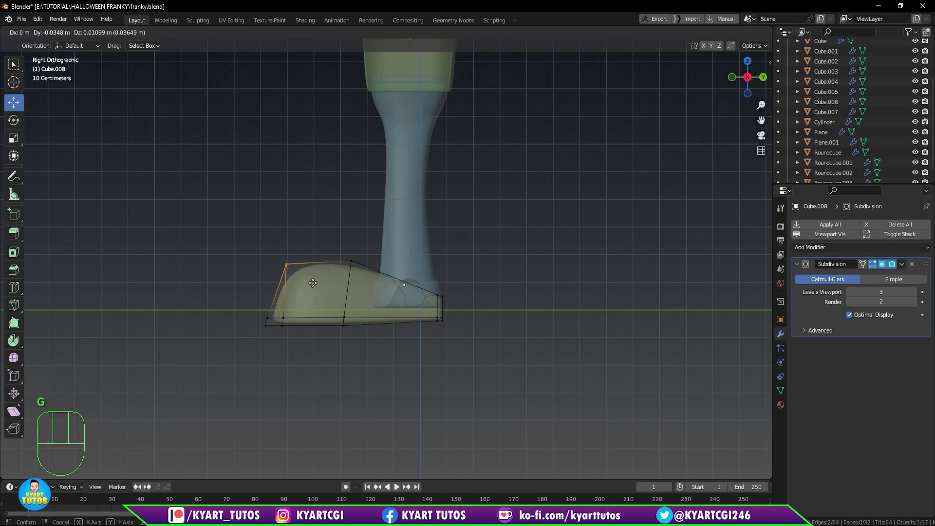
left_click_drag(341, 237, 364, 281)
key("g")
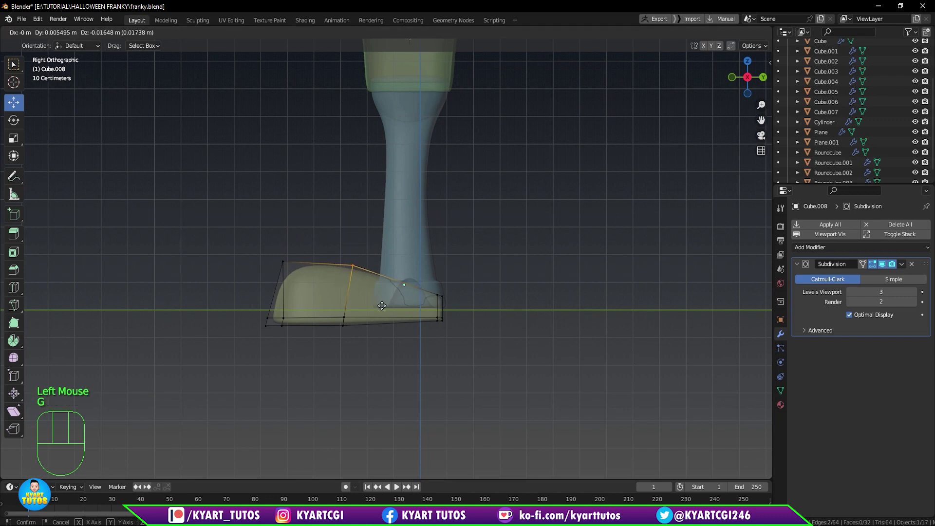
left_click_drag(381, 314, 381, 310)
Reshape the shoe's top curve into a domed toe from the right side view.
scroll("up", 3)
key("q")
middle_click(353, 325)
key("KP_3")
scroll("up", 3)
left_click_drag(357, 332, 416, 247)
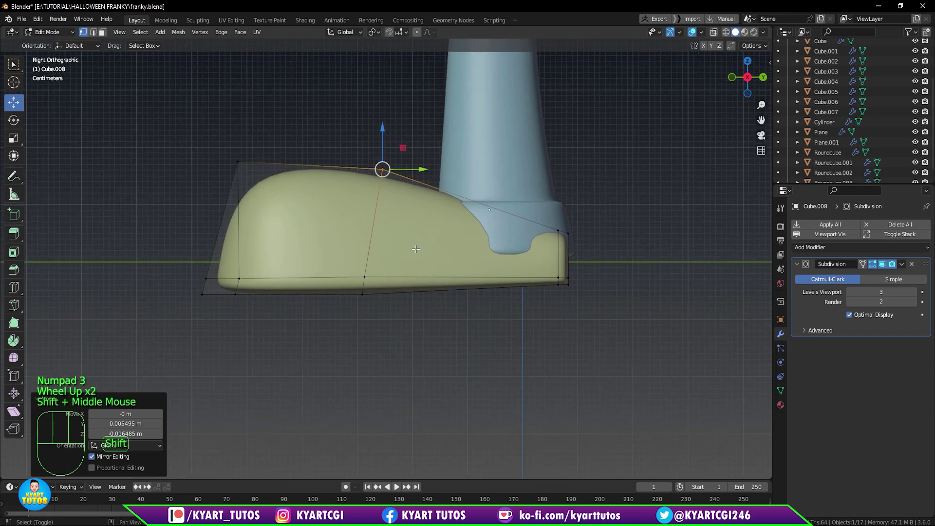
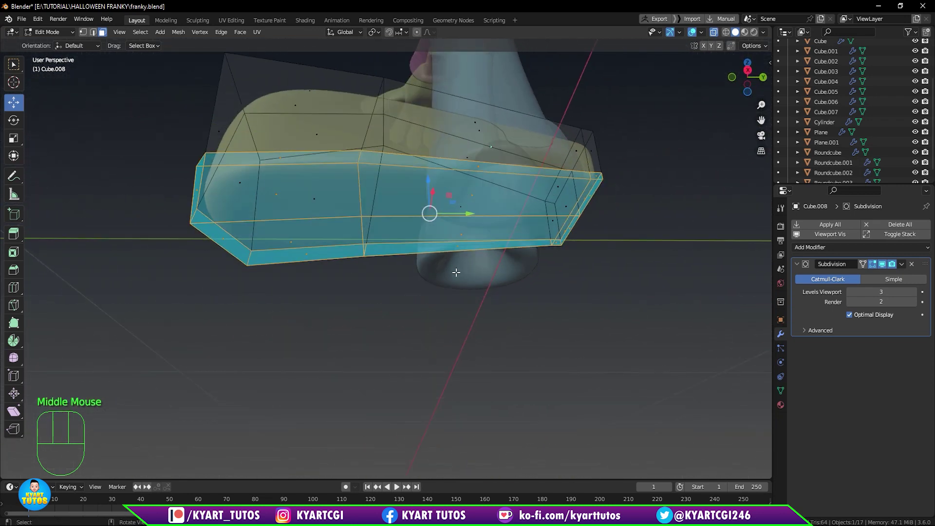
Select the faces on the front half of the shoe's underside in Face select mode.
key("q")
scroll("down", 3)
middle_click(487, 295)
left_click(348, 213)
key("ctrl+z")
left_click(333, 169)
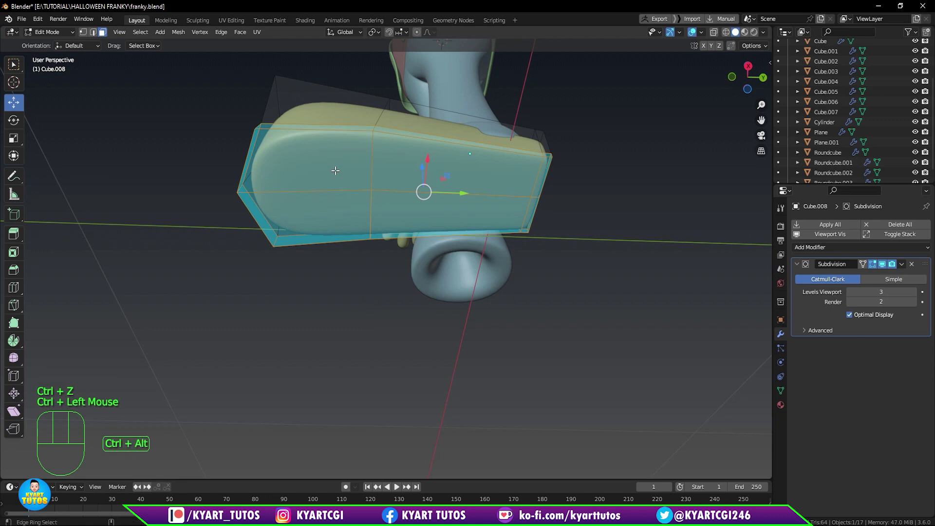
left_click(333, 169)
left_click(401, 169)
left_click(401, 200)
left_click(325, 206)
Add the remaining bottom faces so the whole underside of the shoe is selected.
left_click_drag(474, 269, 450, 275)
scroll("up", 3)
middle_click(567, 196)
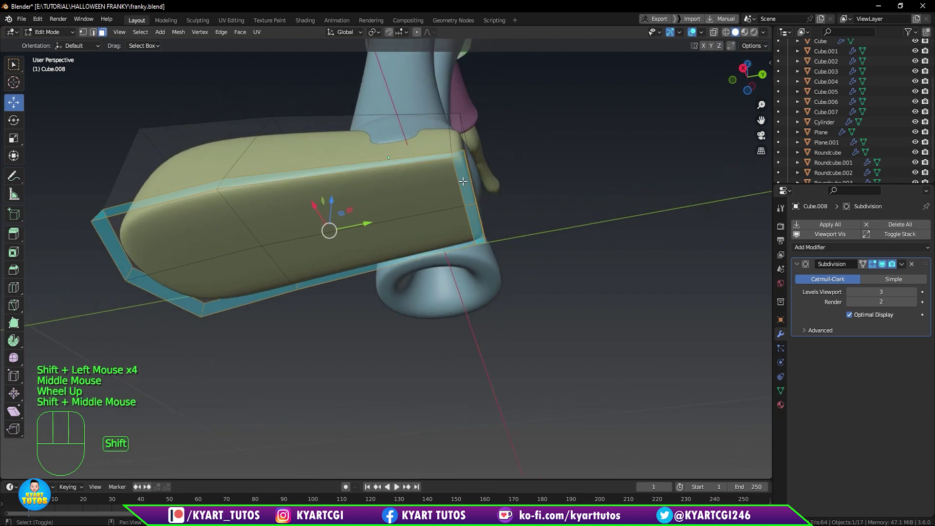
left_click(462, 179)
left_click(471, 222)
left_click_drag(481, 259, 501, 284)
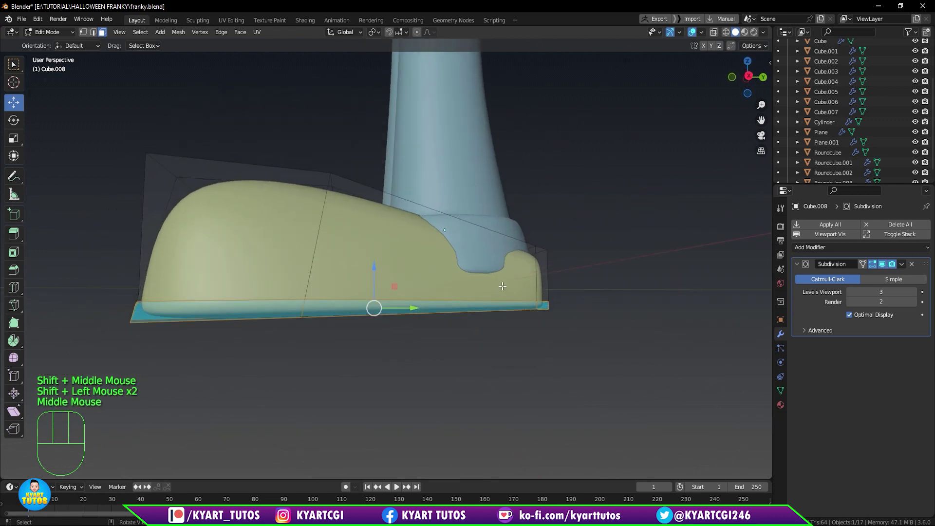
scroll("down", 3)
left_click_drag(369, 331, 388, 337)
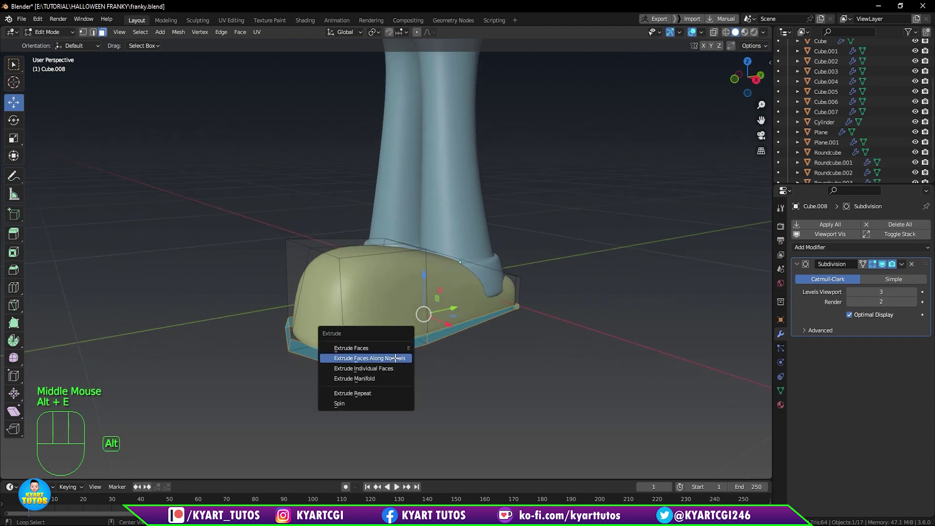
Extrude the shoe's underside into a thick flat sole and shrink it slightly.
key("alt+e")
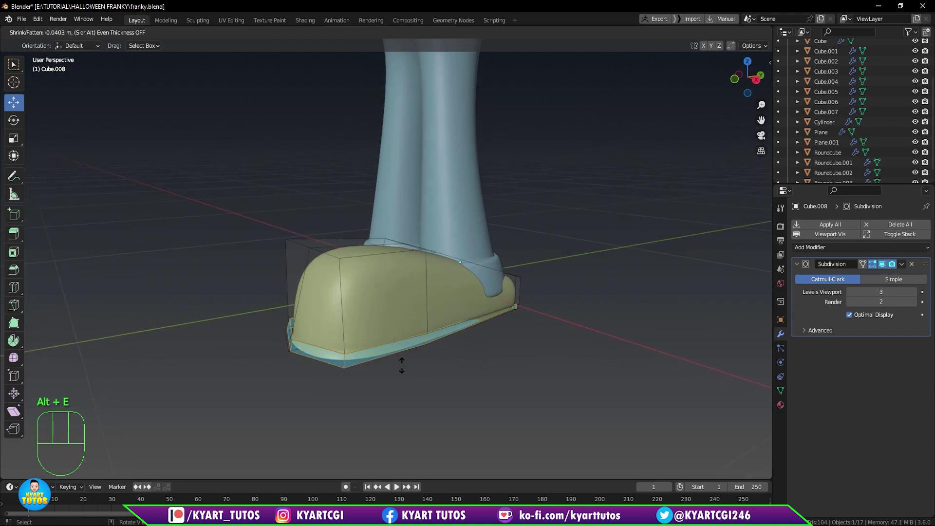
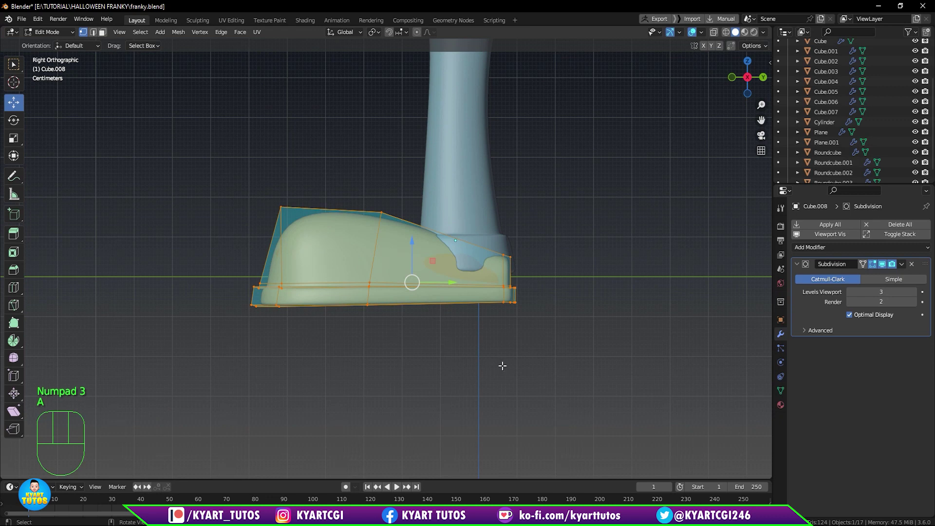
key("s")
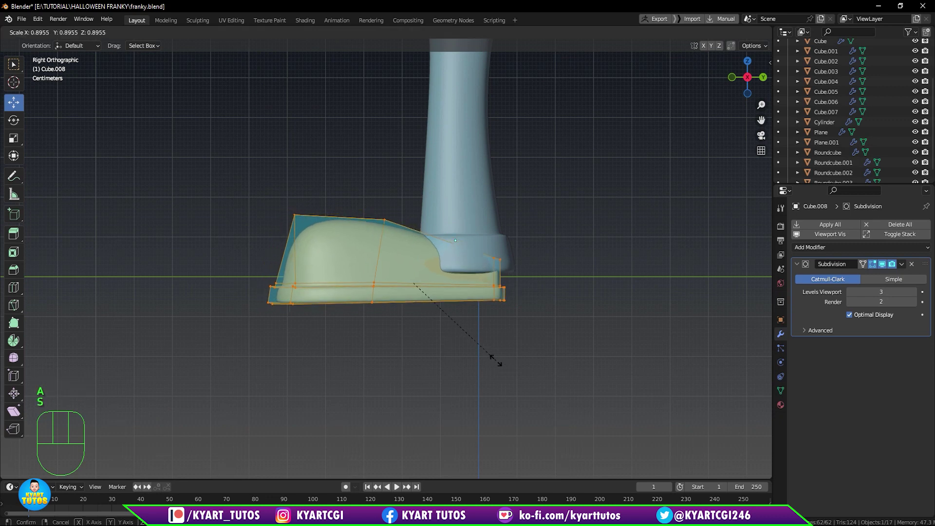
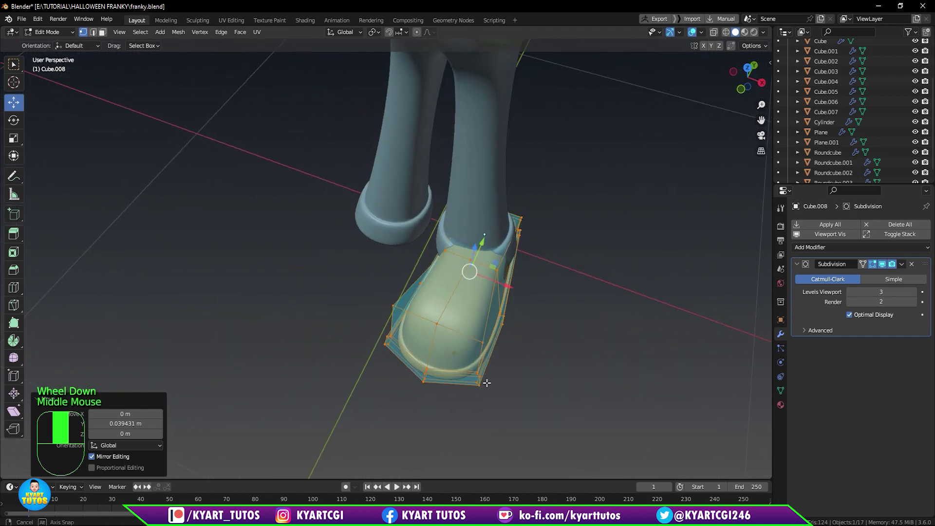
scroll("down", 3)
scroll("down", 3)
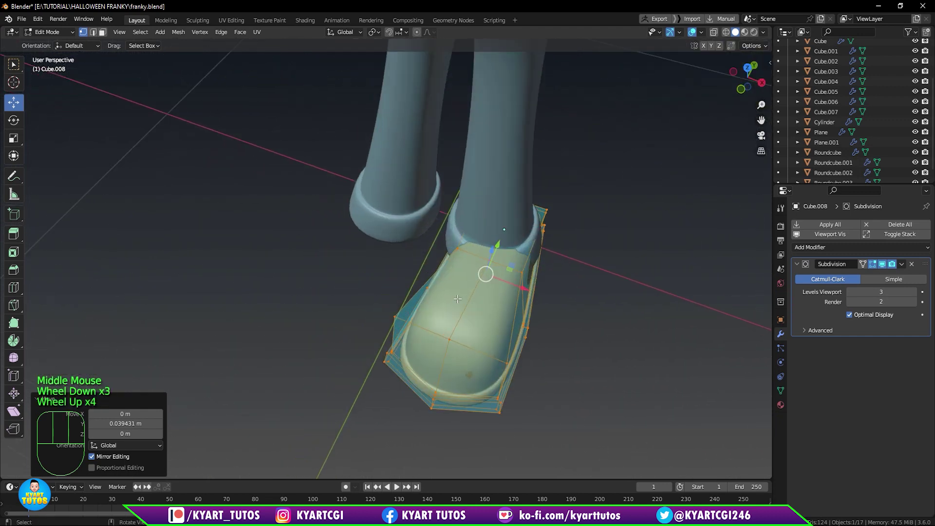
left_click_drag(475, 304, 402, 262)
key("s")
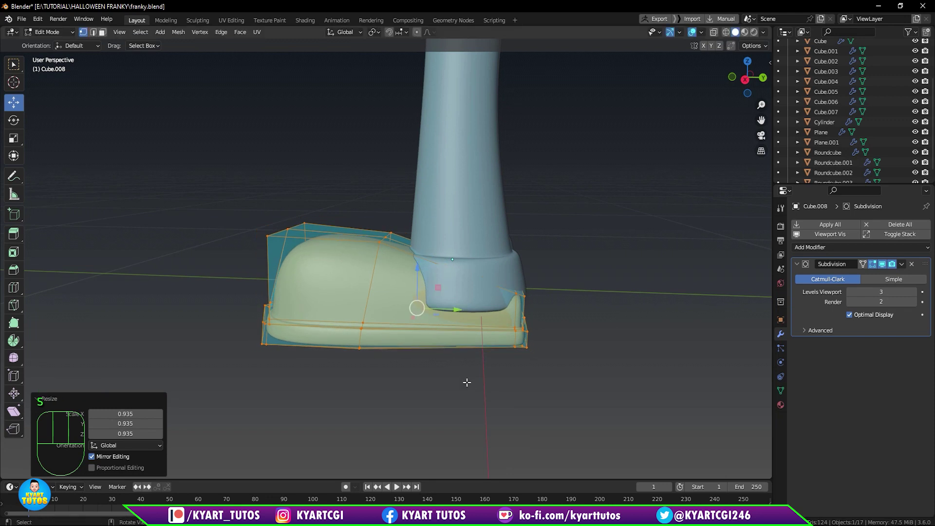
Rotate the shoe from below so its toe points outward, then add an edge loop near the sole.
key("ctrl+KP_7")
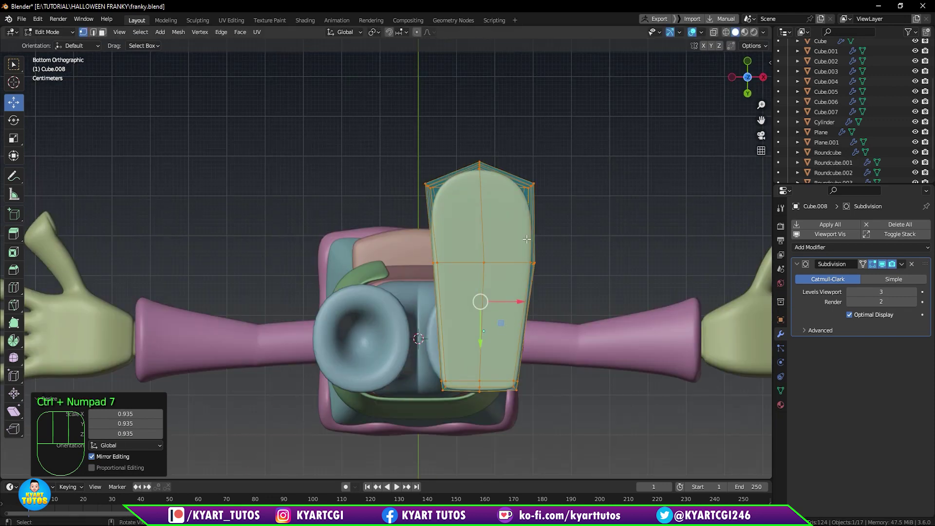
key("r")
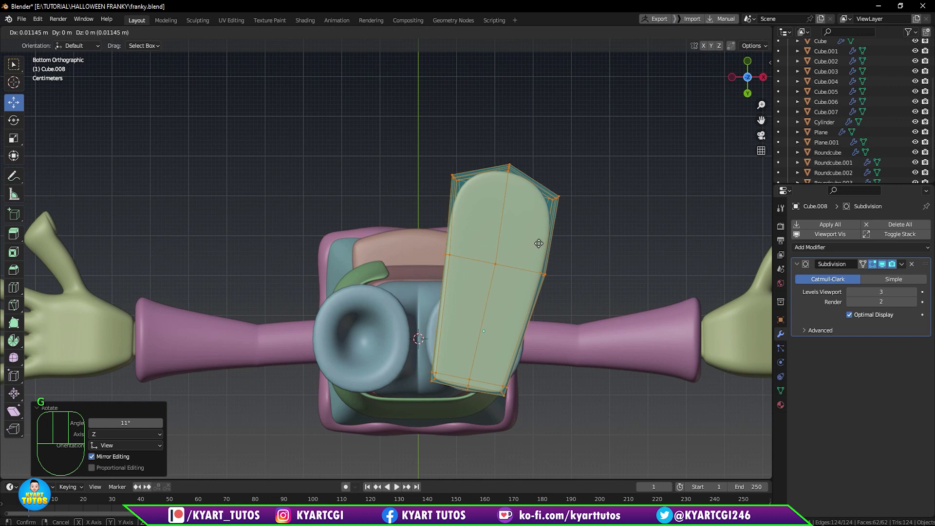
left_click_drag(553, 260, 502, 295)
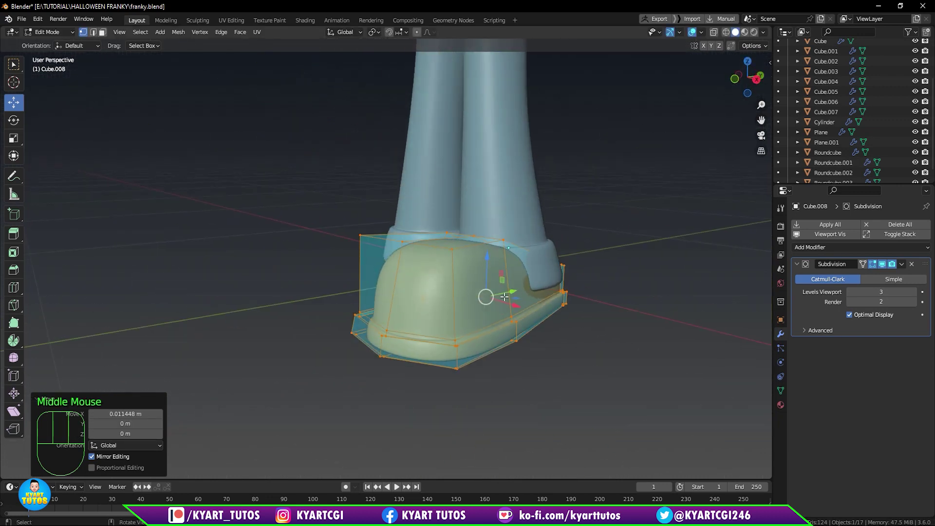
left_click_drag(497, 308, 444, 314)
key("Tab")
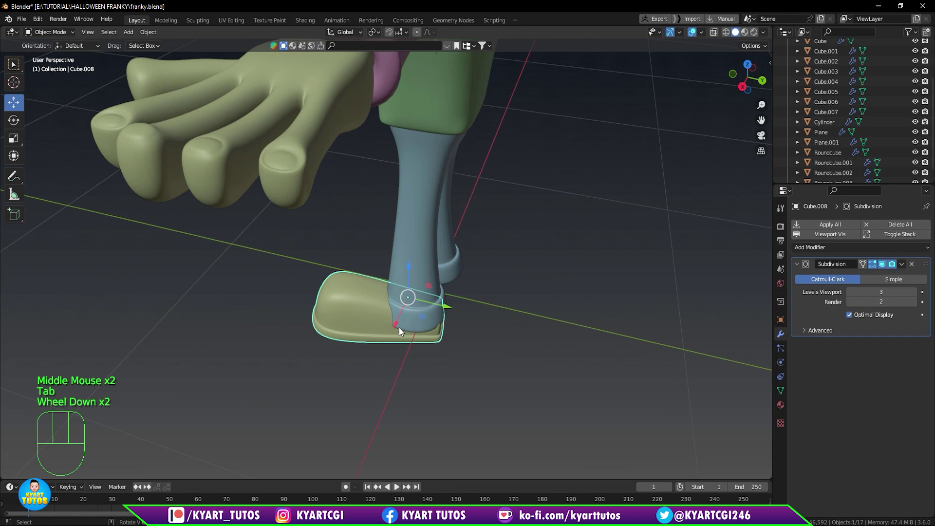
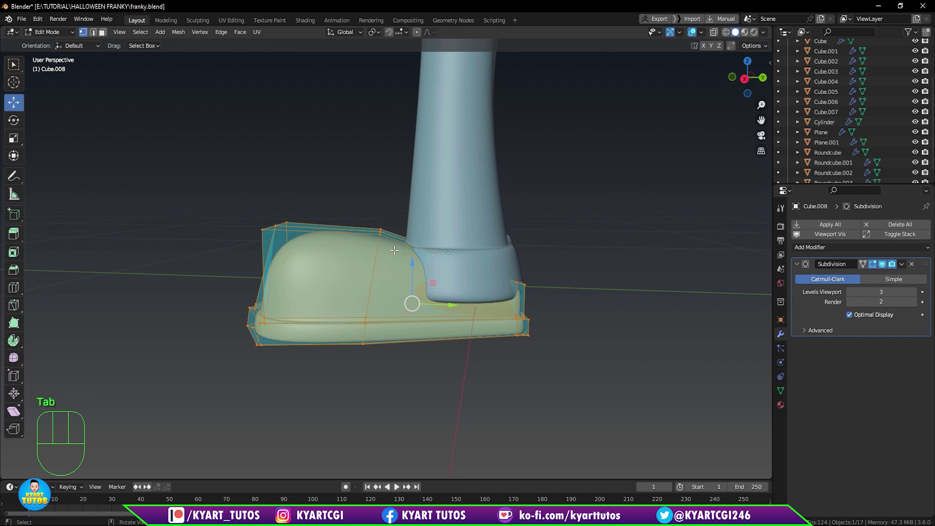
key("ctrl+r")
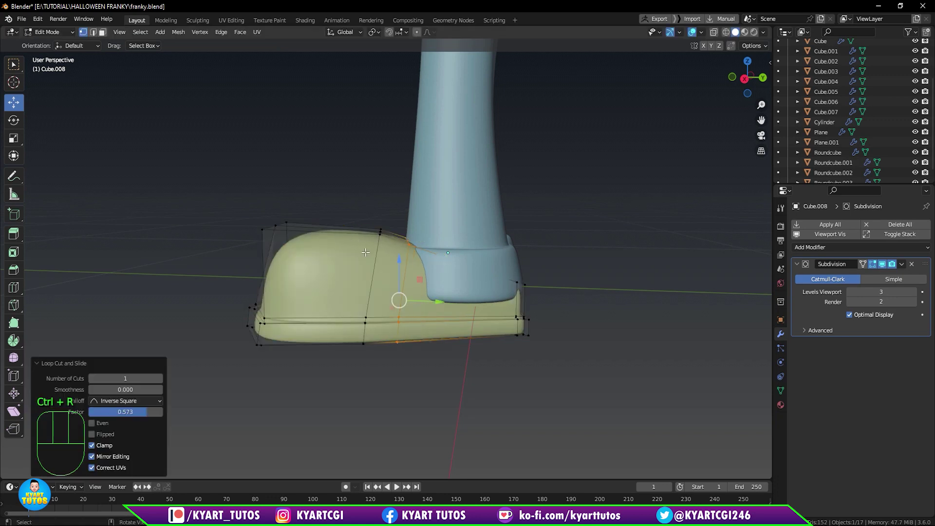
key("KP_3")
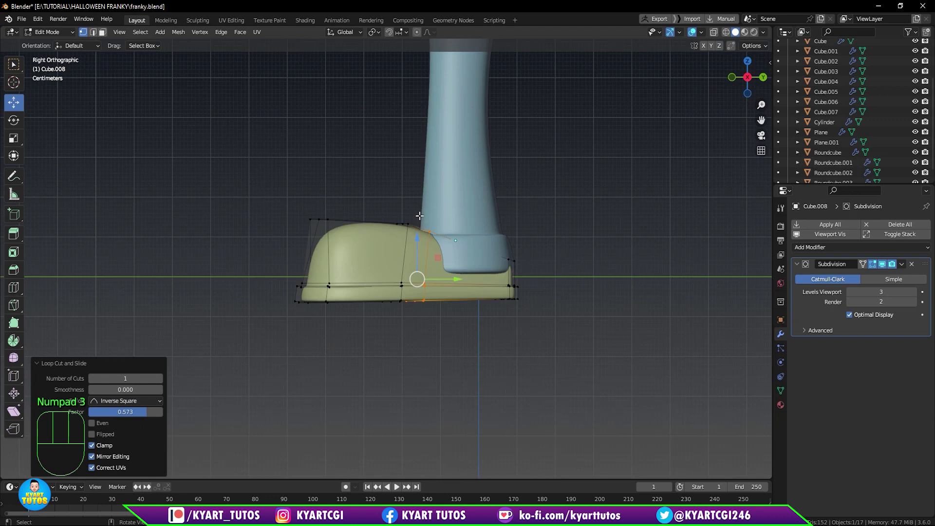
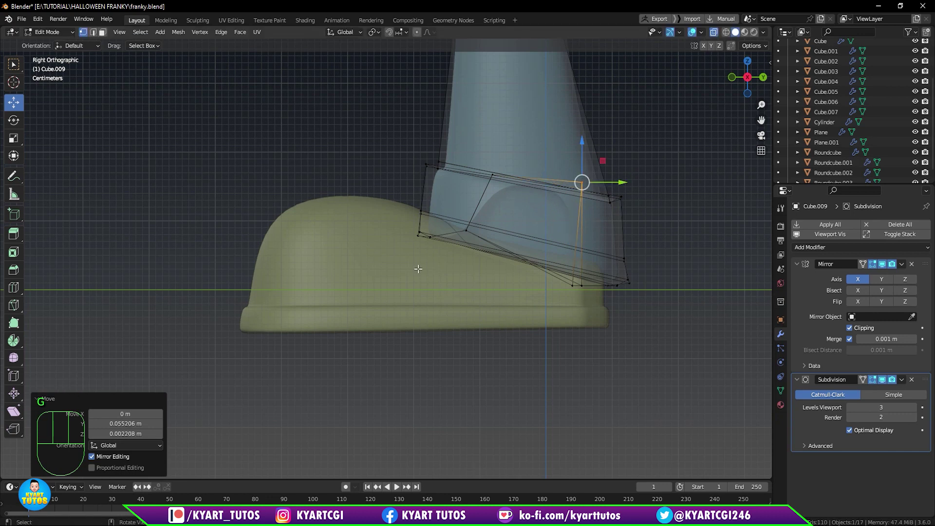
Raise the trouser cuff's back edge over the heel and lift the trouser's upper back corner.
left_click_drag(405, 259, 439, 203)
key("g")
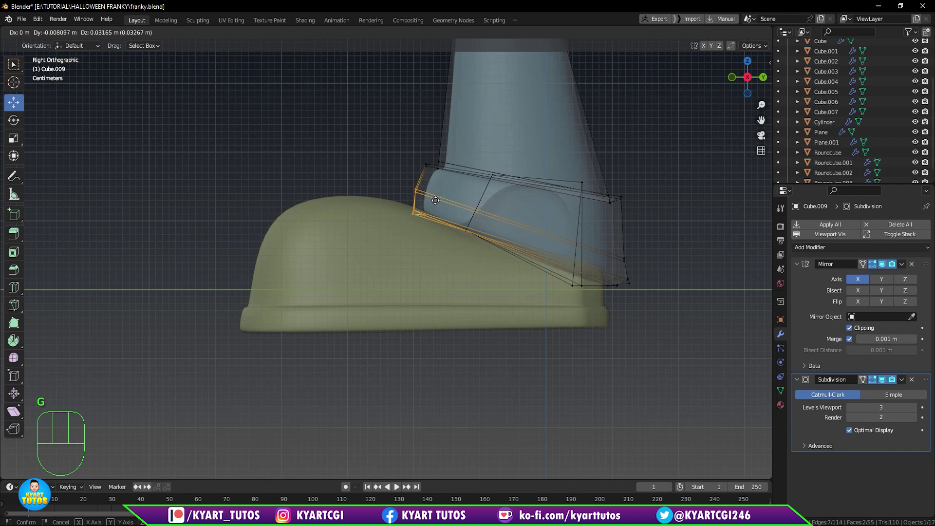
left_click_drag(406, 131, 454, 181)
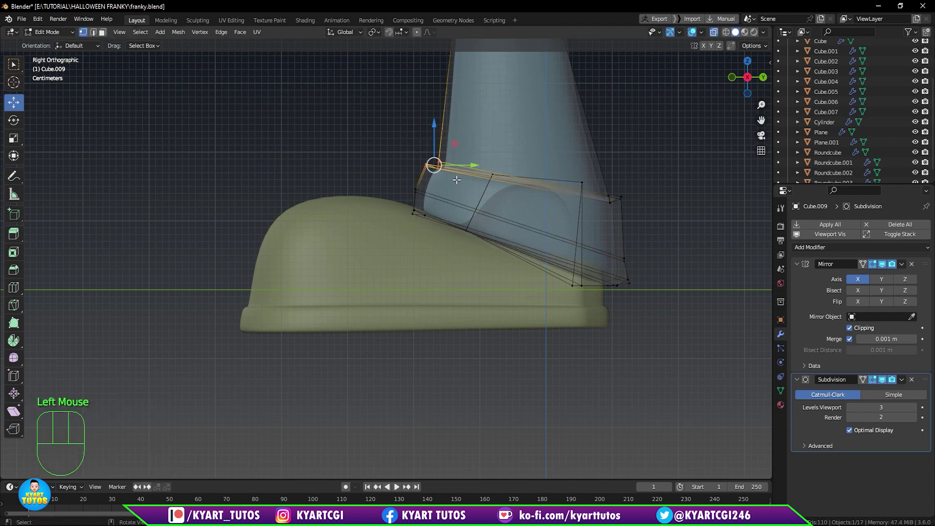
key("g")
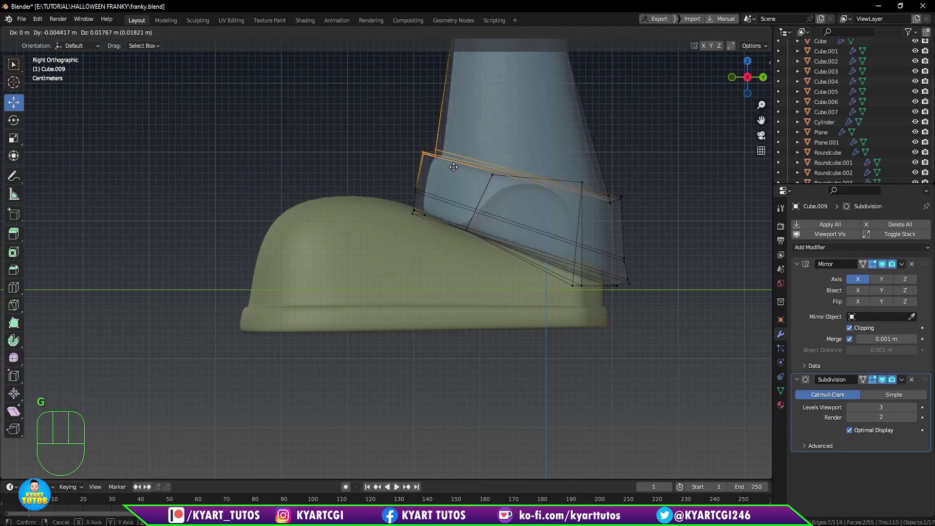
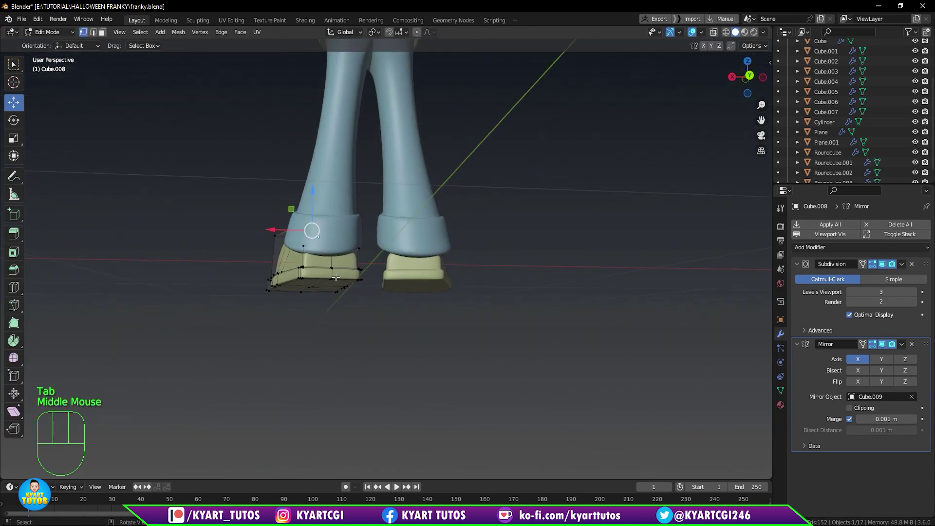
Snap the 3D cursor to a point on the shoe's heel and set the shoe's origin there.
left_click(331, 274)
key("shift+s")
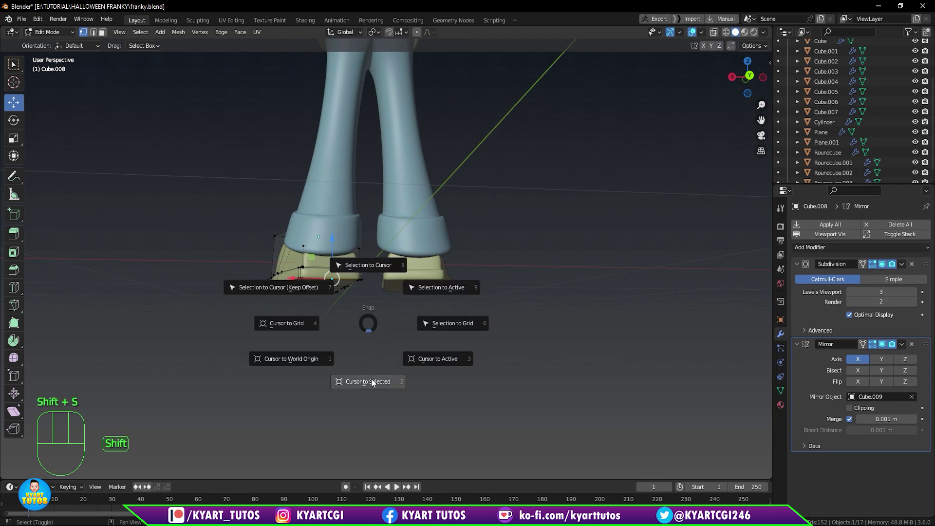
key("Tab")
Rotate the shoe from the bottom view so both mirrored shoes angle their toes outward.
scroll("down", 3)
left_click_drag(381, 347, 456, 333)
left_click_drag(424, 283, 504, 349)
middle_click(494, 320)
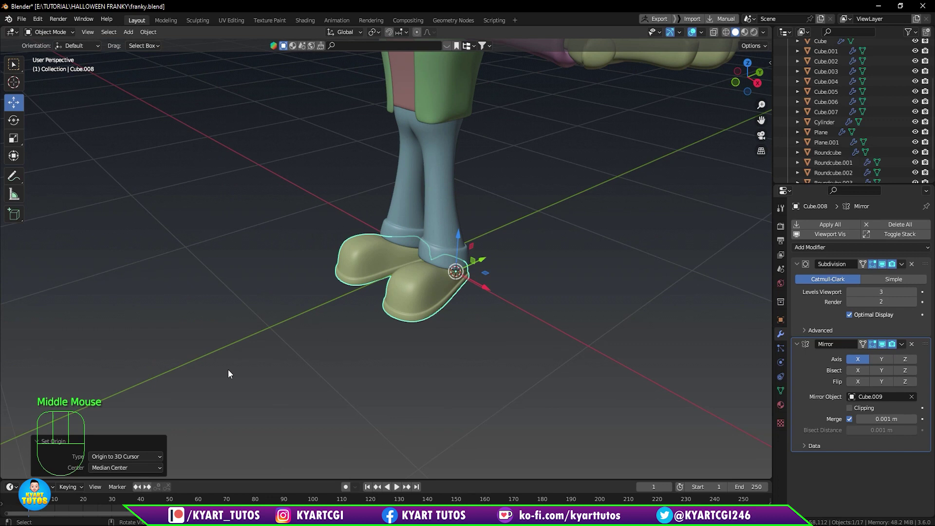
key("ctrl+KP_7")
scroll("up", 3)
key("r")
scroll("up", 3)
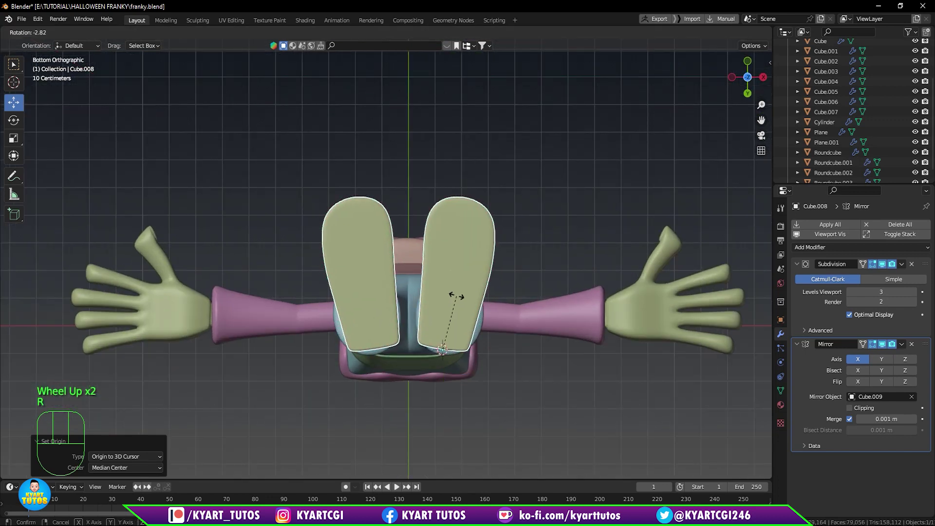
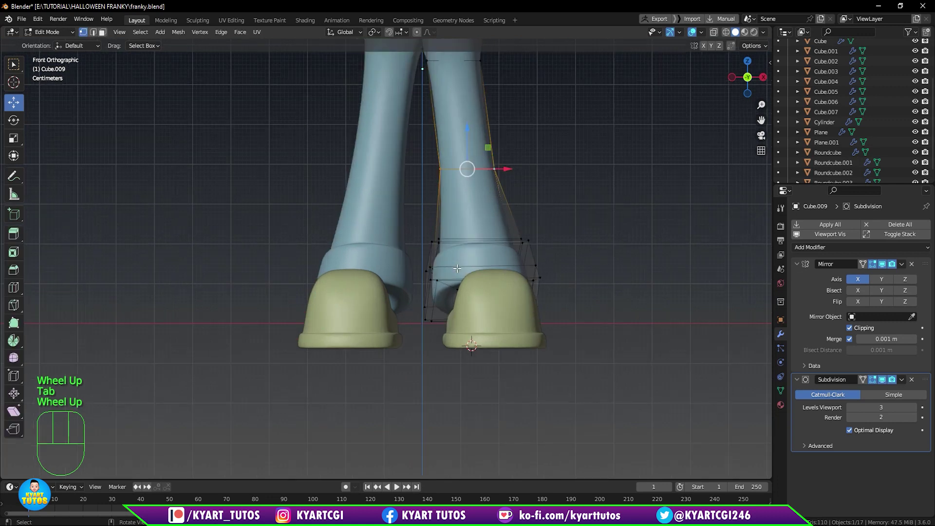
With X-ray on, move the trouser cuff vertices and tilt the mid-leg loop to line up over the angled shoe.
scroll("up", 3)
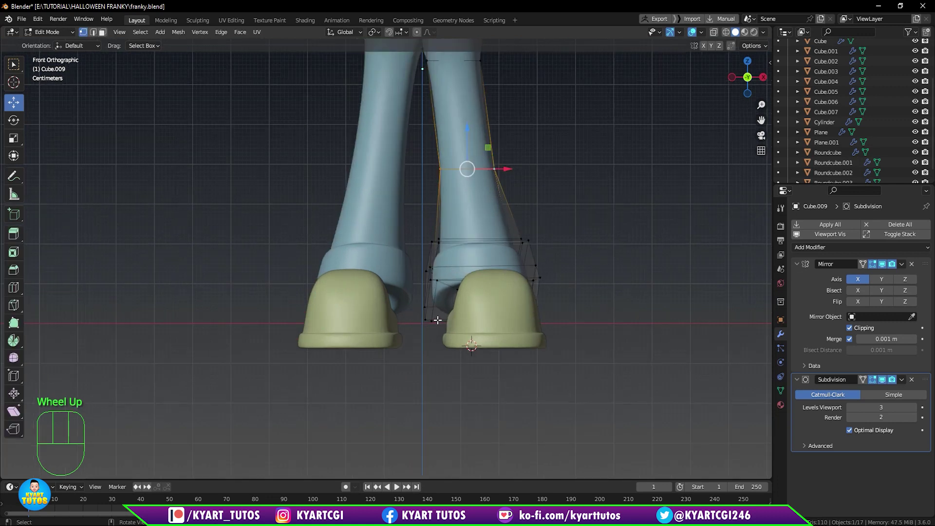
key("q")
left_click_drag(427, 335, 441, 229)
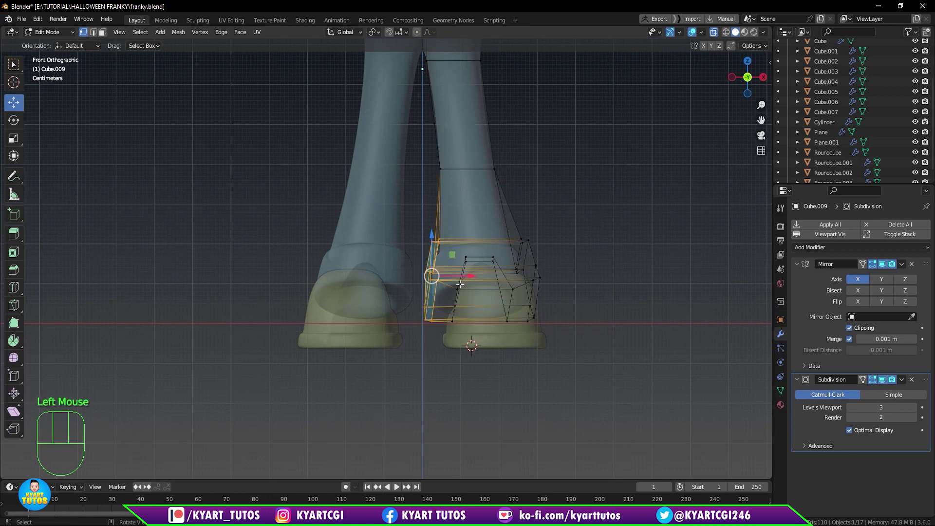
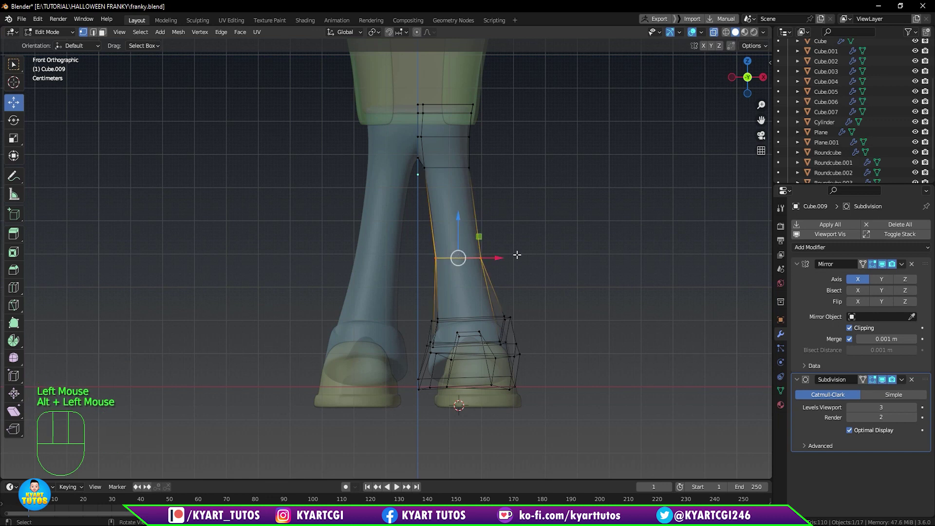
key("r")
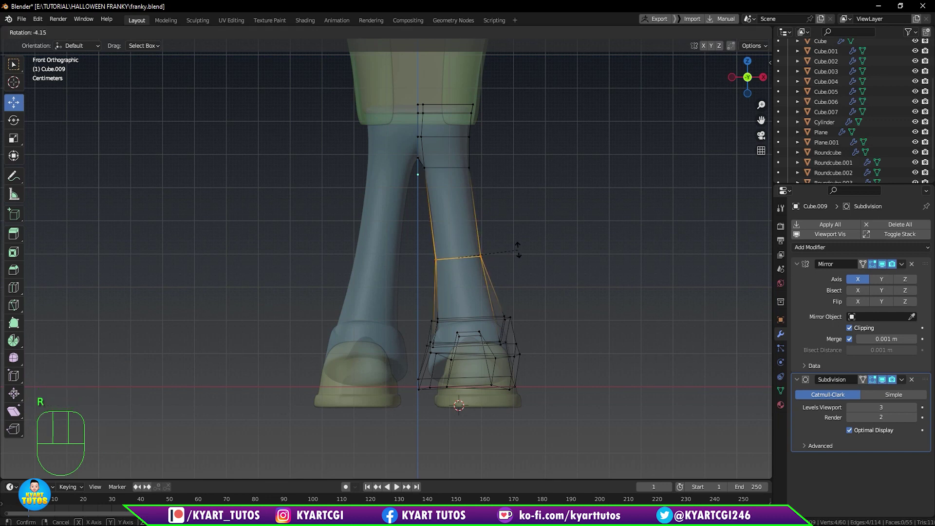
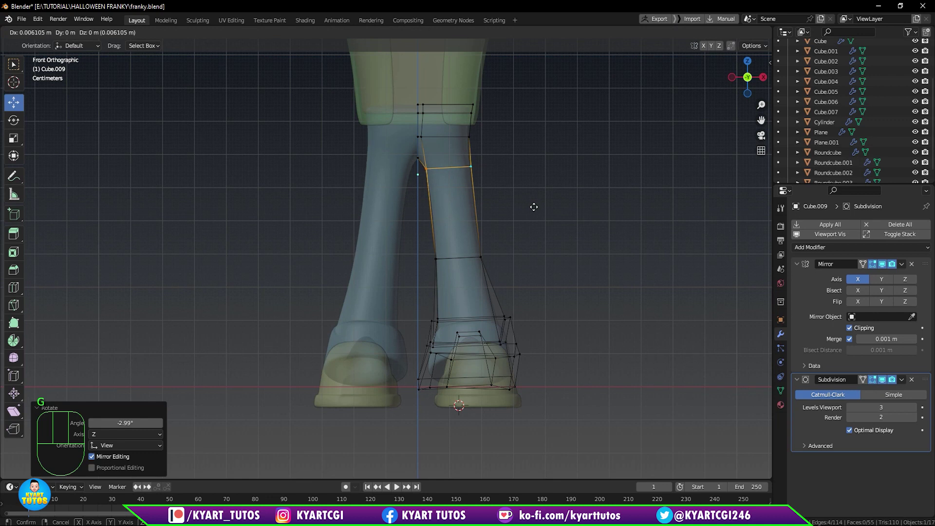
key("Tab")
scroll("down", 3)
key("q")
left_click_drag(528, 248, 459, 269)
left_click_drag(480, 295, 340, 294)
left_click_drag(356, 314, 485, 298)
scroll("up", 3)
scroll("down", 3)
scroll("down", 3)
left_click_drag(482, 317, 541, 343)
scroll("down", 3)
left_click(537, 318)
left_click_drag(526, 306, 532, 279)
scroll("up", 3)
left_click(467, 126)
left_click_drag(505, 188, 532, 201)
key("Tab")
left_click_drag(485, 194, 502, 273)
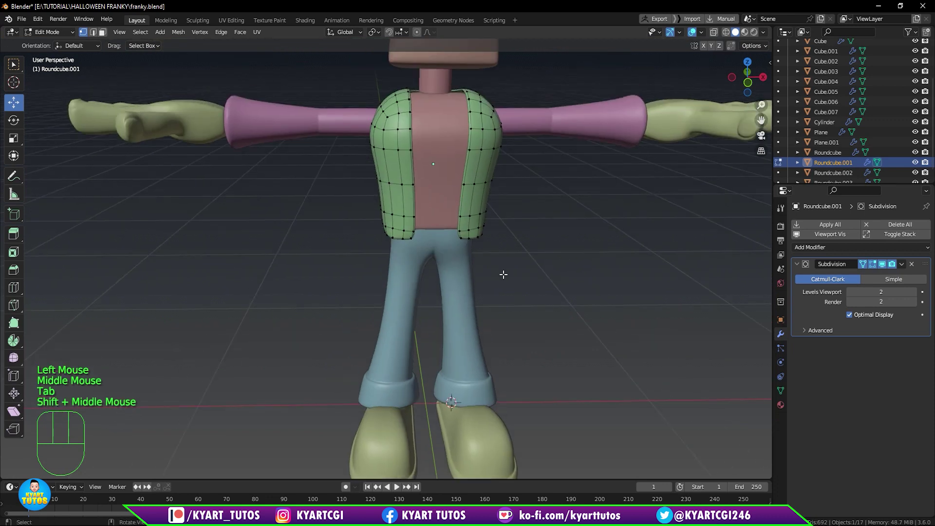
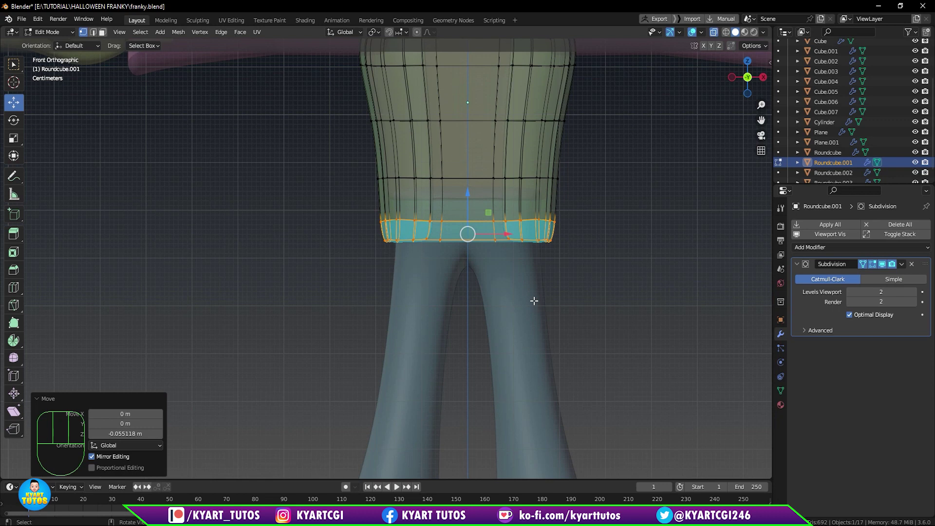
Scale the vest's bottom edge loop outward with proportional falloff to flare the hem.
key("s")
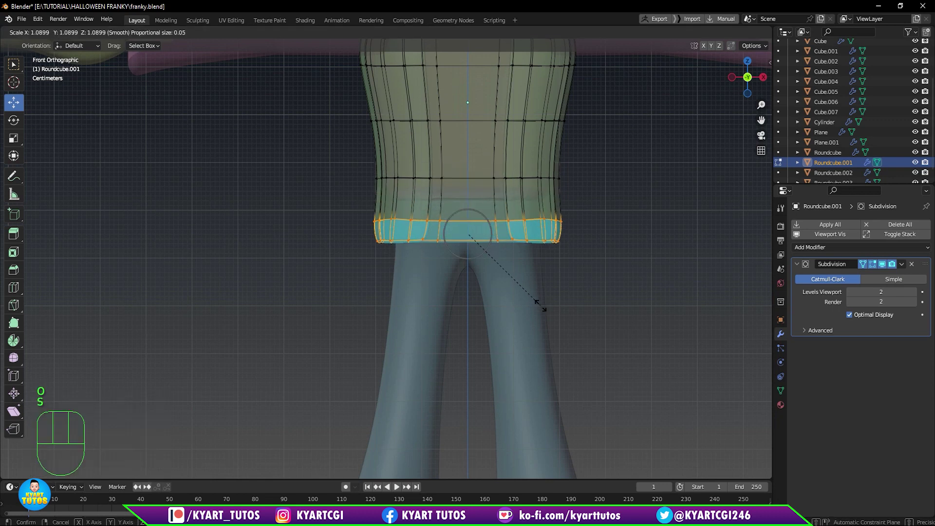
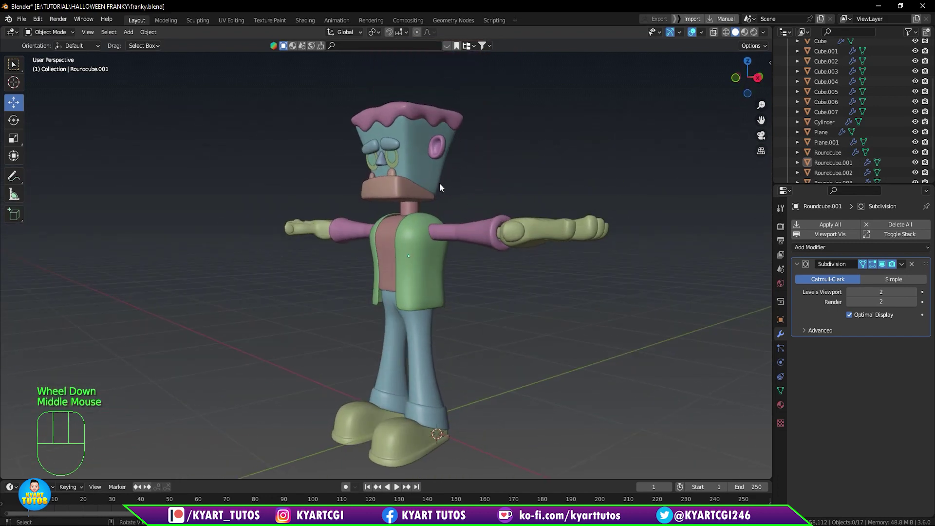
In front view, select the jaw block (Cube.003) and snap the 3D cursor to its centre.
key("KP_1")
scroll("up", 3)
scroll("down", 3)
left_click(443, 168)
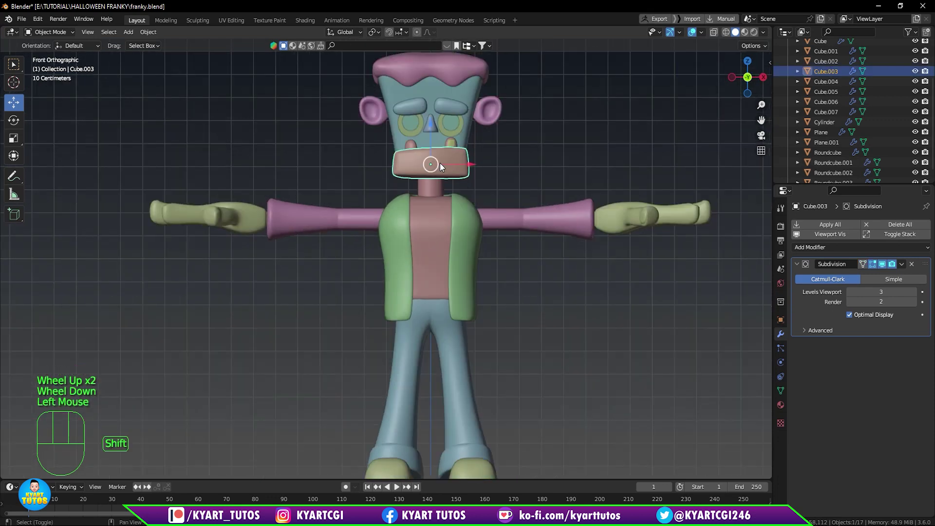
scroll("down", 3)
scroll("down", 3)
key("shift+s")
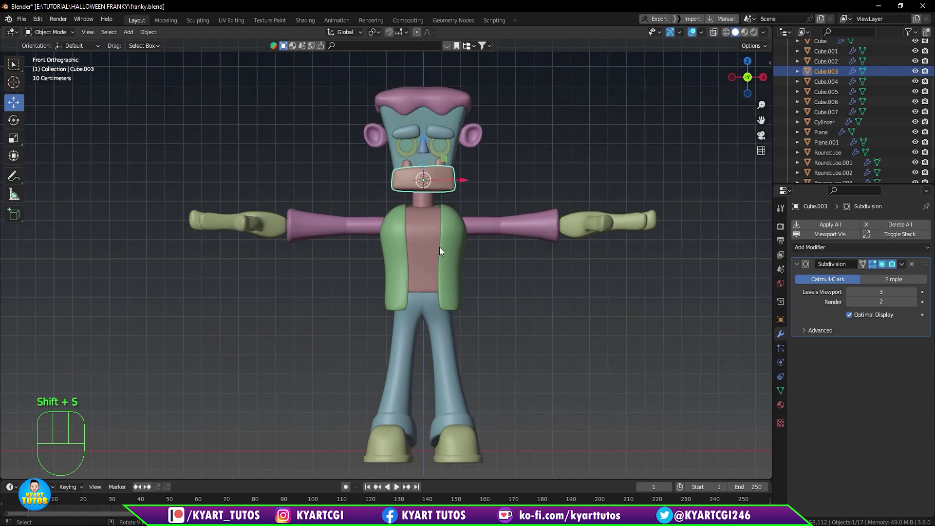
scroll("up", 3)
left_click_drag(475, 192, 467, 245)
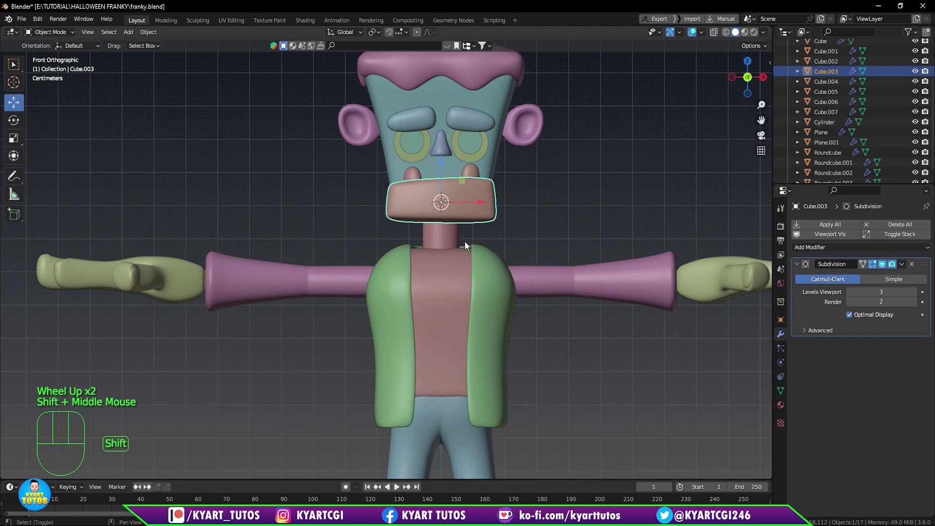
Add a small cylinder at the jaw, shrink it to about 0.28 and rotate it 90° onto its side.
key("shift+a")
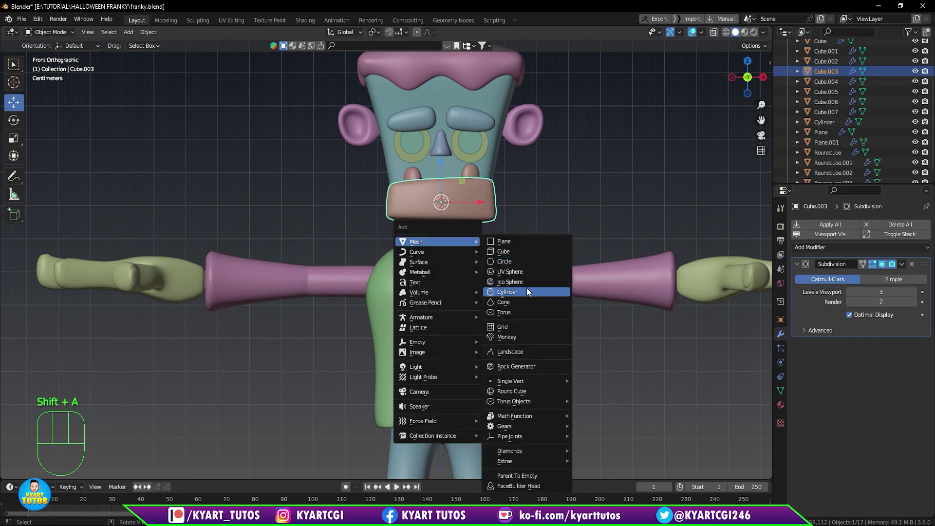
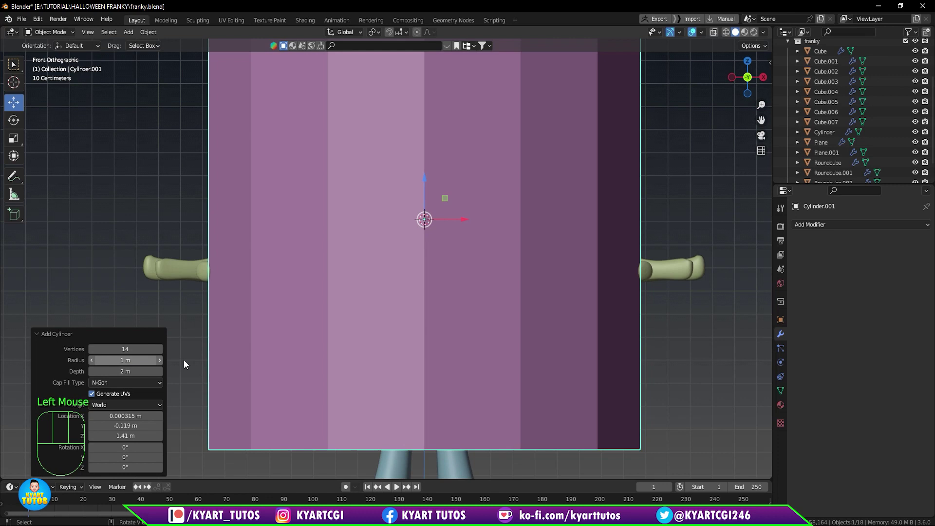
scroll("down", 3)
key("s")
scroll("up", 3)
key("g")
scroll("up", 3)
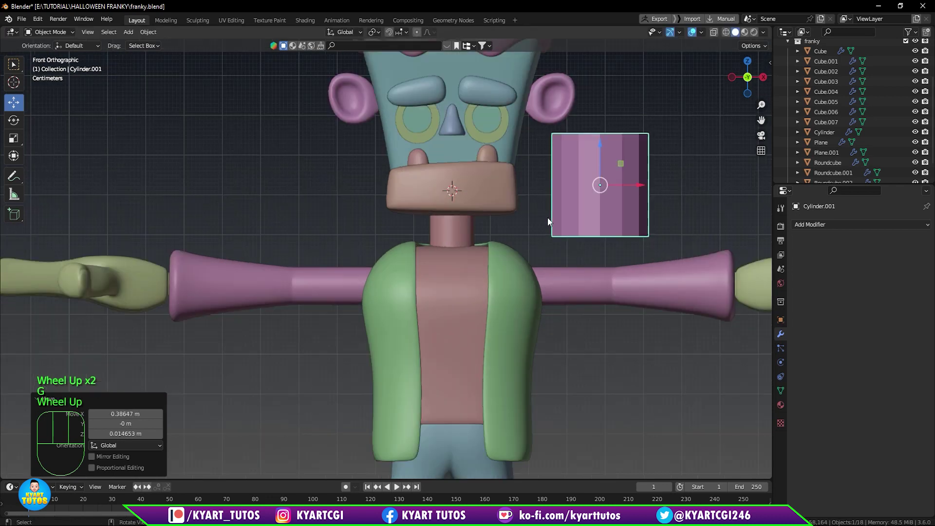
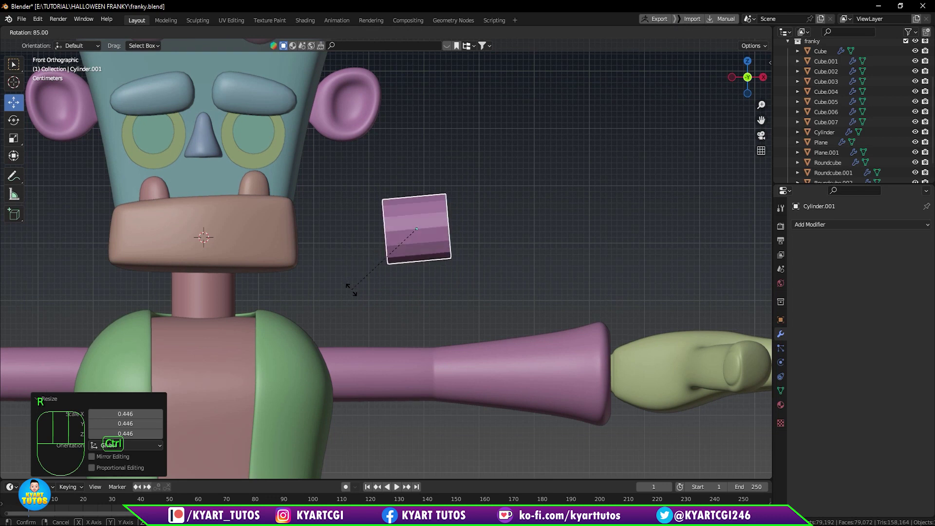
scroll("up", 3)
key("Tab")
scroll("up", 3)
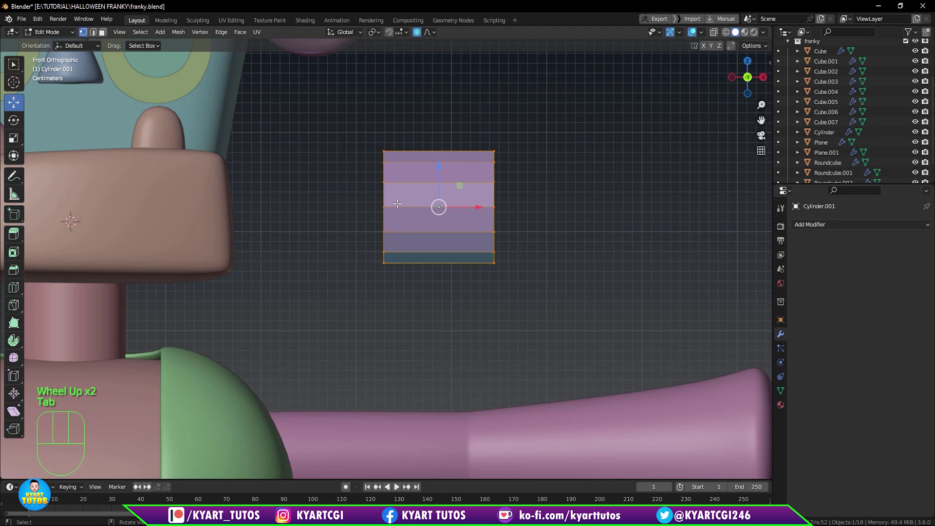
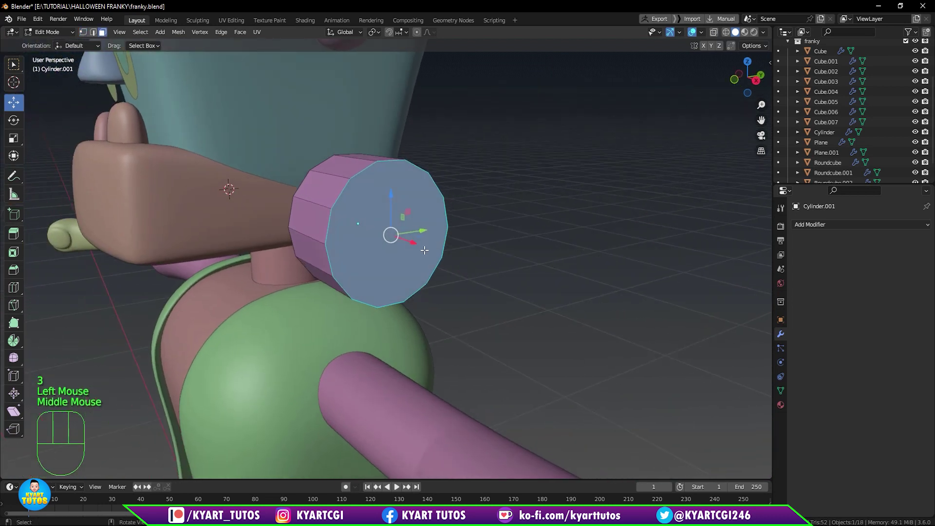
Inset the cylinder's end face and extrude a narrower shaft out of it.
key("i")
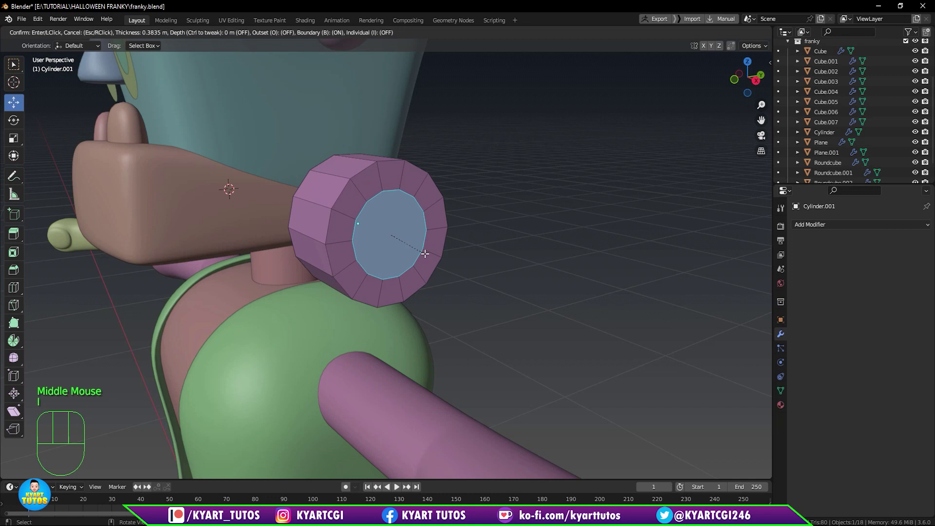
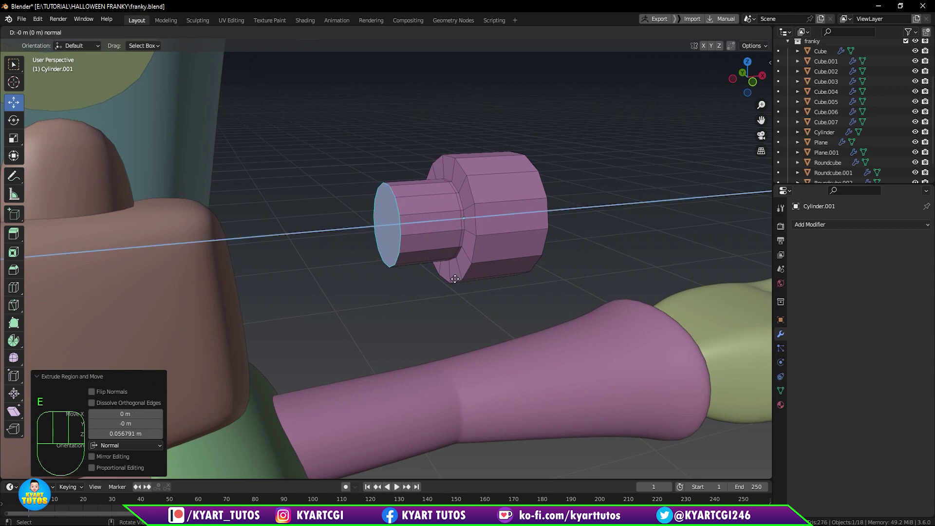
left_click_drag(490, 268, 405, 257)
scroll("up", 3)
scroll("up", 3)
left_click(343, 169)
Hollow the opposite end and bevel its outer rim with Ctrl+B to finish the bolt head.
left_click_drag(372, 218, 431, 223)
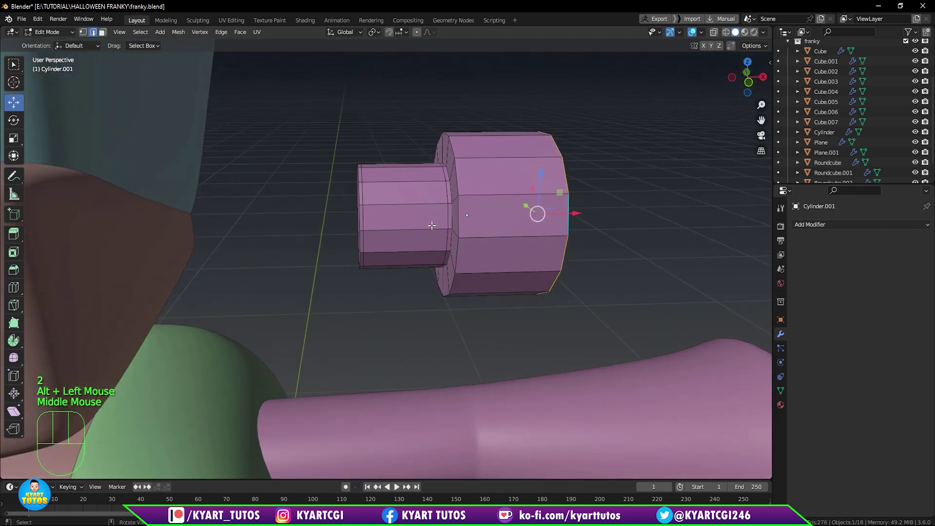
left_click(461, 204)
left_click_drag(504, 252, 444, 242)
key("ctrl+b")
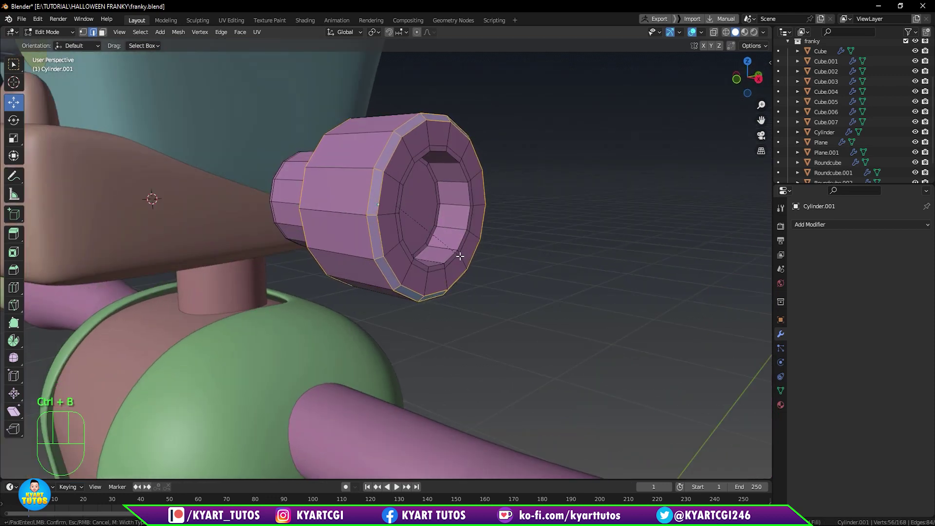
scroll("down", 3)
left_click_drag(426, 237, 442, 247)
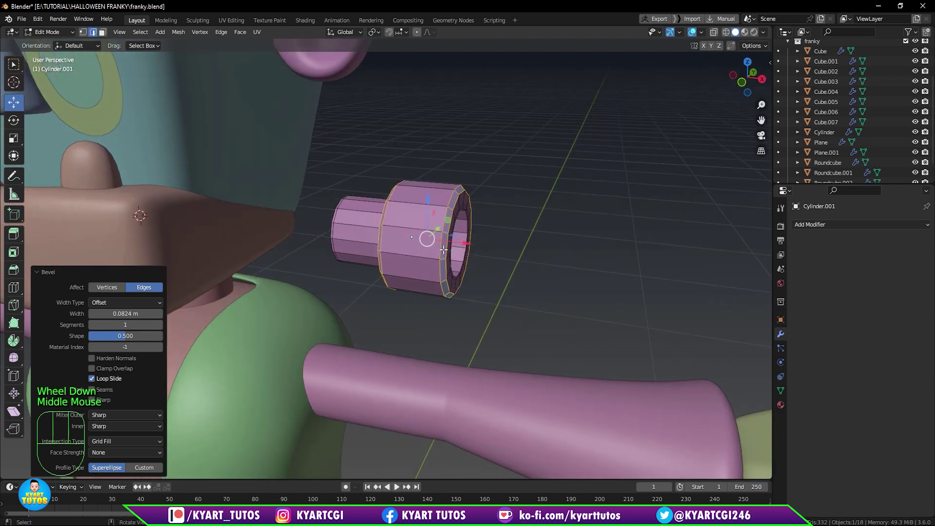
key("Tab")
left_click_drag(438, 202, 425, 155)
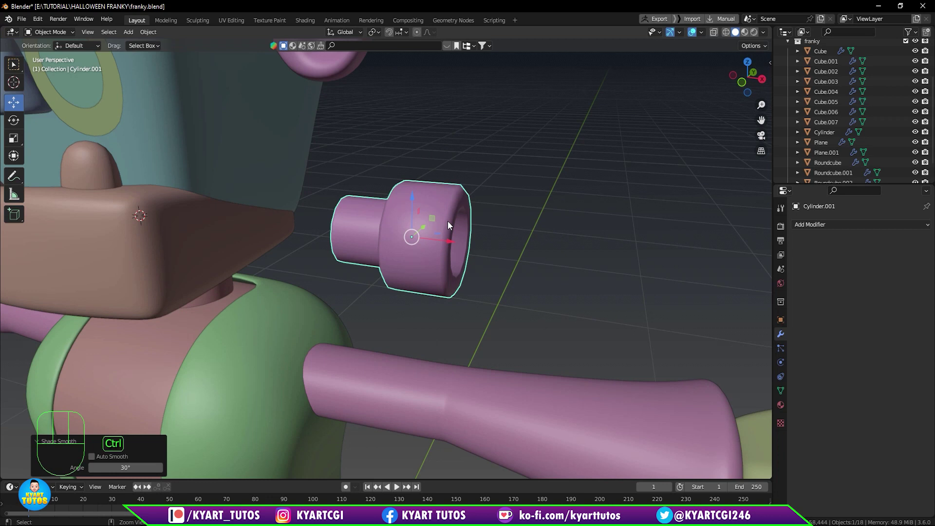
Add a Subdivision modifier and supporting edge loops so the rim and shaft keep crisp rounded edges.
key("ctrl+3")
left_click_drag(436, 243, 491, 242)
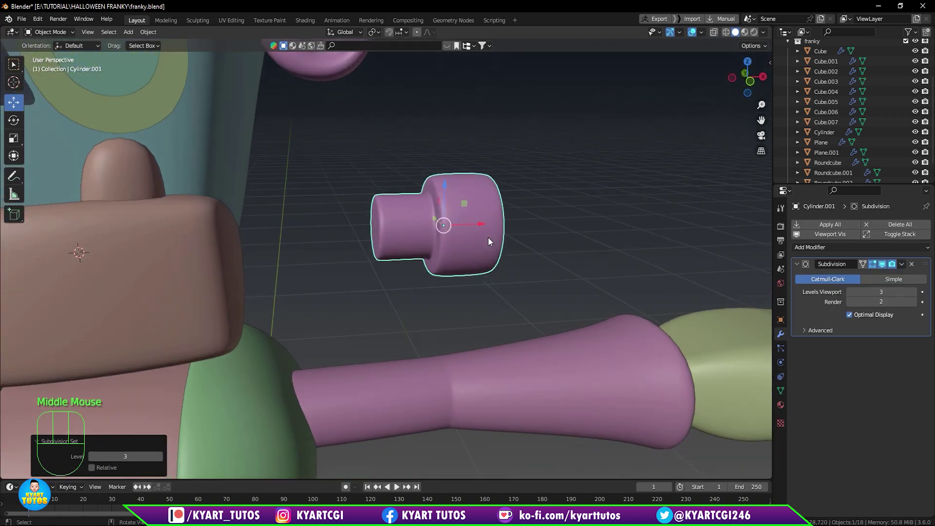
key("KP_1")
scroll("up", 3)
left_click_drag(444, 251, 469, 331)
key("Tab")
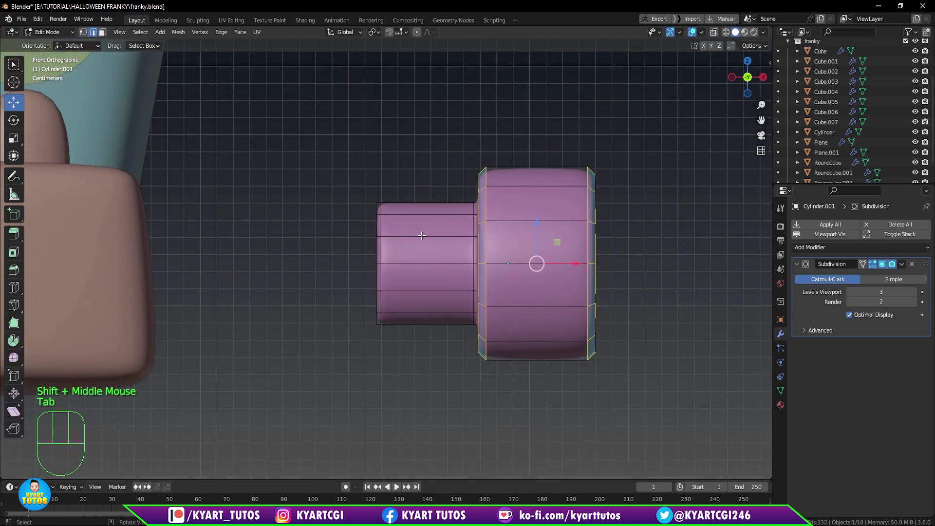
key("3")
key("q")
left_click_drag(358, 207, 474, 398)
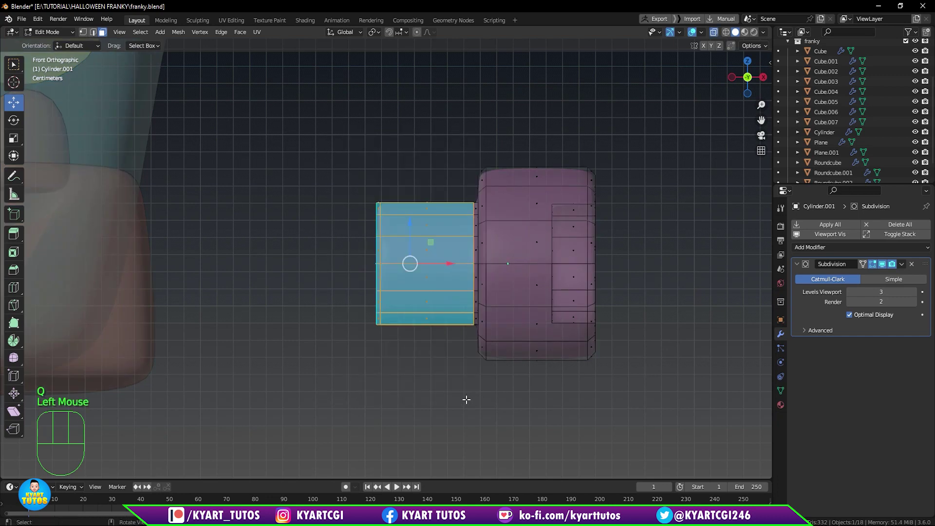
middle_click(441, 374)
key("q")
left_click_drag(482, 308, 472, 318)
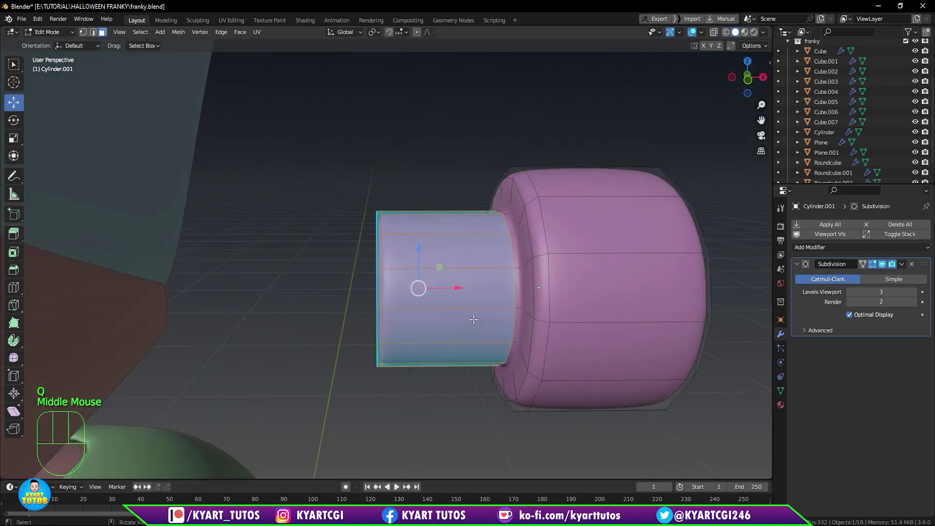
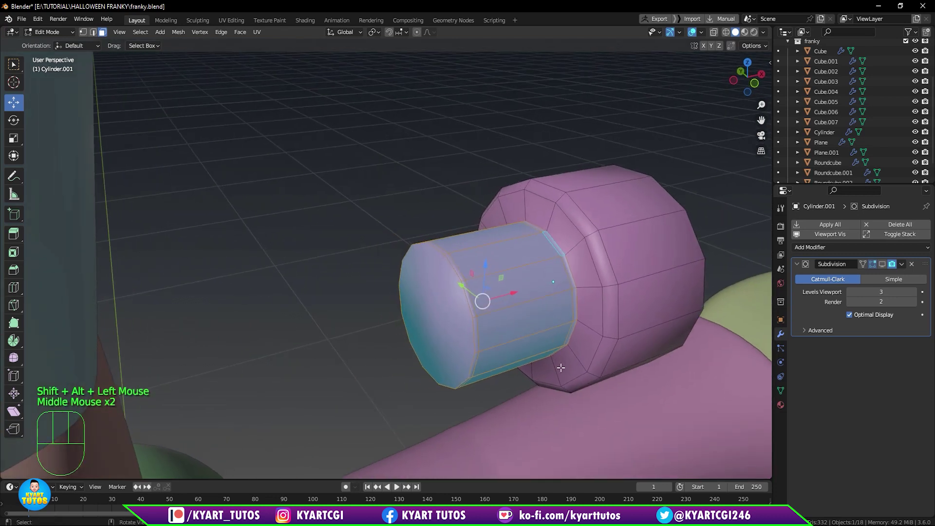
Shrink the shaft along its normals and scale it down so the stem is slimmer and shorter.
key("s")
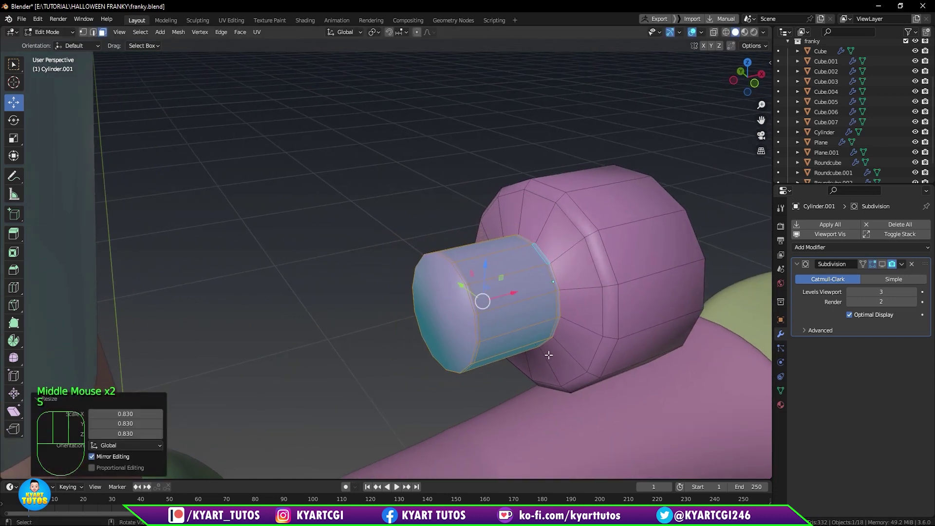
key("ctrl+z")
key("alt+s")
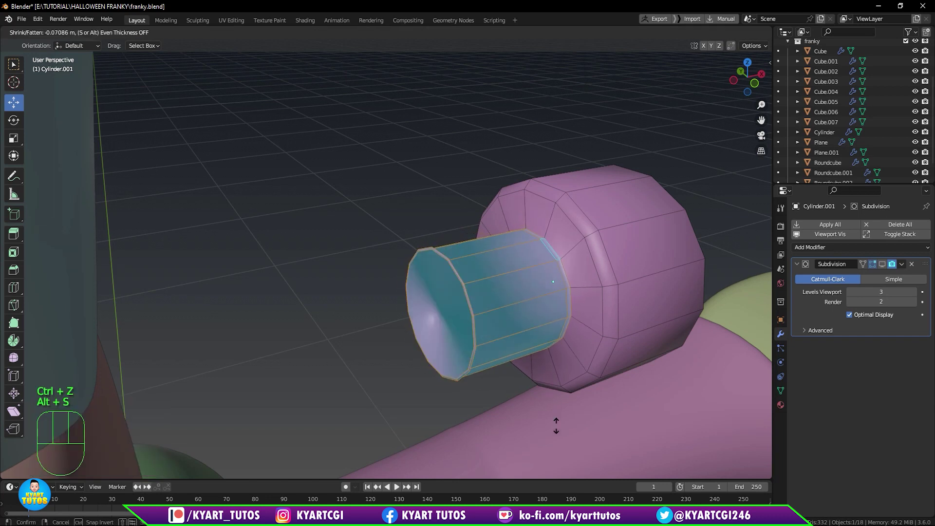
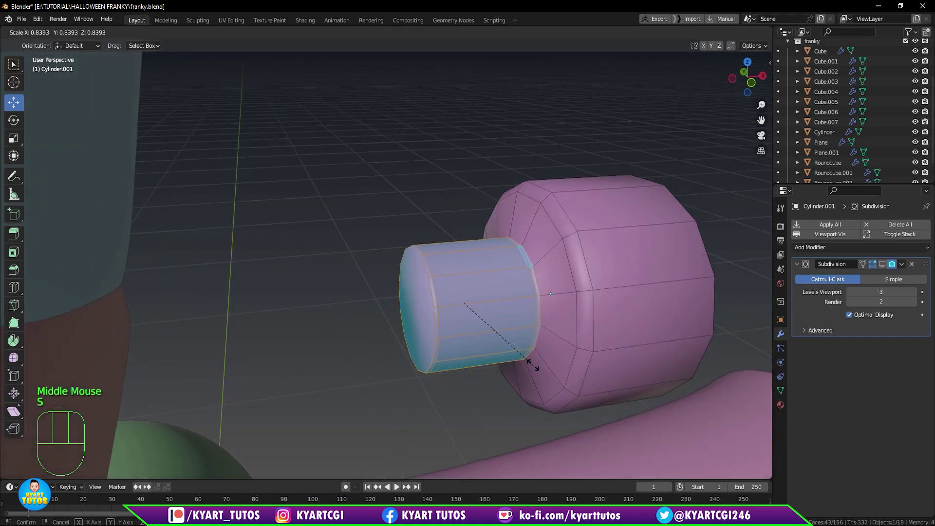
key("KP_1")
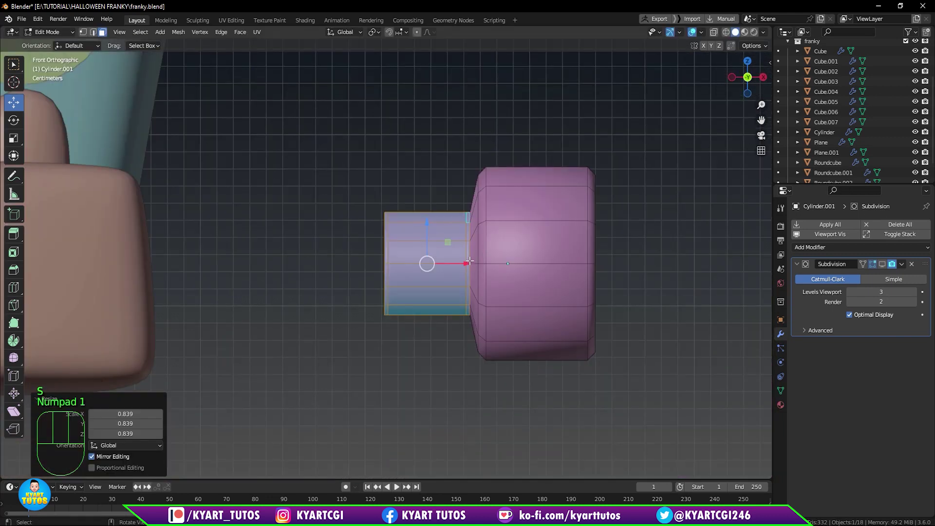
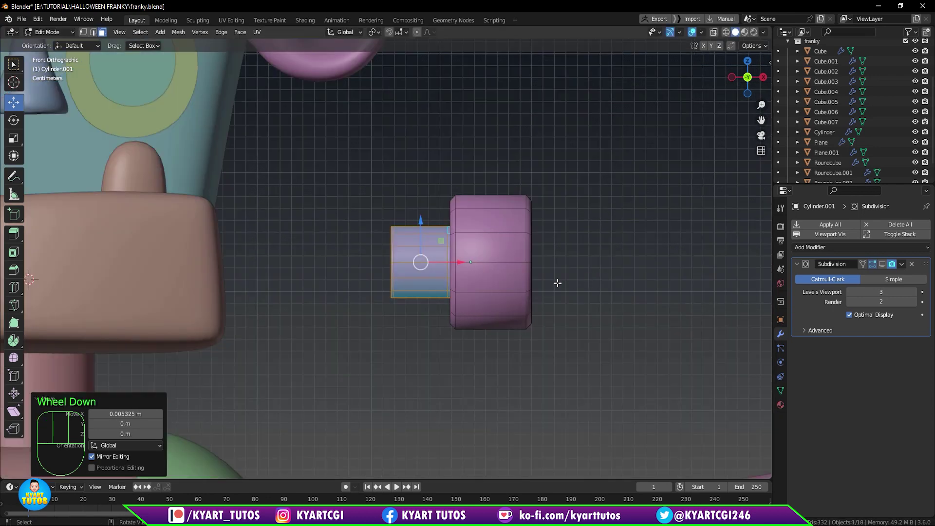
key("Tab")
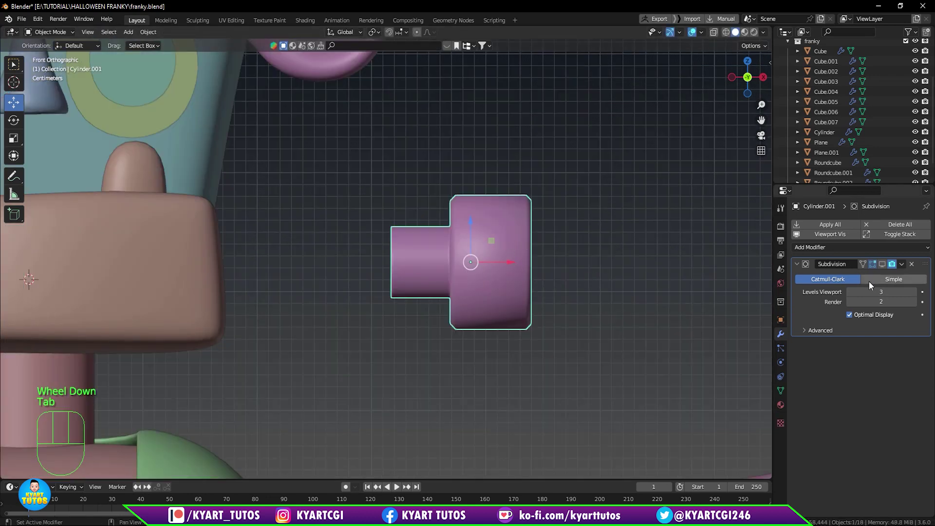
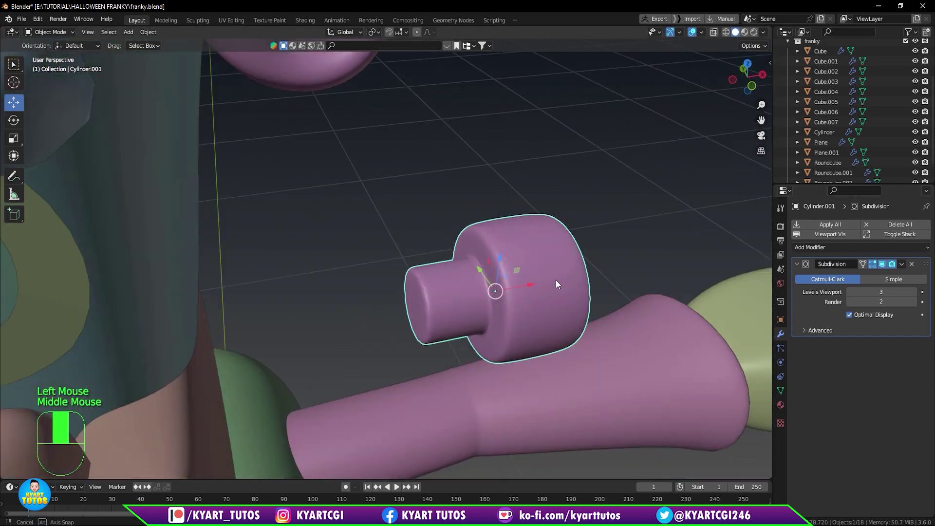
Select the flat end face of the bolt's shaft and inset it.
scroll("down", 3)
left_click_drag(539, 275, 503, 284)
key("KP_1")
scroll("down", 3)
scroll("up", 3)
middle_click(466, 273)
scroll("up", 3)
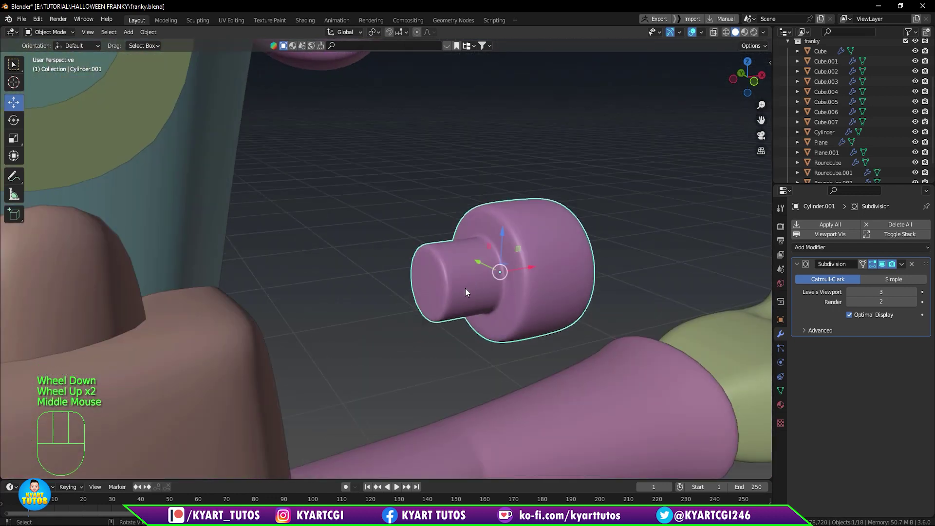
key("Tab")
middle_click(448, 292)
scroll("up", 3)
middle_click(498, 314)
scroll("up", 3)
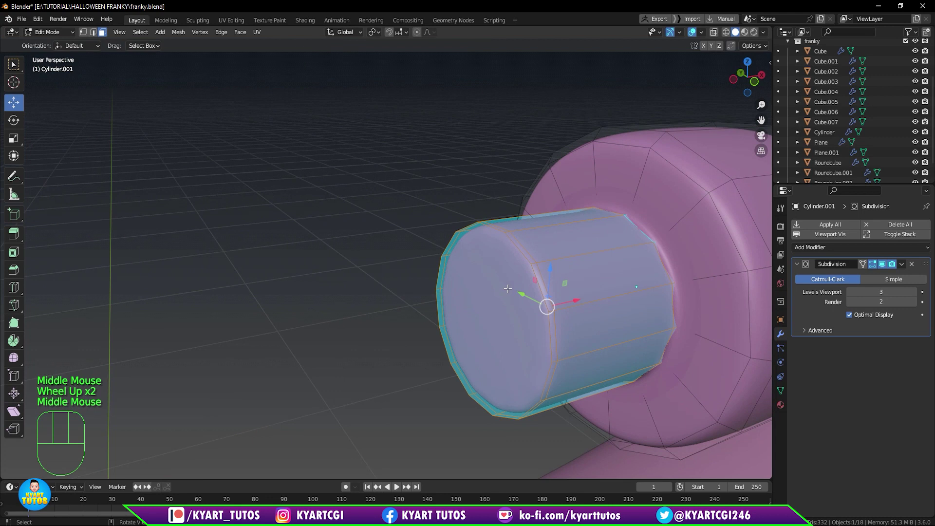
key("3")
left_click(502, 302)
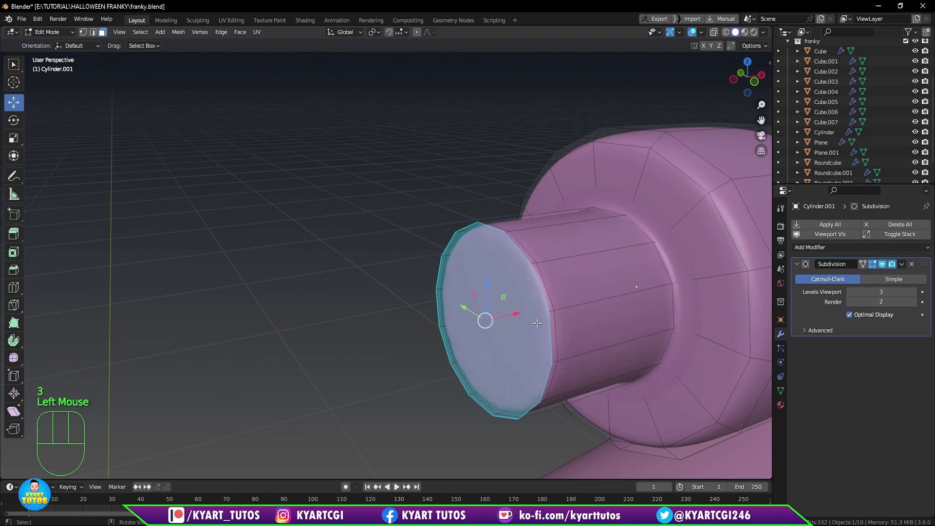
key("i")
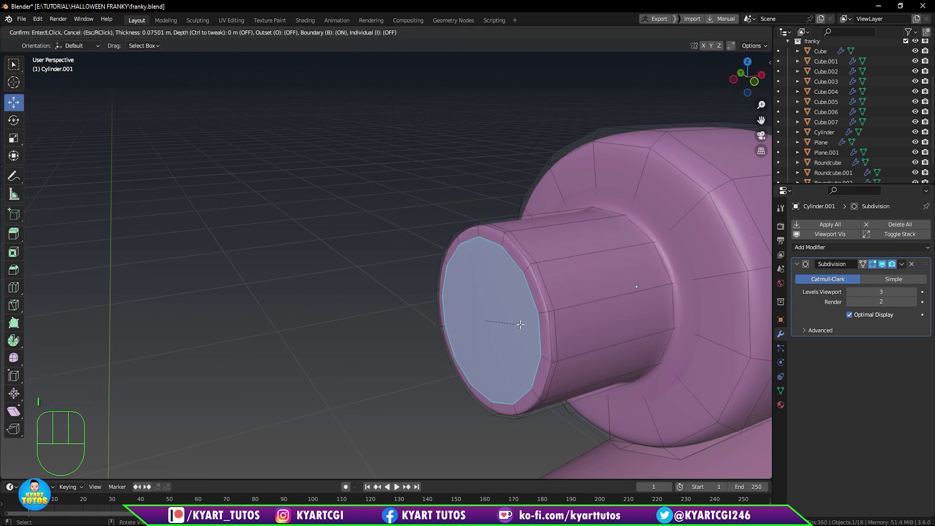
Snap the 3D cursor to that end face and begin moving the bolt beside the jaw.
key("shift+s")
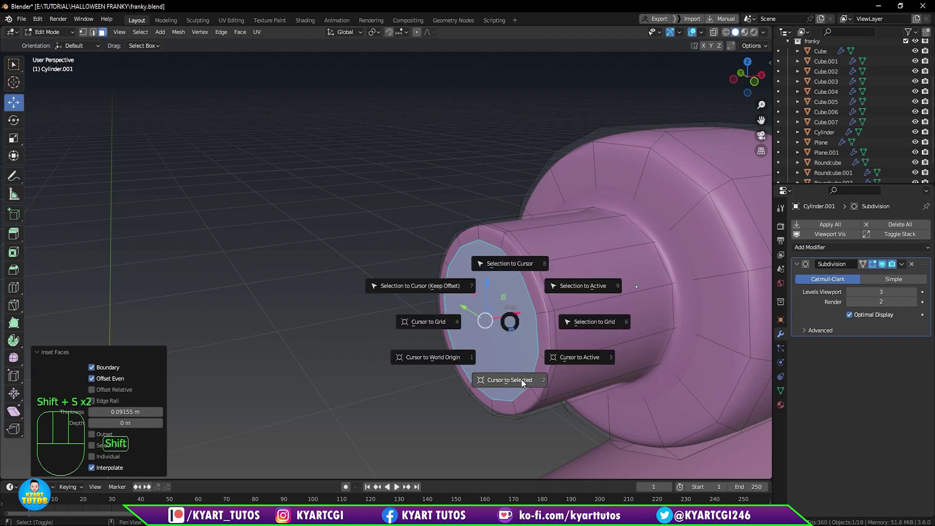
scroll("down", 3)
key("Tab")
left_click_drag(523, 289, 606, 355)
key("KP_1")
scroll("down", 3)
key("g")
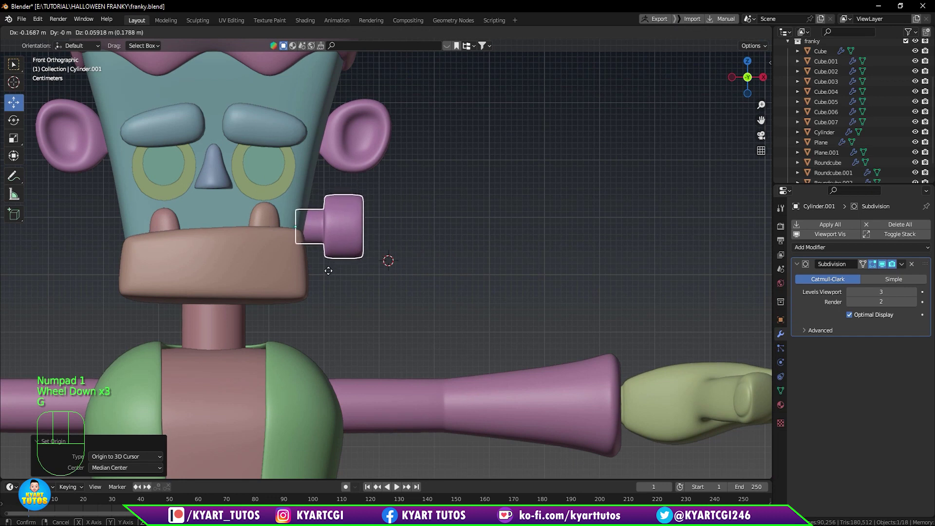
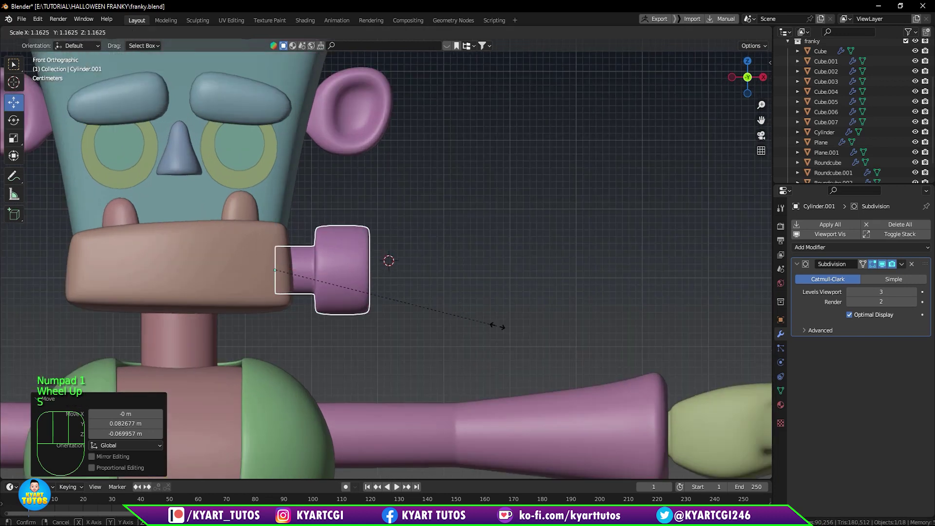
Enlarge the bolt slightly and mirror it on X about Cube so a matching bolt sits on the other jaw side.
left_click_drag(826, 246, 755, 369)
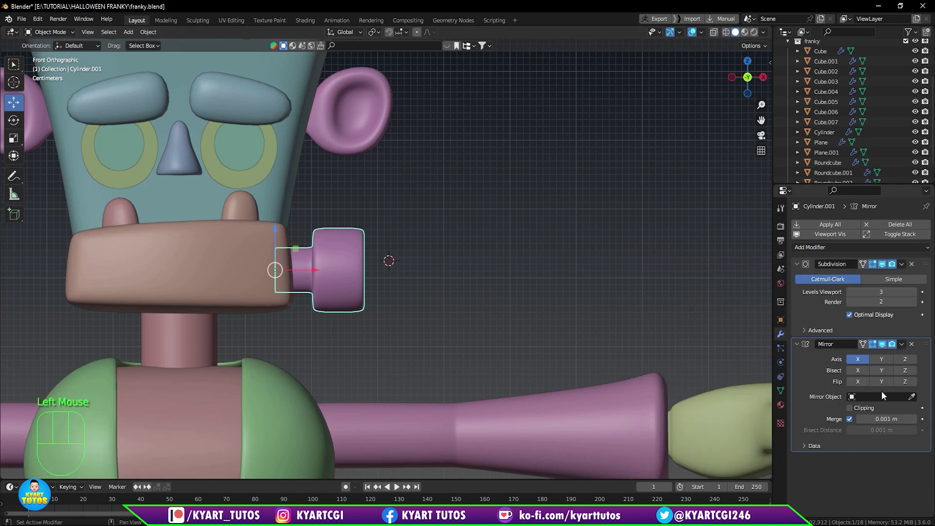
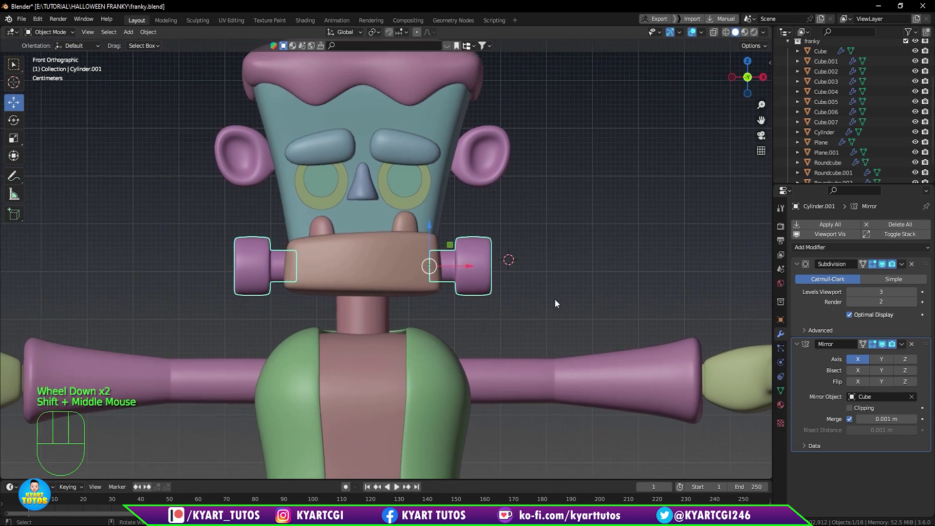
key("r")
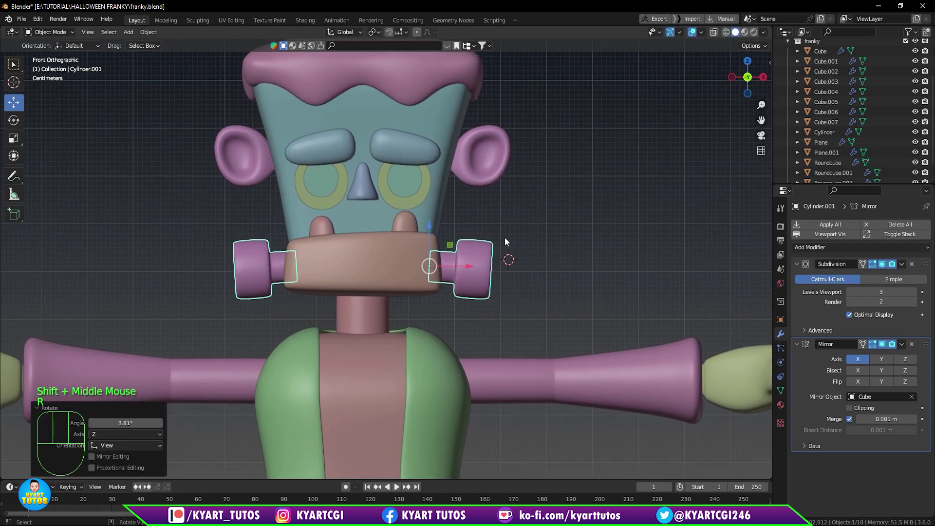
scroll("down", 3)
scroll("up", 3)
middle_click(518, 243)
scroll("up", 3)
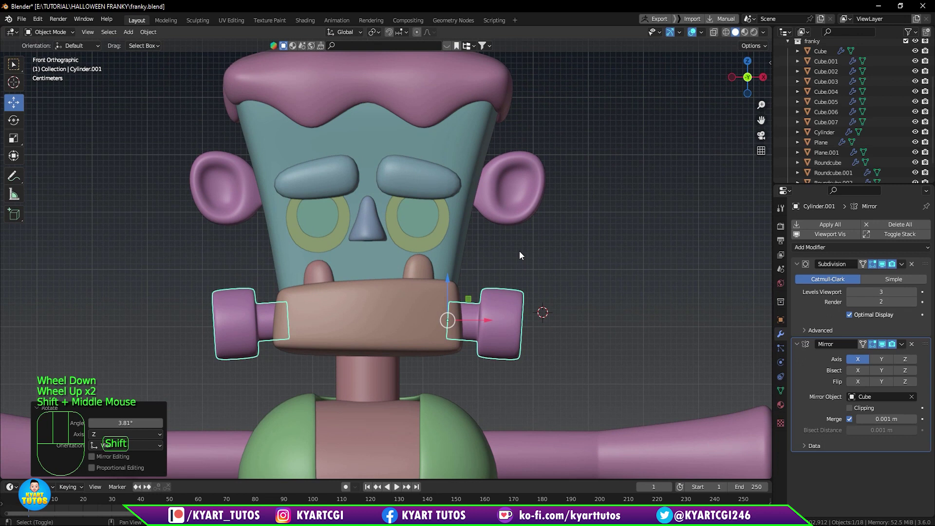
Shrink the green head bolts and reposition them high on the side of the head in side view.
key("shift+d")
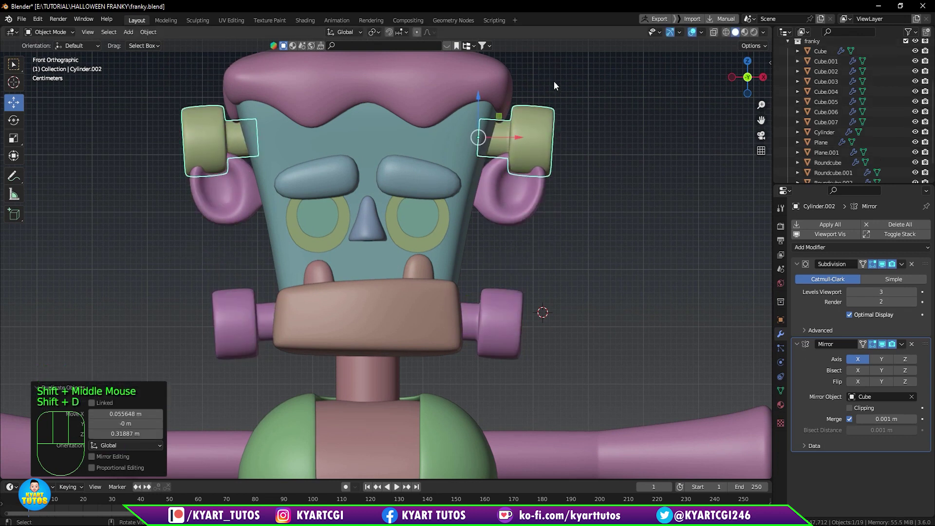
key("s")
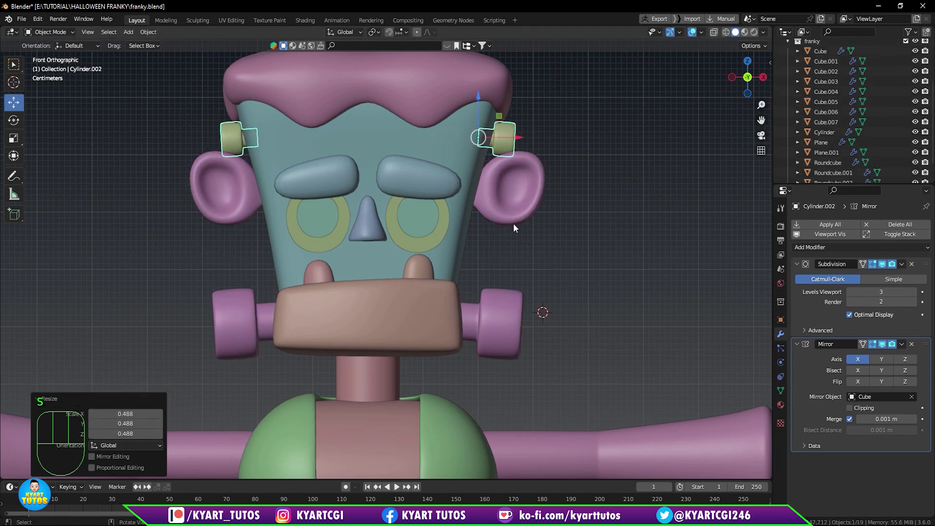
key("KP_3")
key("g")
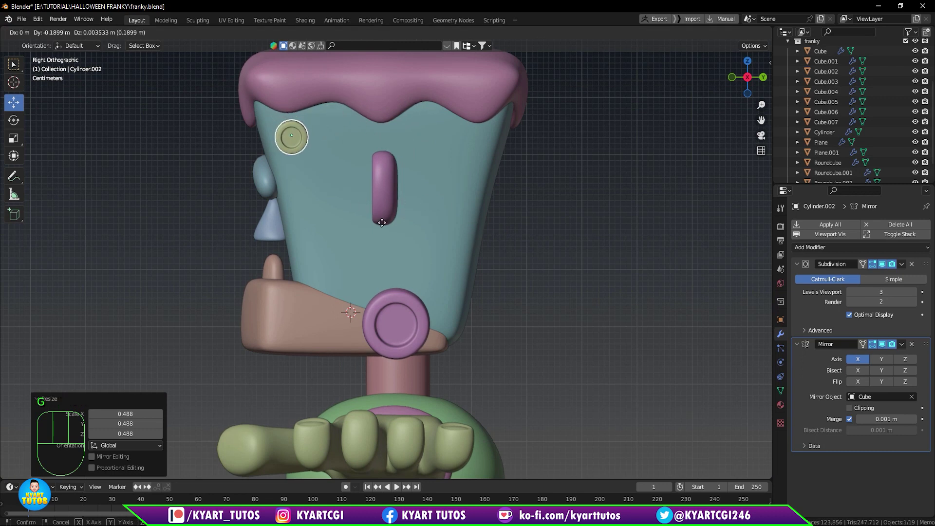
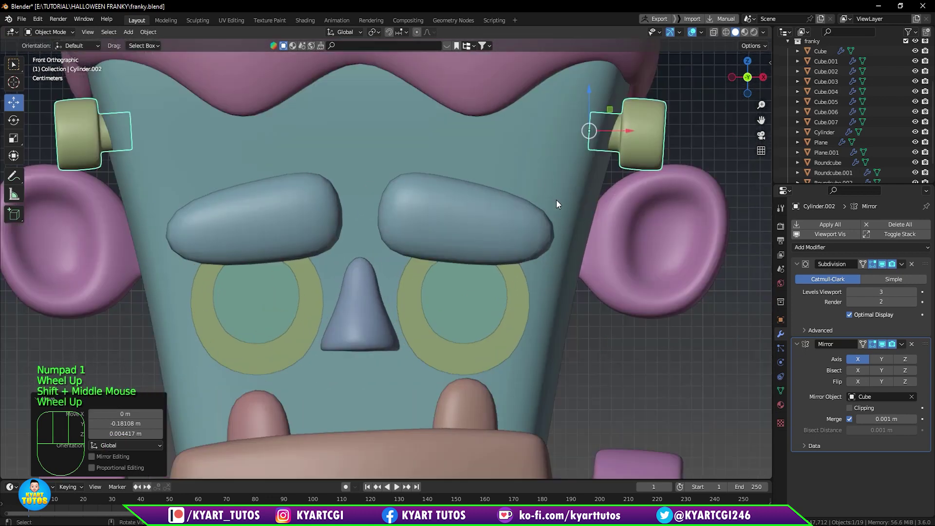
key("g")
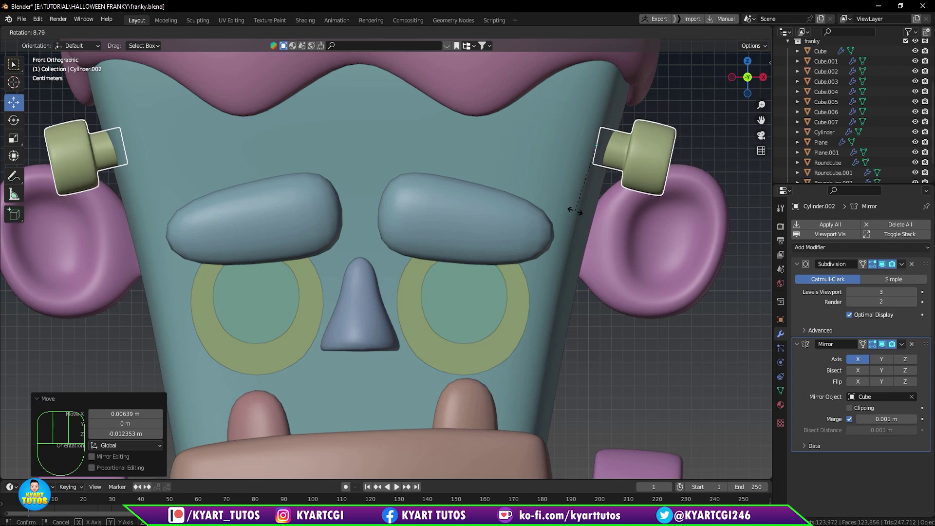
scroll("down", 3)
left_click_drag(592, 240, 547, 248)
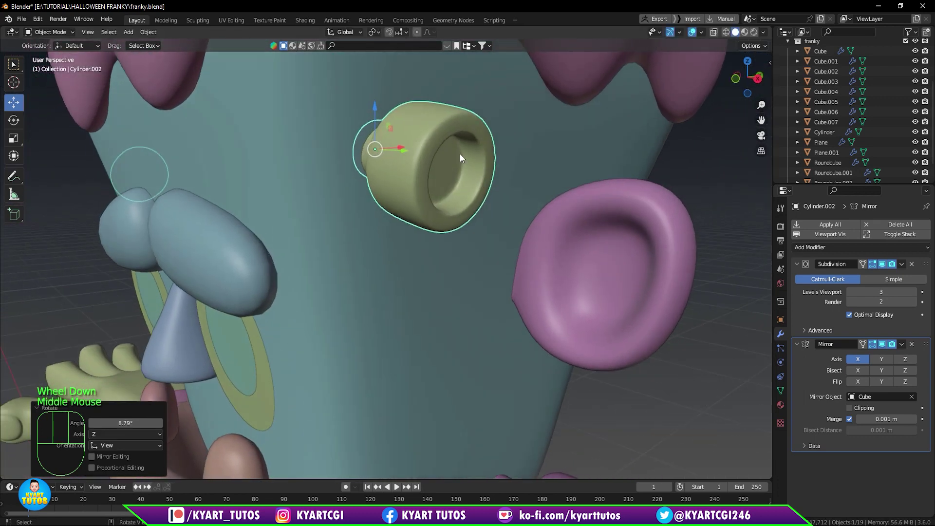
left_click_drag(404, 146, 420, 145)
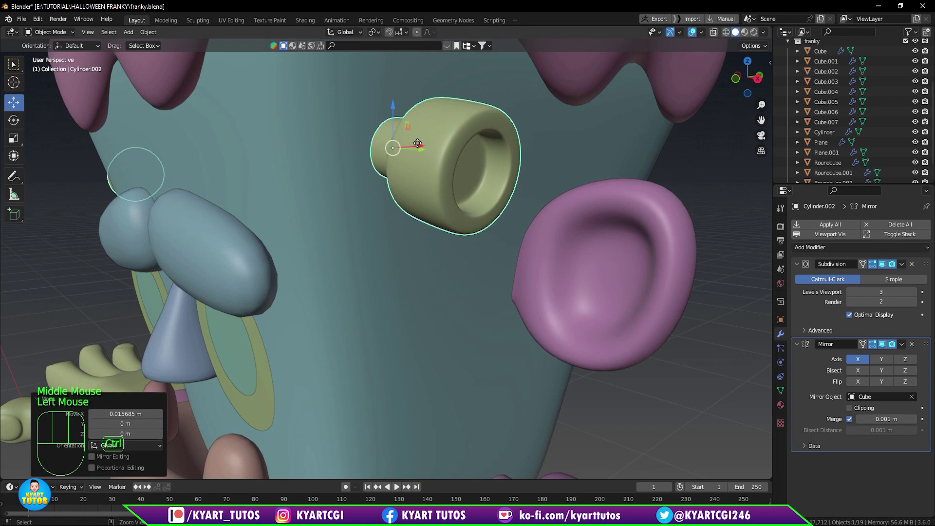
Tilt the head bolts outward, then lower the ears and scale them up slightly.
key("ctrl+z")
middle_click(437, 212)
left_click(387, 261)
left_click(402, 274)
key("r")
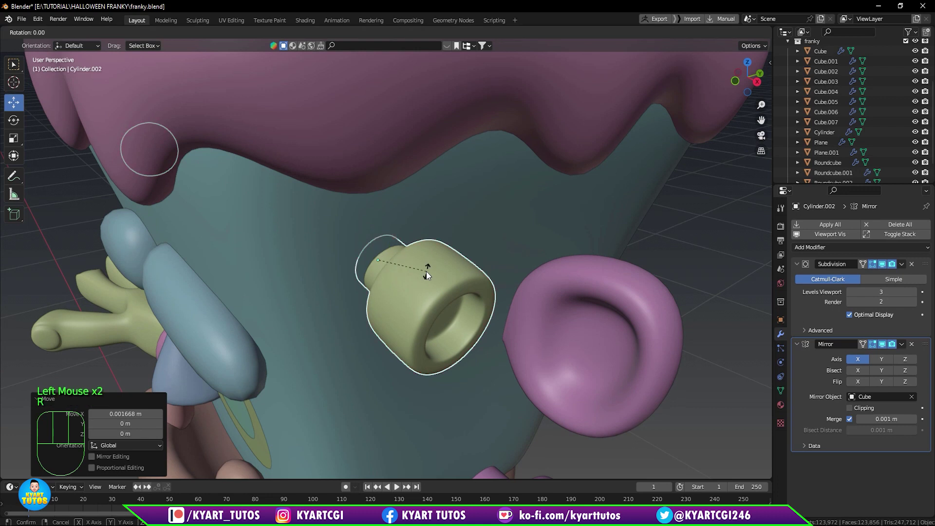
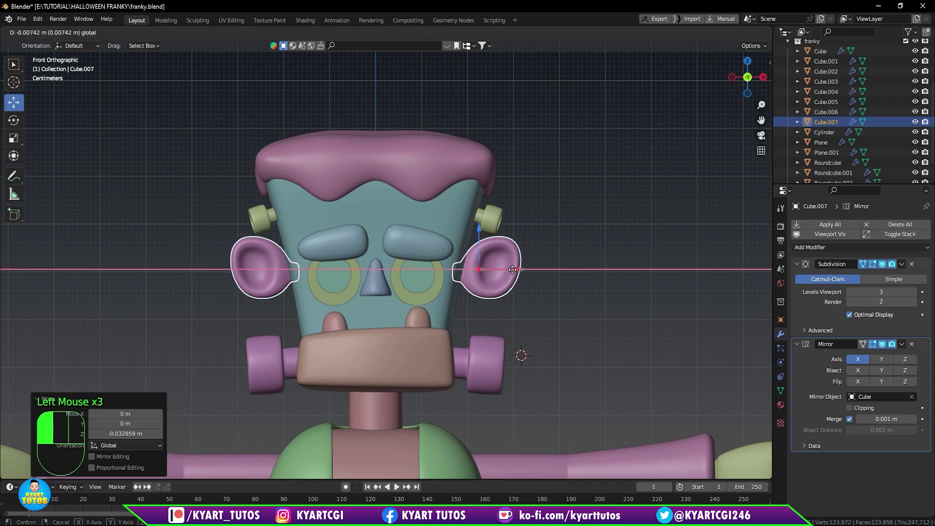
key("s")
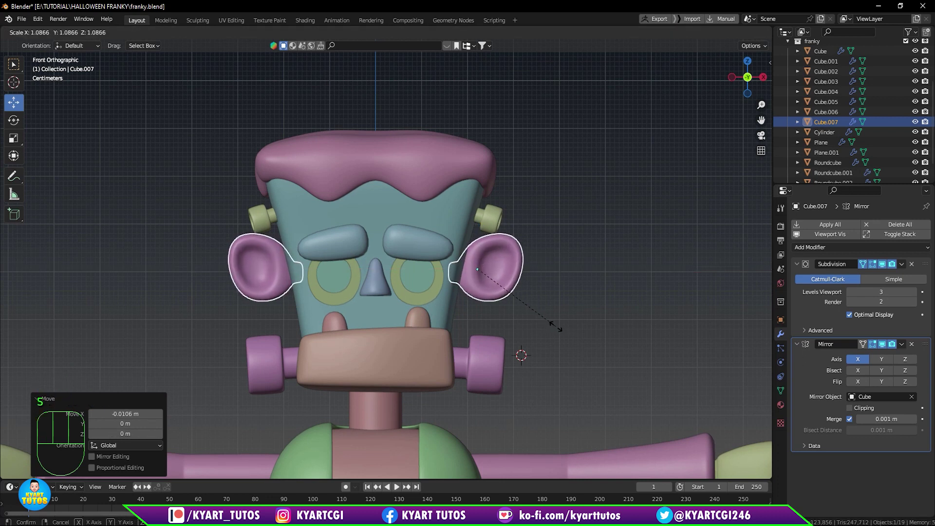